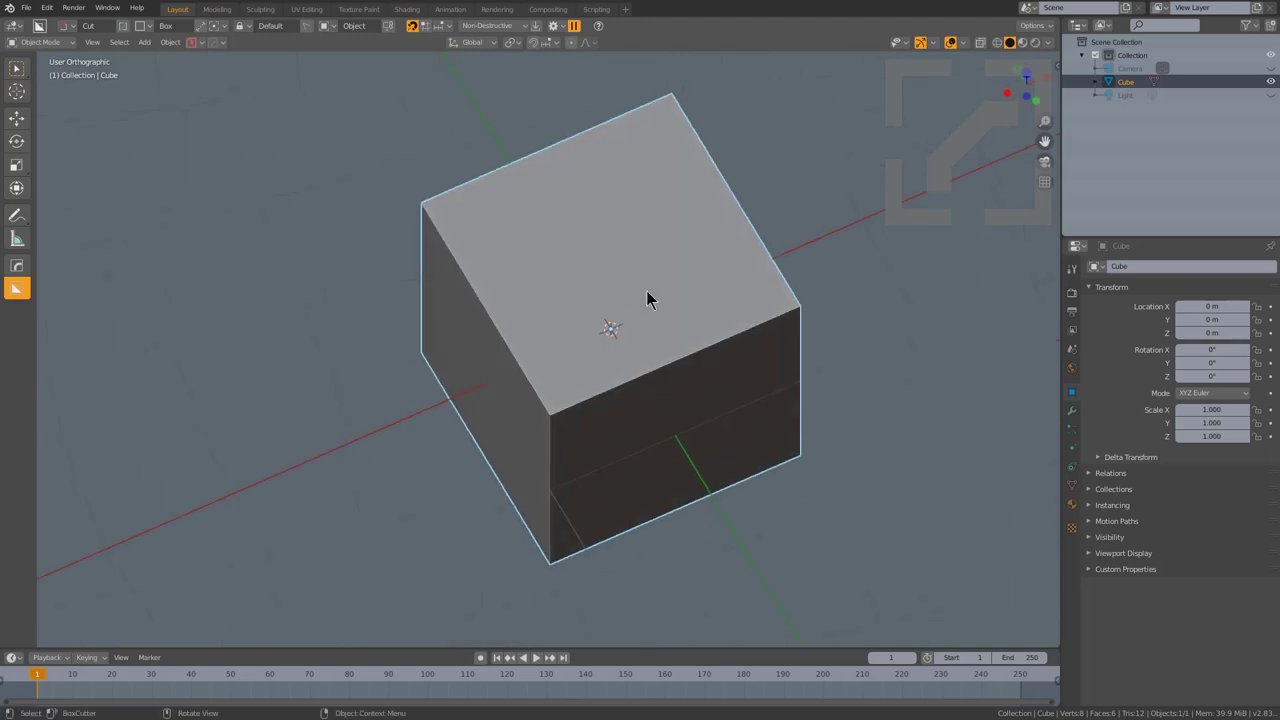
- Delete the default cube and add a flat plane, viewed from above
key(x)
click(653, 298)
key(shift+a)
click(708, 315)
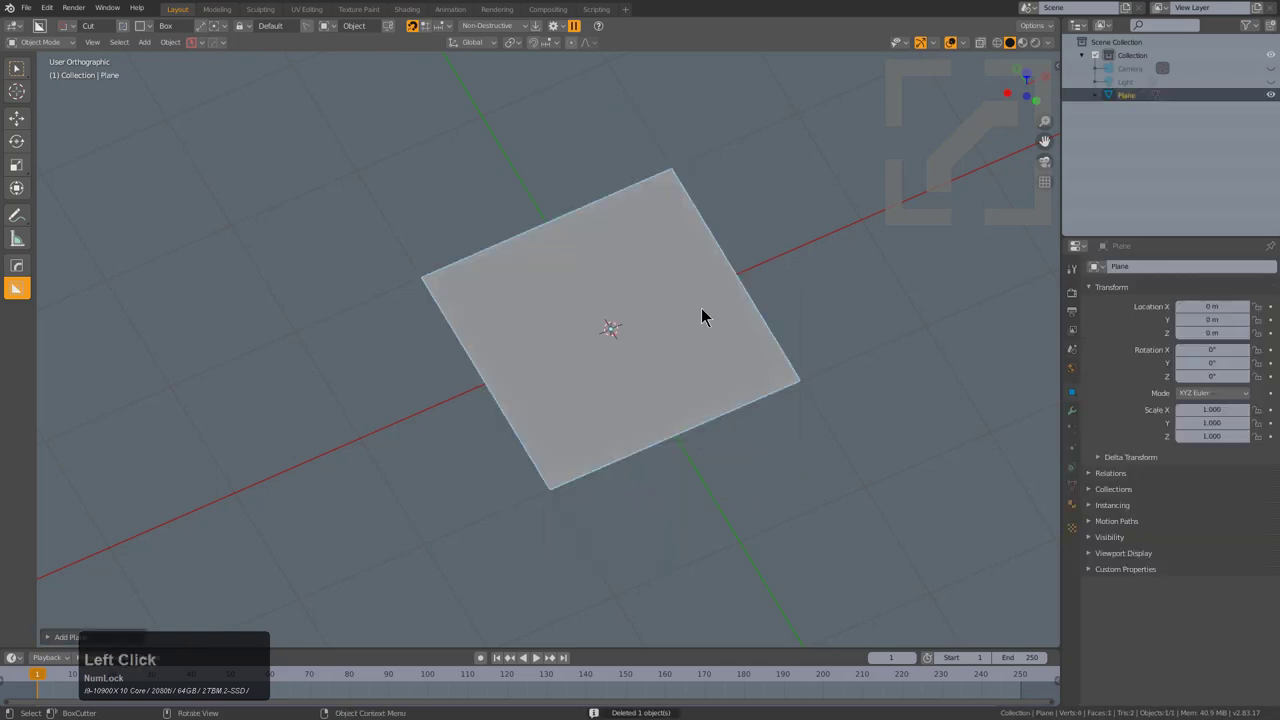
key(KP_7)
- Stretch the plane 1.5 times along X and set it as BoxCutter's custom cutting shape
key(s)
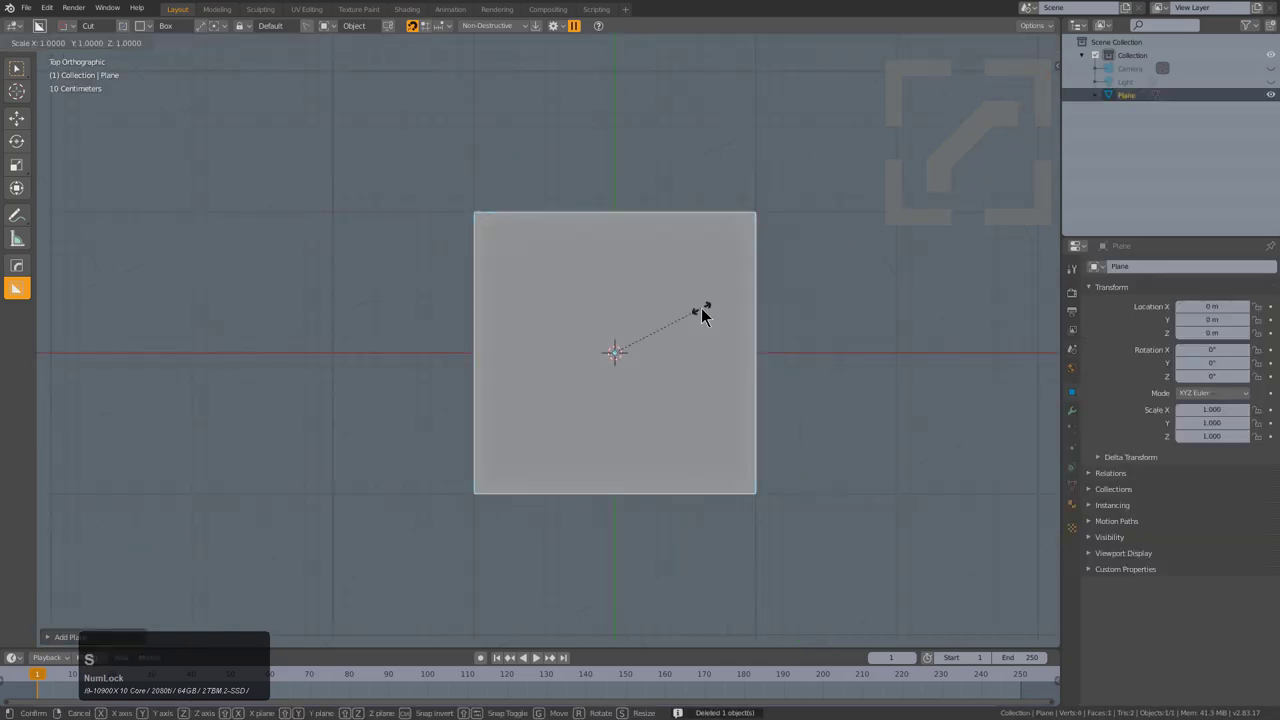
key(KP_1)
key(KP_Decimal)
key(KP_5)
key(KP_Enter)
scroll(up, 3)
middle_click(763, 402)
middle_click(571, 311)
scroll(up, 3)
key(d)
click(432, 274)
- Cut a left-edge notch, a top-left square panel and detailed panels into the right side
key(c)
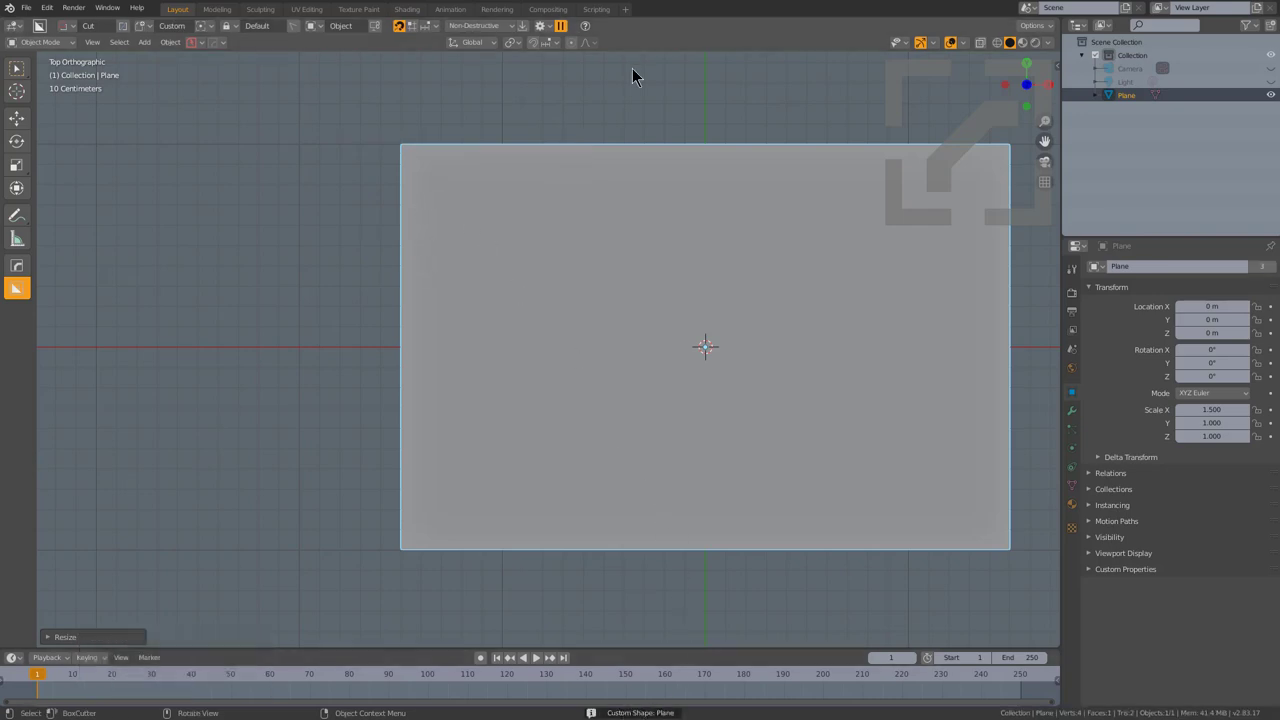
click(550, 38)
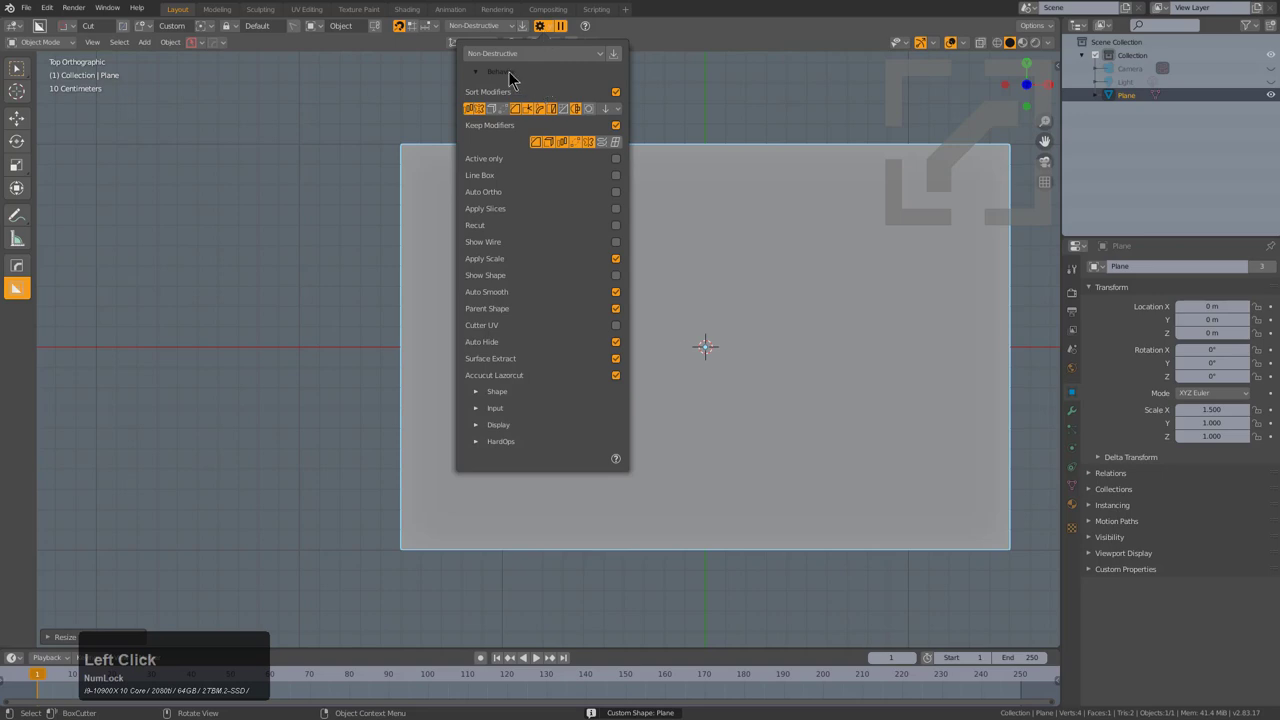
click(625, 321)
click(392, 267)
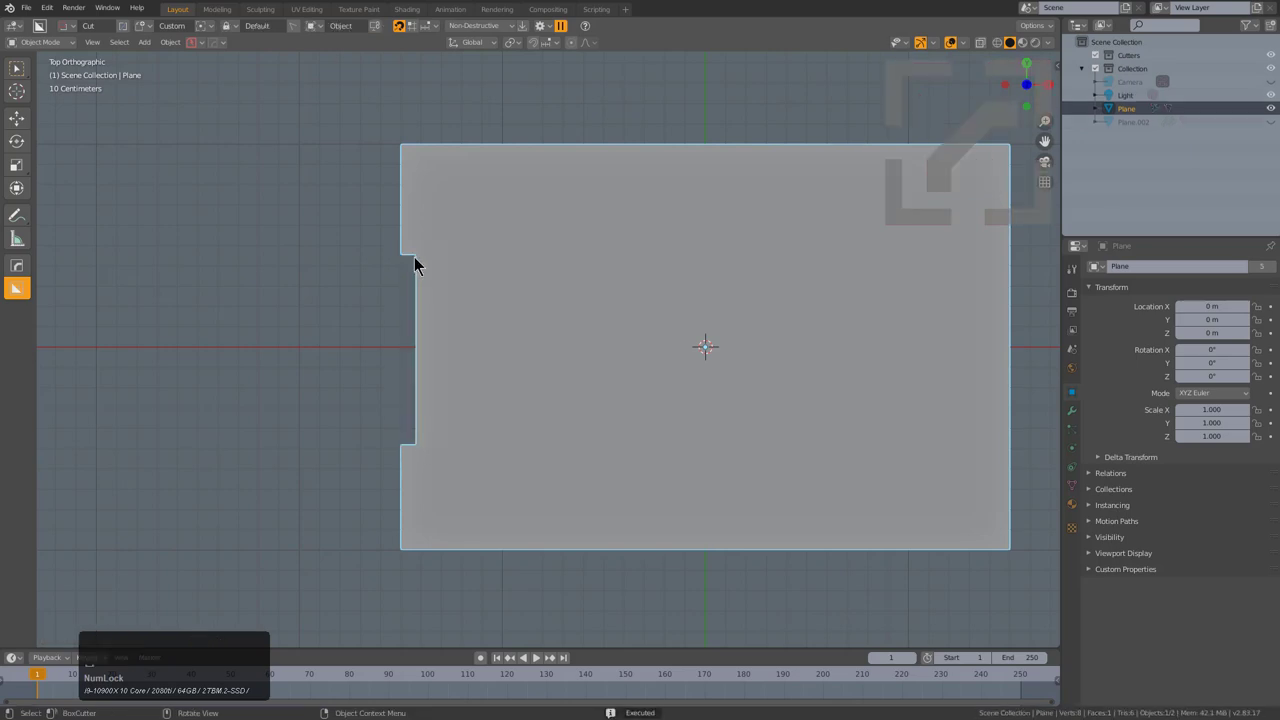
click(413, 258)
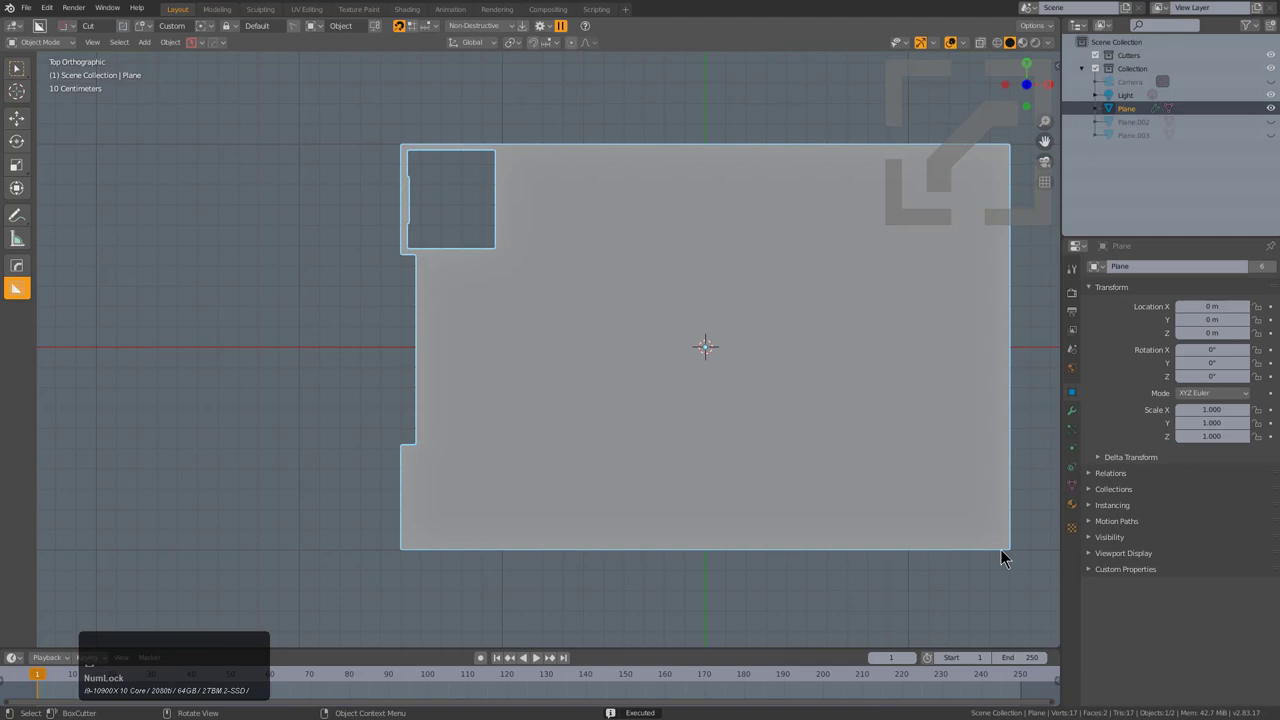
click(1012, 547)
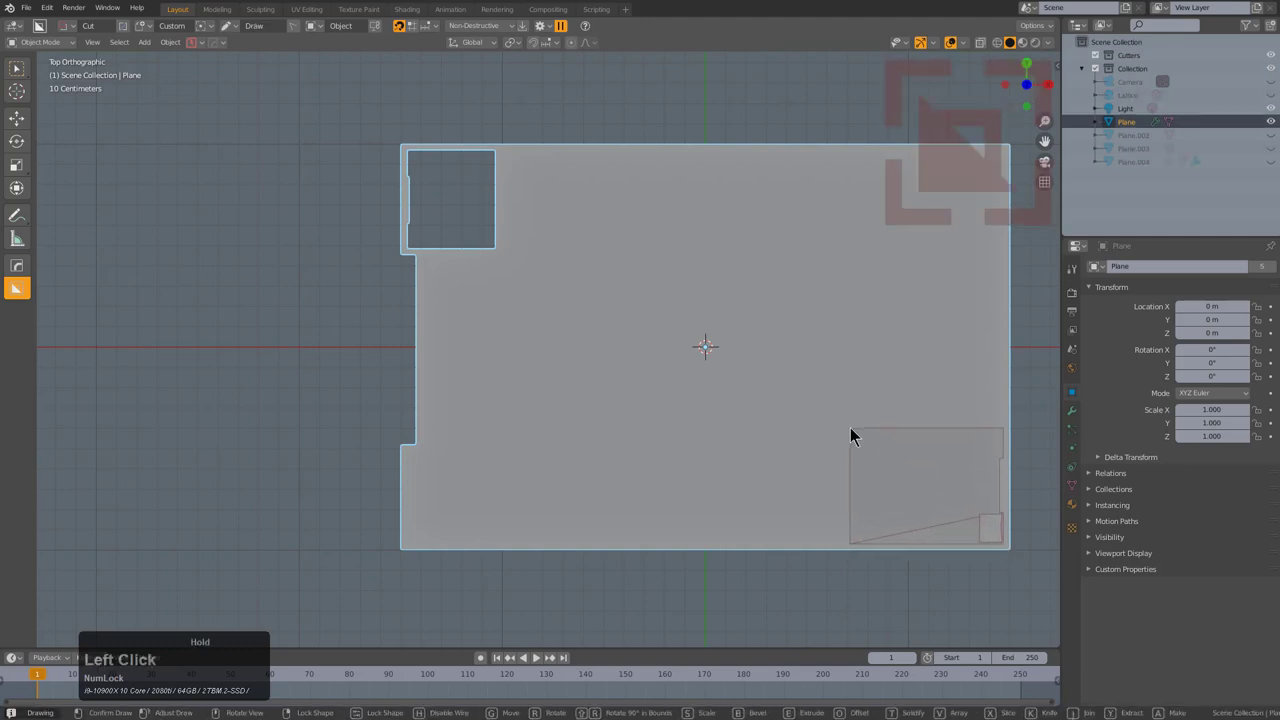
click(417, 452)
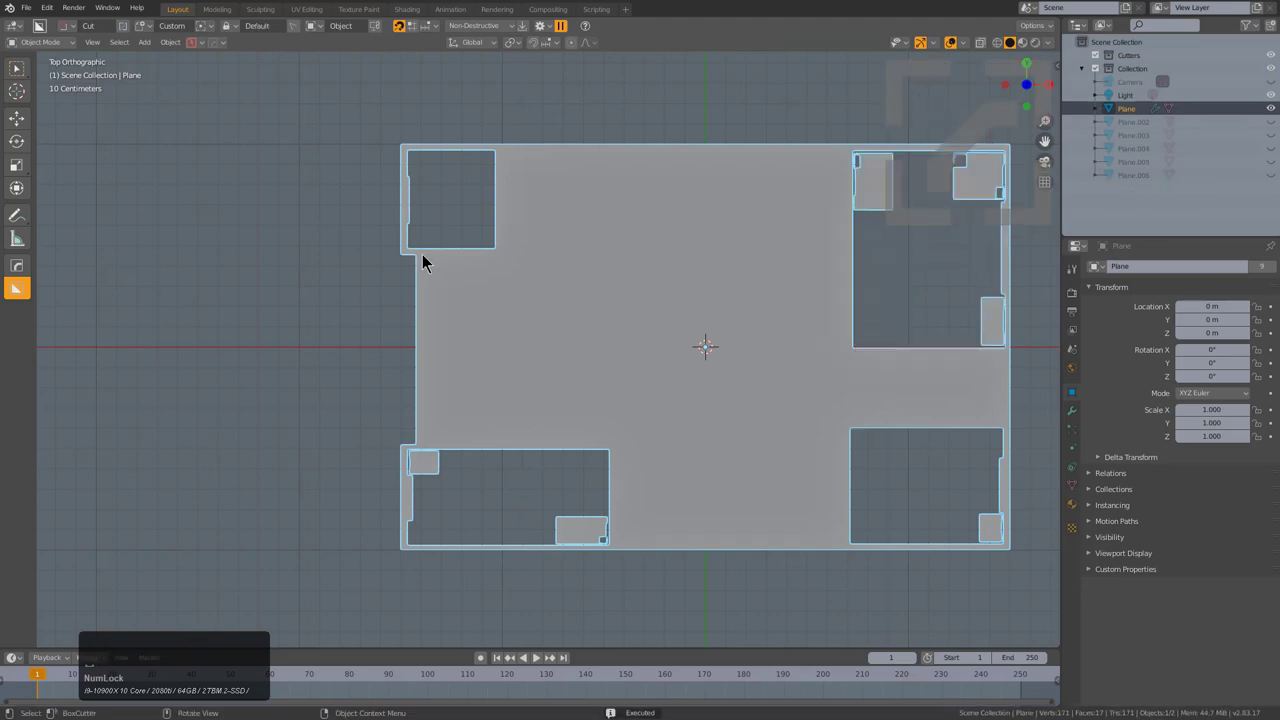
- Cut tall panel strips left of centre and panels into the right-middle, lower and upper centre
click(435, 270)
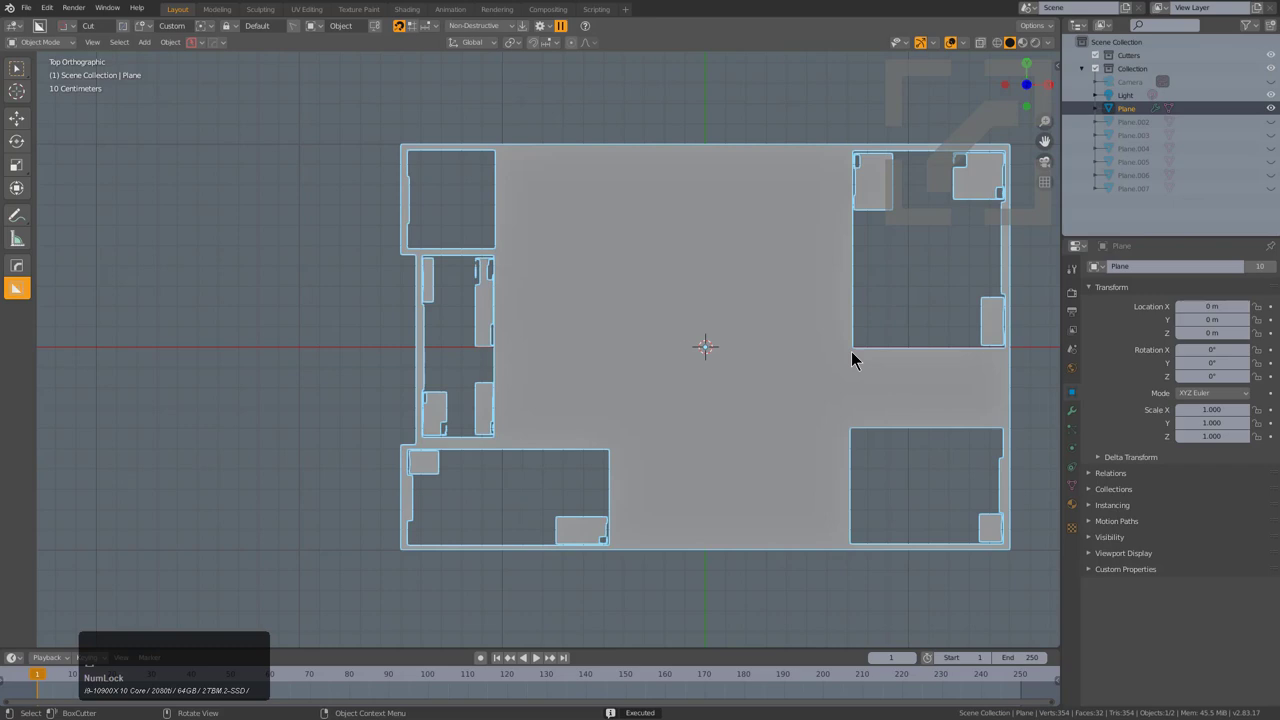
click(863, 359)
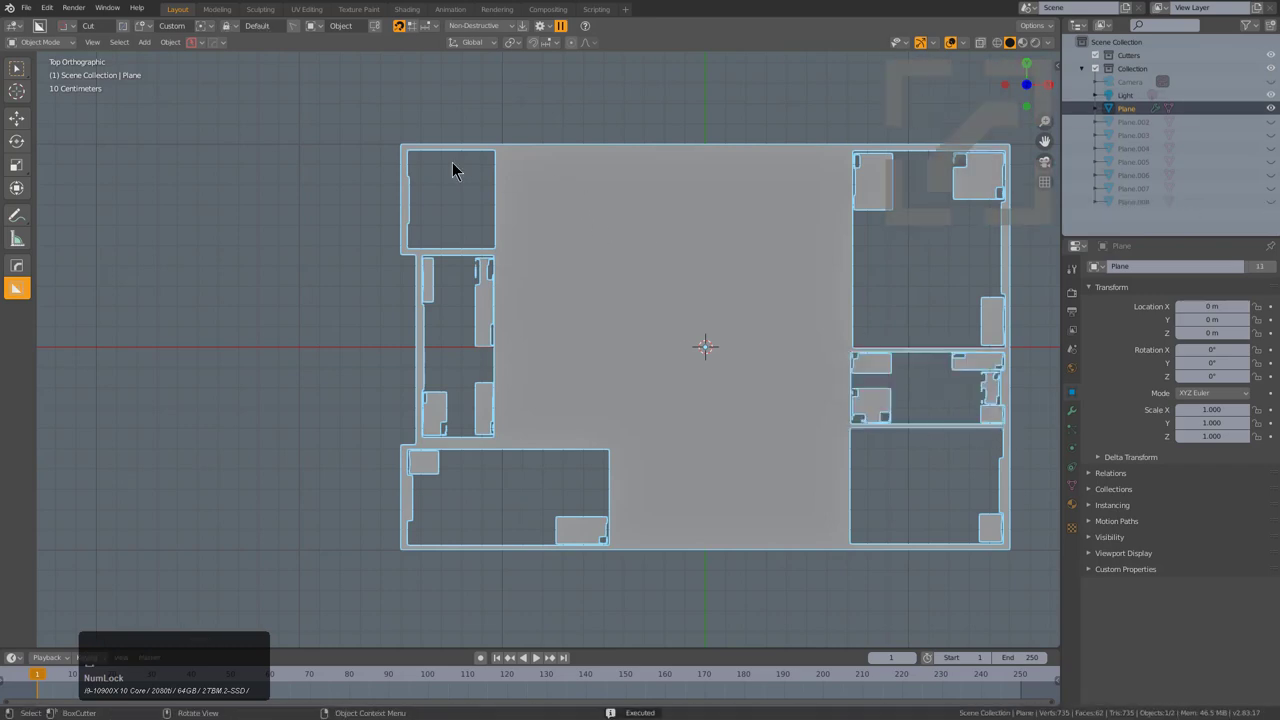
click(512, 159)
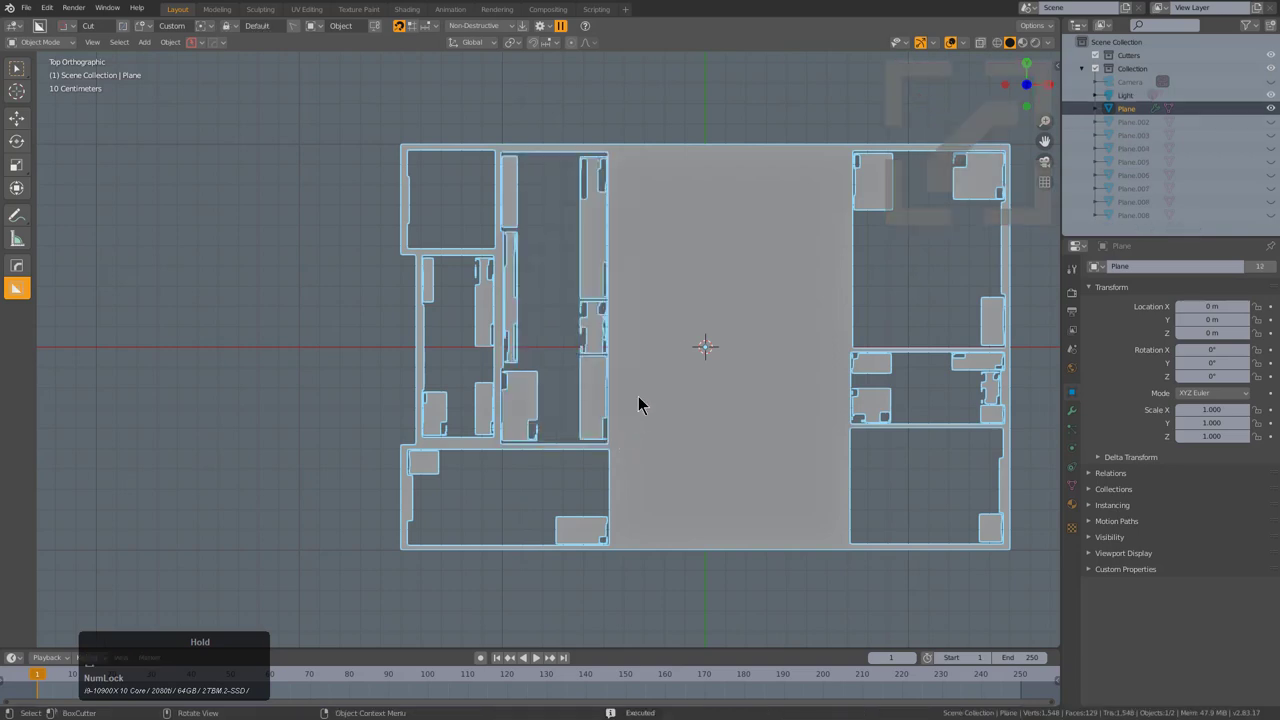
click(627, 347)
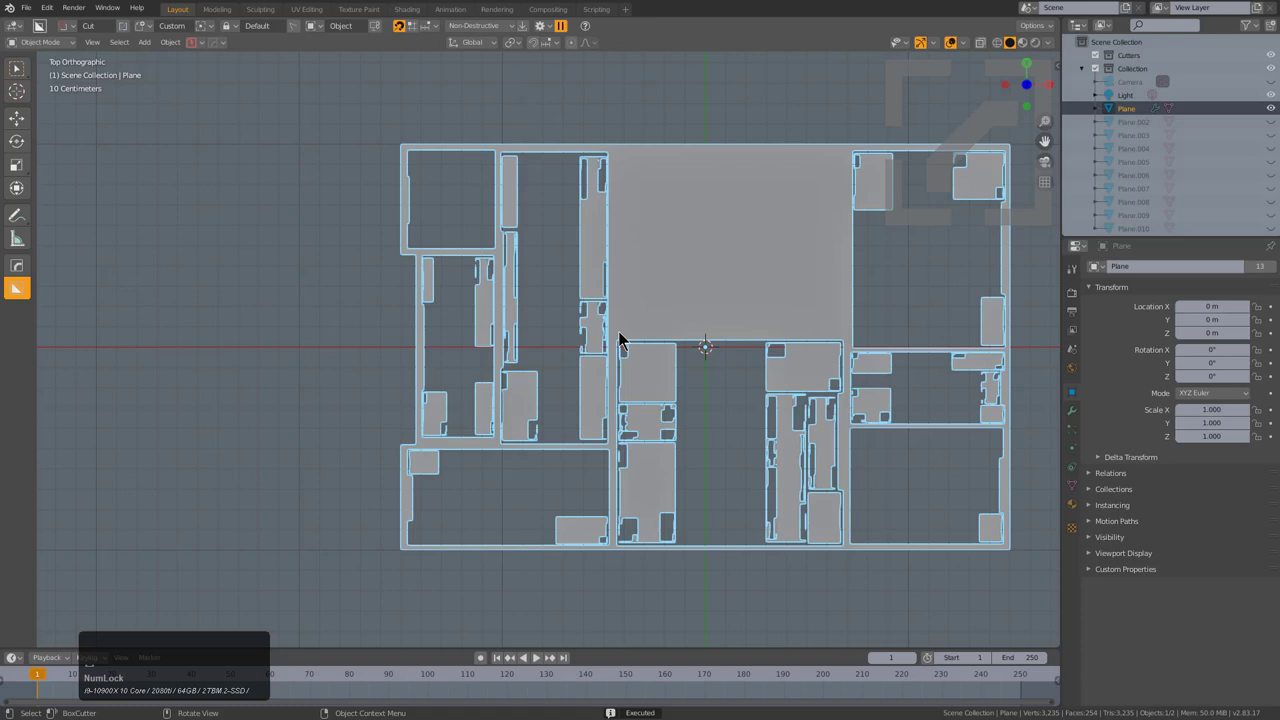
click(628, 335)
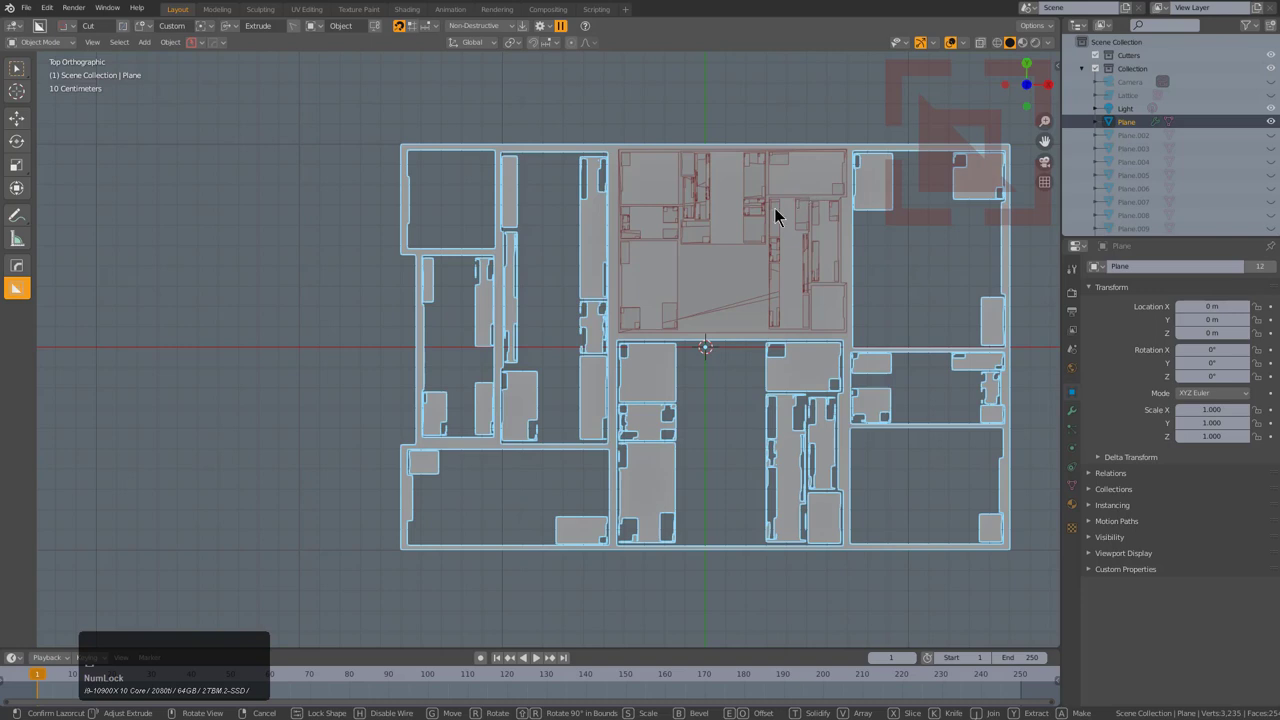
key(shift+Num_Lock)
- Inspect the pattern, reselect the plane and switch BoxCutter to freeform polygon (Ngon) shapes
middle_click(761, 364)
key(a)
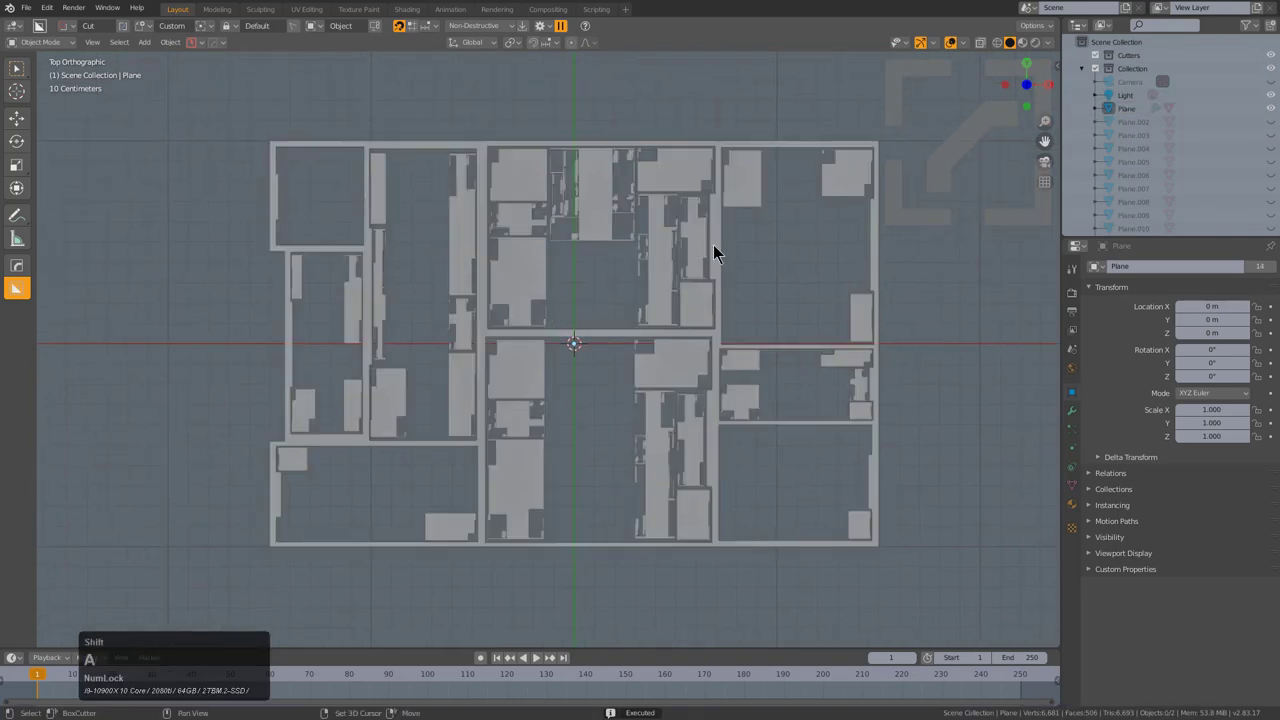
middle_click(726, 268)
scroll(up, 3)
click(633, 201)
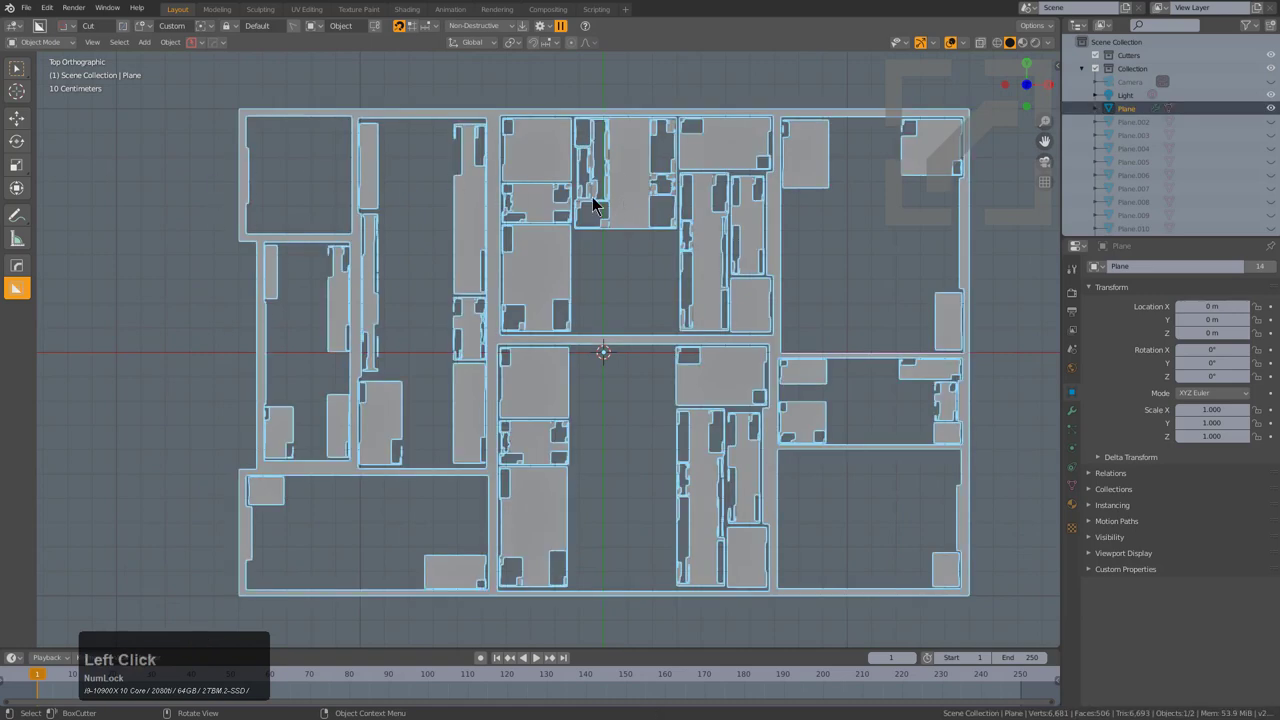
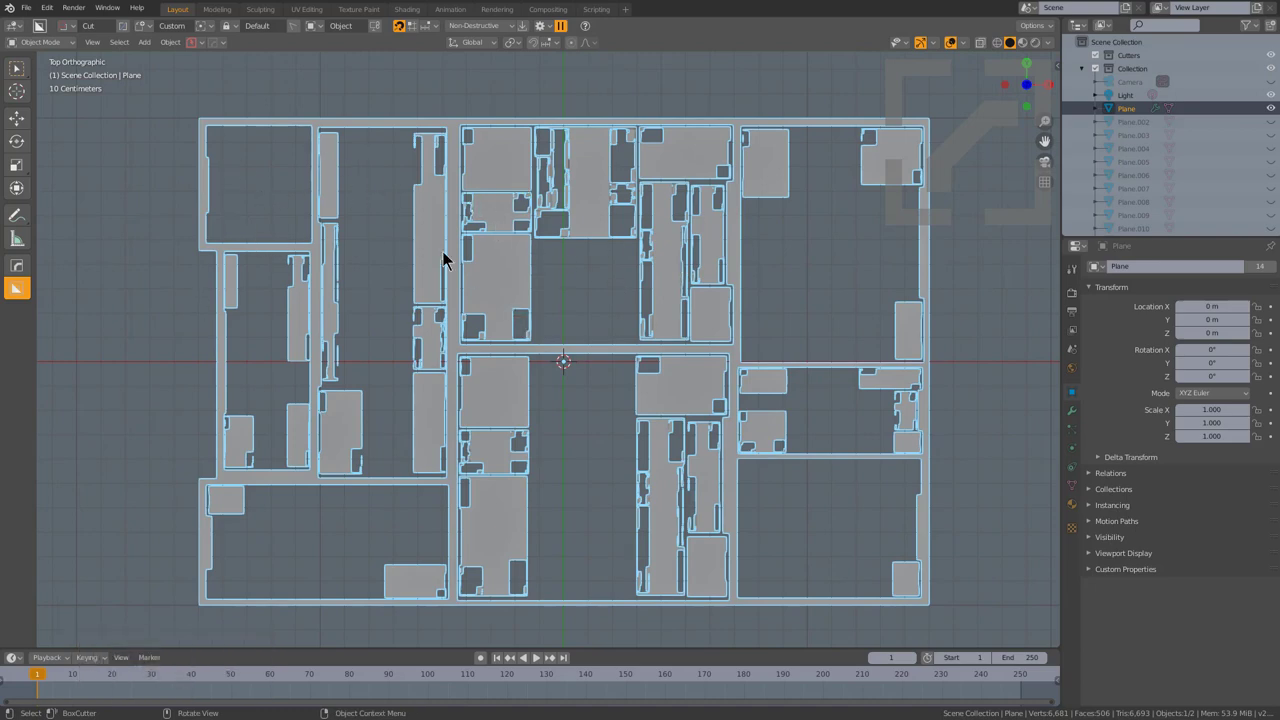
scroll(down, 3)
key(alt+a)
click(508, 219)
key(d)
click(506, 306)
- Cut angled polygon notches into the plane's top and bottom border edges
click(241, 101)
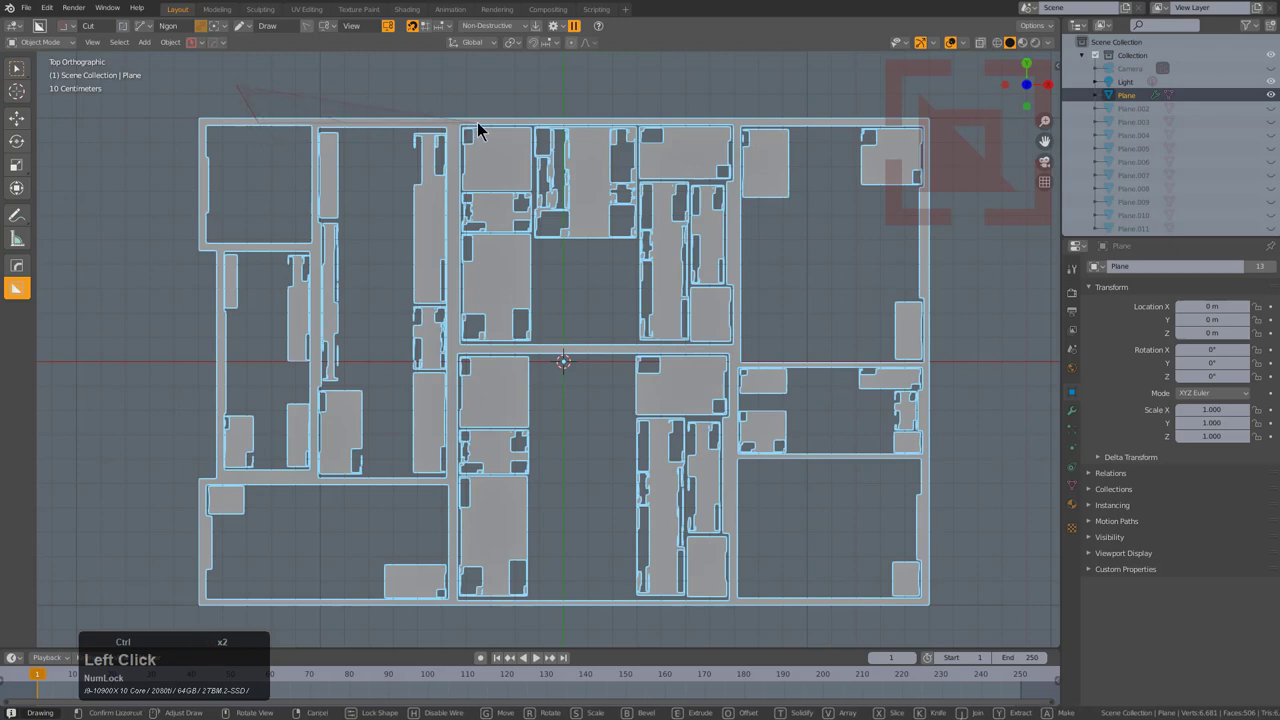
double_click(516, 100)
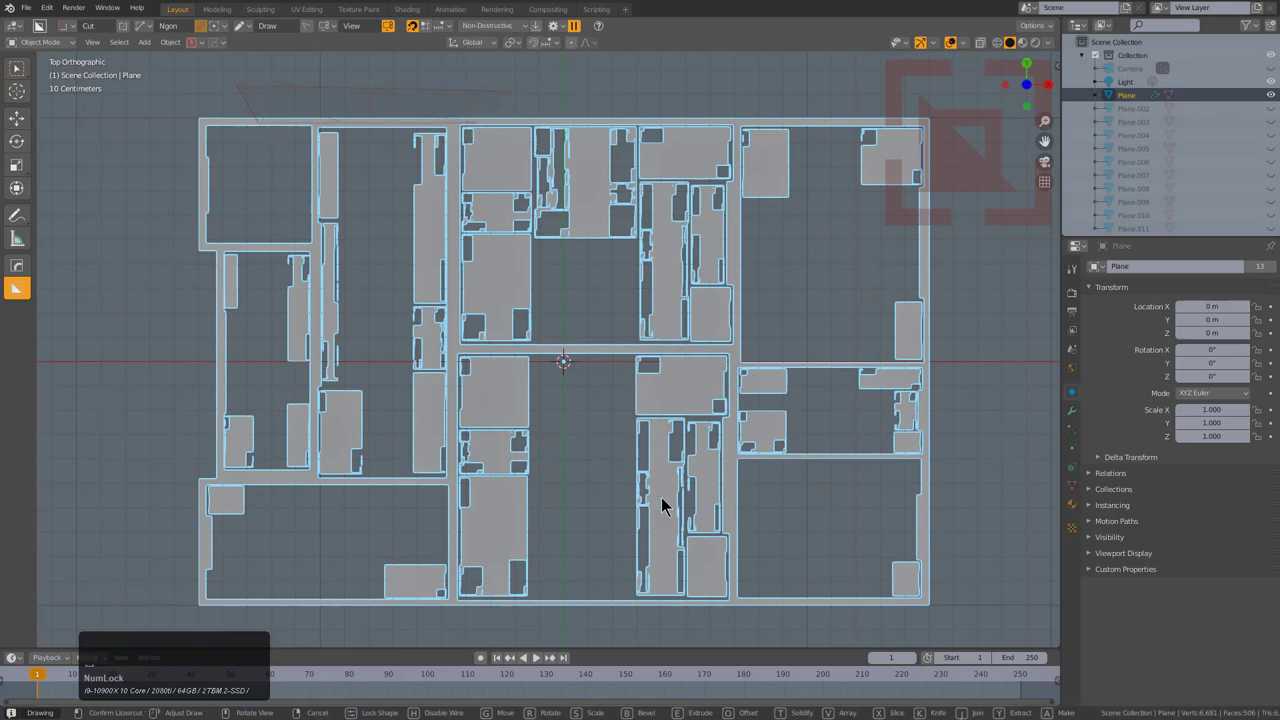
key(shift+Num_Lock)
middle_click(627, 451)
click(674, 494)
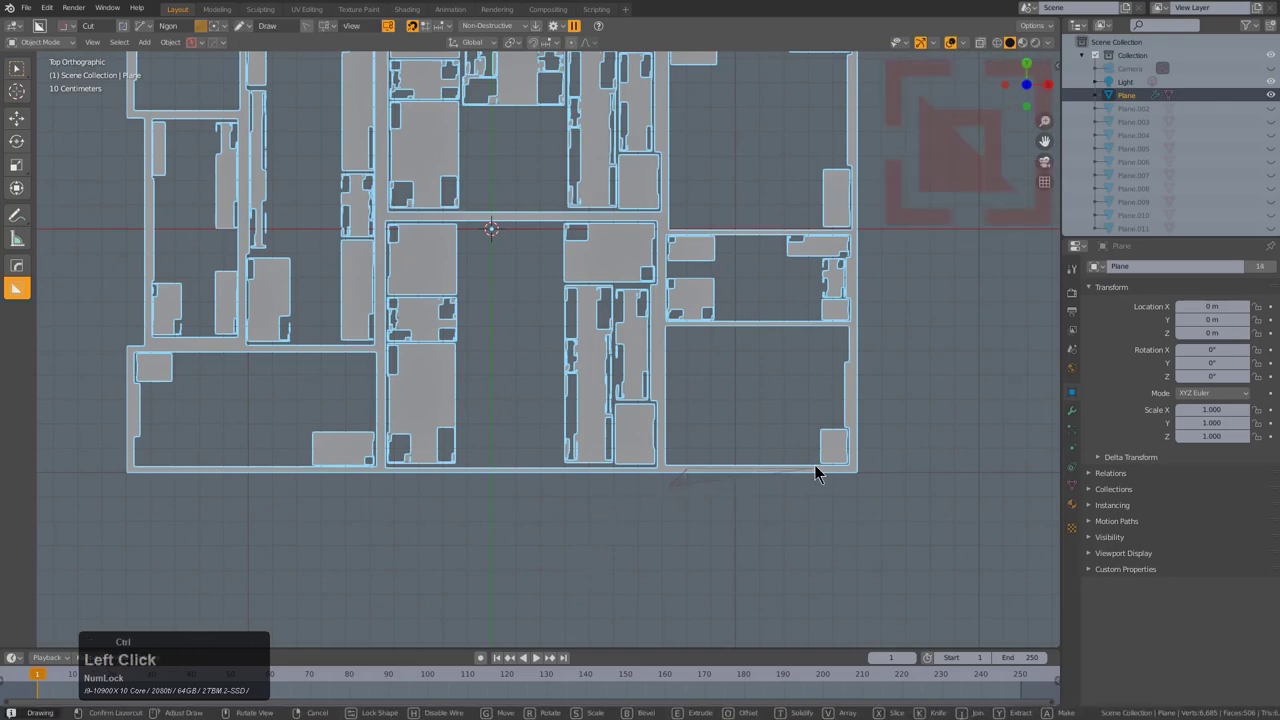
double_click(849, 497)
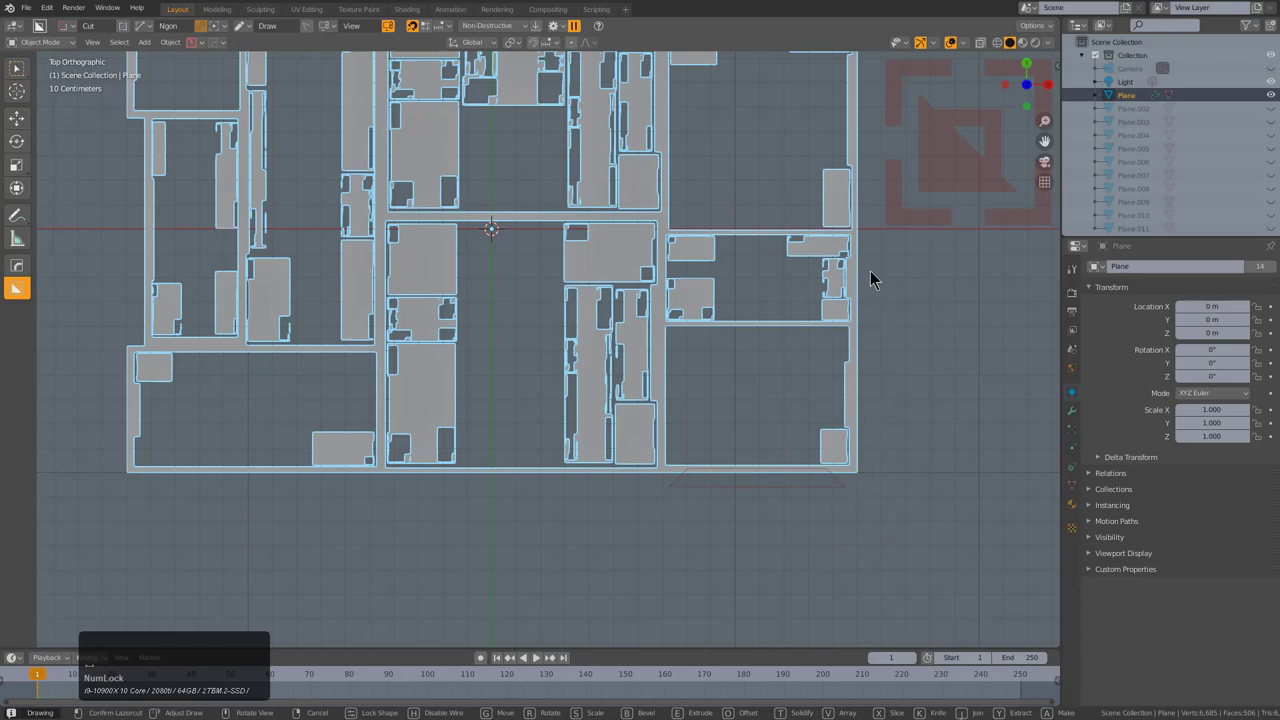
- Return BoxCutter to rectangular shapes and reselect the plane for applying the cuts
middle_click(358, 228)
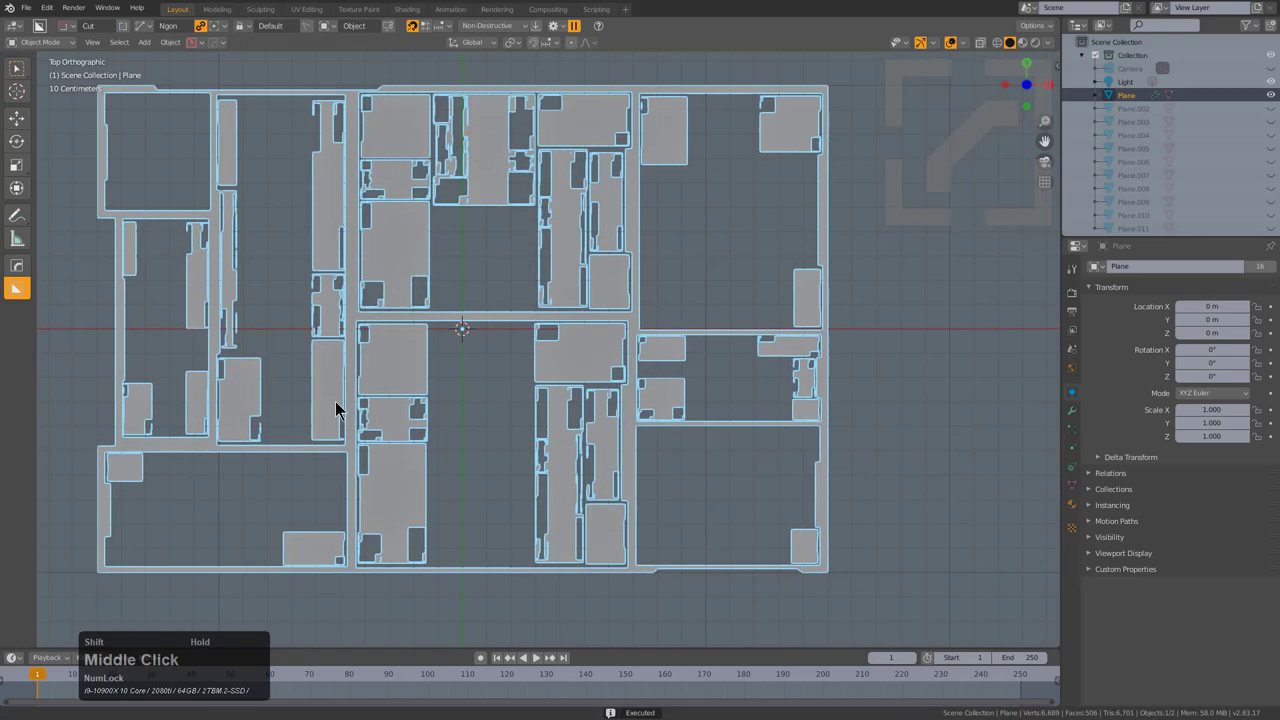
key(d)
click(749, 231)
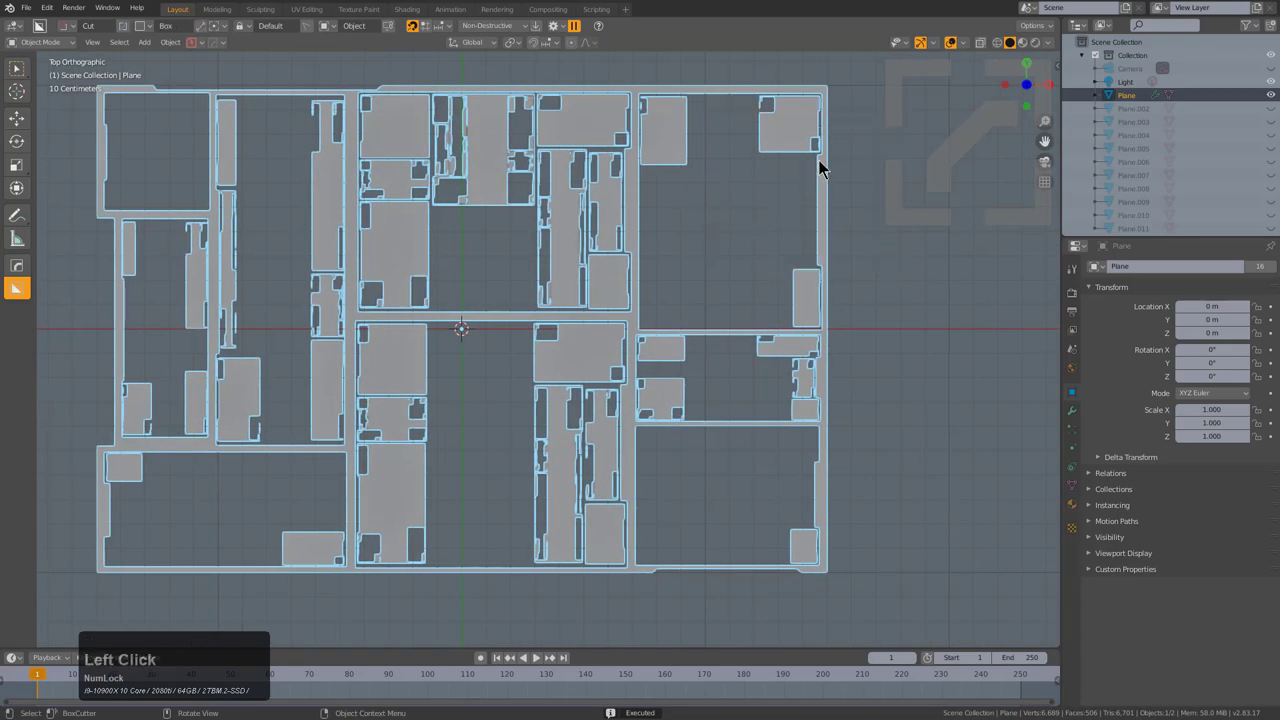
click(828, 163)
key(g)
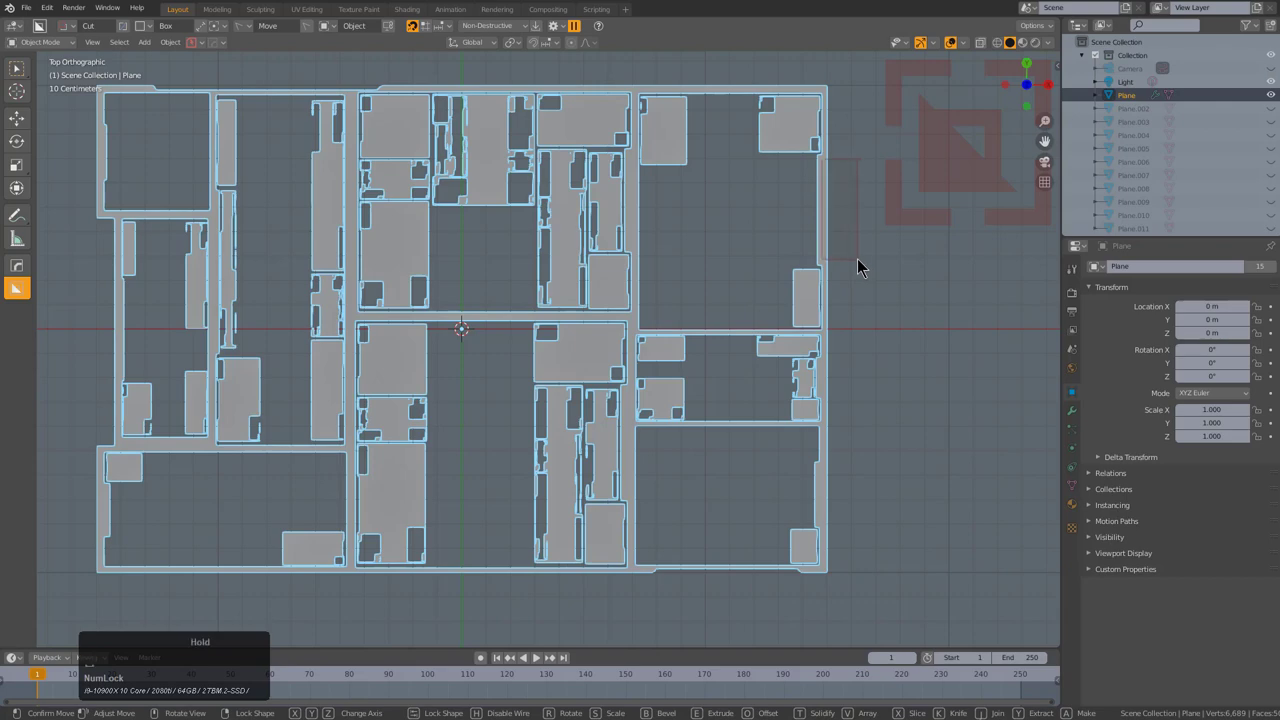
scroll(down, 3)
- Convert the cuts to real mesh geometry and separate the inner panels into their own object
middle_click(662, 293)
scroll(up, 3)
click(823, 222)
key(ctrl+a)
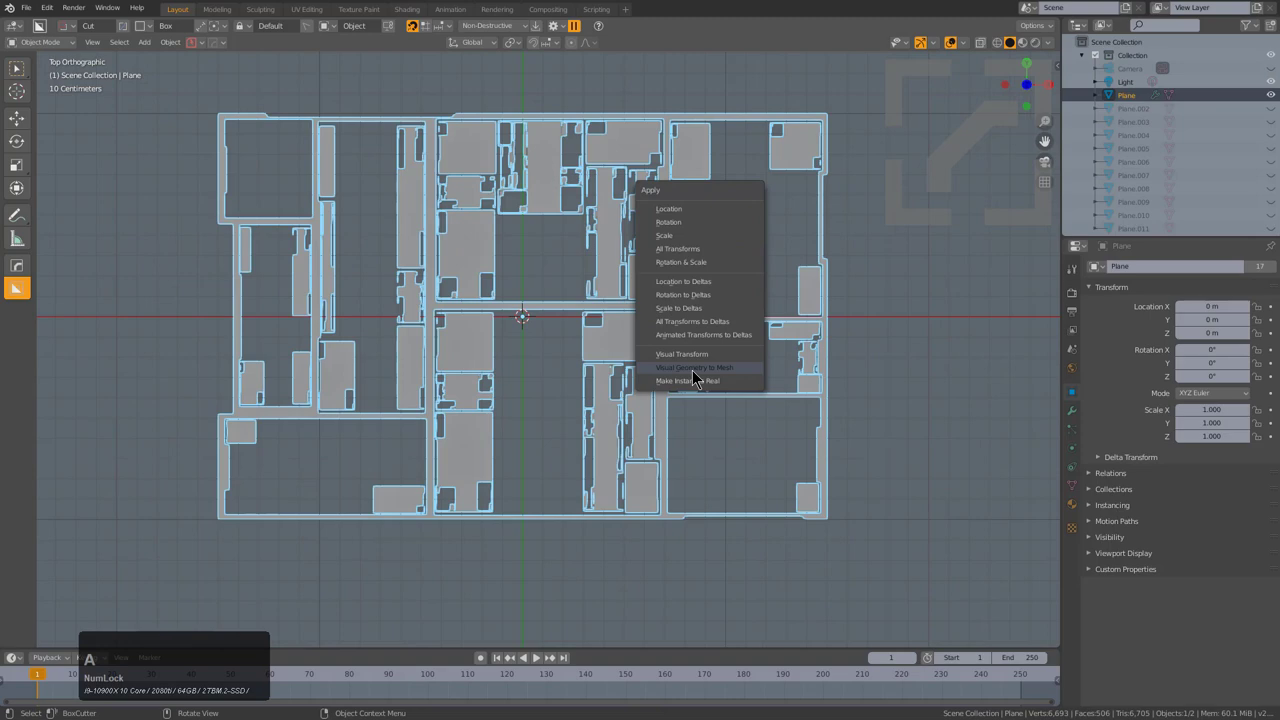
click(696, 378)
key(Tab)
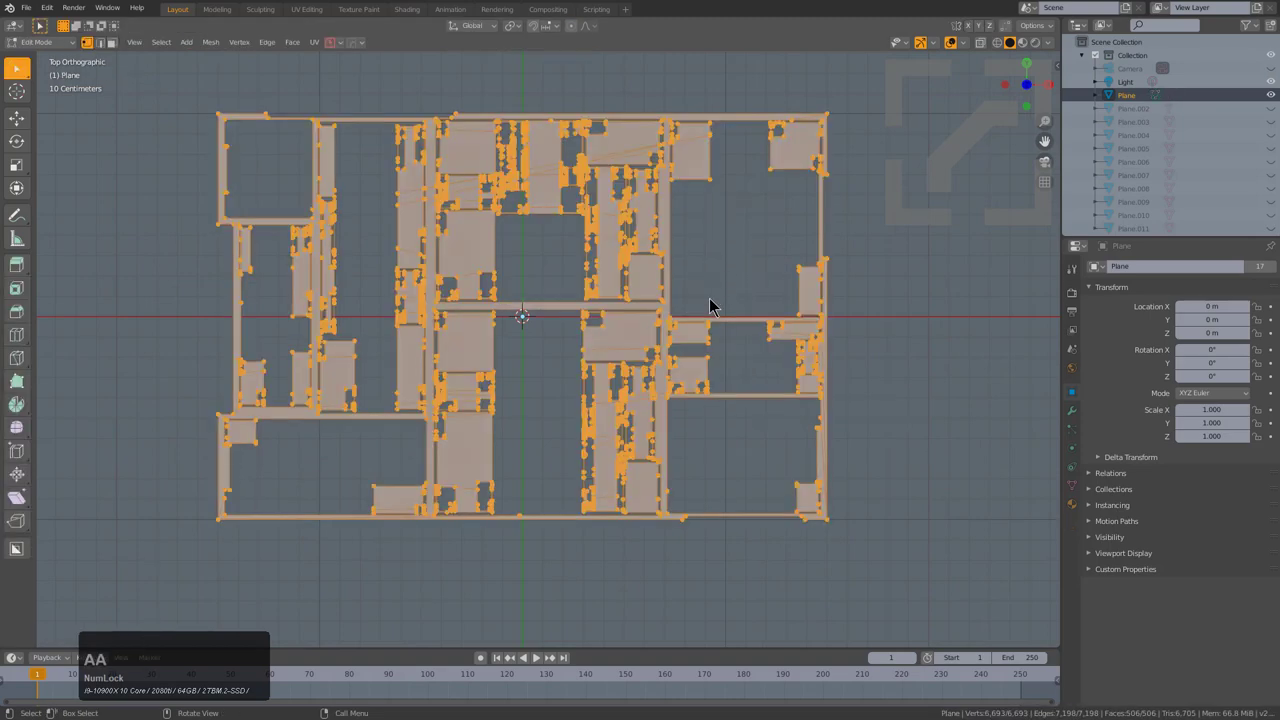
click(713, 306)
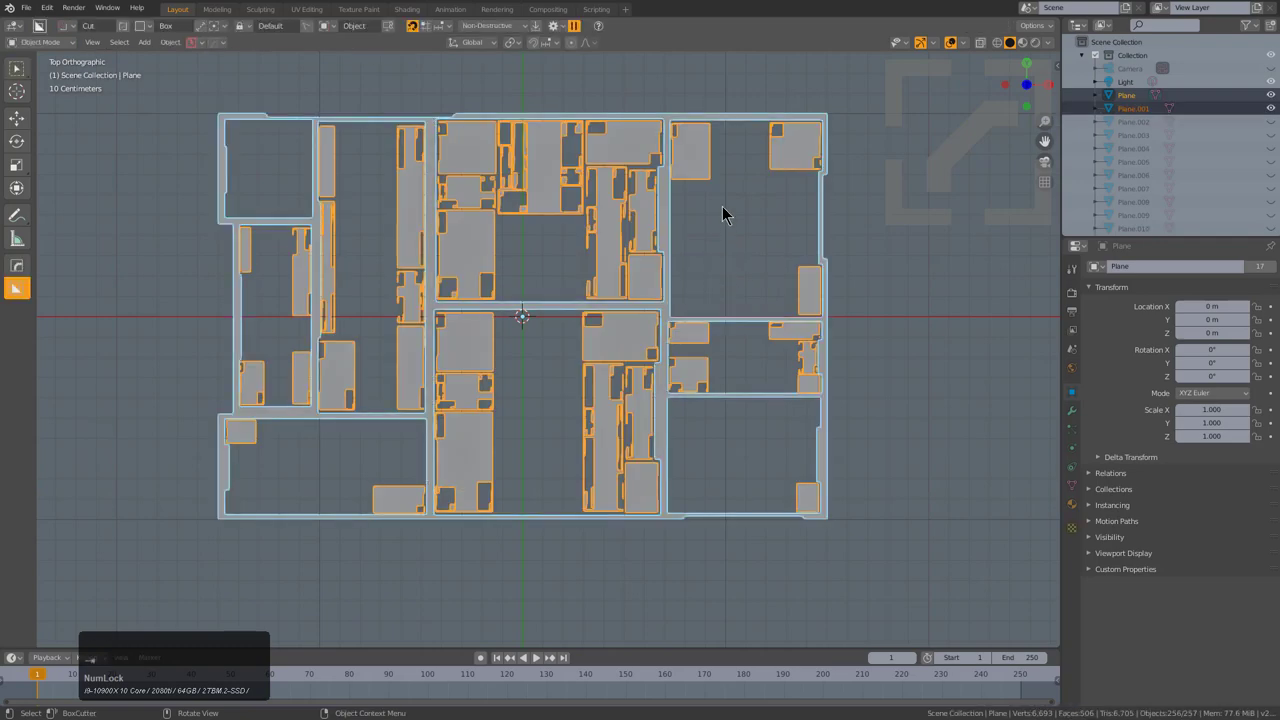
- Box-cut gaps across the plane's outer border on the left and lower sides
click(737, 109)
key(g)
right_click(851, 103)
scroll(up, 3)
middle_click(741, 199)
click(687, 144)
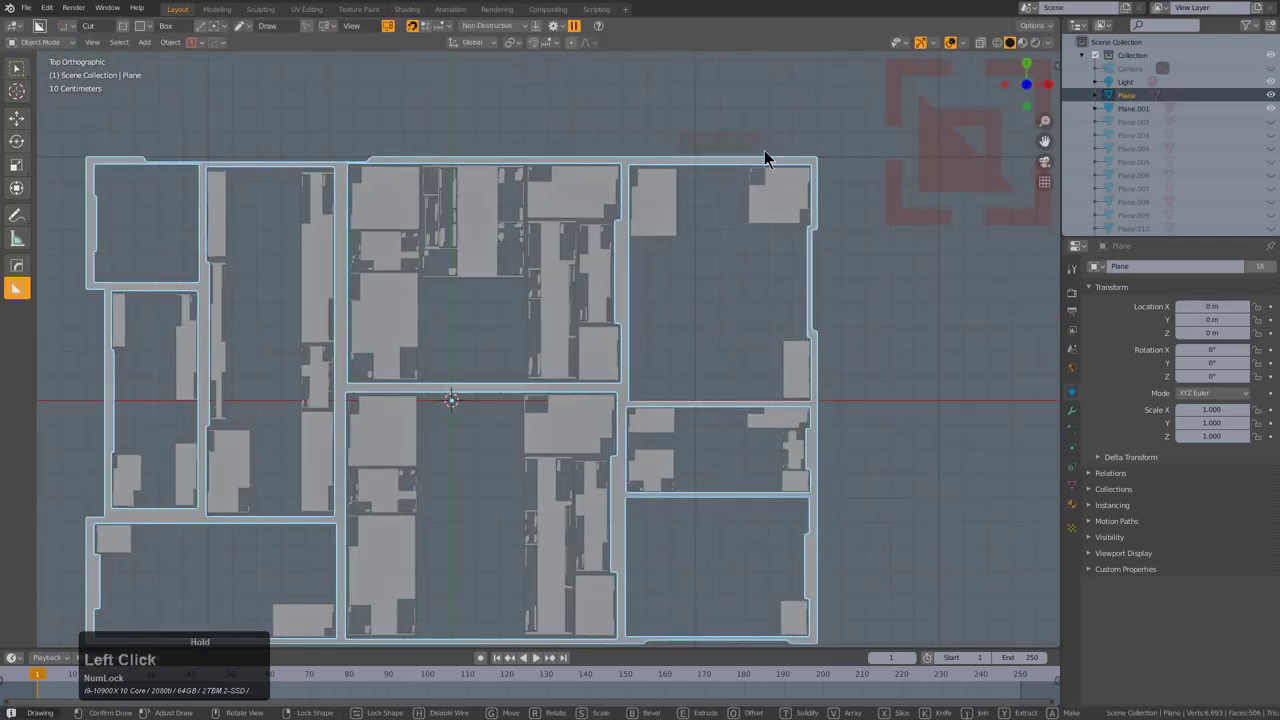
click(512, 167)
middle_click(530, 260)
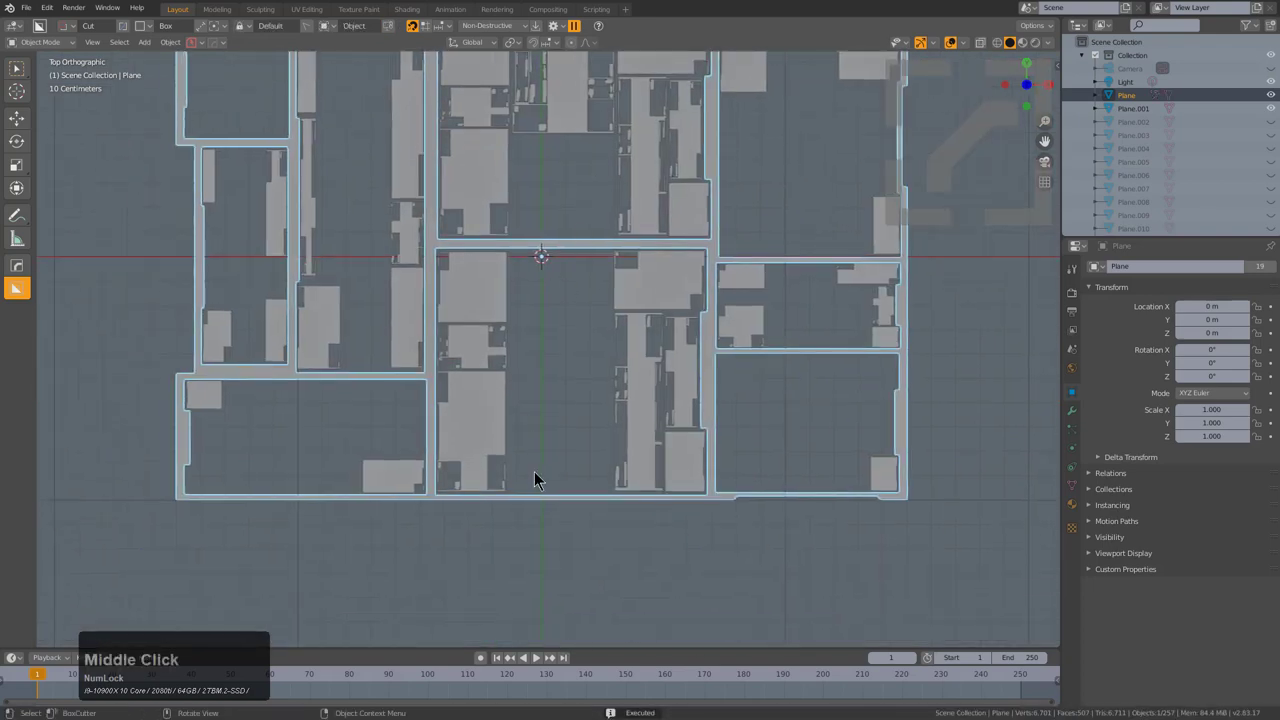
click(563, 496)
click(216, 271)
middle_click(469, 337)
scroll(down, 3)
key(a)
- Cut further gaps into the right side of the border and review the finished frame
click(897, 380)
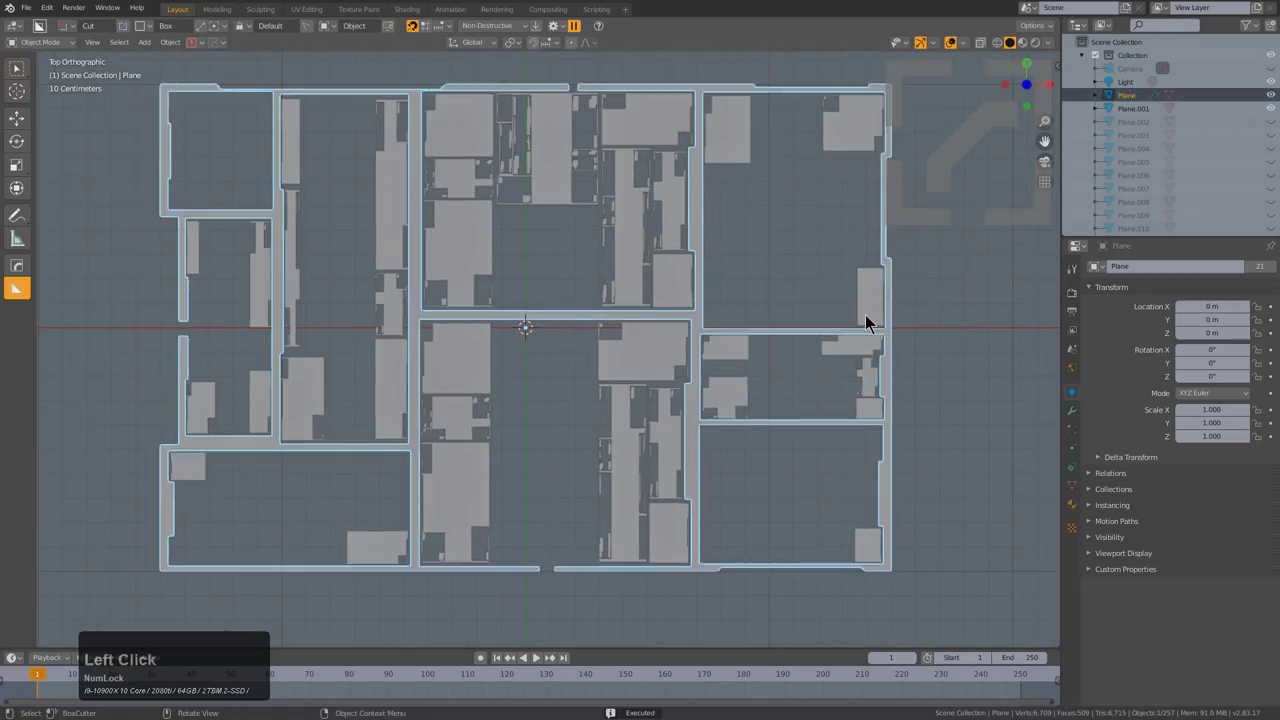
click(884, 315)
scroll(down, 3)
key(a)
scroll(down, 3)
middle_click(558, 276)
scroll(up, 3)
middle_click(680, 266)
middle_click(798, 279)
middle_click(630, 259)
key(shift+a)
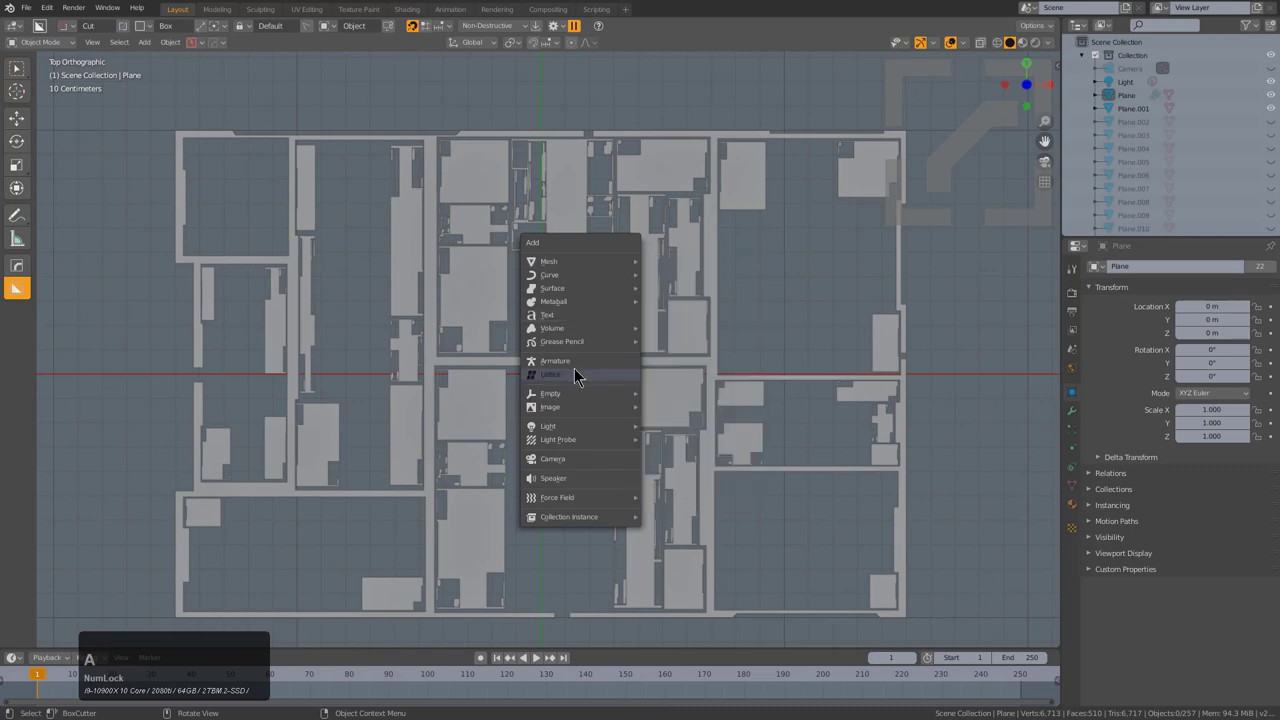
- Add a text object and load the Microgramma Bold font file onto it
click(584, 321)
scroll(down, 3)
click(1077, 475)
click(1114, 444)
click(1262, 460)
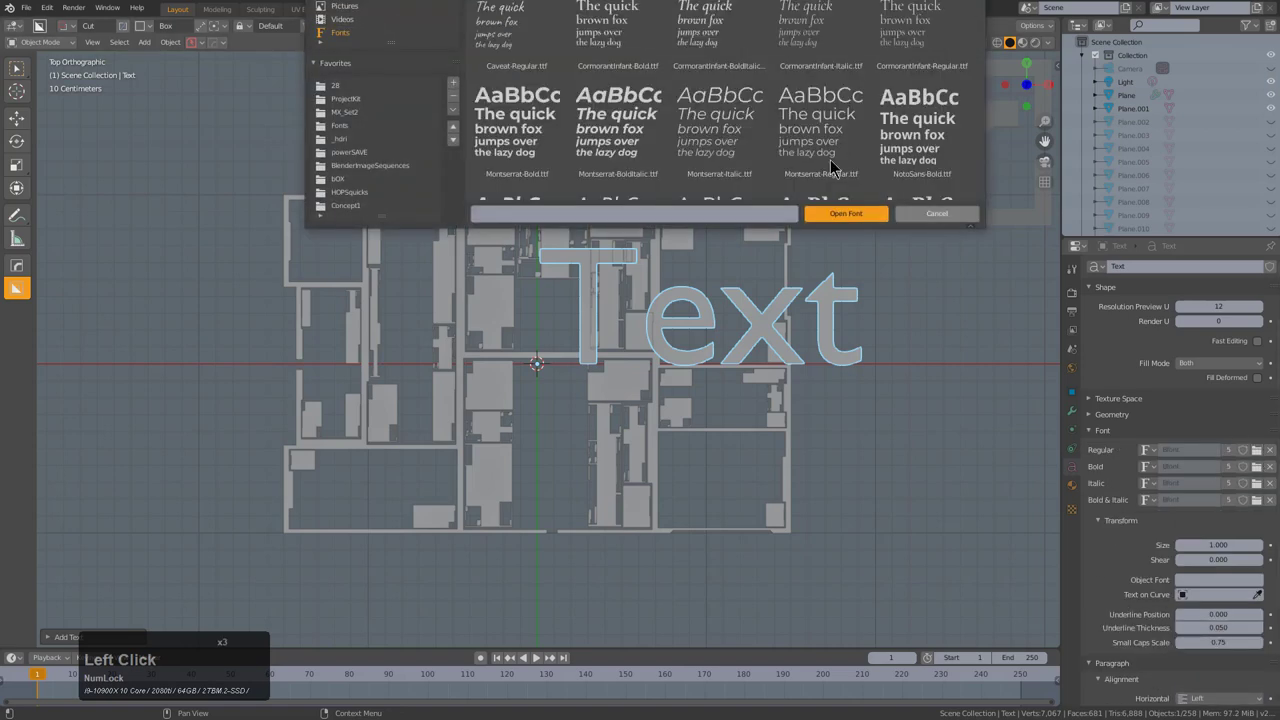
click(350, 138)
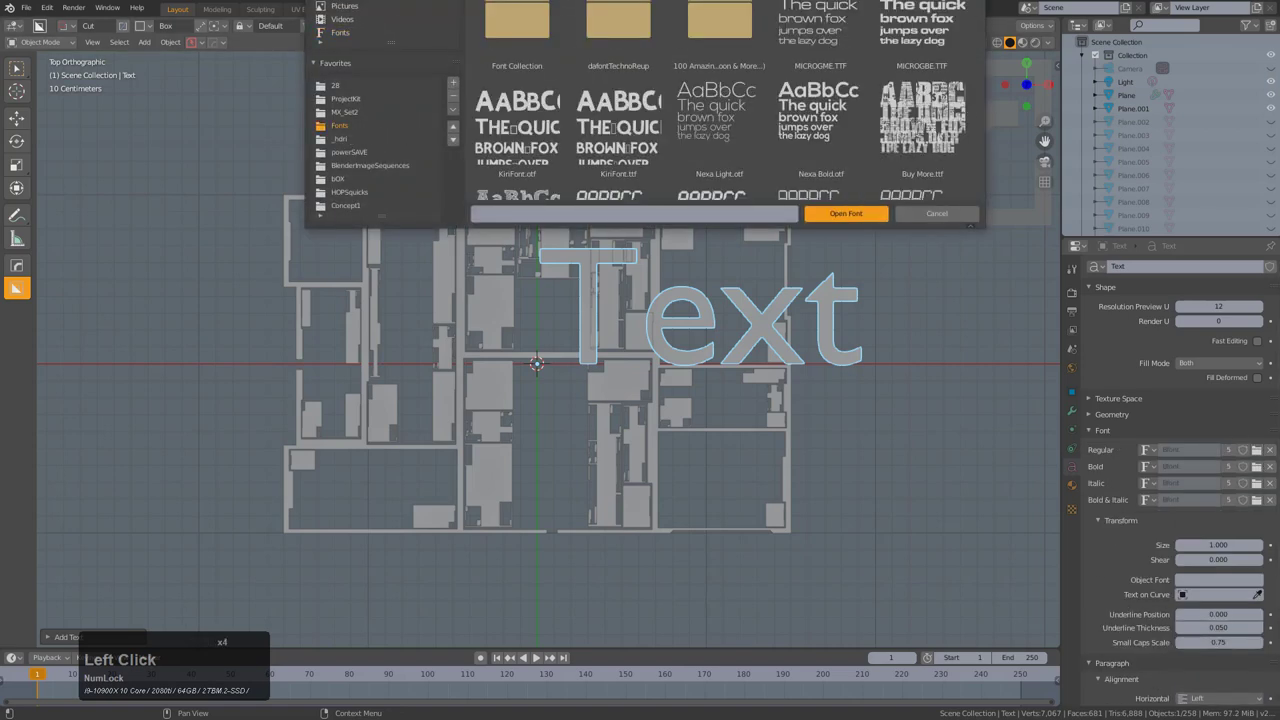
double_click(906, 15)
click(906, 15)
click(906, 15)
double_click(906, 15)
- Widen the text's letter spacing and start retyping its wording
key(q)
click(724, 398)
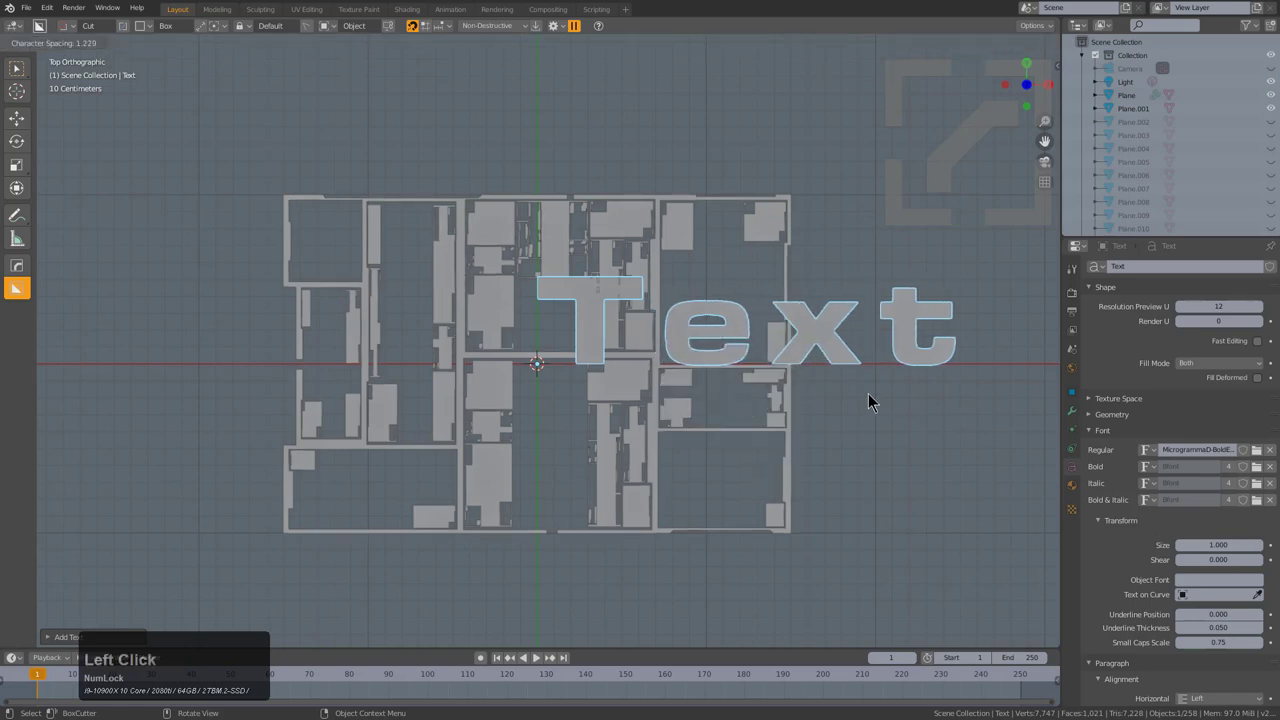
click(876, 397)
key(Tab)
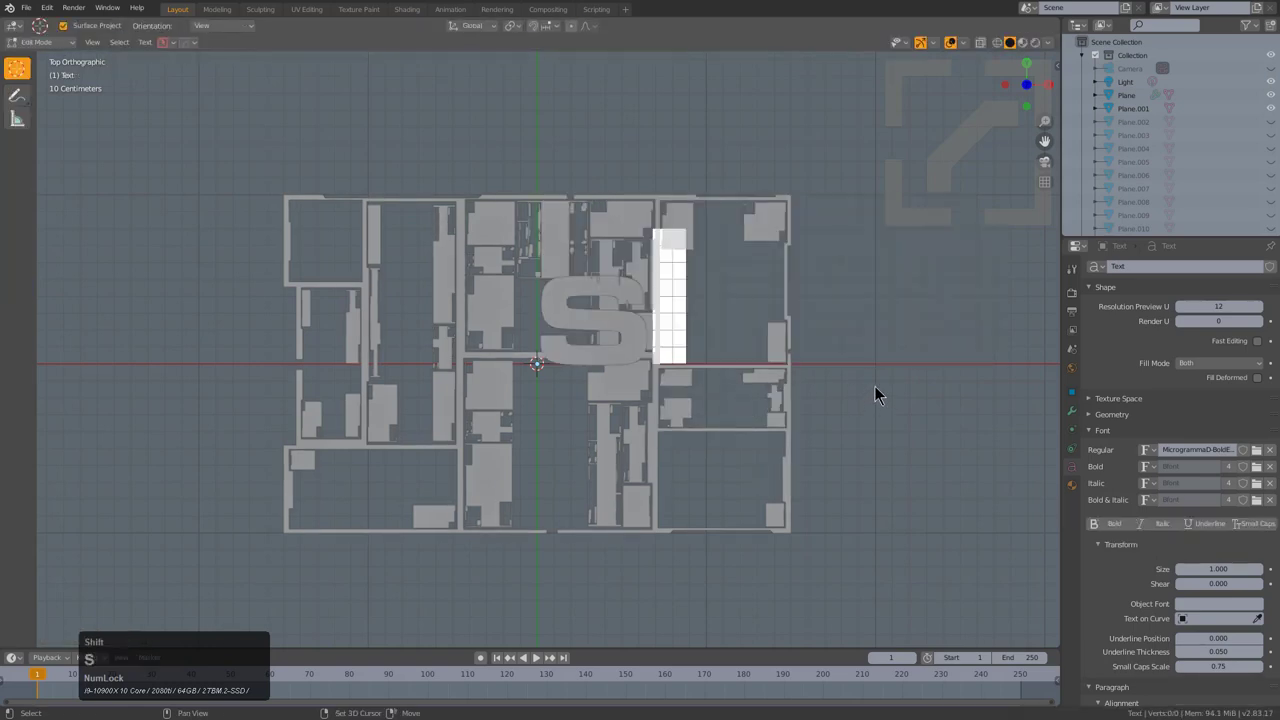
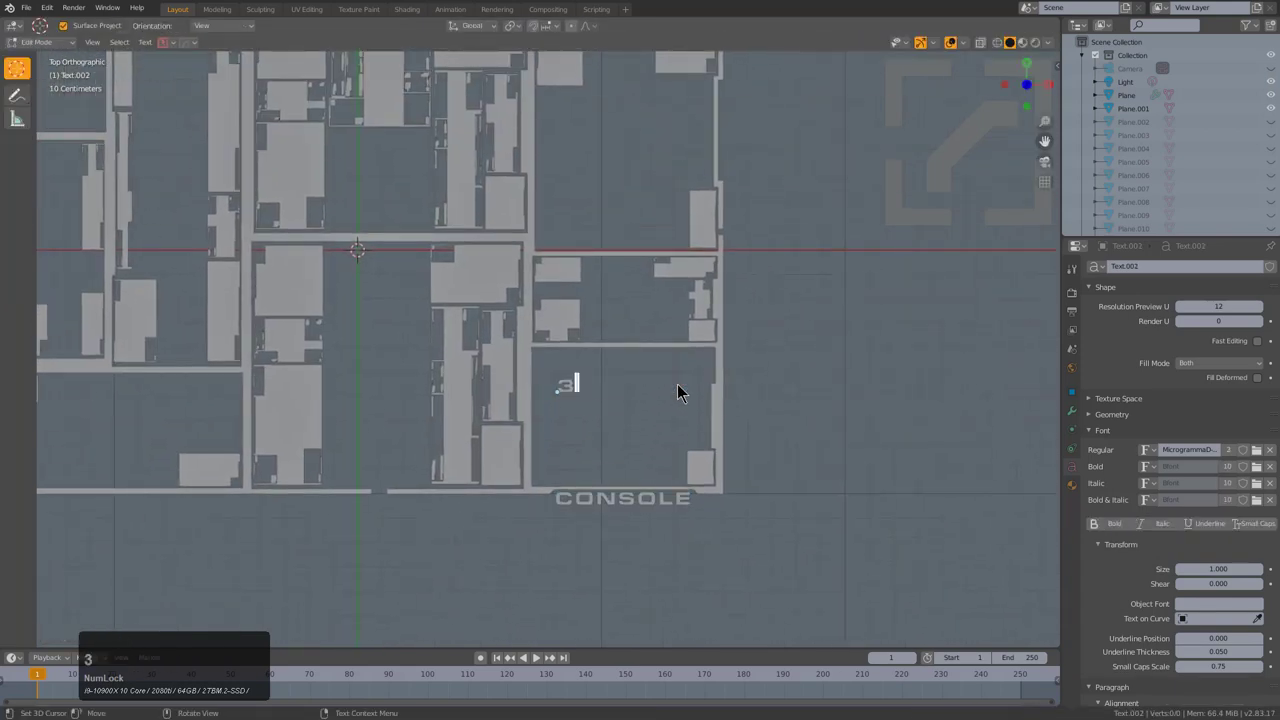
- Finish the number label, duplicate it onto a panel section and edit the copy to read 11
click(835, 320)
key(g)
click(760, 362)
key(shift+KP_1)
key(shift+d)
click(581, 315)
key(q)
key(q)
key(ctrl+a)
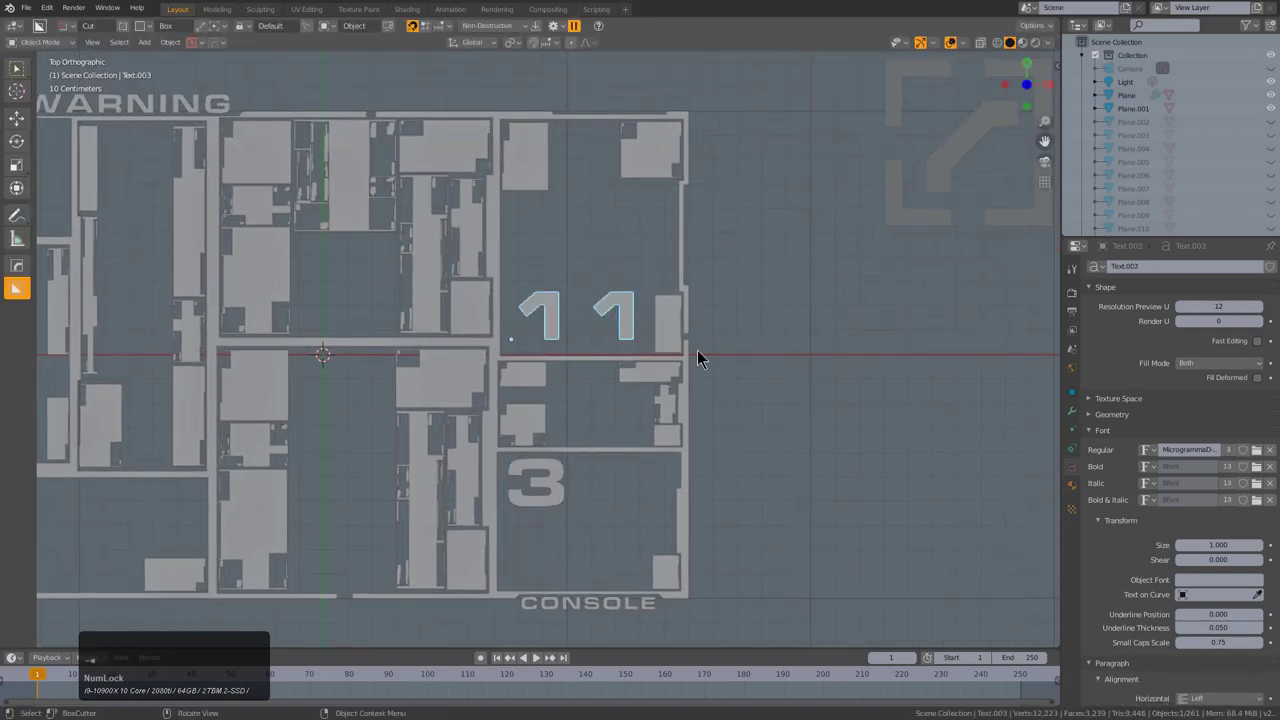
- Duplicate the 5 label into a neighbouring section and retype its digits
click(667, 332)
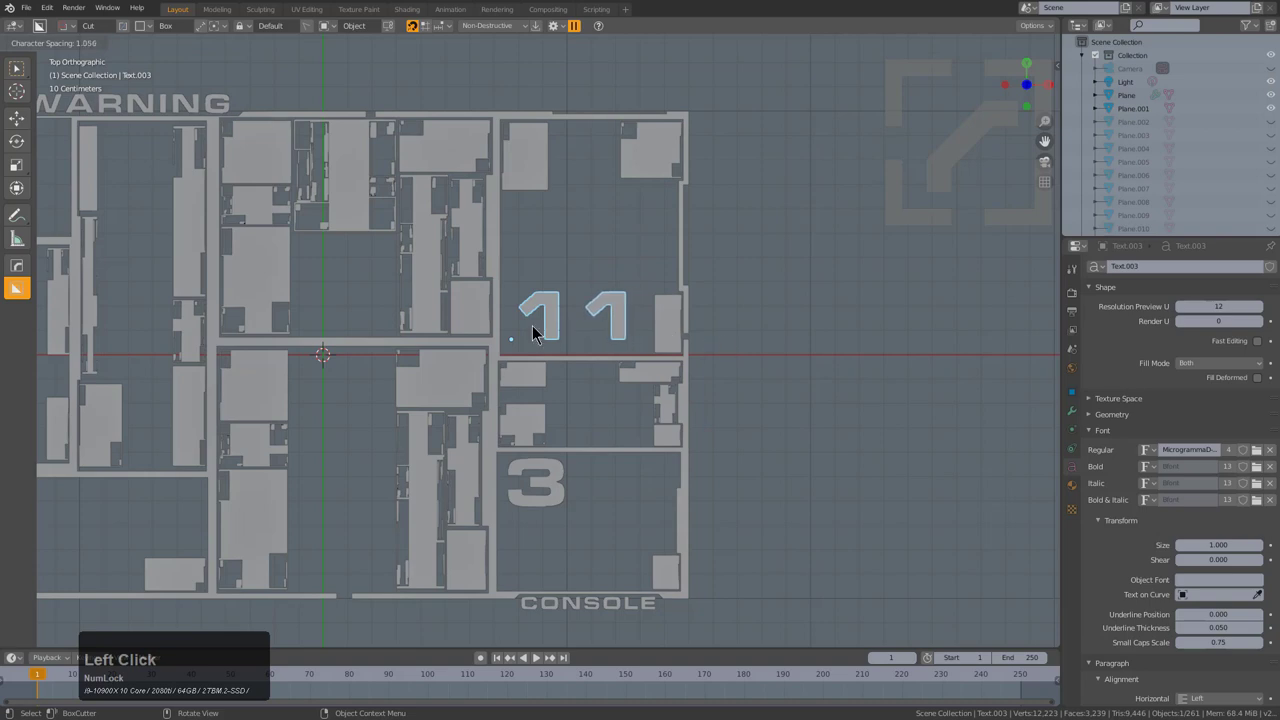
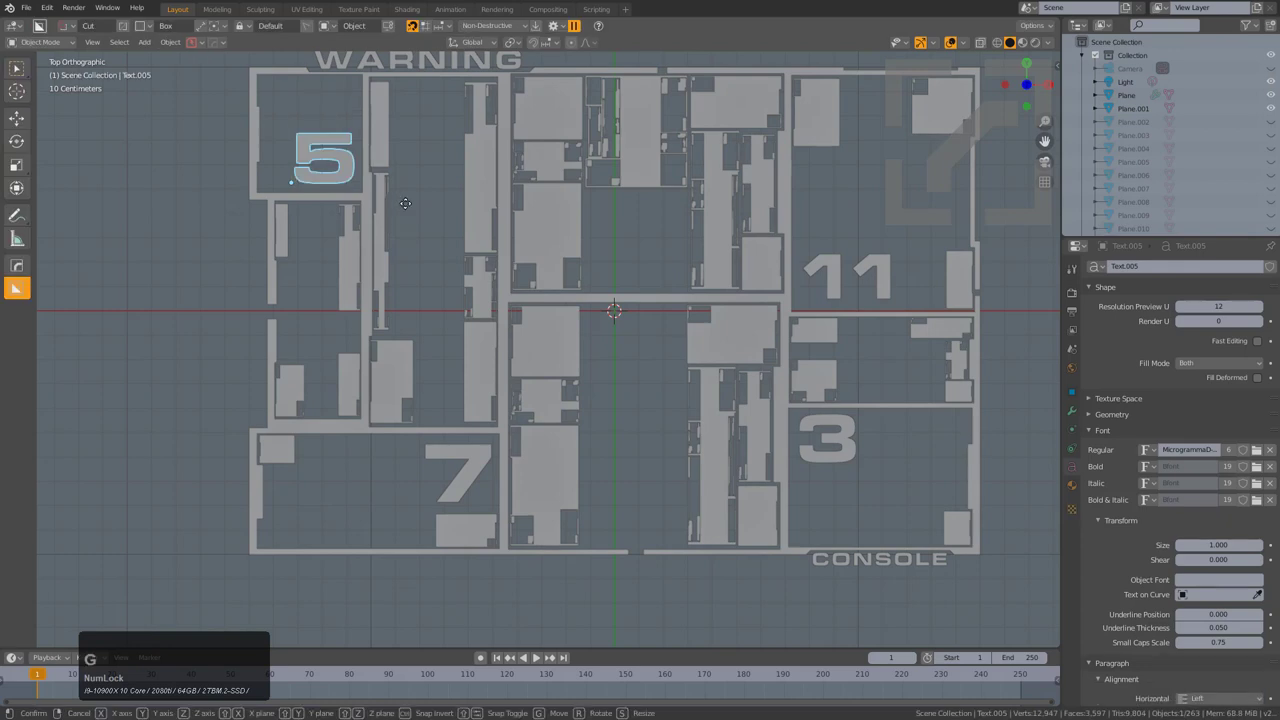
right_click(403, 205)
key(shift+d)
click(481, 282)
key(Right)
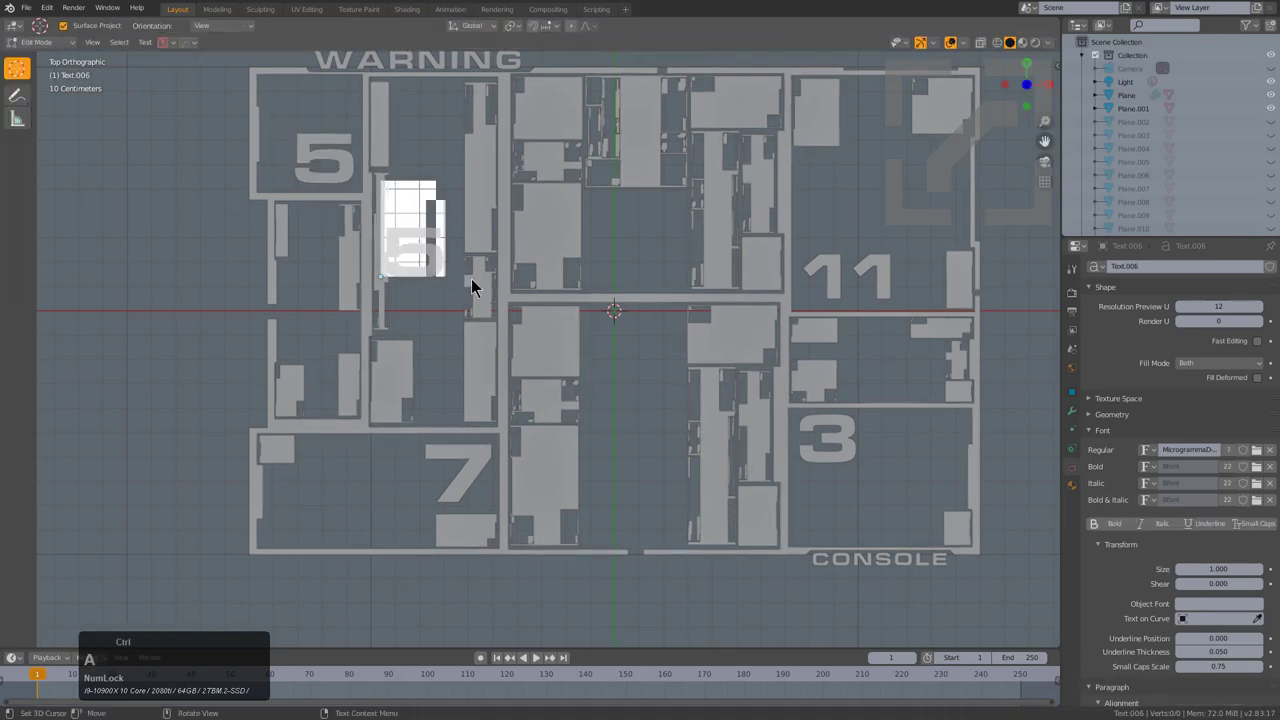
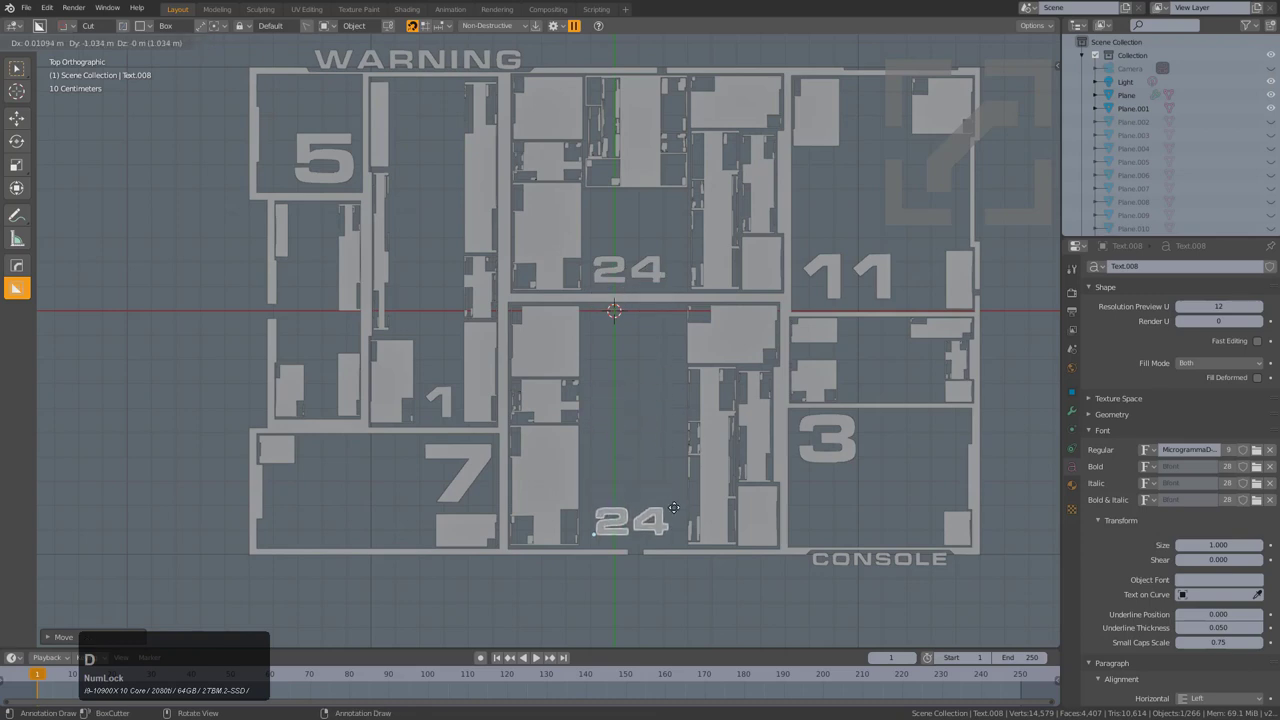
- Drop a copied 24 label near the bottom and trim it to read 2
click(678, 516)
key(ctrl+a)
key(Tab)
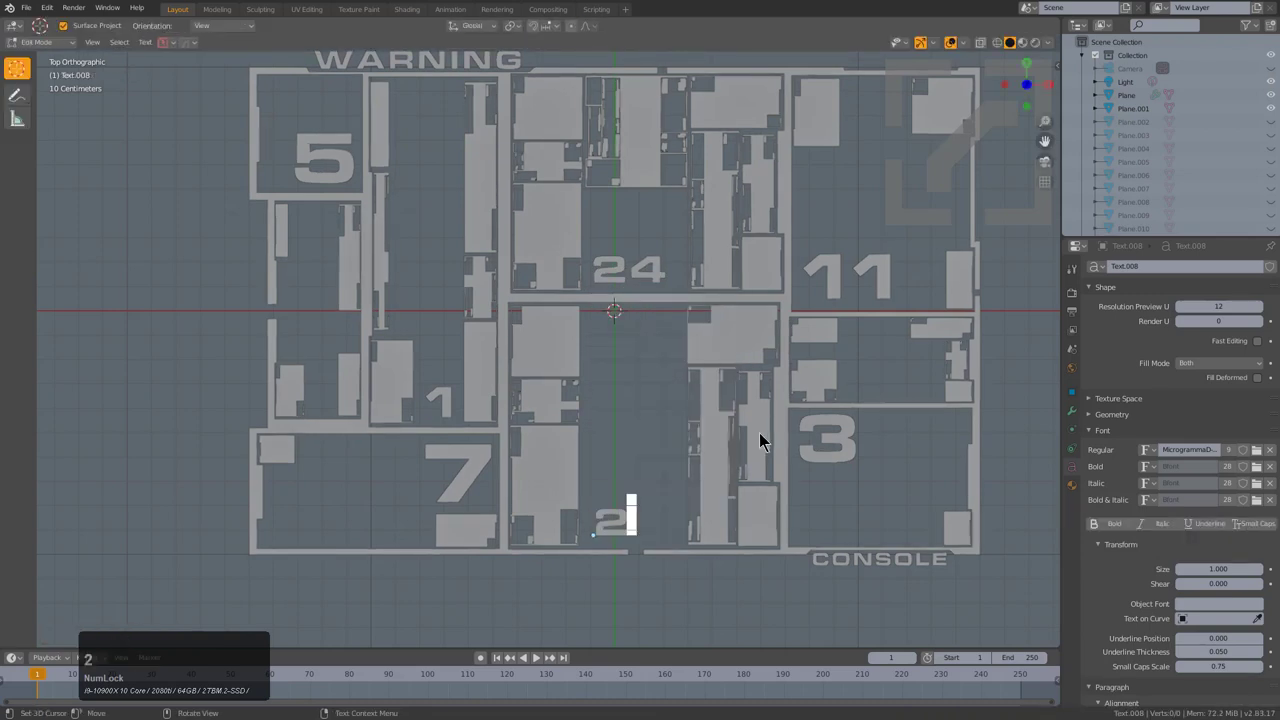
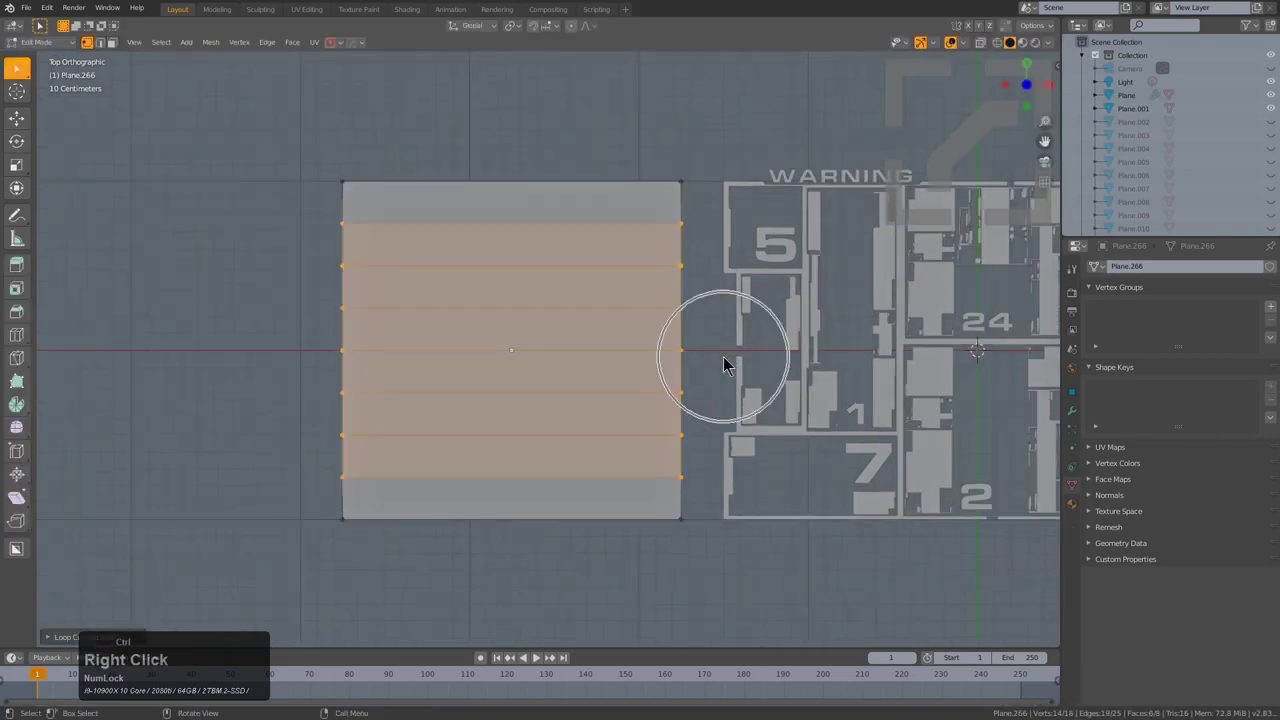
- Loop-cut the square plane with seven horizontal cuts and bevel them into thin grooves
key(ctrl+z)
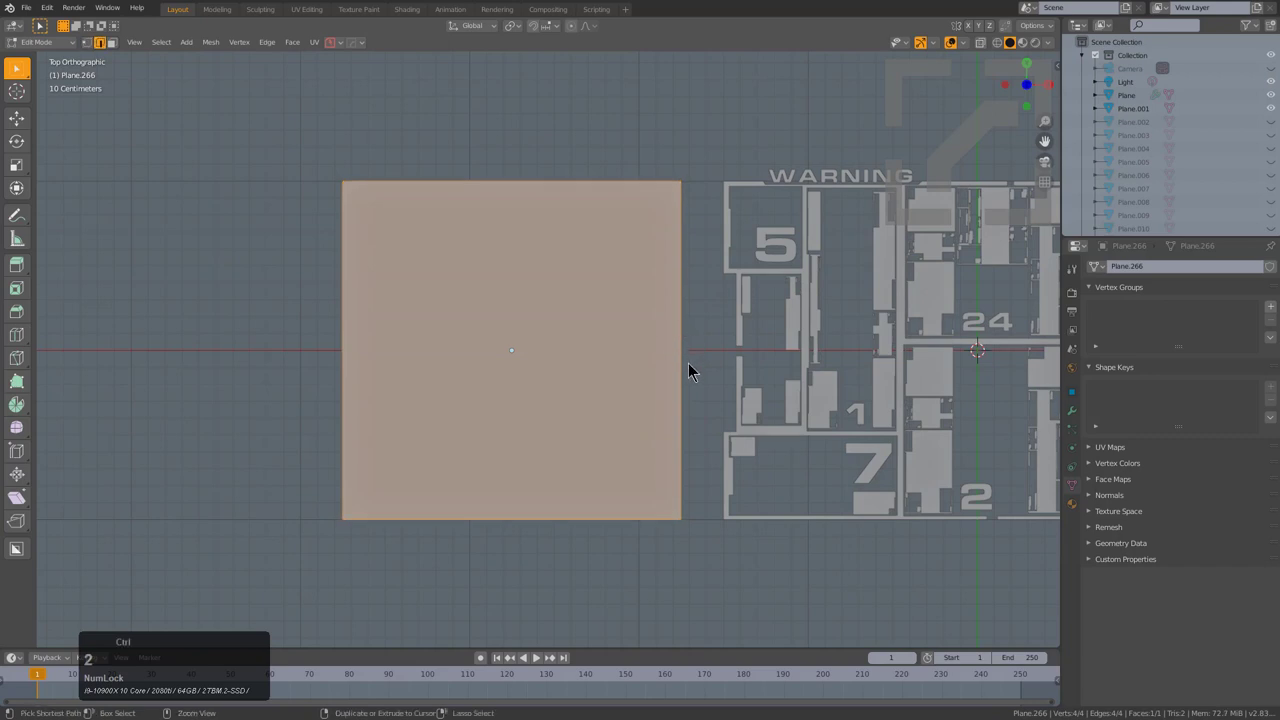
scroll(up, 3)
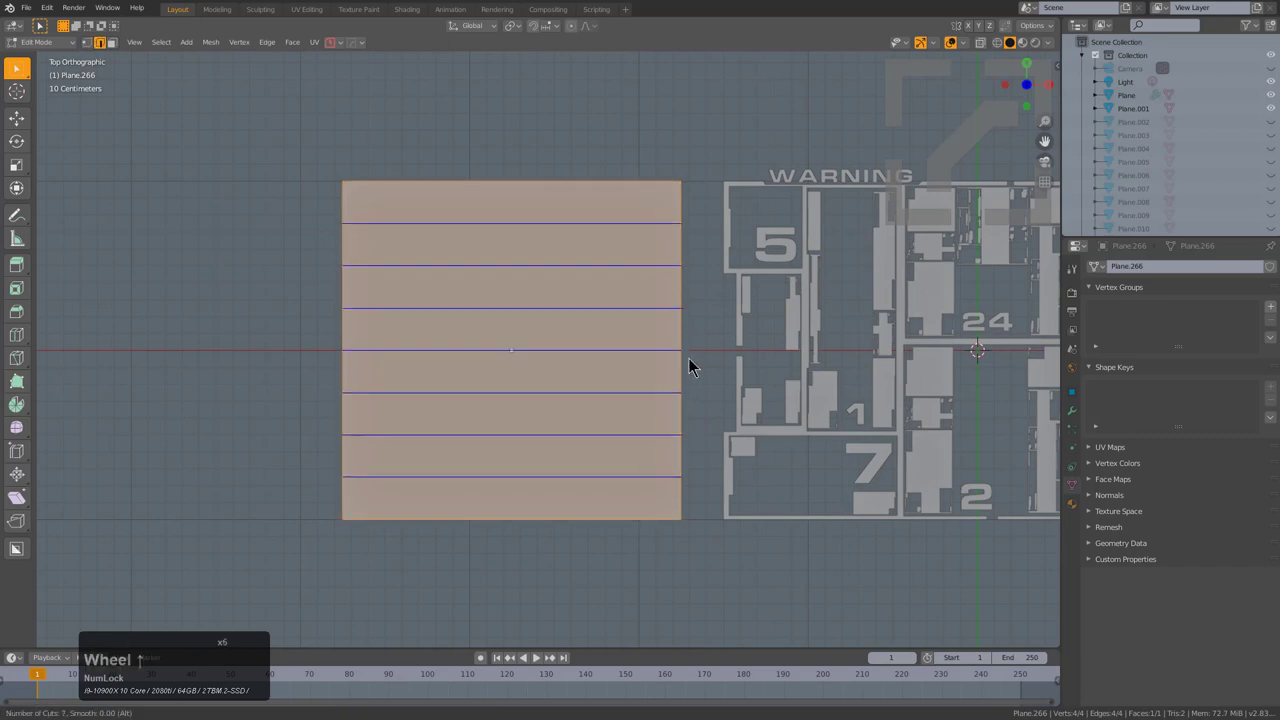
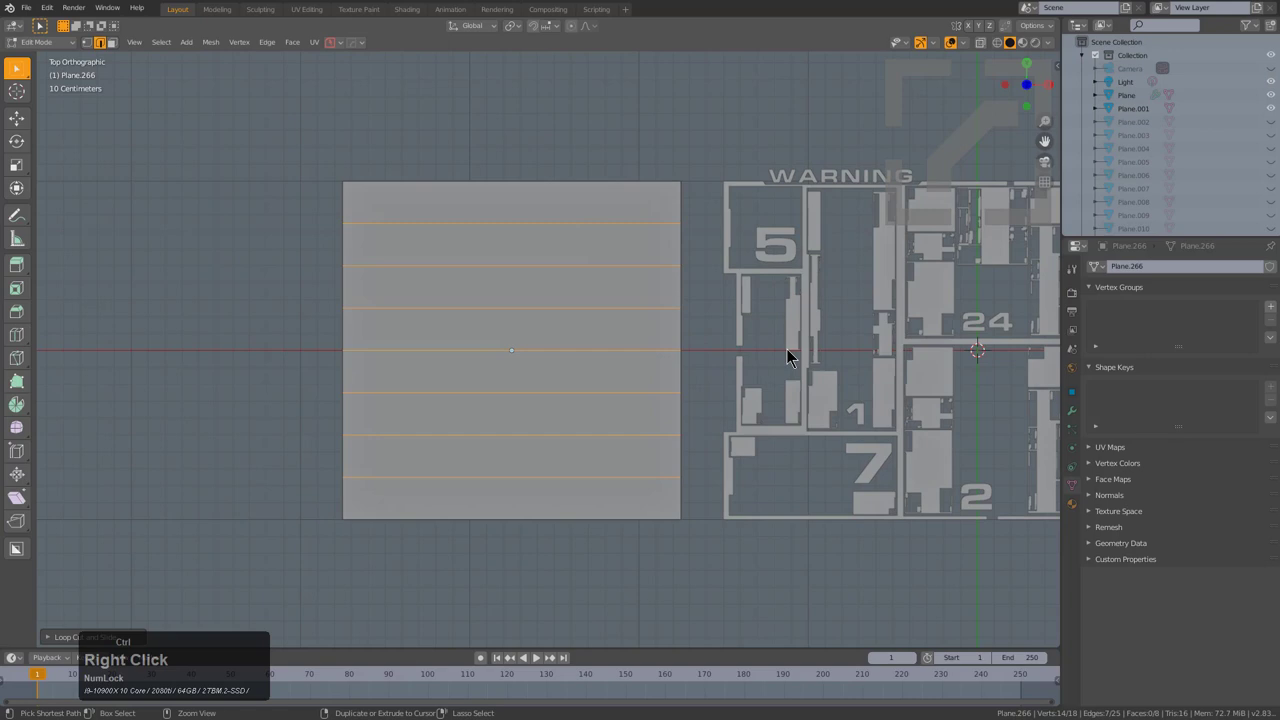
key(ctrl+b)
click(792, 360)
- Delete the groove faces leaving eight bars and start drawing a box cutter over the top bar
key(x)
click(442, 412)
scroll(up, 3)
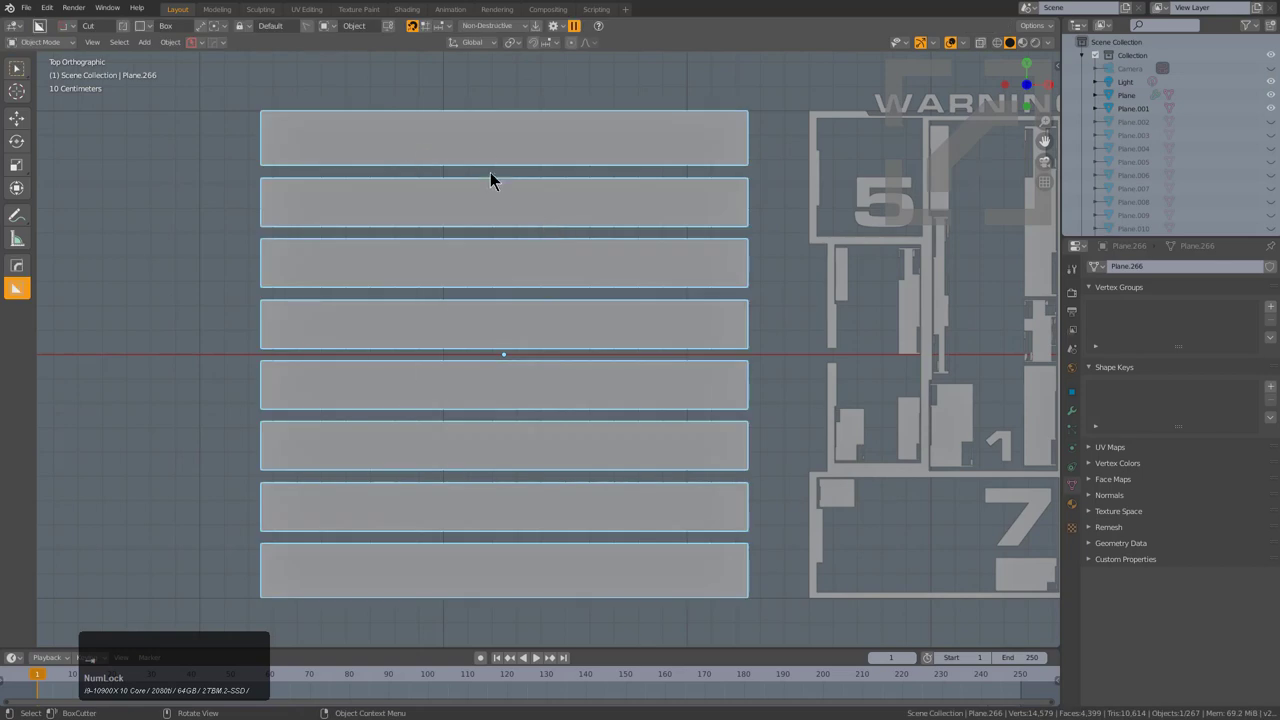
click(476, 275)
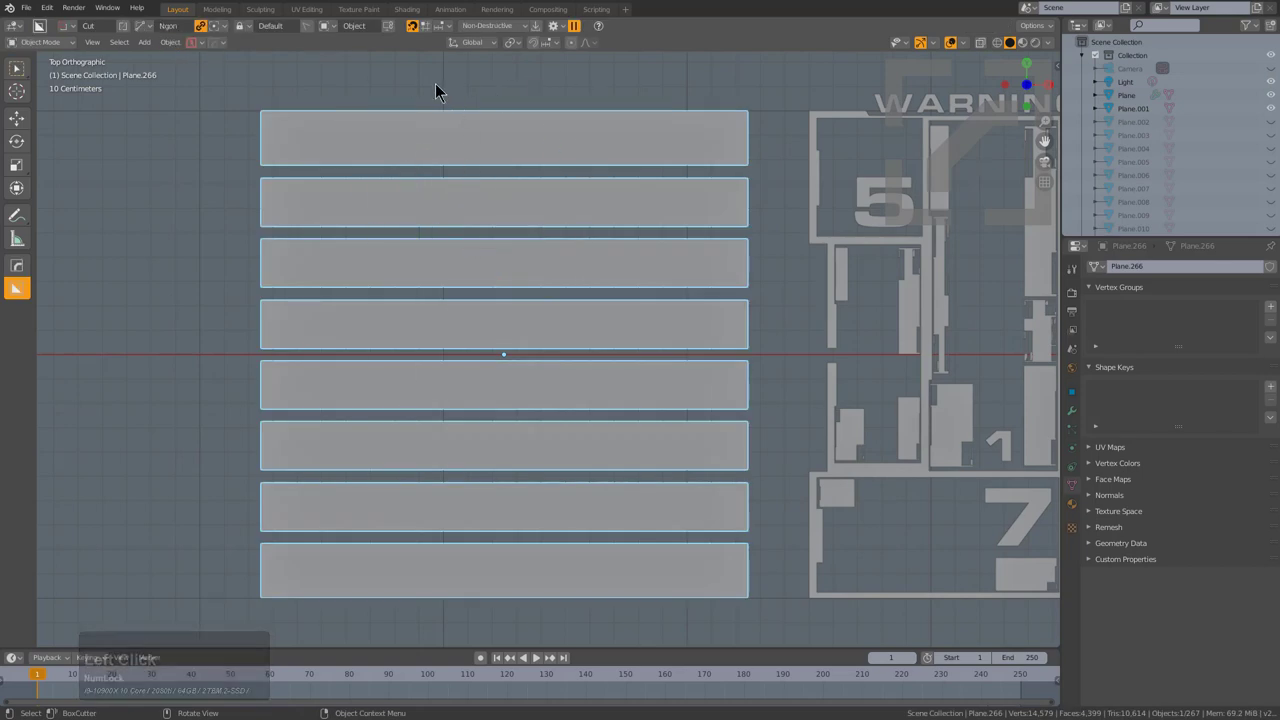
click(381, 98)
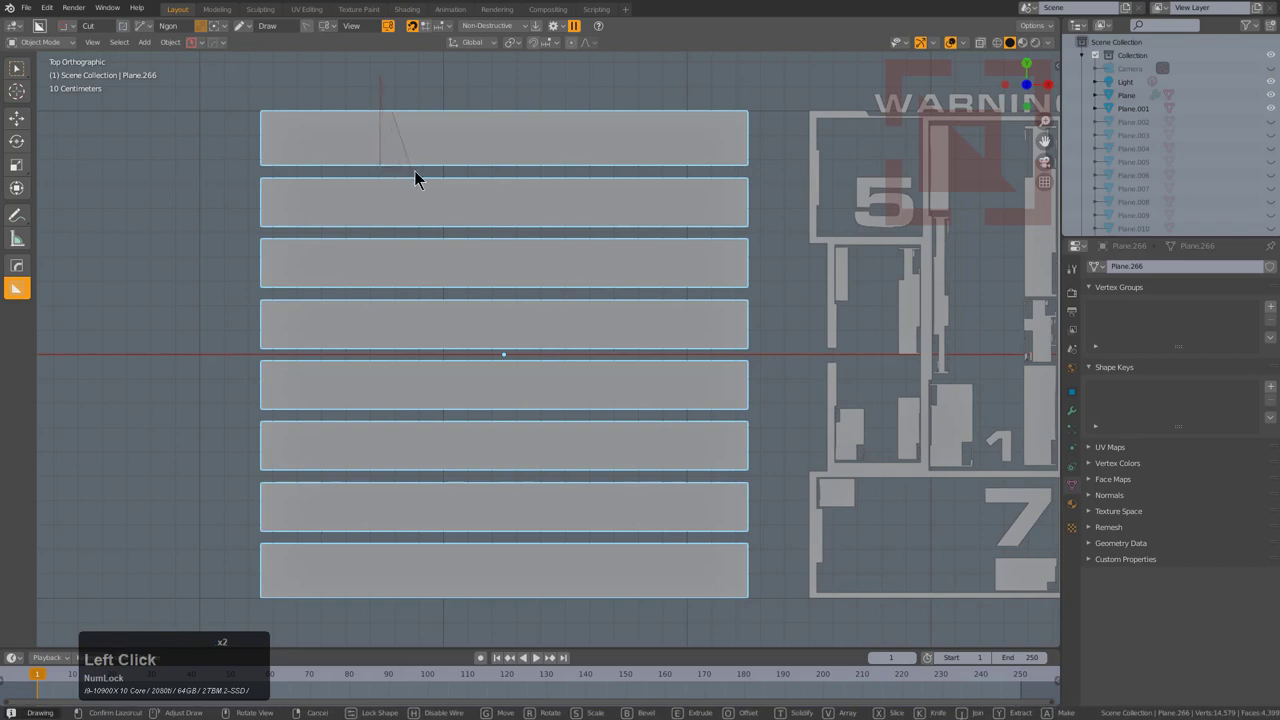
key(ctrl+c)
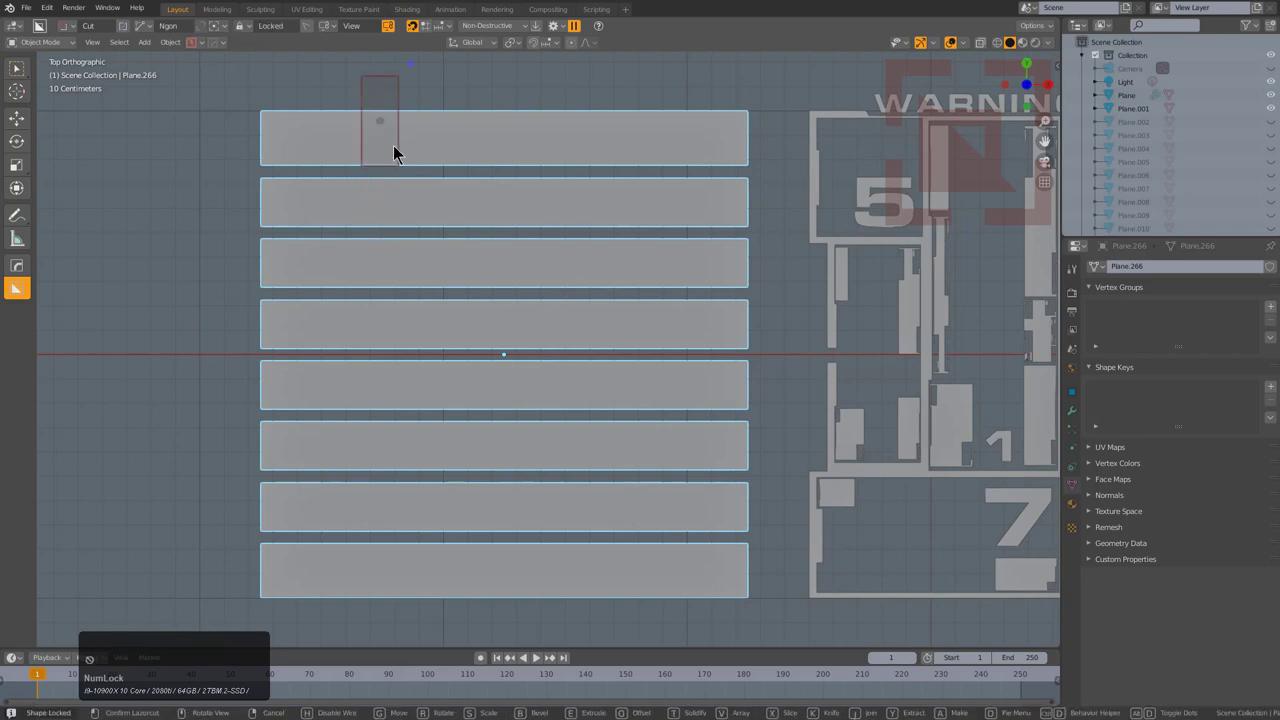
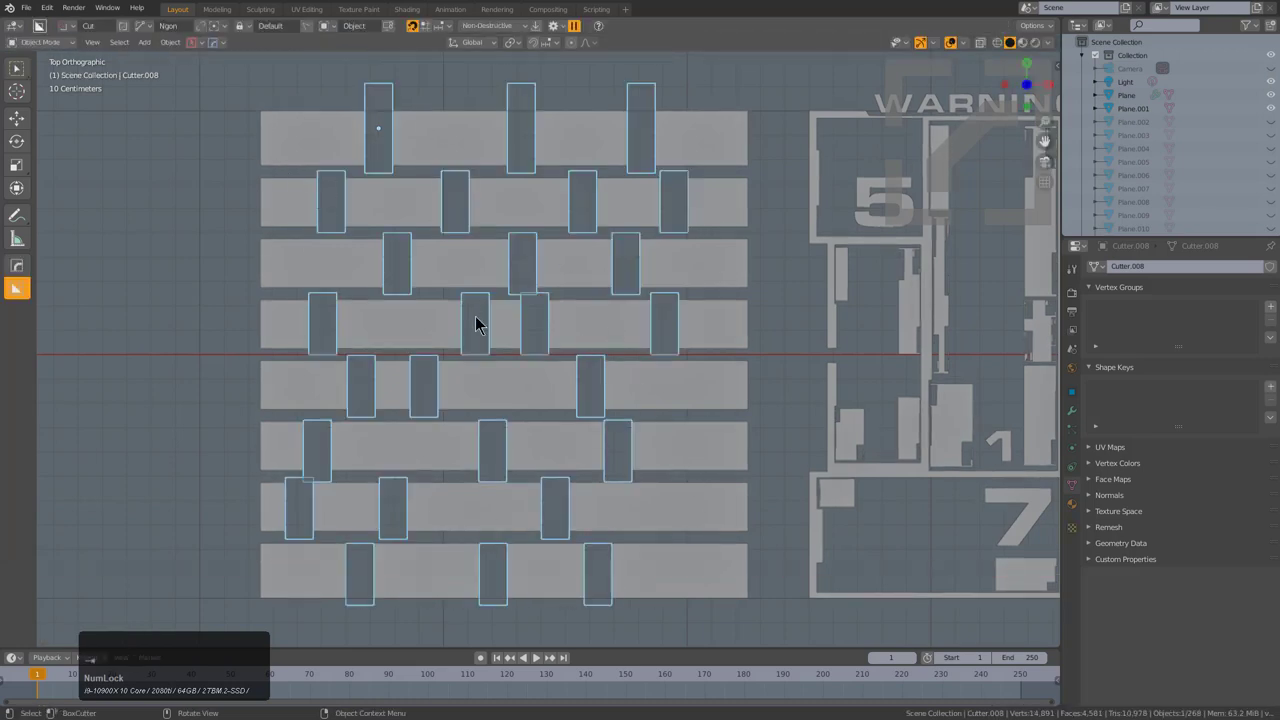
- Apply the cutters to slice the bars, then trim second- and third-row pieces
click(722, 222)
key(d)
click(669, 267)
click(643, 104)
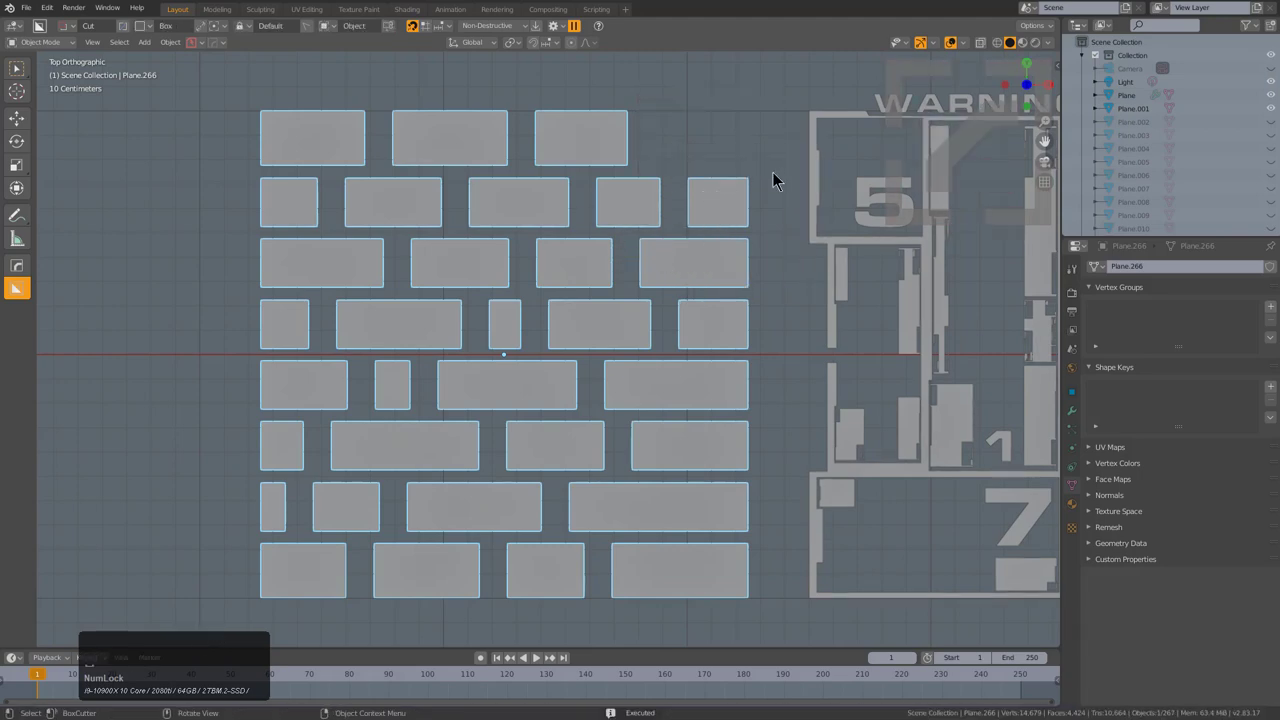
click(778, 162)
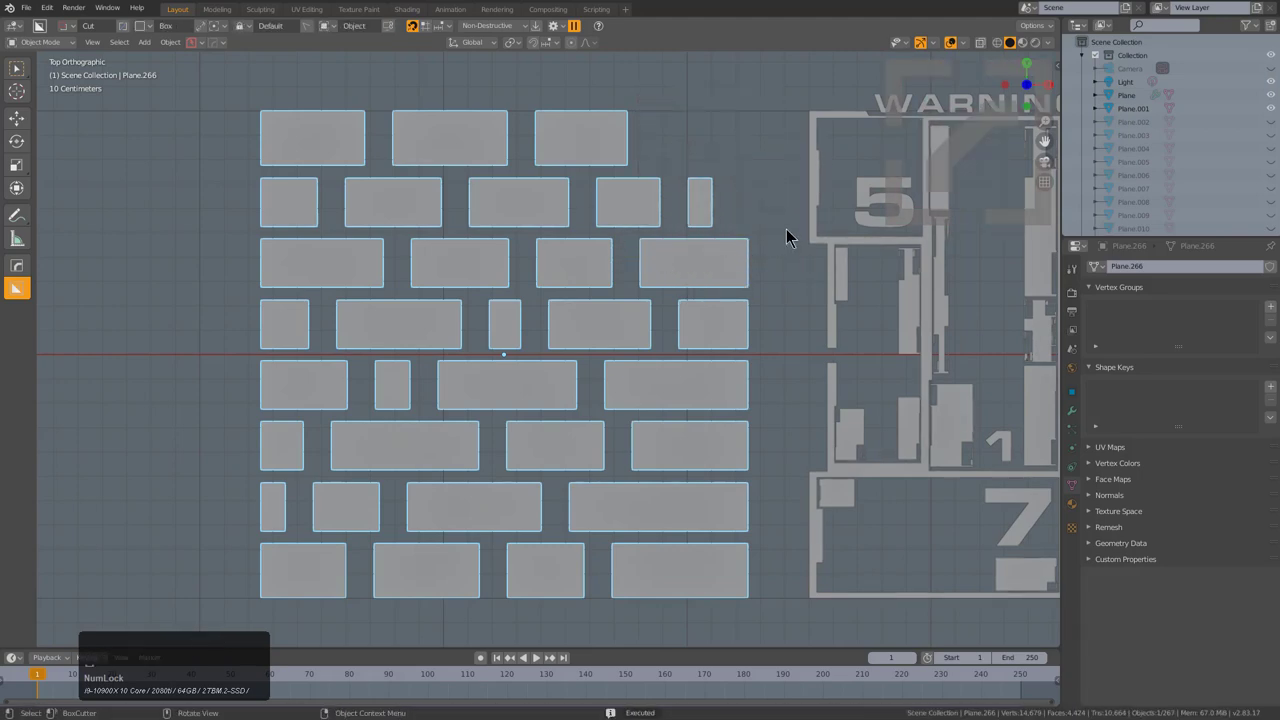
click(770, 240)
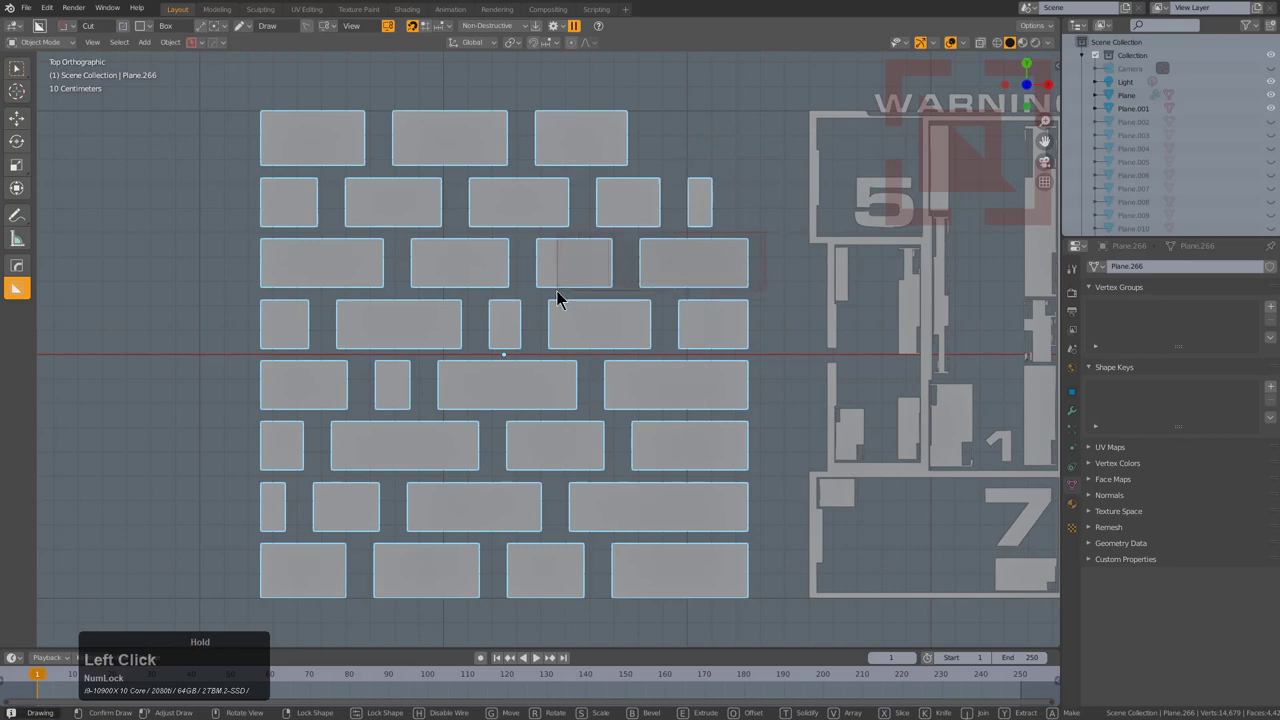
- Cut away parts of the lower-row pieces and remove the long seventh-row piece
click(770, 366)
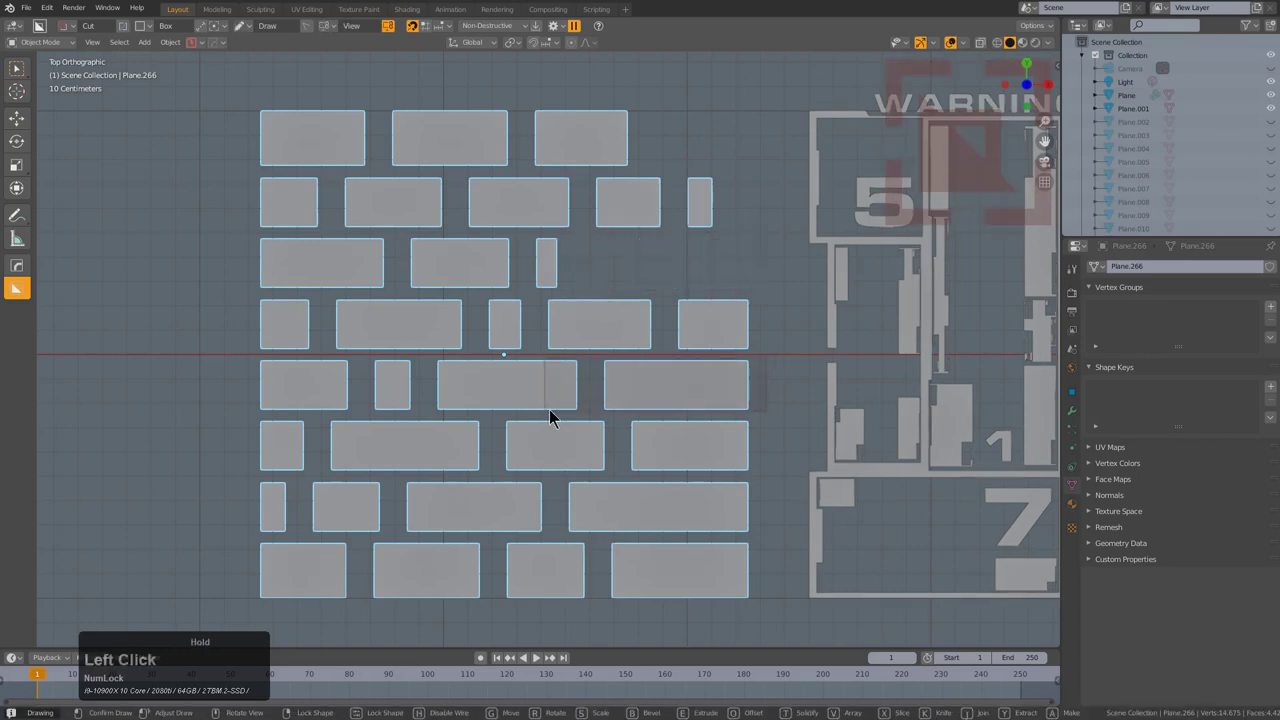
click(770, 417)
click(764, 492)
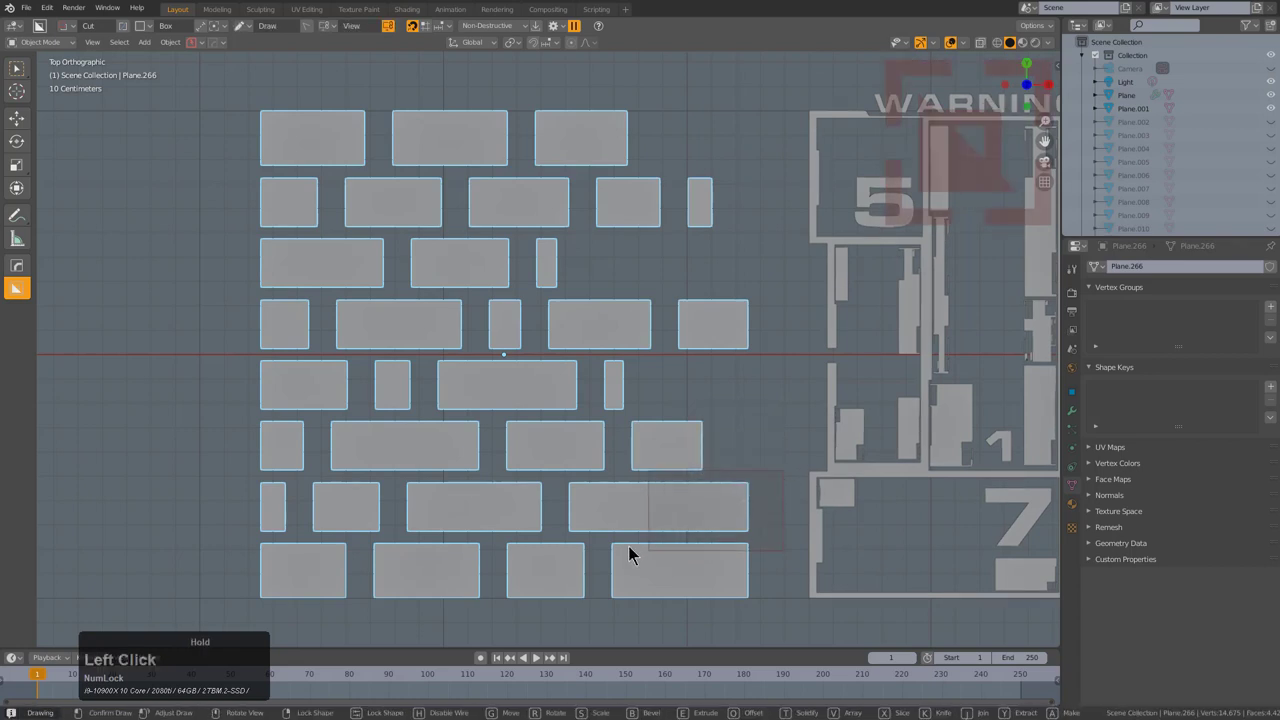
key(g)
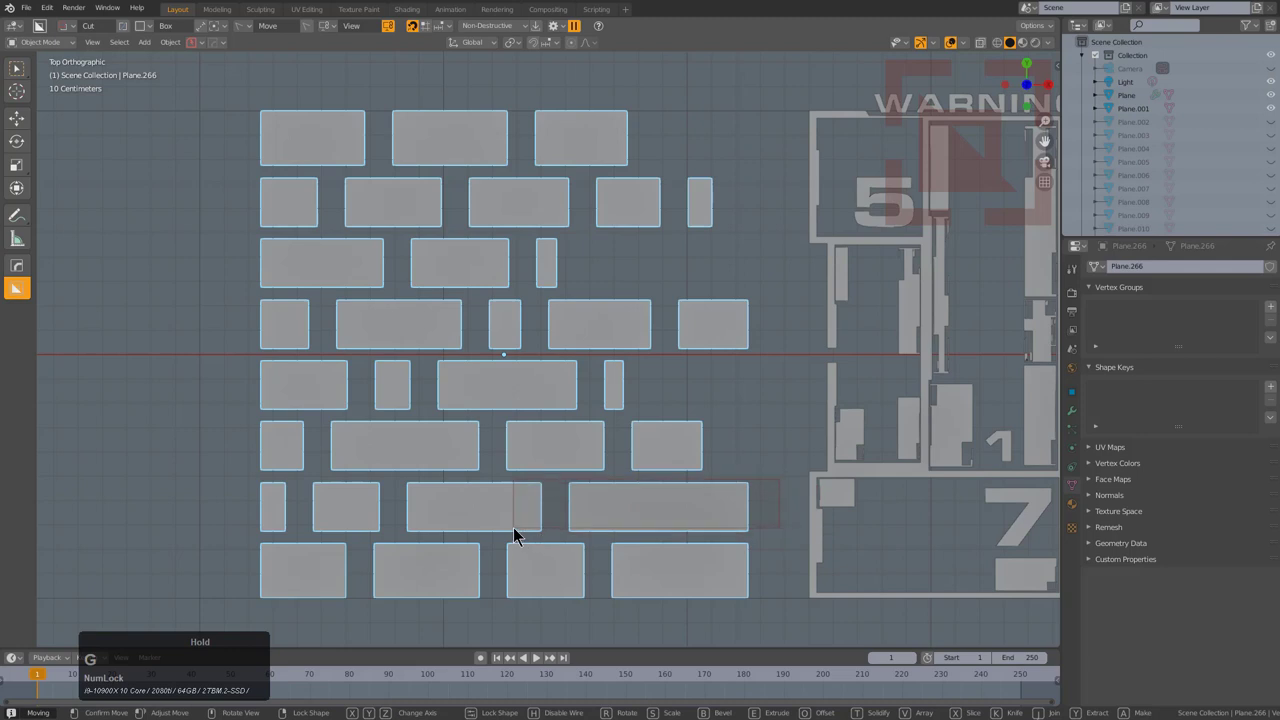
click(520, 529)
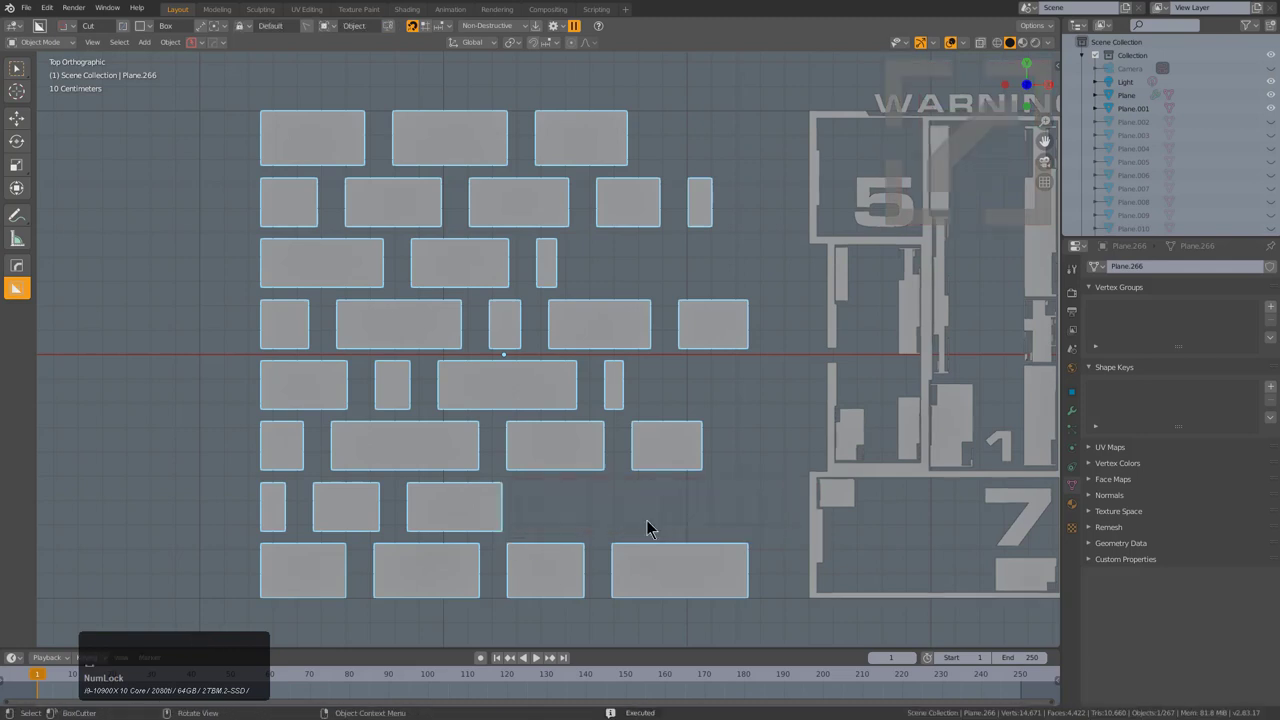
- Select the brick pattern and shrink it down beside the panel
click(657, 561)
click(704, 547)
scroll(down, 3)
key(alt+a)
- Duplicate the brick pattern into a new object and bring up its apply-transform options
click(571, 344)
middle_click(614, 336)
key(shift+d)
right_click(569, 323)
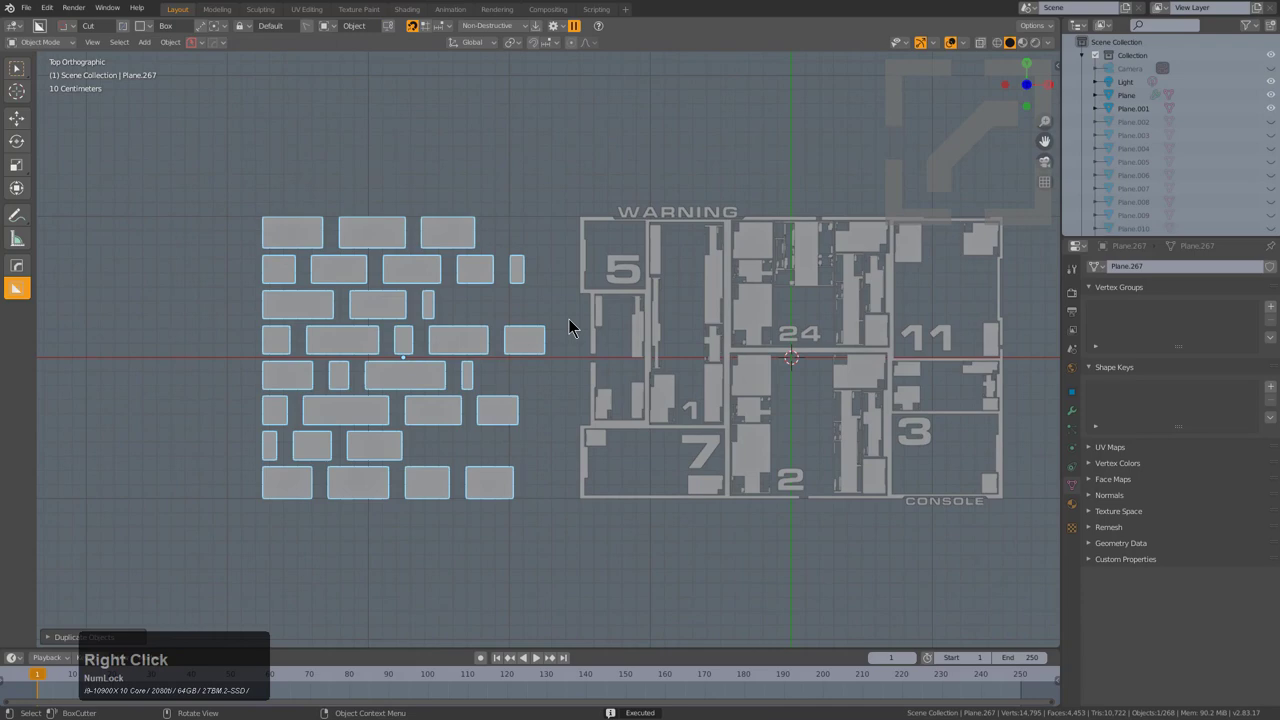
key(ctrl+a)
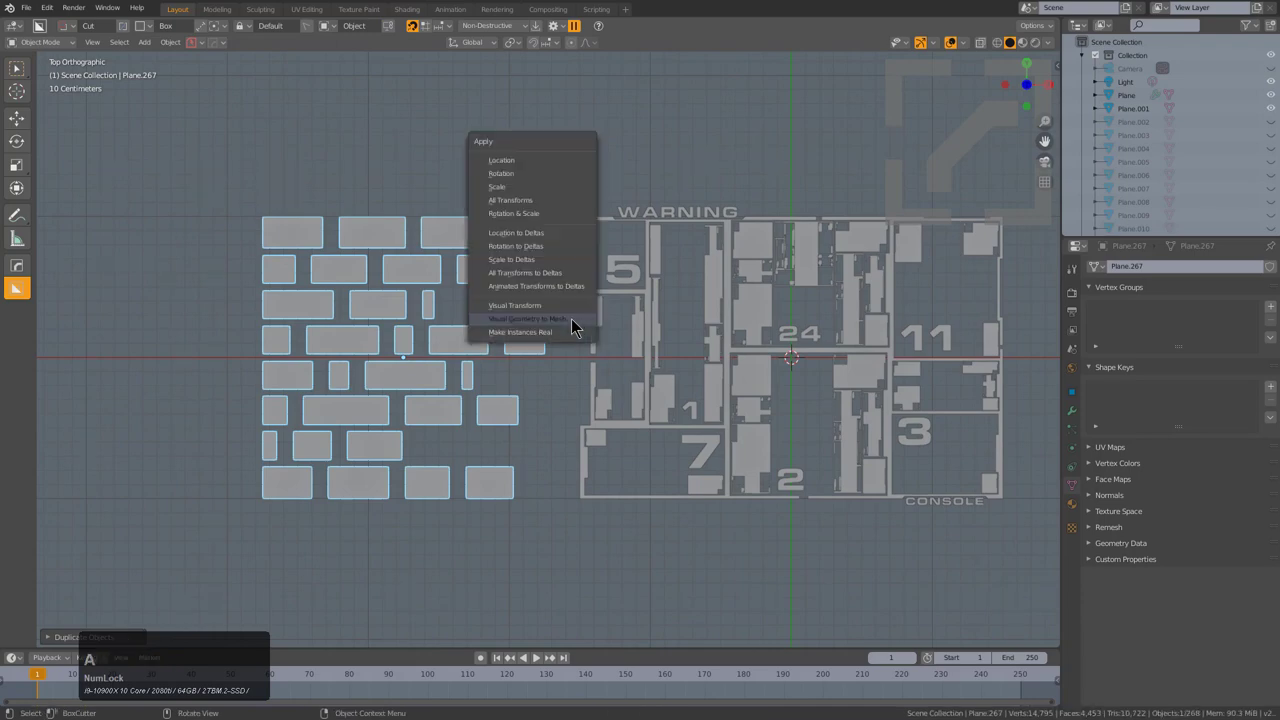
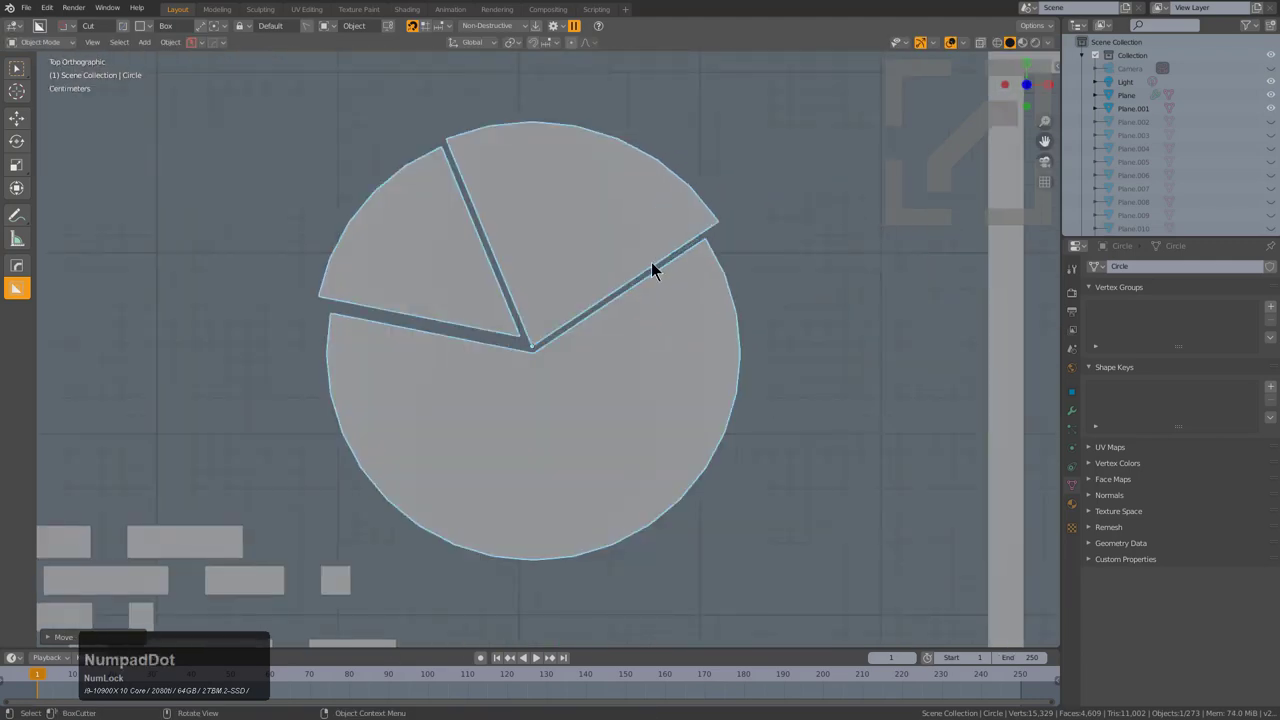
- Finalise the pie dial's mesh and scale it to fit inside the 11 panel
scroll(up, 3)
key(Tab)
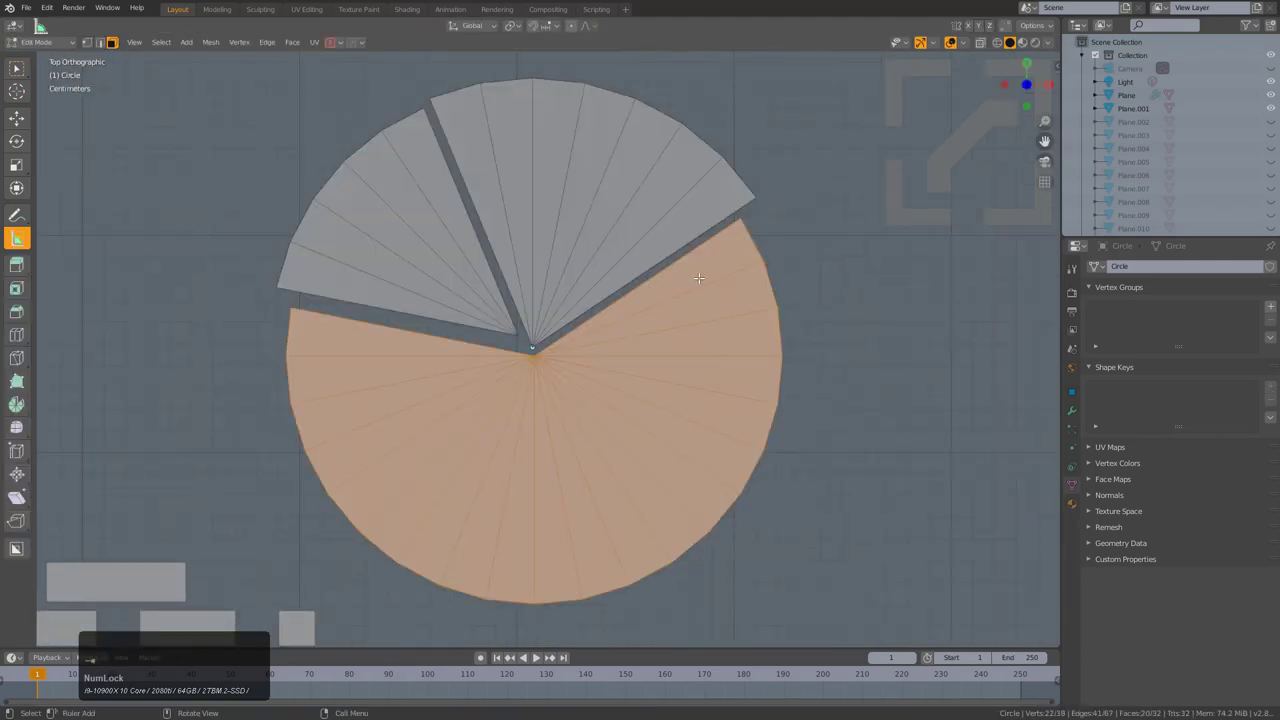
key(Tab)
key(shift+s)
click(776, 273)
key(shift+a)
click(770, 334)
scroll(down, 3)
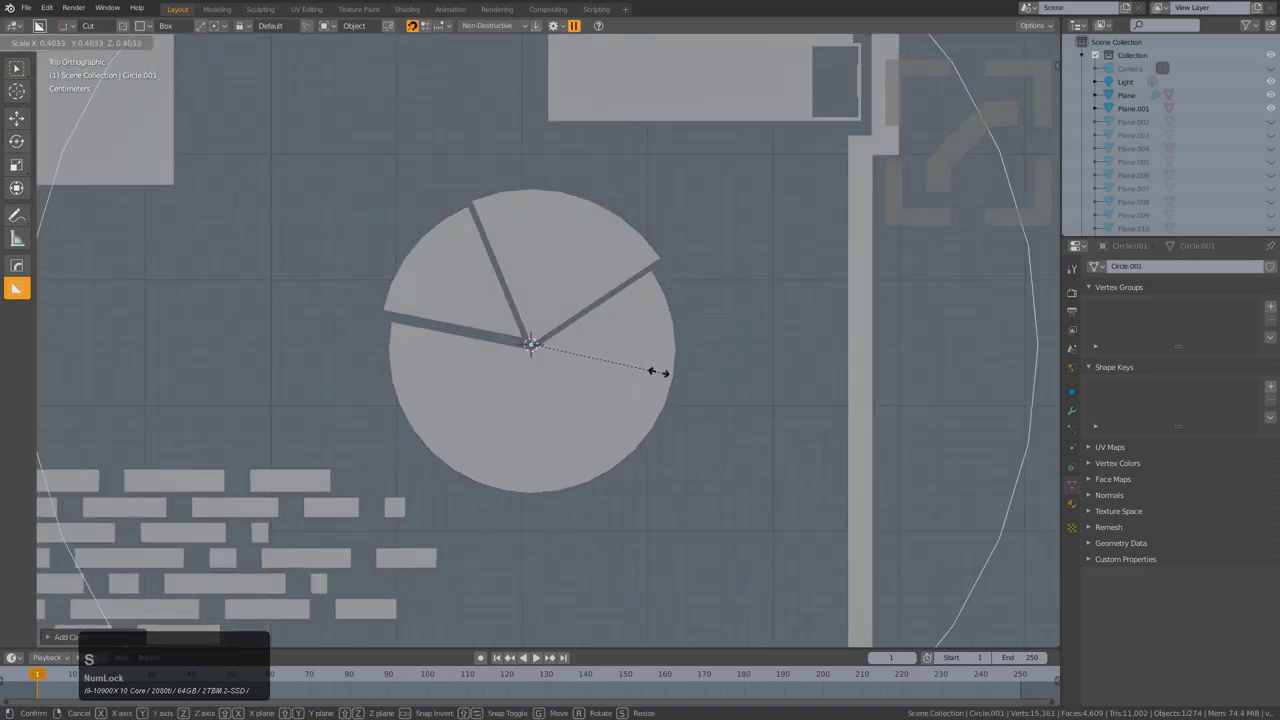
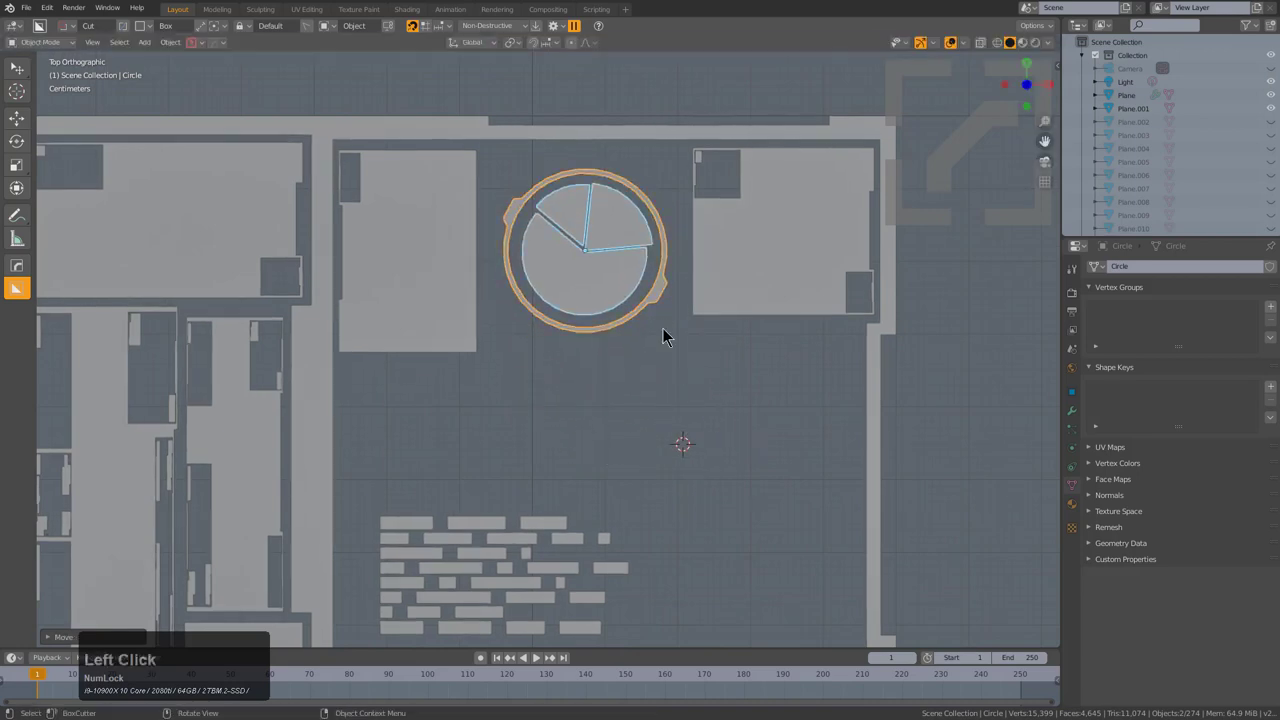
- Duplicate the pie dial into the 3 and 7 panels, scaling the copy in section 7
scroll(down, 3)
key(alt+a)
middle_click(609, 347)
scroll(down, 3)
click(681, 263)
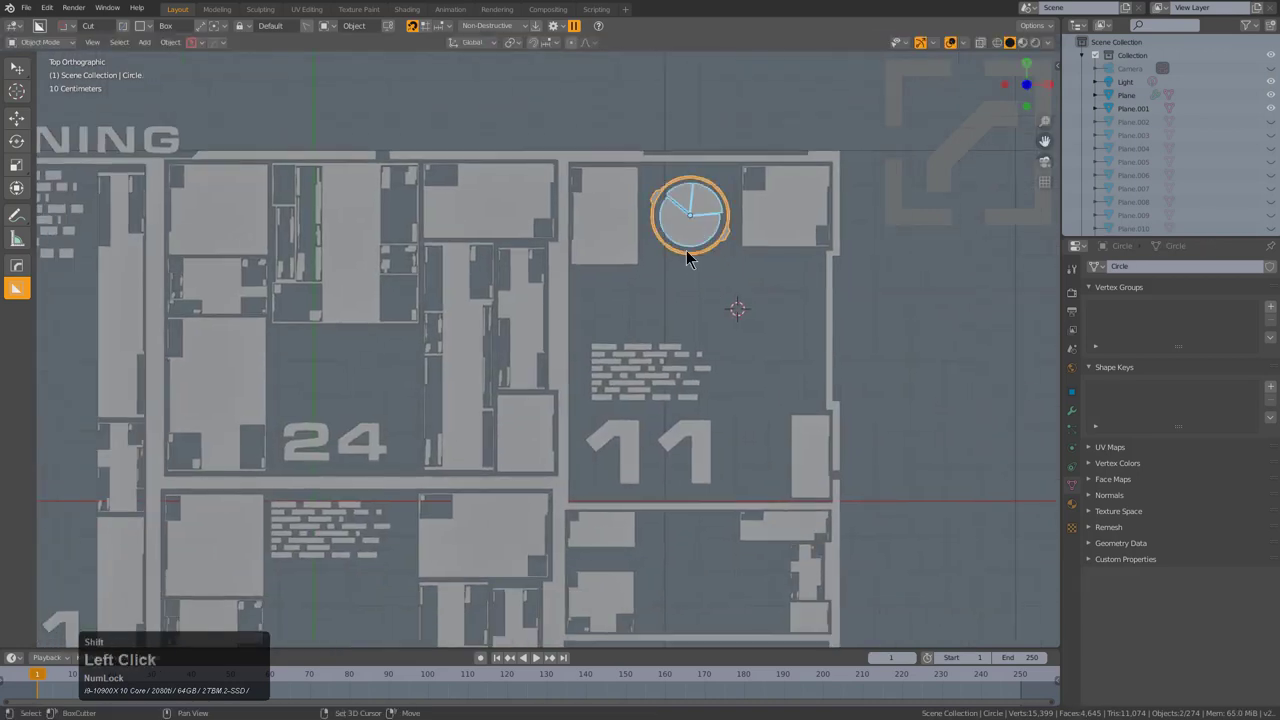
middle_click(705, 204)
key(shift+d)
click(783, 552)
middle_click(756, 444)
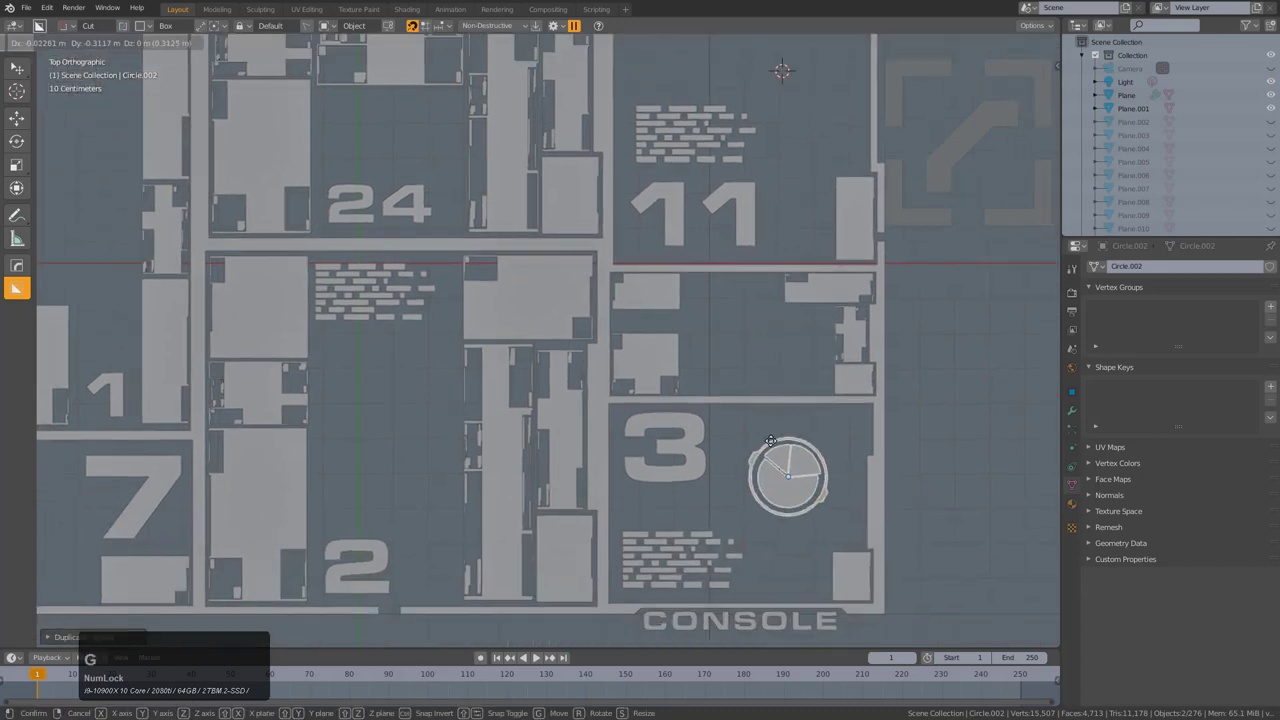
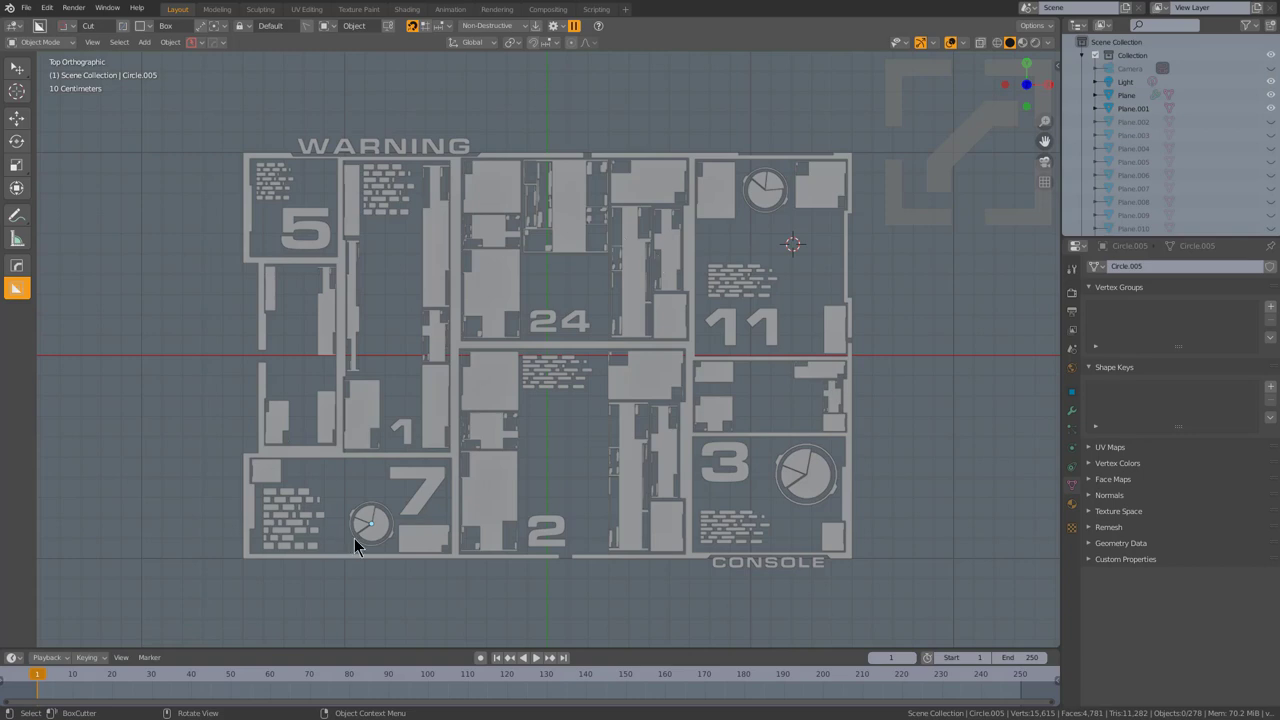
click(371, 542)
click(377, 514)
click(378, 513)
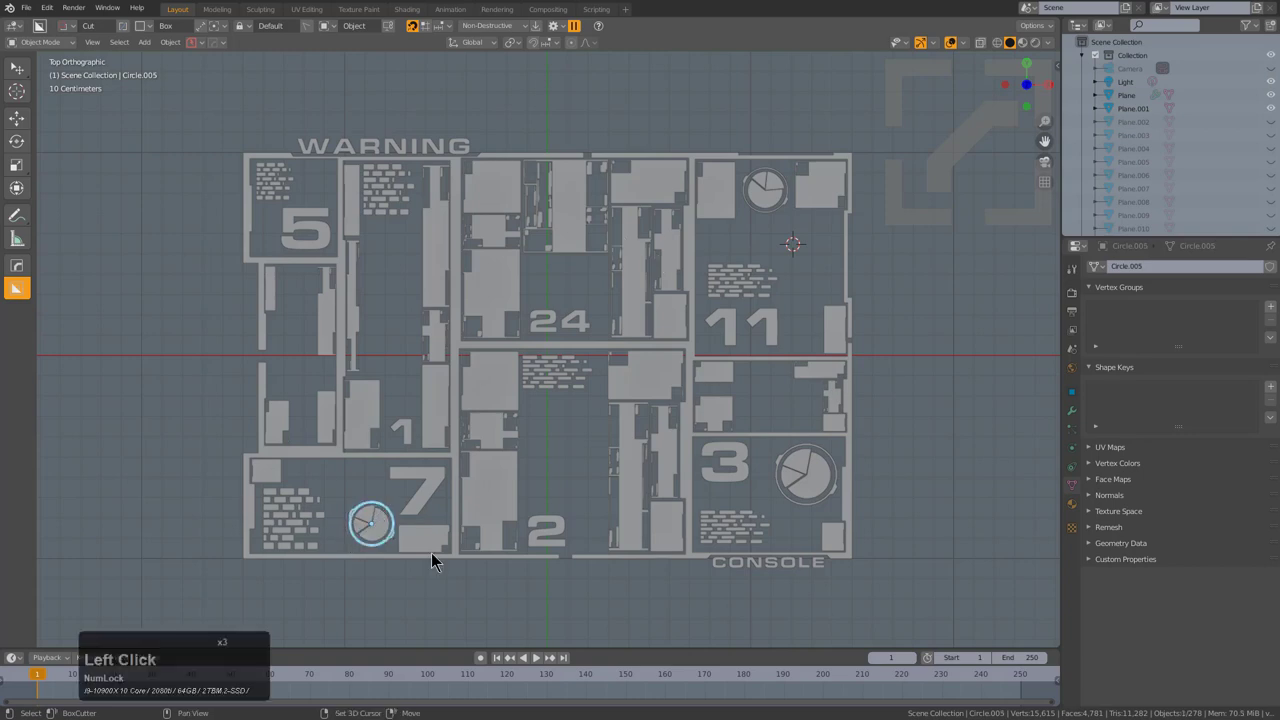
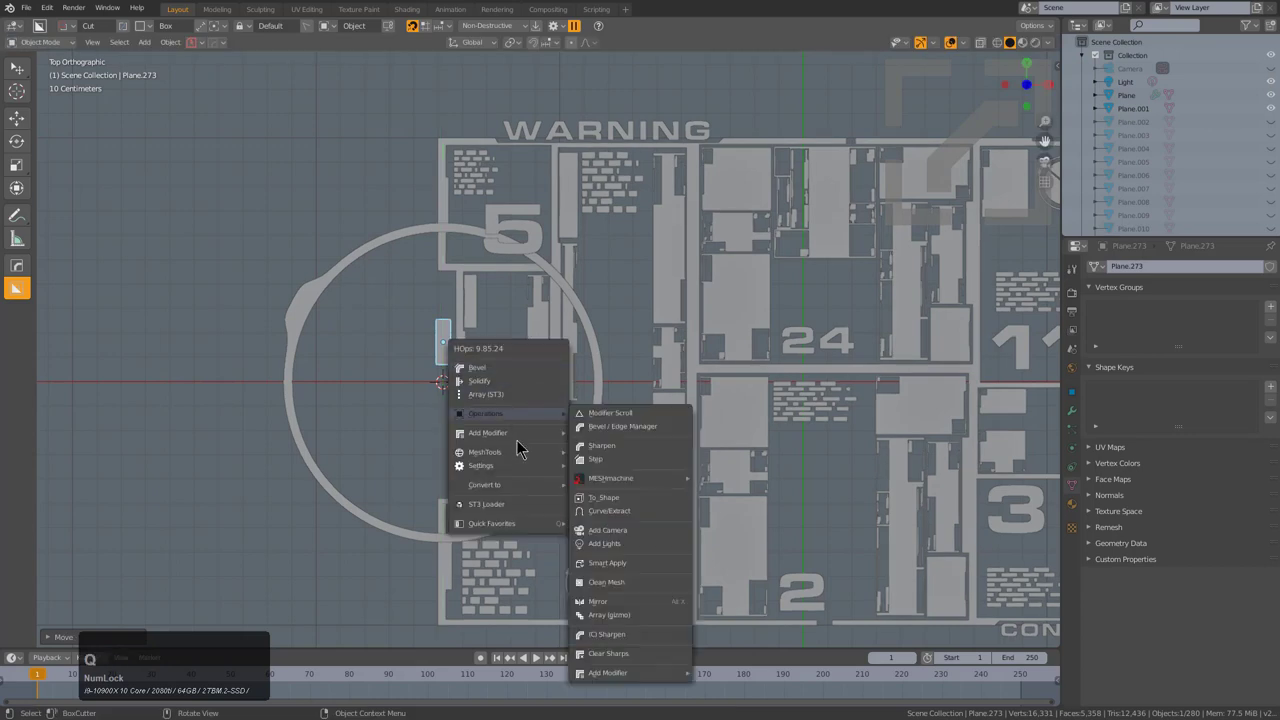
- Apply all transforms to the tick plane and radial-array it into a ring around the large circle
key(q)
click(612, 550)
key(z)
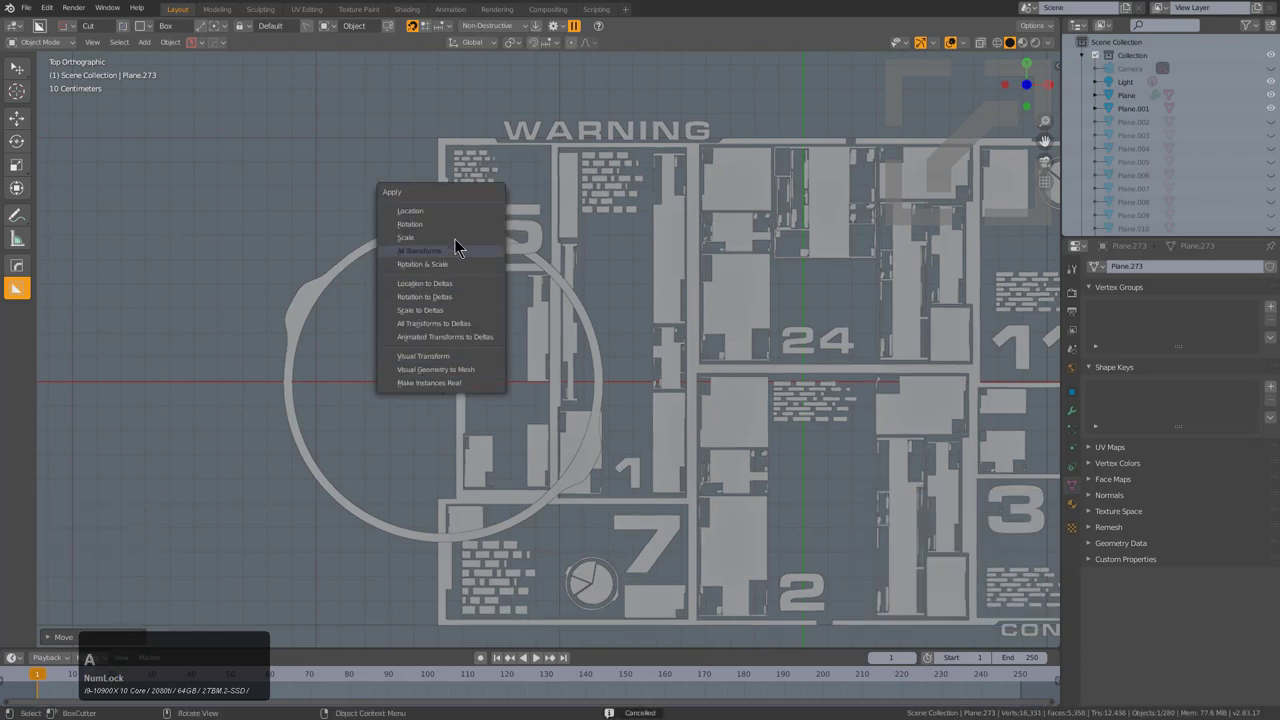
click(460, 248)
key(q)
click(613, 448)
key(d)
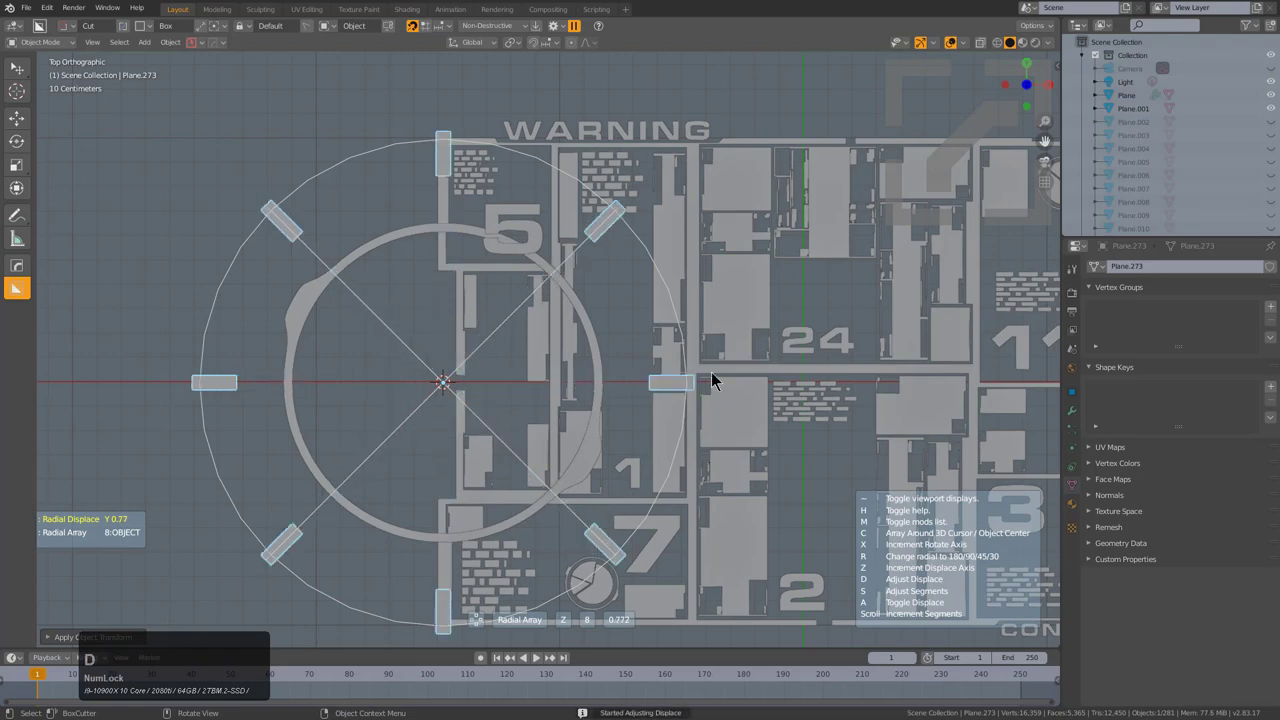
scroll(up, 3)
click(691, 378)
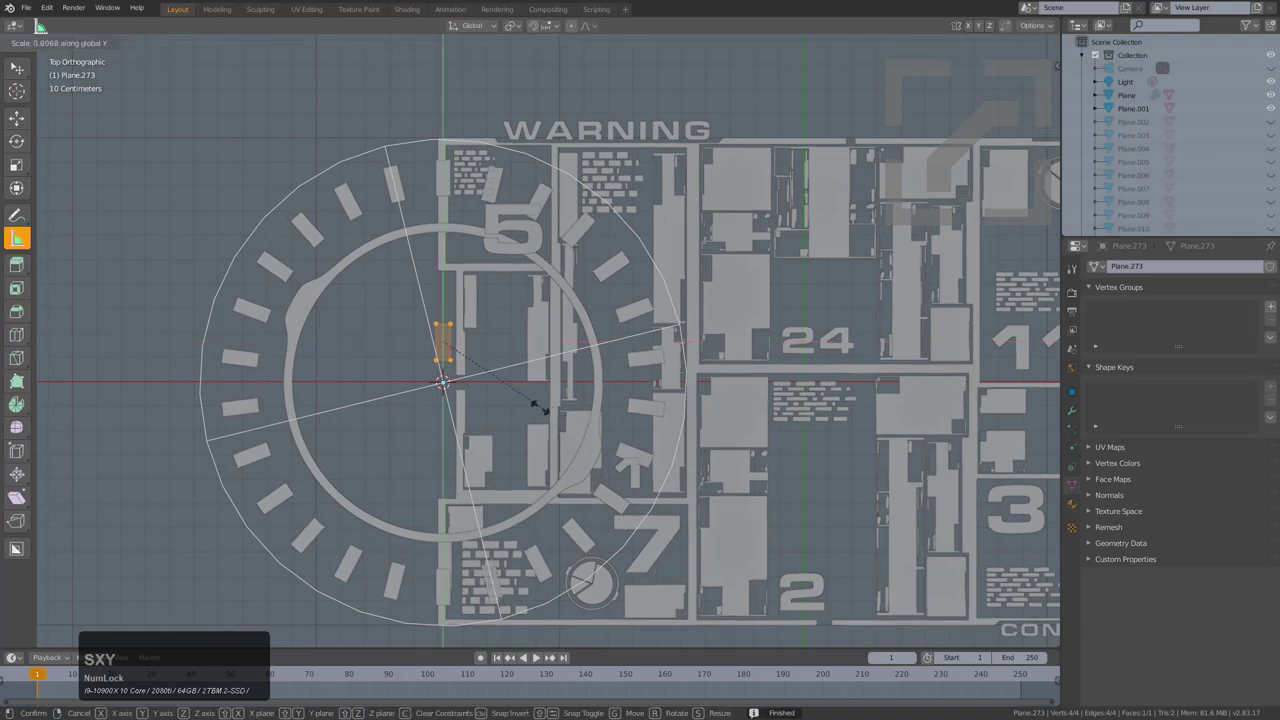
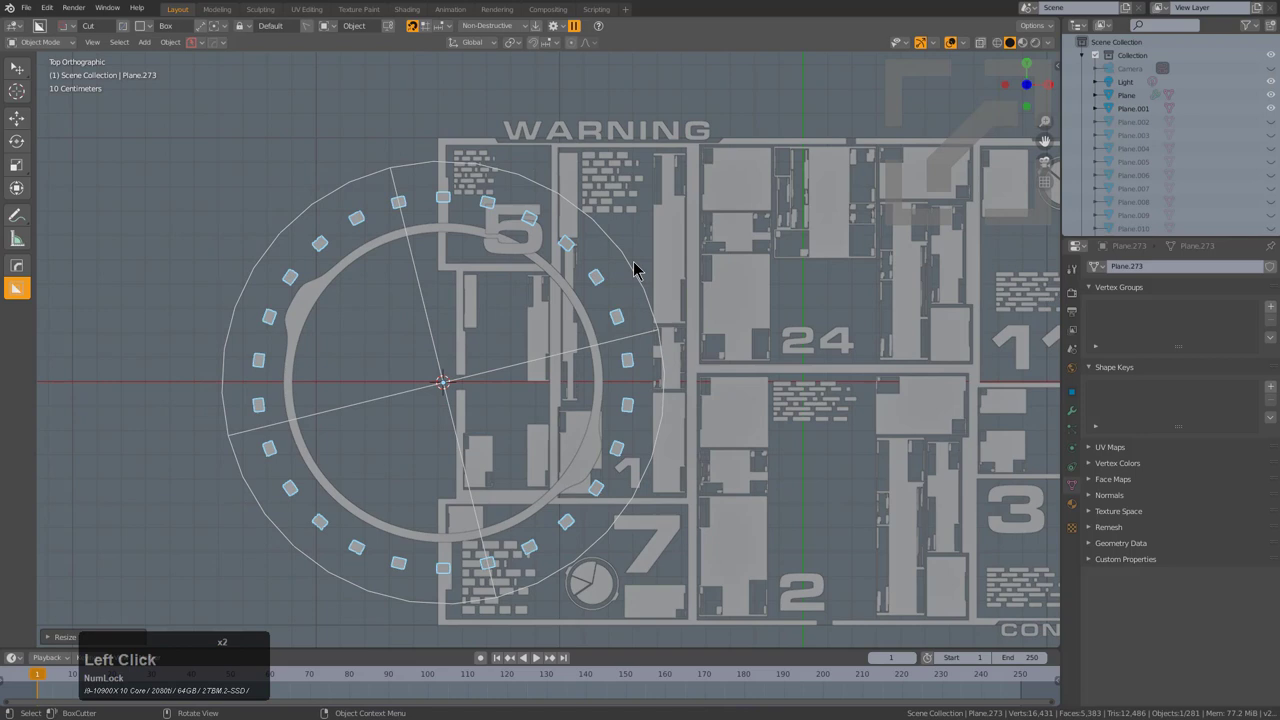
- Adjust the radial array's count and displace values in the modifier settings
key(h)
click(395, 217)
key(d)
click(519, 326)
click(426, 149)
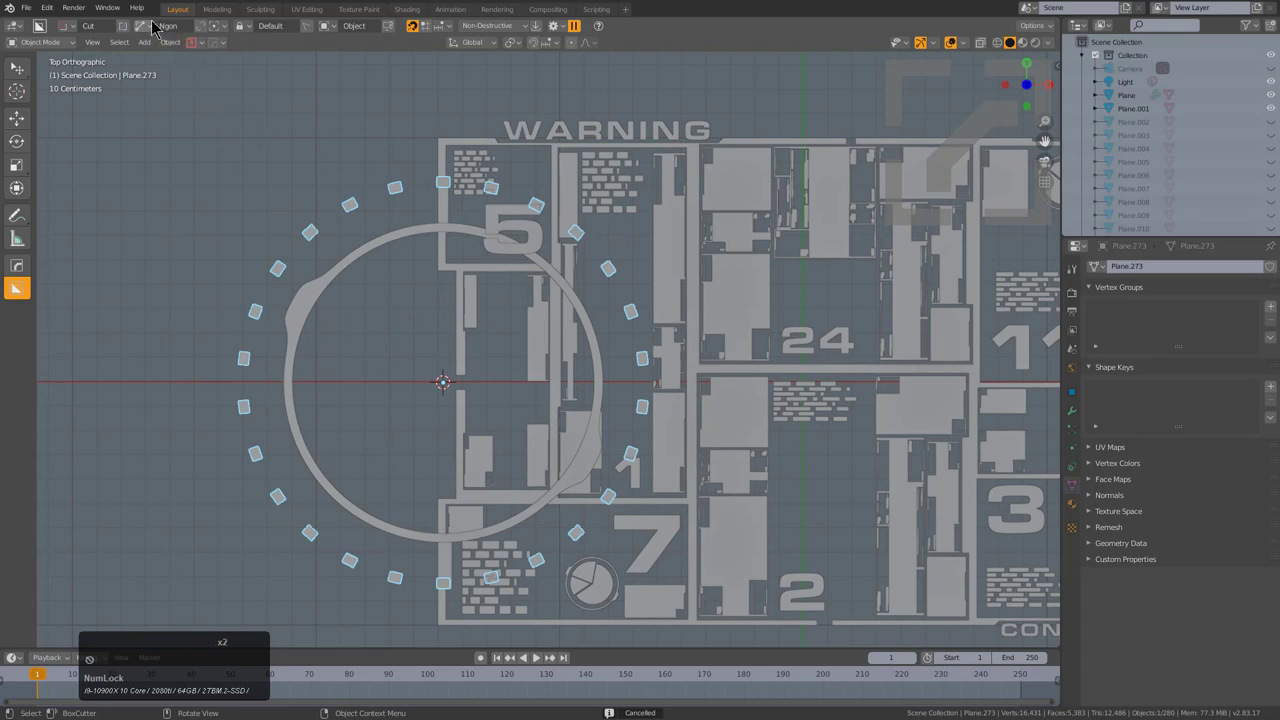
click(152, 31)
click(208, 34)
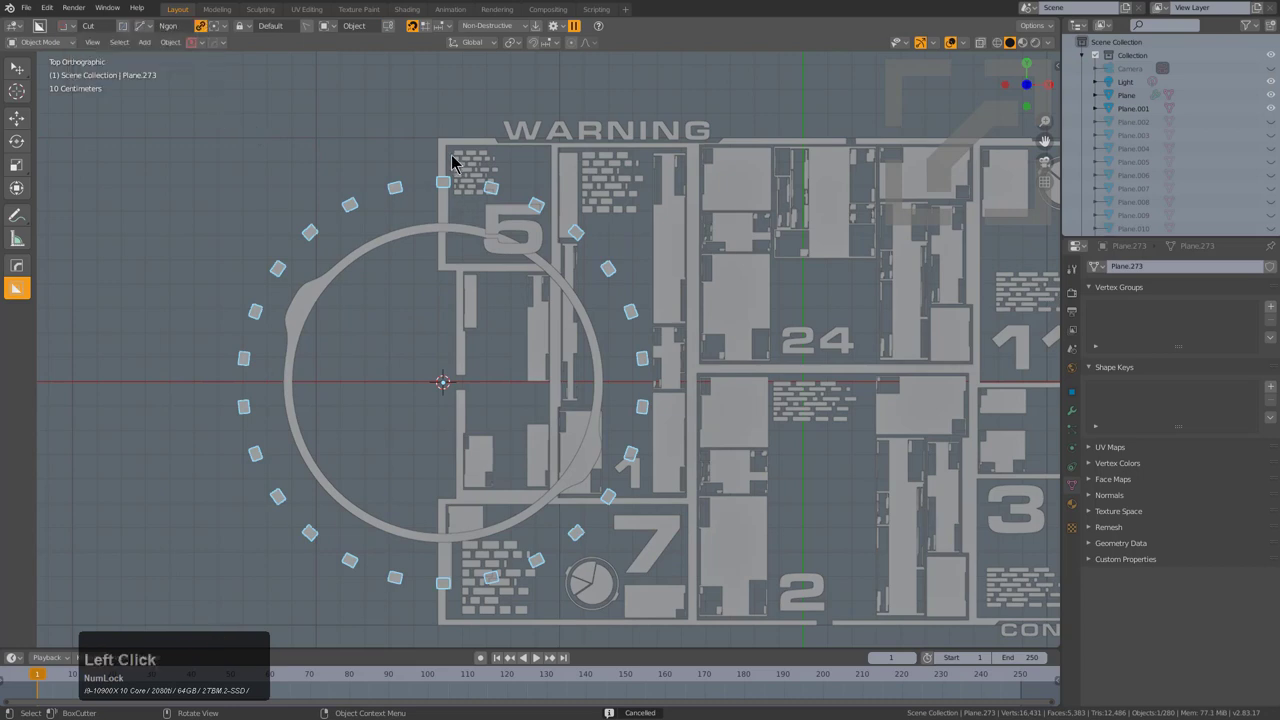
click(432, 147)
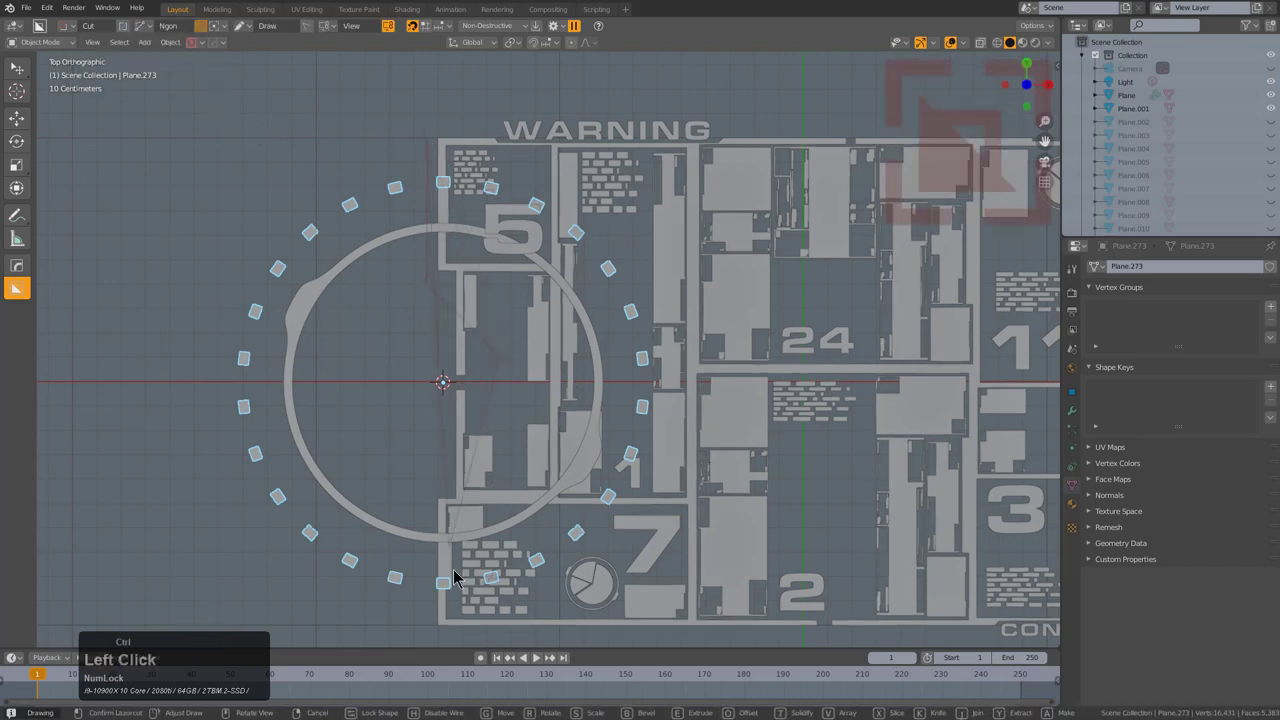
double_click(459, 551)
click(424, 587)
click(432, 613)
double_click(696, 553)
click(735, 178)
click(401, 190)
- Add a second radial tick ring and move its squares inward to sit inside the first
key(q)
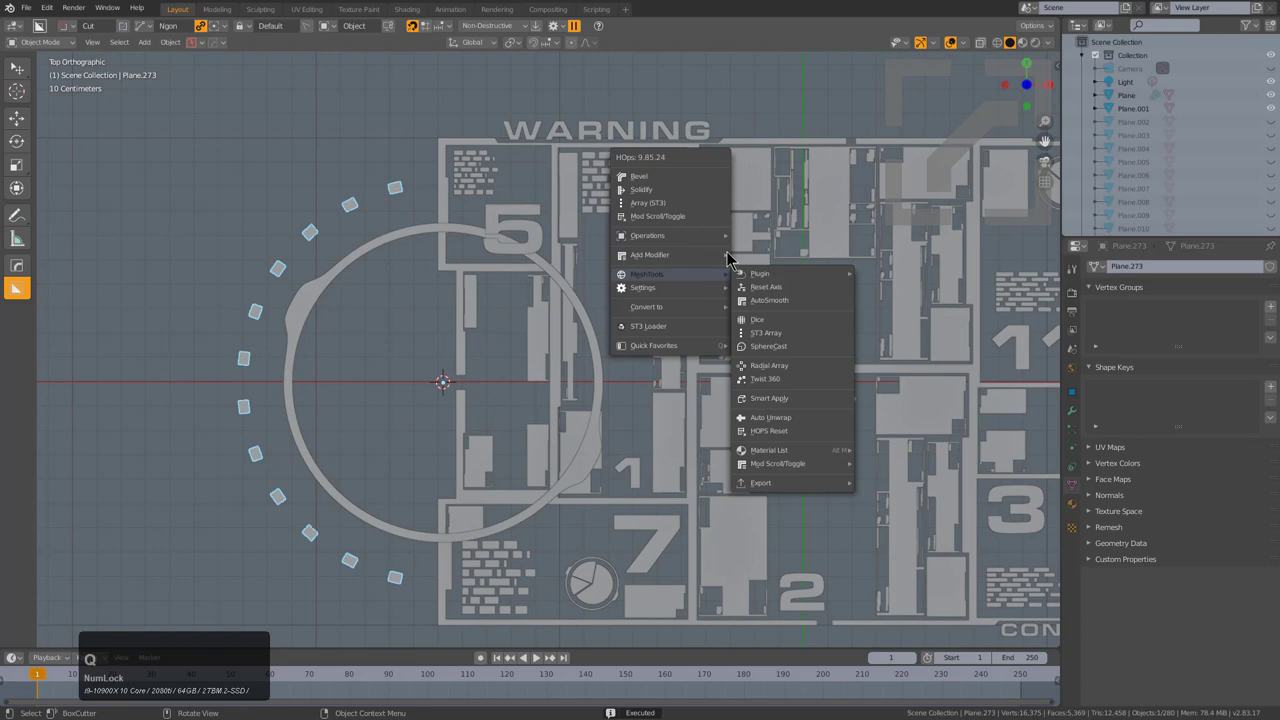
click(777, 375)
key(d)
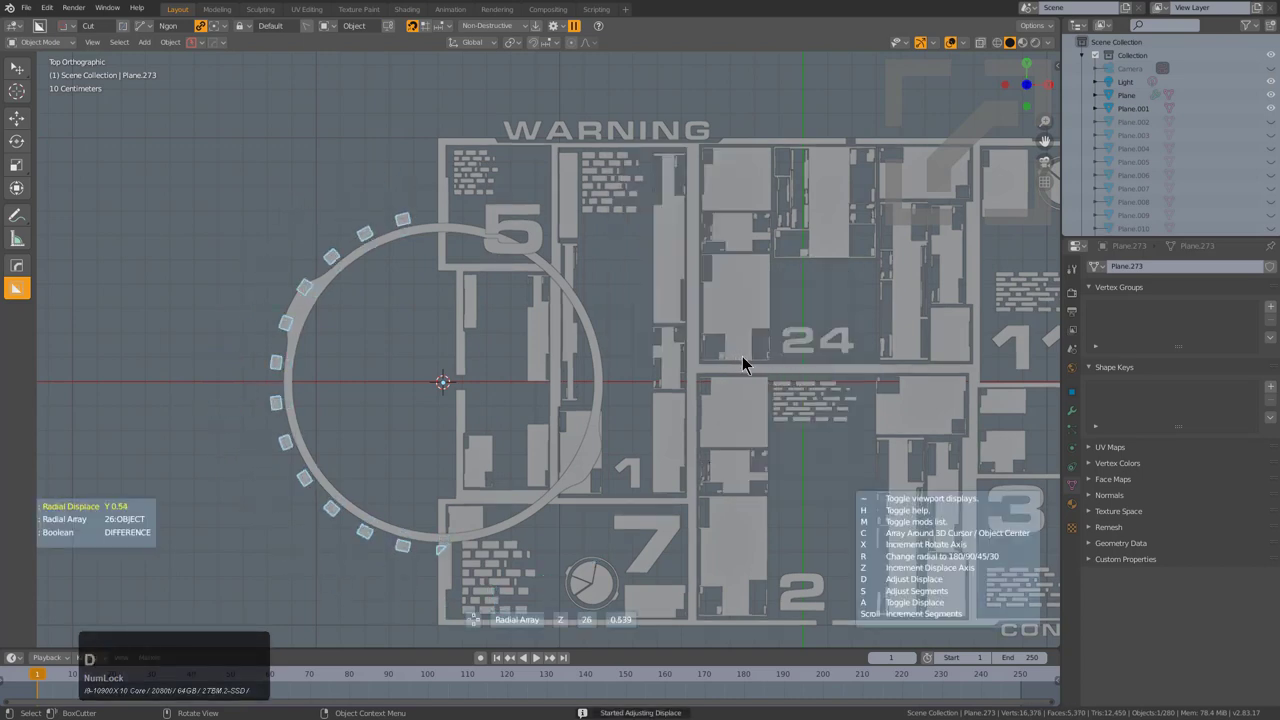
scroll(up, 3)
click(758, 365)
key(Tab)
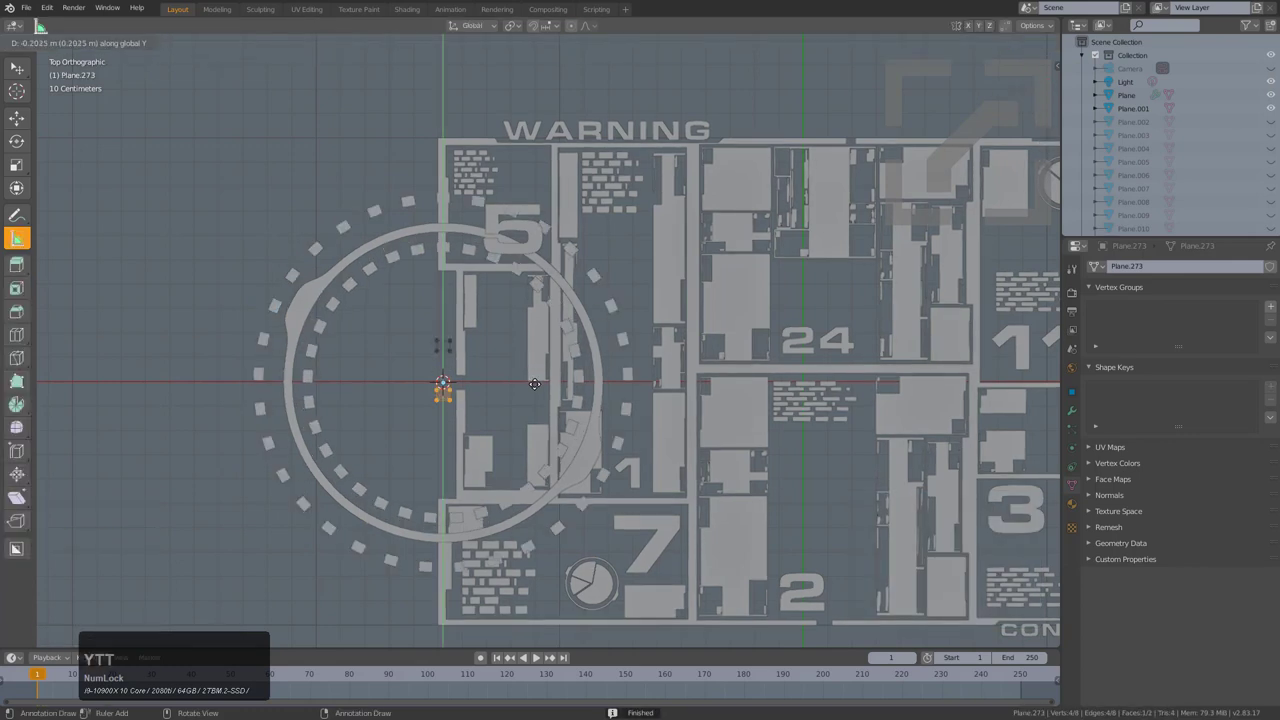
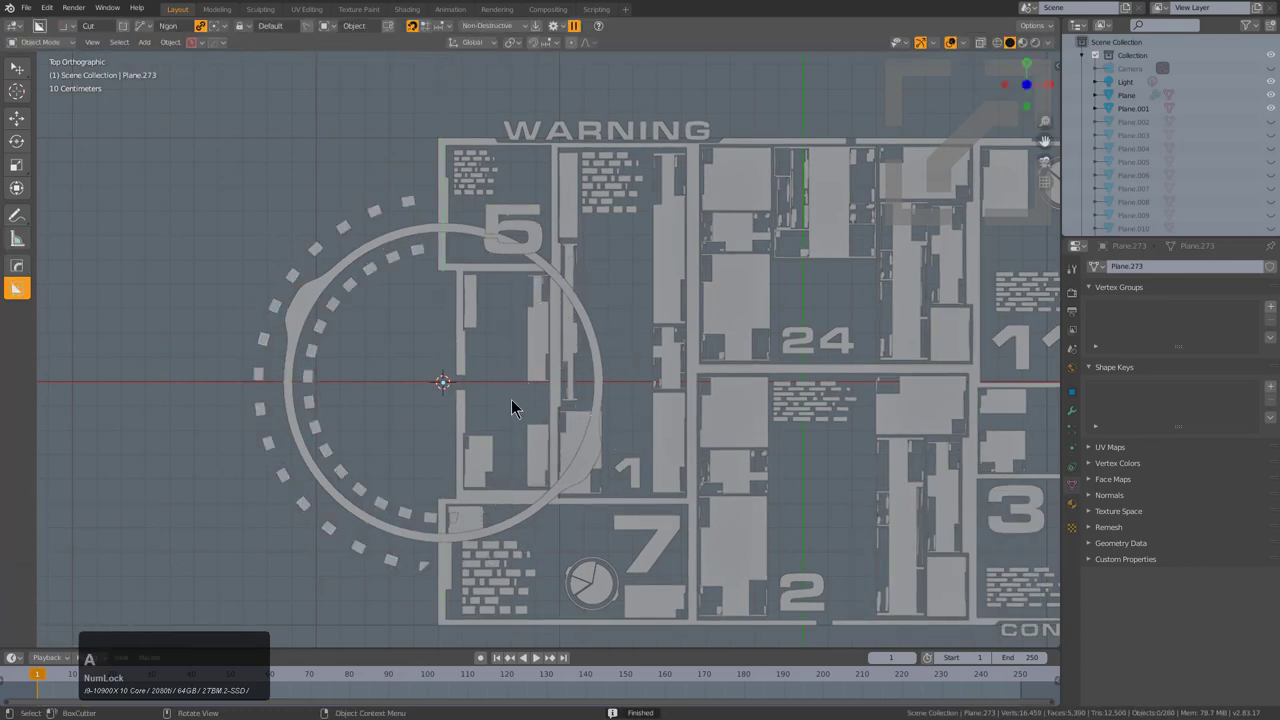
scroll(down, 3)
click(423, 273)
key(q)
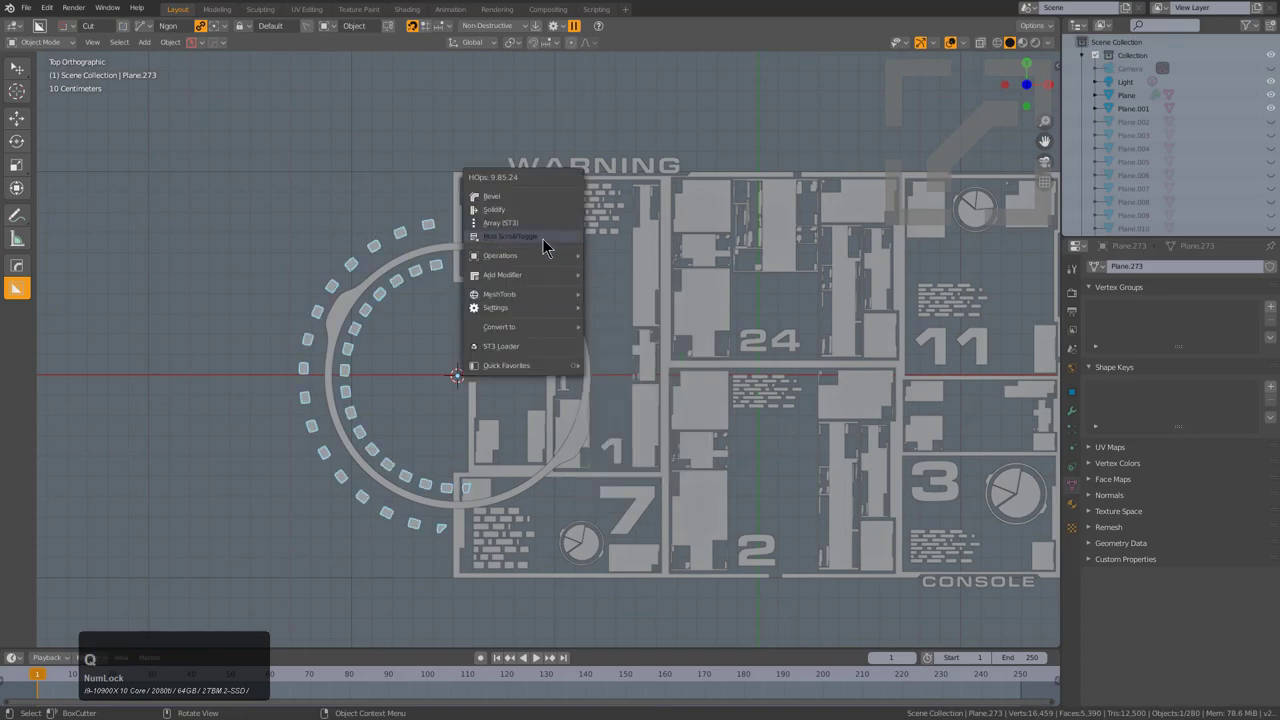
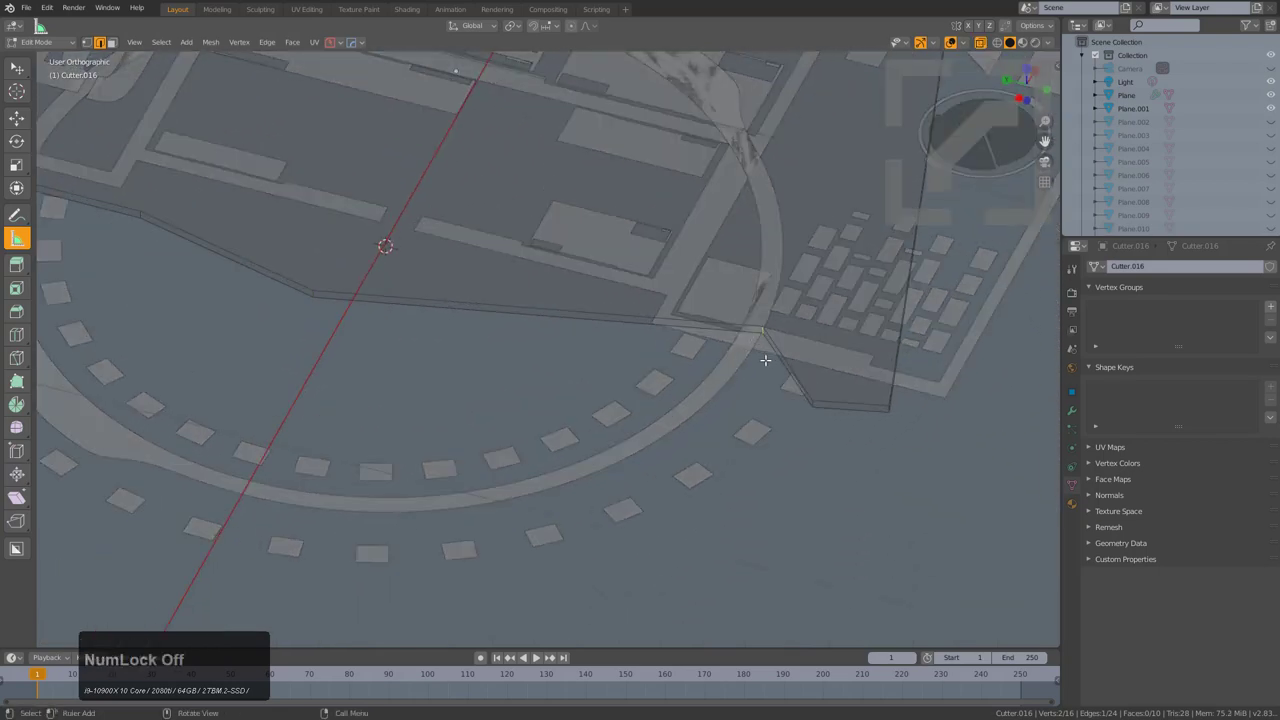
- From top view, move the cutter's vertices so it trims the right half of the ring and ticks
key(KP_7)
key(g)
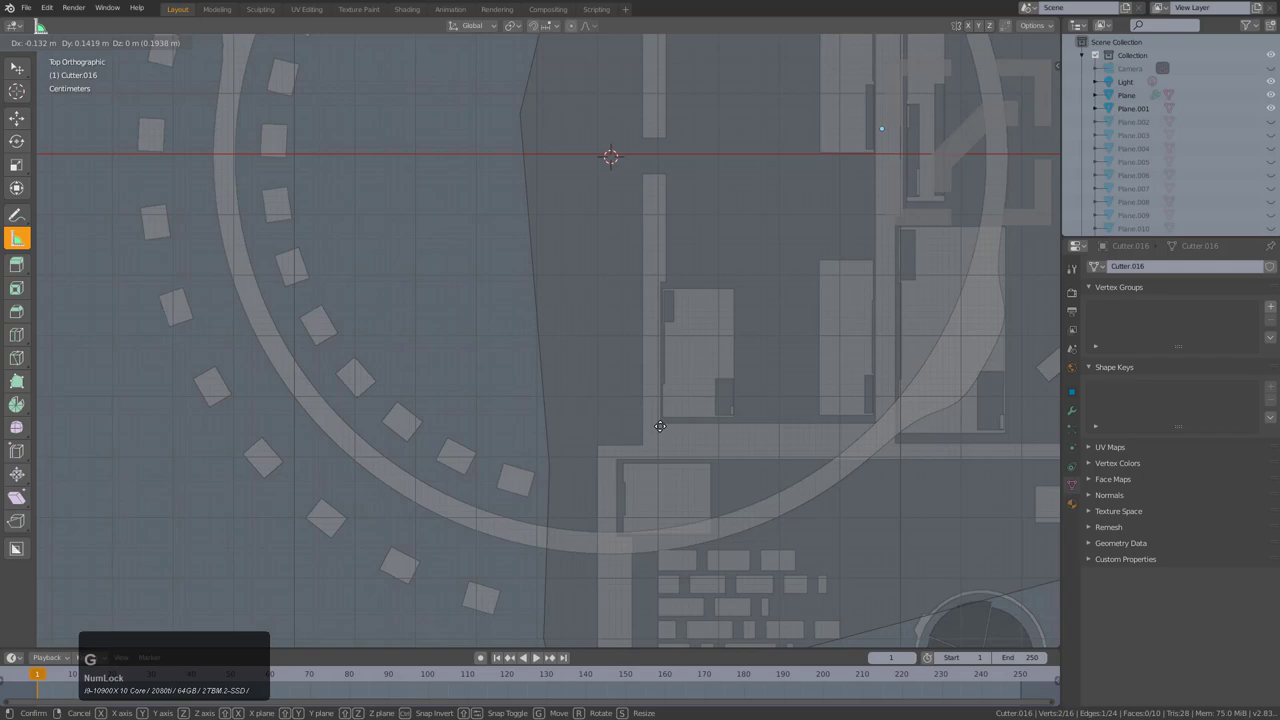
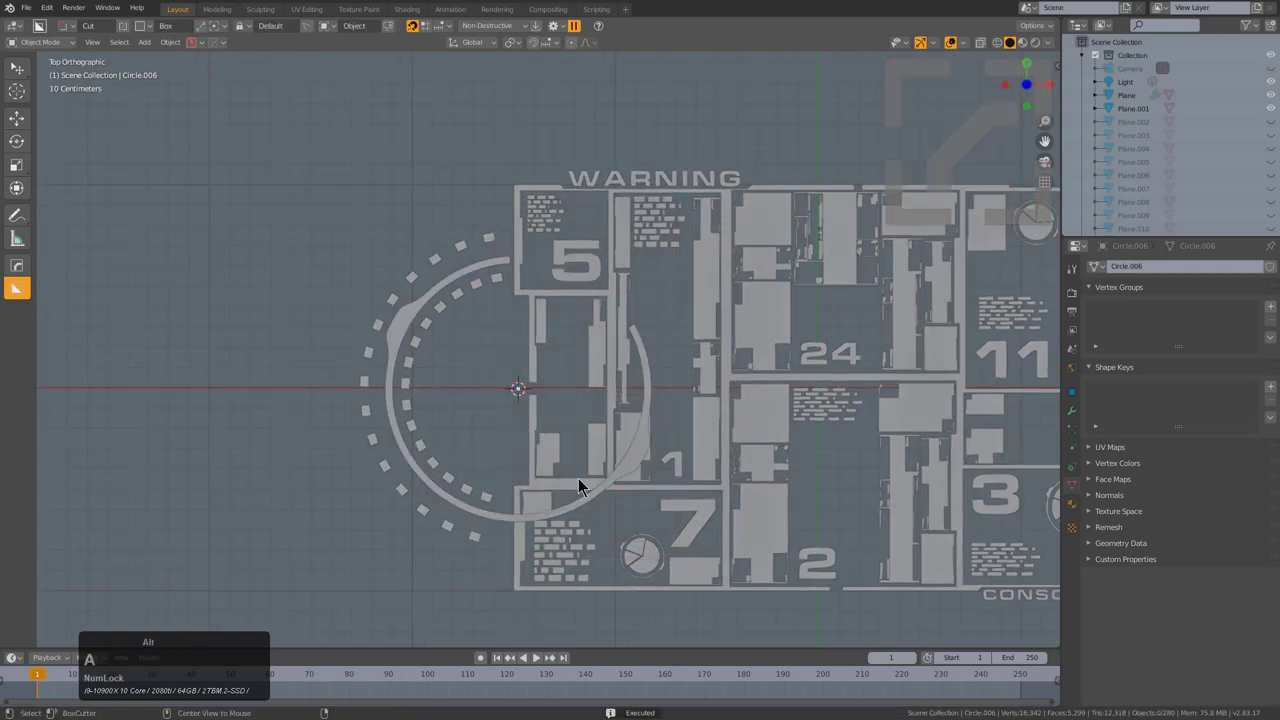
- Run HardOps operations on the gauge and scale the tick plane with S and SZ
click(660, 371)
key(q)
click(650, 395)
click(650, 395)
middle_click(652, 444)
scroll(up, 3)
key(s)
text(sz)
- Toggle modifier display on the half-disc arc in the modifier panel
click(982, 396)
click(716, 316)
click(710, 300)
click(727, 379)
click(912, 258)
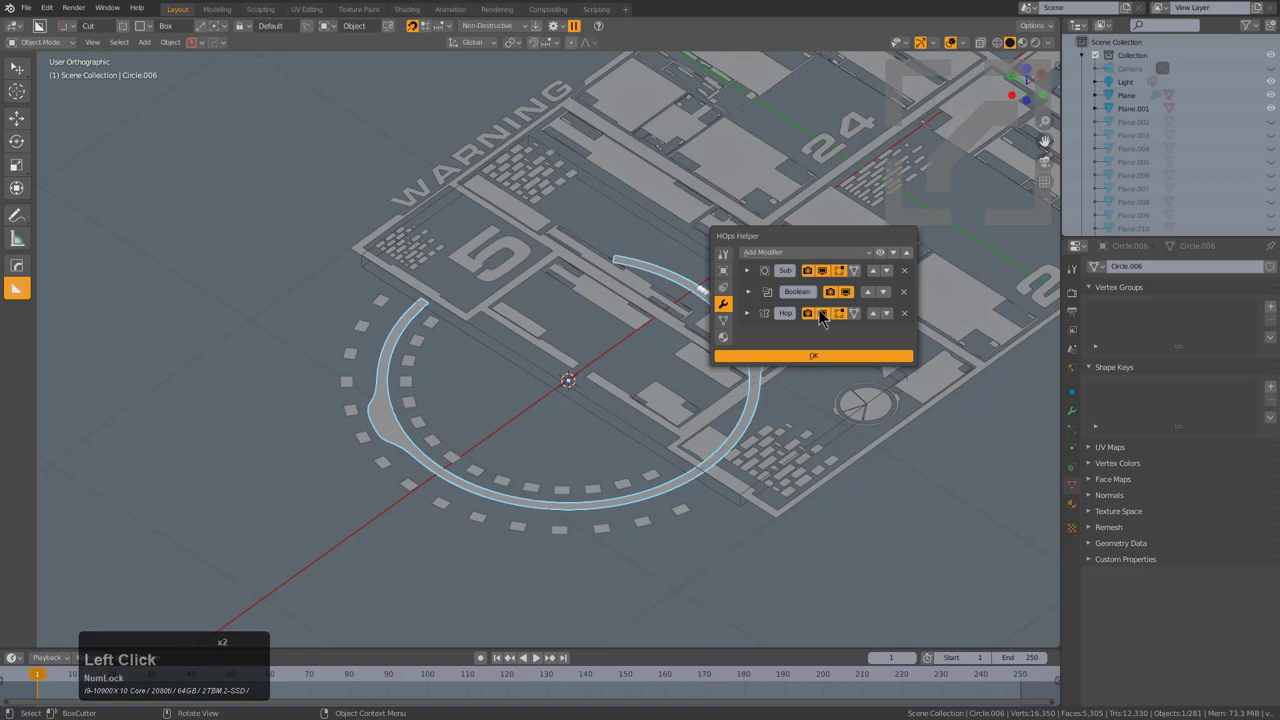
click(881, 317)
- Resize the small tick rectangle along Y to form a third inner ring of thin dashes
middle_click(689, 374)
key(alt+a)
click(519, 397)
key(h)
key(KP_7)
key(alt+a)
scroll(down, 3)
middle_click(654, 422)
click(371, 273)
click(364, 267)
middle_click(559, 411)
scroll(up, 3)
key(alt+a)
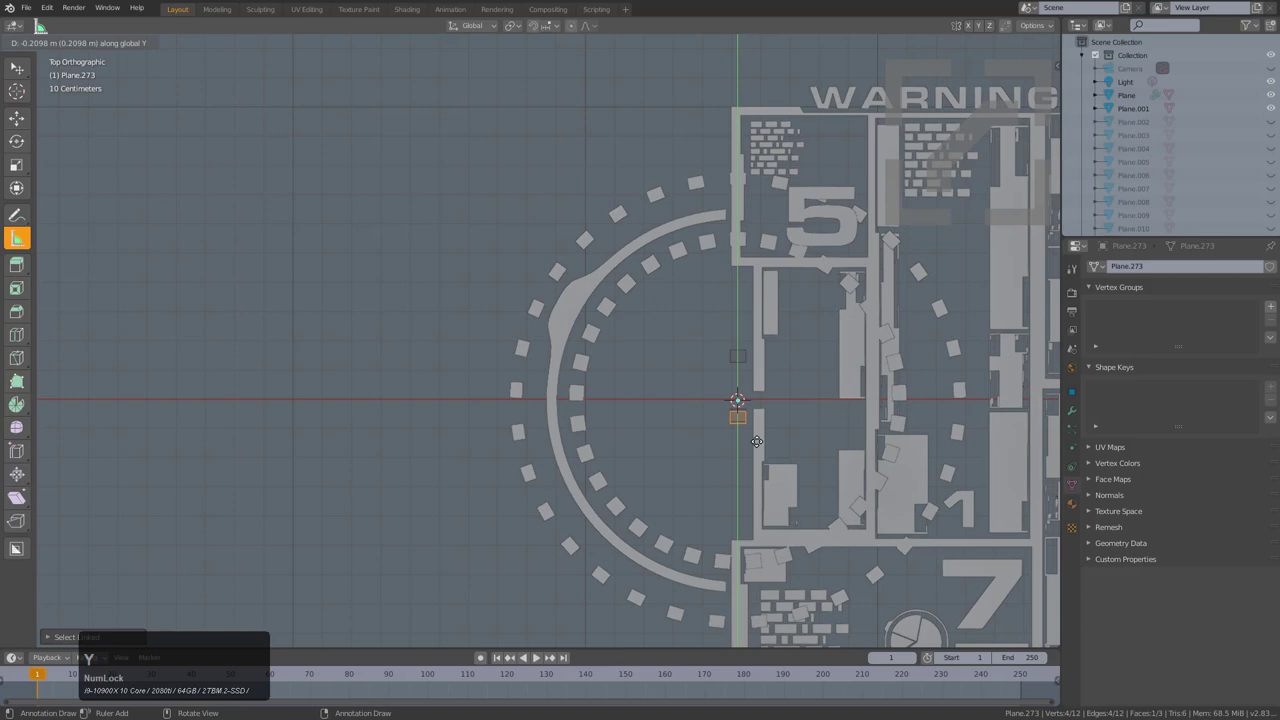
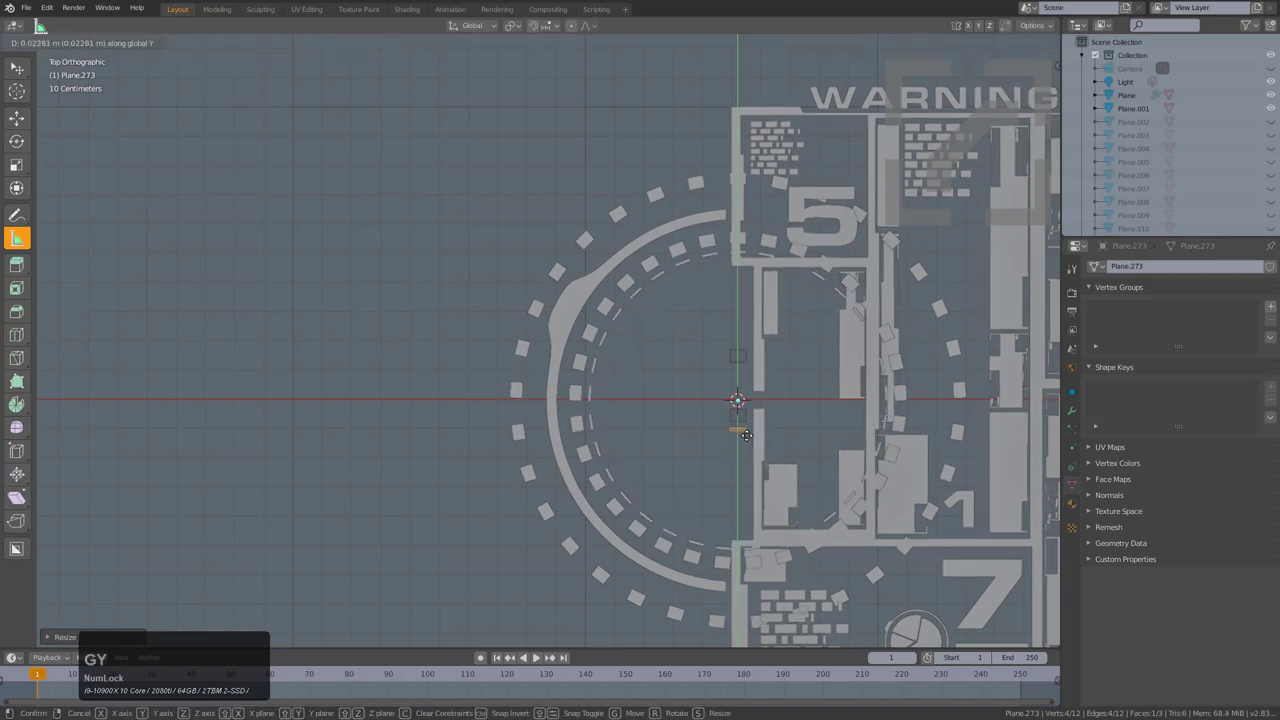
text(gy)
key(alt+a)
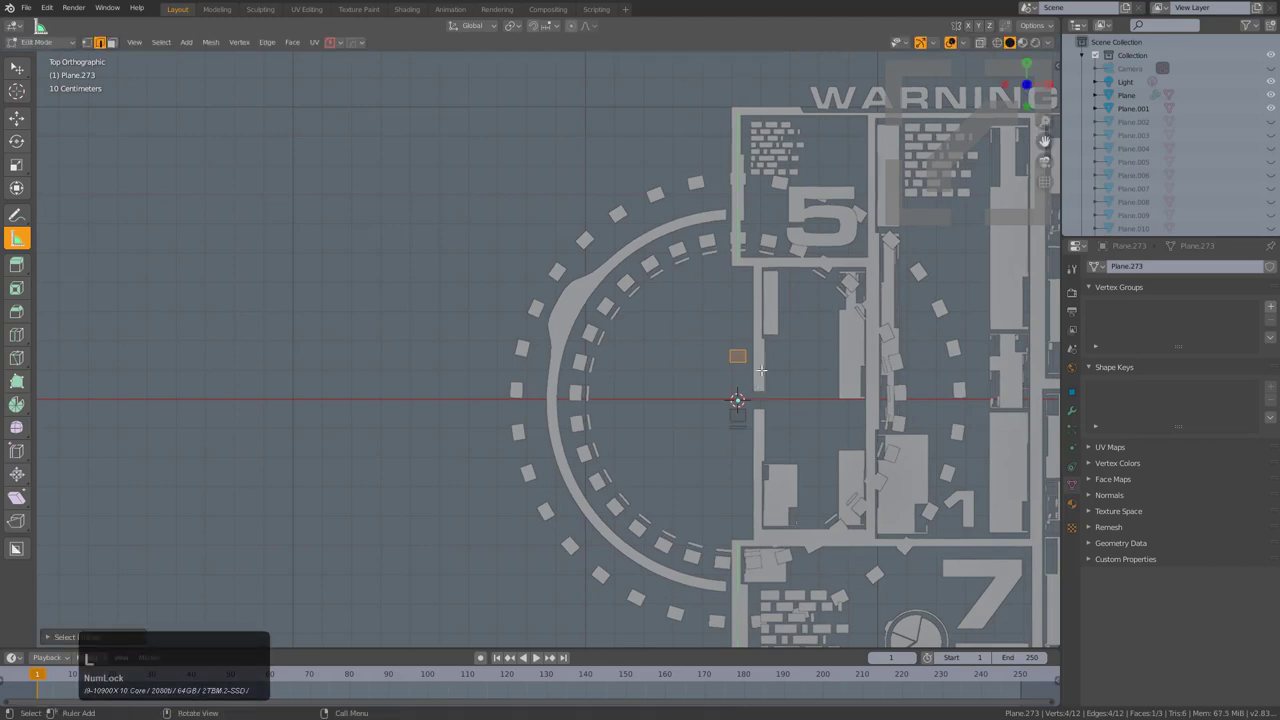
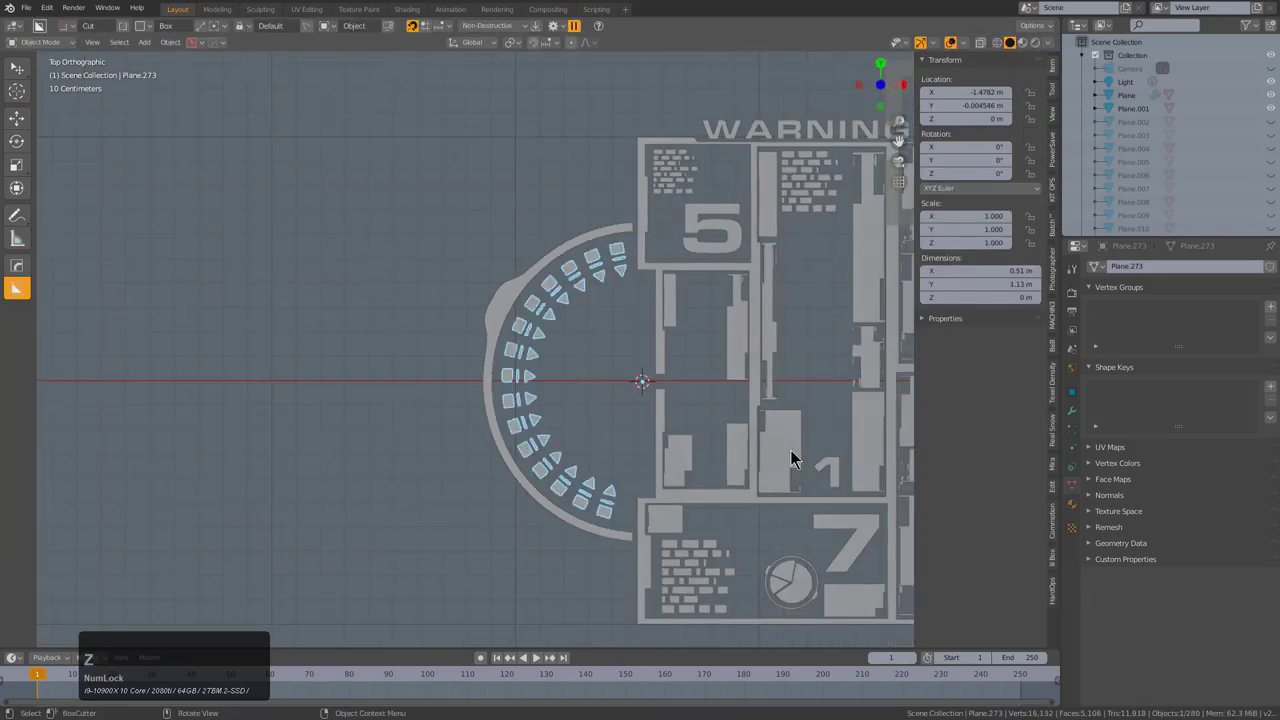
- Hide the sidebar with N and select the new inner arc inside the gauge
text(bn)
key(⦸)
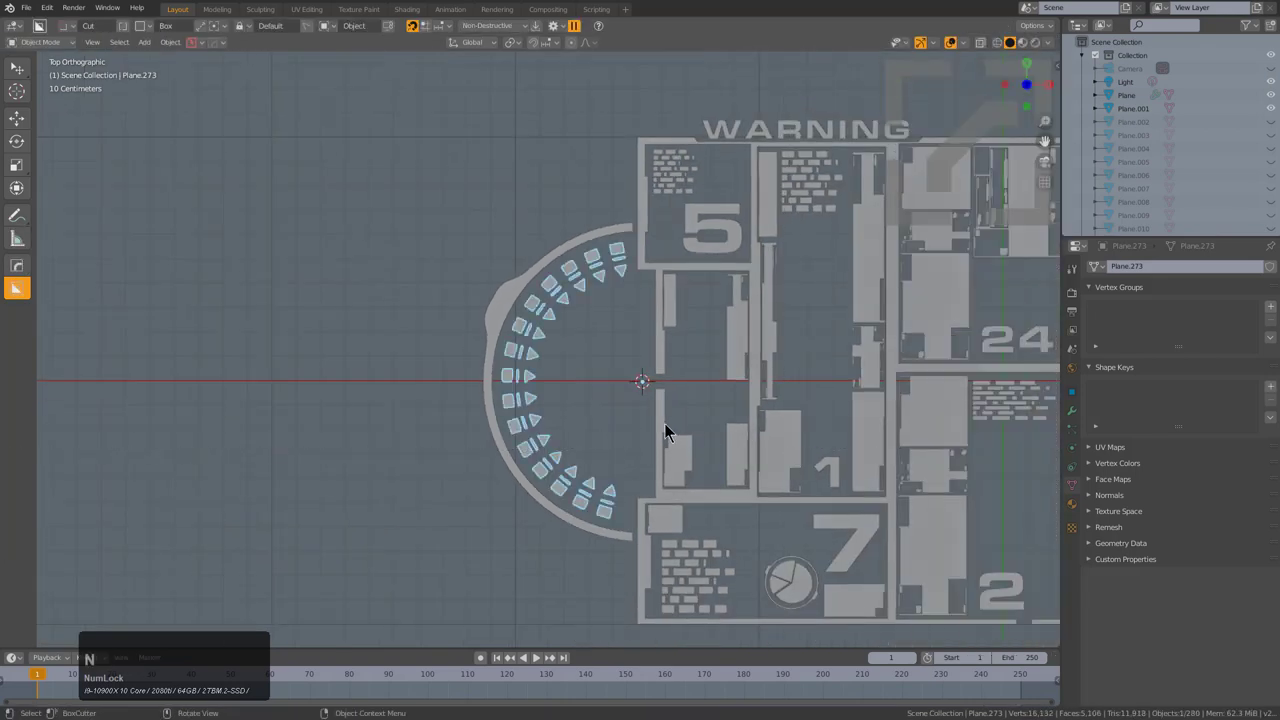
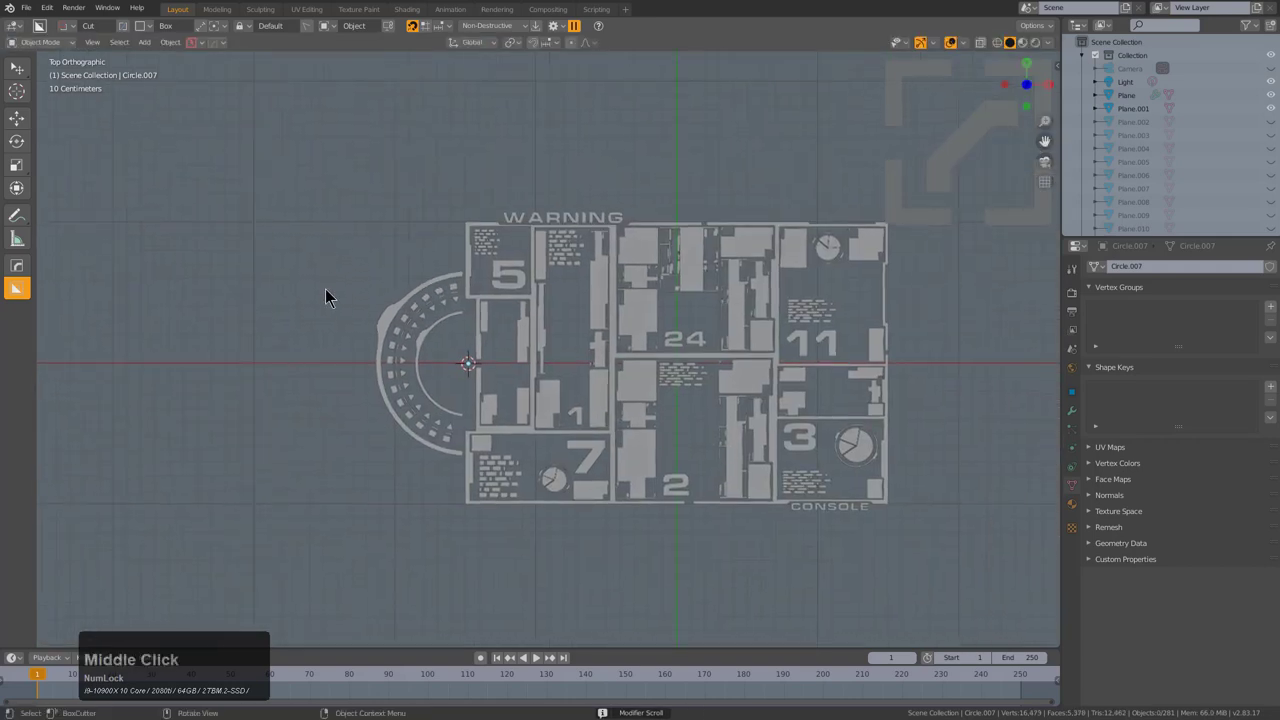
scroll(up, 3)
click(357, 346)
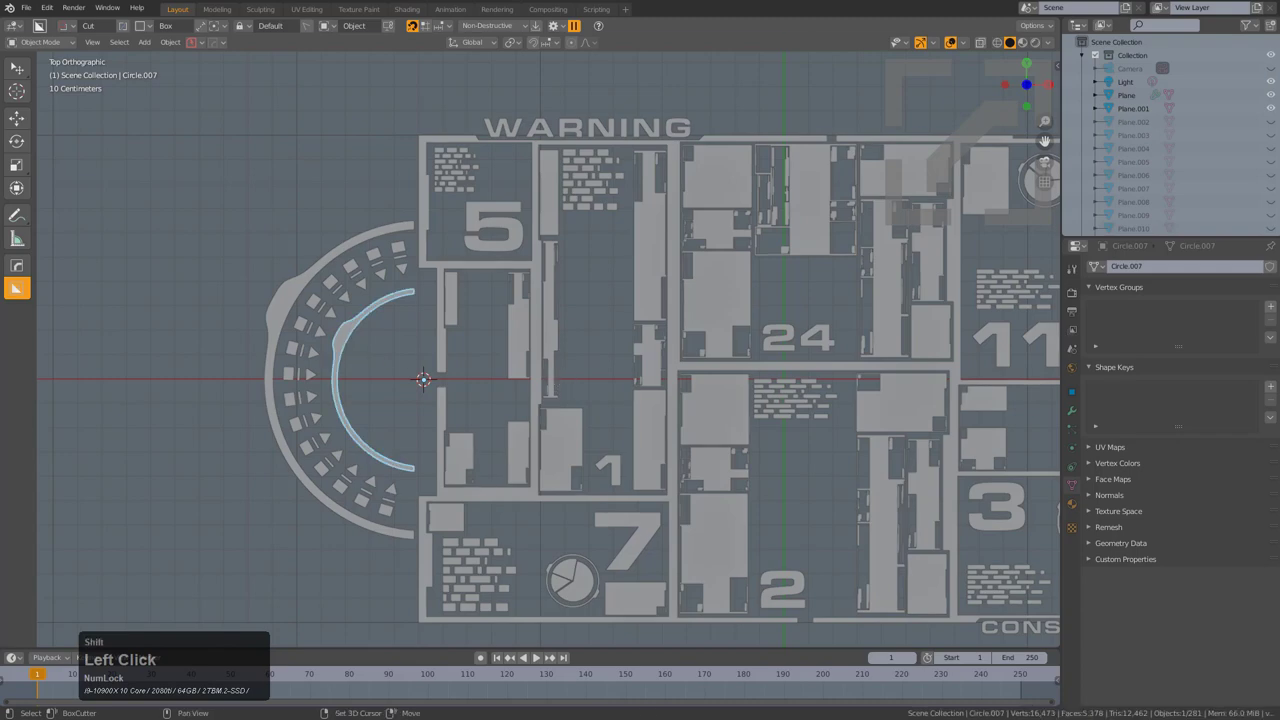
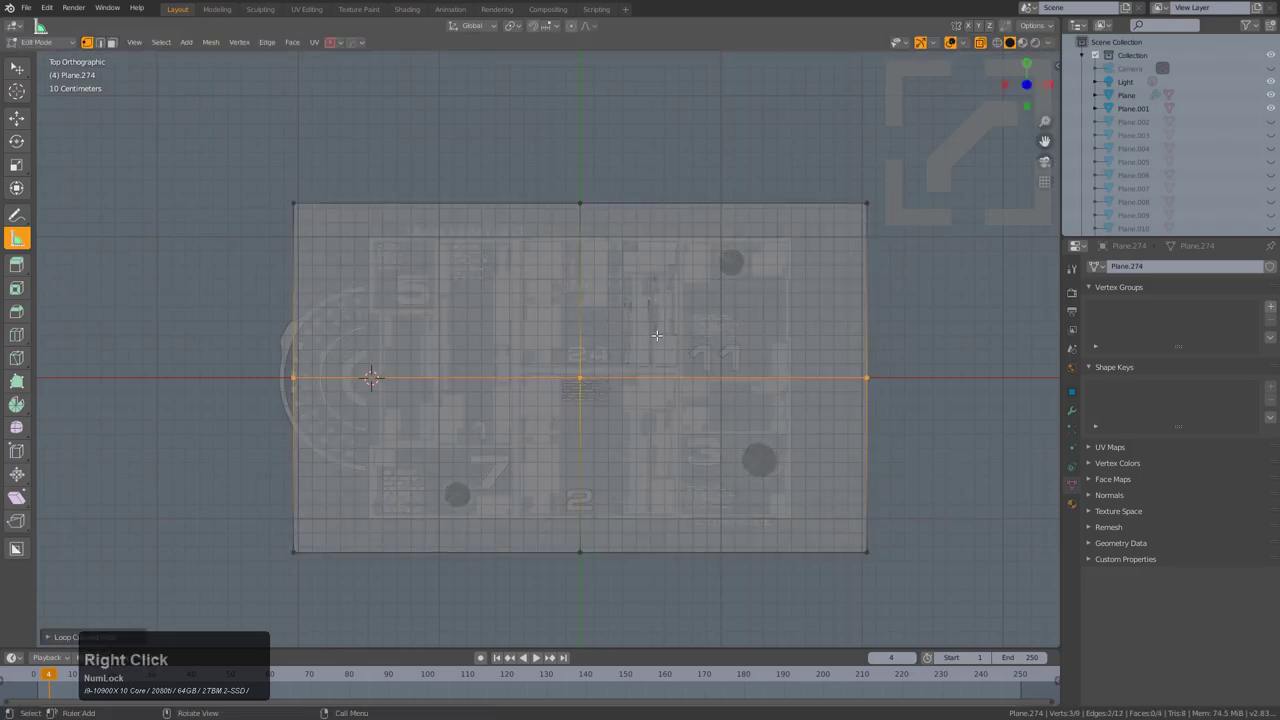
- Inset the plate's face and split its border into L-shaped corner sections
key(ctrl+z)
key(ctrl+z)
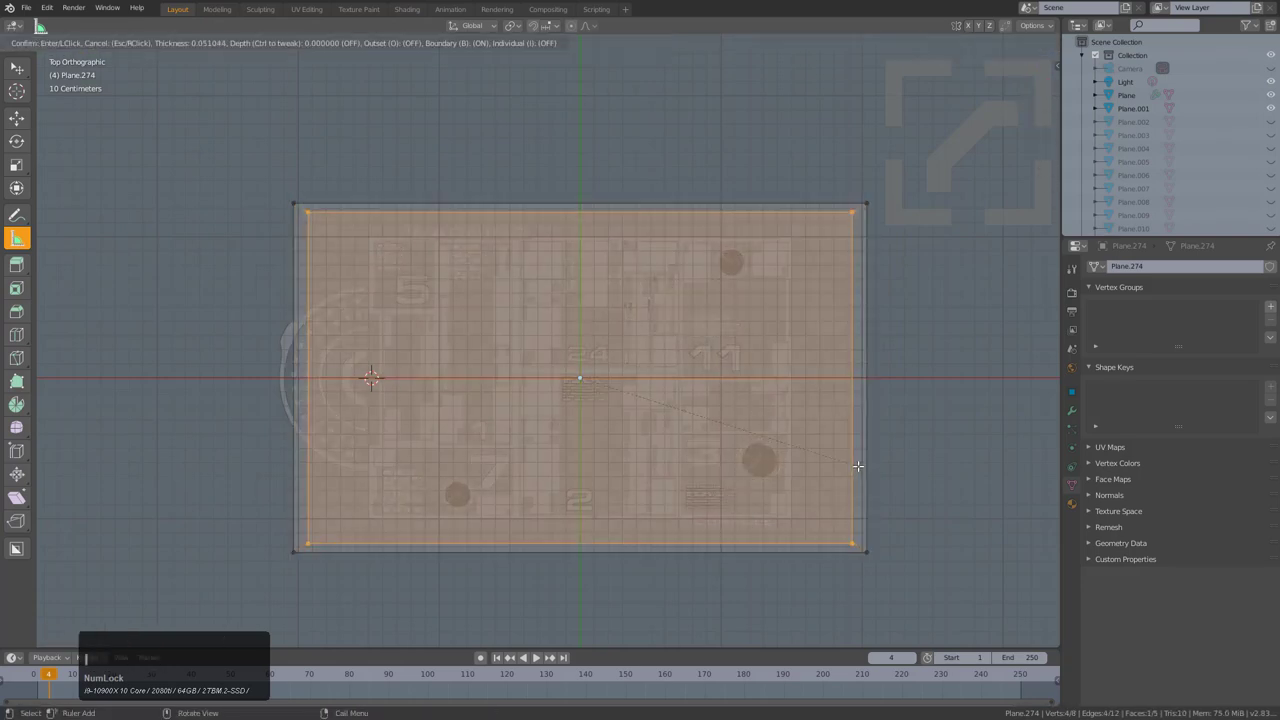
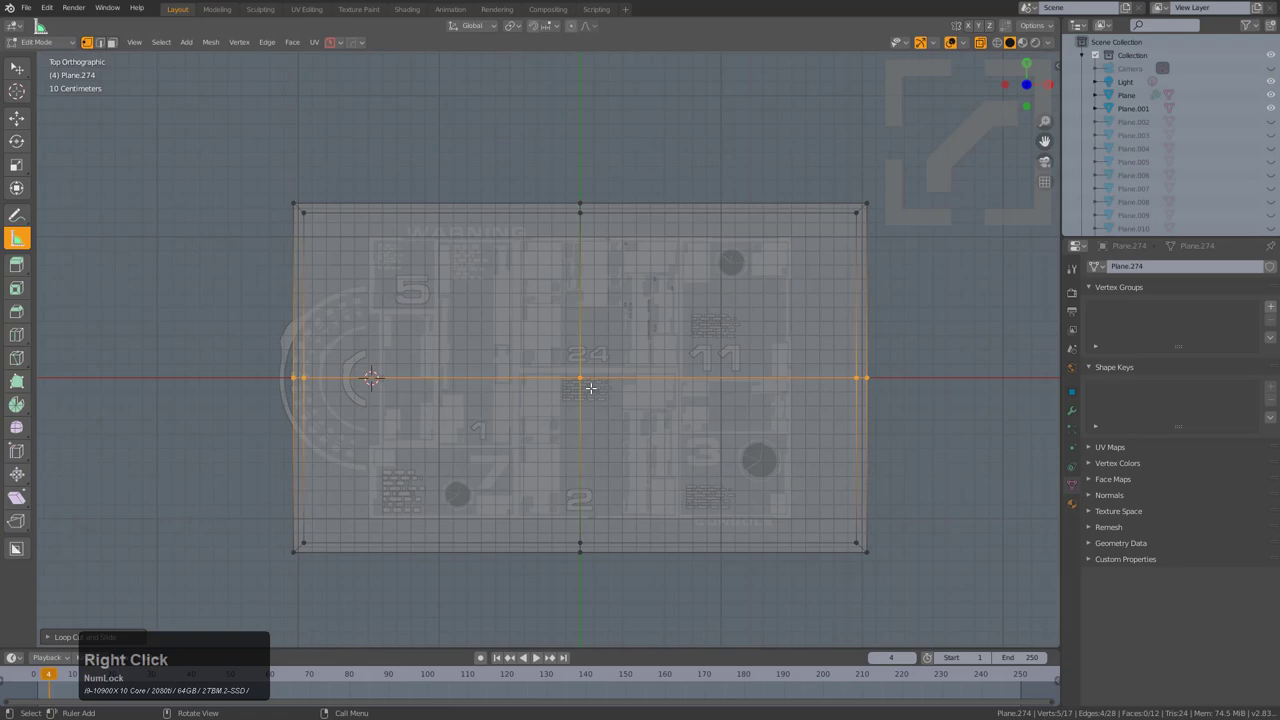
key(ctrl+b)
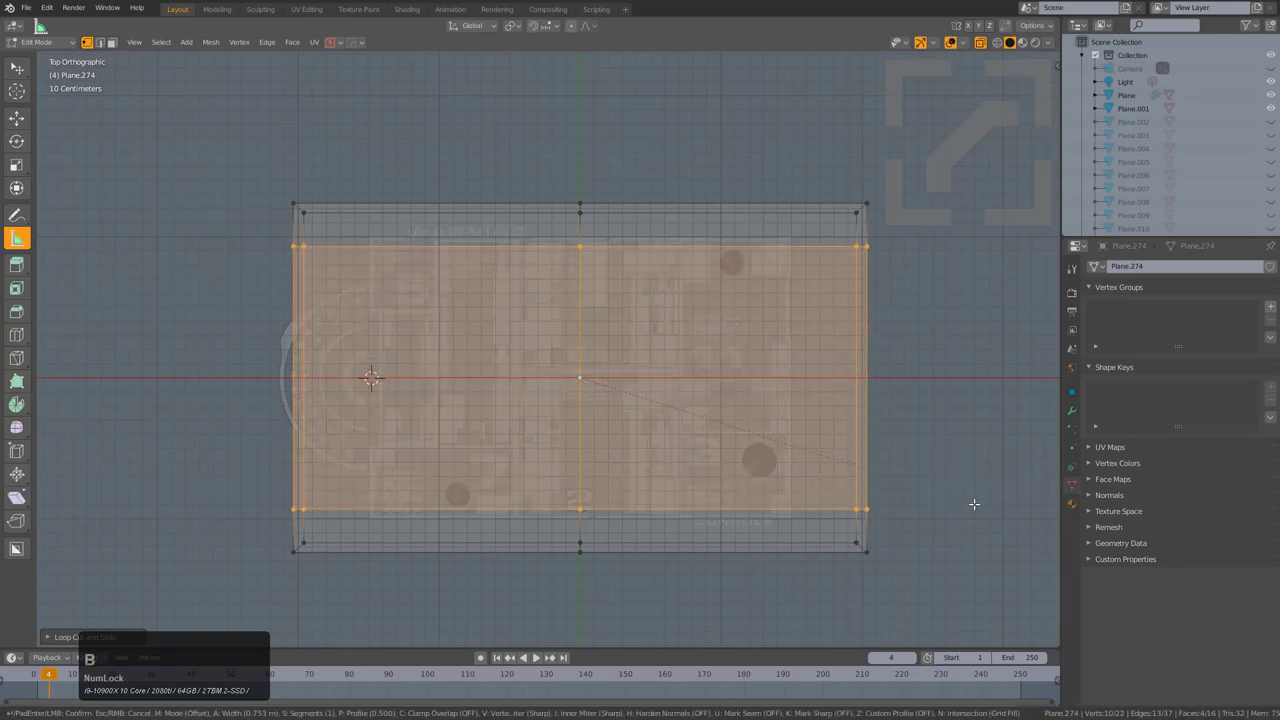
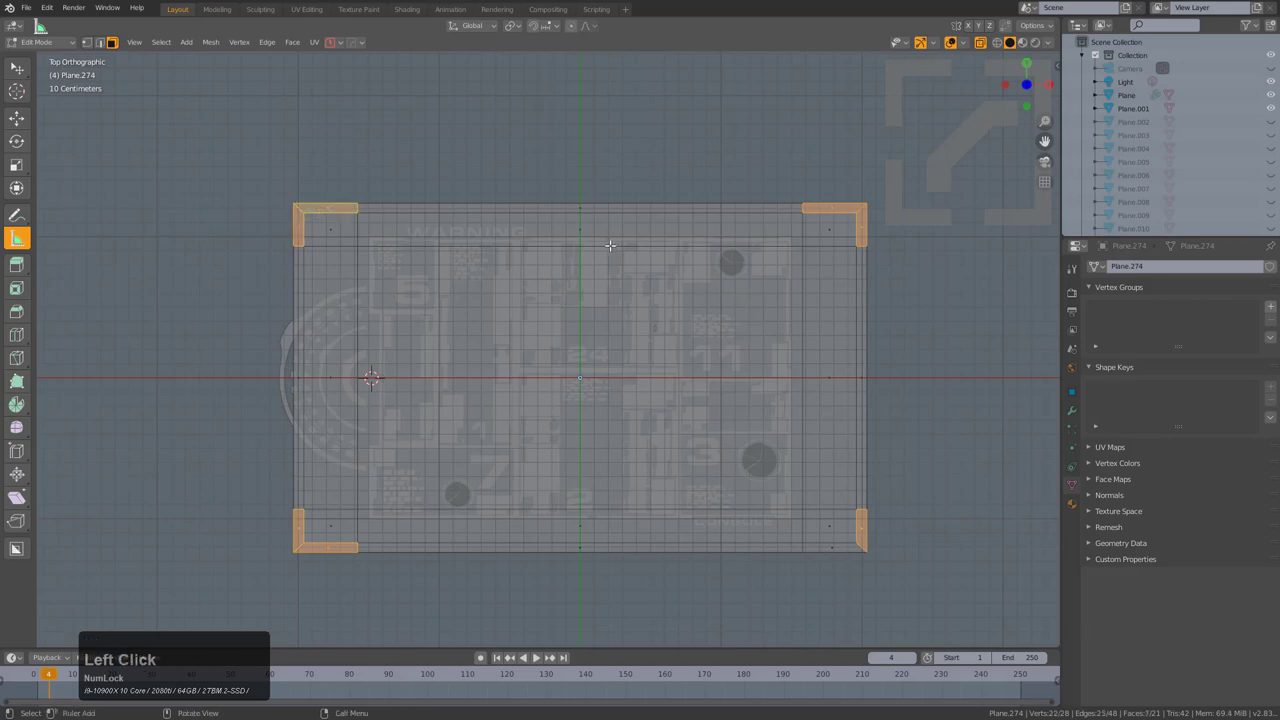
- Separate the four corner brackets with P > Selection and delete the leftover plate
key(p)
click(614, 254)
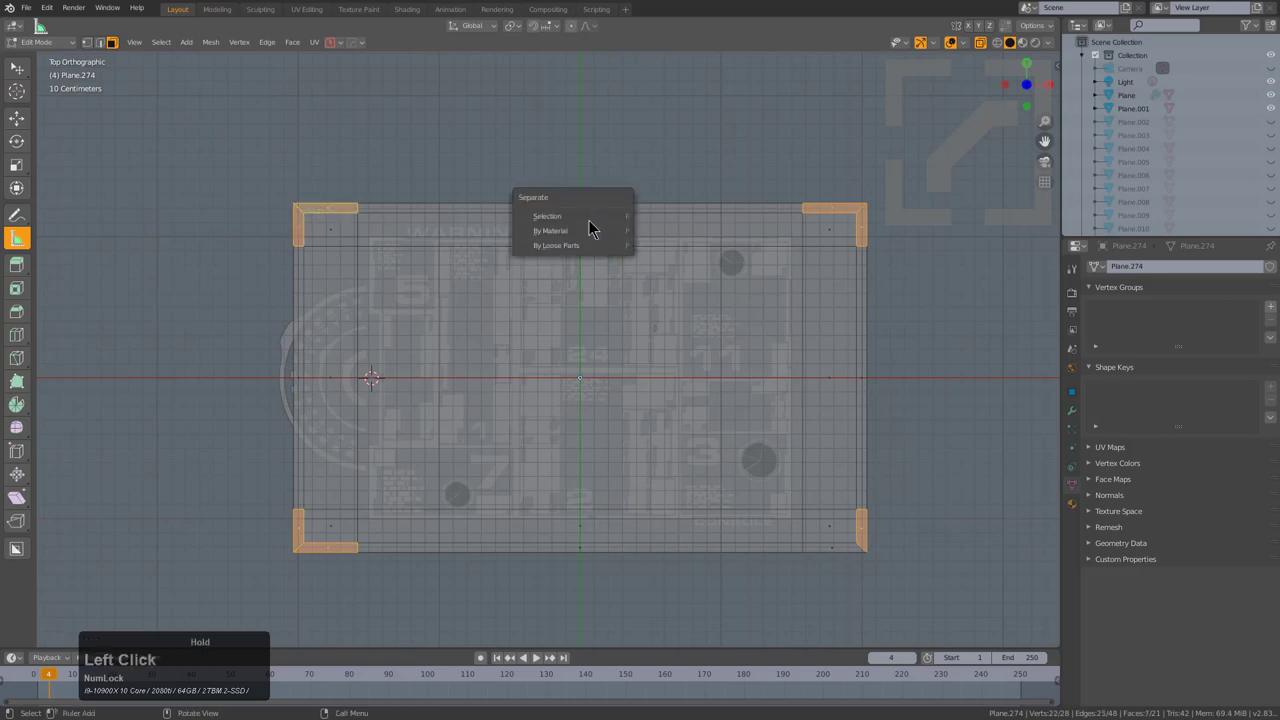
click(591, 221)
key(Right)
click(729, 222)
key(x)
key(z)
click(858, 236)
- Orbit and zoom around the HUD in perspective to inspect the corner brackets
middle_click(800, 359)
scroll(up, 3)
key(KP_5)
scroll(up, 3)
middle_click(799, 380)
scroll(down, 3)
middle_click(762, 372)
scroll(down, 3)
middle_click(650, 355)
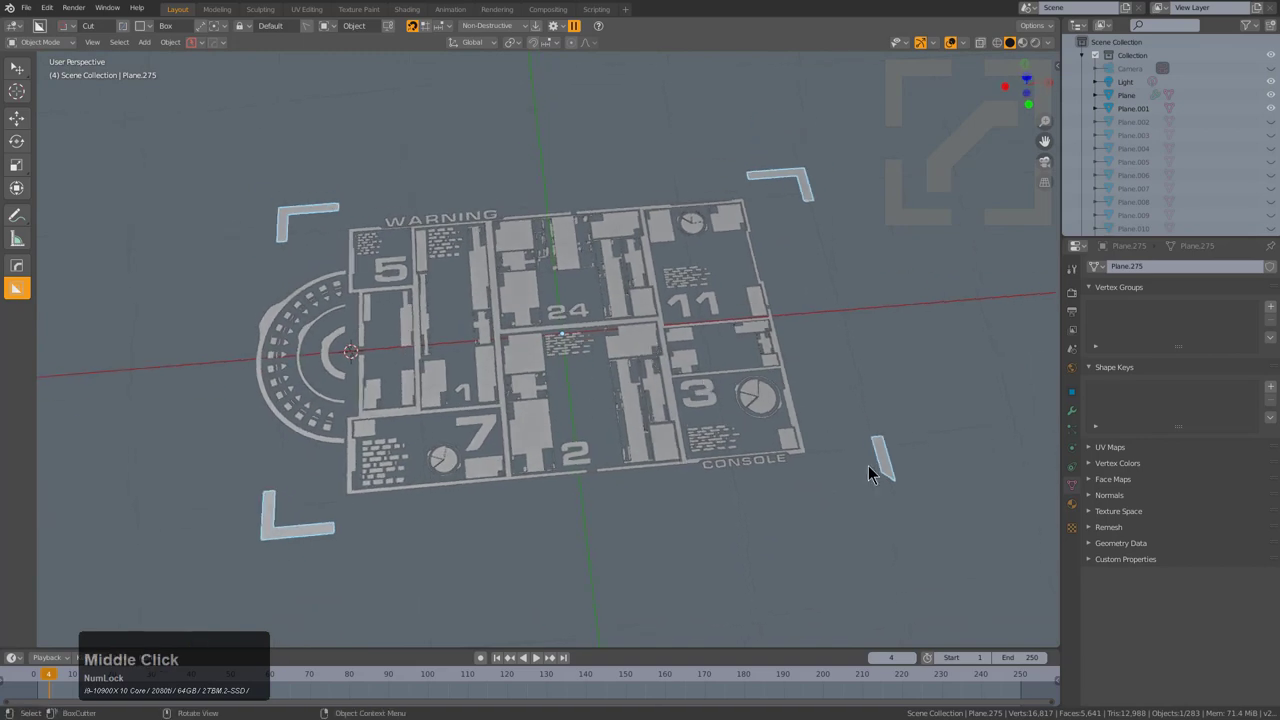
- Switch to top view and cut small rectangular openings into the 24-section panels
key(alt+x)
click(450, 354)
middle_click(636, 346)
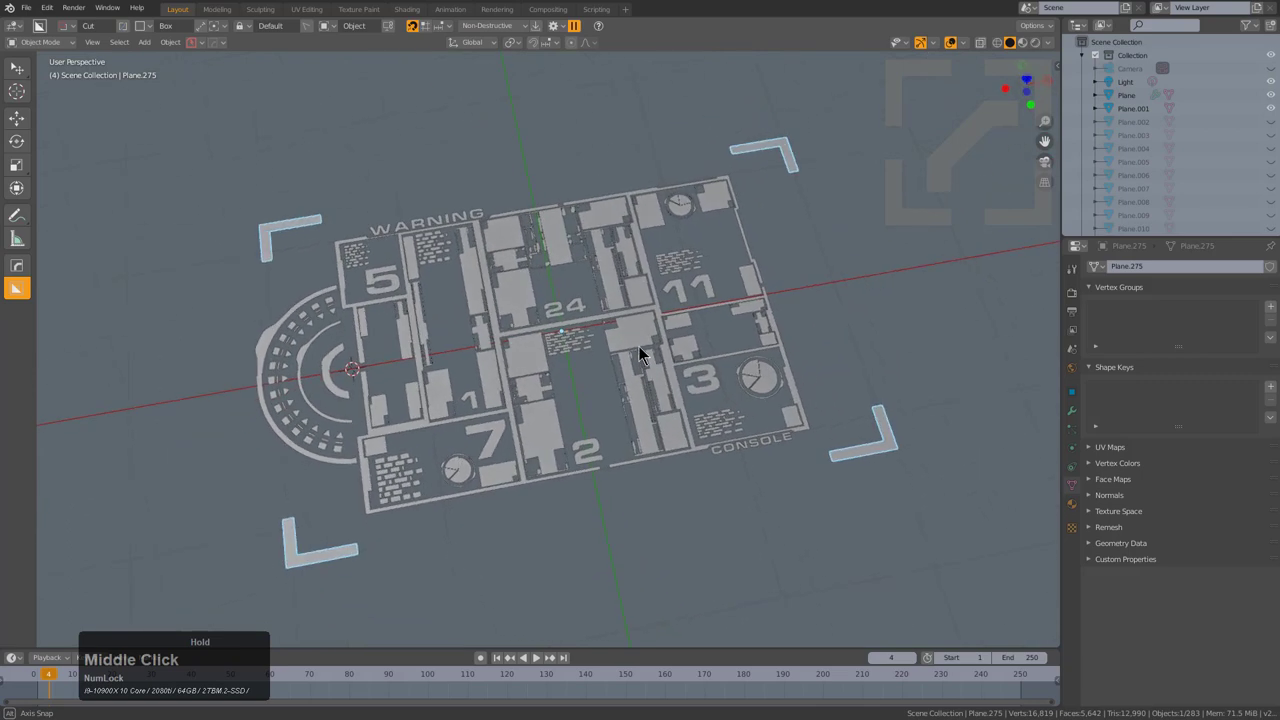
key(KP_7)
key(KP_Decimal)
click(970, 239)
key(x)
click(970, 239)
- Duplicate the small brick text block and drag the copy out beside the gauge
scroll(up, 3)
middle_click(400, 330)
scroll(down, 3)
middle_click(528, 305)
middle_click(508, 249)
middle_click(554, 290)
scroll(down, 3)
middle_click(581, 287)
scroll(up, 3)
scroll(up, 3)
middle_click(555, 281)
click(581, 161)
key(shift+d)
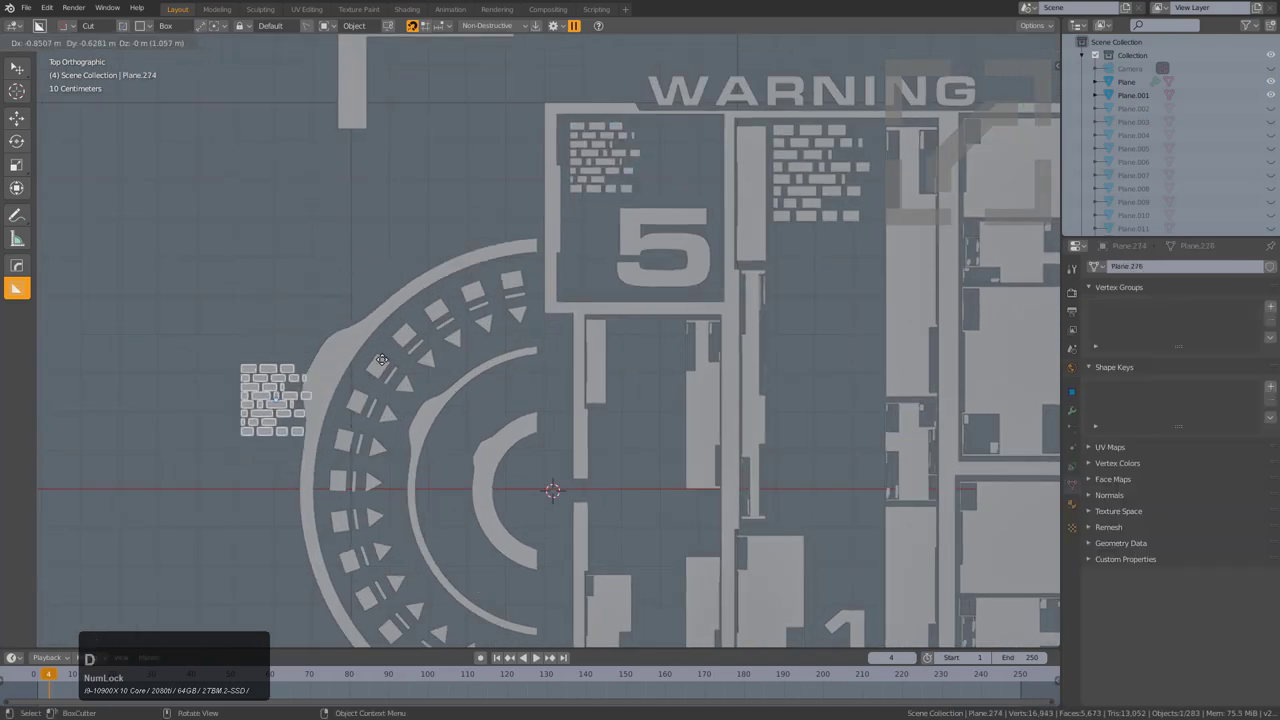
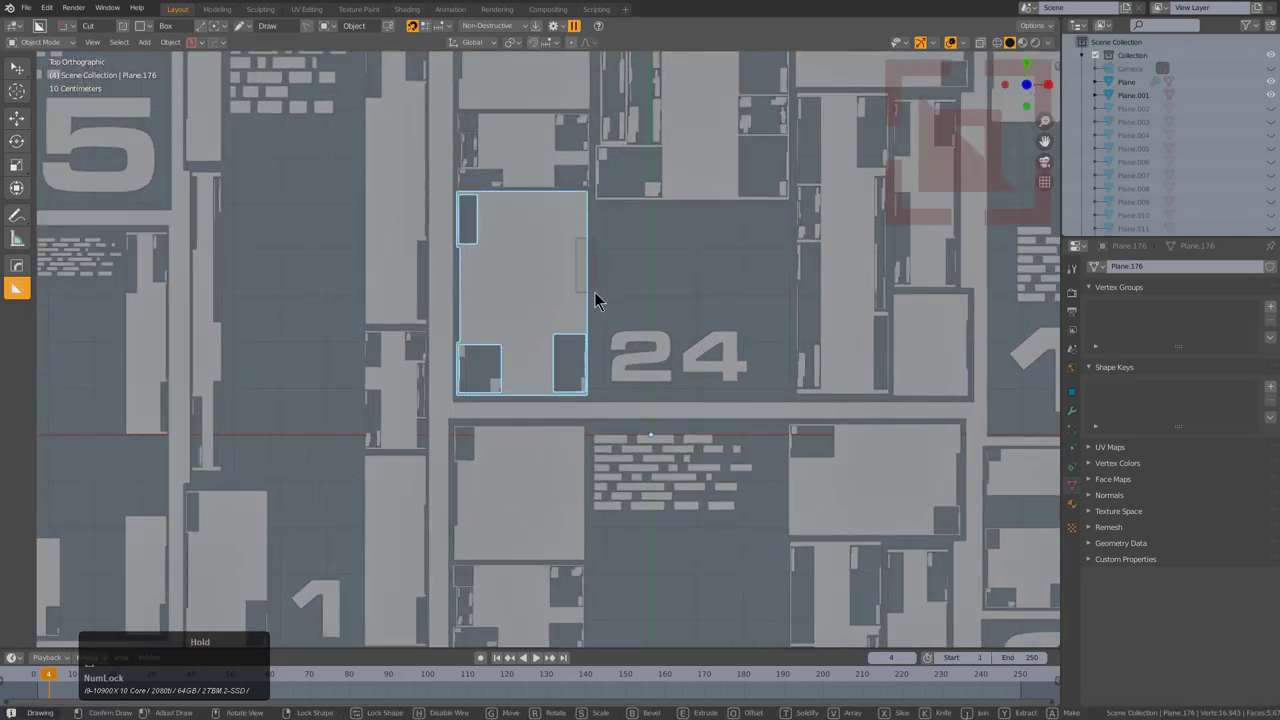
- Carve a rectangular hole into a 24-section panel and a notch into the panel to its right
scroll(down, 3)
click(641, 159)
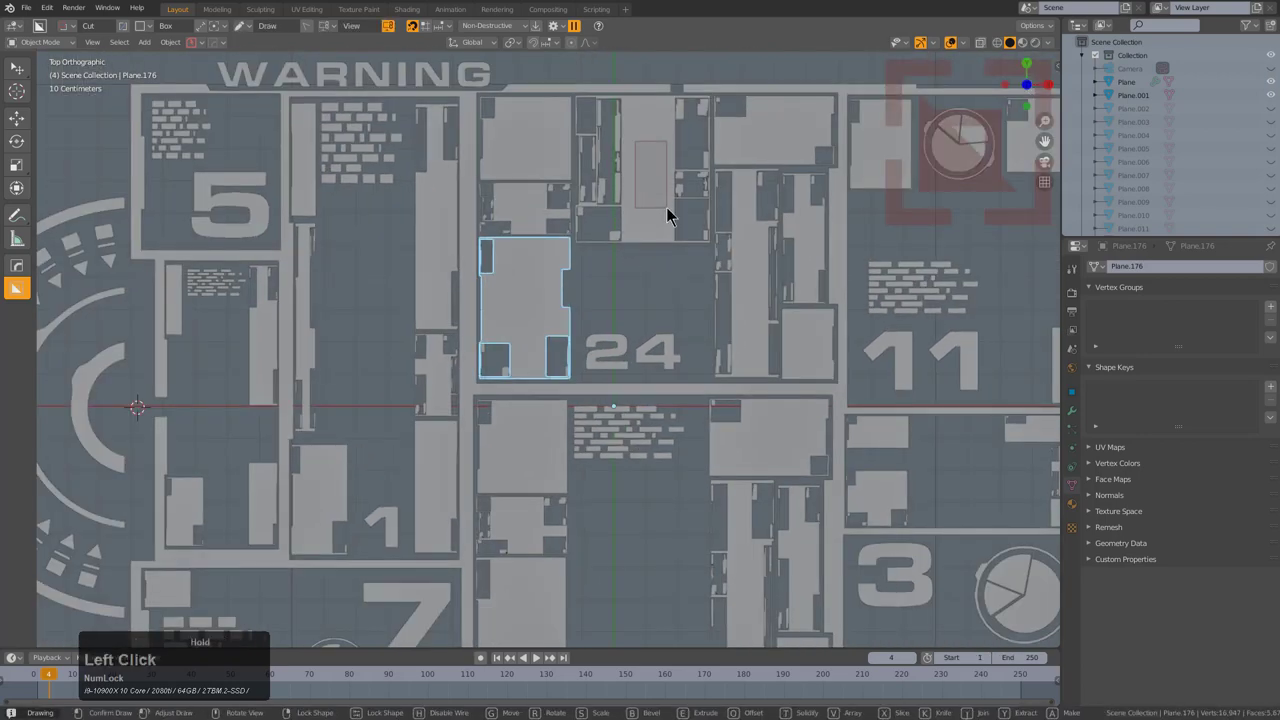
click(648, 147)
click(634, 131)
click(670, 154)
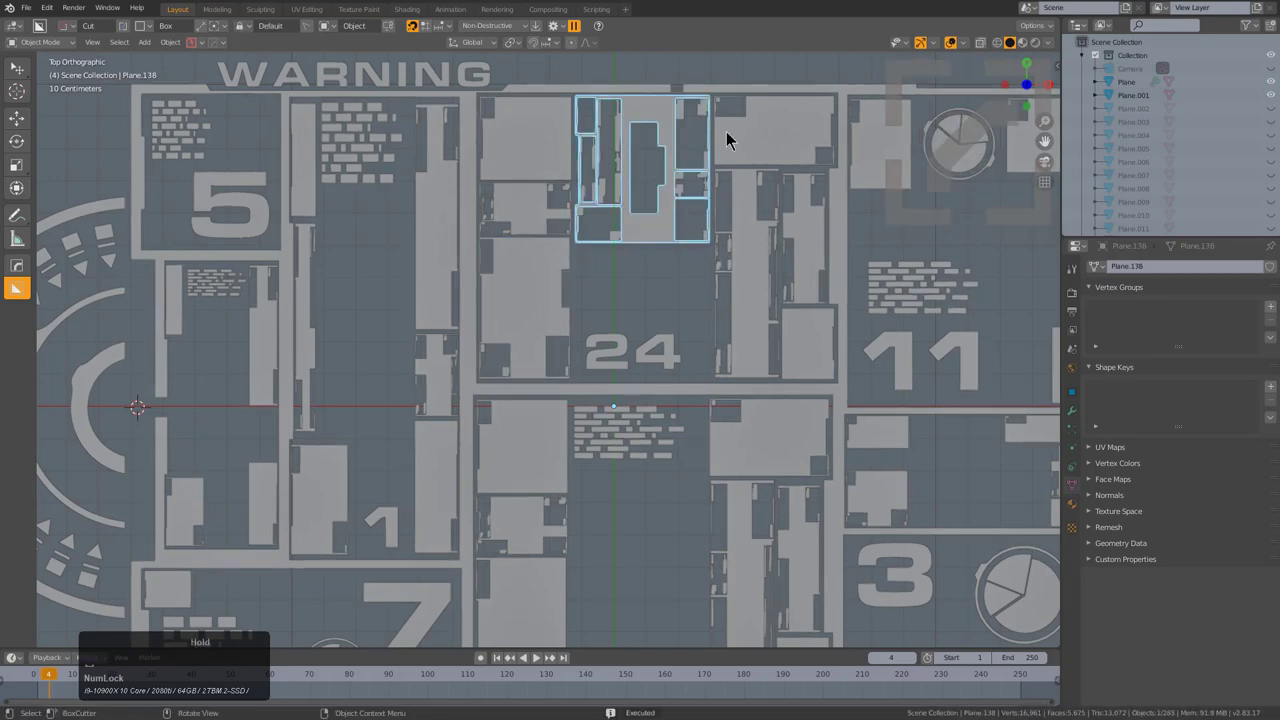
click(750, 134)
click(754, 112)
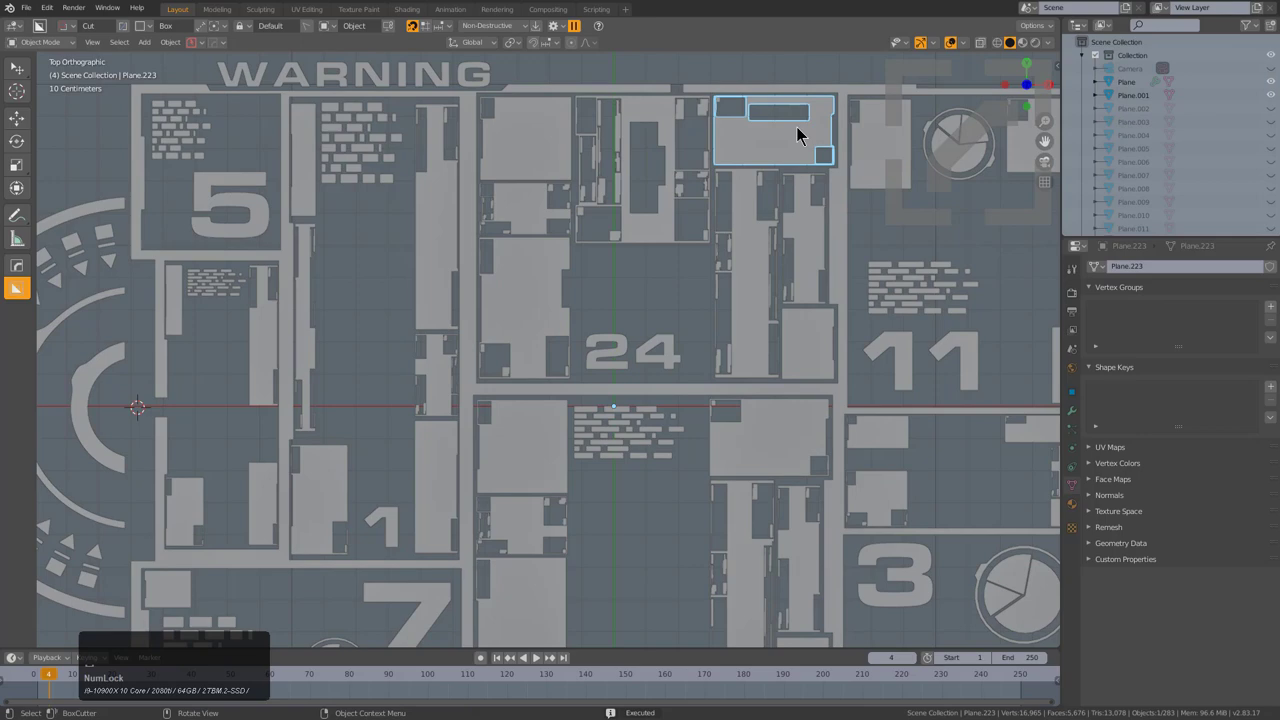
click(790, 133)
- Cut one more small rectangle into a lower panel, then frame the whole HUD in top view
scroll(down, 3)
middle_click(649, 291)
click(523, 357)
click(492, 364)
click(507, 358)
scroll(down, 3)
middle_click(566, 338)
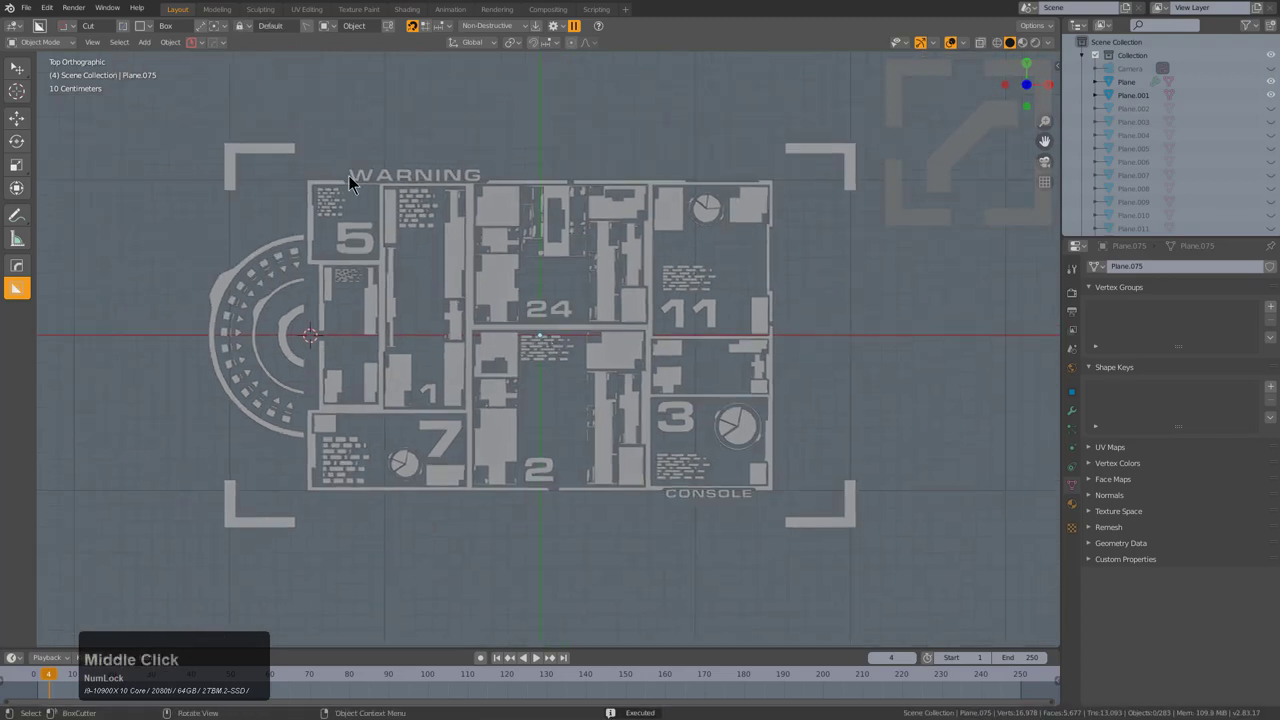
middle_click(719, 424)
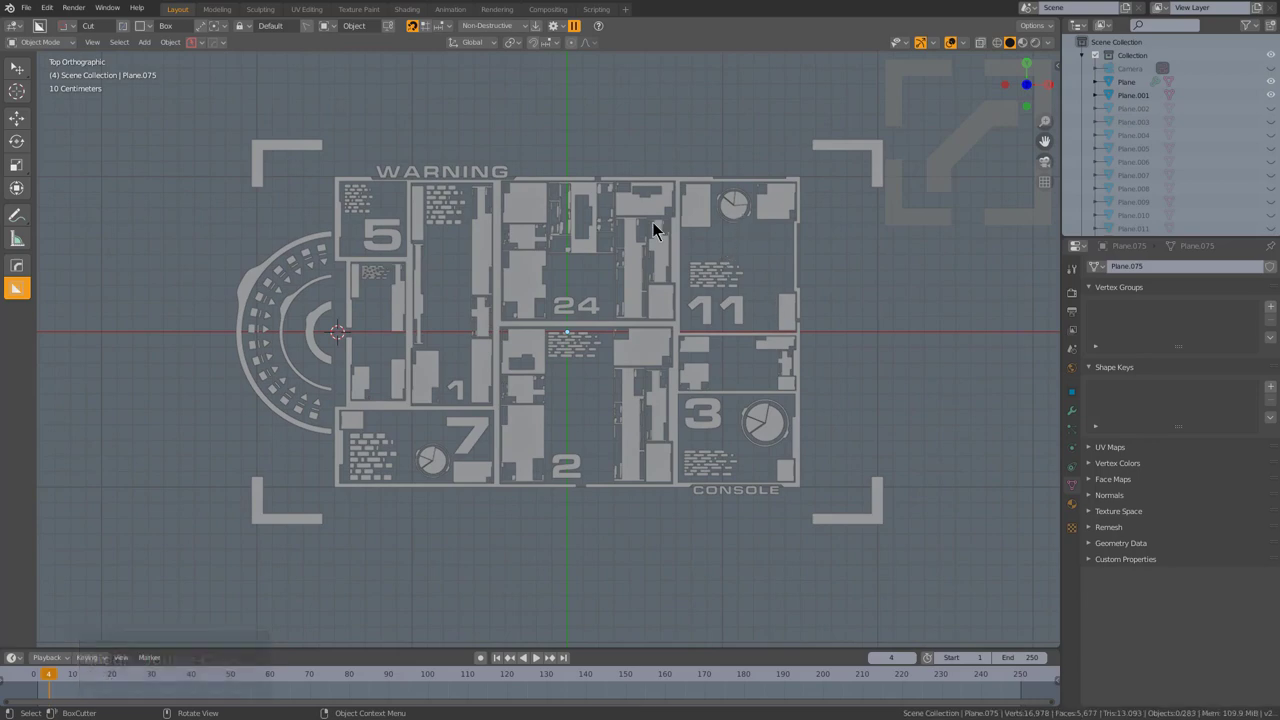
middle_click(536, 304)
- Select every HUD piece and apply All Transforms to them
key(a)
middle_click(602, 314)
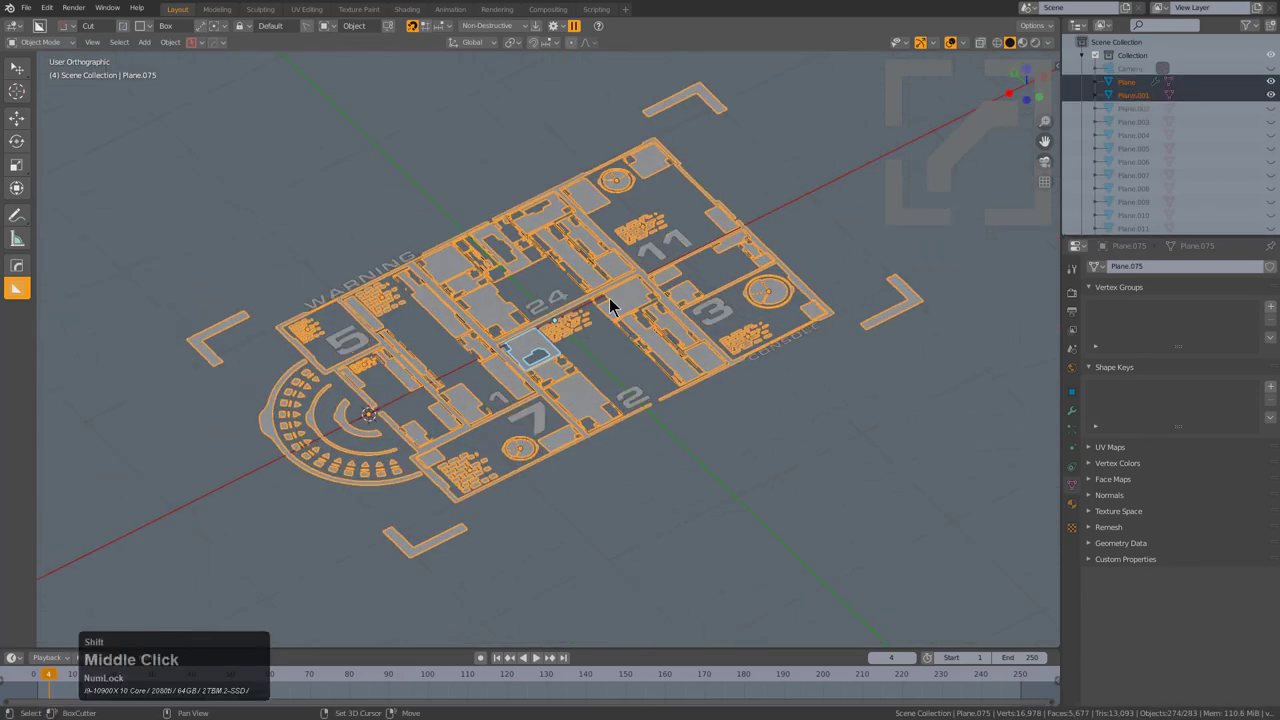
key(a)
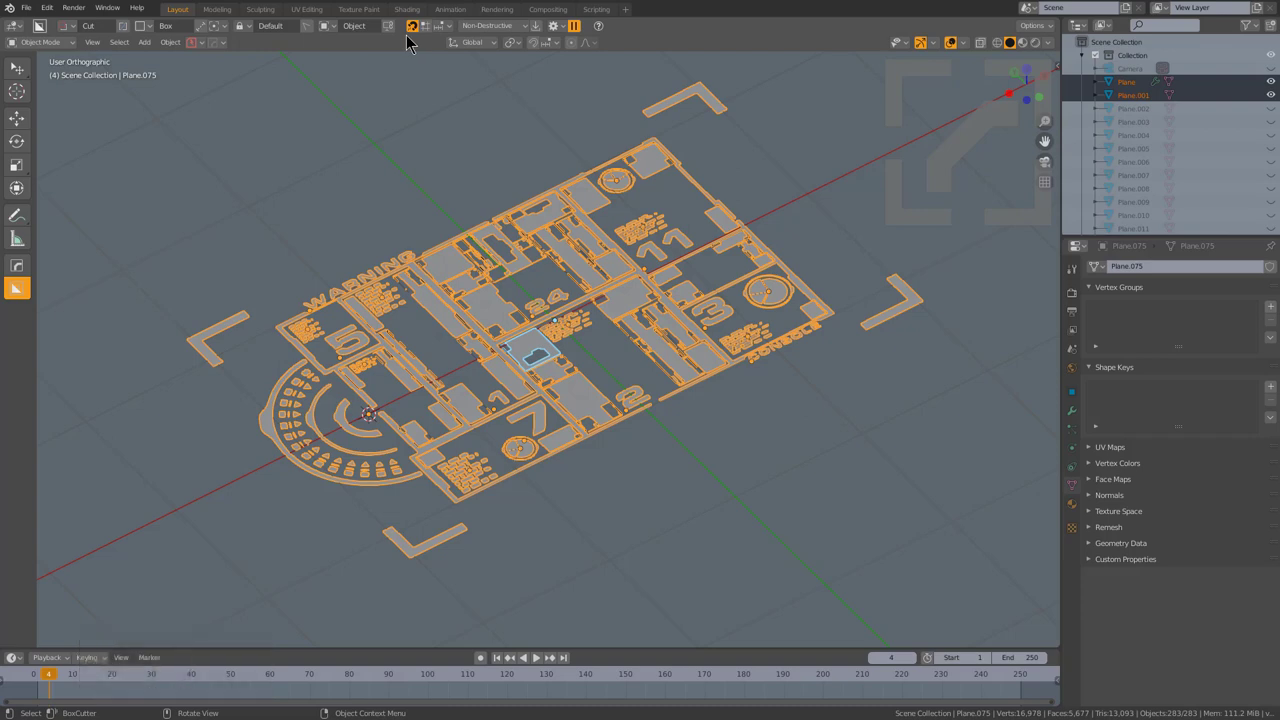
click(416, 36)
key(a)
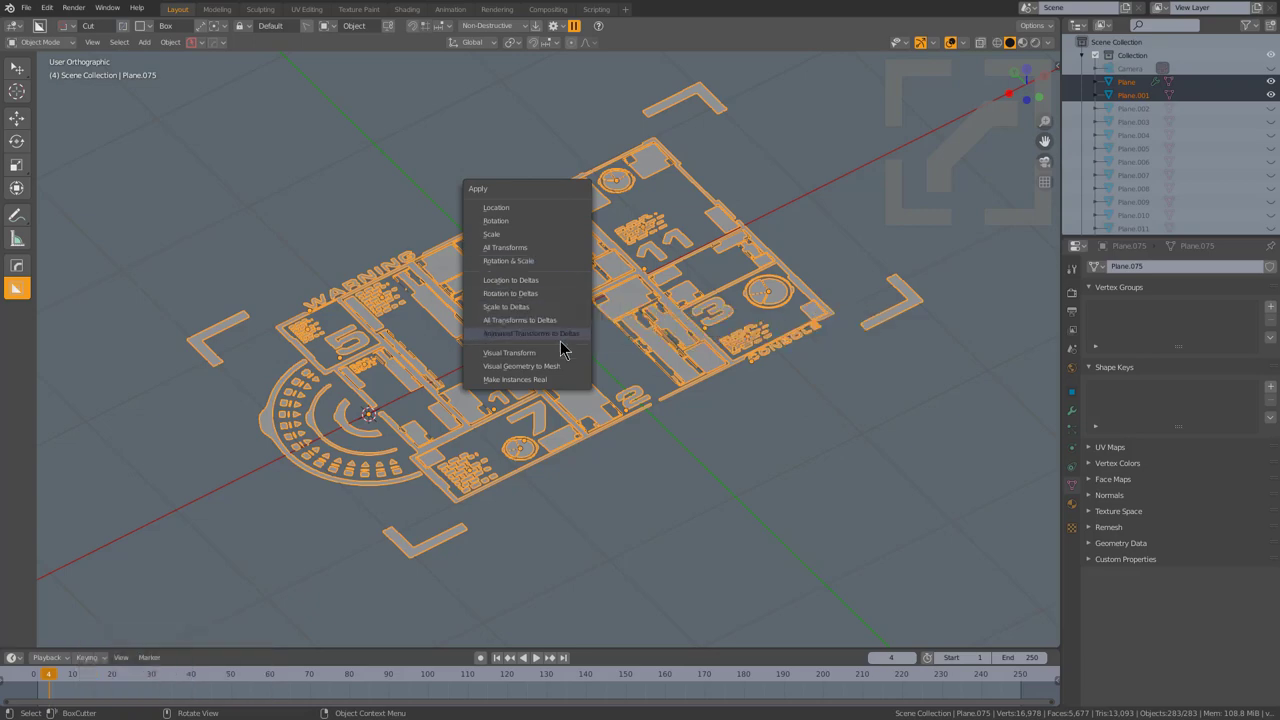
click(557, 373)
- Pick the WARNING and CONSOLE text labels and give them the pink material
scroll(up, 3)
key(ctrl+a)
scroll(down, 3)
key(ctrl+j)
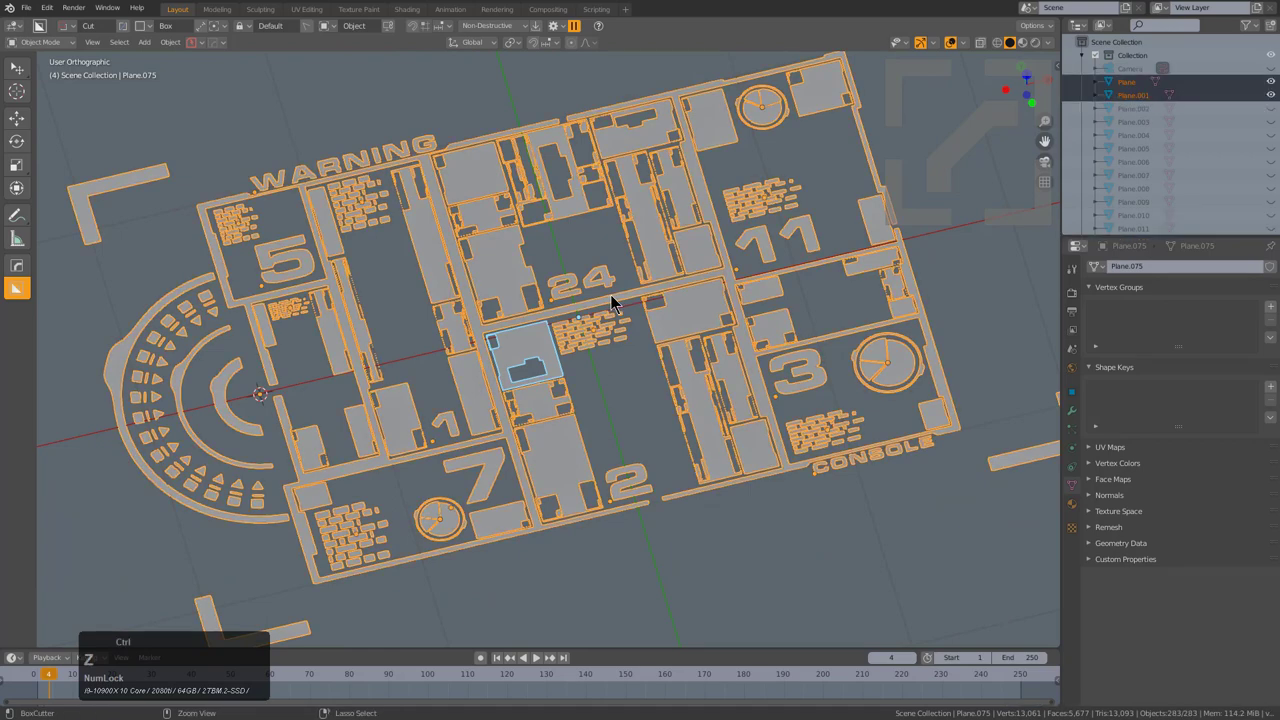
click(598, 286)
double_click(482, 468)
click(630, 483)
click(804, 372)
double_click(816, 244)
click(378, 152)
click(305, 252)
key(alt+m)
click(415, 258)
key(alt+a)
- Tint the number labels pink and gather left-column panels into a new selection
scroll(down, 3)
click(457, 264)
double_click(485, 374)
click(414, 392)
click(404, 353)
double_click(369, 354)
click(397, 405)
click(351, 426)
double_click(321, 343)
click(495, 227)
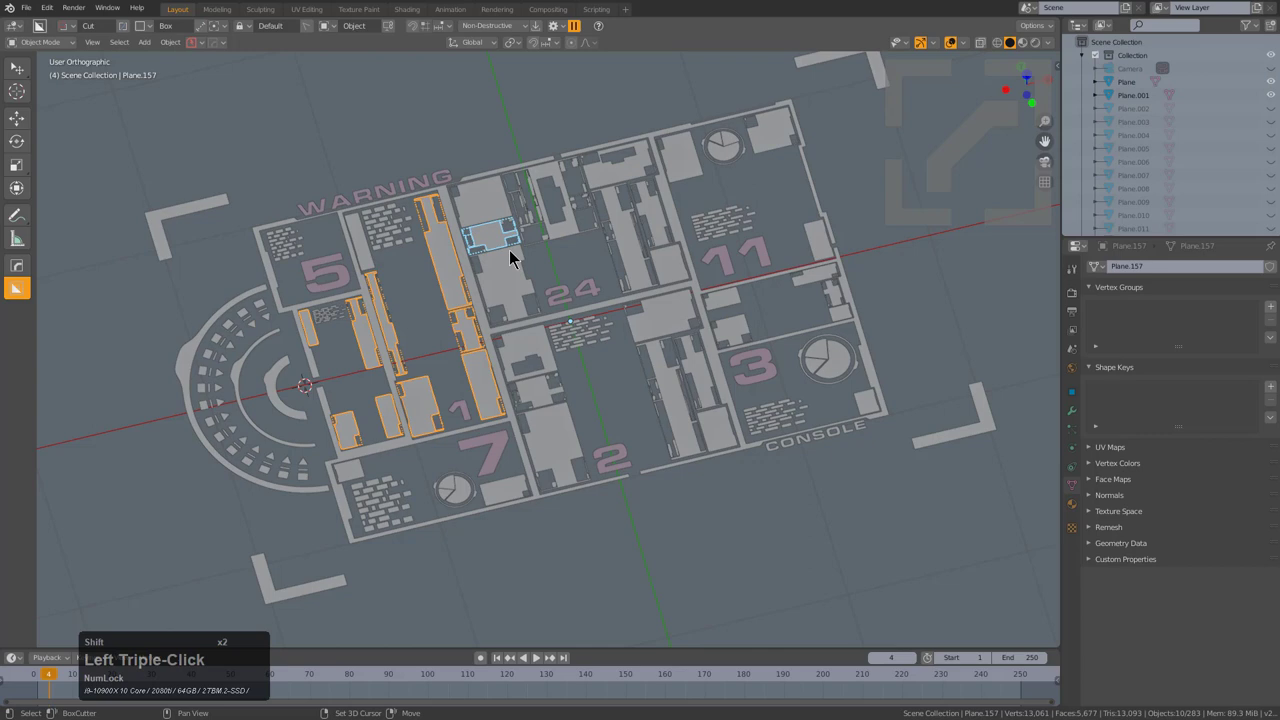
- Reset the selection so panel picking starts from an empty selection
key(c)
scroll(up, 3)
click(529, 248)
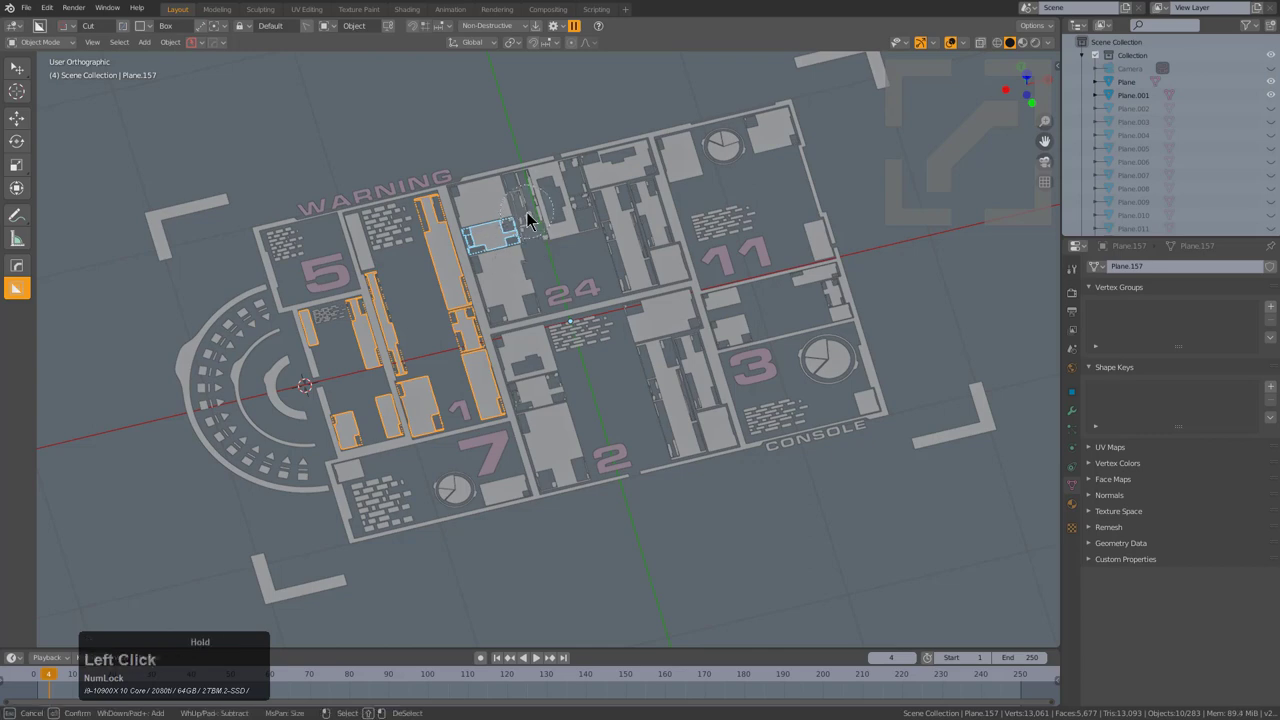
scroll(up, 3)
click(535, 216)
key(⊘)
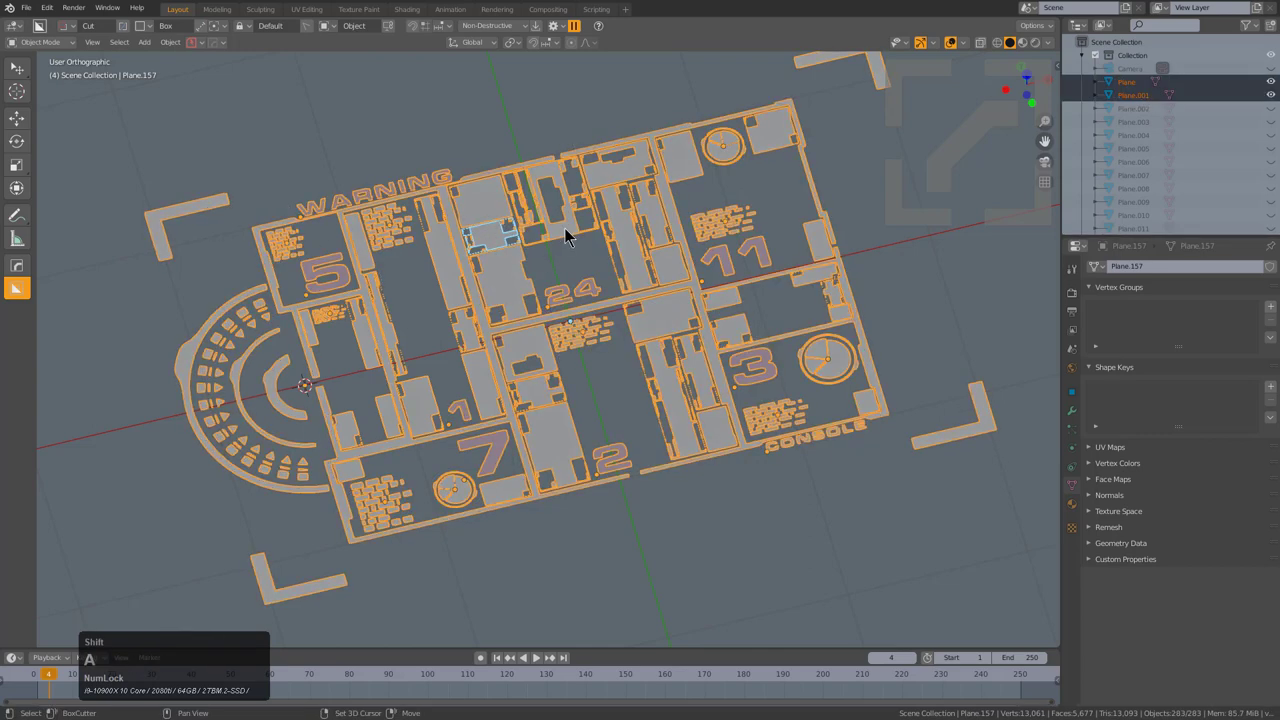
click(591, 161)
key(a)
scroll(up, 3)
- Shift-select the panels by sections 5 and 1, under WARNING and left of 24
click(335, 341)
scroll(up, 3)
click(325, 338)
double_click(321, 336)
click(369, 335)
click(377, 333)
click(369, 327)
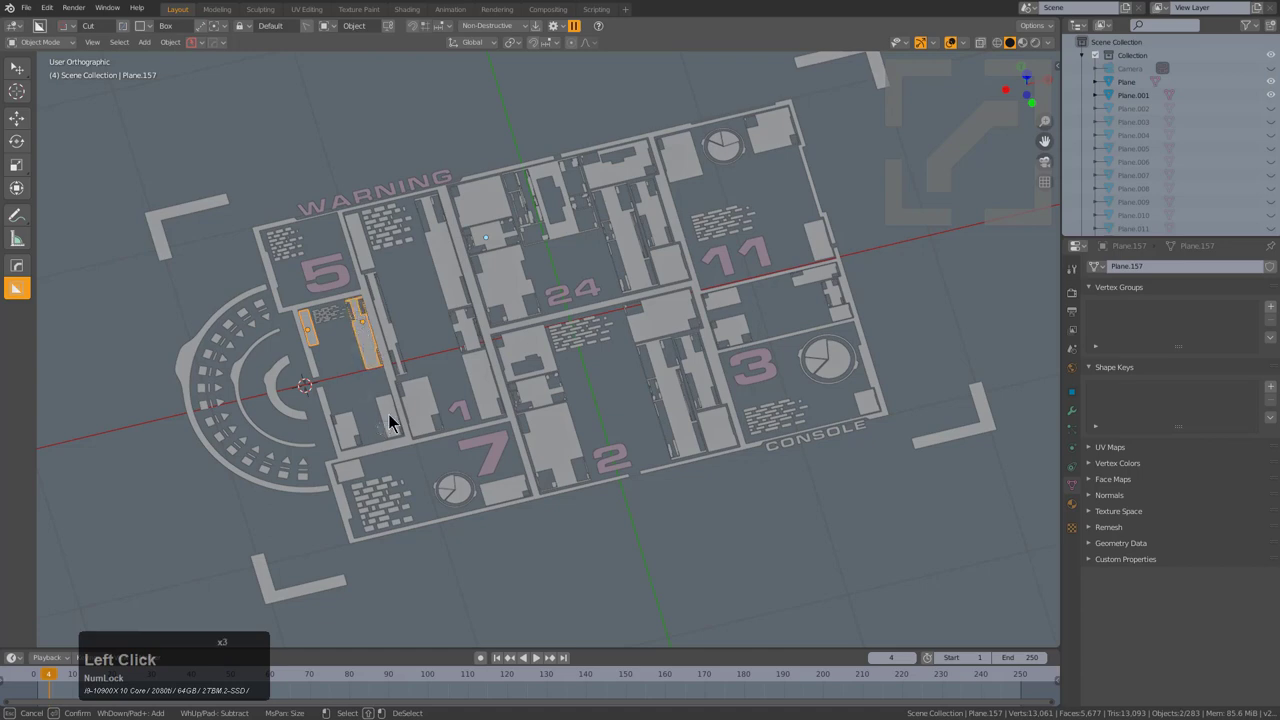
click(399, 413)
double_click(400, 425)
click(360, 435)
click(432, 409)
click(403, 344)
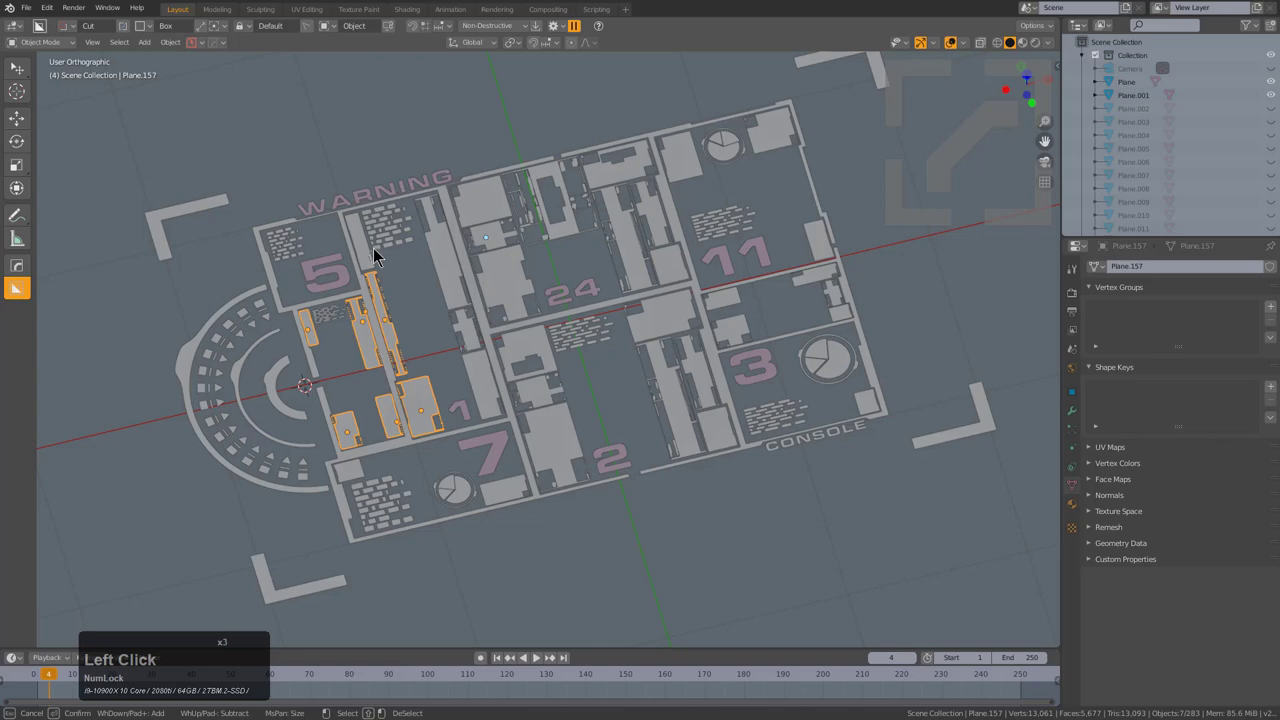
click(368, 248)
click(455, 257)
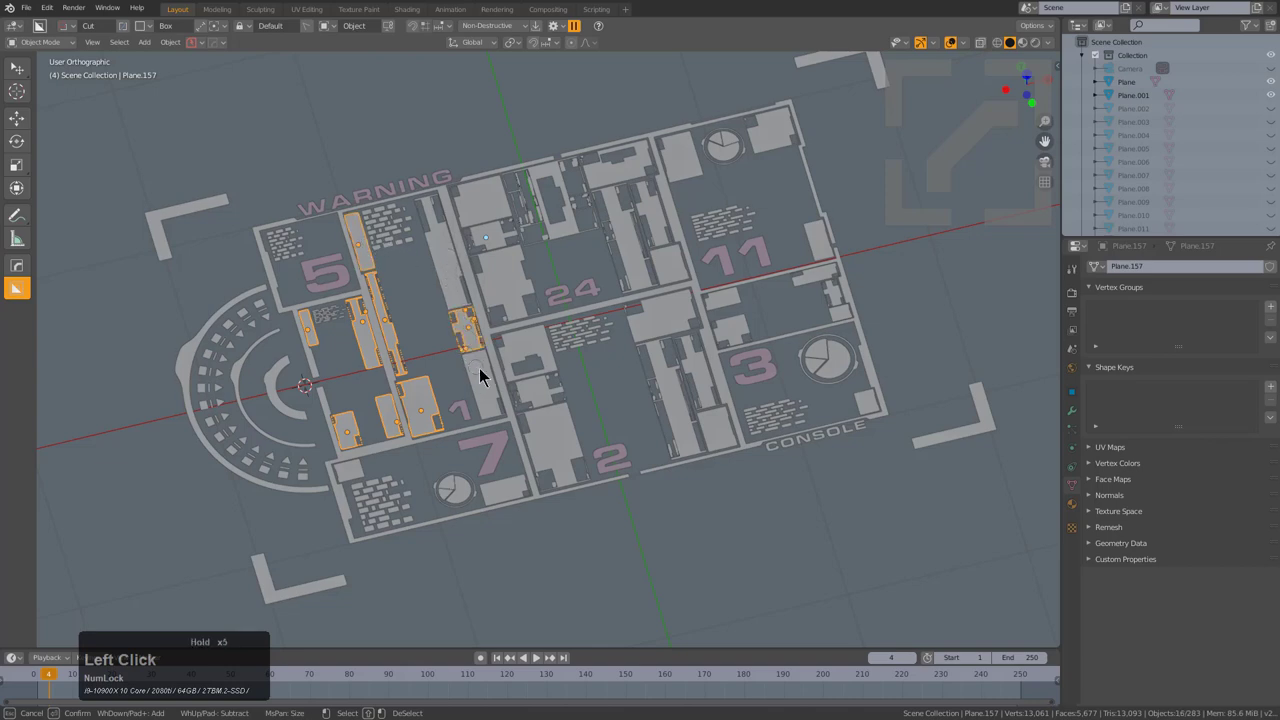
click(504, 195)
- Add the panels of sections 24, 11, 7, 2 and 3 to the selection
scroll(up, 3)
scroll(down, 3)
scroll(down, 3)
click(494, 212)
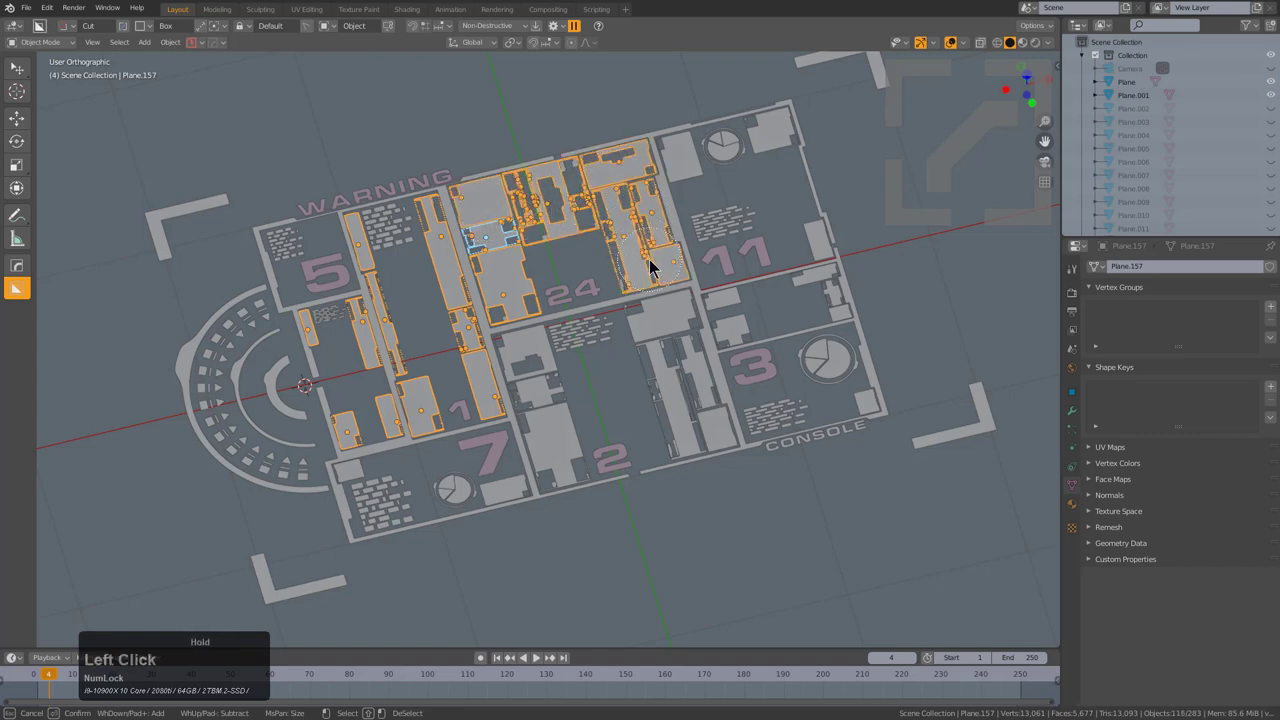
click(668, 340)
click(718, 422)
click(538, 381)
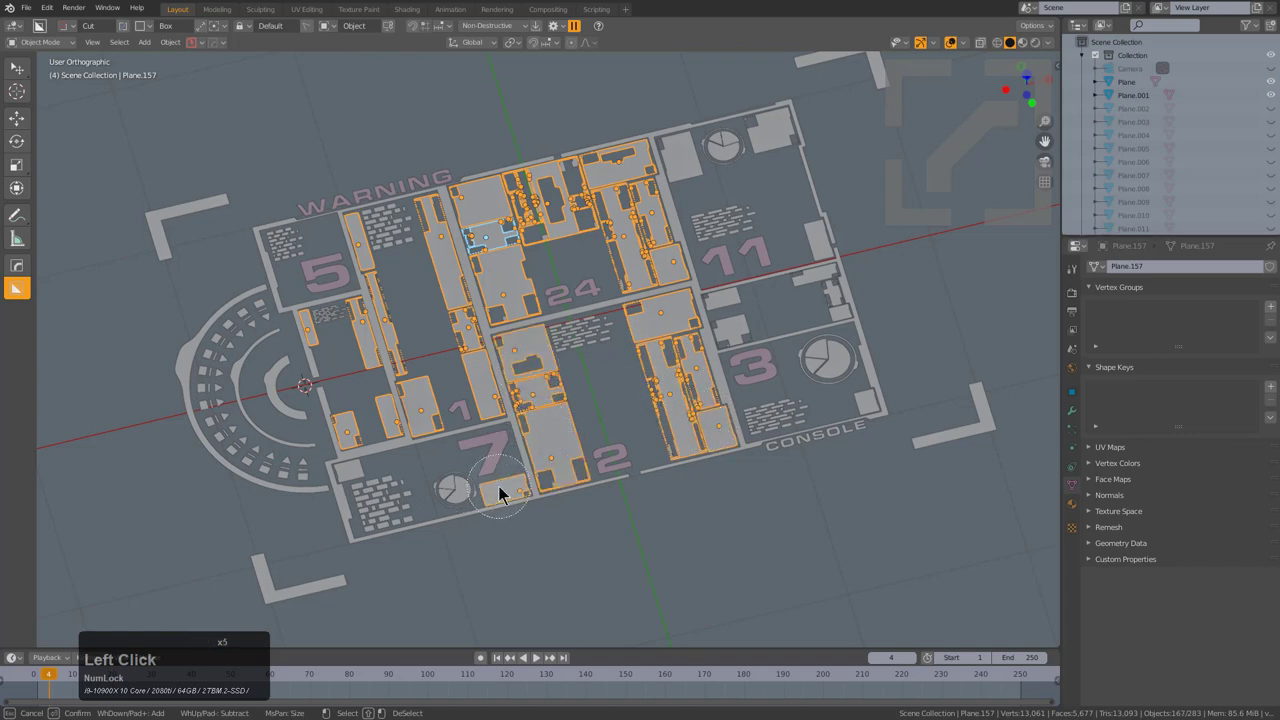
click(359, 473)
click(726, 322)
click(824, 291)
click(839, 313)
click(865, 403)
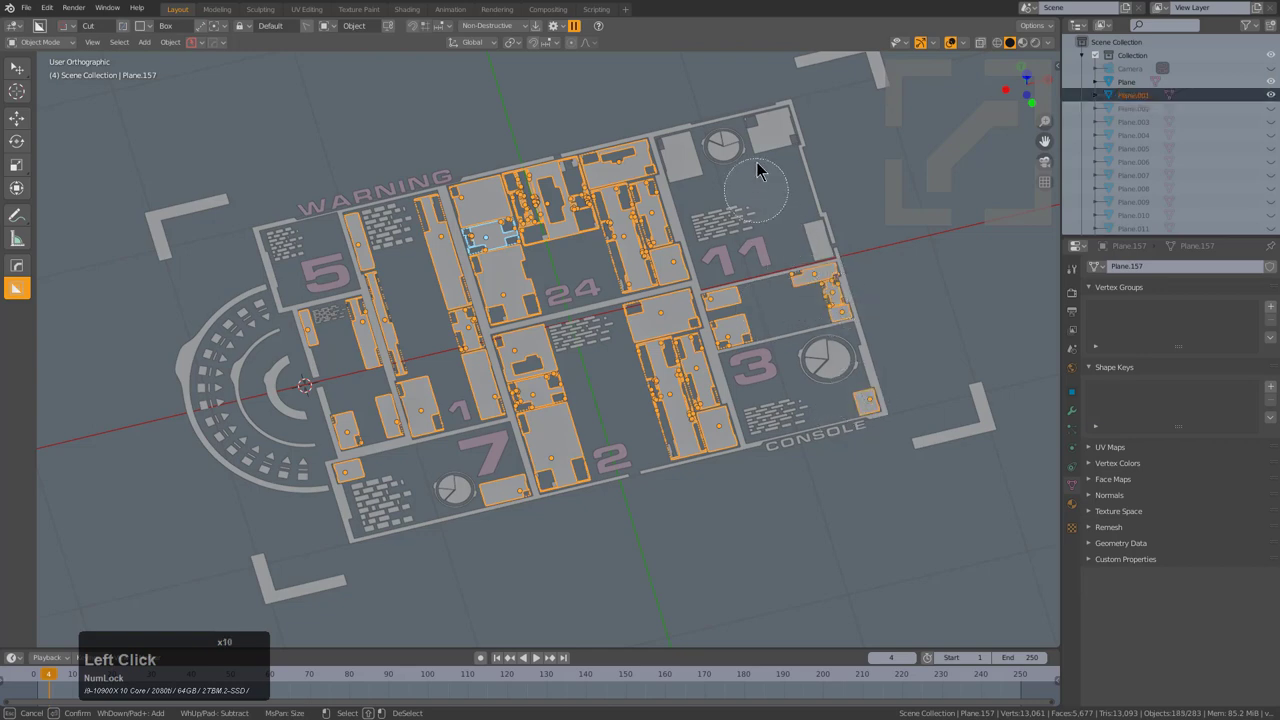
click(779, 135)
click(688, 159)
click(820, 248)
- Assign the red material to all the selected panels
right_click(555, 279)
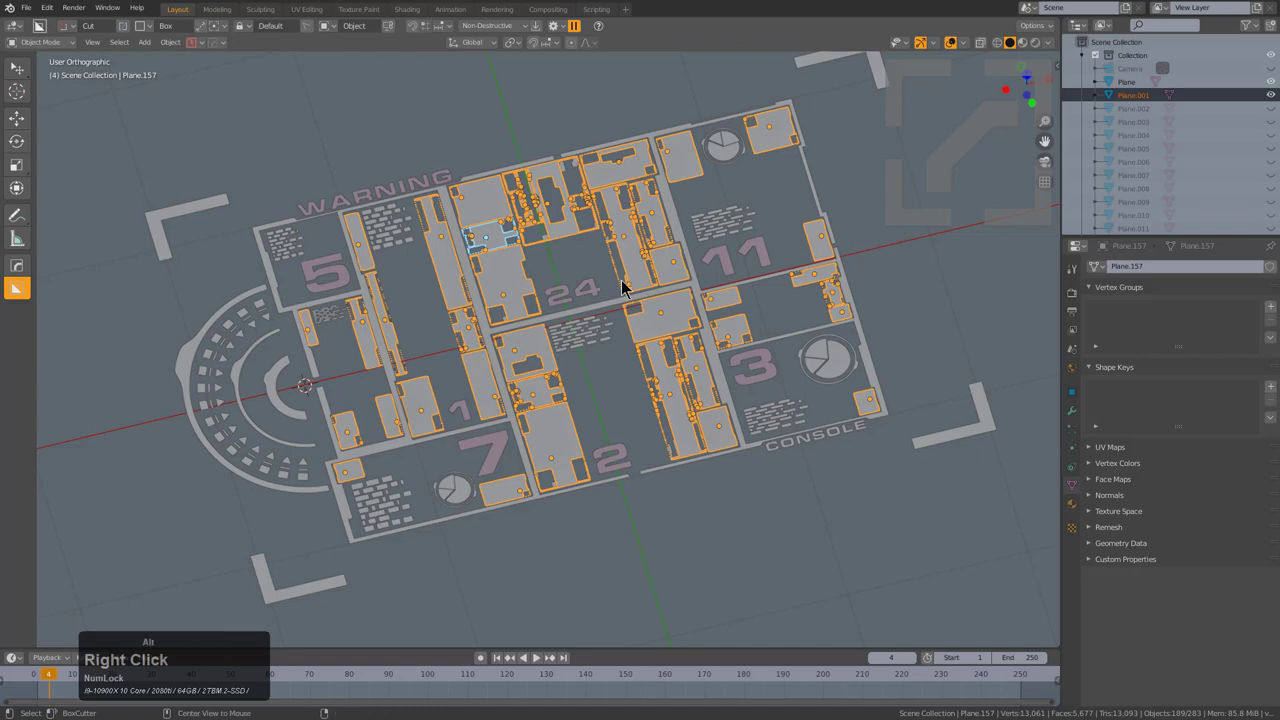
key(m)
click(628, 287)
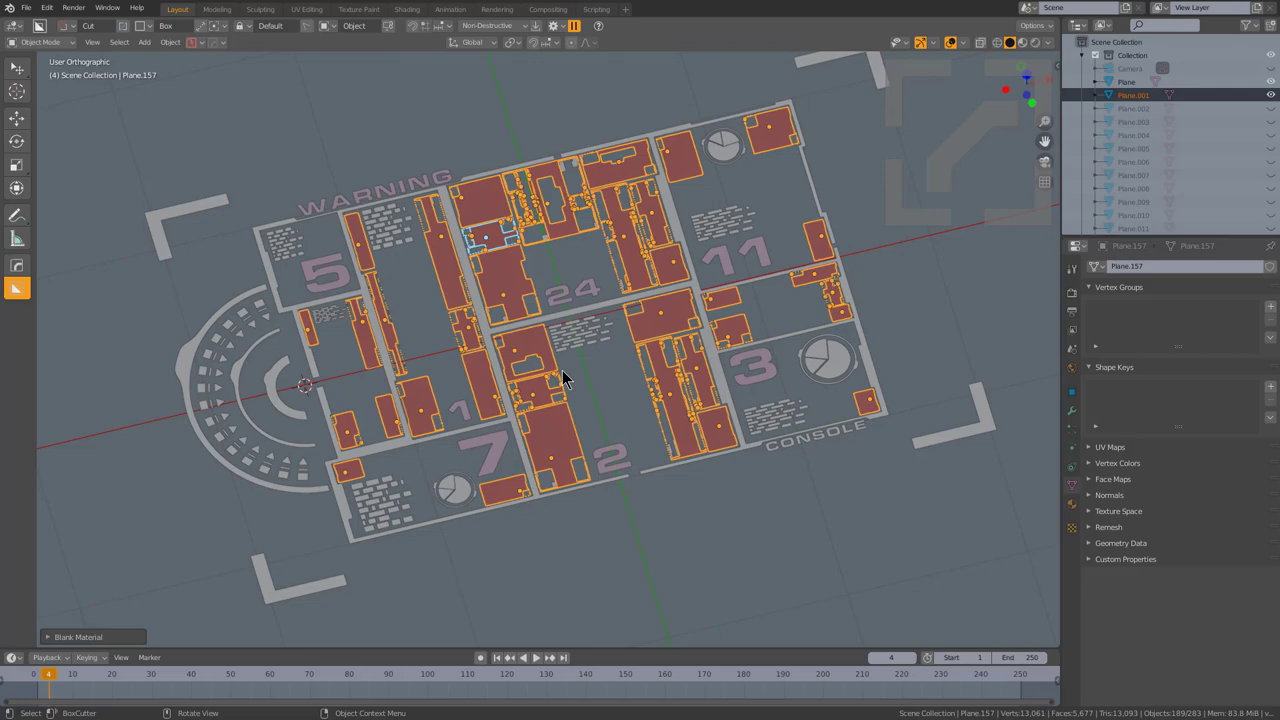
scroll(up, 3)
scroll(down, 3)
- Select the brick text blocks and assign them their material from the list
key(a)
click(603, 348)
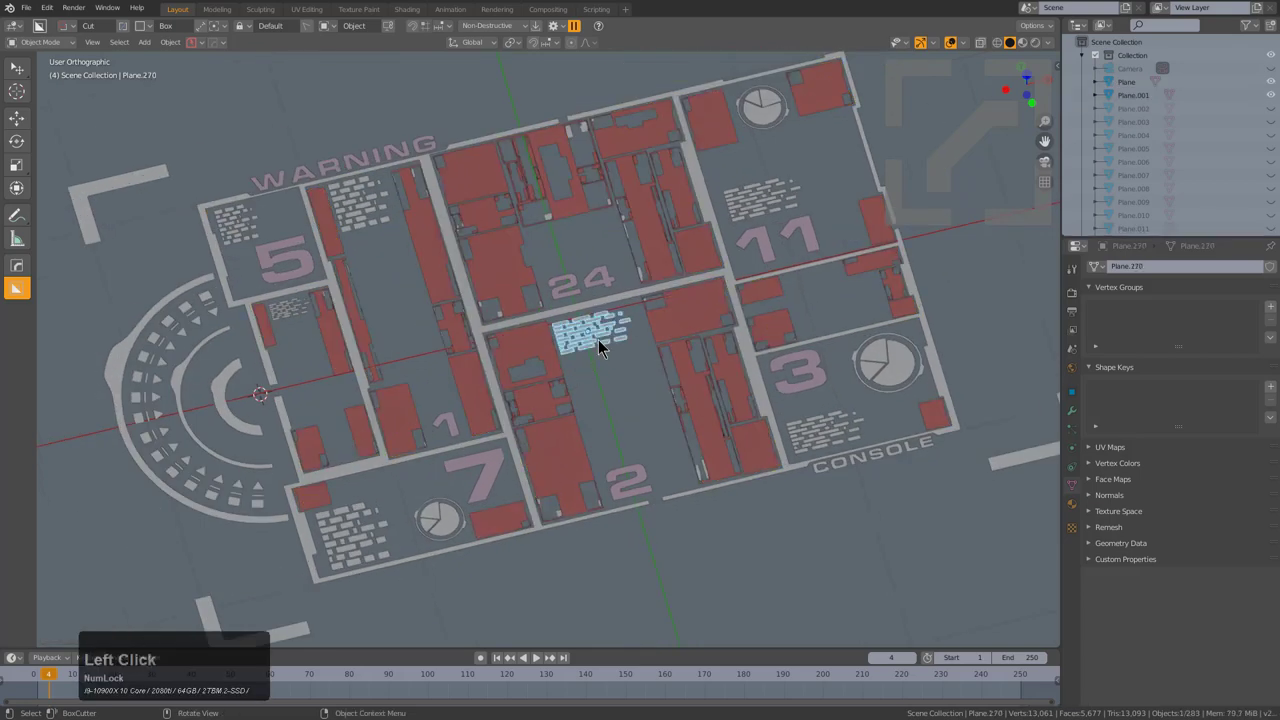
double_click(844, 447)
click(776, 215)
click(397, 217)
double_click(293, 324)
click(252, 239)
click(202, 327)
key(m)
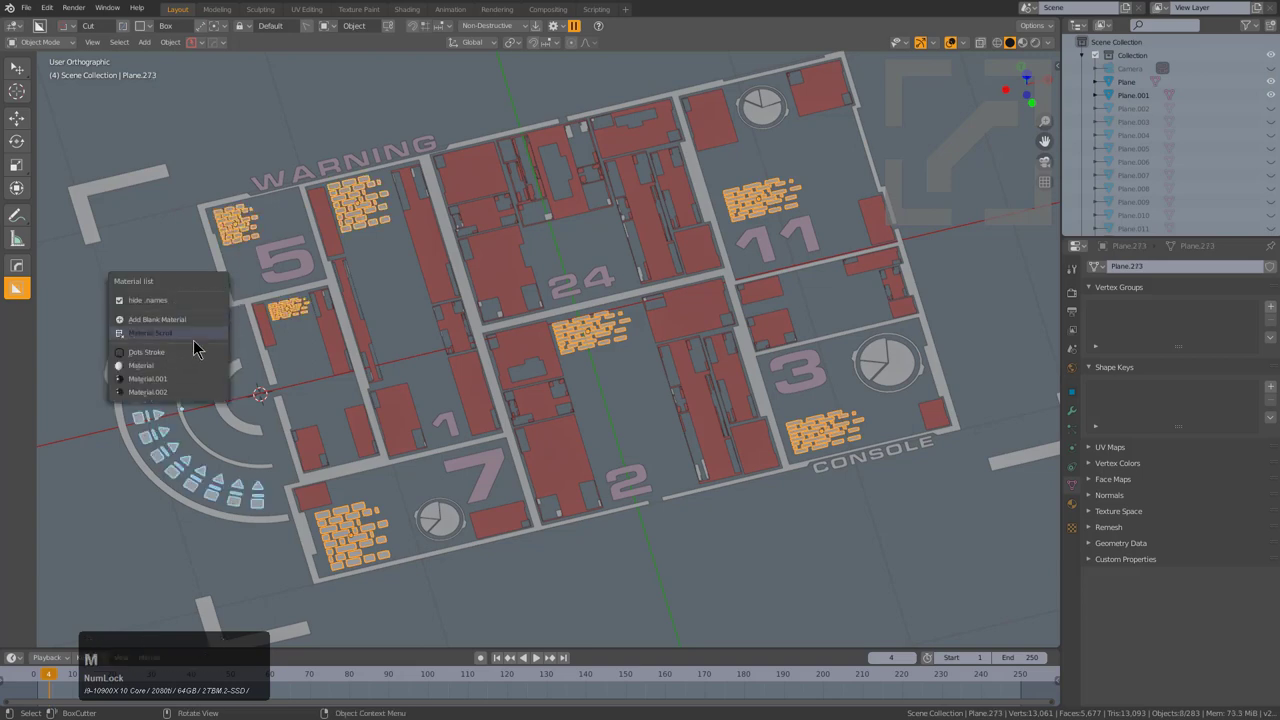
click(197, 323)
- Give the left bracket and bottom edge of the outer frame the pink material
key(a)
click(257, 319)
key(m)
click(258, 319)
key(alt+a)
click(883, 357)
double_click(450, 528)
key(alt+m)
click(445, 526)
key(alt+a)
click(464, 540)
- Tint the top frame pieces and remaining corner brackets pink
double_click(770, 142)
key(alt+m)
click(743, 174)
key(alt+a)
click(577, 143)
middle_click(601, 163)
key(a)
click(609, 108)
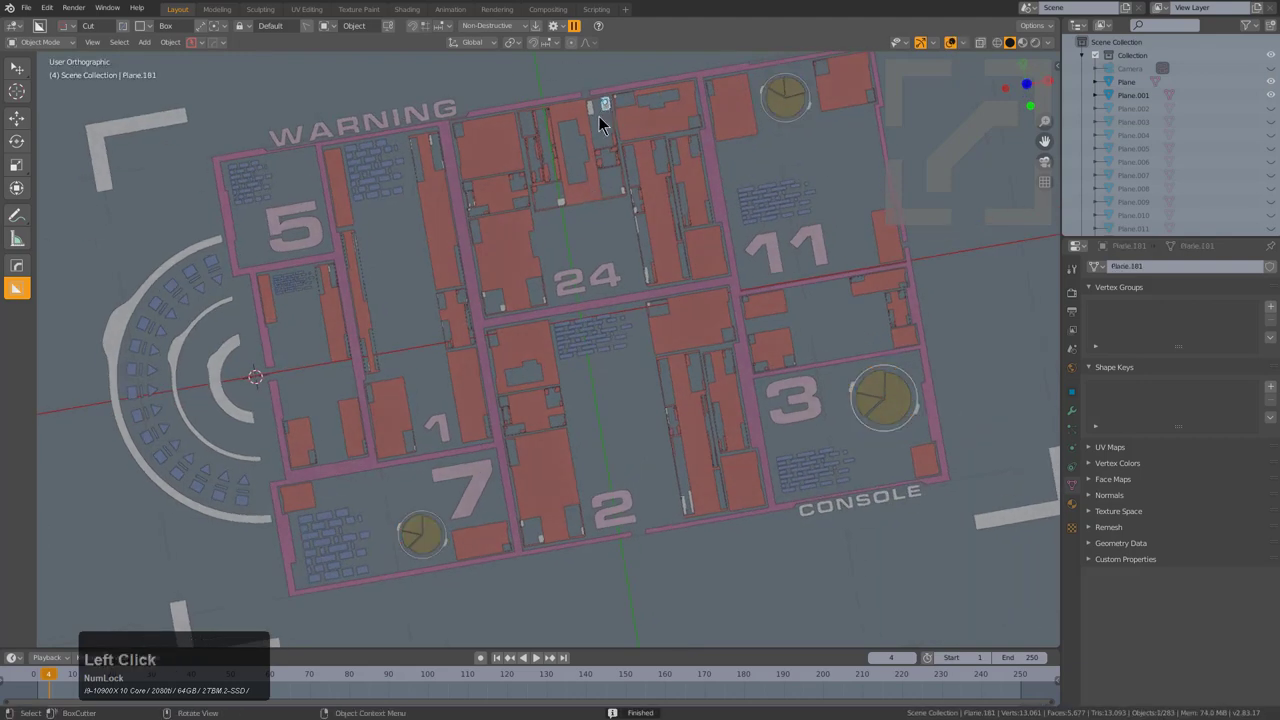
key(m)
middle_click(544, 296)
click(258, 280)
double_click(343, 330)
click(537, 489)
click(978, 372)
- Colour the half-circle gauge pink and bring the whole HUD back into view
middle_click(931, 218)
click(904, 197)
key(z)
click(895, 208)
key(alt+m)
click(751, 319)
scroll(down, 3)
key(alt+a)
middle_click(660, 398)
middle_click(641, 364)
scroll(down, 3)
middle_click(603, 333)
- Start the material scroll on the HUD pieces, then cancel it so brackets and gauge keep their light colour
key(m)
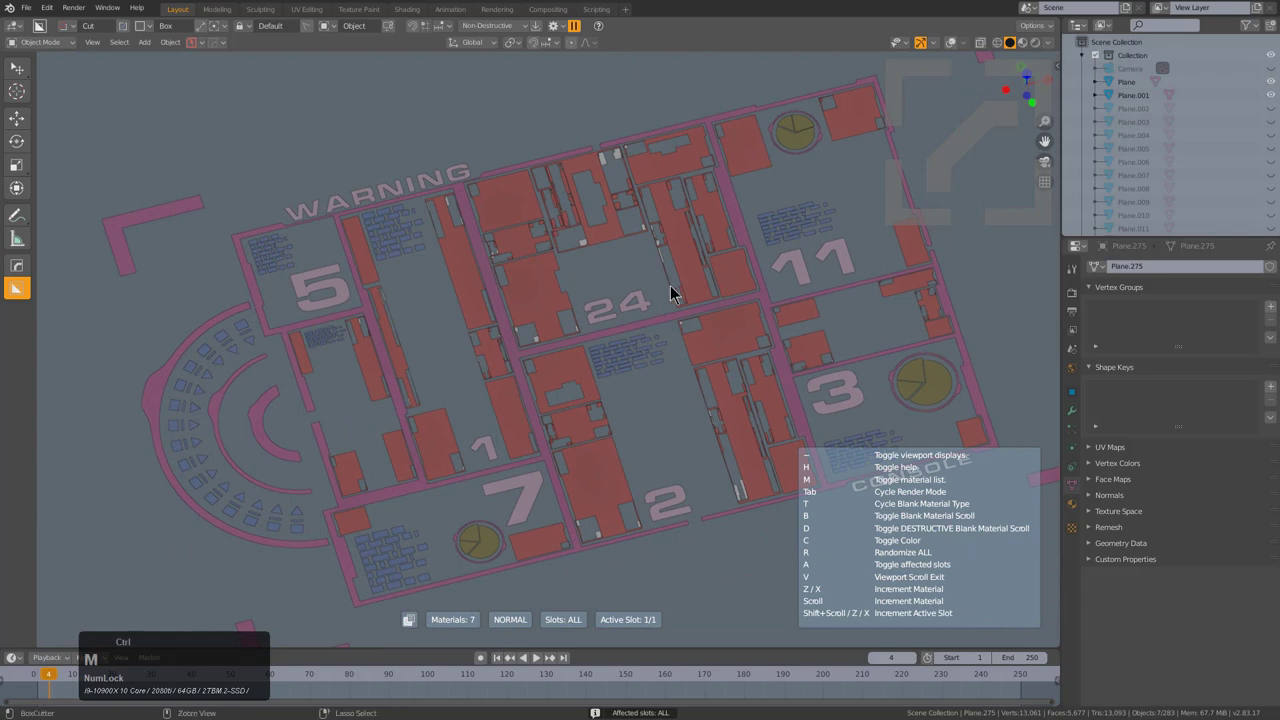
middle_click(674, 294)
key(⊘)
middle_click(675, 293)
key(m)
click(673, 285)
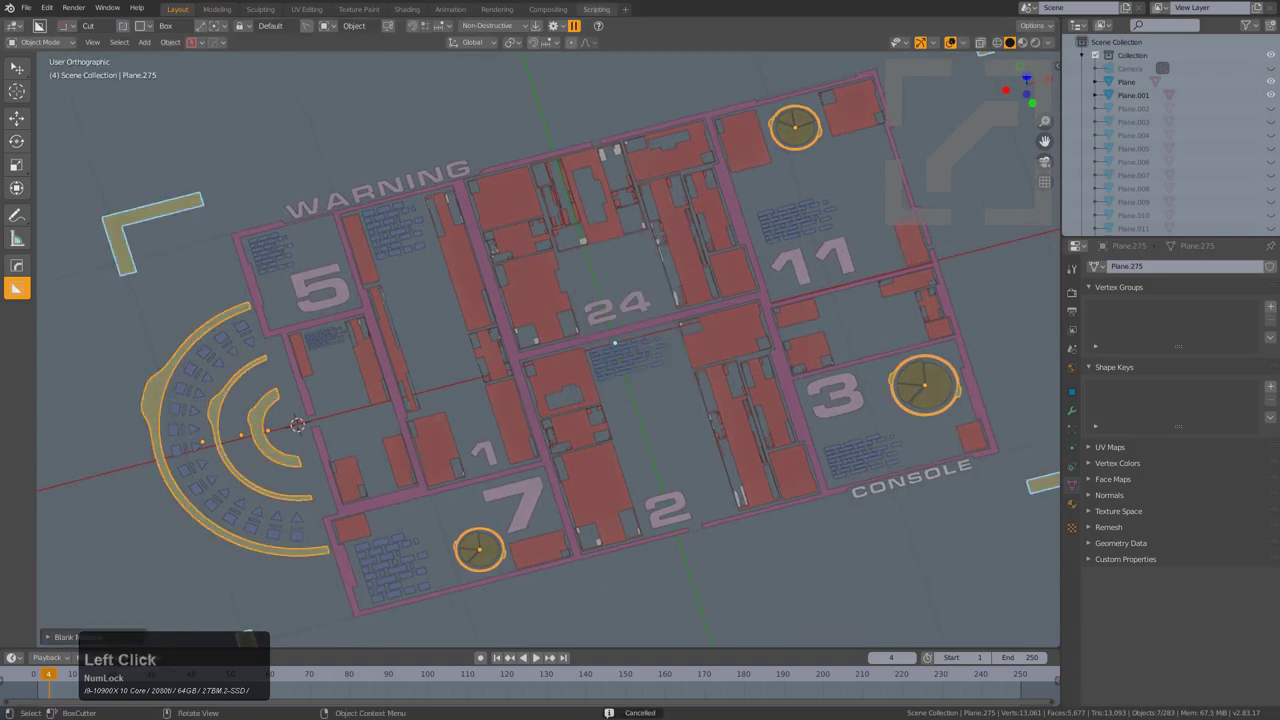
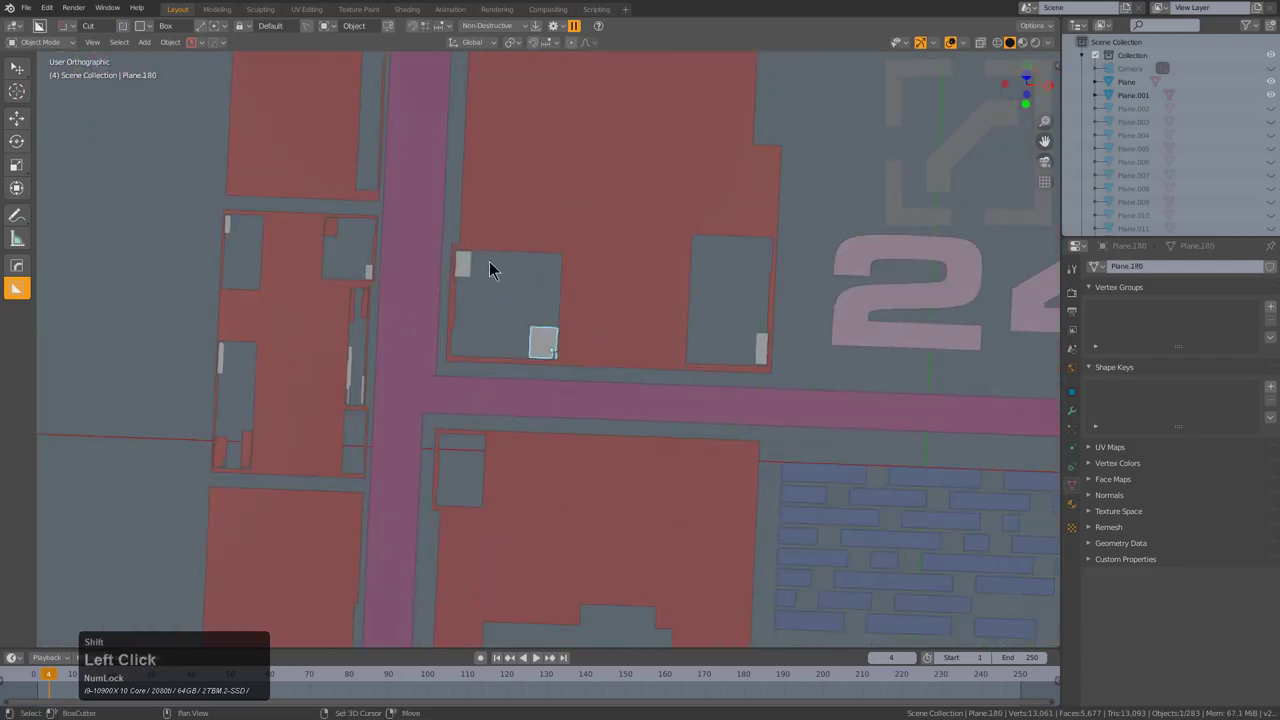
double_click(763, 352)
scroll(down, 3)
middle_click(467, 352)
scroll(up, 3)
key(shift+g)
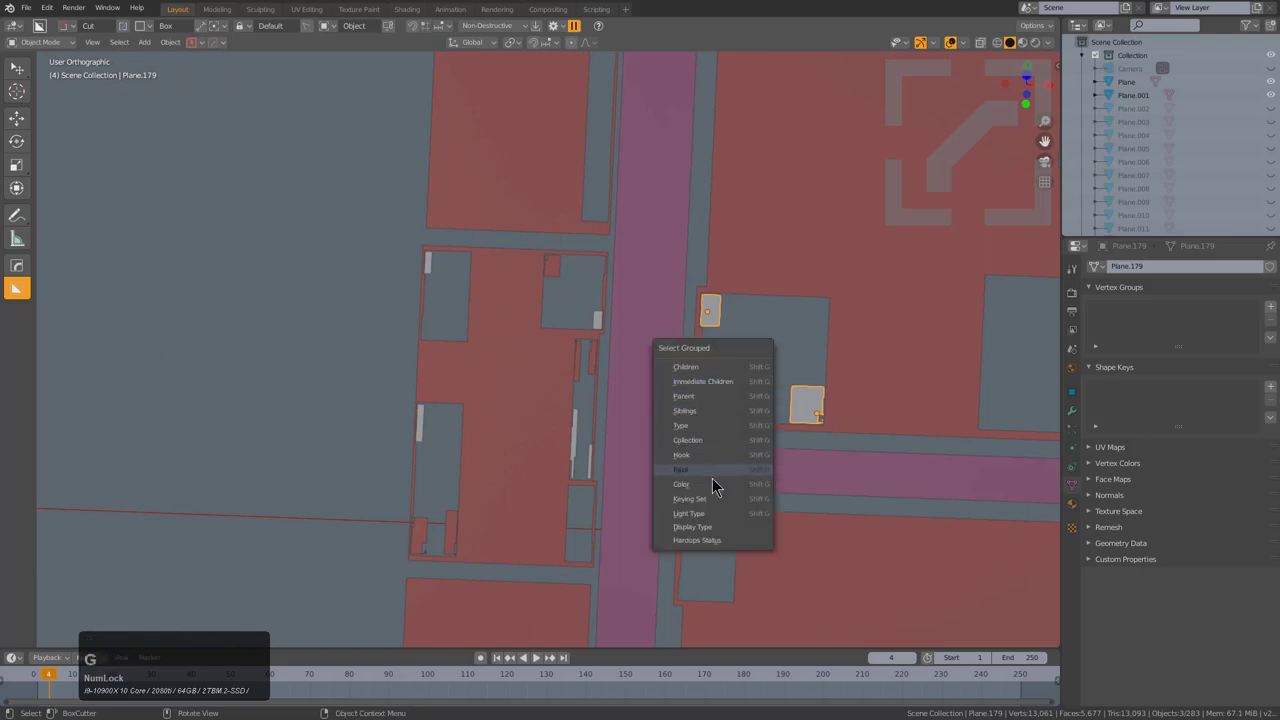
click(718, 487)
scroll(down, 3)
key(alt+a)
click(484, 209)
key(g)
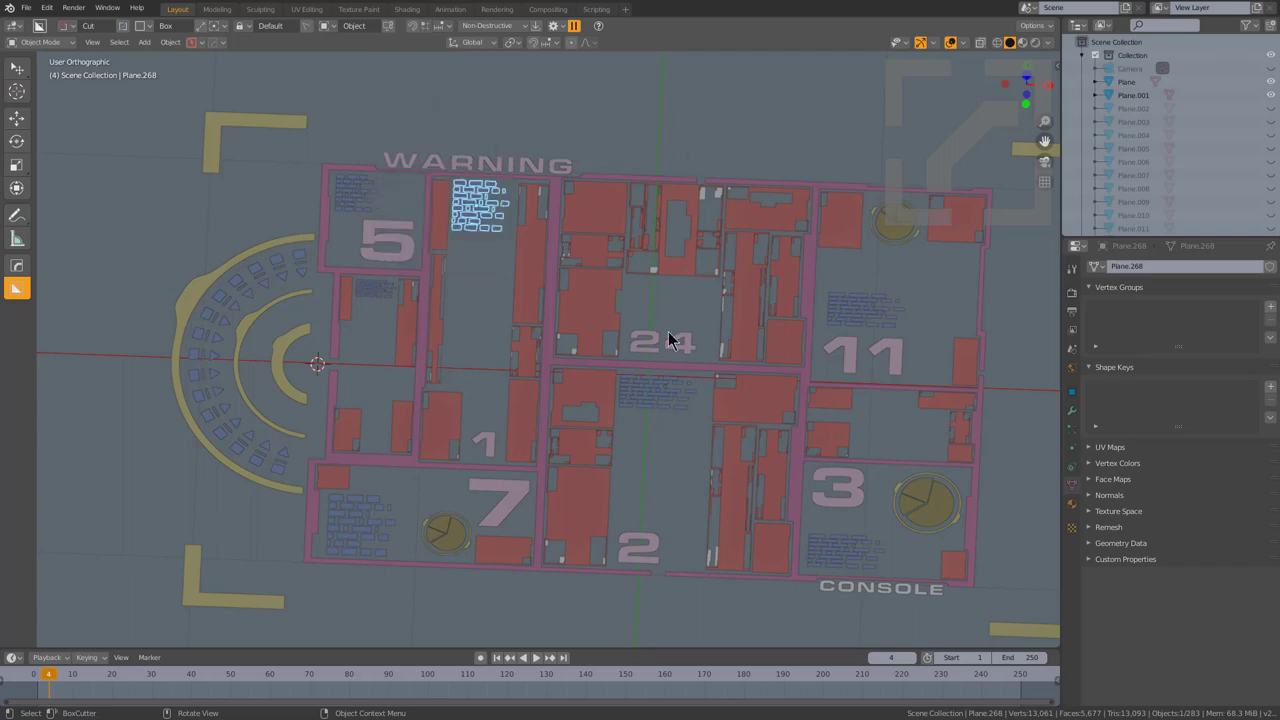
middle_click(692, 375)
scroll(down, 3)
middle_click(694, 386)
scroll(up, 3)
middle_click(683, 324)
scroll(up, 3)
middle_click(612, 295)
scroll(up, 3)
click(715, 342)
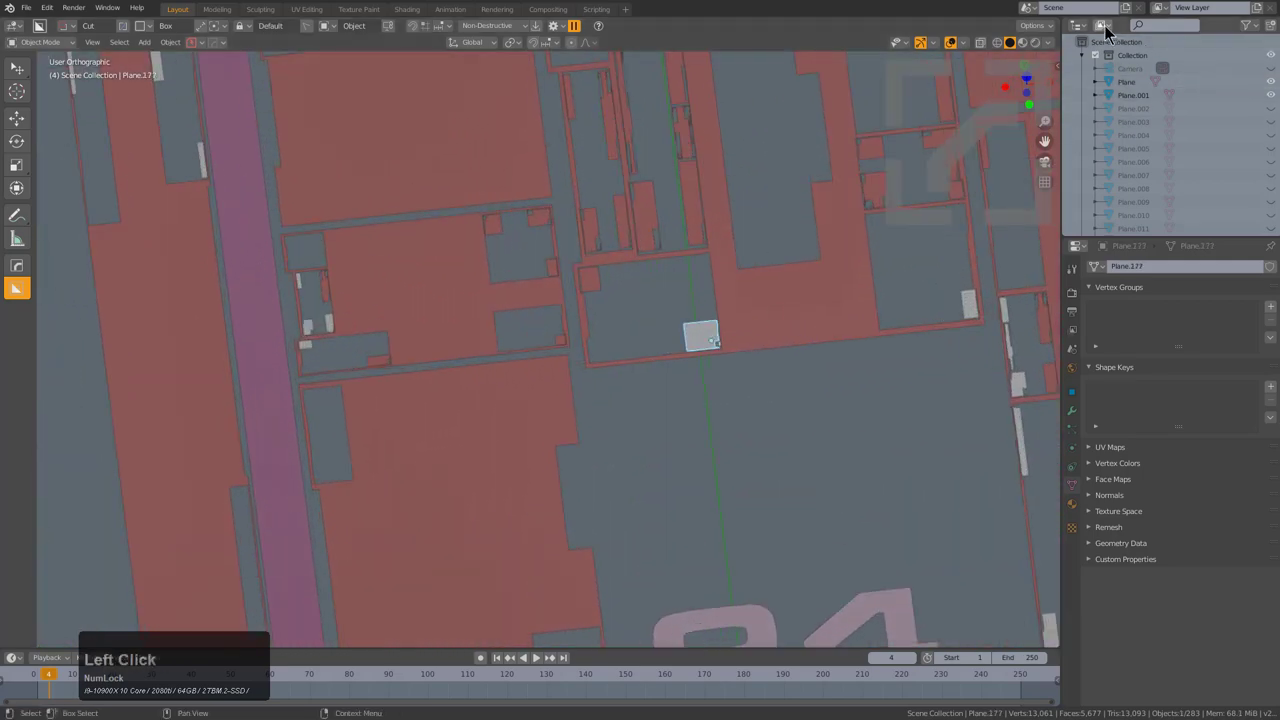
- Check the small tab near the 24 label has no material and show its ~0.035 × 0.031 m dimensions in the sidebar
click(1076, 517)
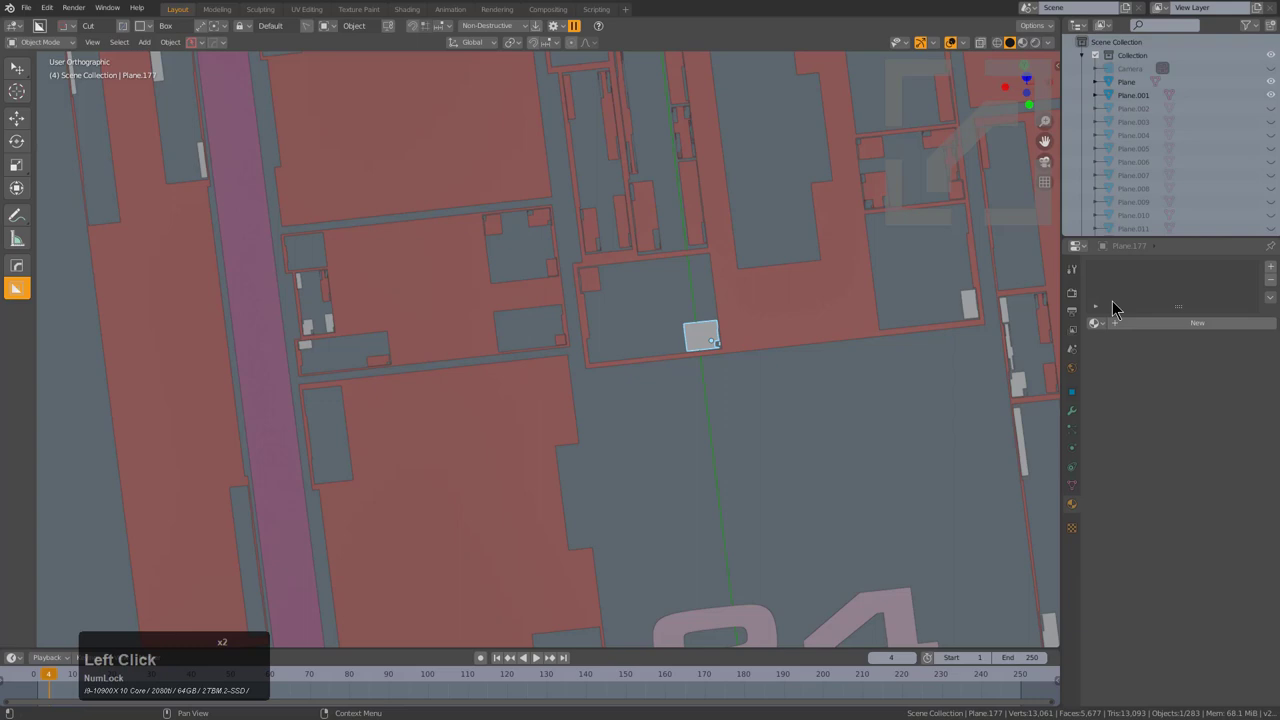
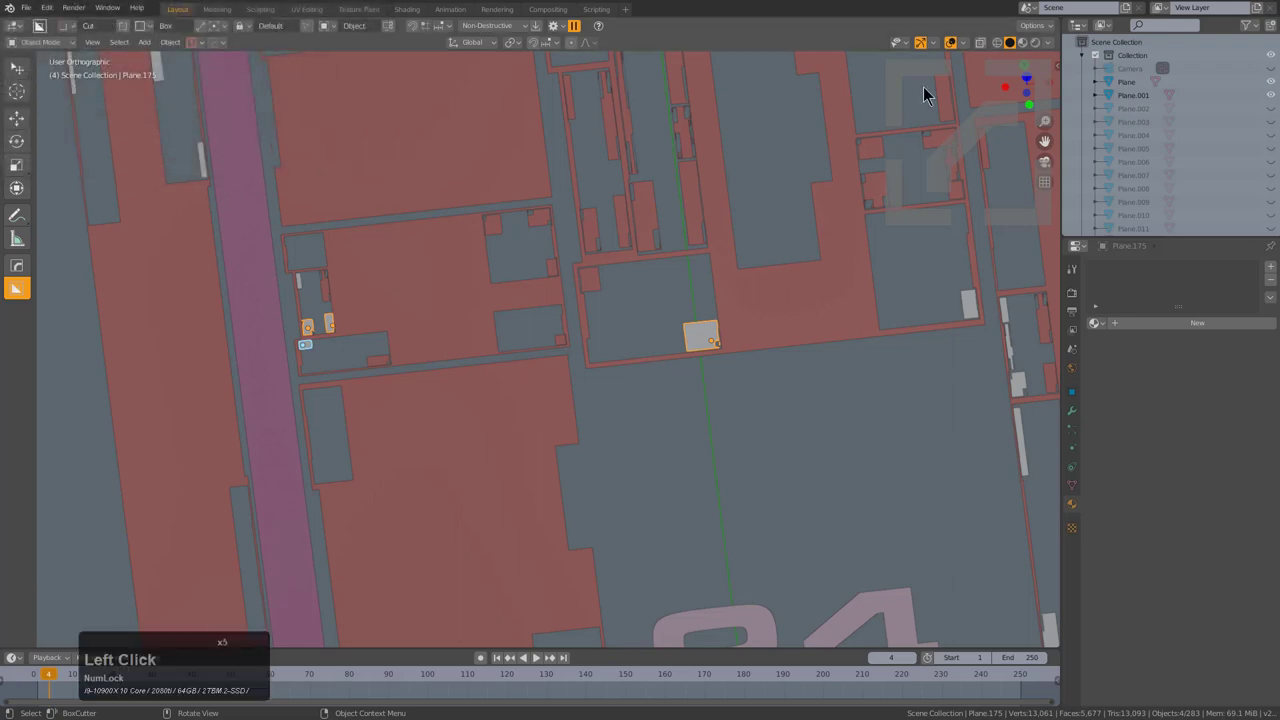
key(n)
click(818, 322)
click(705, 343)
key(n)
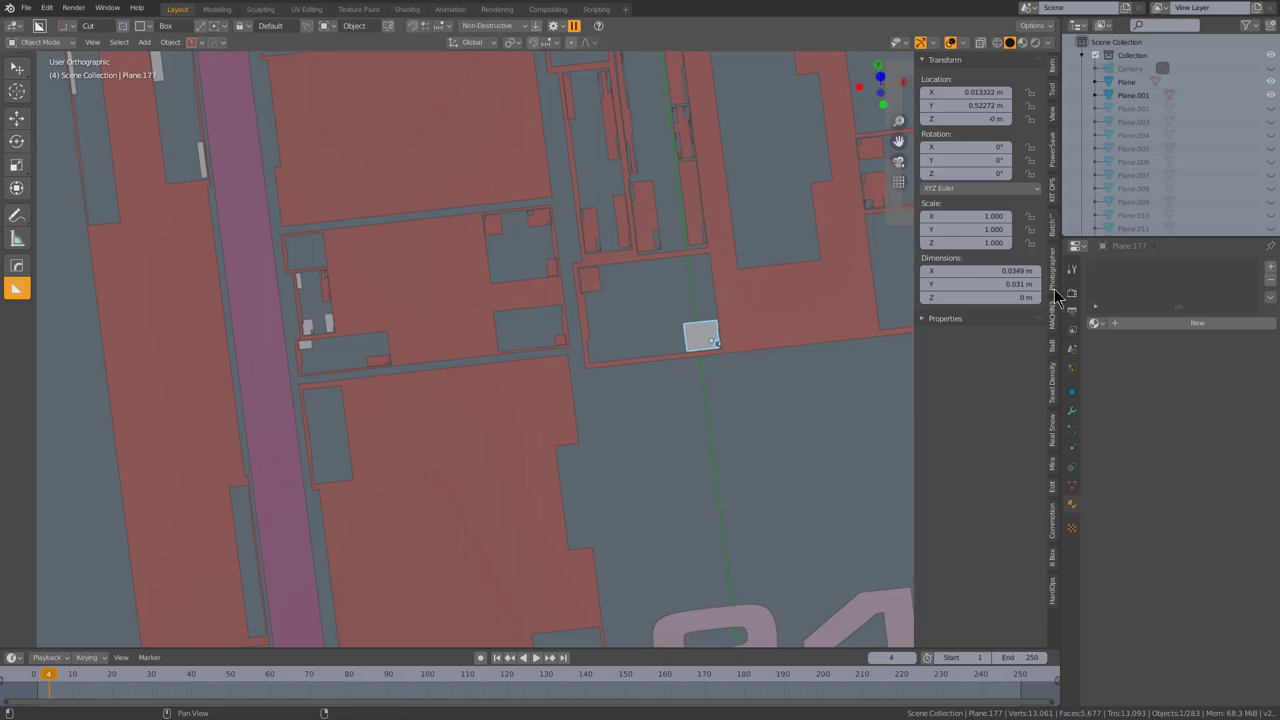
- Switch the sidebar to the data overview listing the scene's modifiers, materials and collections
click(1056, 232)
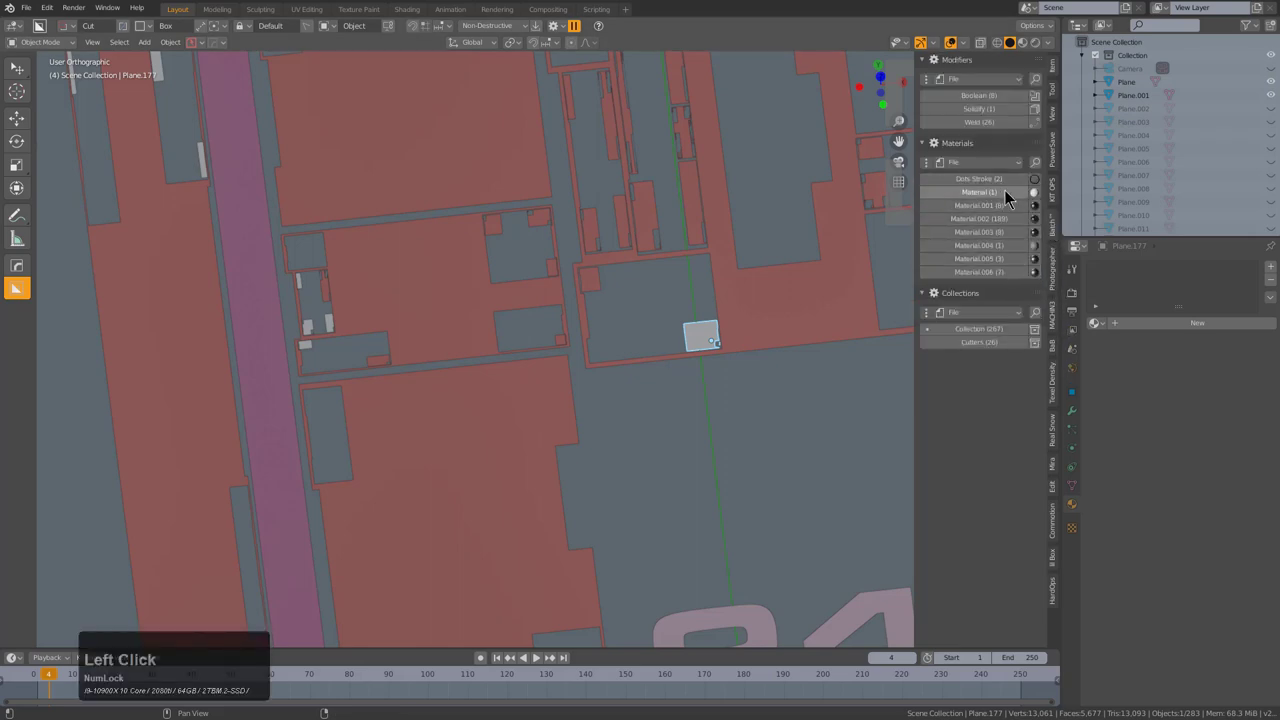
click(1020, 174)
click(1015, 167)
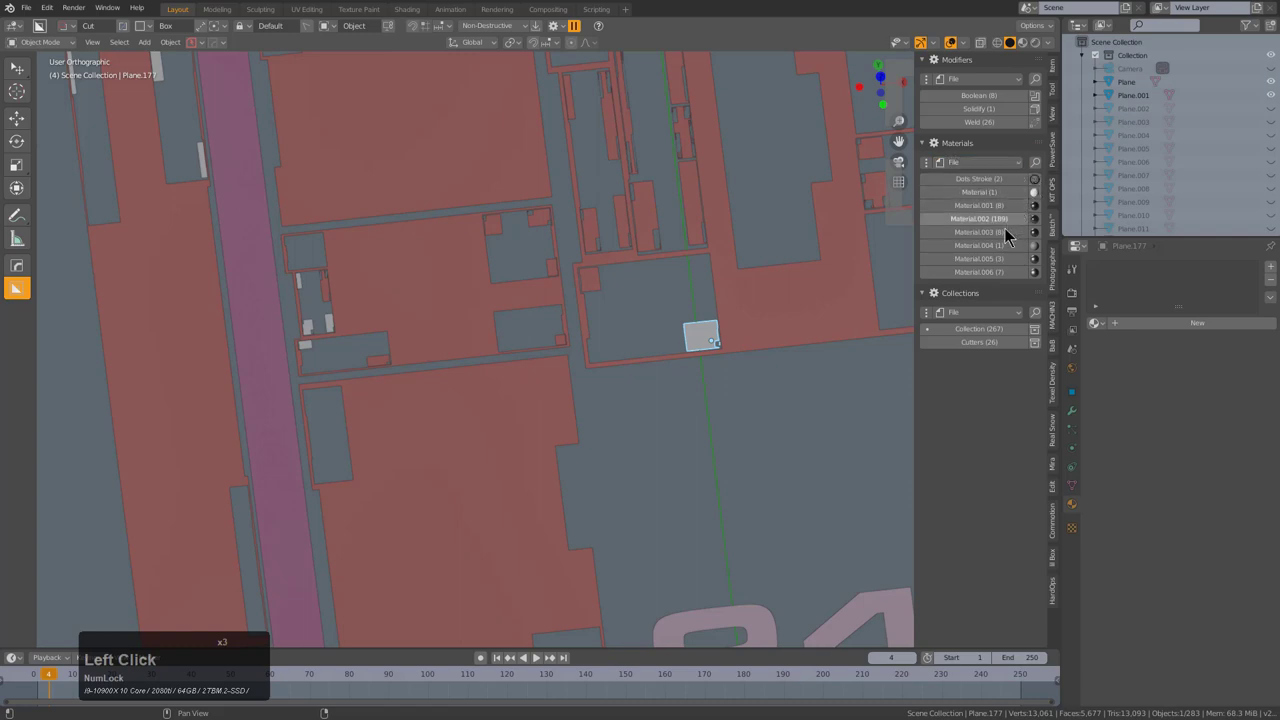
click(1007, 228)
right_click(1005, 229)
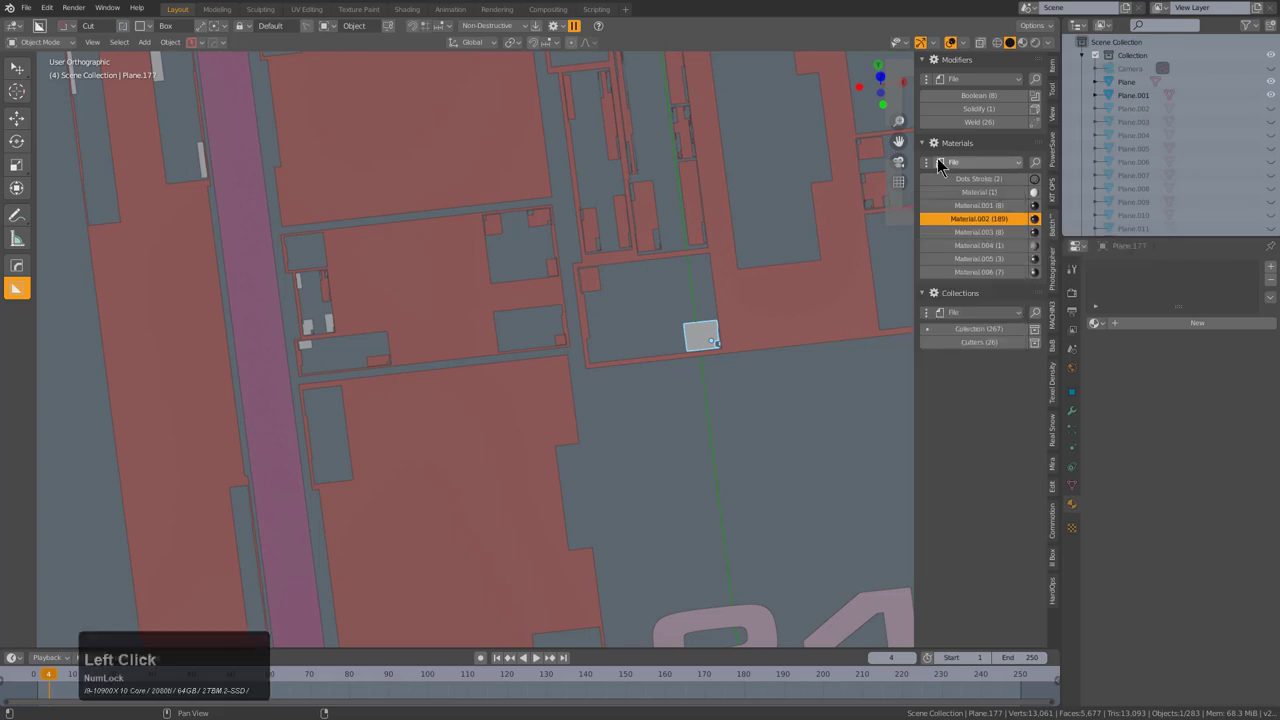
click(927, 172)
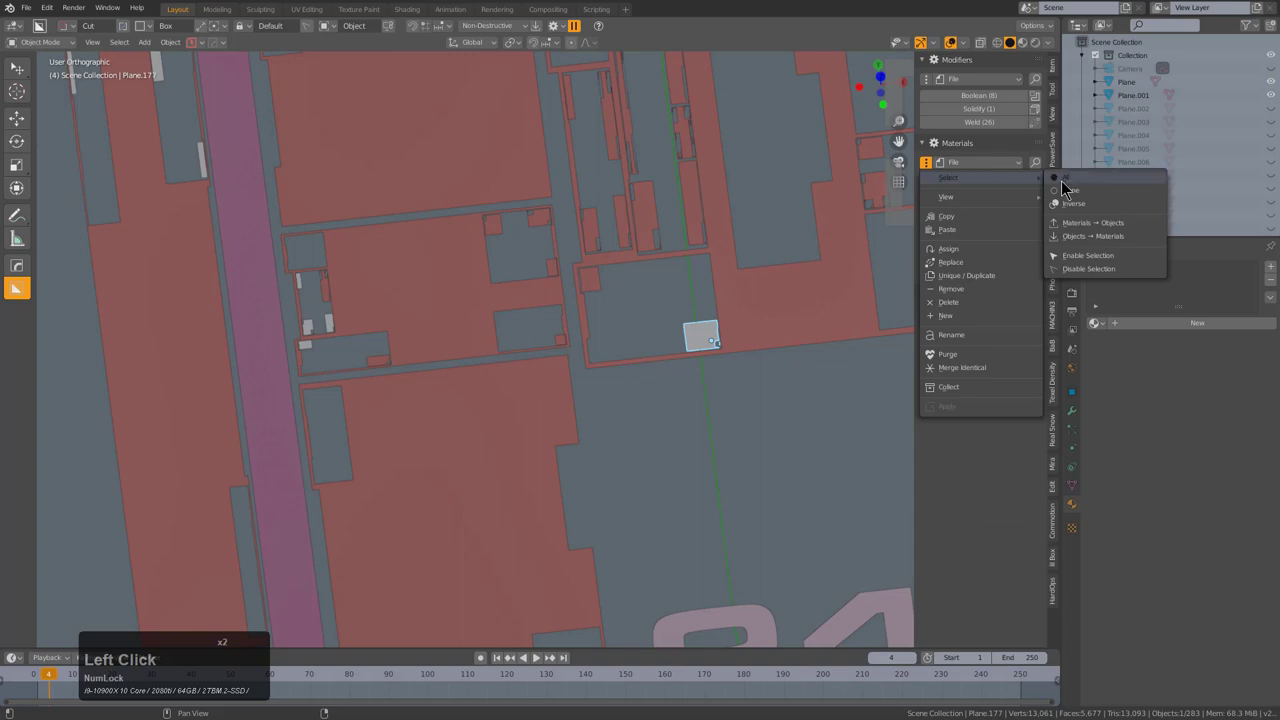
click(1090, 230)
- Select every object that uses Material.002 via Select > Materials → Objects
click(978, 226)
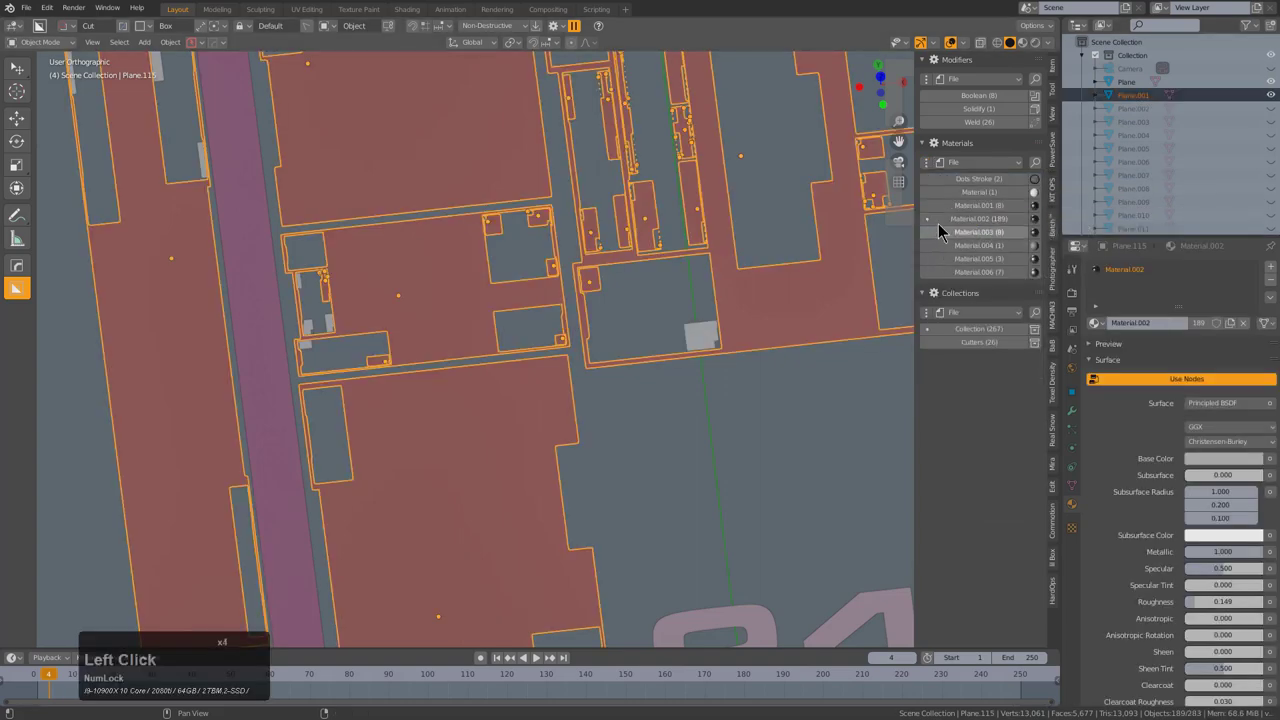
click(973, 219)
click(980, 203)
click(981, 187)
click(960, 223)
right_click(960, 223)
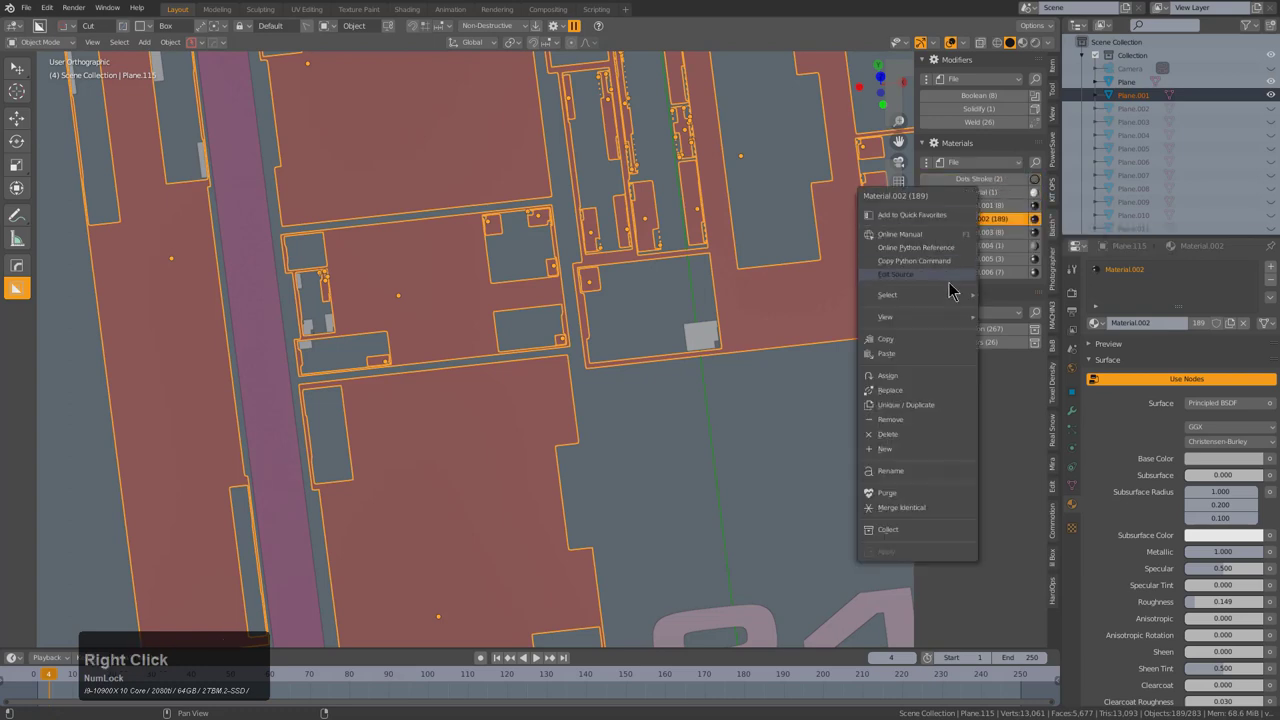
click(954, 297)
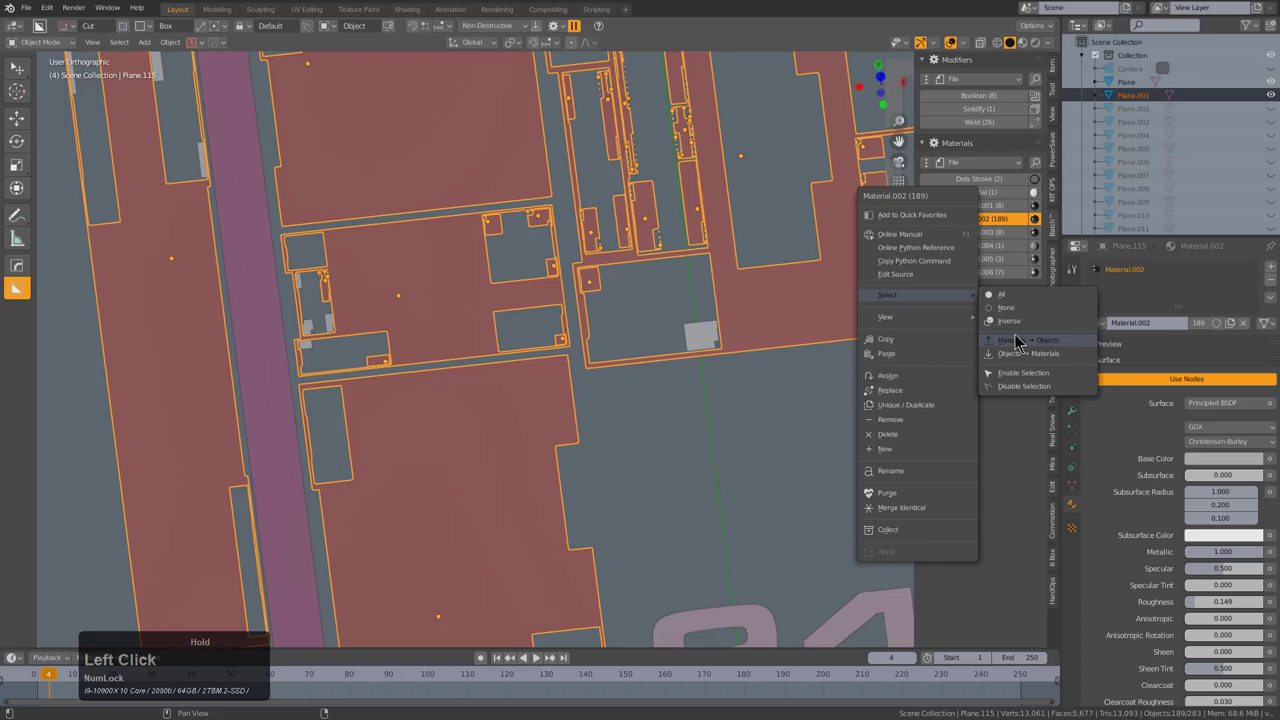
click(994, 266)
- Go to the collections list and pick the Cutters collection of 26 objects
click(822, 399)
click(985, 338)
click(985, 338)
click(929, 322)
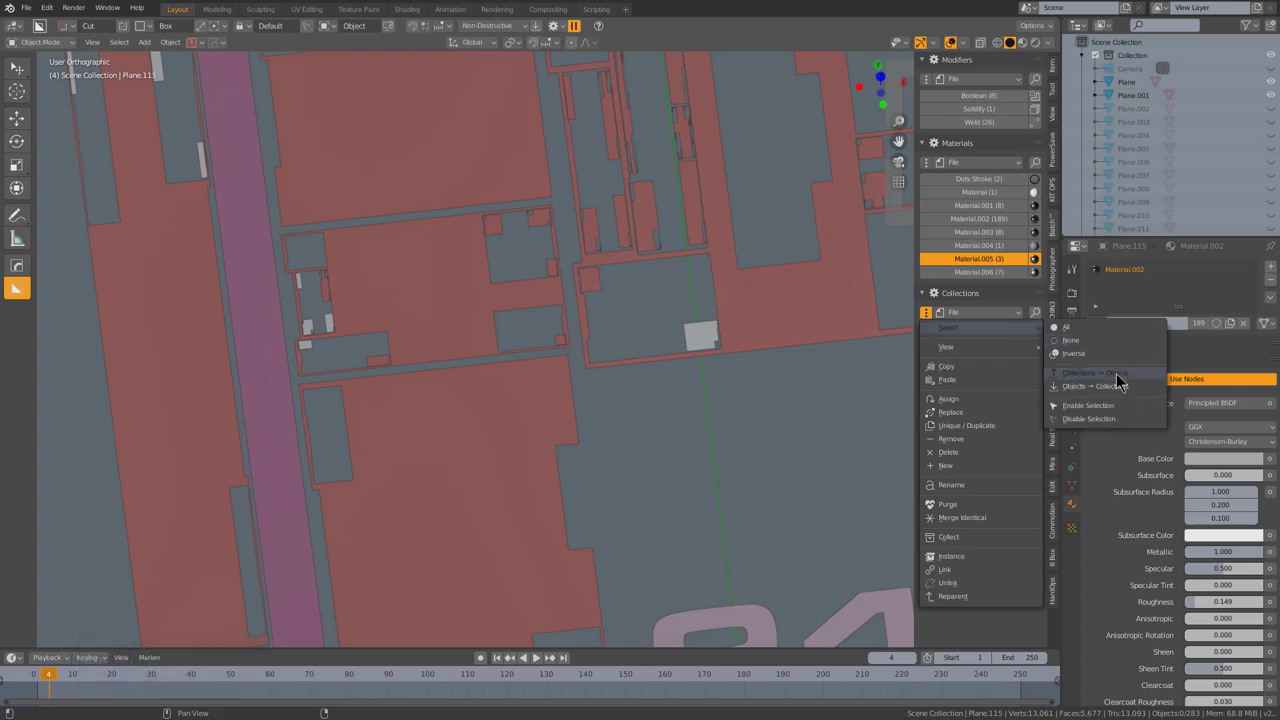
click(1121, 382)
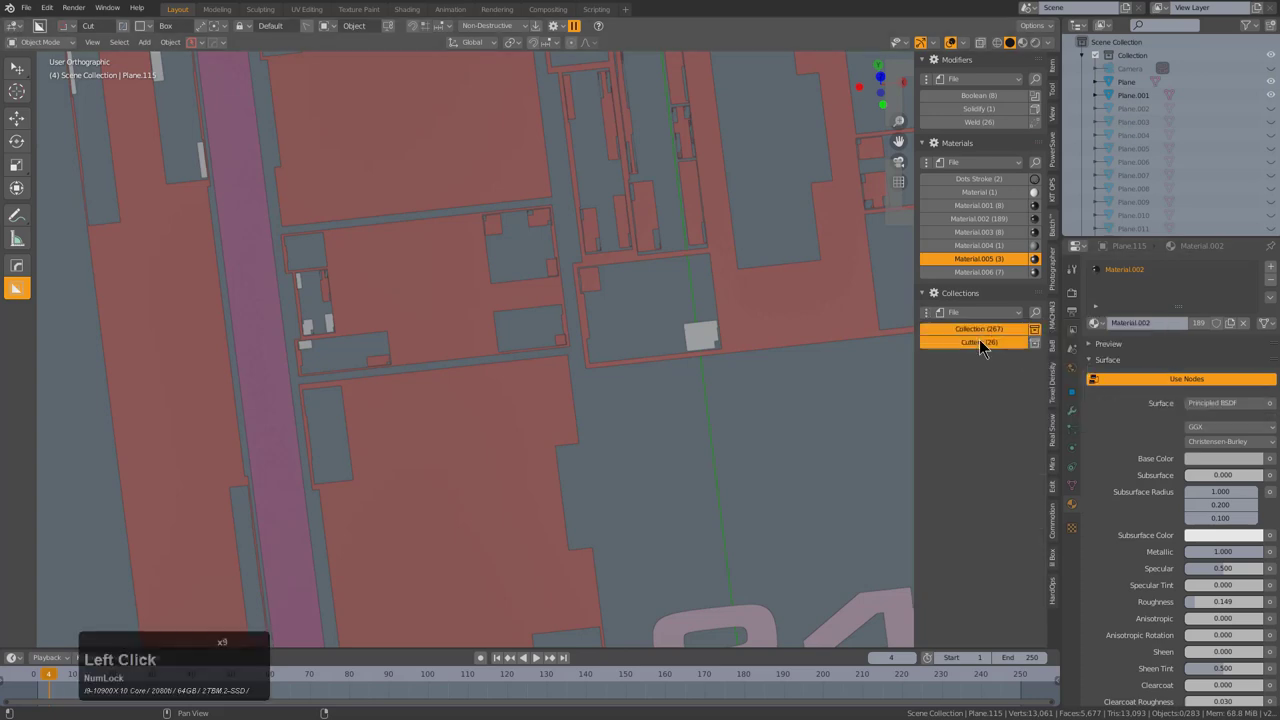
click(1038, 337)
click(1044, 351)
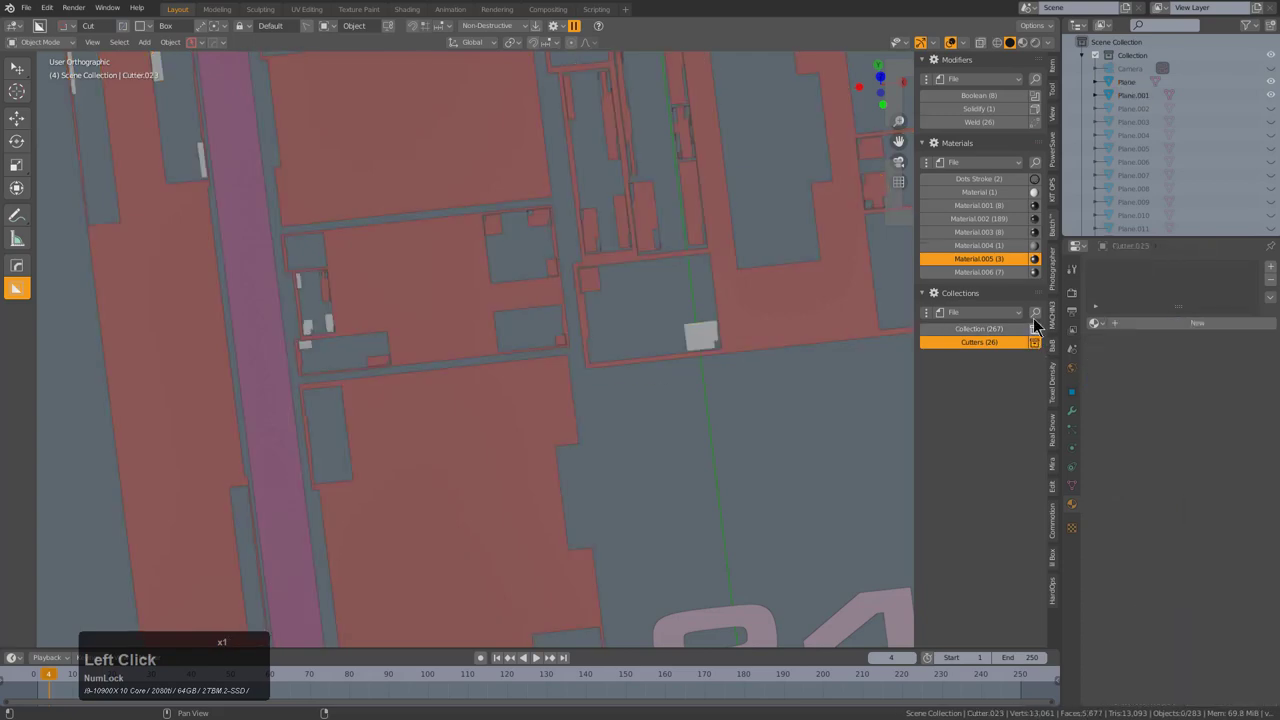
- Hide the red cutter shapes of the Cutters collection from the HUD view
click(1041, 258)
click(1041, 265)
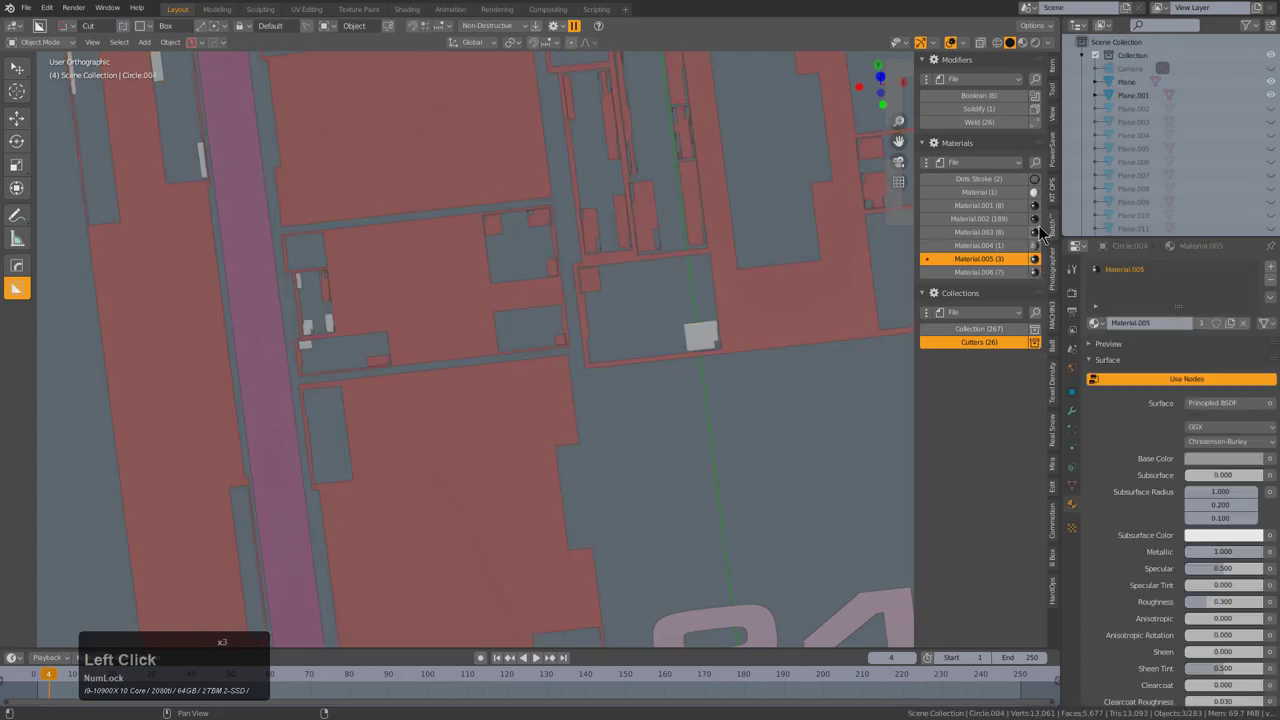
click(1039, 222)
click(1039, 215)
click(1036, 202)
click(1038, 222)
- Hide a first few groups of outliner entries to start isolating the small HUD pieces
scroll(down, 3)
key(h)
scroll(up, 3)
click(1042, 279)
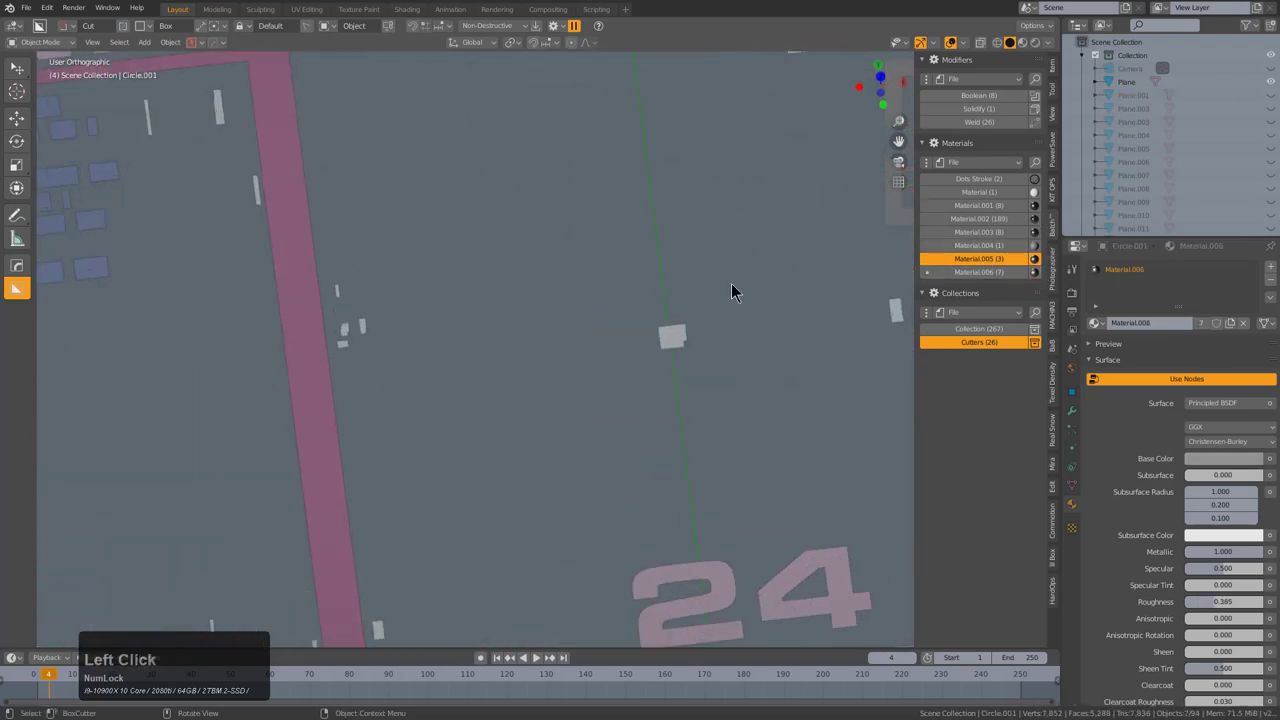
scroll(down, 3)
key(h)
scroll(up, 3)
click(1038, 238)
scroll(down, 3)
key(h)
- Hide further object groups so mainly the small tab pieces stay visible
click(1040, 228)
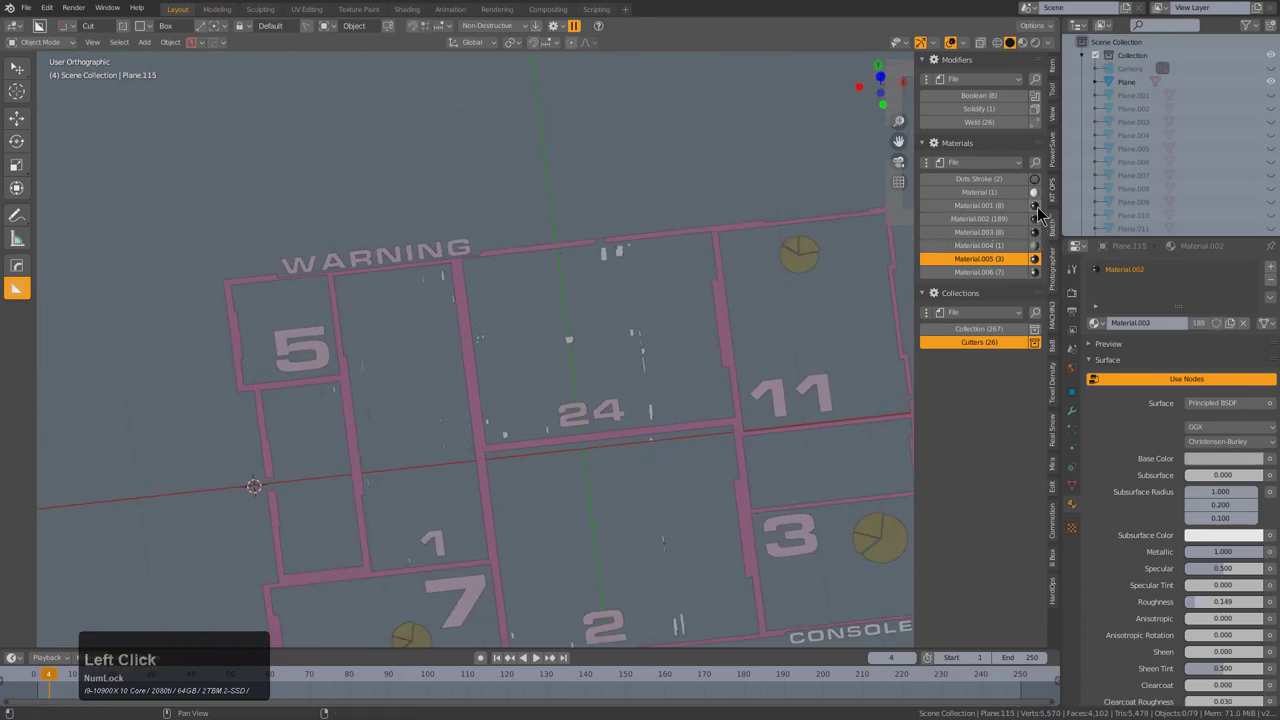
click(1042, 215)
key(h)
click(1036, 197)
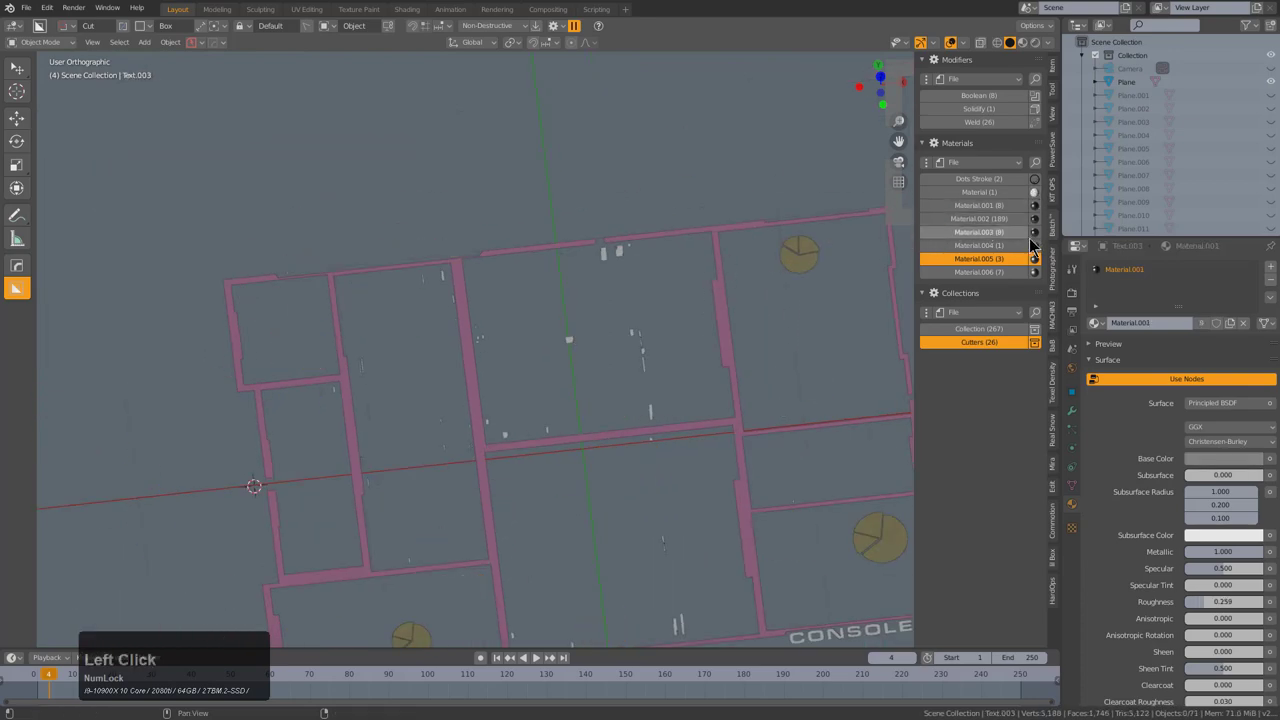
click(1042, 250)
key(h)
scroll(down, 3)
scroll(up, 3)
- Select the remaining small tab entries in the outliner
click(1048, 278)
double_click(1044, 278)
click(1042, 252)
click(1045, 241)
click(1041, 231)
click(1041, 216)
click(1039, 184)
click(1038, 197)
scroll(up, 3)
- Pick small tab pieces in the viewport, give them new material Material.007 and hide them
middle_click(583, 352)
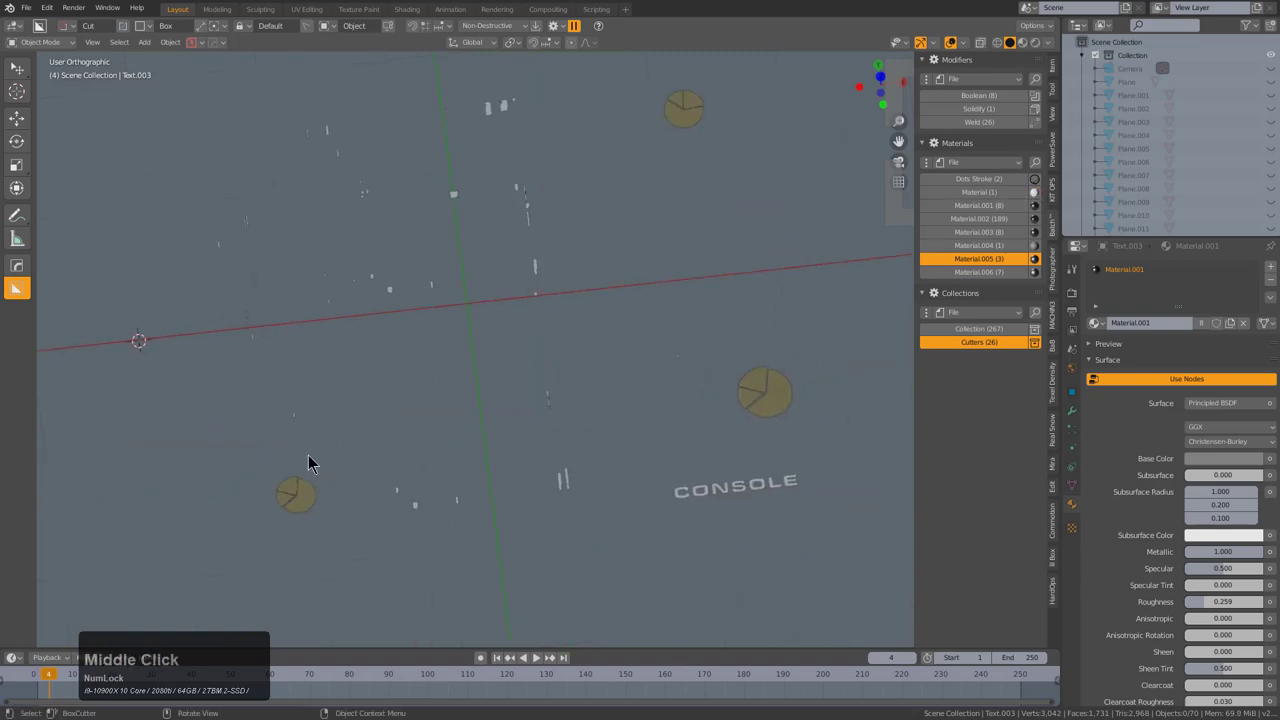
click(295, 503)
double_click(698, 116)
key(h)
click(738, 508)
key(m)
click(719, 482)
key(h)
- Give the remaining small pieces new material Material.008 and select everything
middle_click(476, 318)
scroll(up, 3)
click(511, 249)
middle_click(529, 339)
scroll(up, 3)
key(m)
click(541, 370)
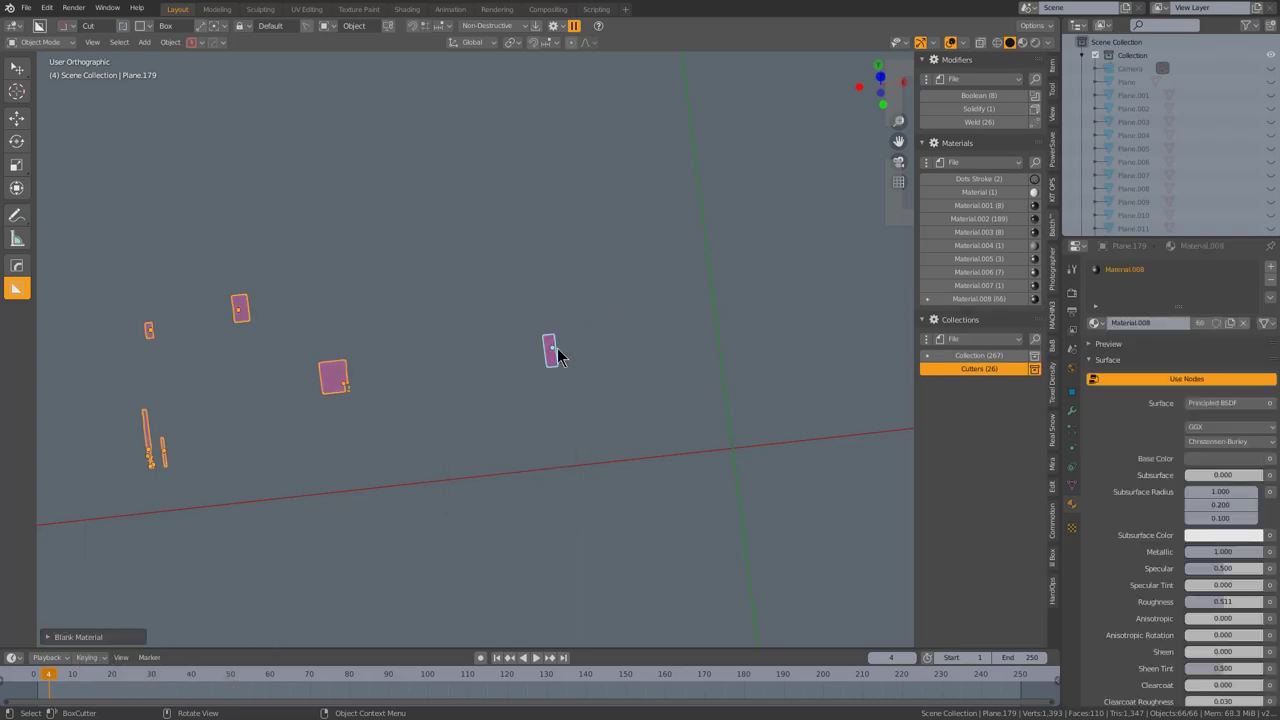
scroll(down, 3)
key(a)
- Unhide all objects with Alt+H and switch to front view
middle_click(630, 371)
scroll(down, 3)
middle_click(555, 351)
middle_click(530, 395)
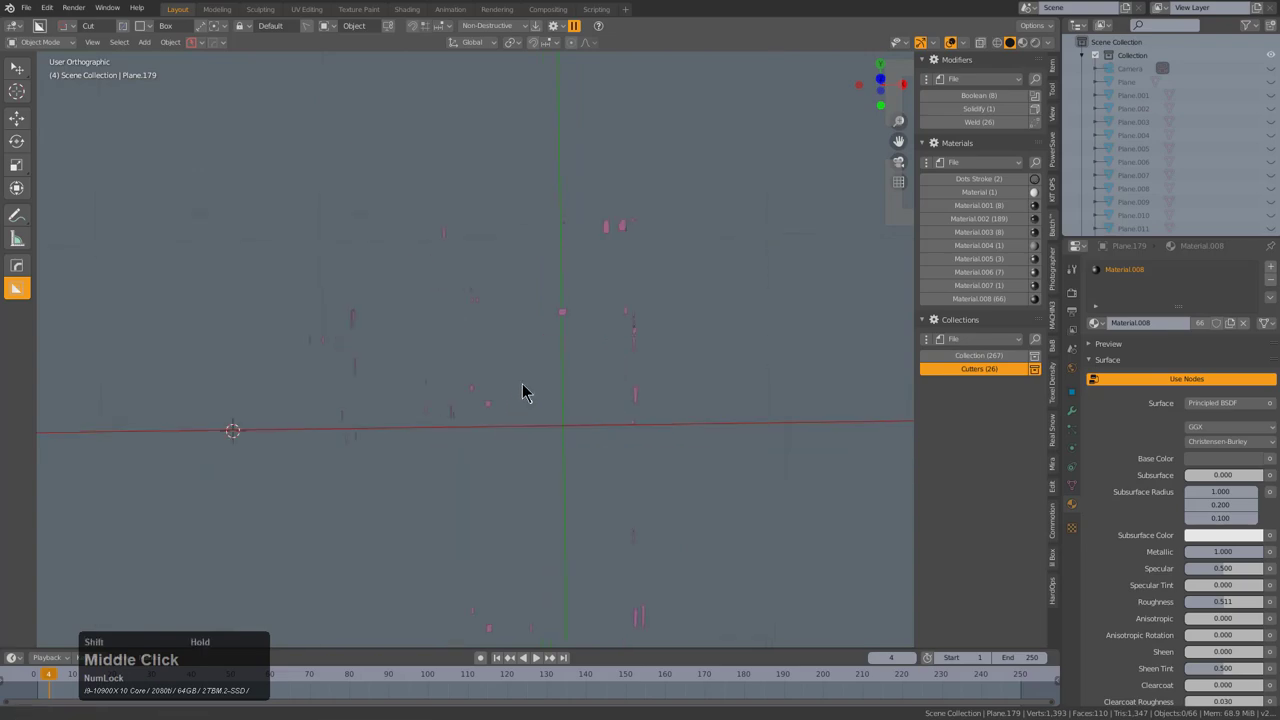
key(alt+h)
scroll(down, 3)
middle_click(498, 389)
key(1)
- Hide a couple of stray pieces, then deselect all to return to the full HUD layout
click(290, 359)
key(h)
click(252, 362)
key(h)
scroll(up, 3)
middle_click(555, 375)
click(421, 419)
middle_click(434, 431)
scroll(up, 3)
middle_click(420, 355)
key(alt+a)
click(315, 357)
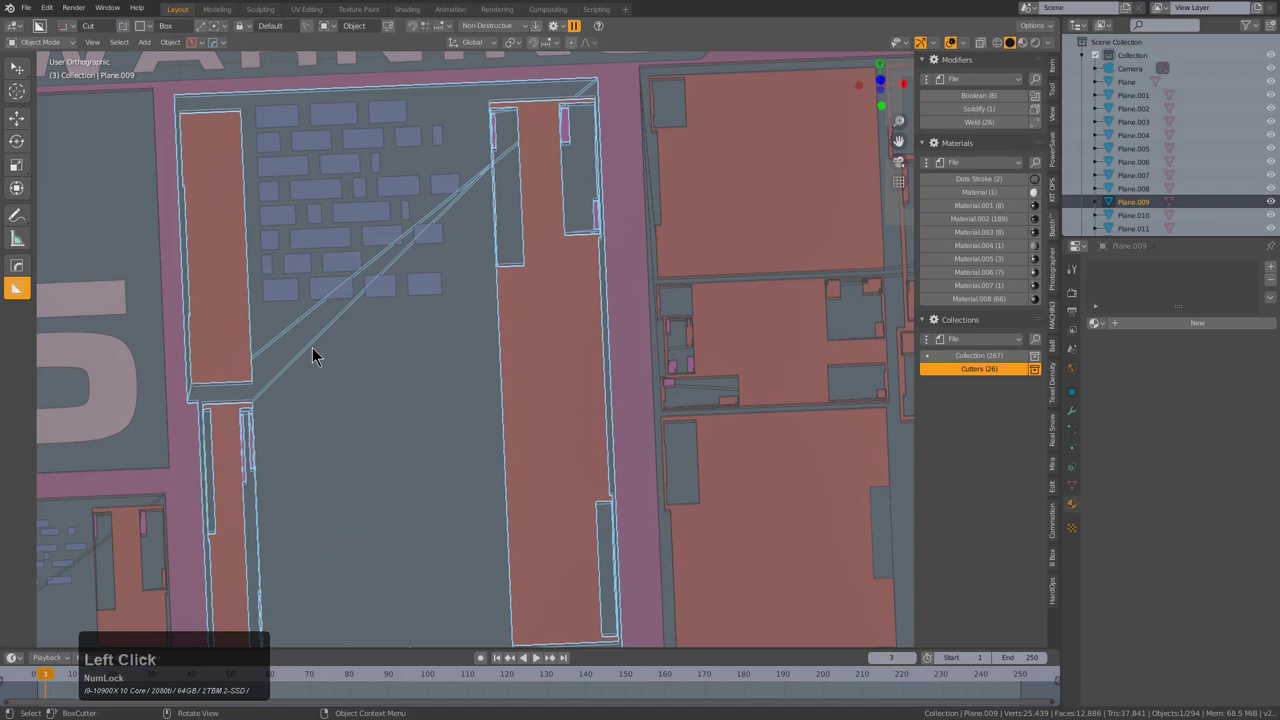
- Clear the selection, then select every object in the scene
scroll(down, 3)
scroll(up, 3)
key(alt+a)
middle_click(553, 348)
scroll(up, 3)
middle_click(439, 267)
scroll(up, 3)
click(549, 263)
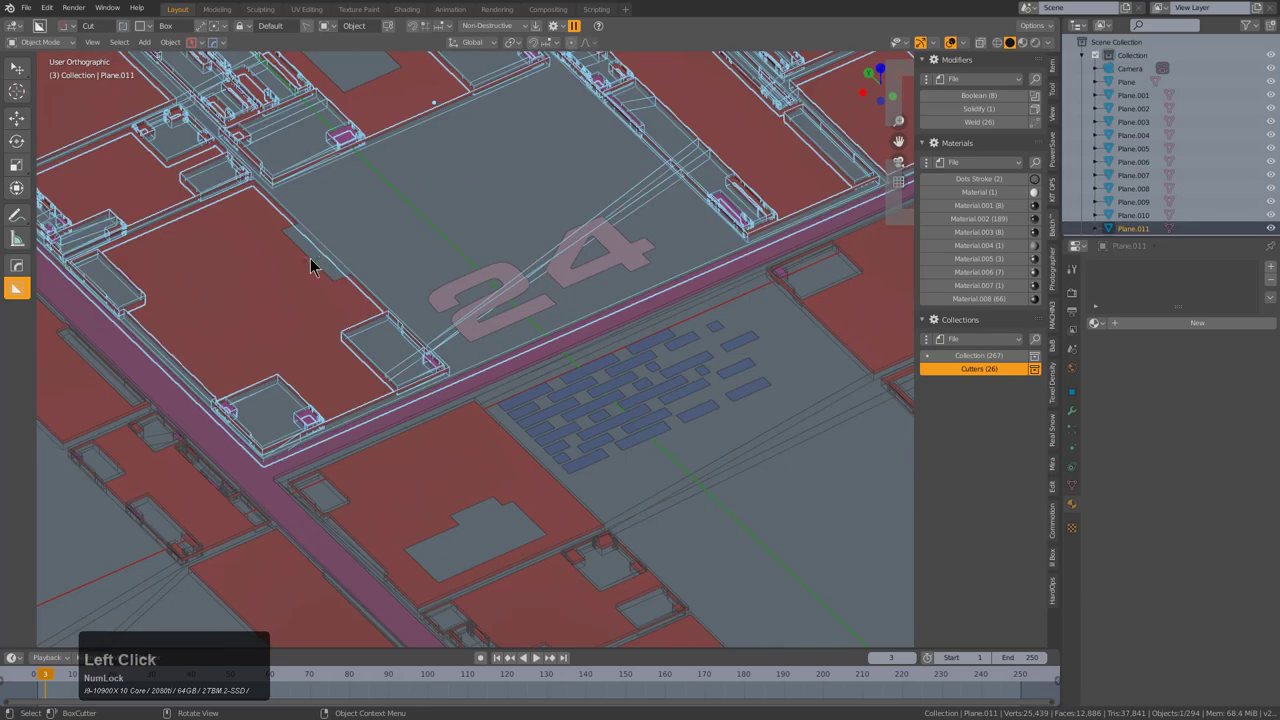
scroll(down, 3)
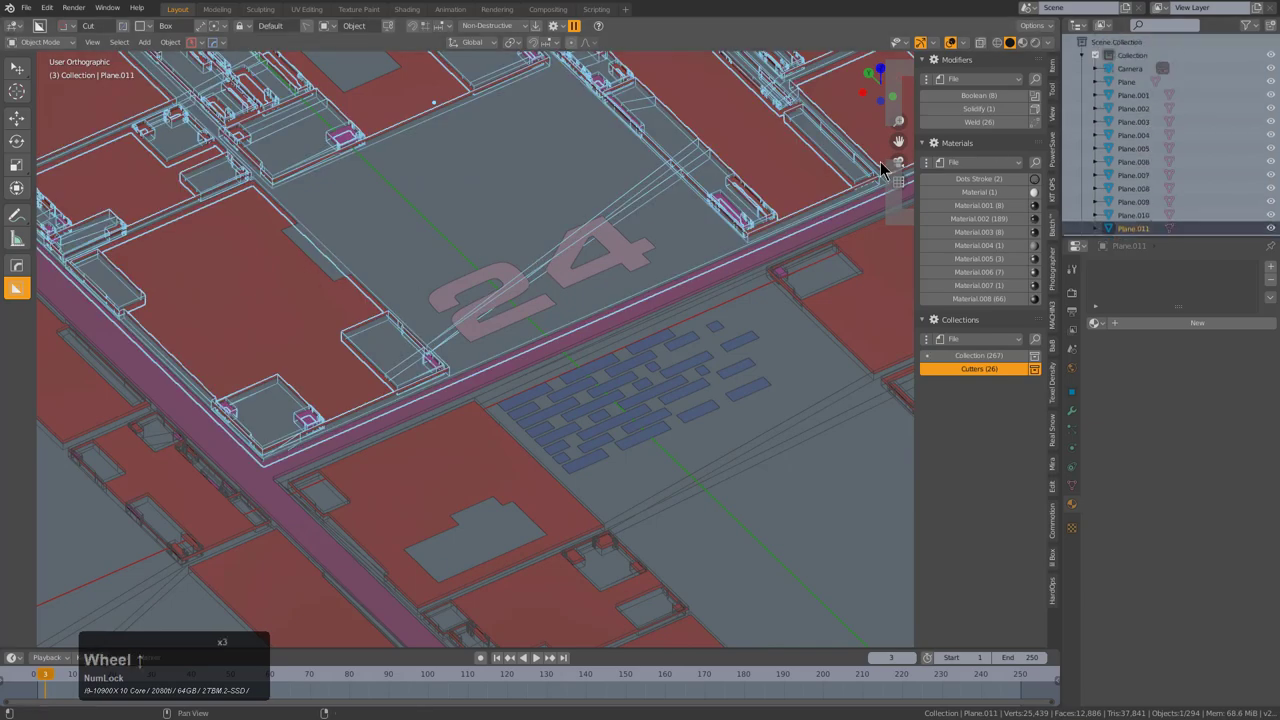
key(a)
click(762, 161)
- Use HardOps Q > Settings > Unify/Evict to move ten stray cutters into the Cutters collection (now 36)
key(q)
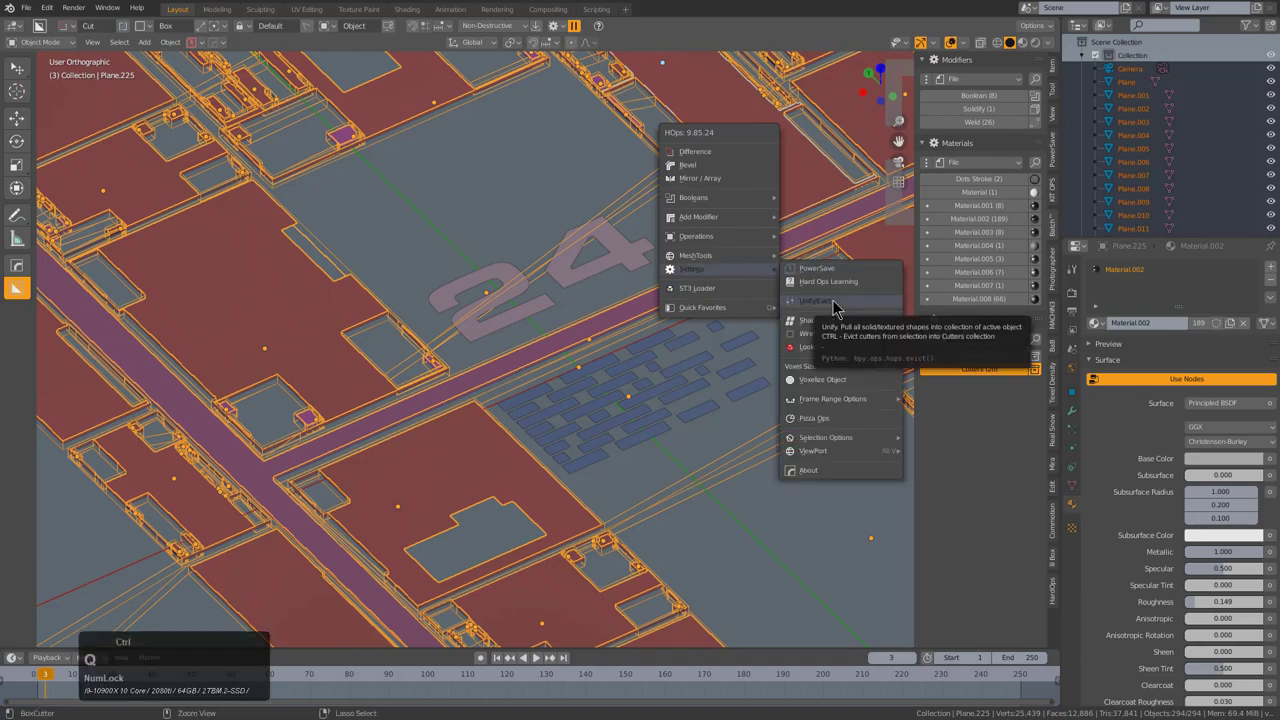
scroll(down, 3)
key(alt+a)
middle_click(676, 334)
scroll(up, 3)
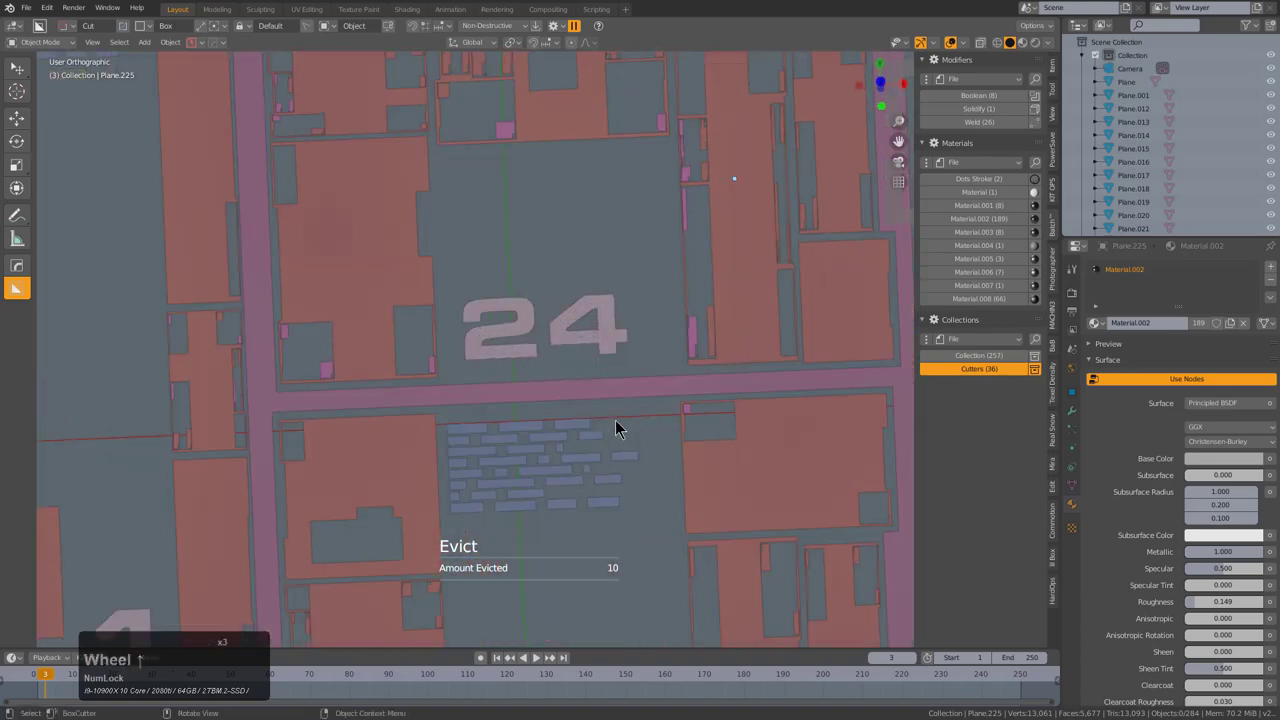
click(624, 424)
scroll(down, 3)
- Look straight down on the HUD from top view and select the backing plate
key(KP_7)
scroll(down, 3)
middle_click(648, 377)
scroll(down, 3)
middle_click(694, 319)
scroll(up, 3)
scroll(up, 3)
middle_click(624, 336)
click(360, 238)
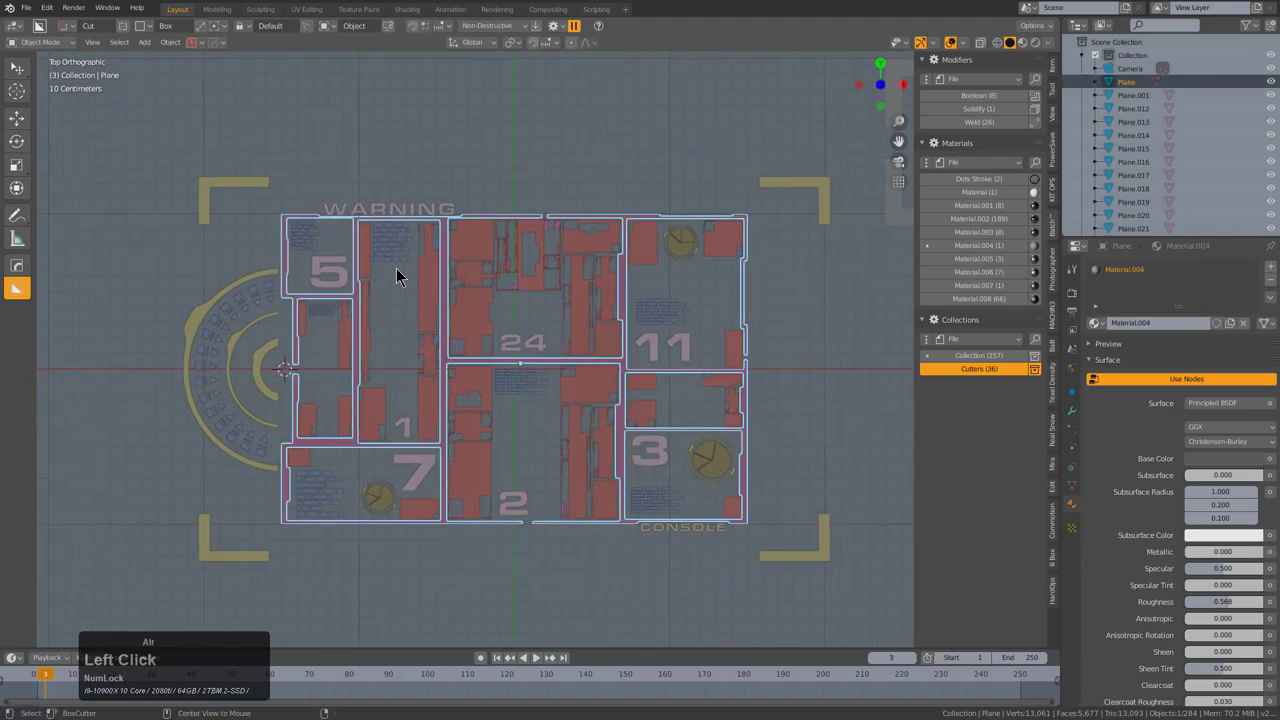
- Add a square plane beside the HUD and start BoxCutter's Ngon cutter on it
key(alt+a)
click(286, 232)
key(d)
scroll(down, 3)
middle_click(274, 318)
right_click(232, 347)
key(shift+a)
click(288, 364)
key(d)
click(278, 422)
- Cut angled channels across the plane: top-left bend, centre-to-right, downward, and lower-left
click(206, 34)
click(104, 317)
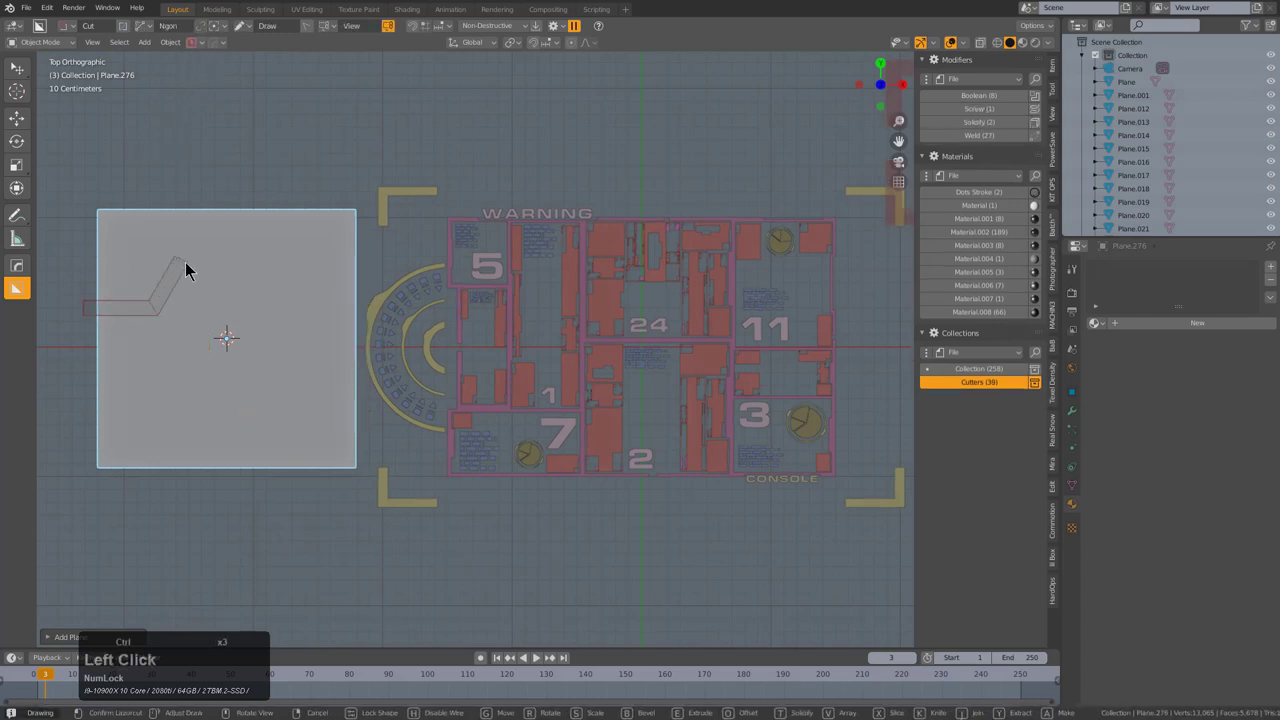
double_click(201, 175)
click(186, 294)
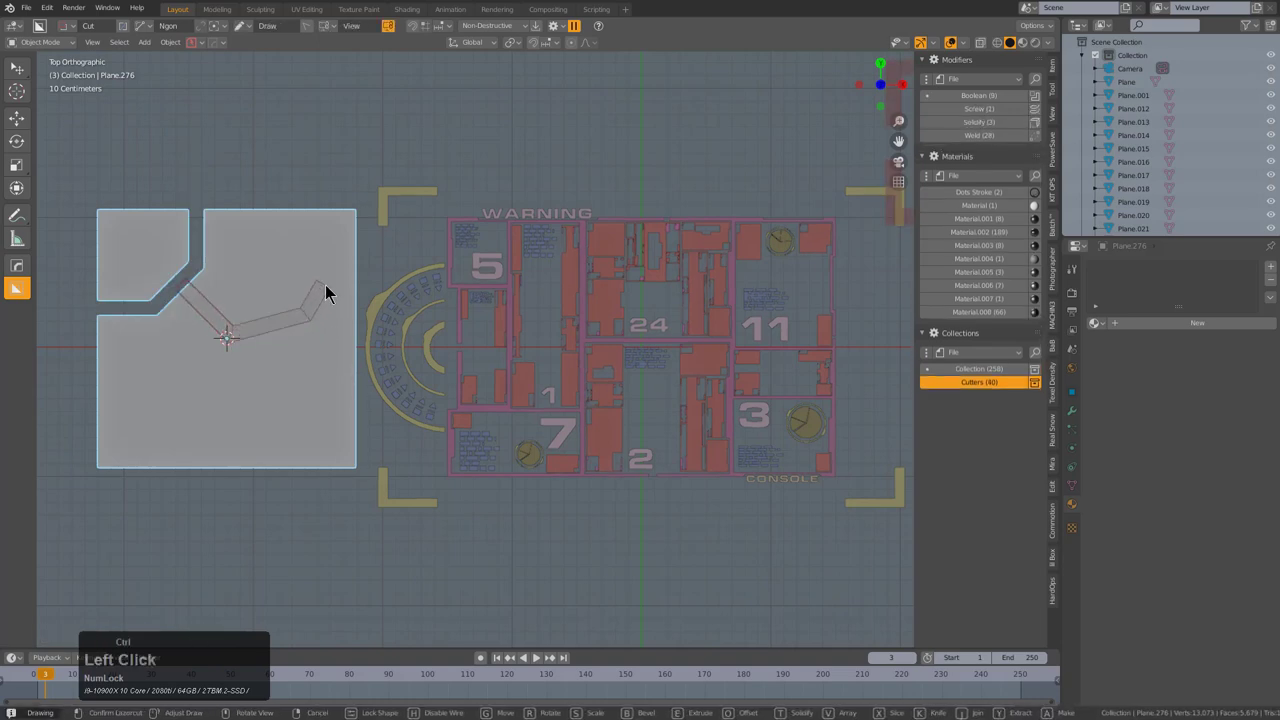
click(188, 293)
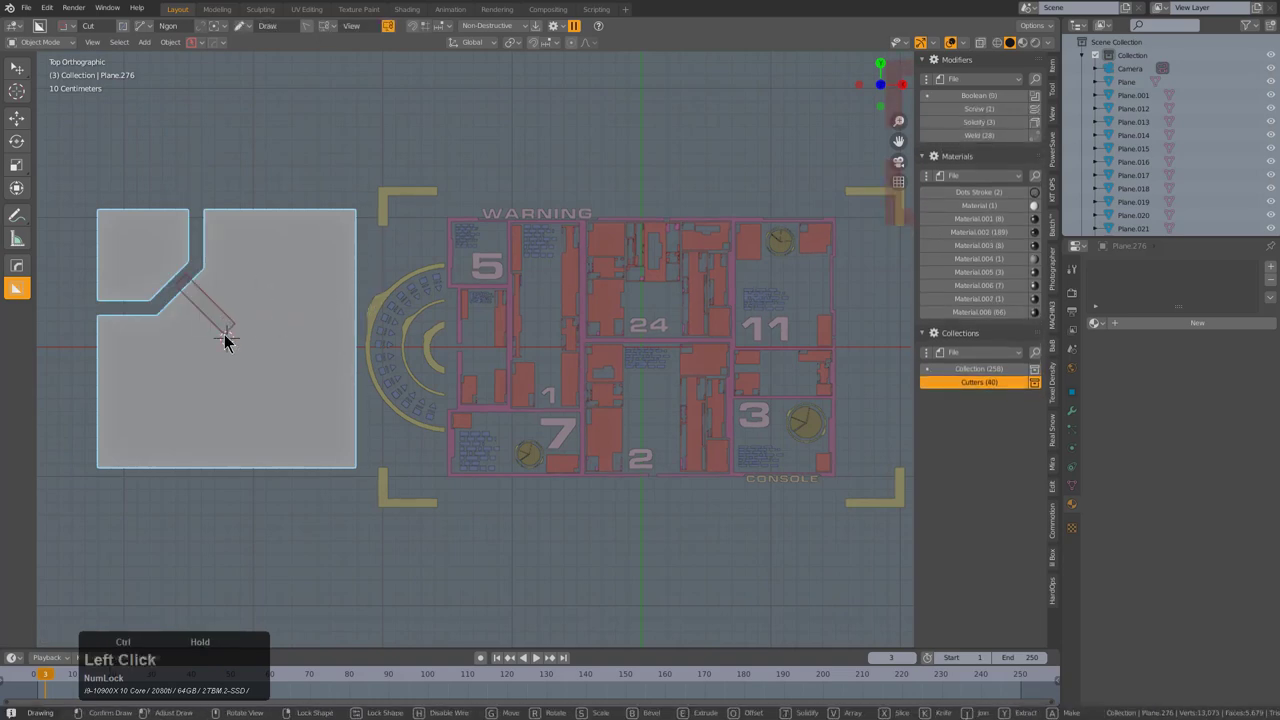
double_click(325, 304)
click(370, 305)
click(271, 343)
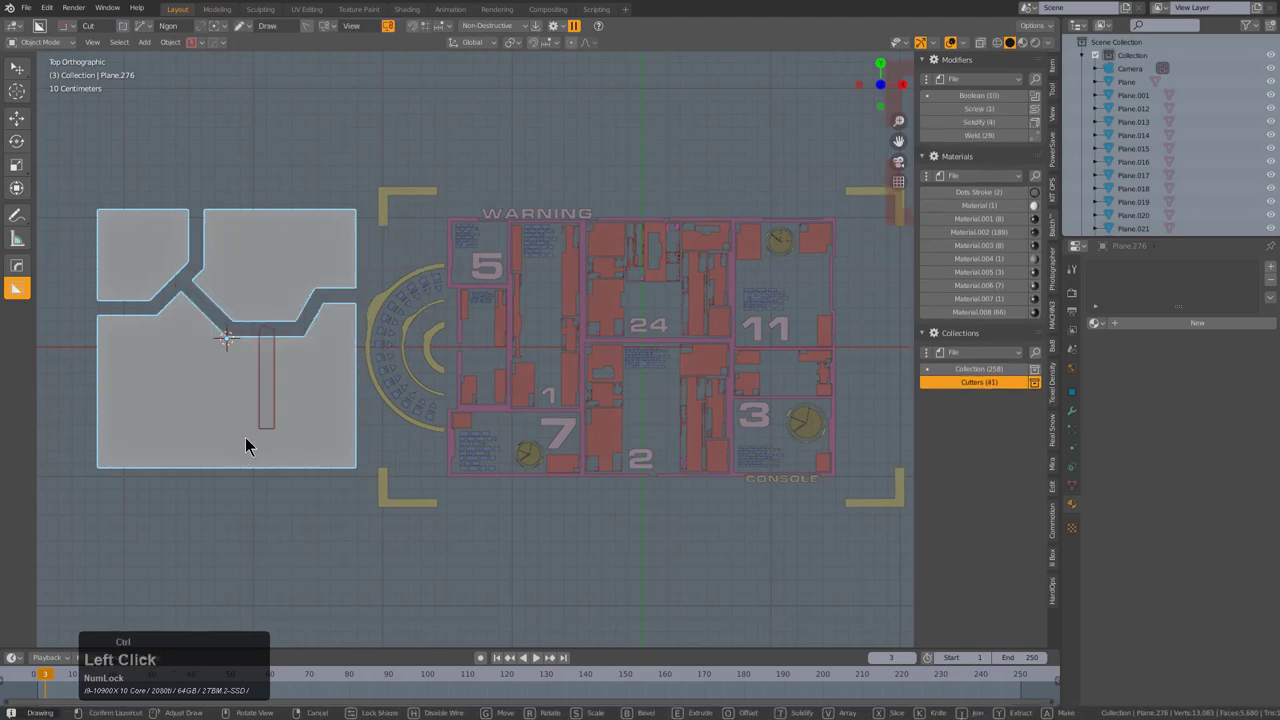
double_click(240, 519)
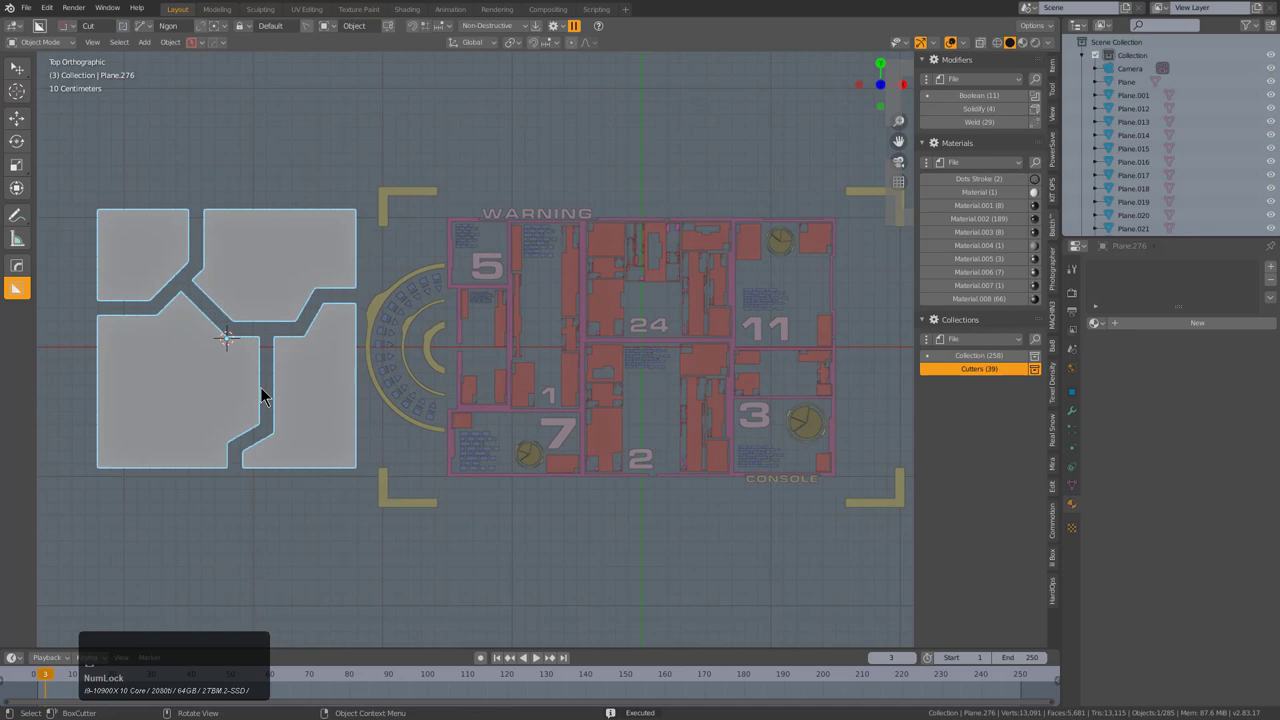
click(273, 387)
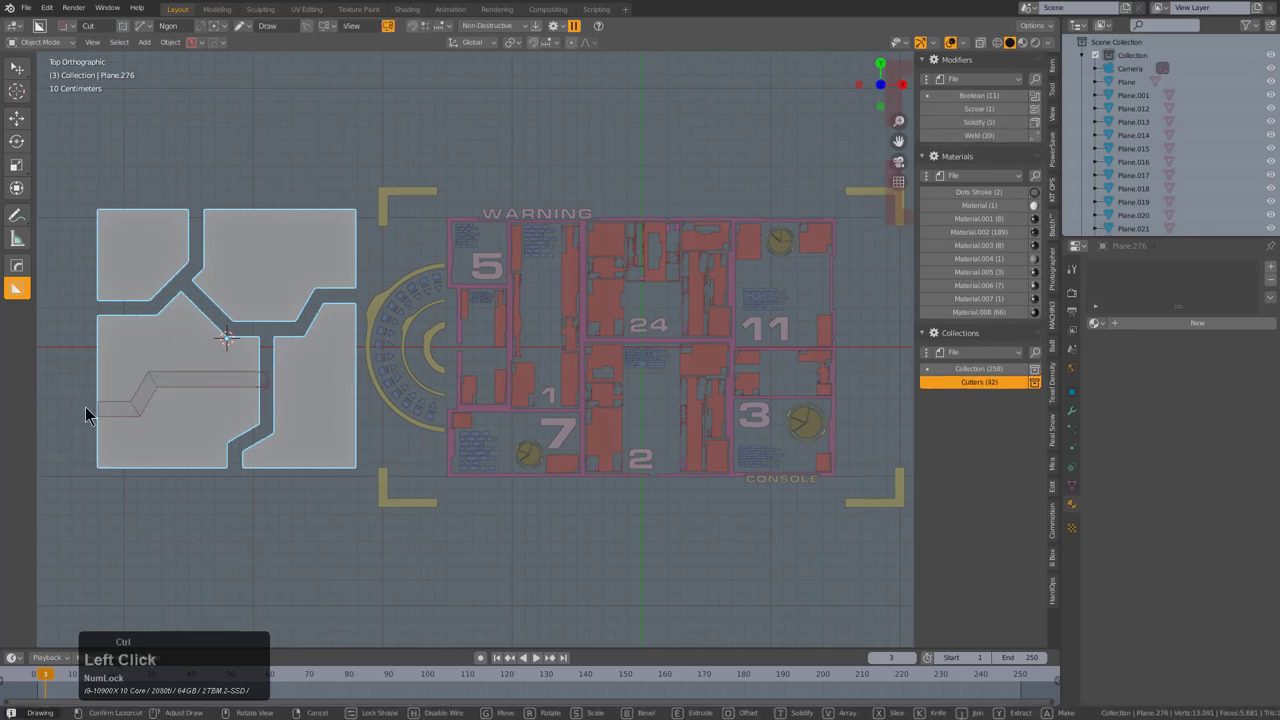
double_click(78, 416)
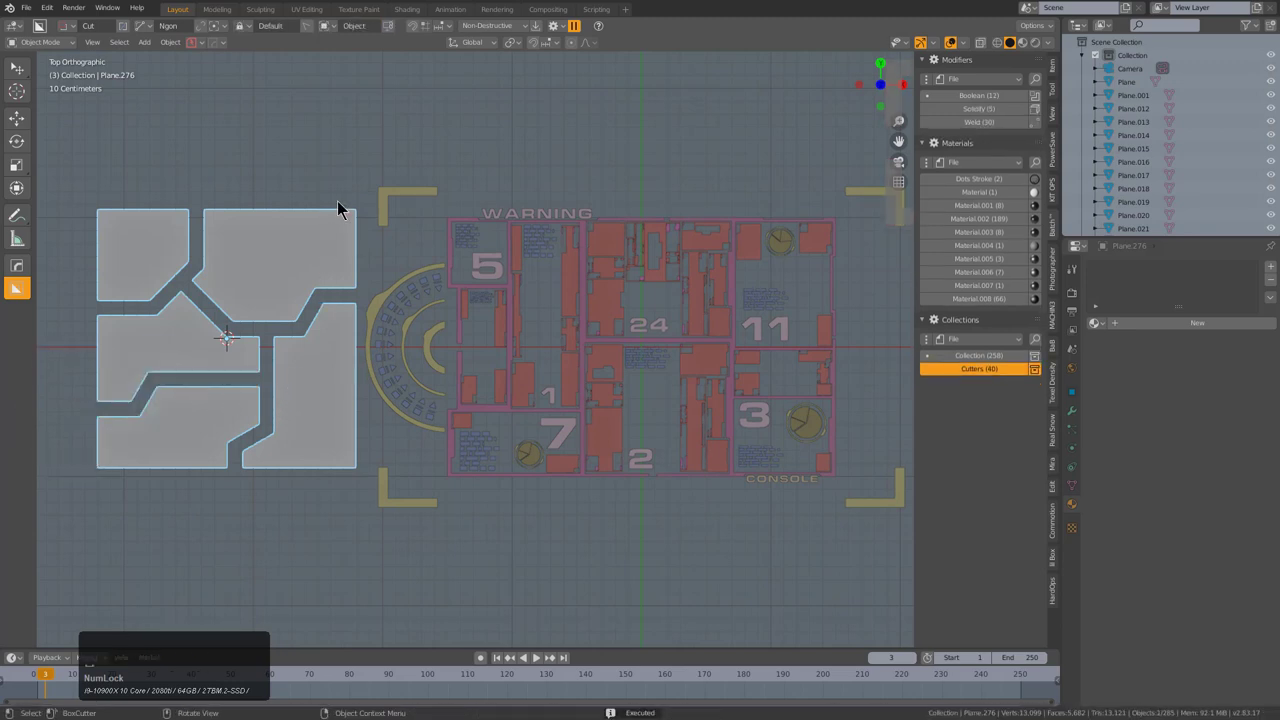
- Cut a narrow vertical strip near the right edge and horizontal channels through the right pieces
click(341, 216)
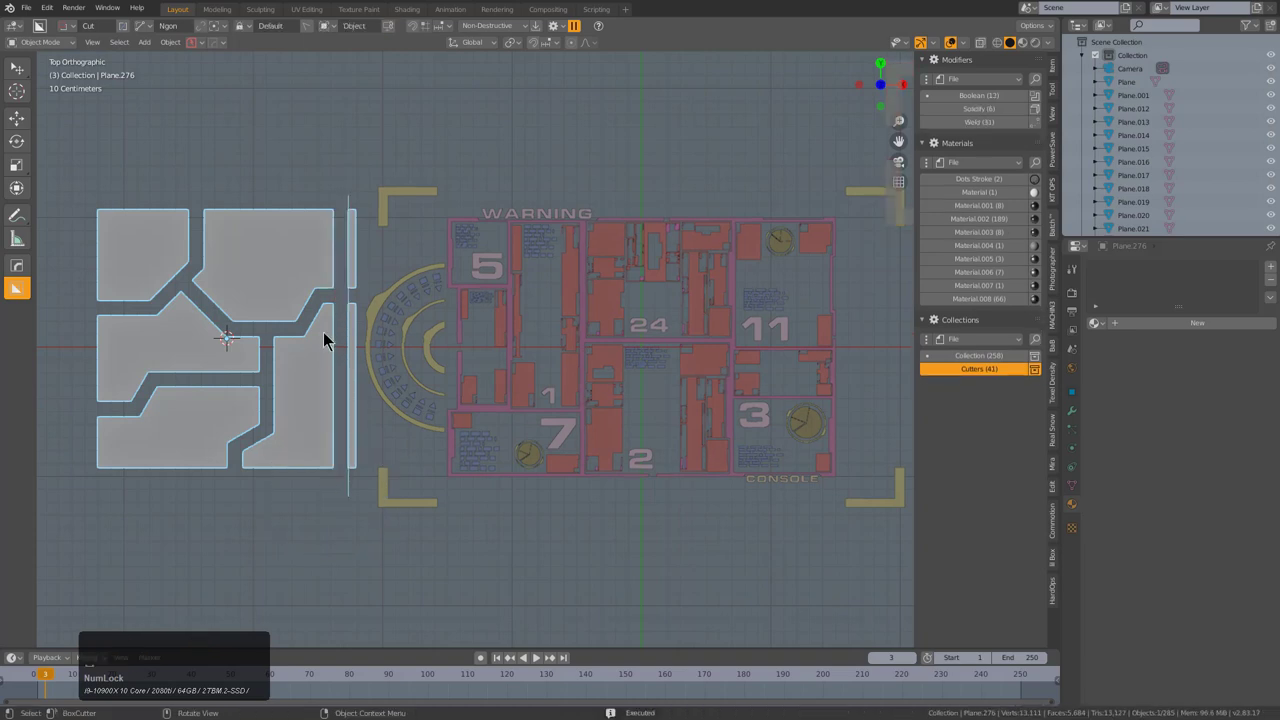
click(341, 230)
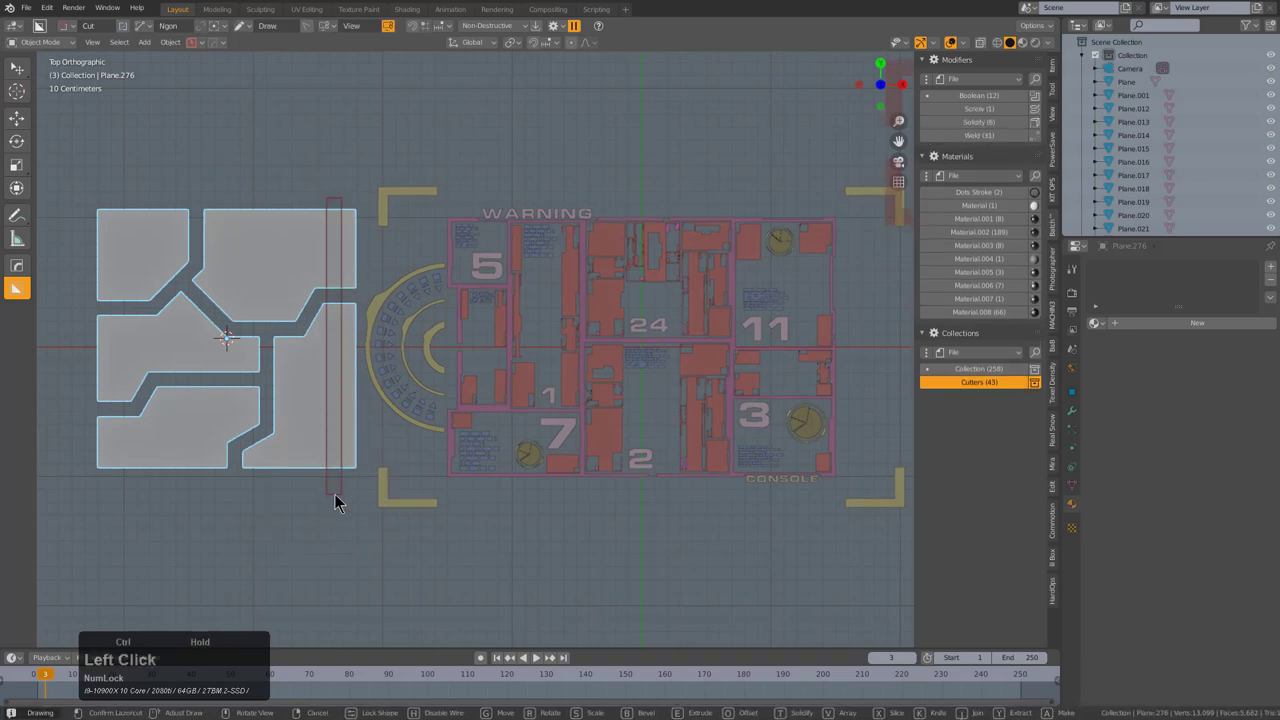
click(342, 212)
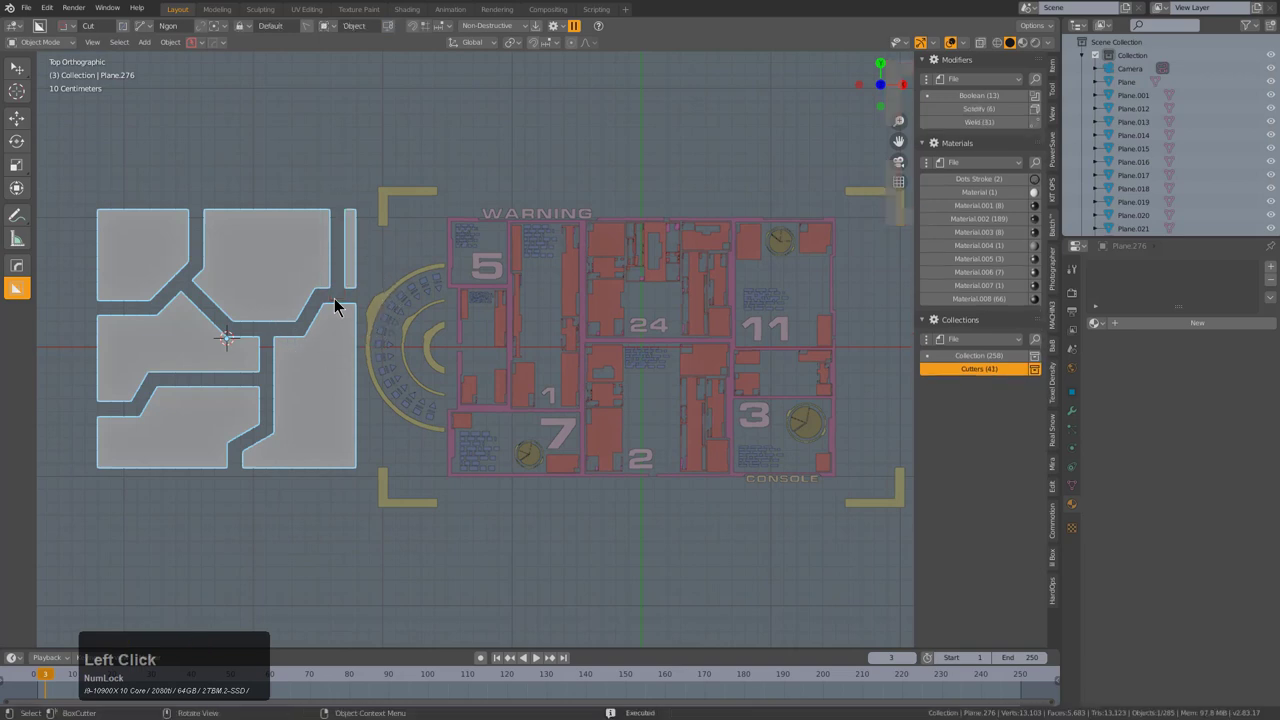
click(274, 412)
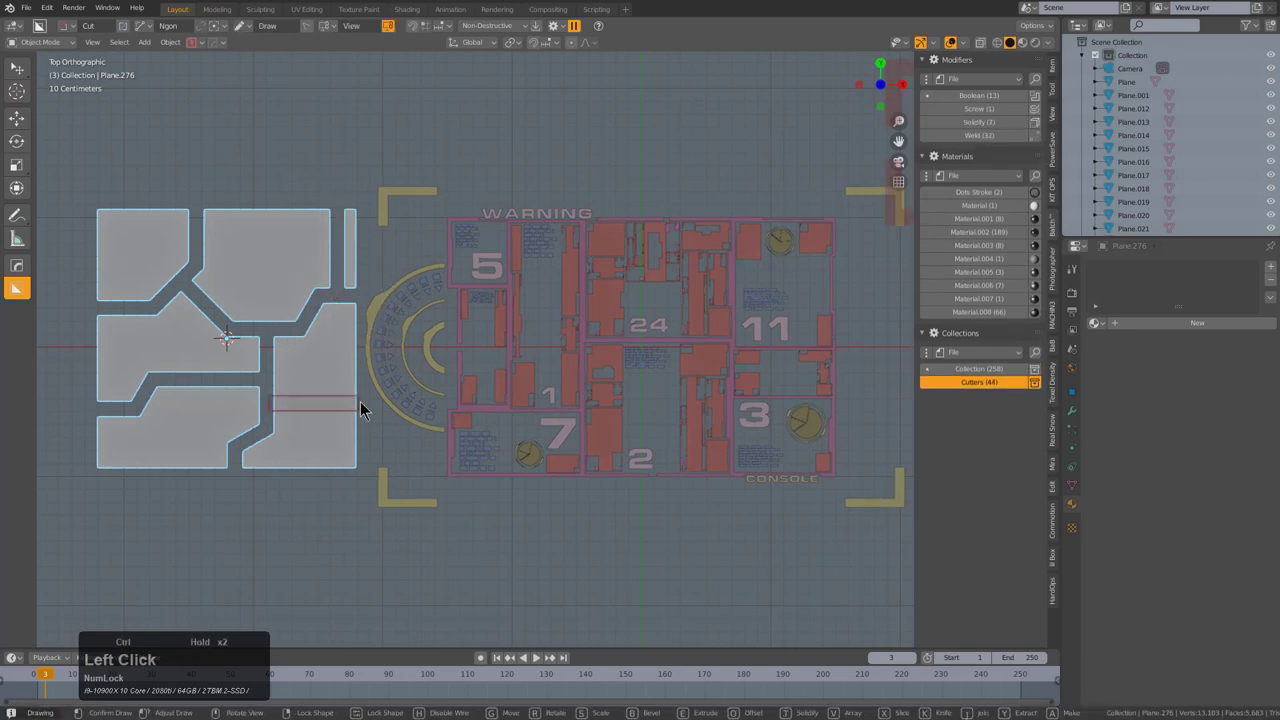
double_click(365, 410)
click(340, 416)
click(334, 412)
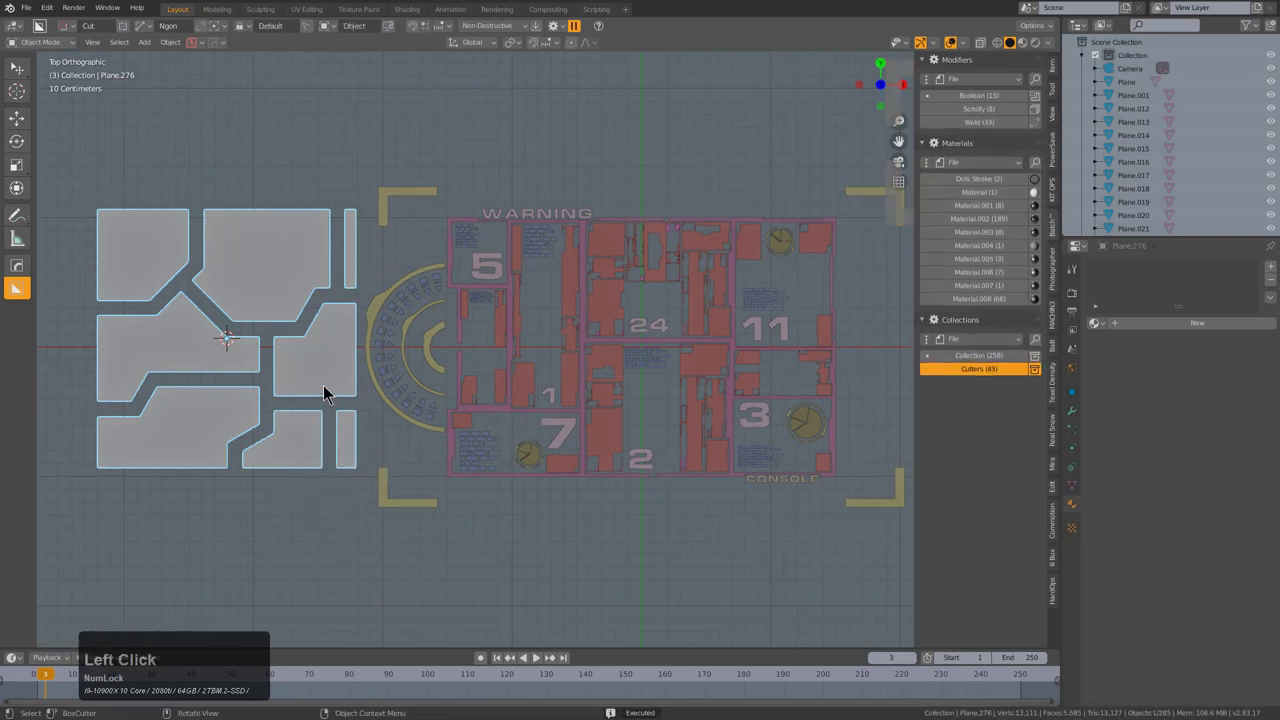
- Adjust the BoxCutter options on the carved plane to prepare it as the custom shape
key(d)
click(278, 434)
key(d)
click(232, 436)
- Make the carved plane the custom cutter, select the HUD plate and set Custom shape with Slice mode
key(c)
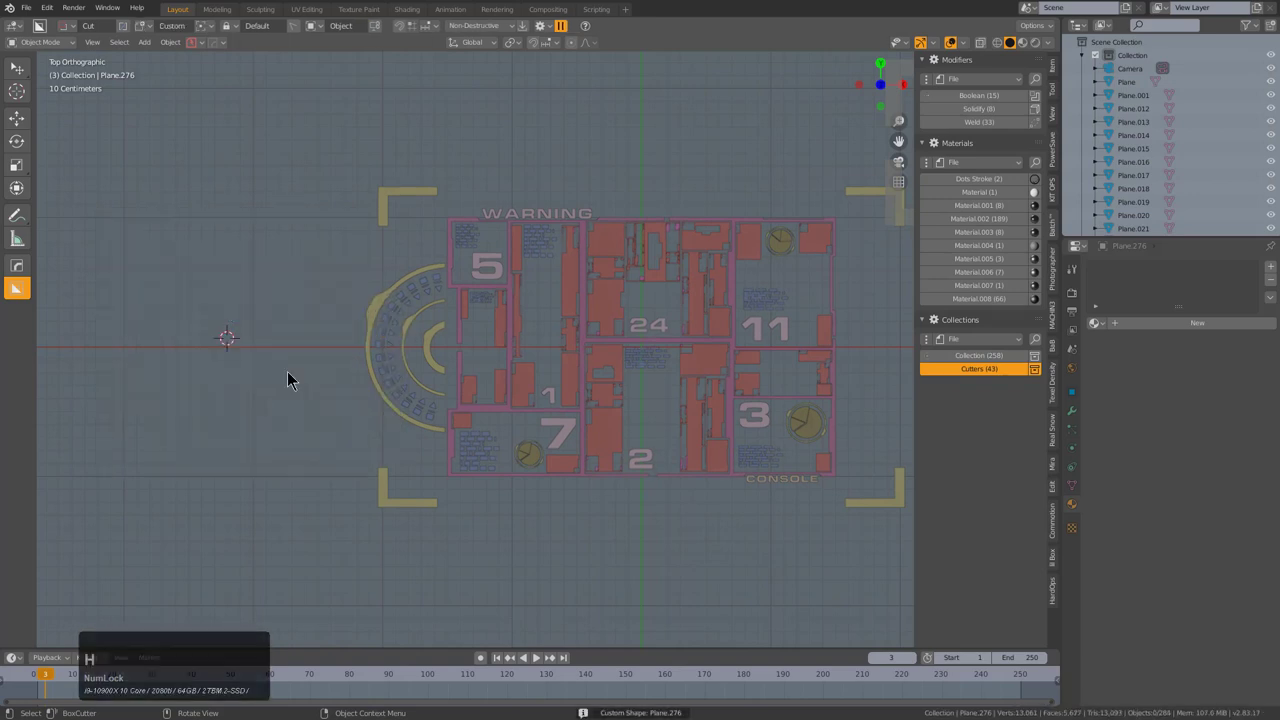
click(477, 332)
click(513, 293)
middle_click(483, 322)
scroll(up, 3)
click(75, 32)
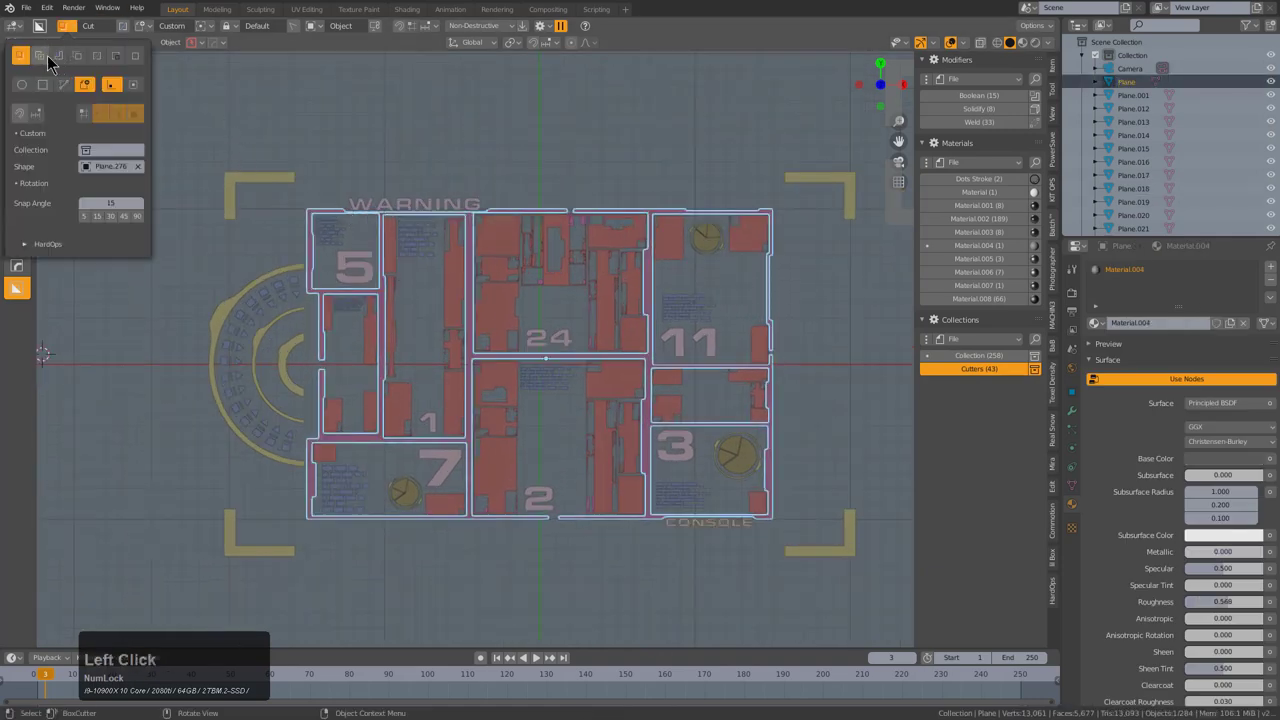
click(51, 64)
click(464, 34)
click(465, 51)
click(349, 240)
text(x)
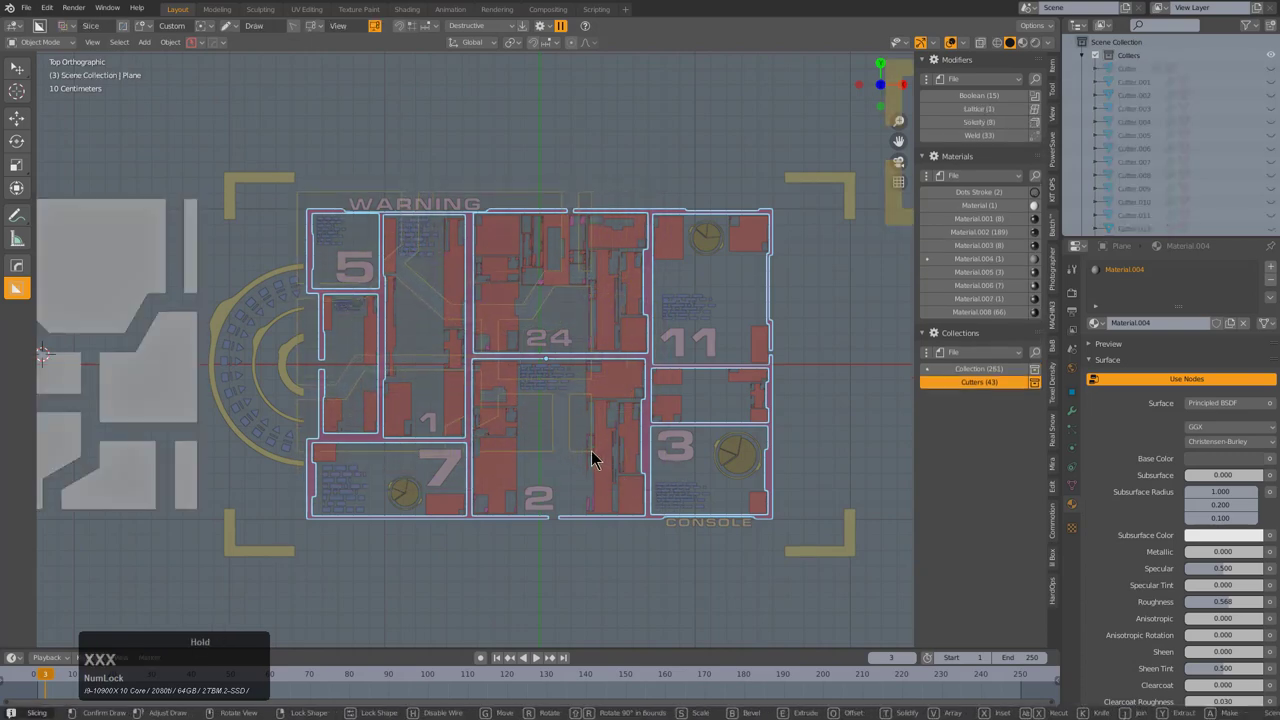
- Stamp repeated slices with the custom shape over the plate's right and lower panel borders
click(653, 217)
click(792, 208)
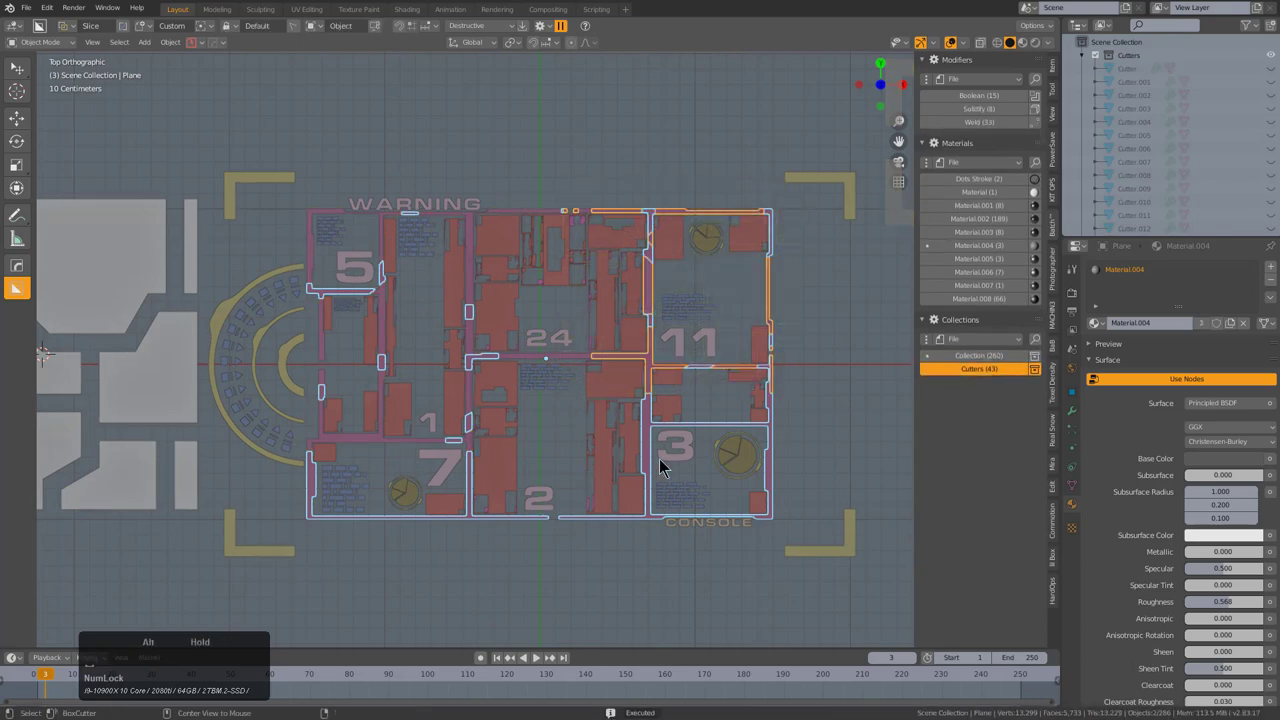
click(657, 525)
click(794, 540)
click(514, 526)
click(473, 529)
click(517, 561)
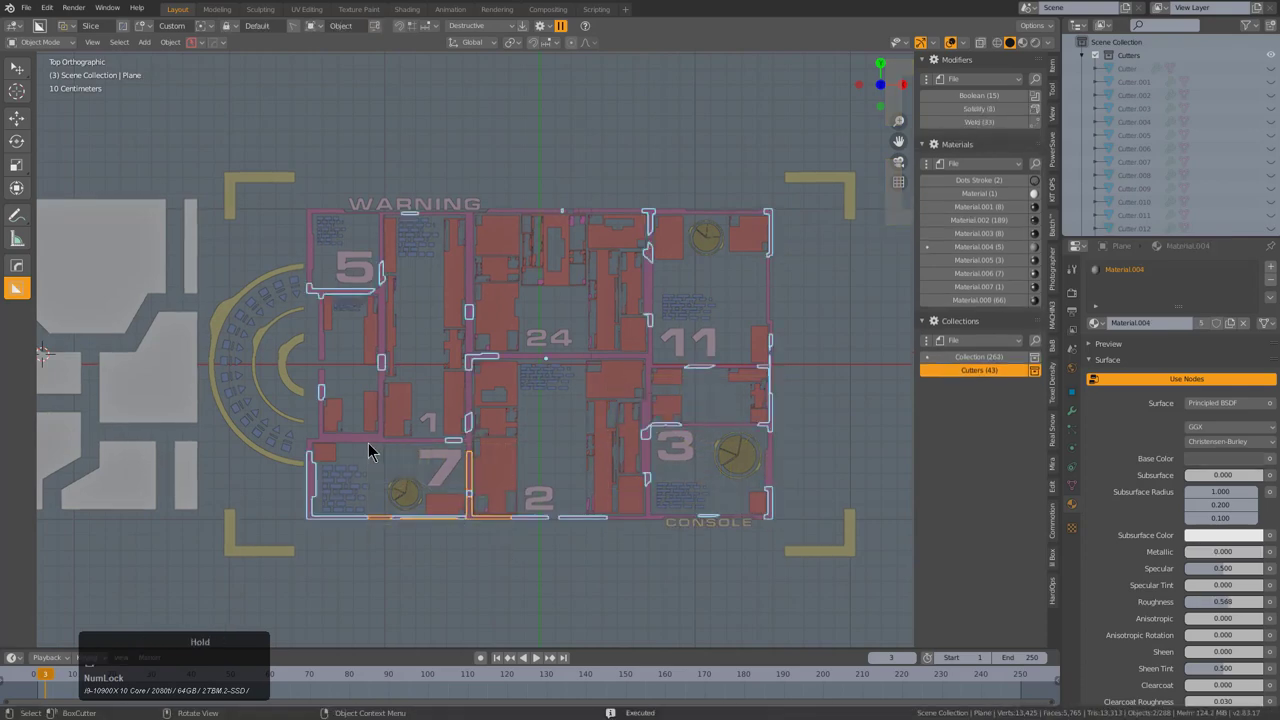
click(315, 520)
click(316, 533)
click(355, 300)
click(328, 281)
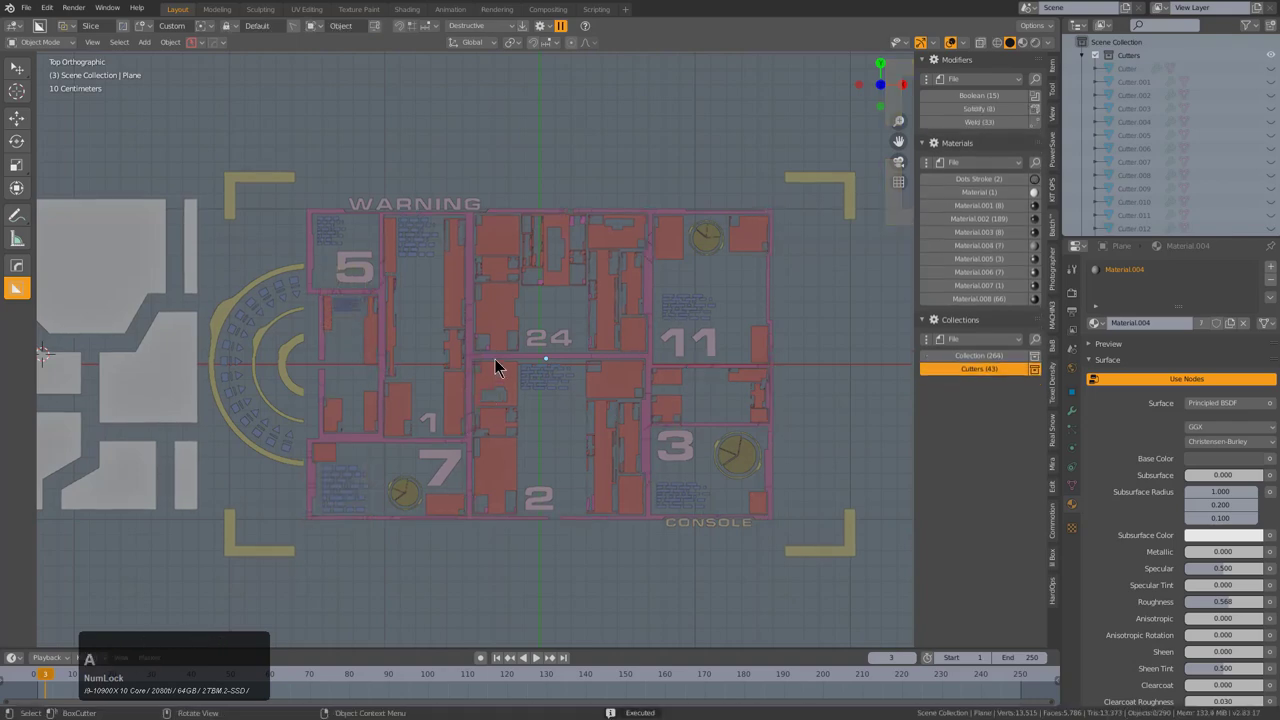
- Stamp further slices over the left and central panel borders, cutting more border stretches into pieces
click(489, 363)
click(549, 367)
click(527, 348)
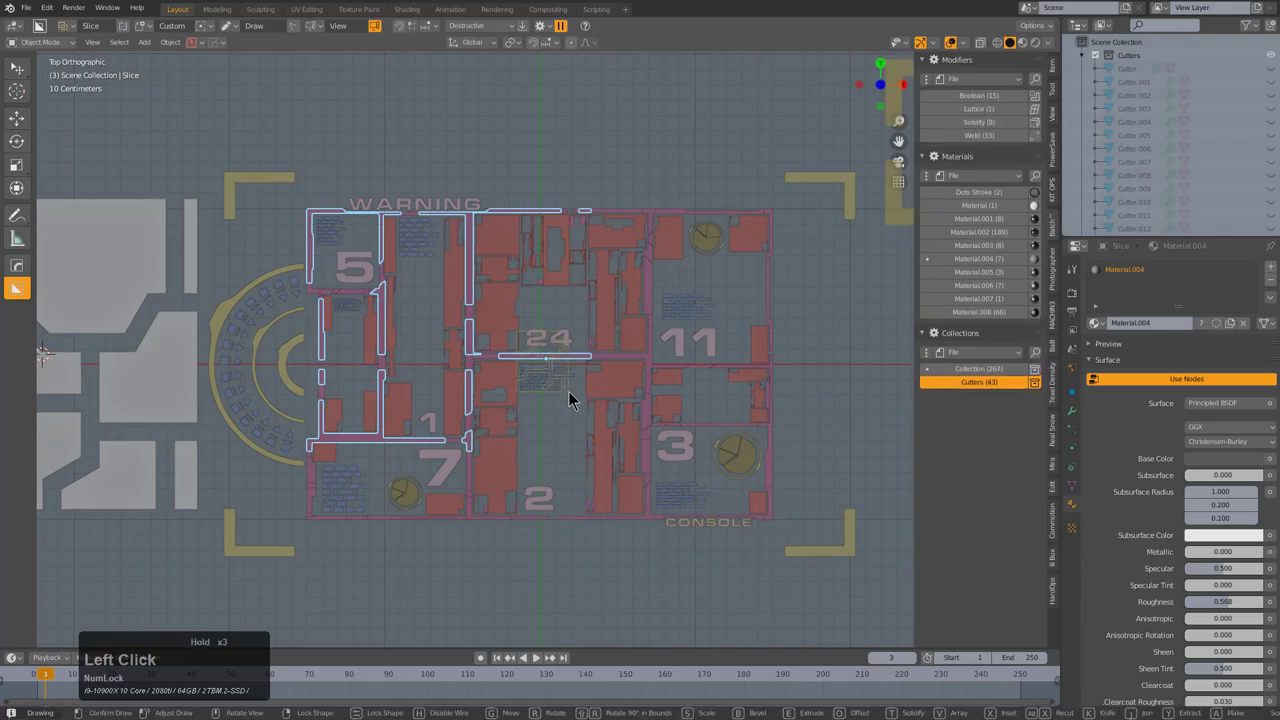
click(474, 229)
click(546, 185)
click(315, 225)
click(305, 206)
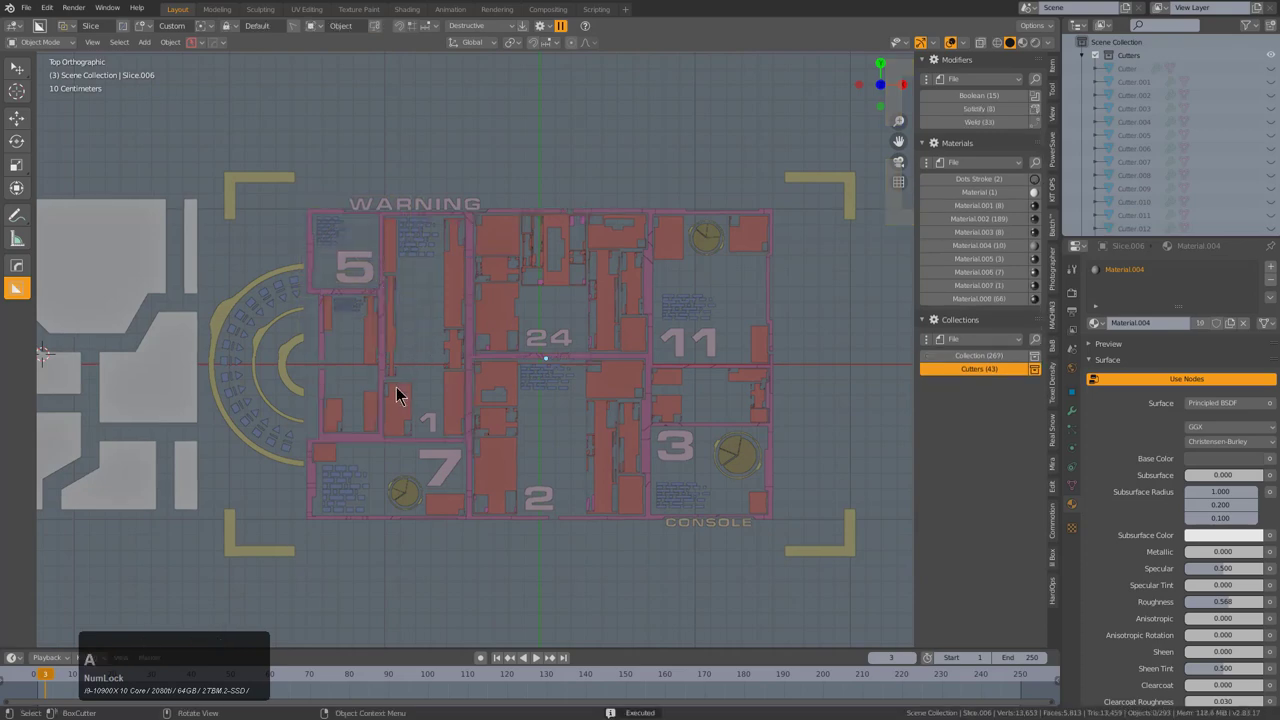
click(385, 396)
click(350, 397)
click(473, 397)
click(460, 344)
click(182, 316)
key(x)
click(182, 316)
- Select every object in the scene and bring up the HardOps settings options
middle_click(549, 321)
scroll(up, 3)
key(alt+h)
click(452, 303)
key(a)
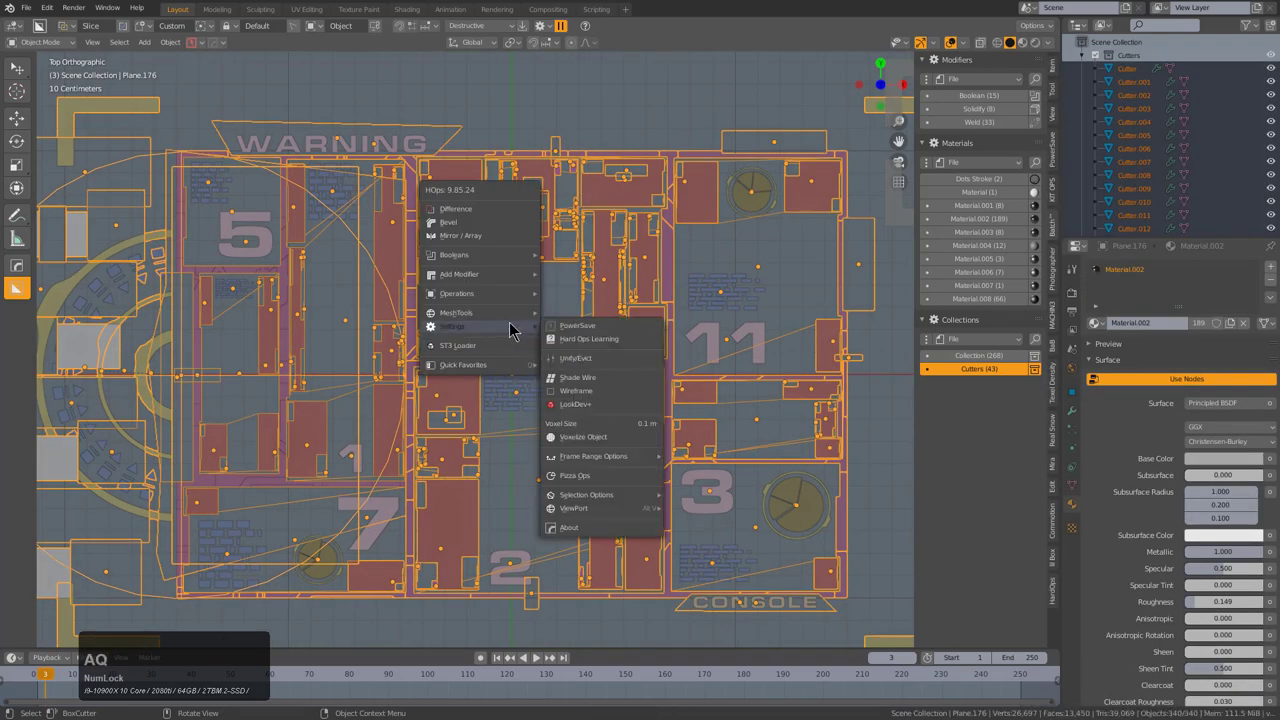
click(584, 368)
middle_click(421, 323)
scroll(down, 3)
middle_click(459, 320)
key(alt+a)
click(265, 360)
key(x)
click(265, 360)
- Run Unify/Evict so the slicing cutters move into the Cutters collection
middle_click(581, 386)
scroll(up, 3)
middle_click(667, 342)
scroll(up, 3)
click(586, 349)
key(g)
right_click(604, 320)
scroll(down, 3)
middle_click(699, 364)
key(a)
click(581, 346)
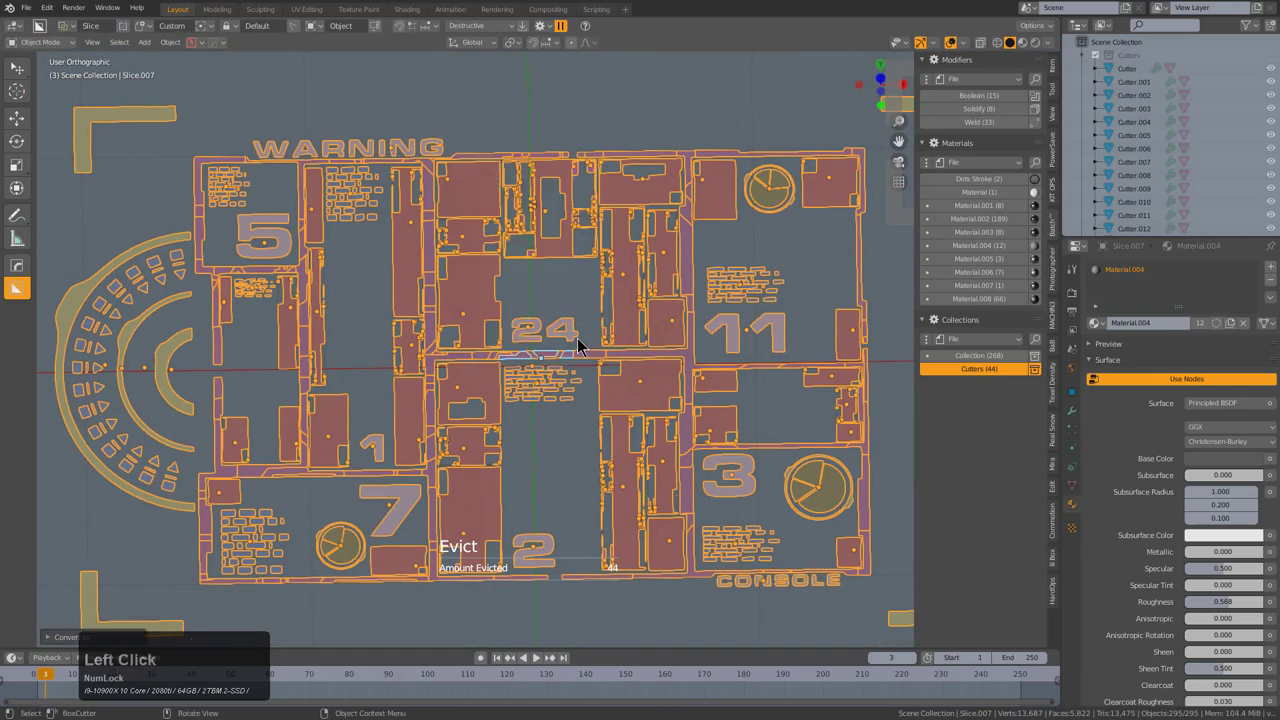
key(a)
- Set the HUD pieces' origins to their own geometry from the snap pie menu
middle_click(481, 350)
scroll(down, 3)
middle_click(508, 343)
click(468, 336)
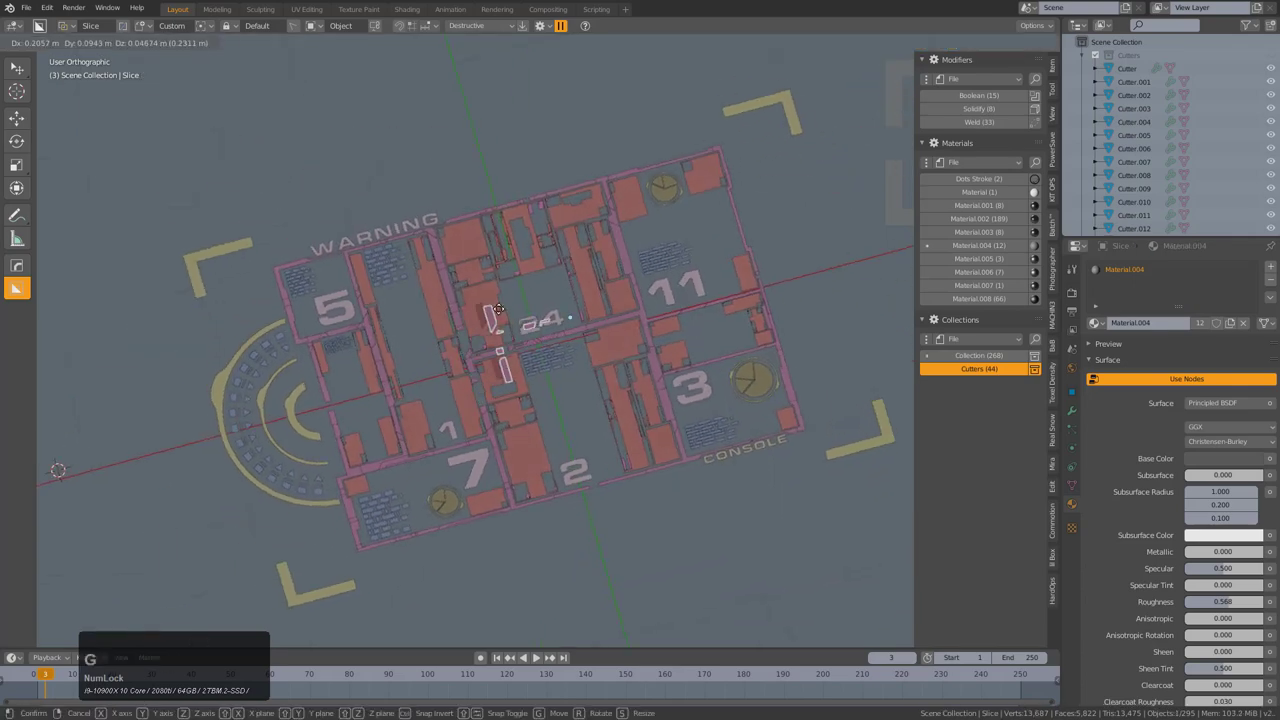
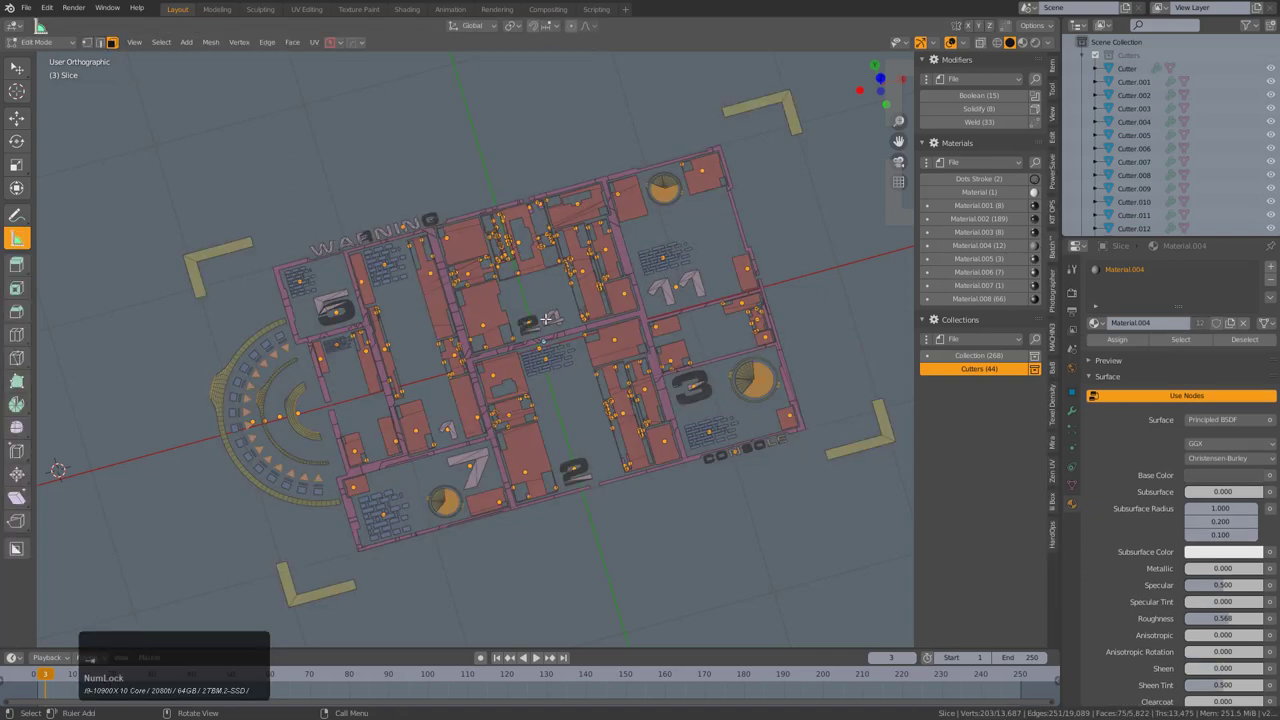
click(537, 352)
scroll(up, 3)
key(Right)
text(aa)
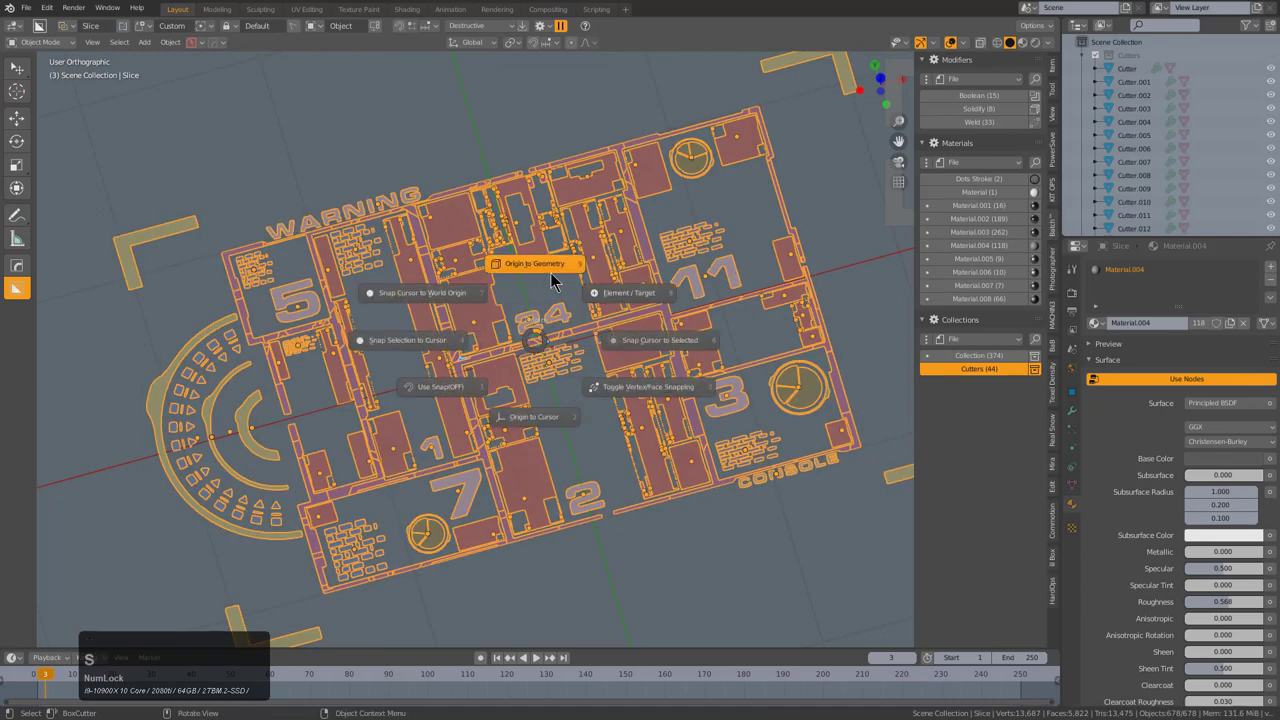
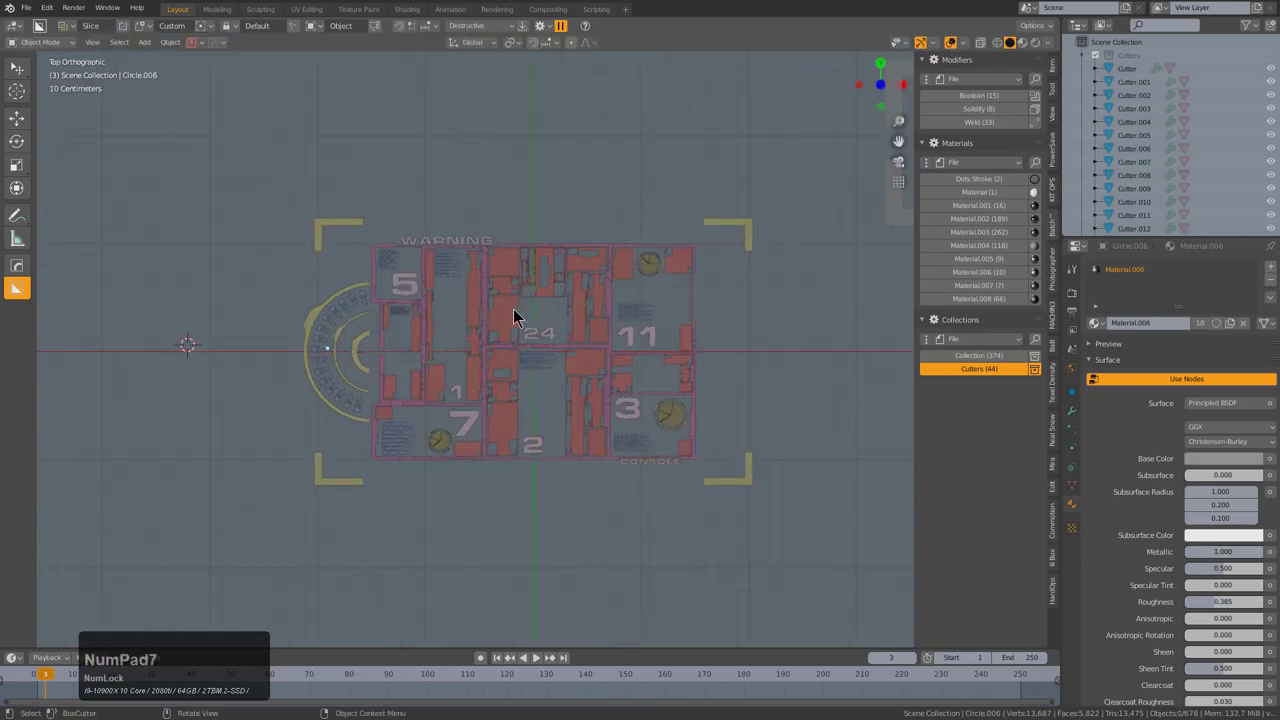
- Move the selected HUD pieces into a new collection named 'aff'
scroll(up, 3)
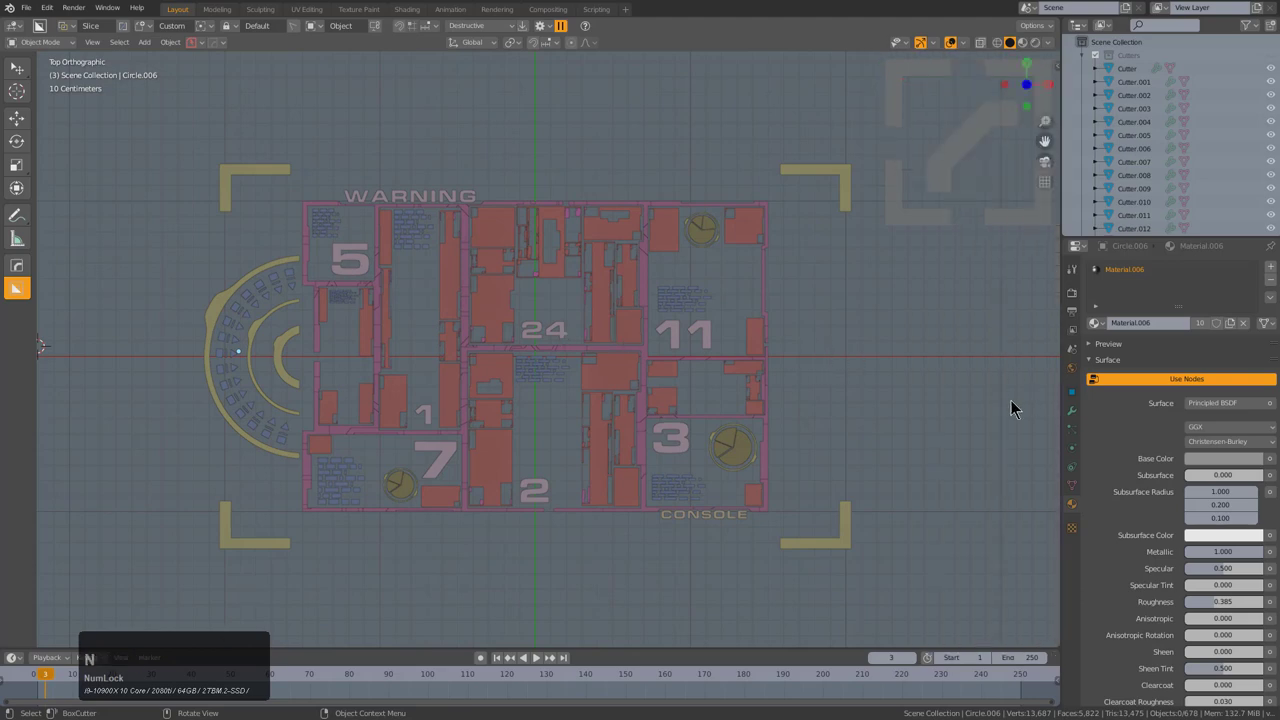
key(n)
click(1061, 529)
scroll(down, 3)
key(a)
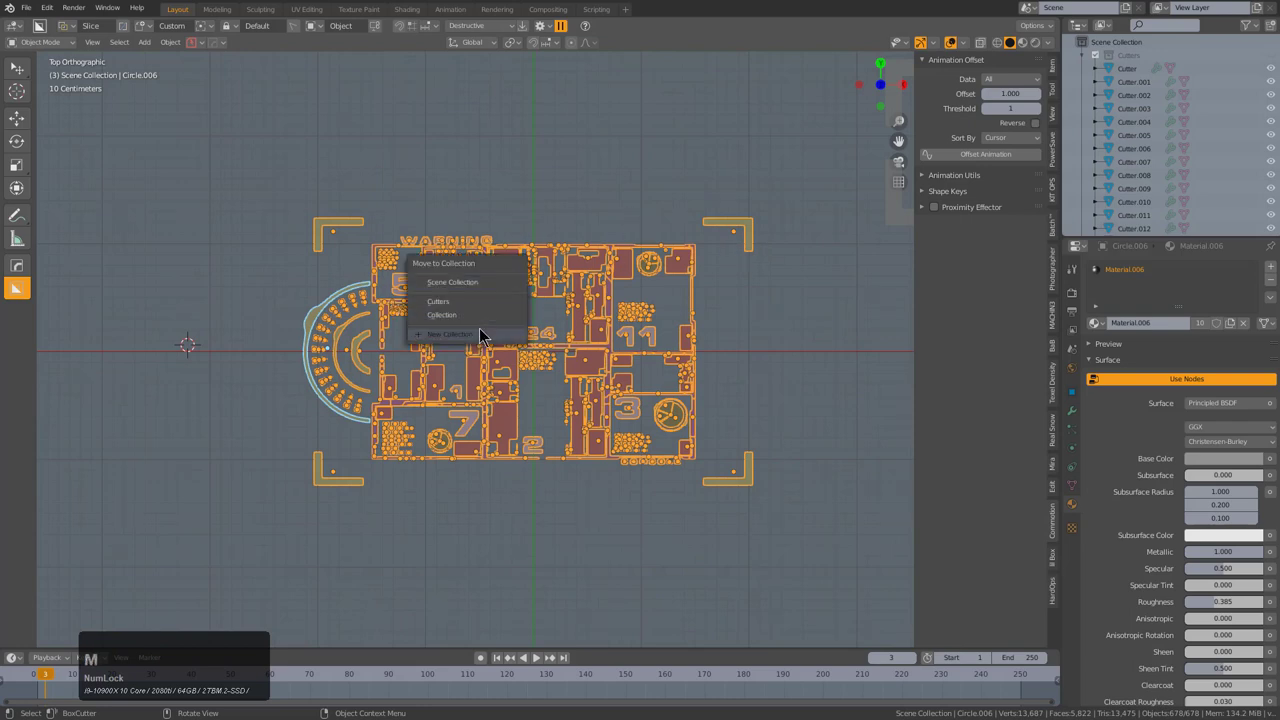
click(478, 346)
key(a)
key(BackSpace)
key(BackSpace)
key(BackSpace)
key(f)
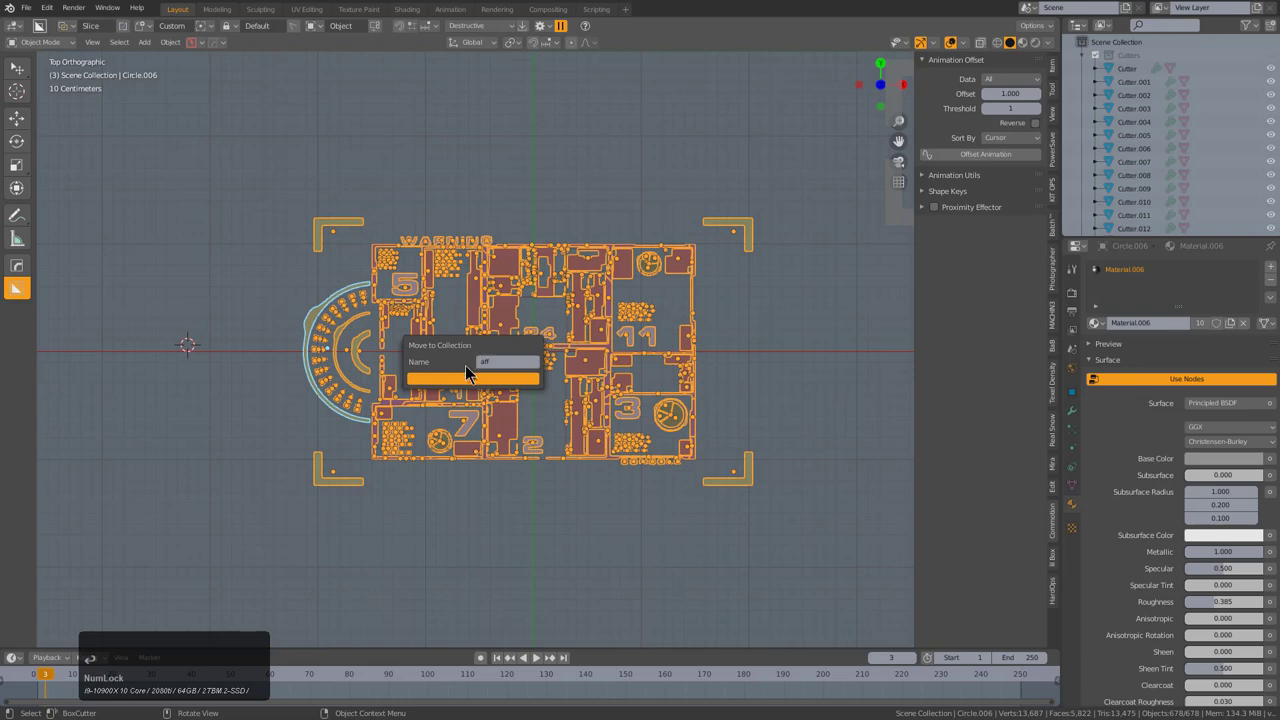
click(474, 385)
- Add a sphere-shaped empty at the HUD's centre as the effector
right_click(522, 360)
key(shift+a)
click(514, 491)
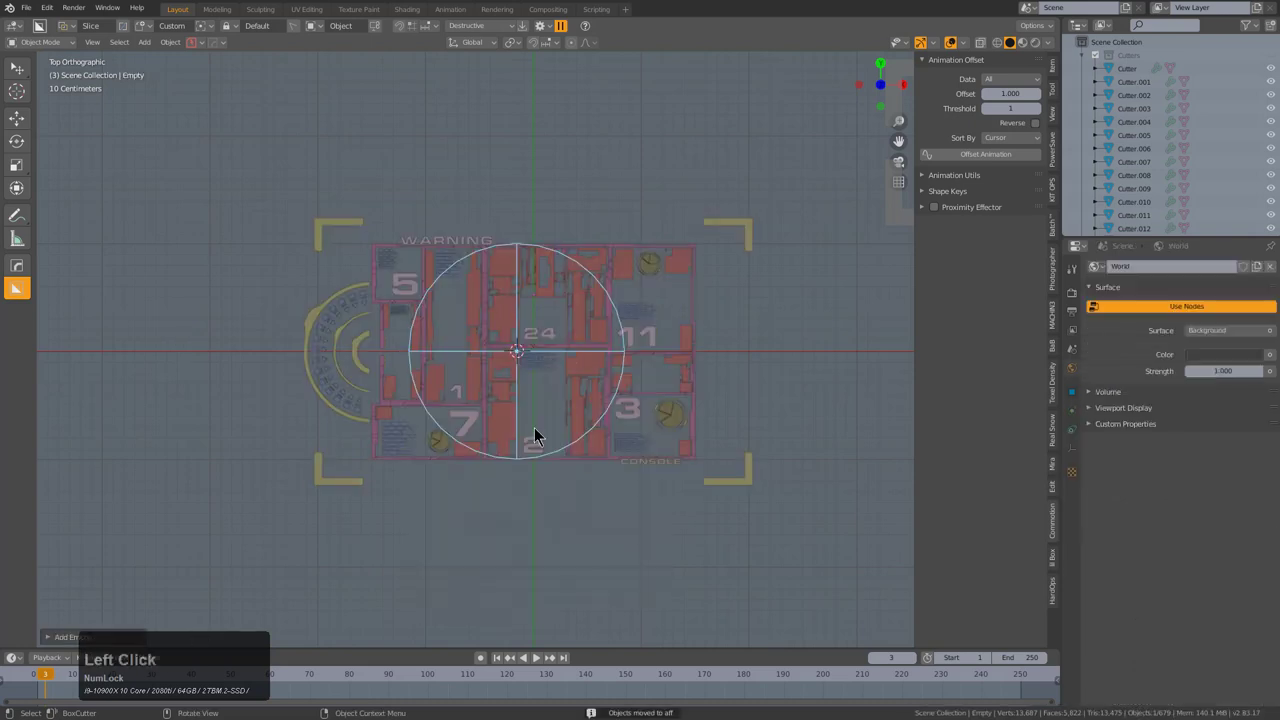
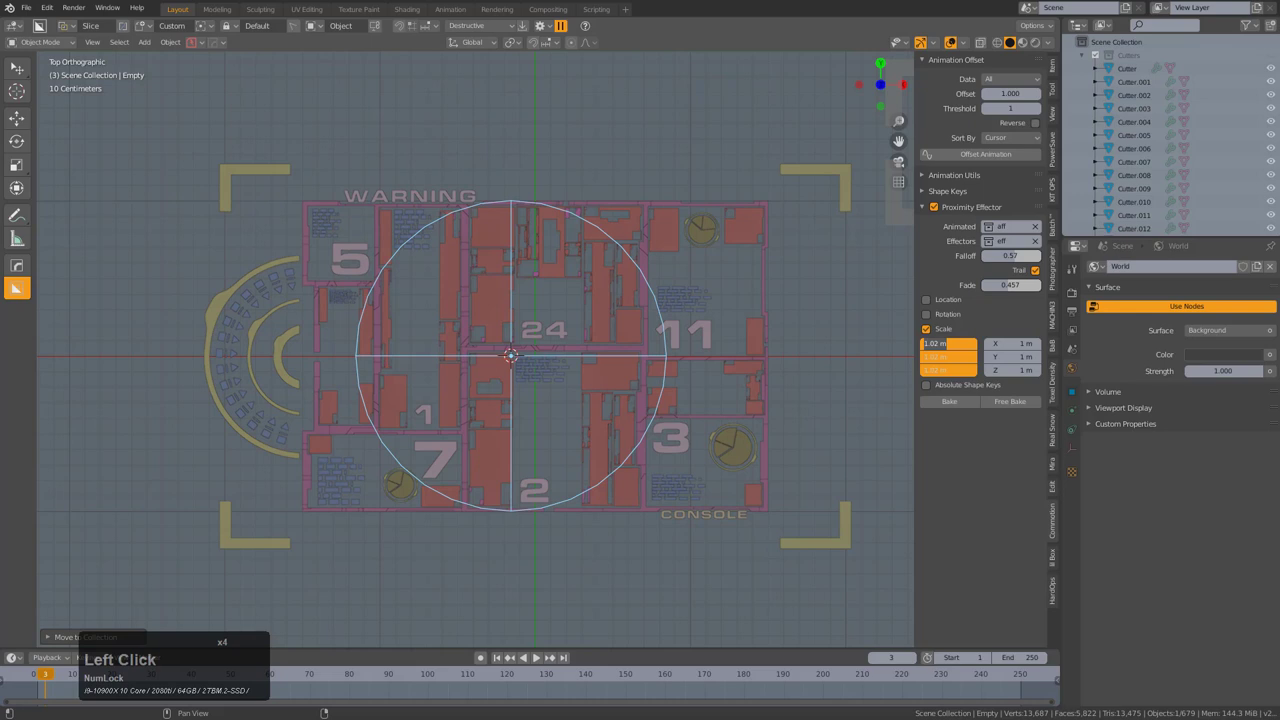
- Set the effector Scale start to 0 m, play the timeline and sweep the empty across the HUD to test
key(KP_Decimal)
key(KP_Enter)
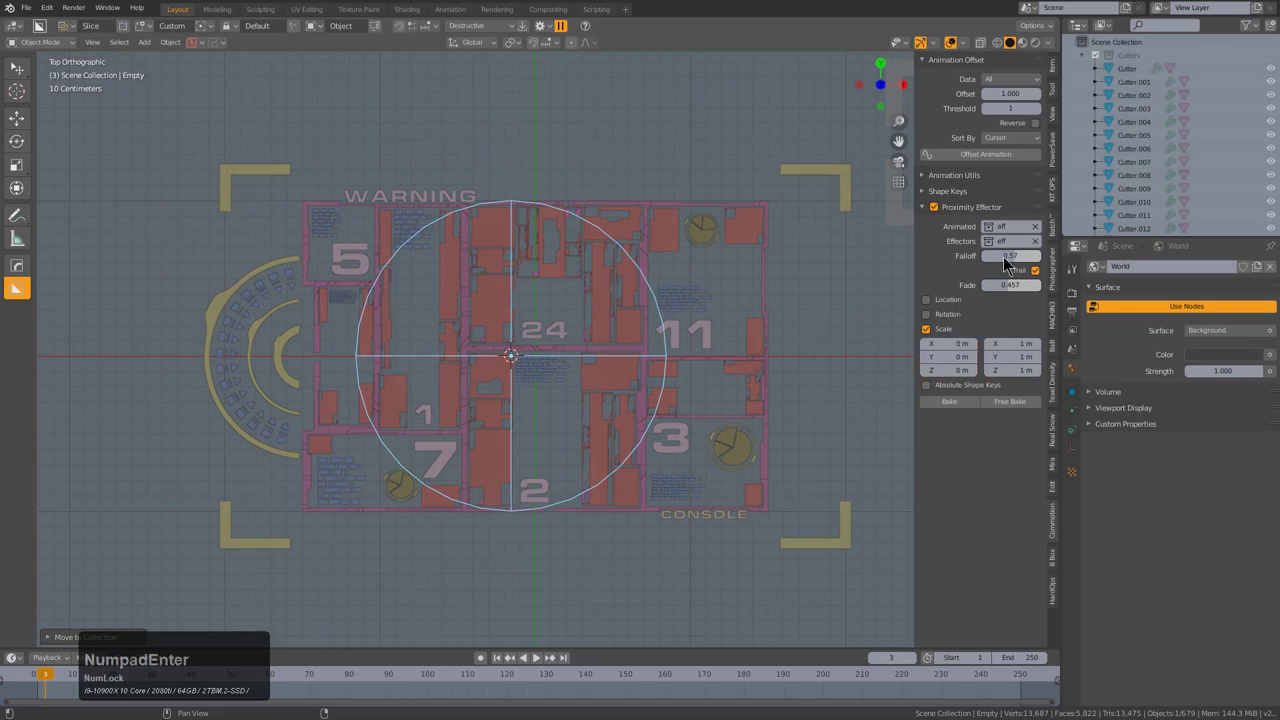
key(shift+KP_Enter)
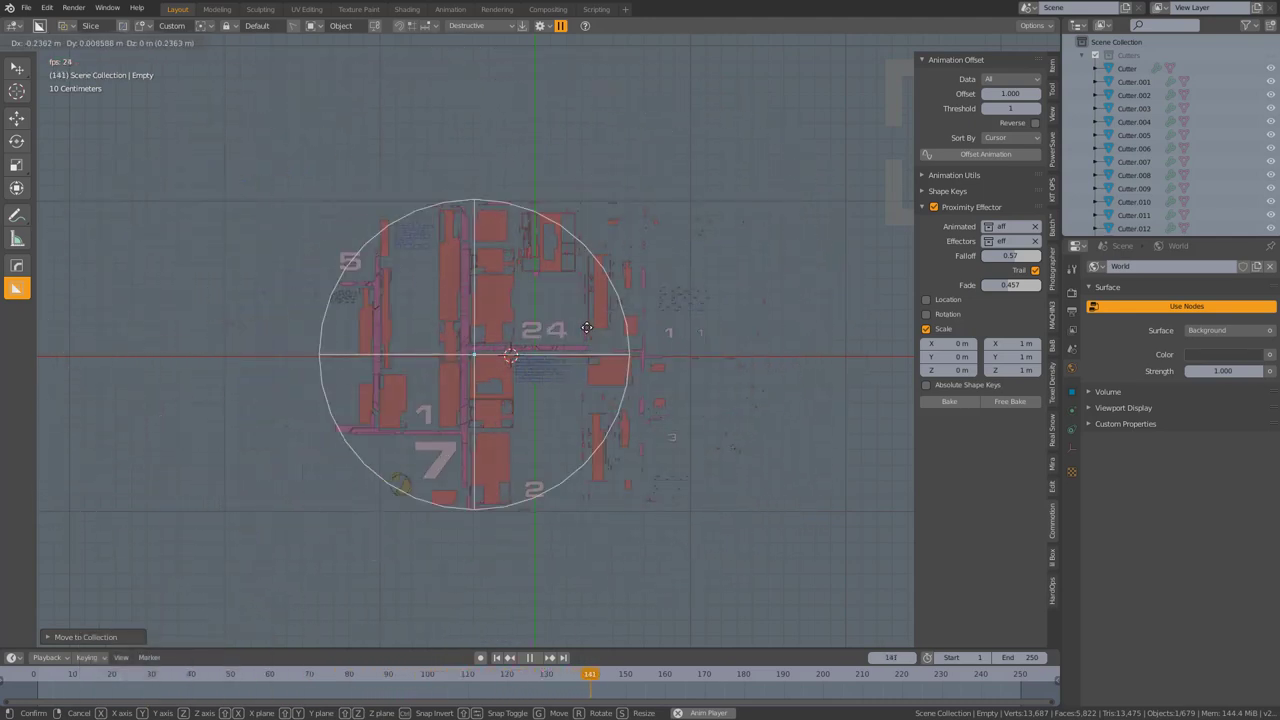
right_click(738, 259)
click(955, 50)
key(g)
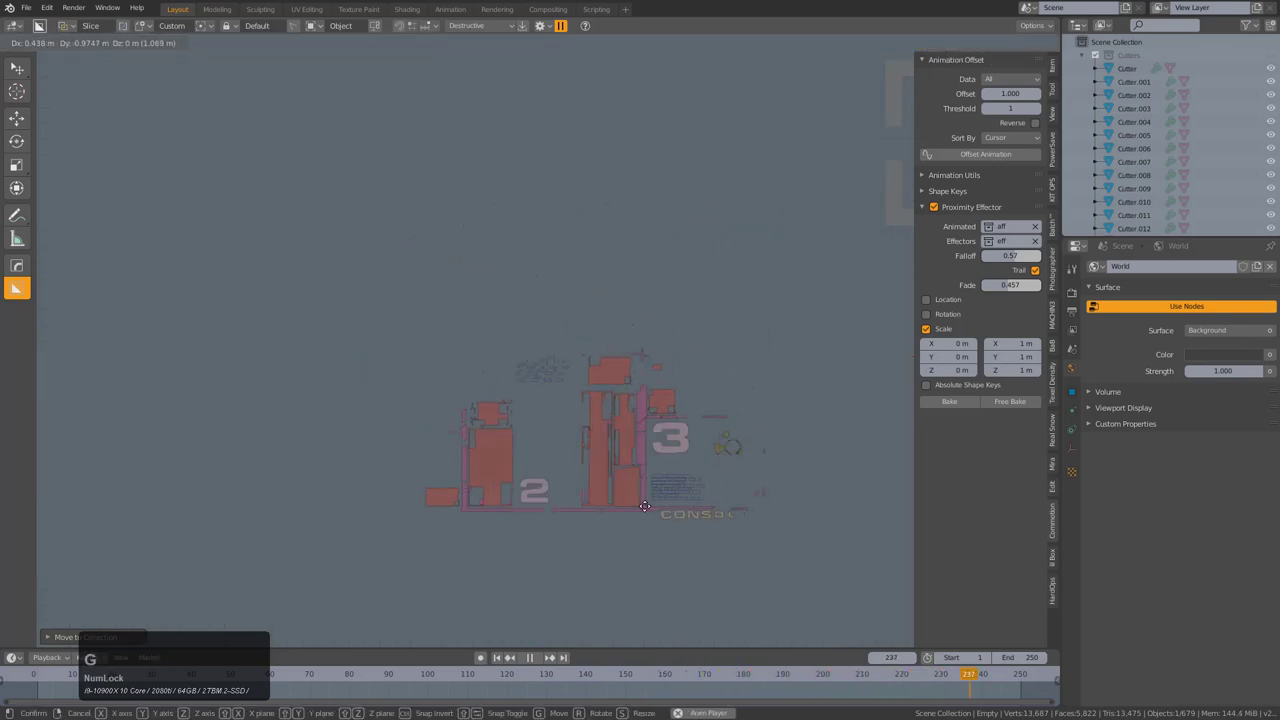
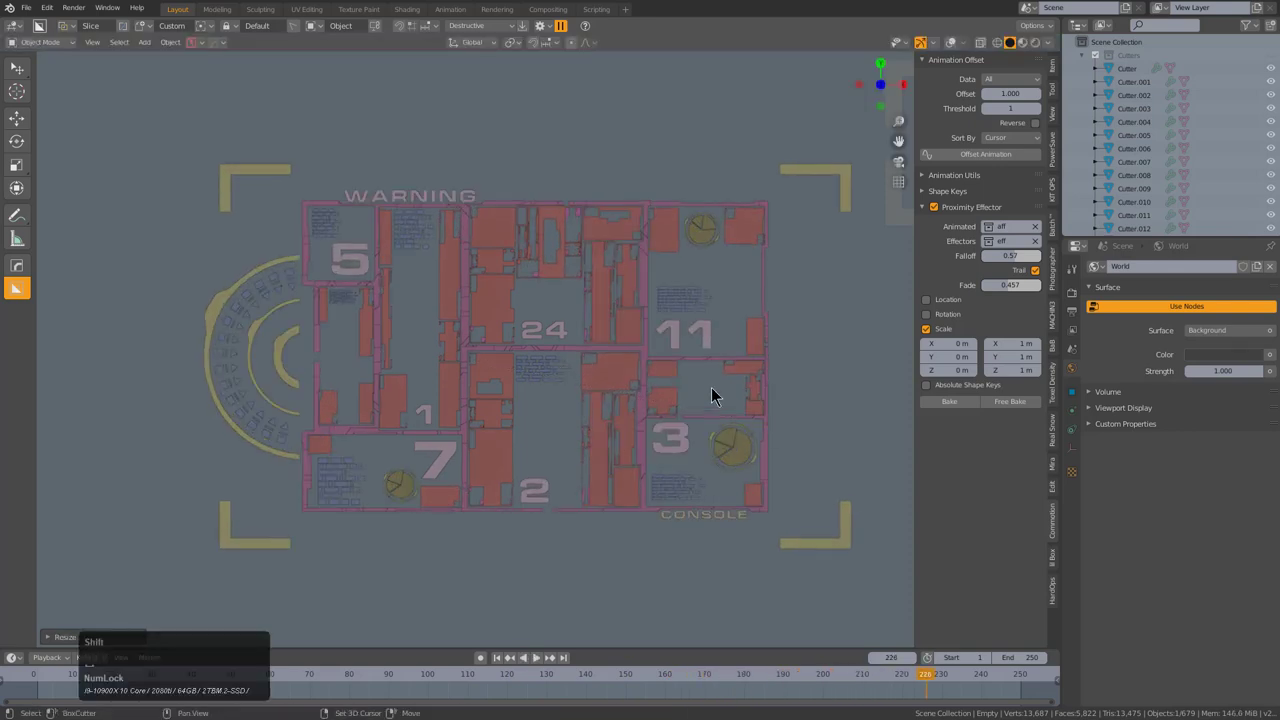
- Switch to Material Preview shading and orbit the HUD in perspective
click(1027, 52)
scroll(up, 3)
middle_click(623, 303)
middle_click(610, 277)
key(KP_5)
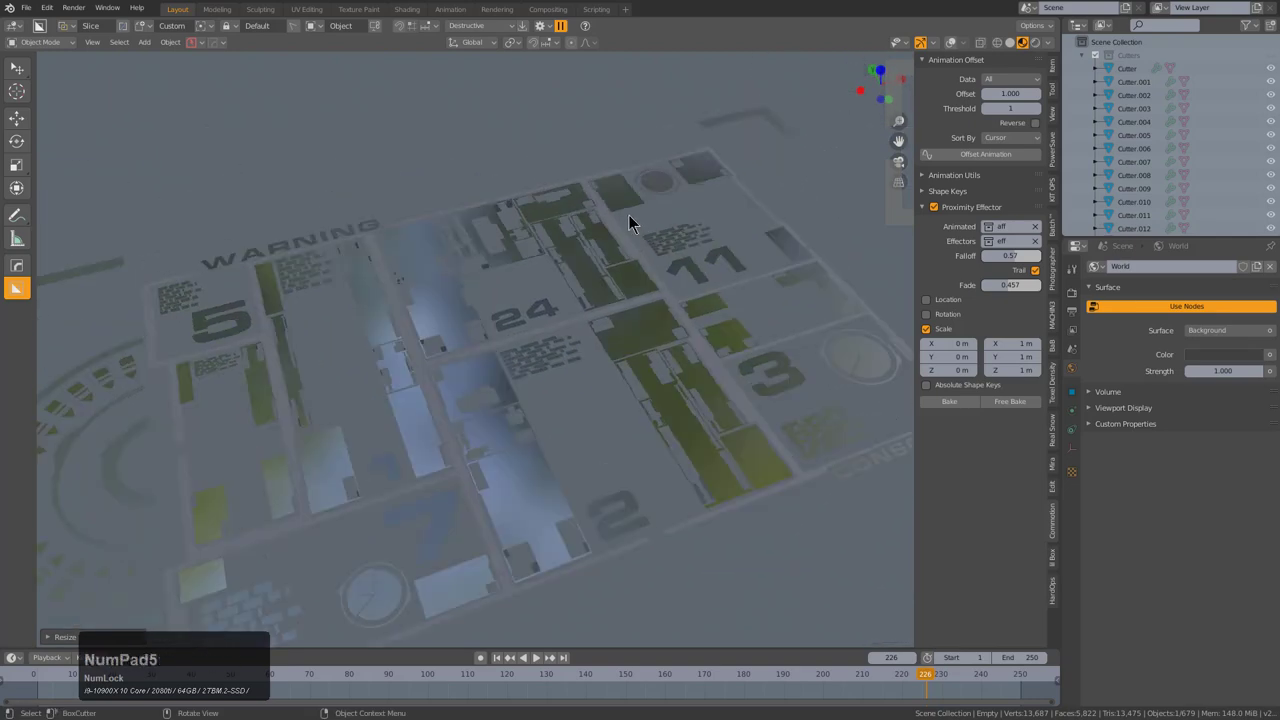
middle_click(613, 267)
middle_click(516, 301)
- Select a HUD border slice and bring up the HOPS material list showing Material.004
click(574, 162)
key(g)
right_click(579, 145)
scroll(down, 3)
middle_click(658, 368)
middle_click(621, 352)
middle_click(606, 356)
key(alt+m)
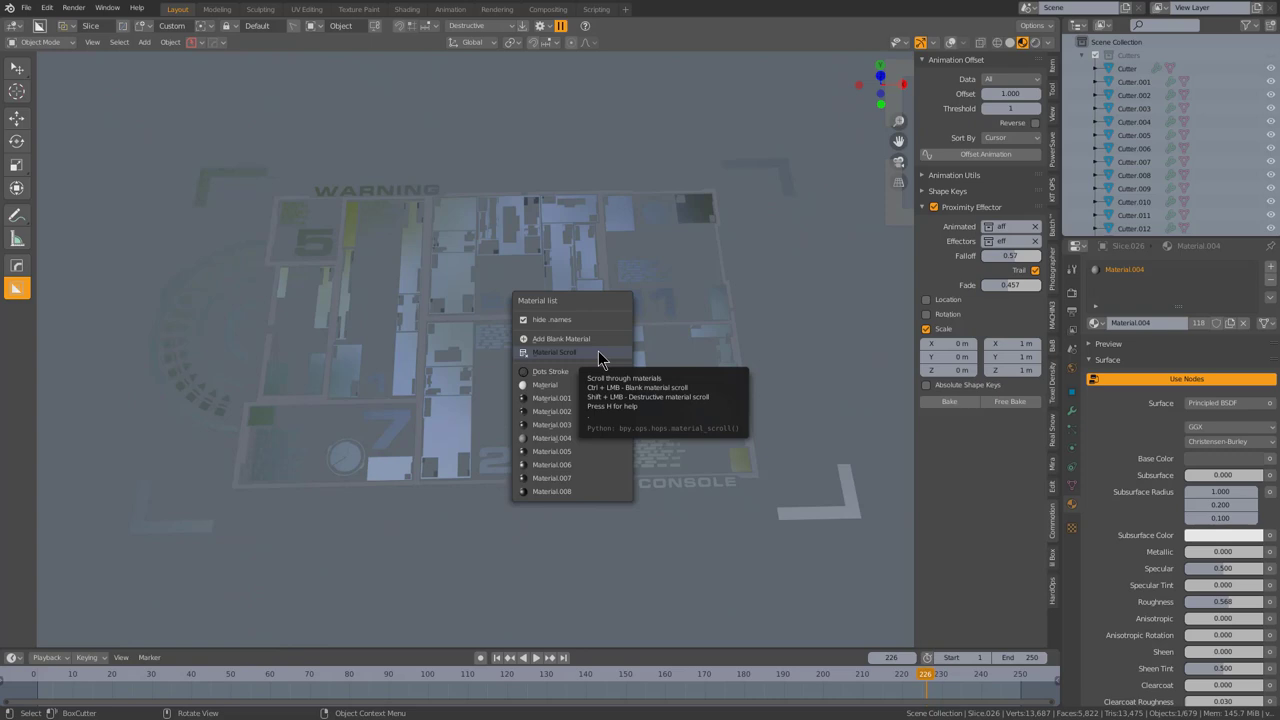
- Give the HUD border the HOPS emission_glow material via Material Scroll and bring up its Color2 for editing
key(shift+Num_Lock)
click(604, 361)
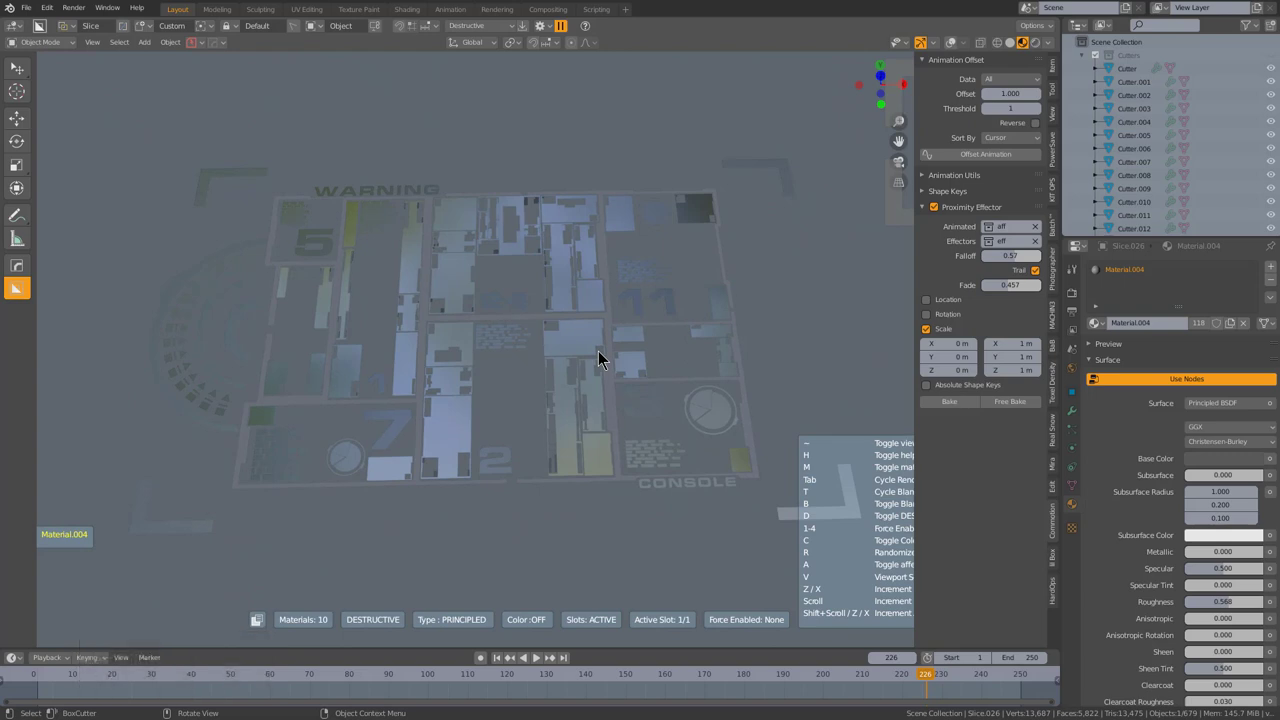
key(t)
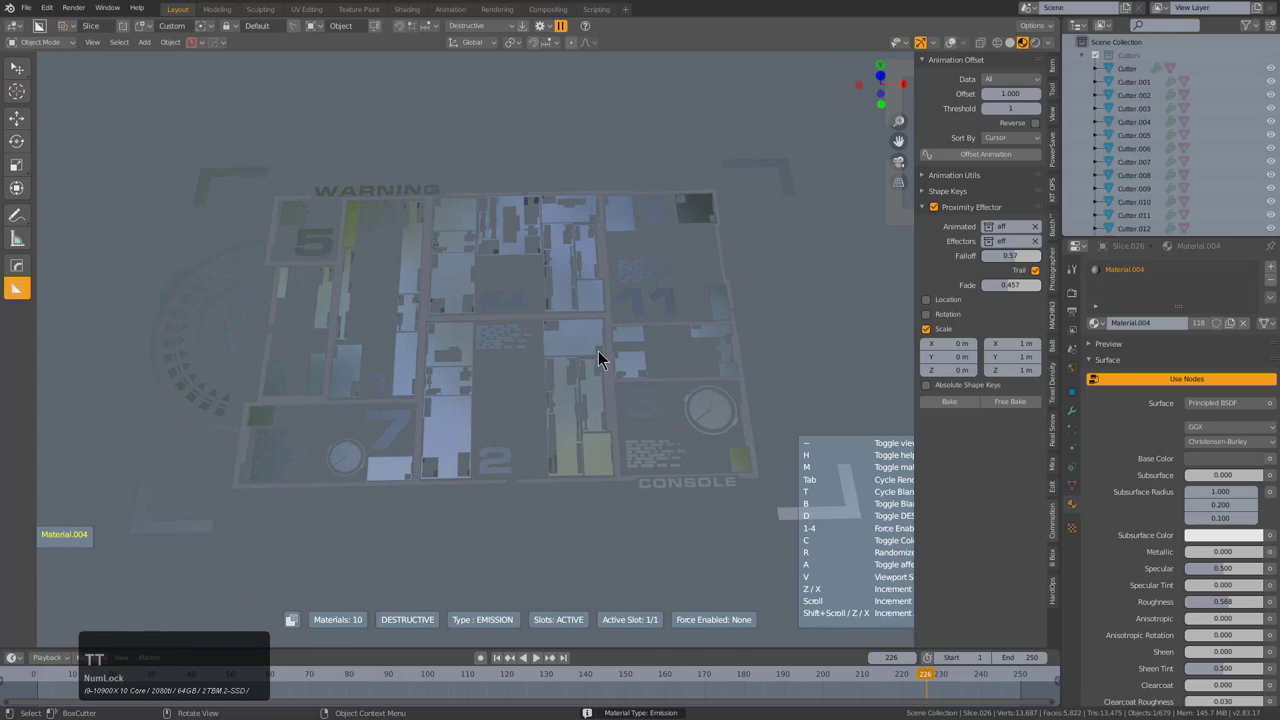
text(tt)
scroll(up, 3)
scroll(up, 3)
scroll(up, 3)
scroll(up, 3)
click(604, 361)
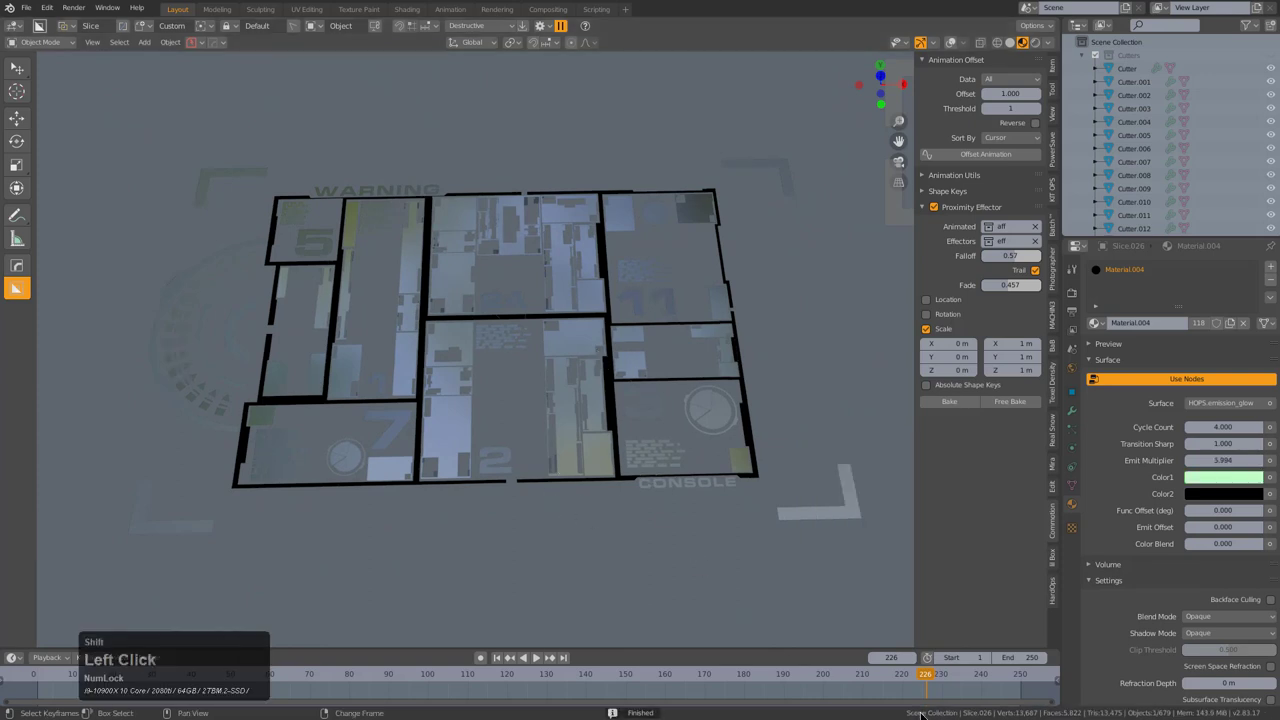
right_click(907, 701)
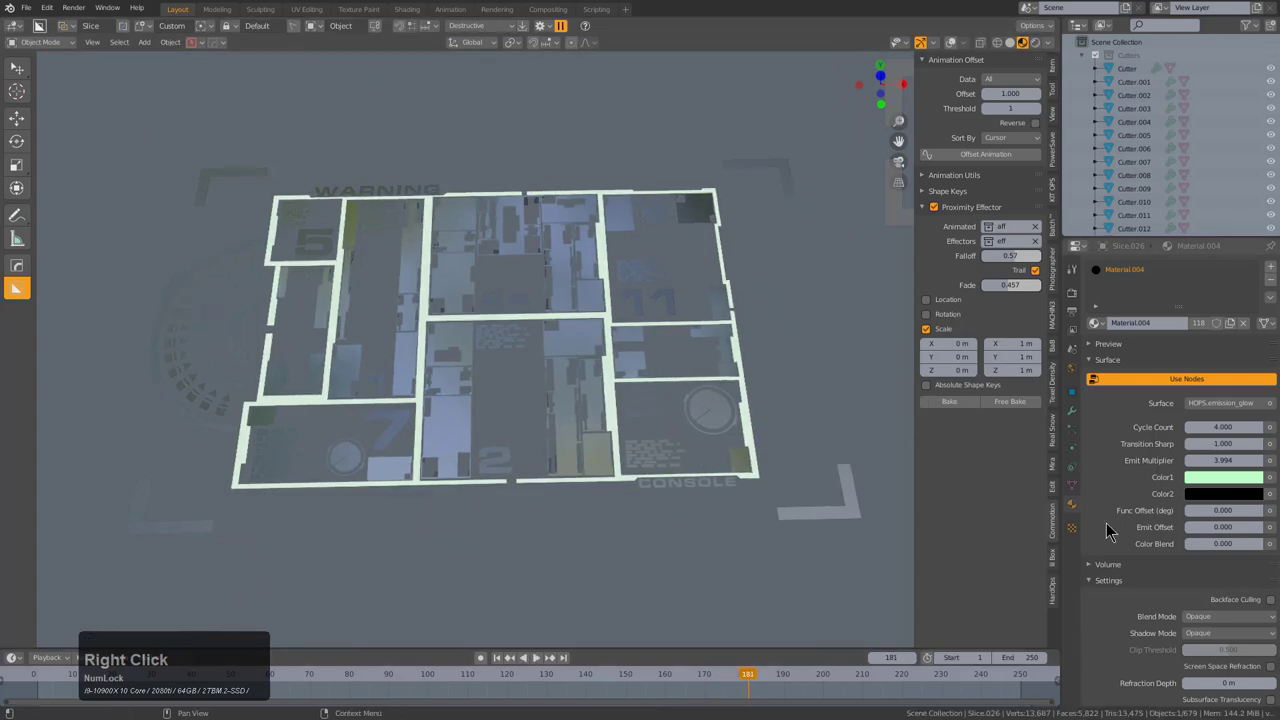
click(1231, 501)
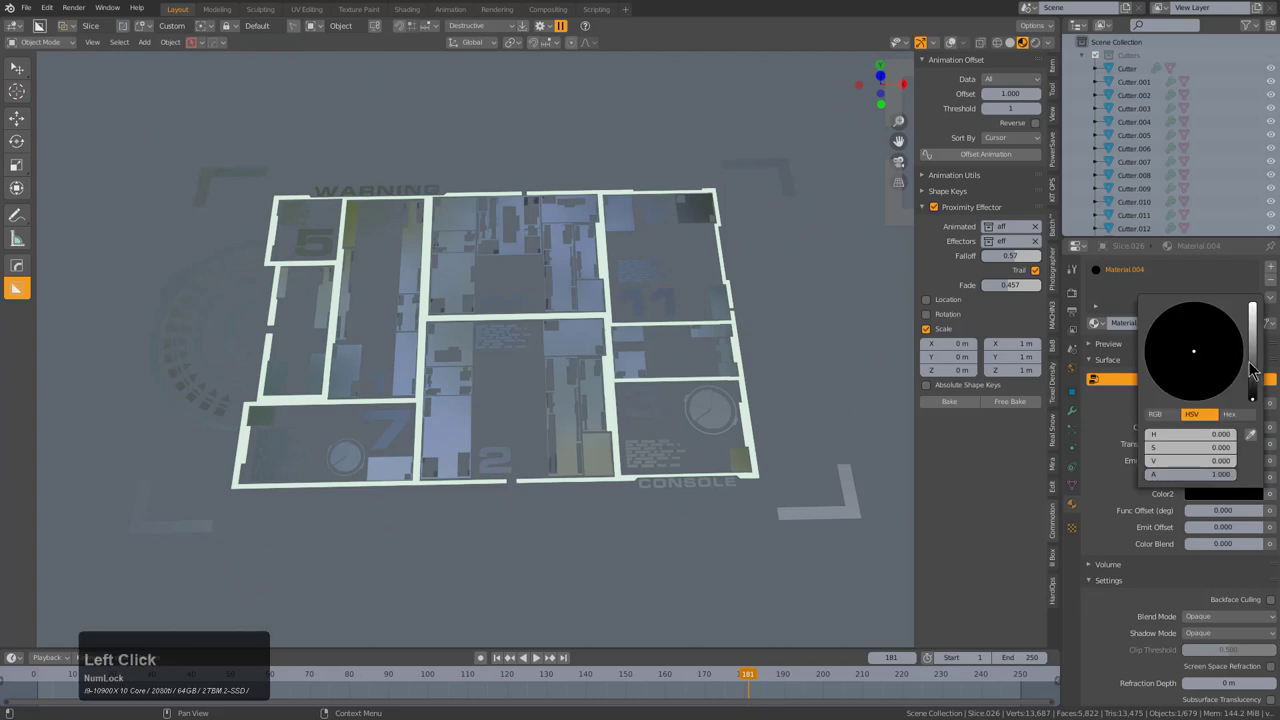
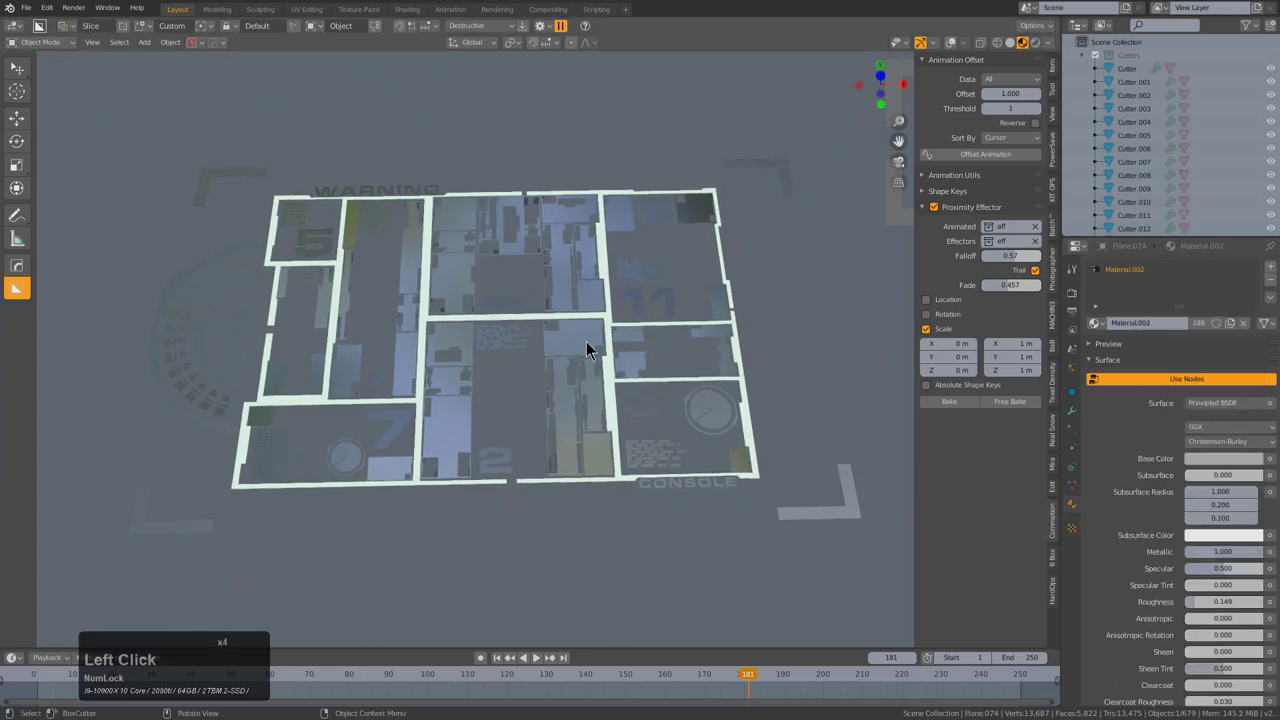
- Assign the emission_glow material to the first selected HUD piece via Material Scroll
key(m)
key(shift+m)
click(583, 366)
key(t)
scroll(up, 3)
scroll(down, 3)
scroll(down, 3)
scroll(up, 3)
scroll(up, 3)
scroll(up, 3)
click(583, 366)
- Assign the emission_glow material to the HUD panel blocks
click(514, 352)
key(m)
click(505, 357)
key(t)
scroll(up, 3)
scroll(up, 3)
scroll(up, 3)
scroll(up, 3)
scroll(up, 3)
scroll(down, 3)
scroll(up, 3)
scroll(up, 3)
scroll(up, 3)
scroll(up, 3)
click(505, 357)
- Set the blocks' Color1 glow to a cyan-blue
middle_click(658, 359)
click(1232, 484)
click(1209, 321)
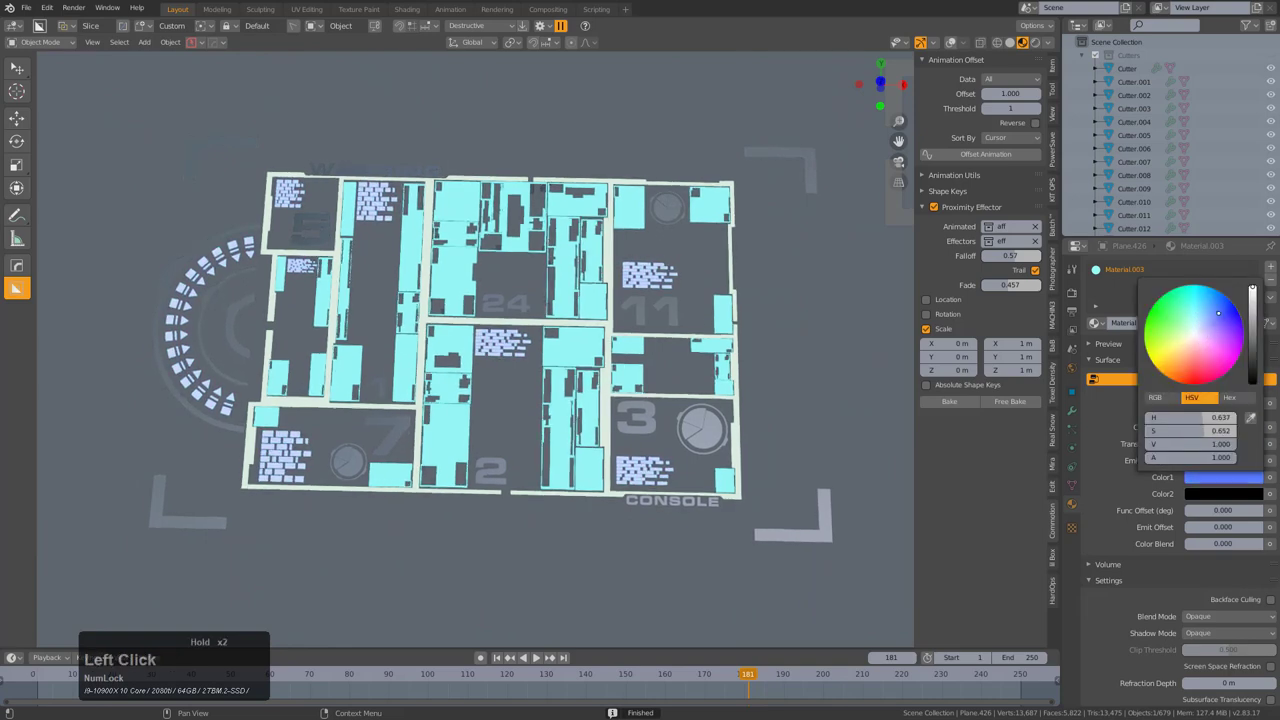
click(669, 313)
- Assign the emission_glow material to the HUD numbers so they glow pale
click(675, 344)
key(t)
scroll(up, 3)
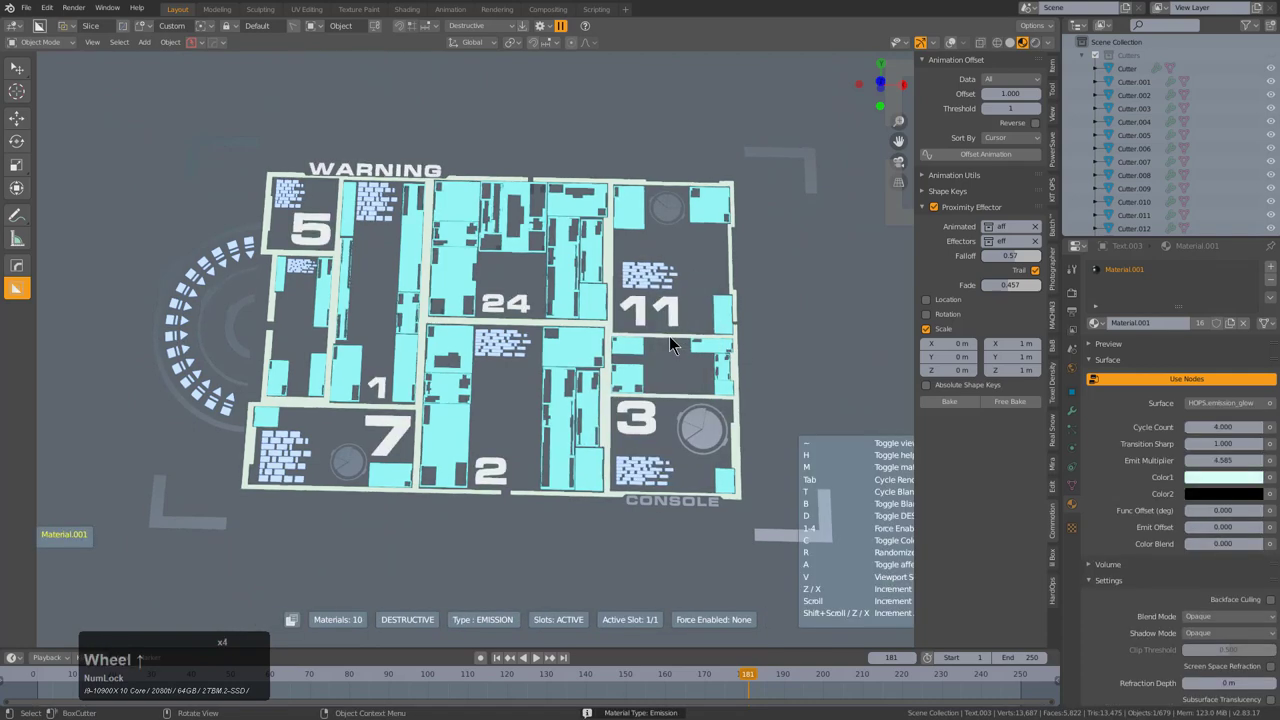
scroll(up, 3)
click(676, 343)
- Assign the emission_glow material to the HUD labels
click(665, 219)
key(g)
right_click(690, 283)
key(m)
click(704, 288)
key(t)
scroll(up, 3)
click(704, 288)
- Assign the emission_glow material to the round dials so they glow pink
click(687, 224)
key(g)
right_click(695, 235)
key(m)
click(703, 269)
key(t)
text(tt)
scroll(up, 3)
scroll(up, 3)
scroll(up, 3)
scroll(up, 3)
scroll(up, 3)
scroll(up, 3)
scroll(up, 3)
scroll(up, 3)
scroll(up, 3)
scroll(up, 3)
scroll(up, 3)
scroll(up, 3)
click(704, 268)
key(a)
middle_click(616, 320)
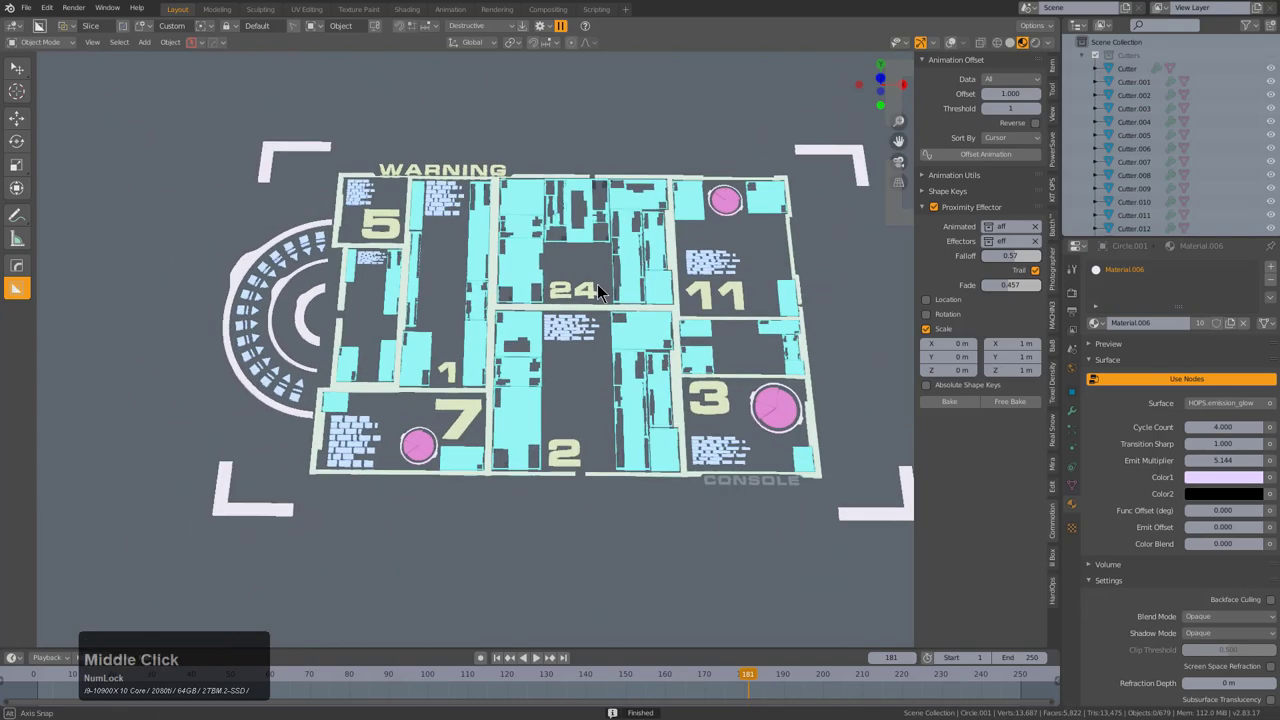
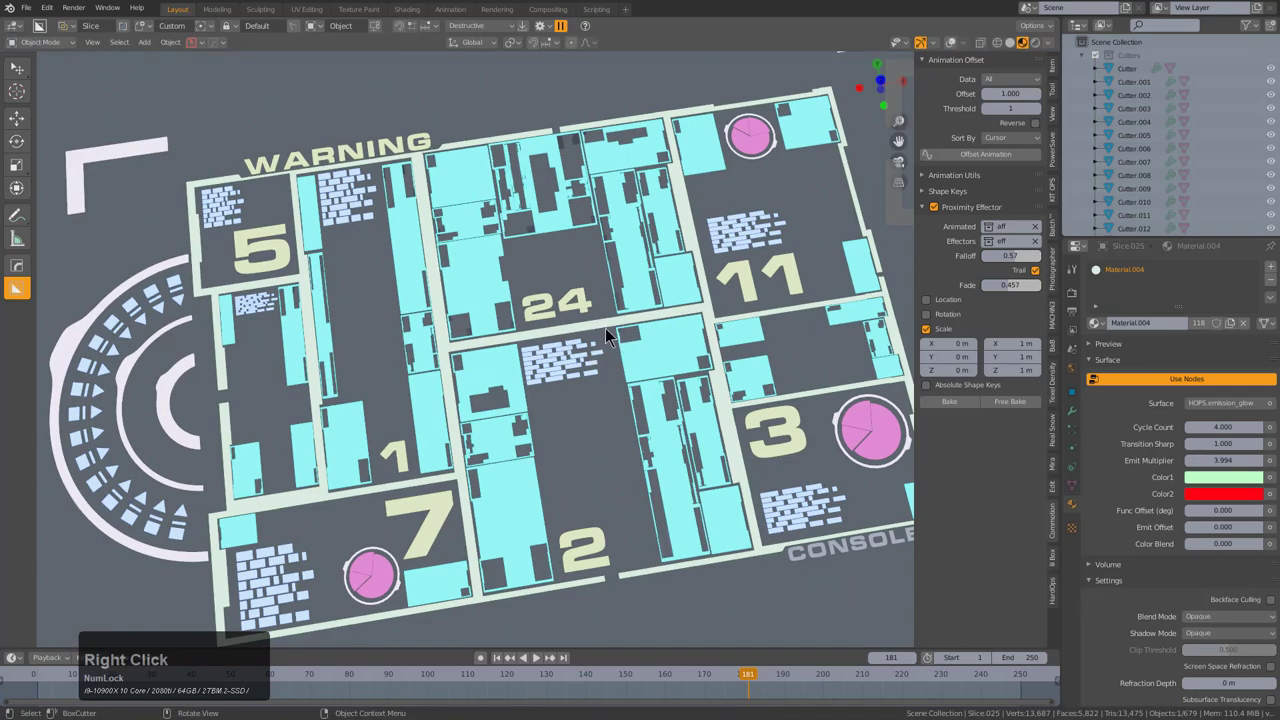
- Enable Bloom in the Eevee viewport settings so the emission colours glow
key(g)
right_click(631, 324)
scroll(down, 3)
middle_click(593, 402)
scroll(down, 3)
middle_click(609, 381)
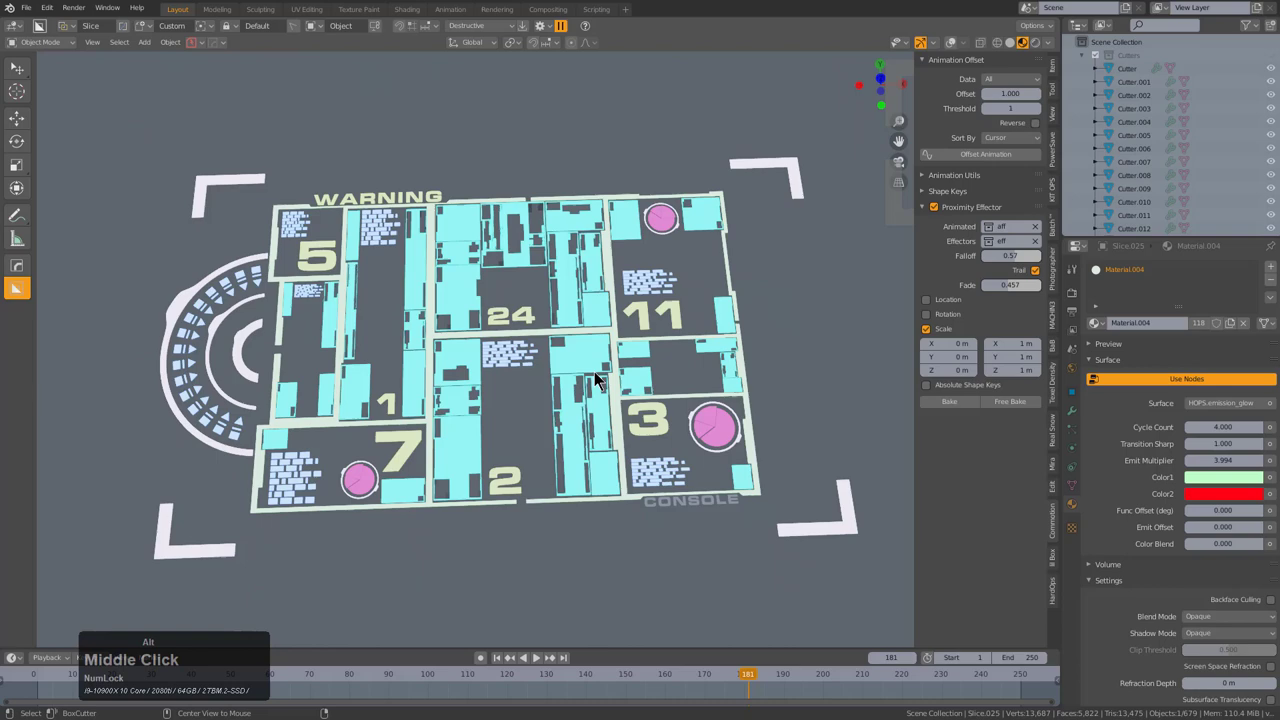
key(alt+v)
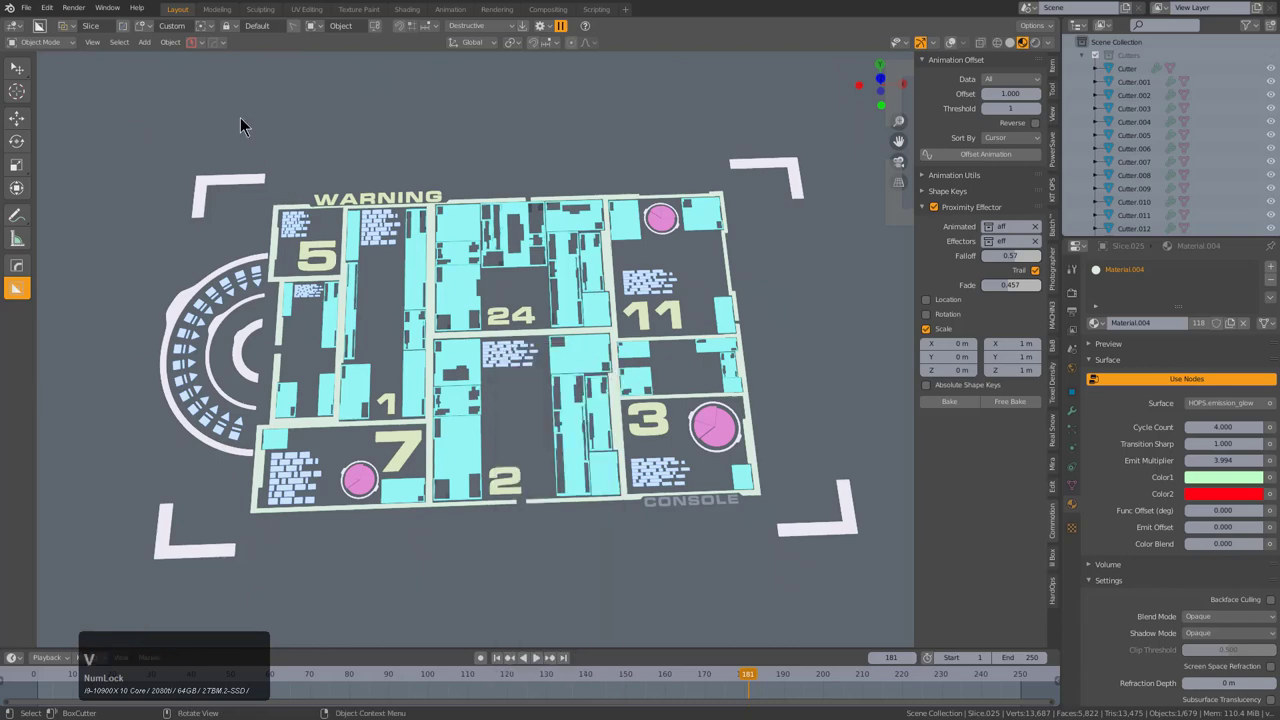
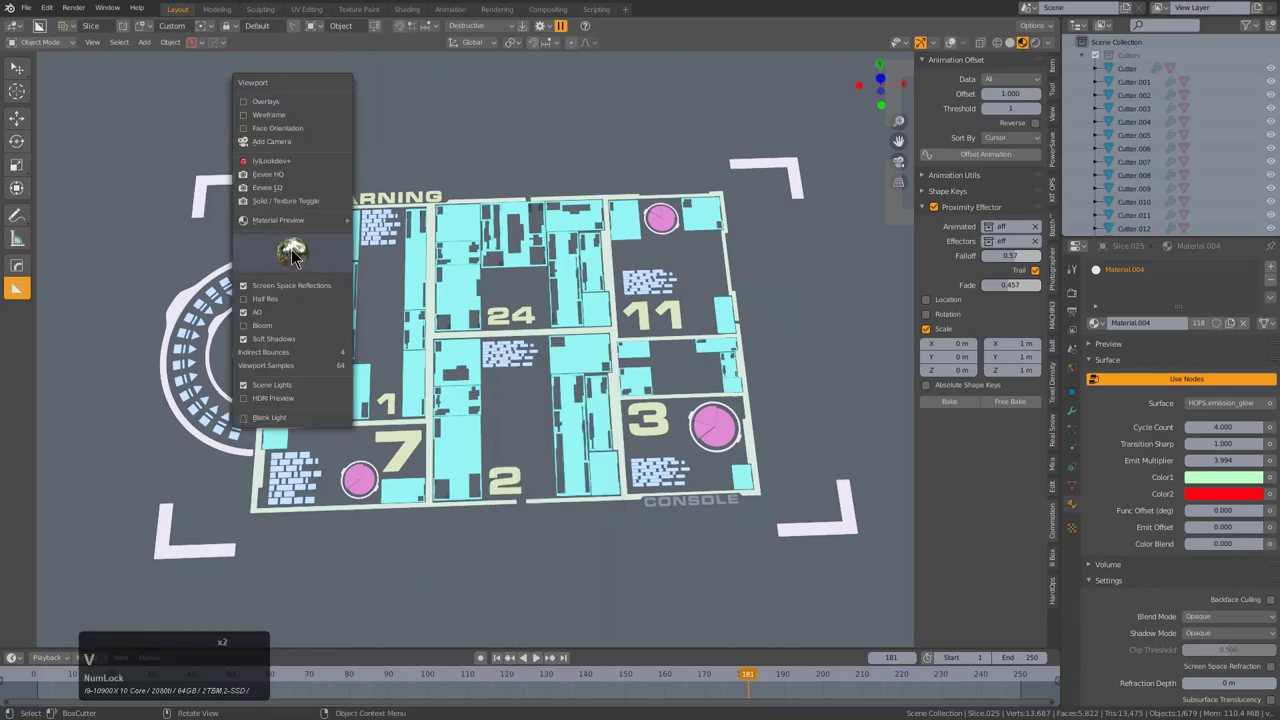
click(245, 335)
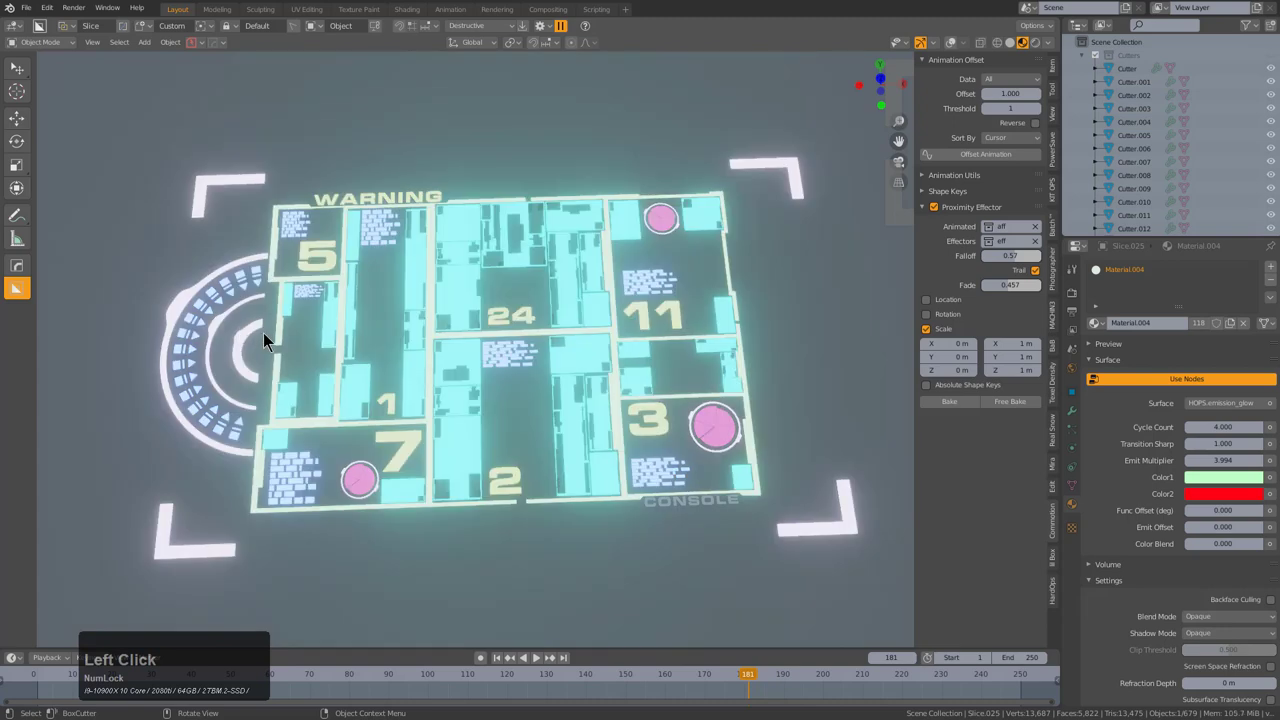
- Inspect the glowing HUD and turn the viewport overlays back on
middle_click(486, 326)
scroll(down, 3)
middle_click(492, 339)
scroll(up, 3)
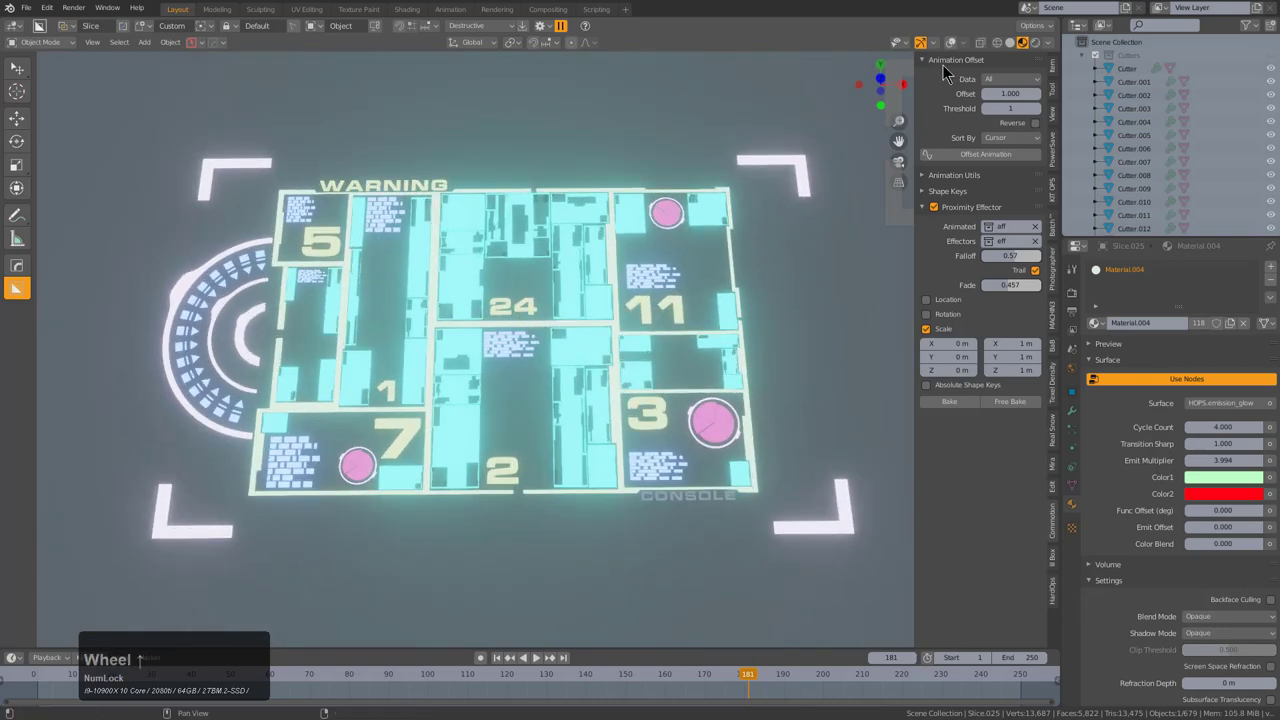
click(961, 51)
scroll(down, 3)
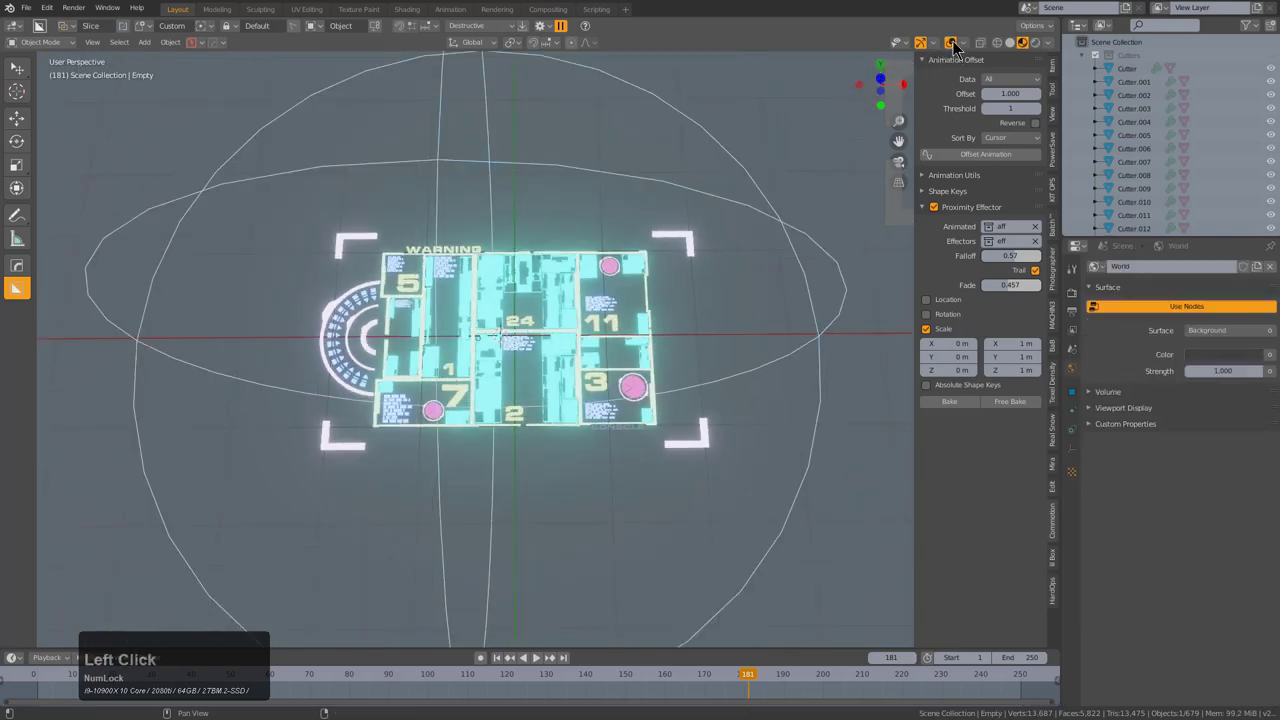
- Drag the effector sphere across the HUD during playback to preview the glow changes
middle_click(629, 305)
scroll(up, 3)
key(g)
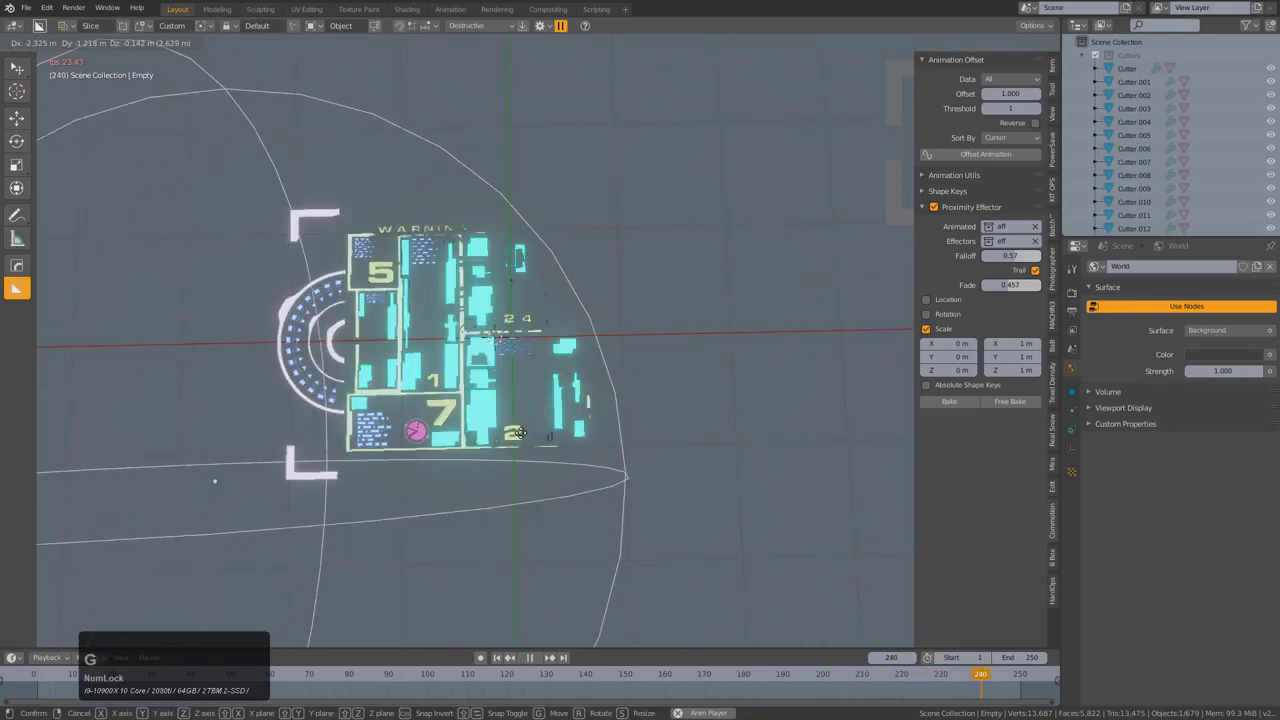
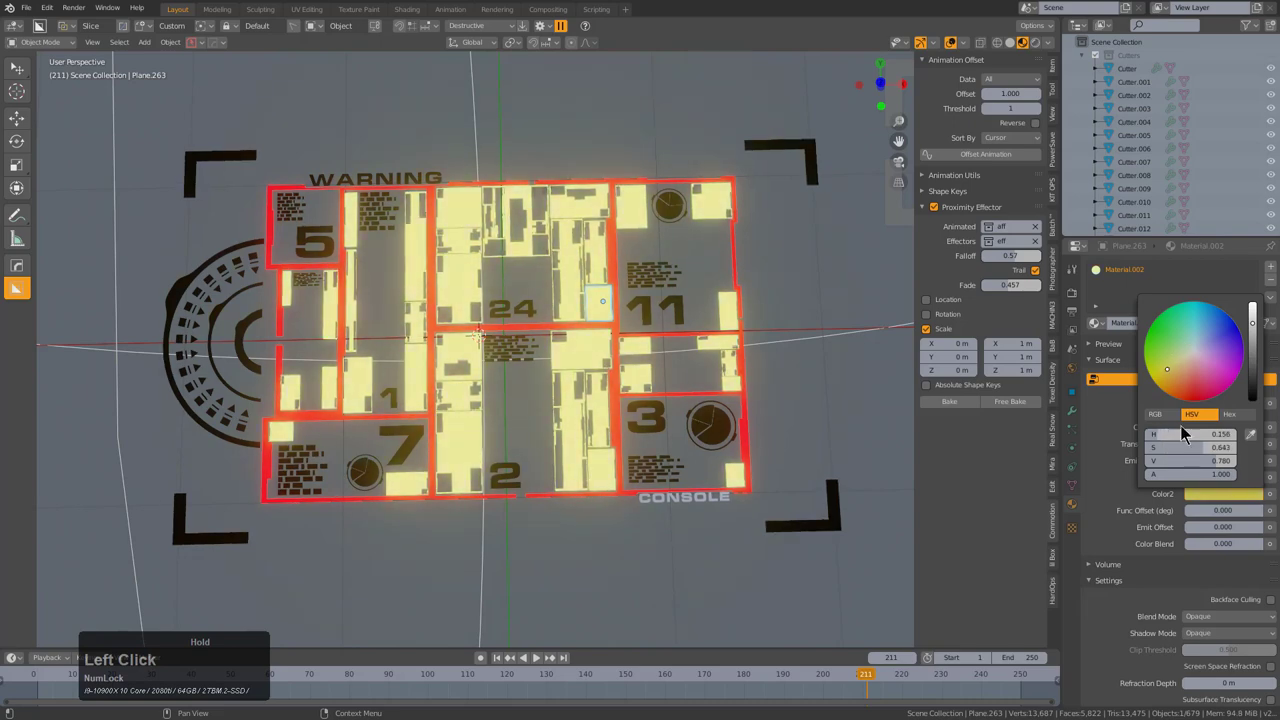
- Paste the glow settings onto the dashed text blocks and make their Color2 pinkish red
key(ctrl+c)
click(658, 281)
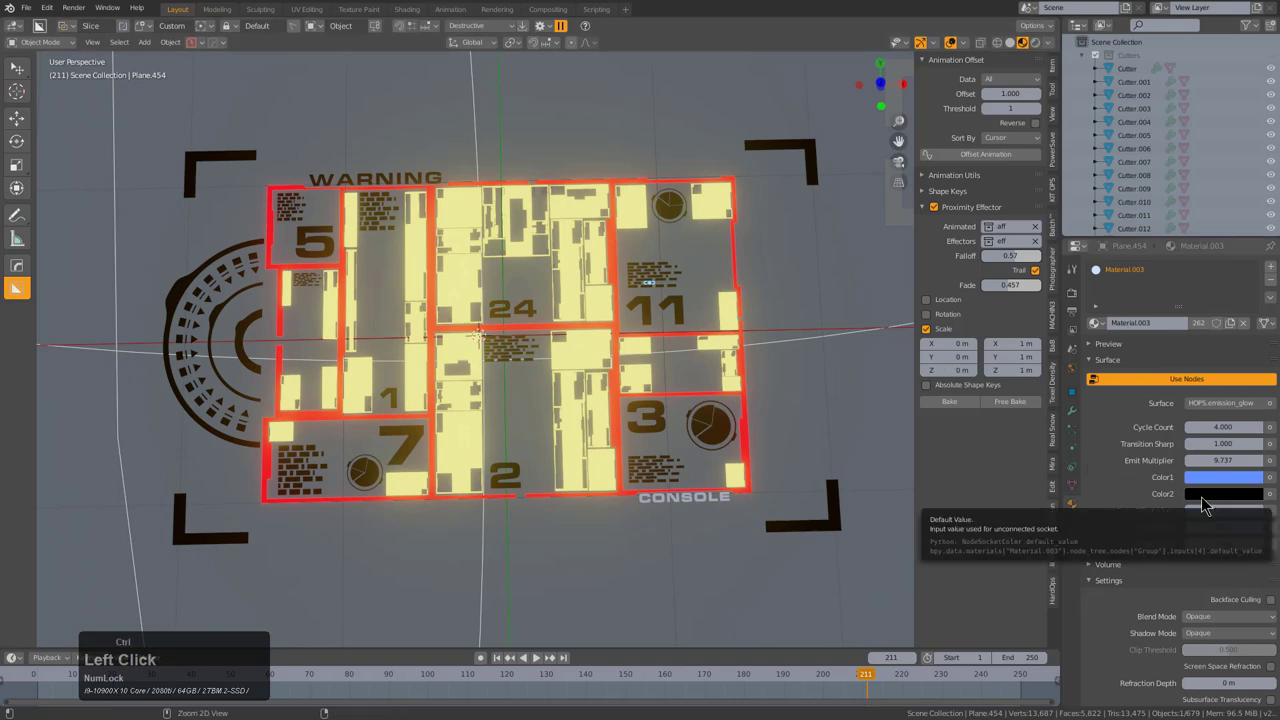
key(ctrl+v)
click(1209, 504)
click(1203, 380)
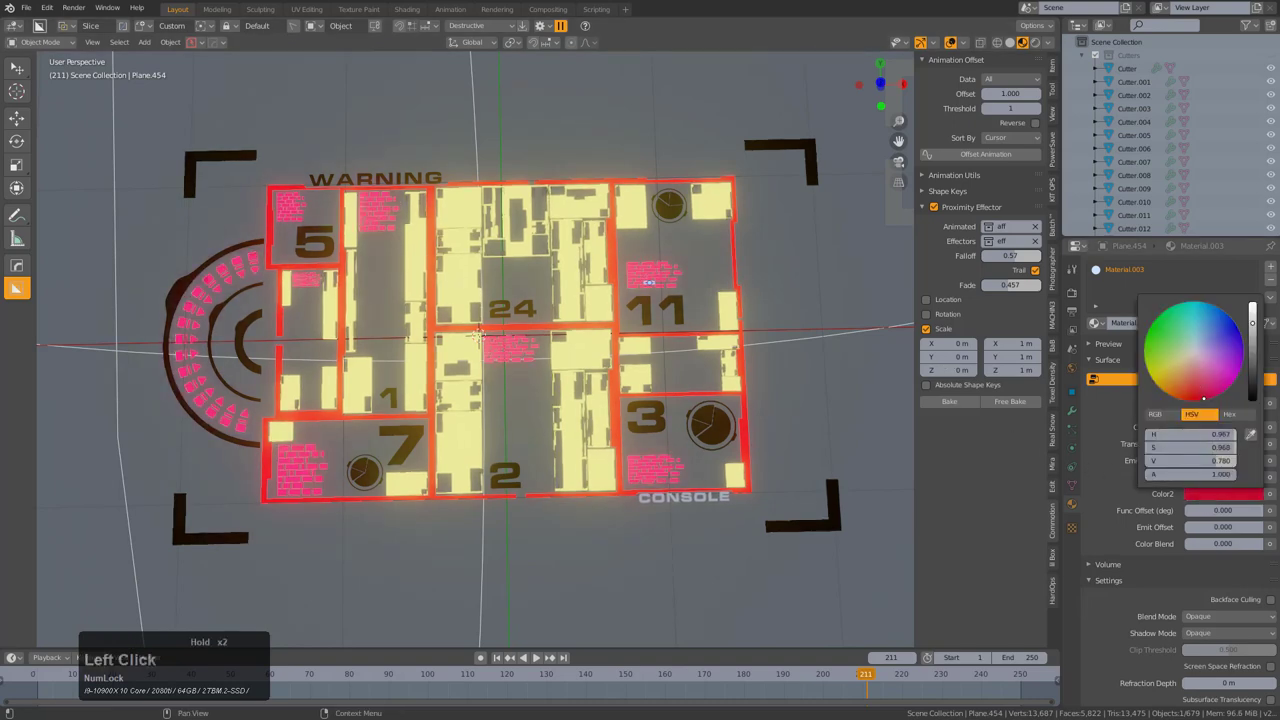
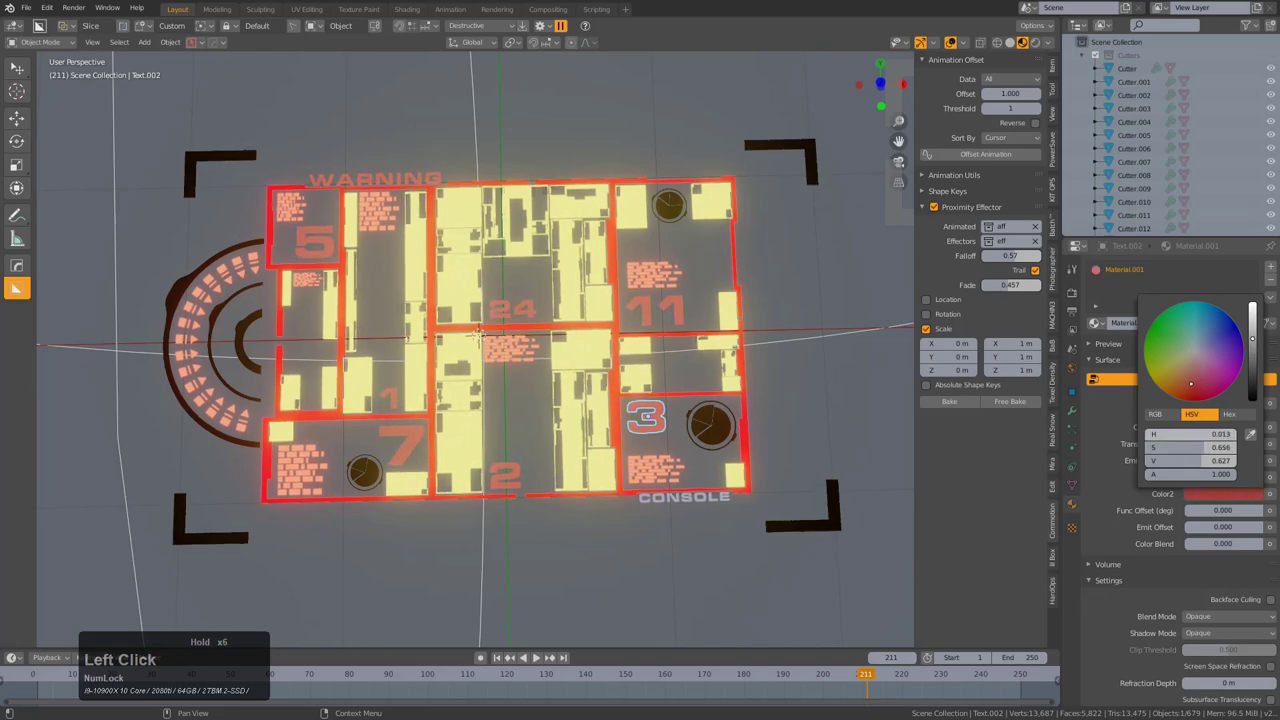
- Set the corner brackets' Material.006 Color2 to orange and start playback
click(843, 529)
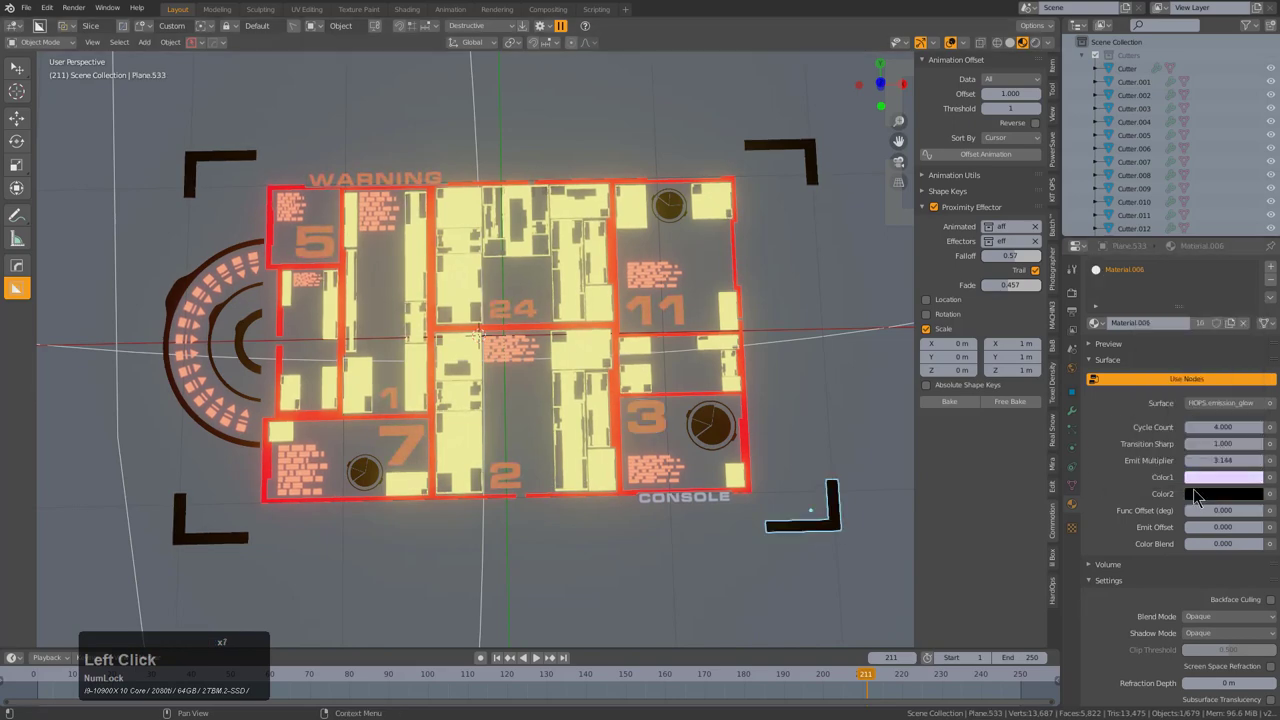
click(1201, 496)
click(1256, 364)
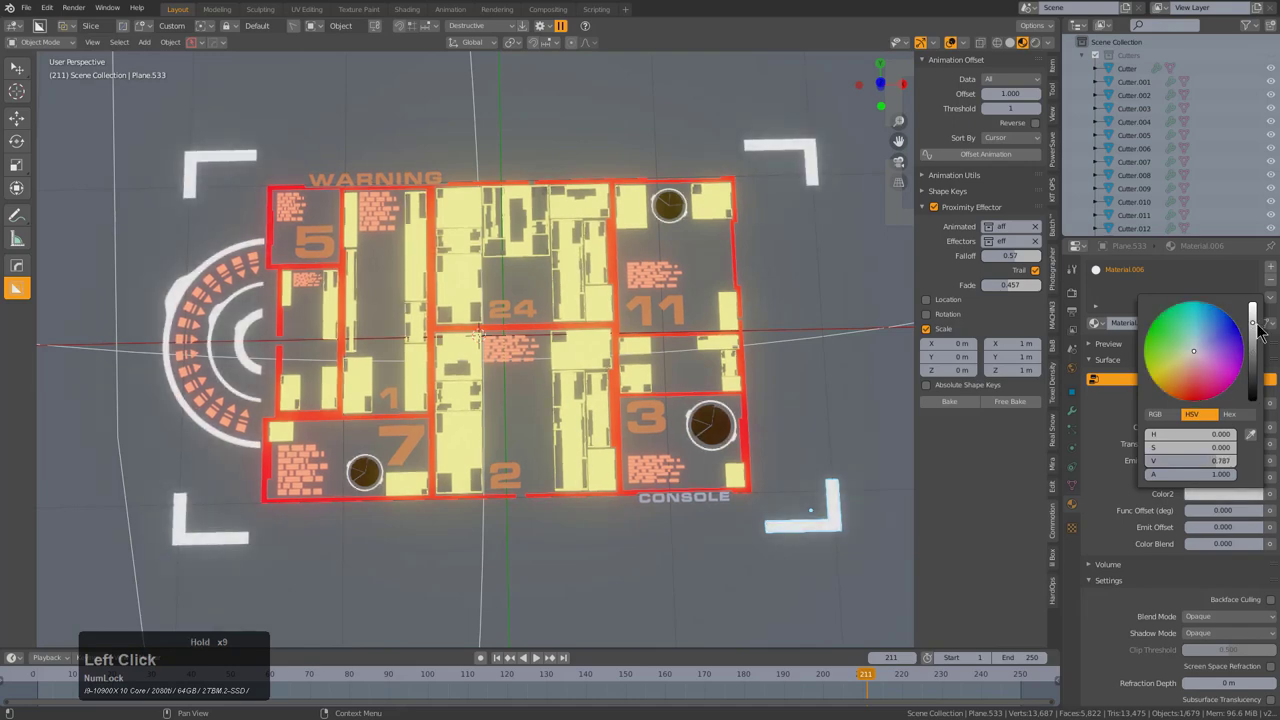
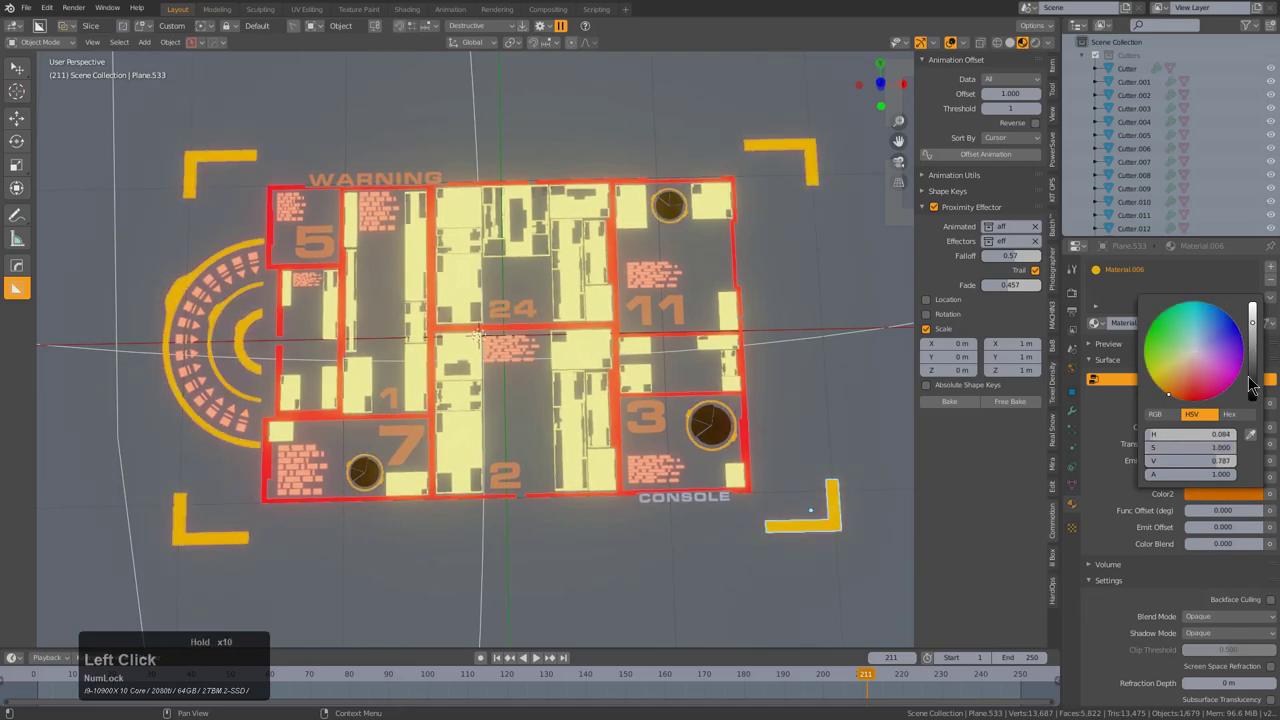
key(a)
middle_click(642, 394)
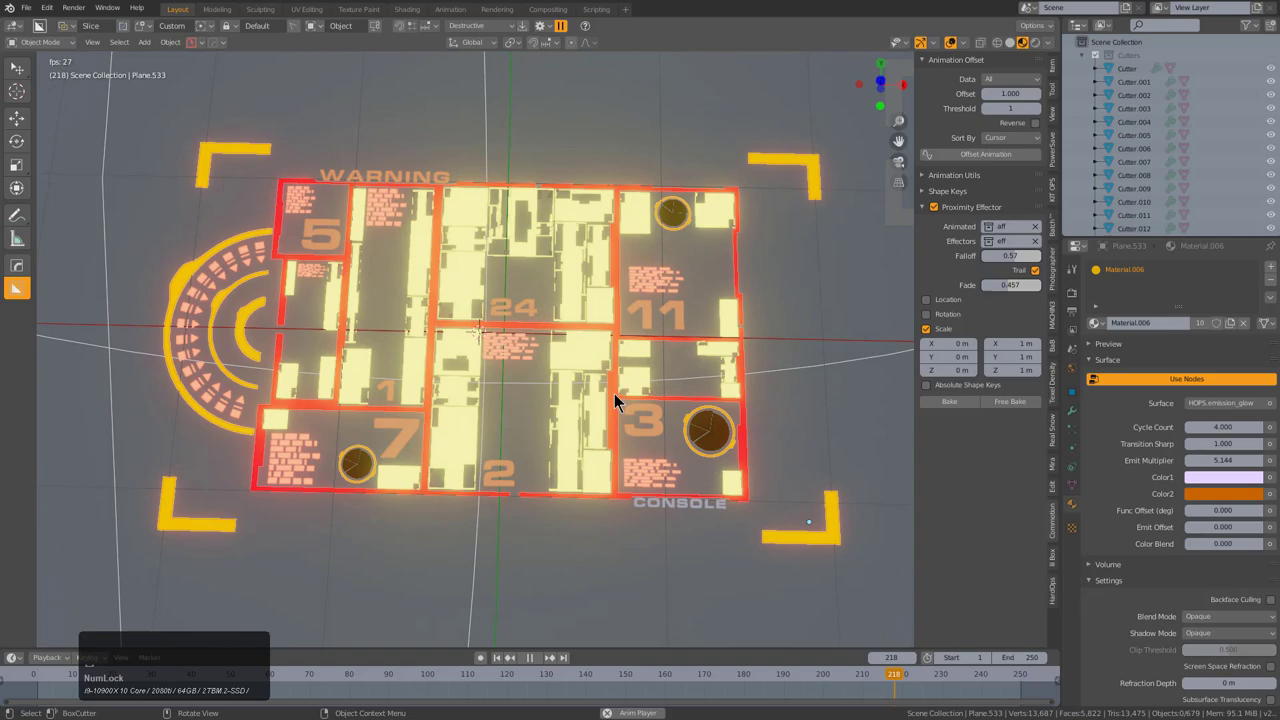
- Reposition the effector Empty, set falloff 0.58 and fade 0.565, and enable its Location effect with a 30 m Y offset
scroll(down, 3)
click(773, 366)
key(g)
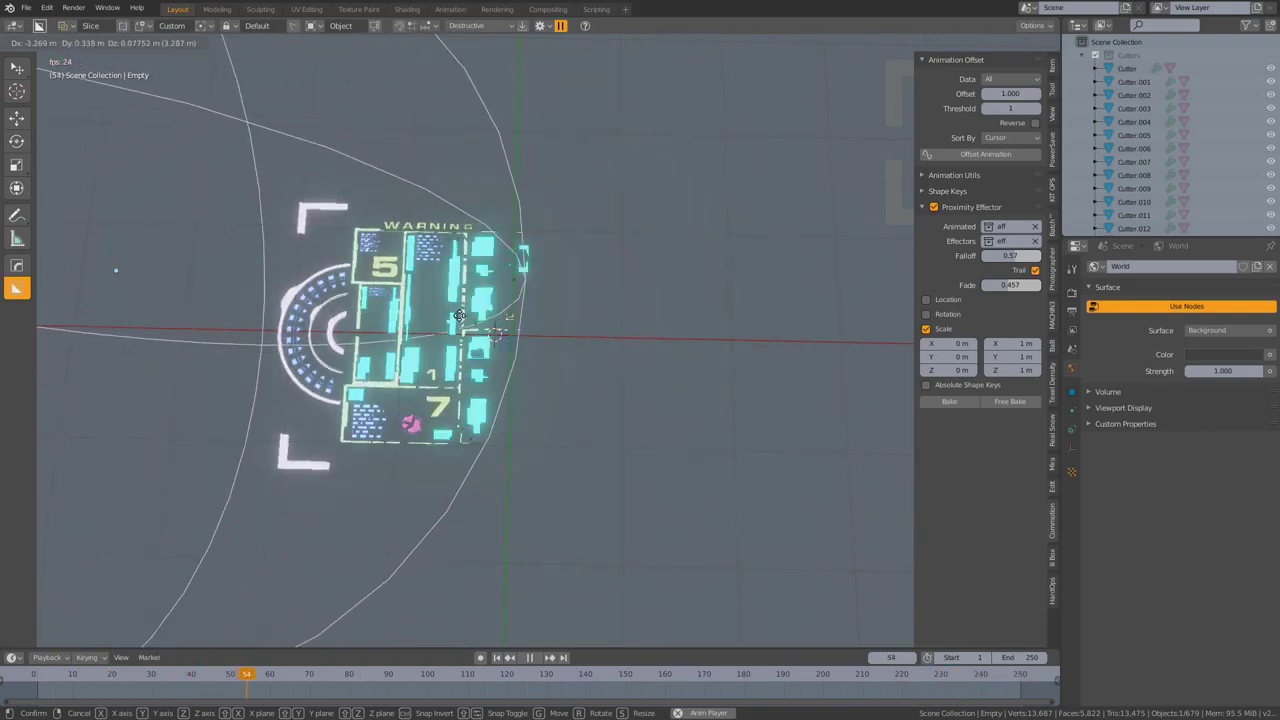
click(68, 362)
click(1017, 294)
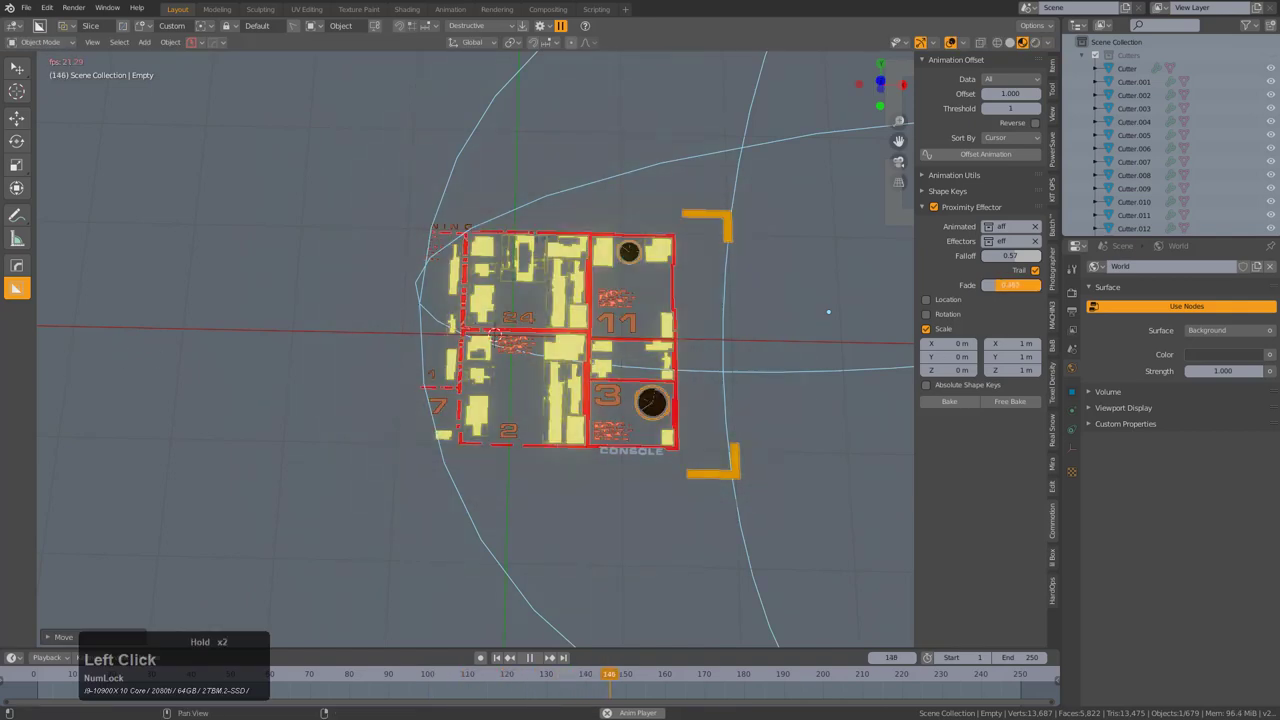
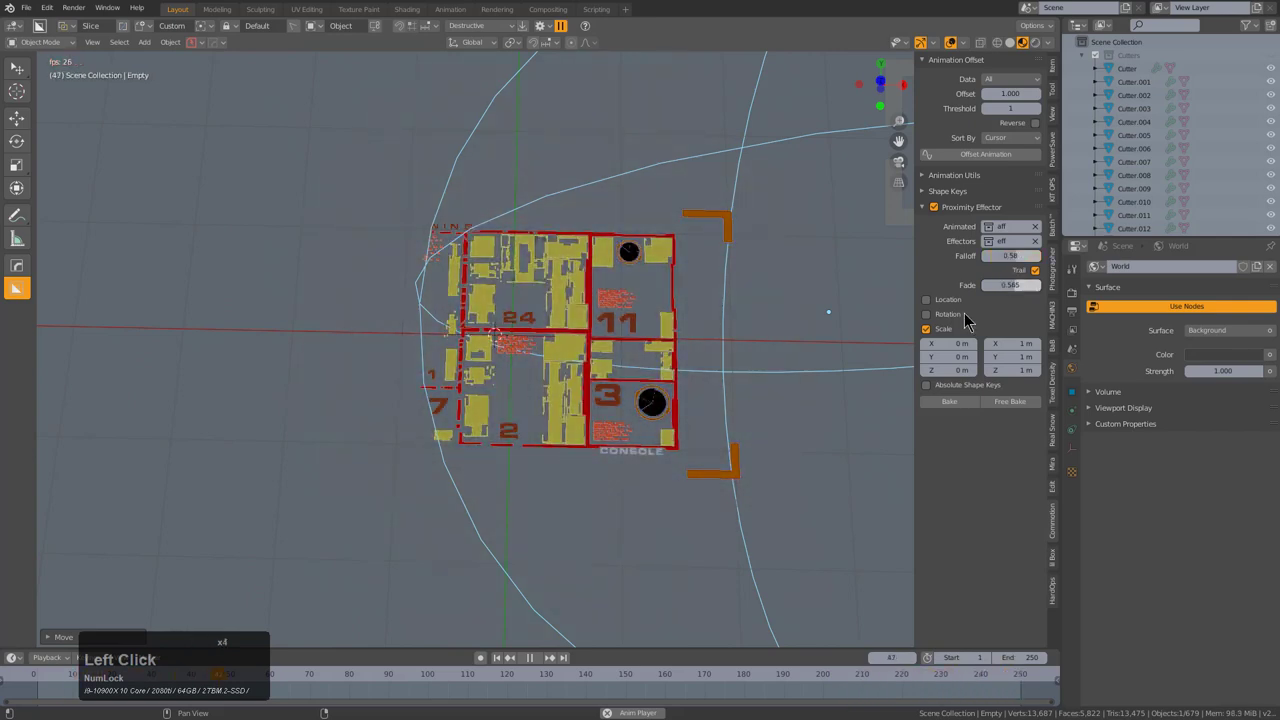
click(929, 309)
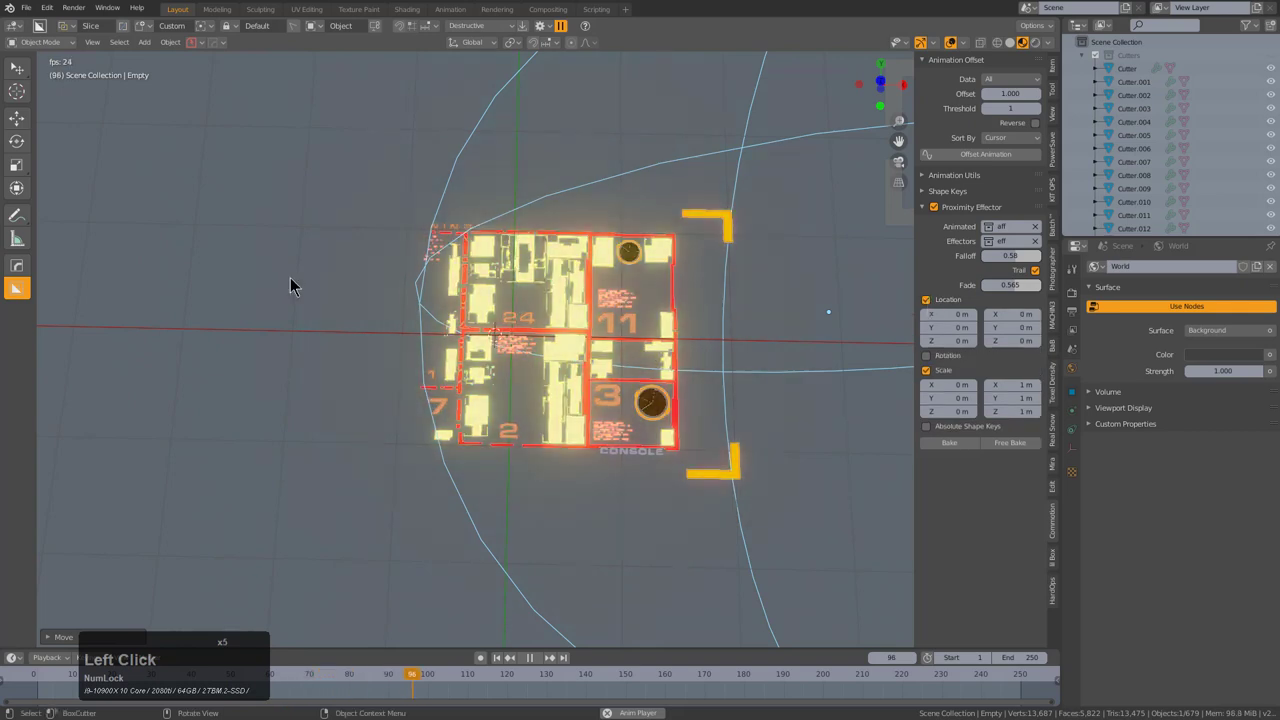
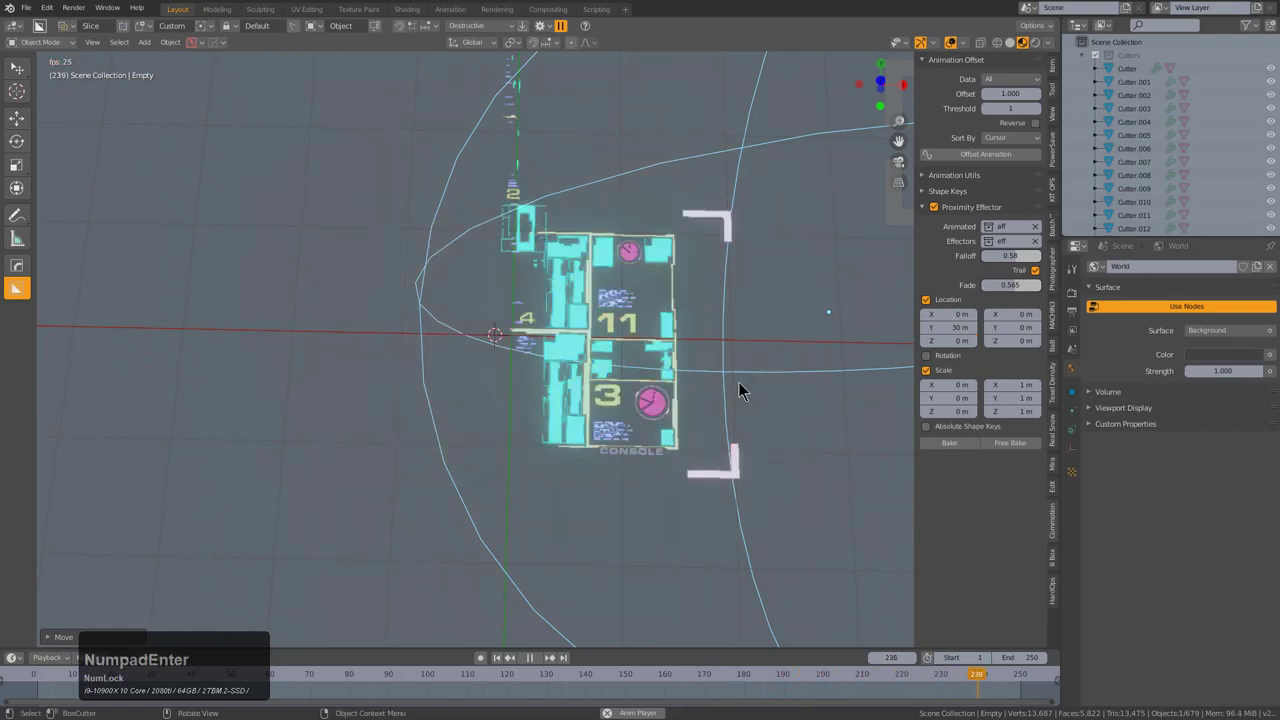
- Sweep the effector Empty along X across the HUD to test the 0.1 m Y location offset
key(g)
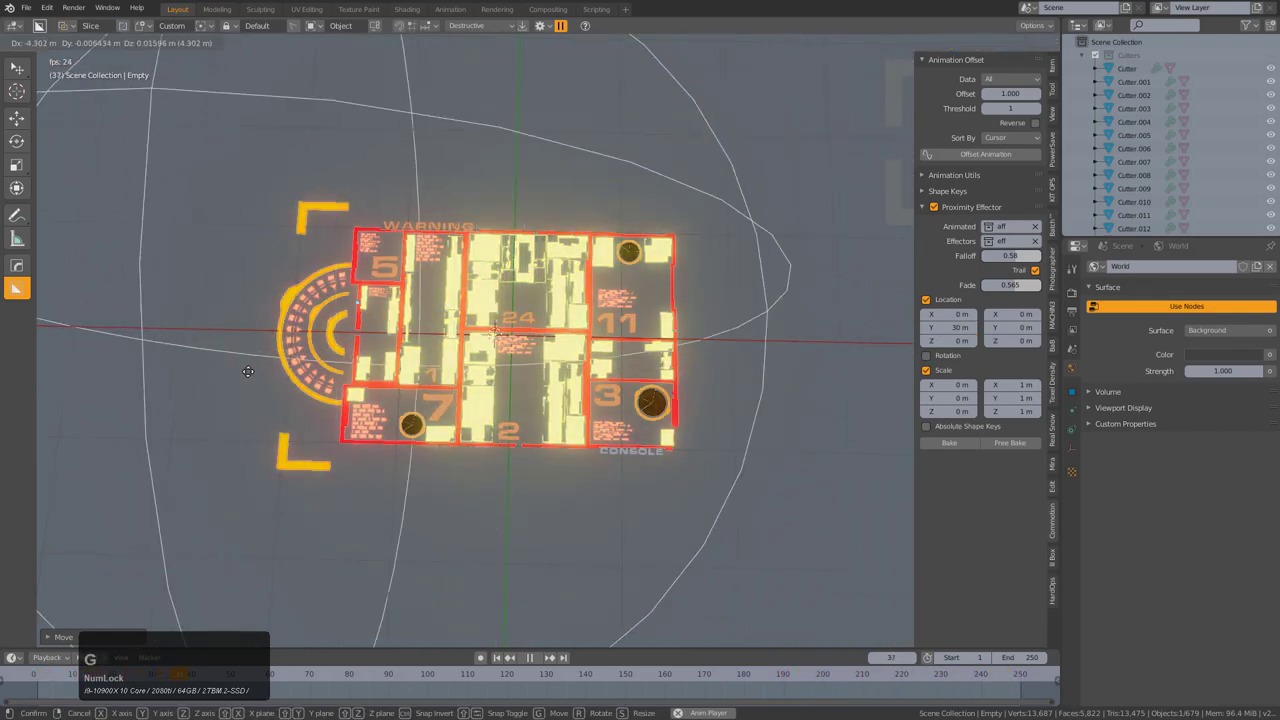
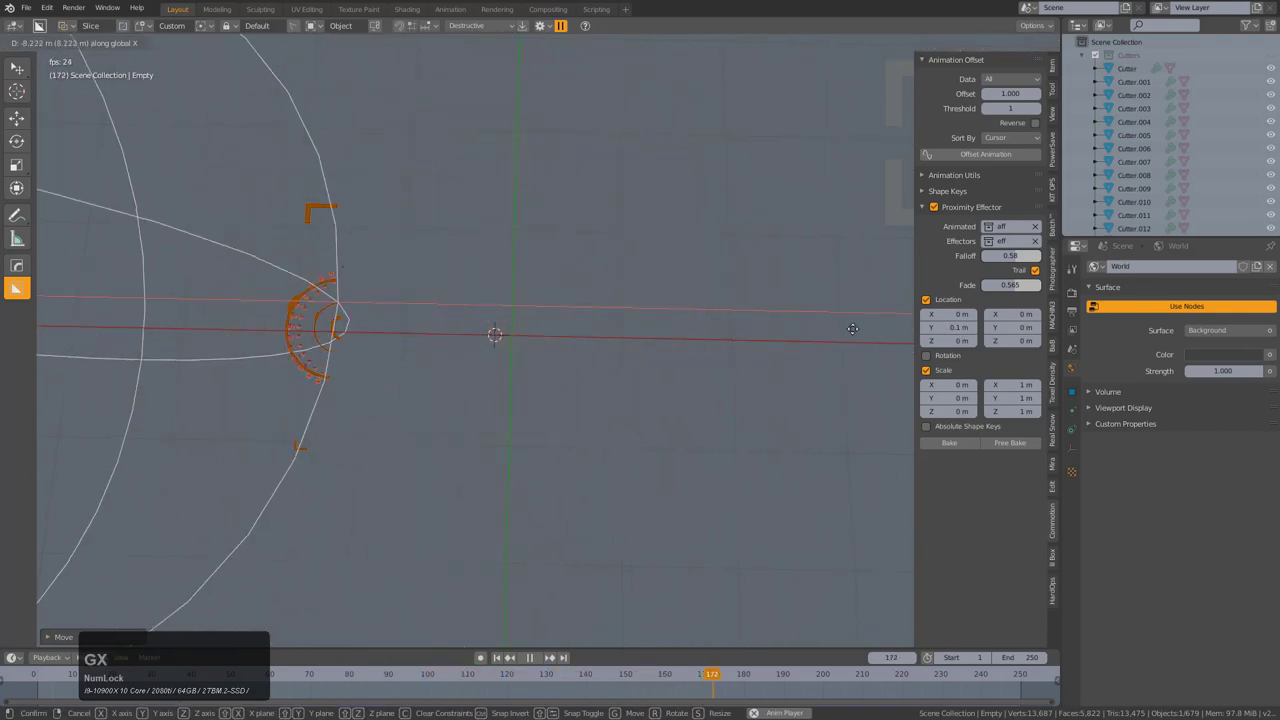
text(gx)
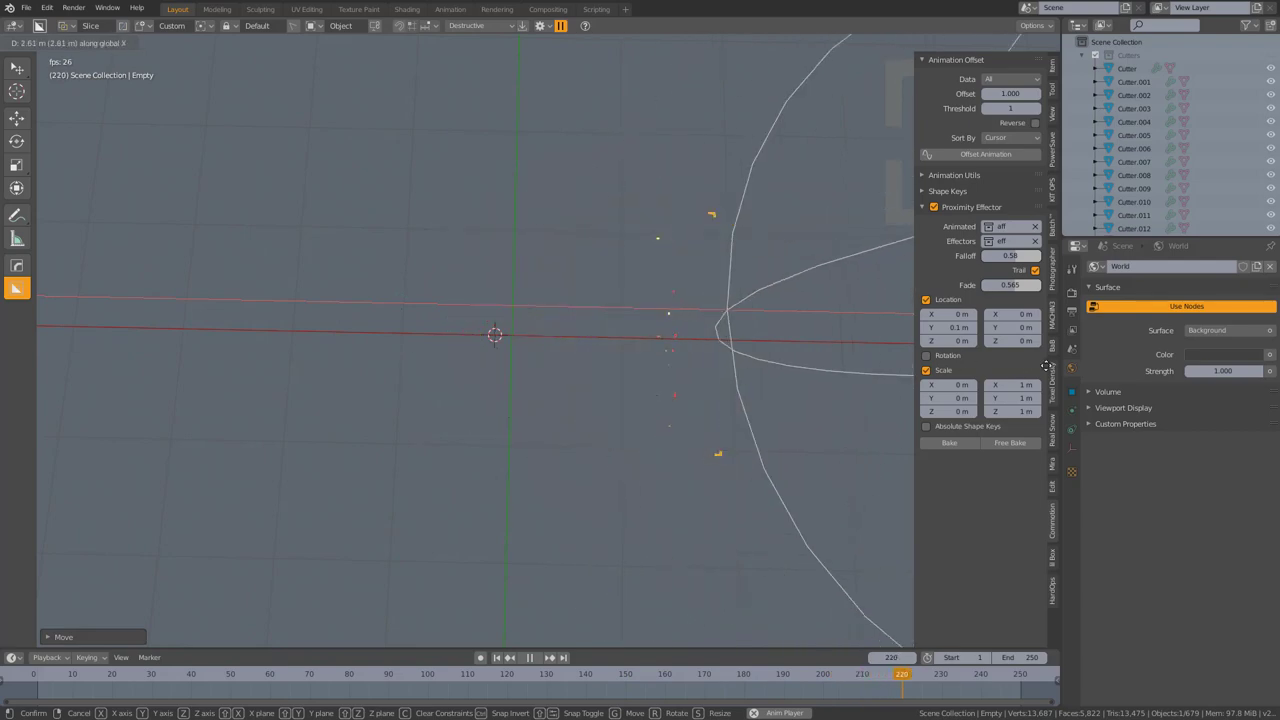
key(⊘)
- Enable the effector's Rotation effect with a 90° test offset and sweep it across the HUD
click(939, 364)
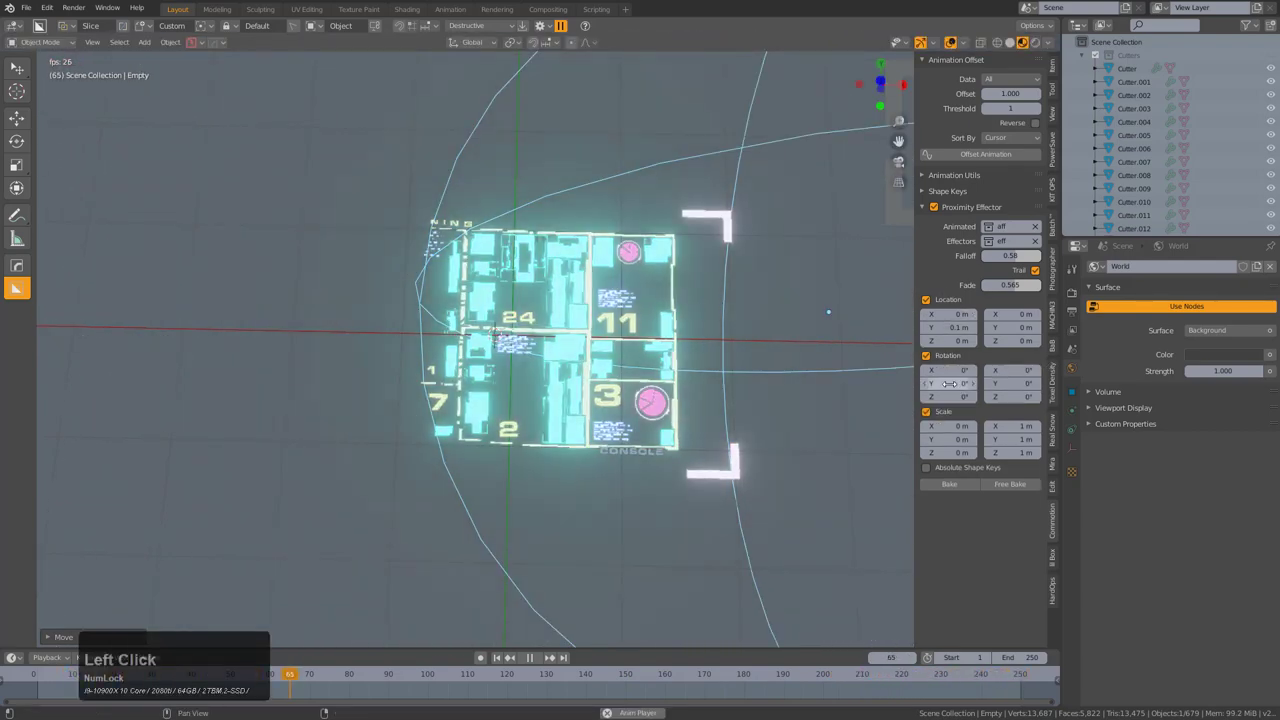
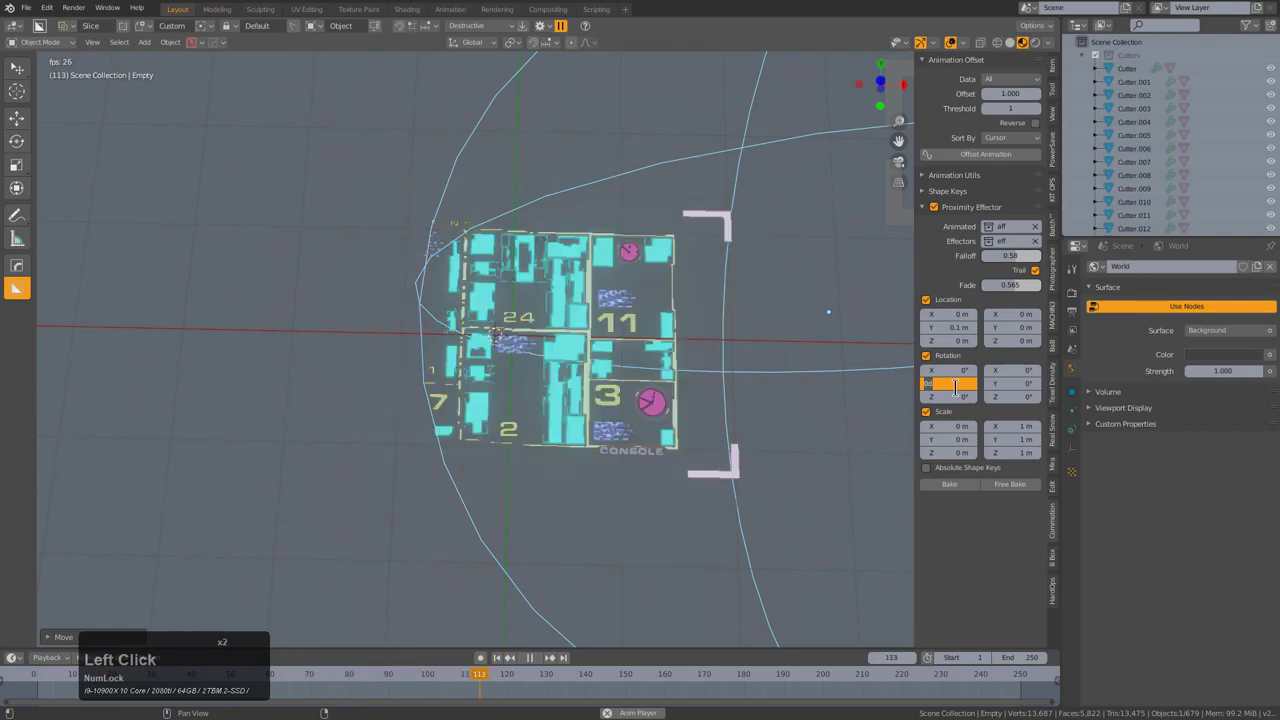
key(KP_9)
key(KP_Enter)
key(g)
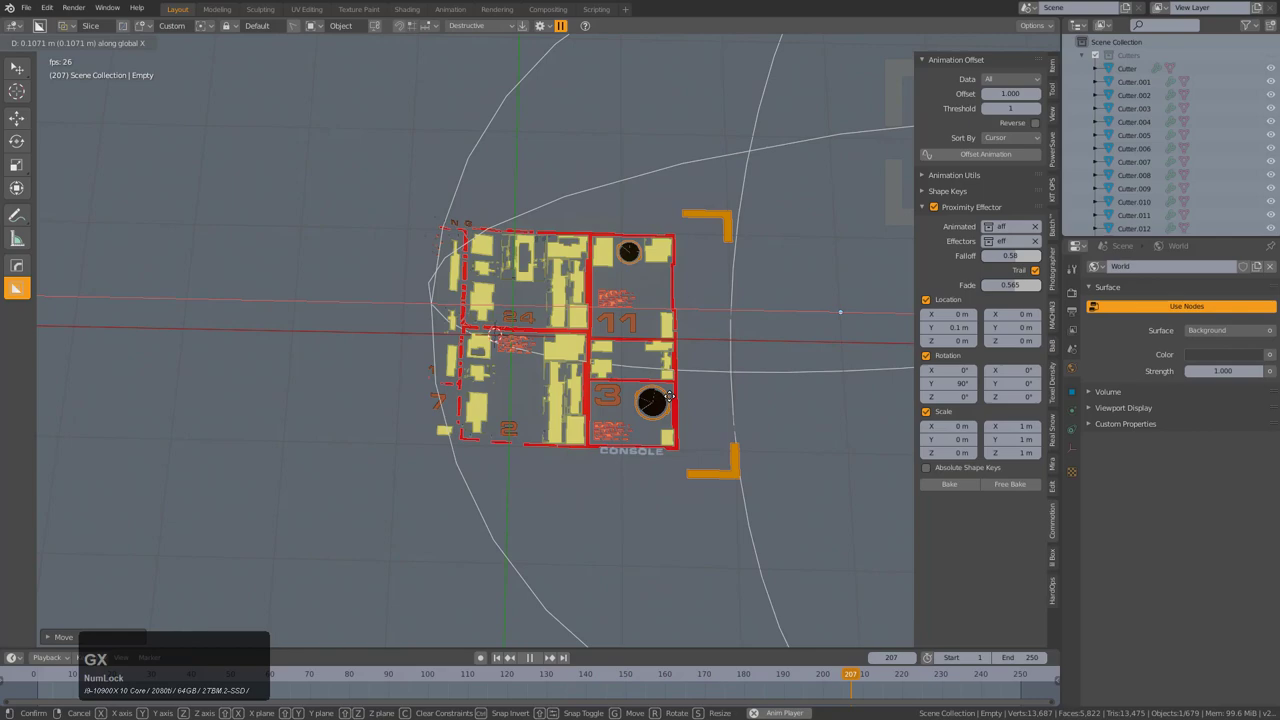
click(691, 405)
middle_click(636, 422)
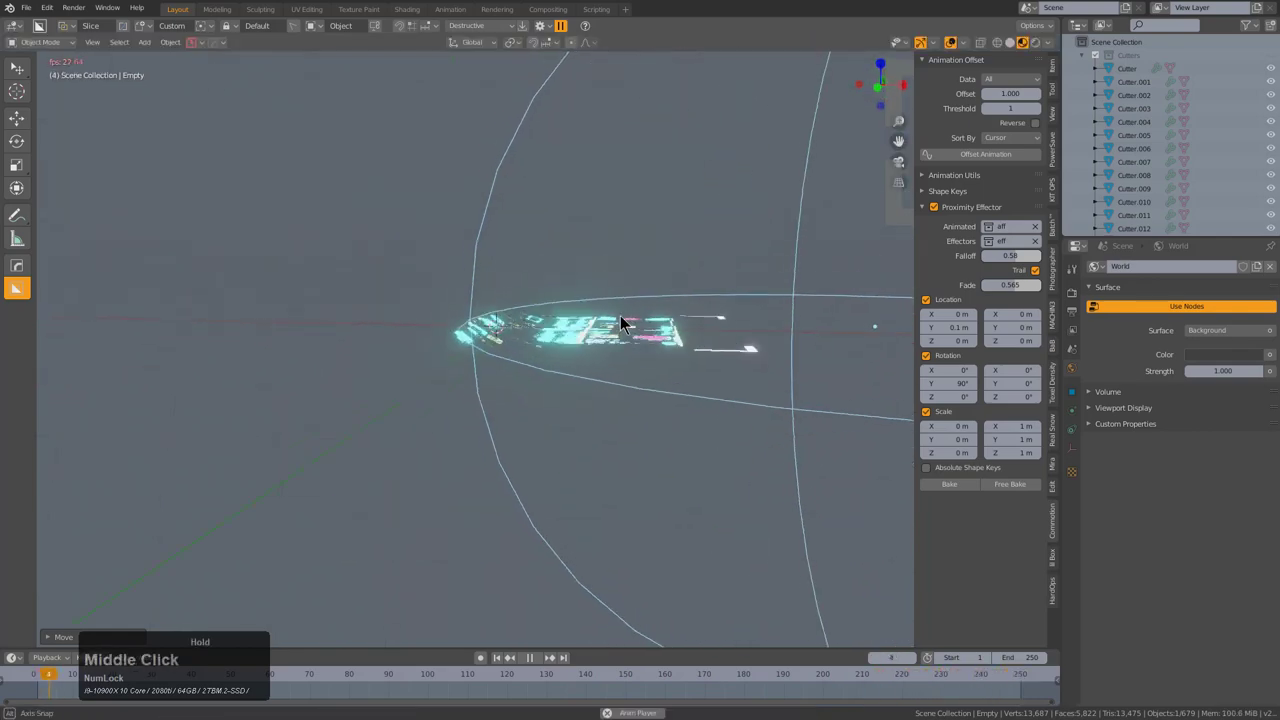
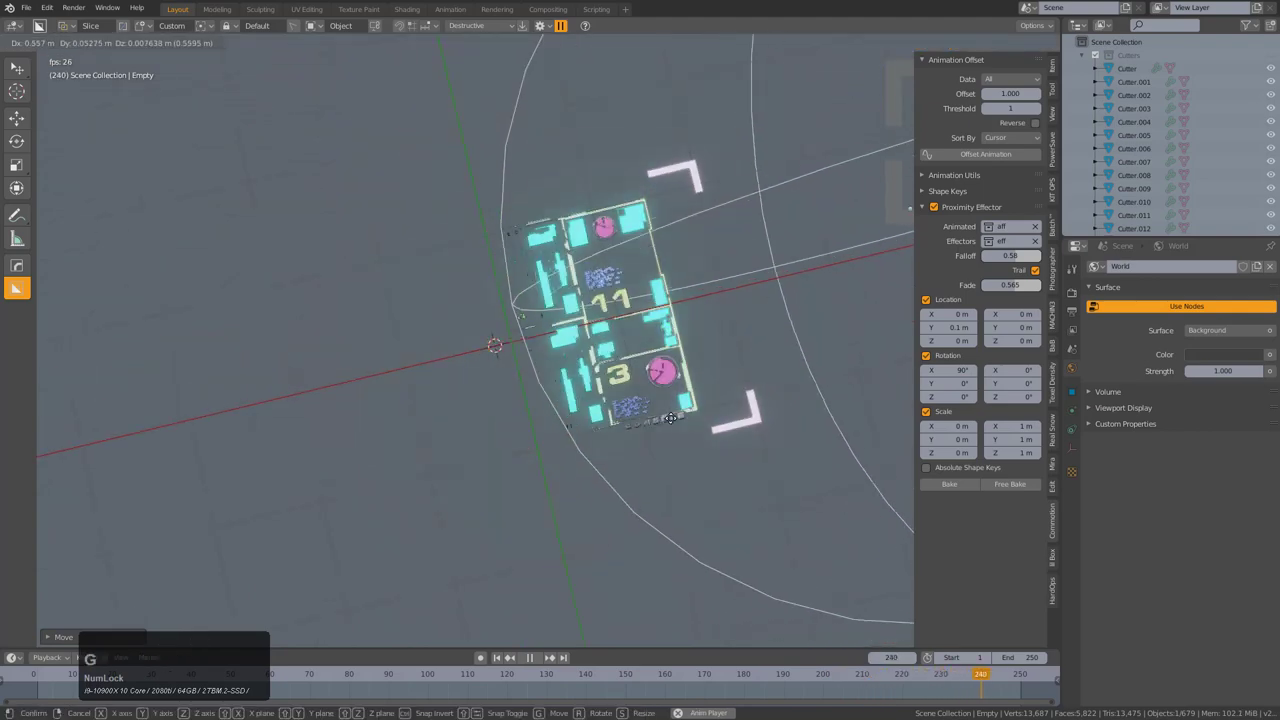
middle_click(656, 437)
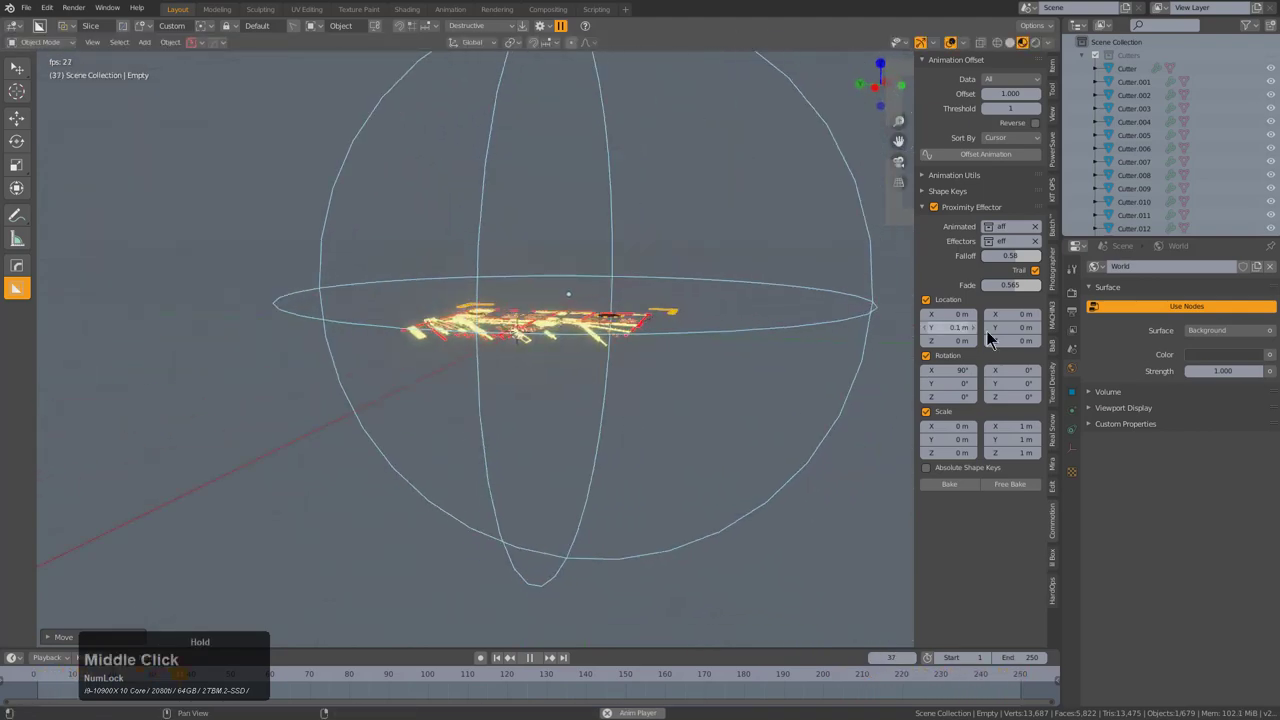
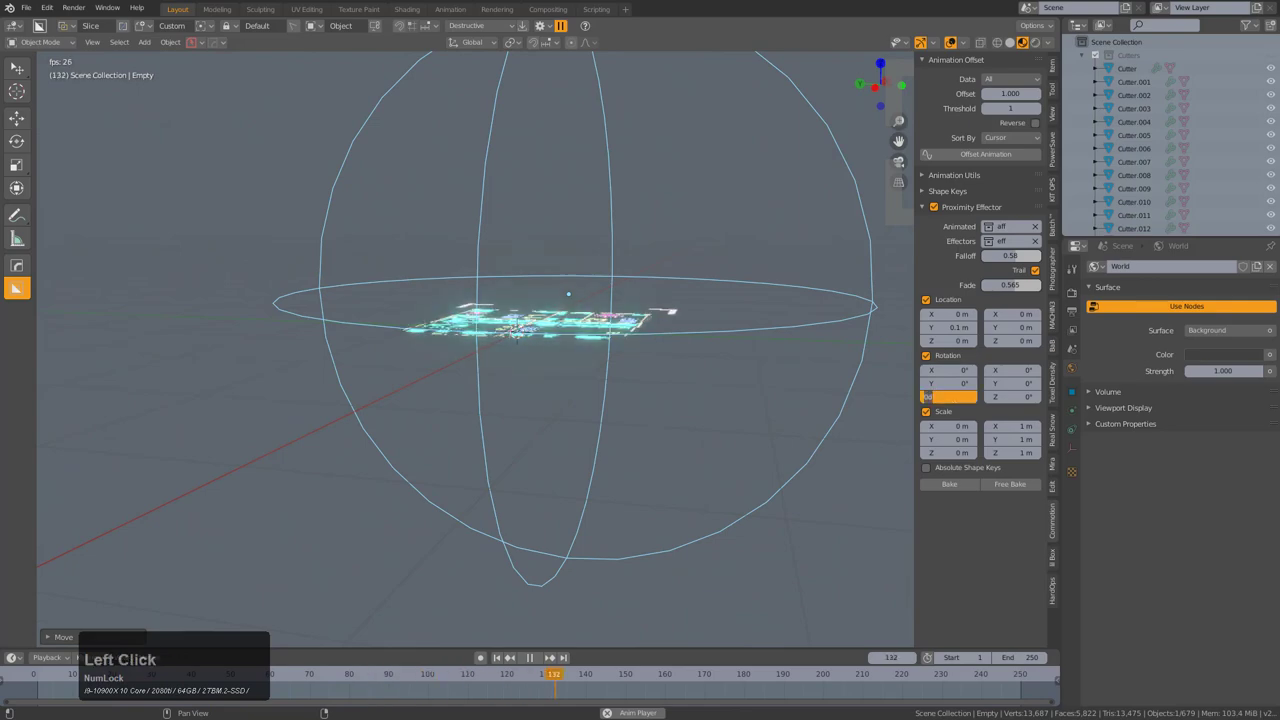
- Set the effector's rotation offset to 180° on Z and sweep the Empty along X to test it
key(KP_1)
key(KP_6)
key(KP_Enter)
middle_click(462, 330)
key(g)
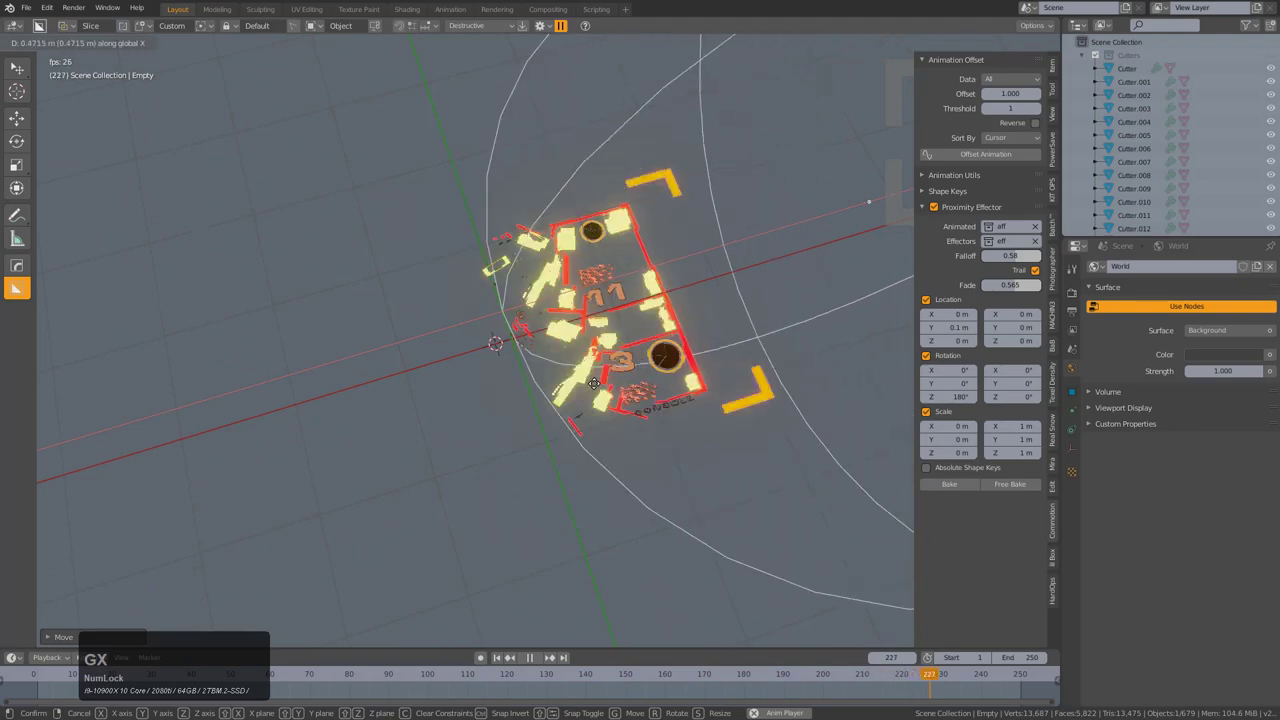
text(gx)
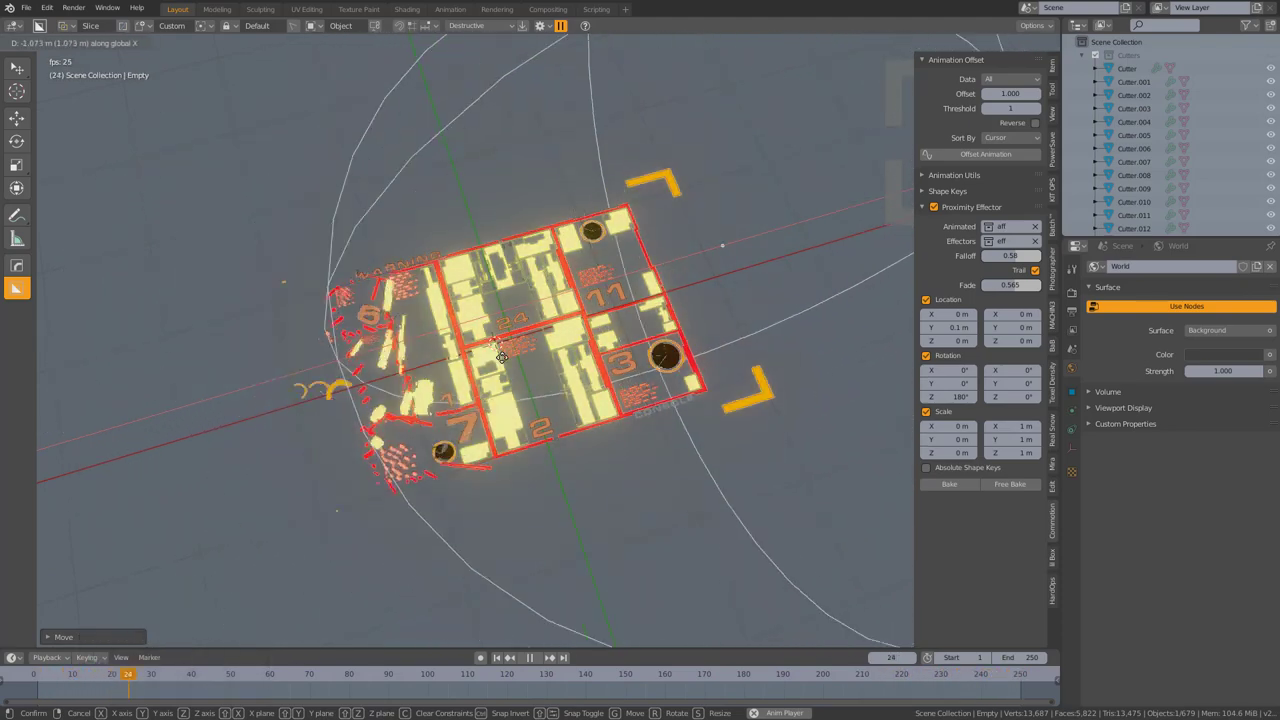
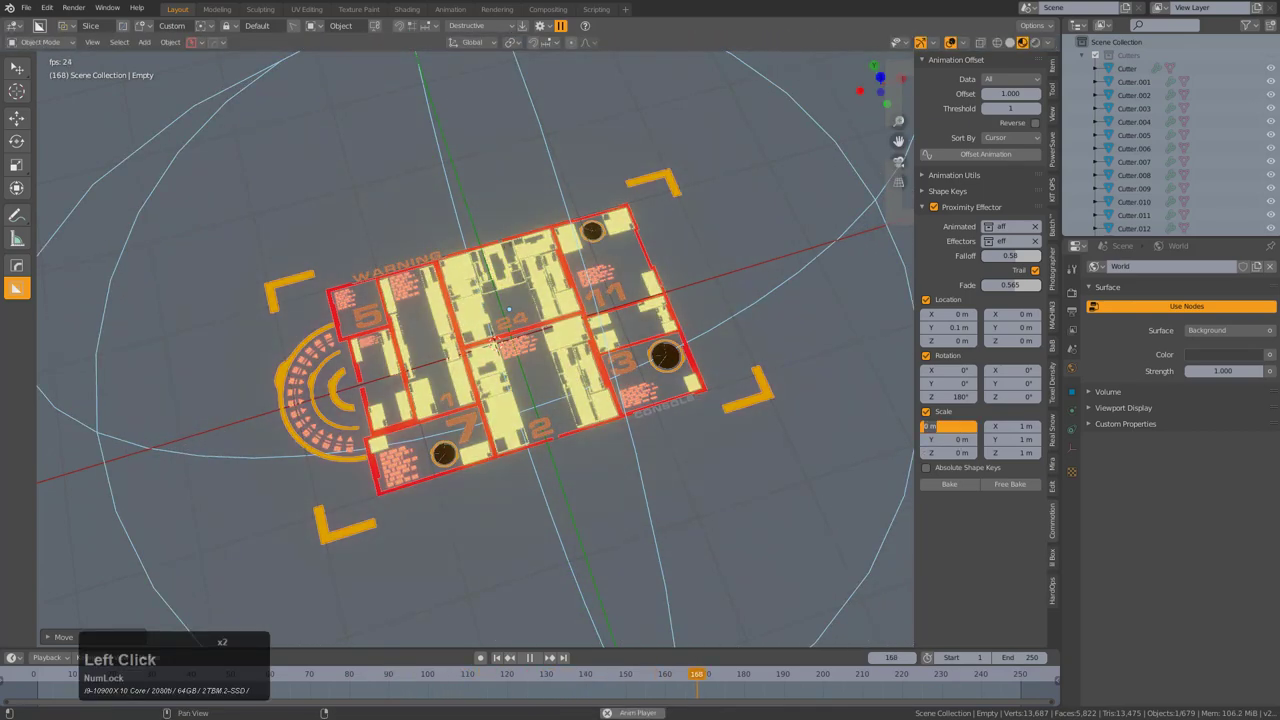
- Try a 20 m X scale offset on the effector and sweep it across the HUD again
key(KP_2)
key(KP_Enter)
key(g)
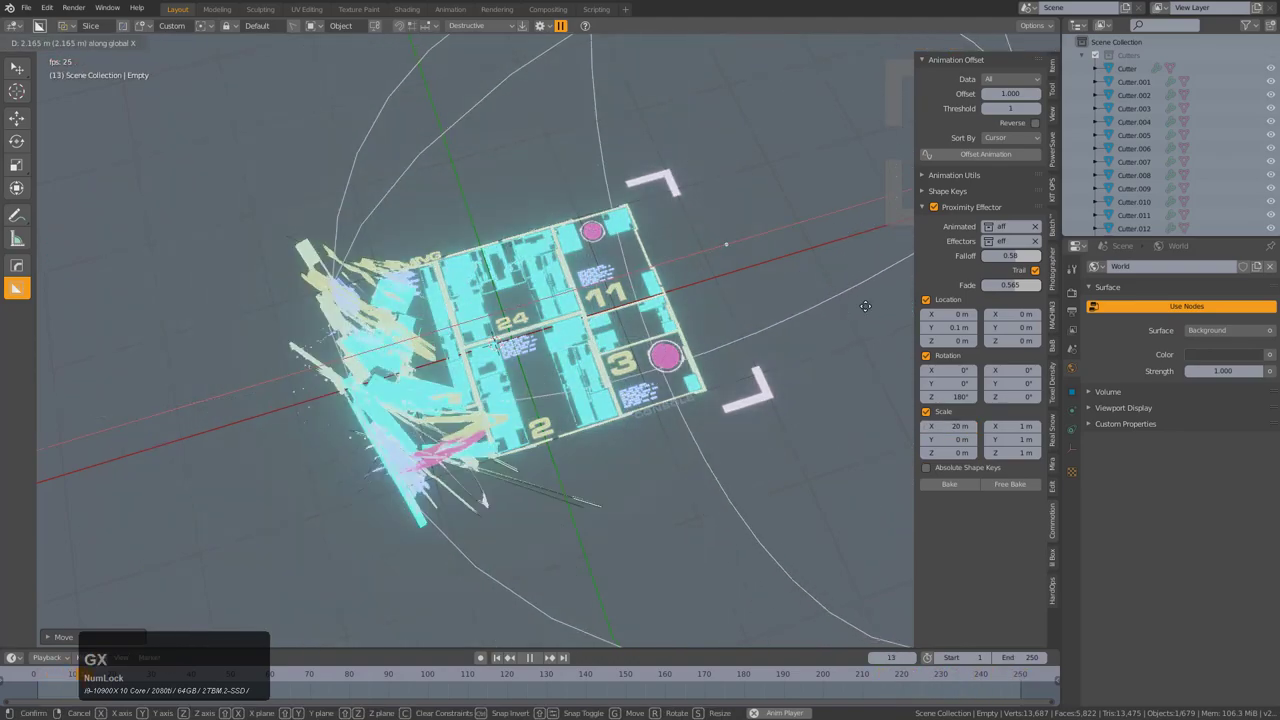
text(gx)
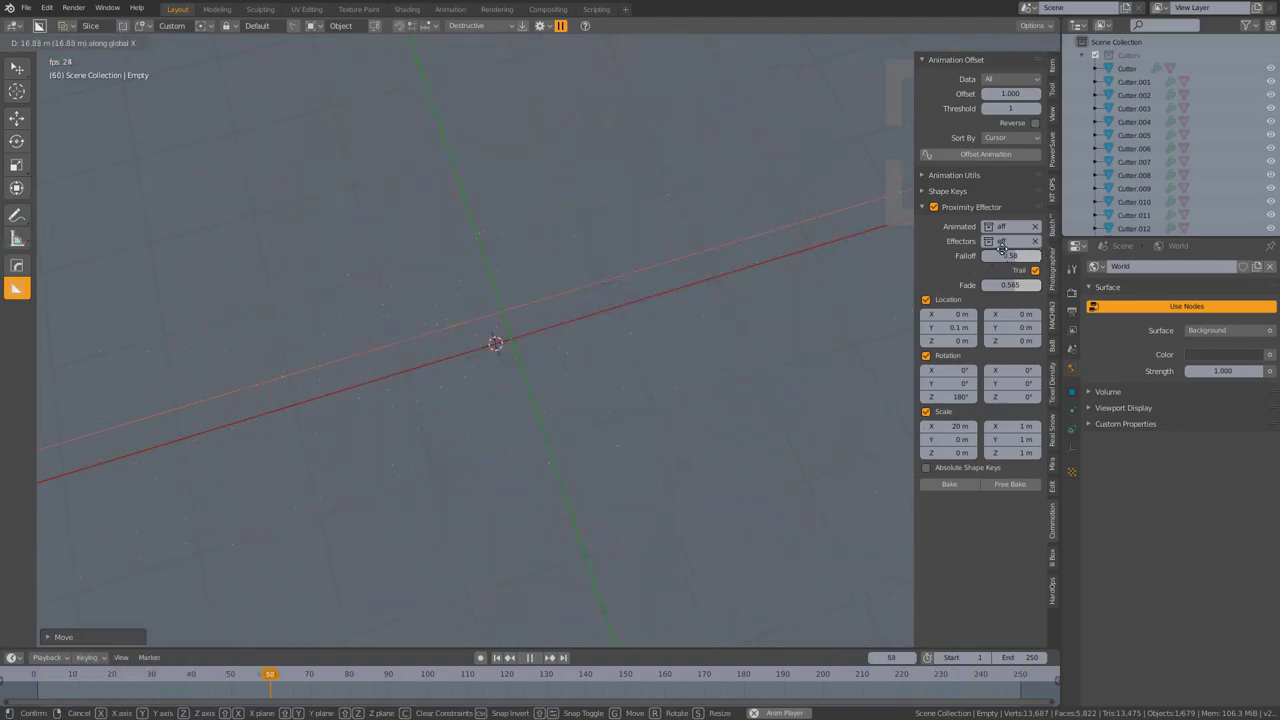
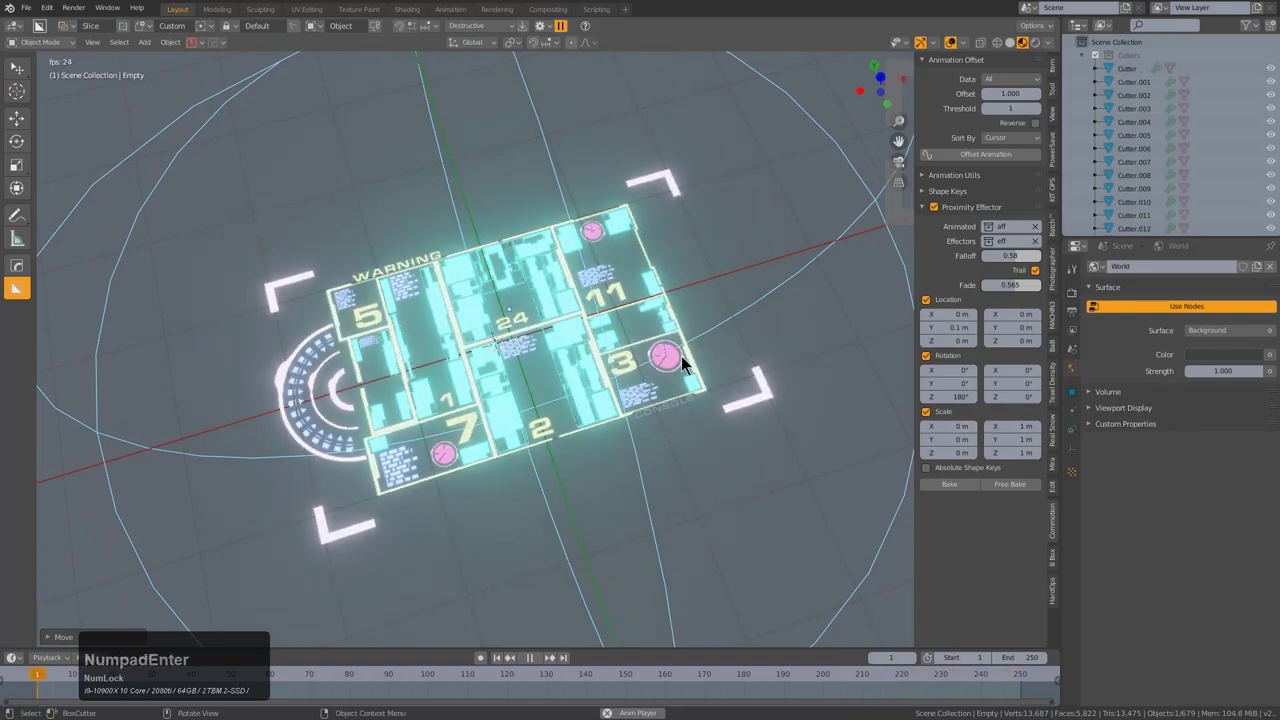
- Keyframe the effector Empty's location at frame 1 and turn on automatic keyframing
middle_click(654, 339)
middle_click(558, 312)
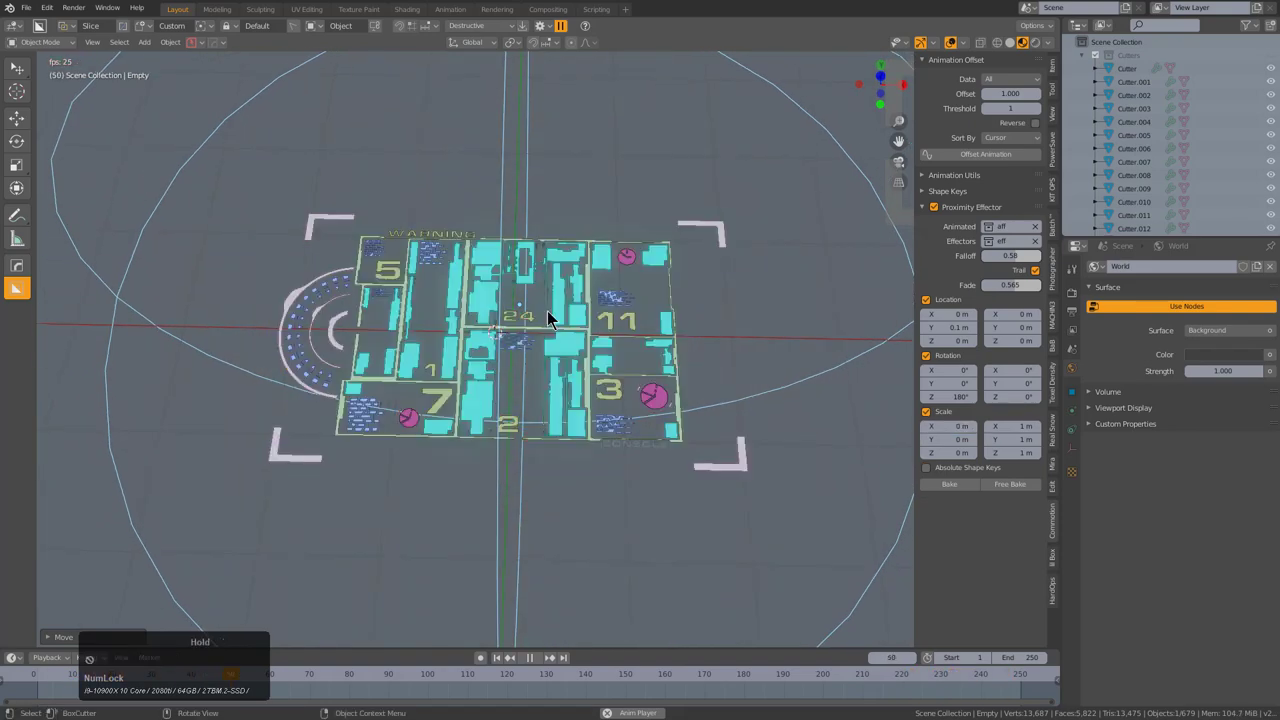
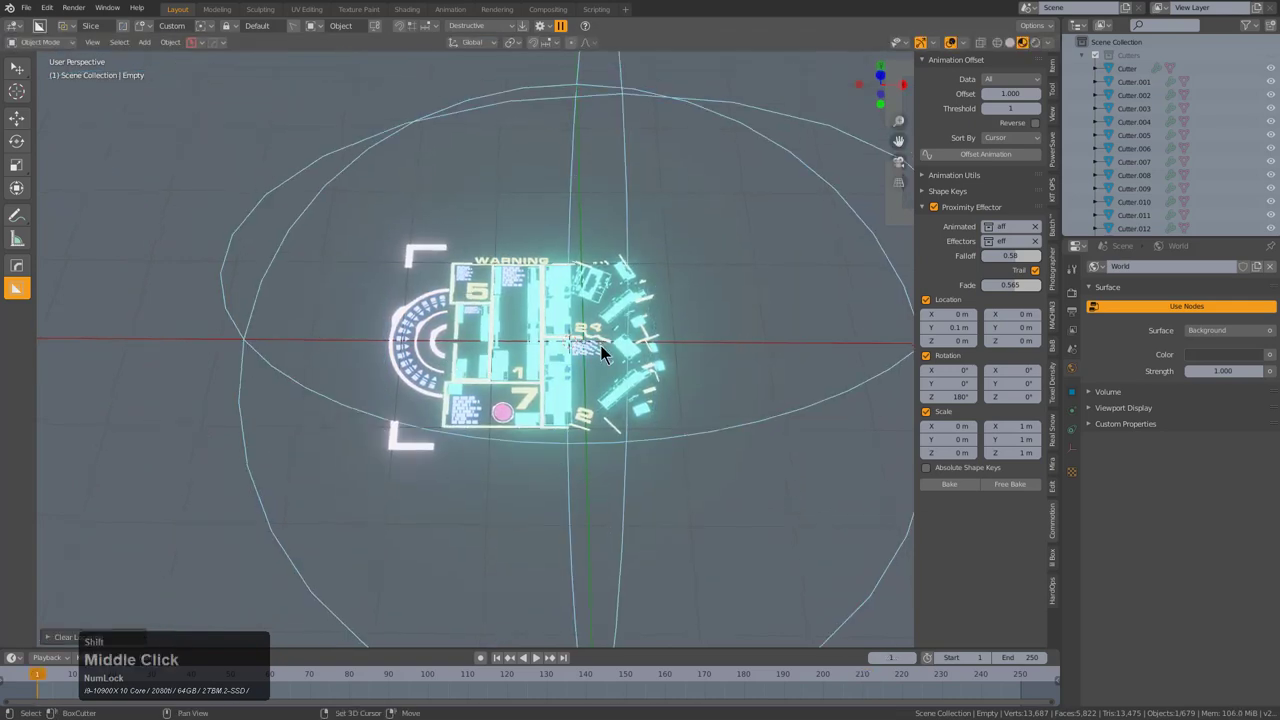
middle_click(611, 346)
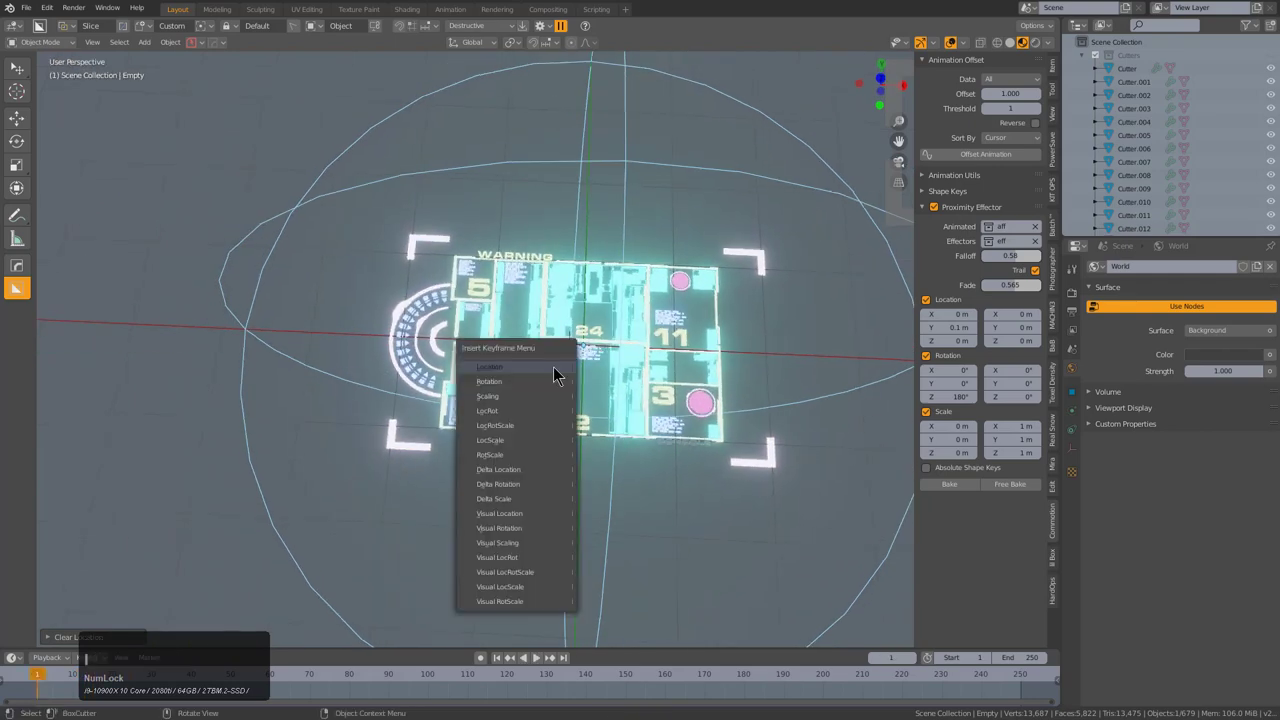
click(558, 375)
click(483, 665)
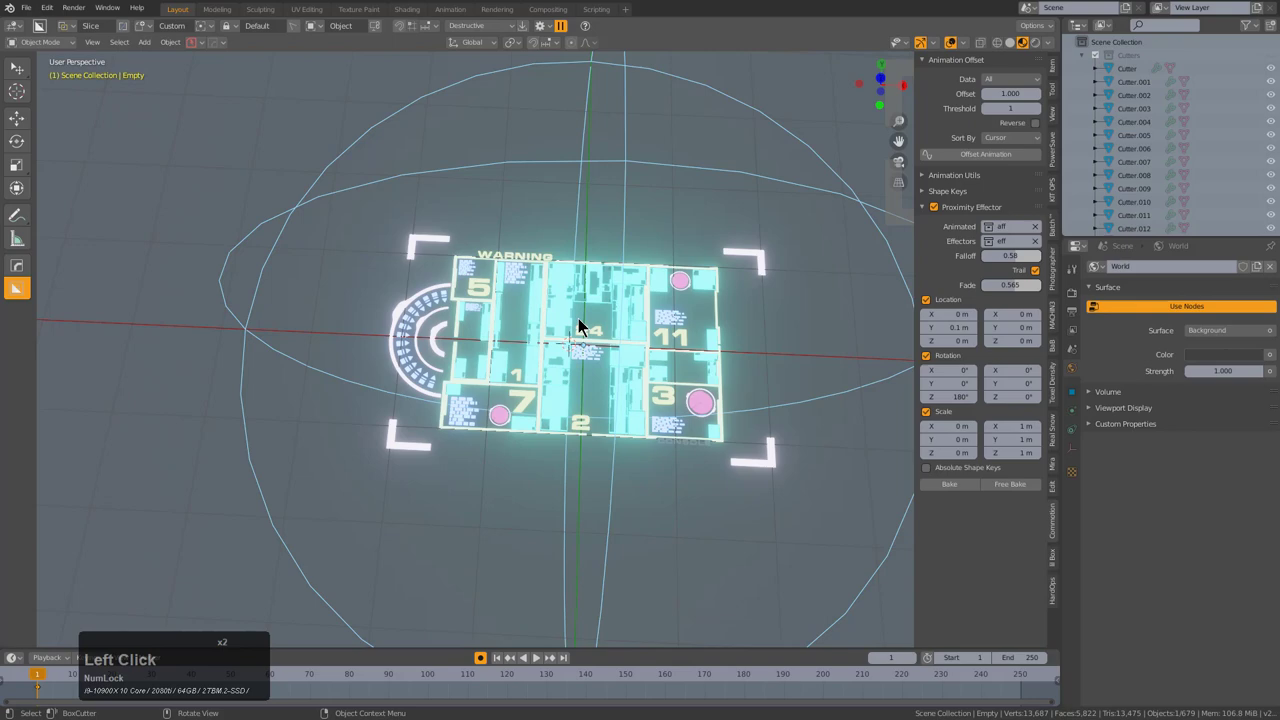
middle_click(570, 355)
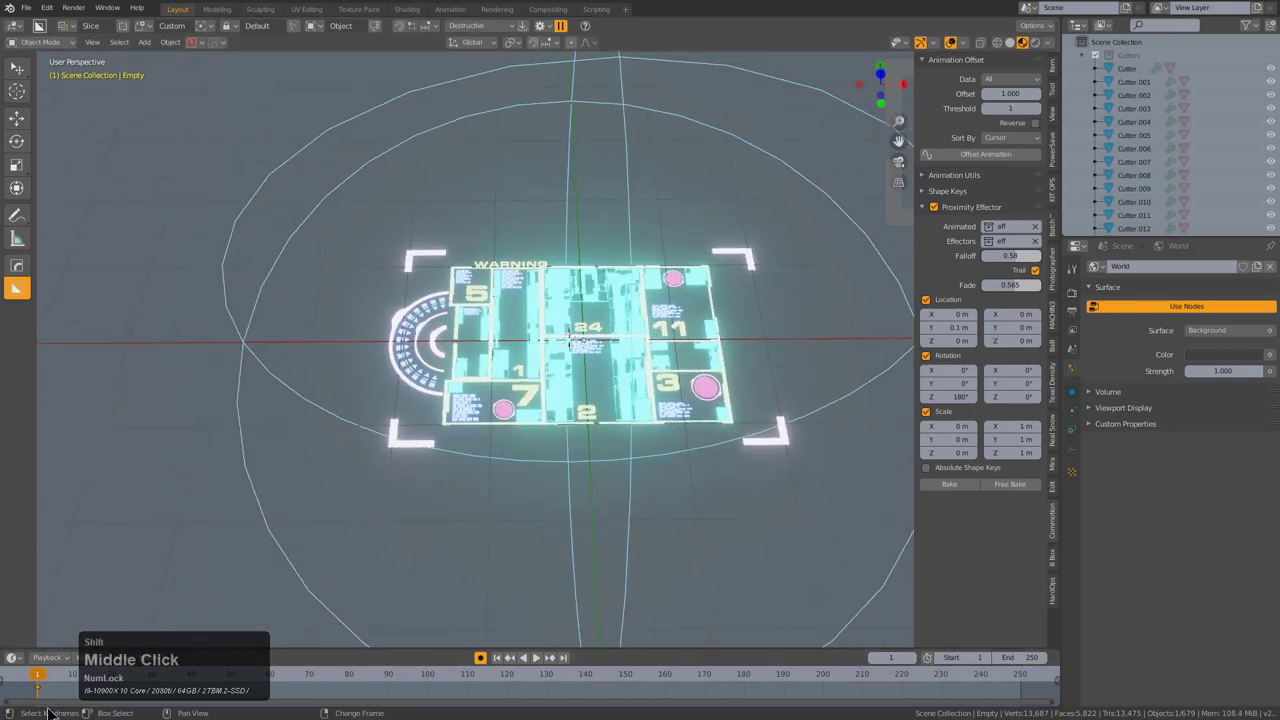
- Move to frame 40 on the timeline and place the effector at a new spot to key its second position
right_click(45, 696)
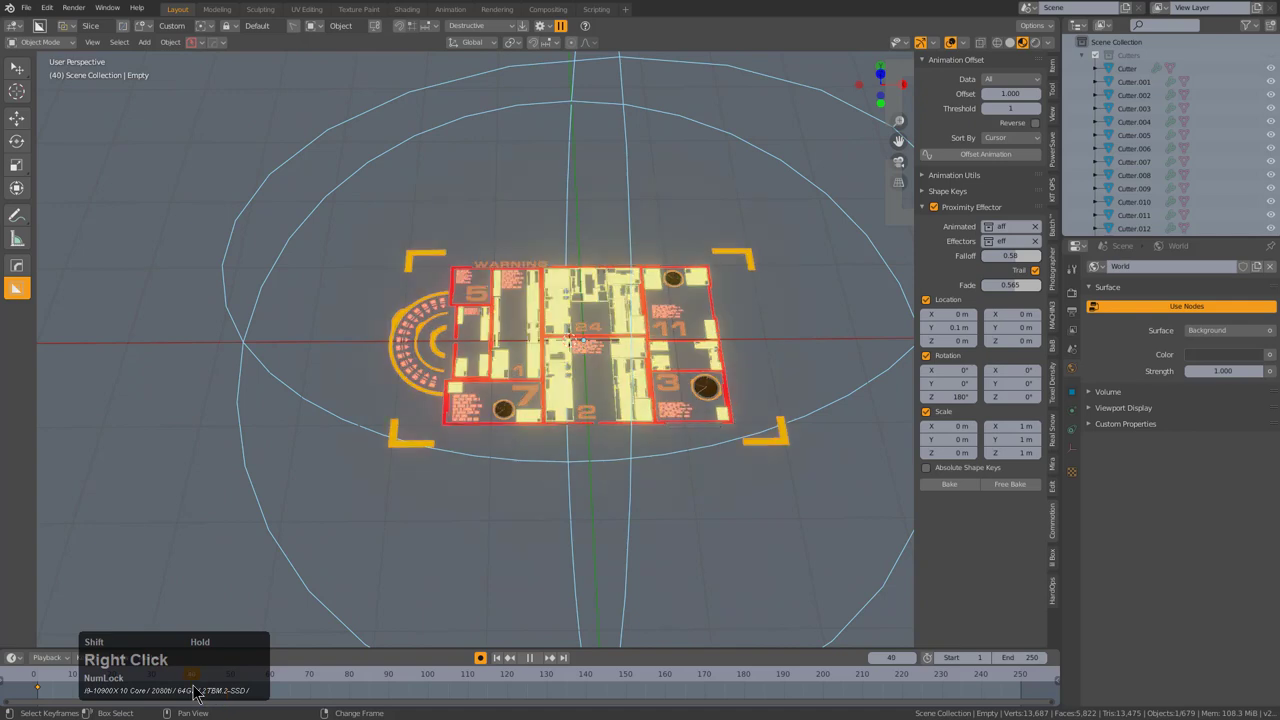
click(515, 323)
double_click(471, 338)
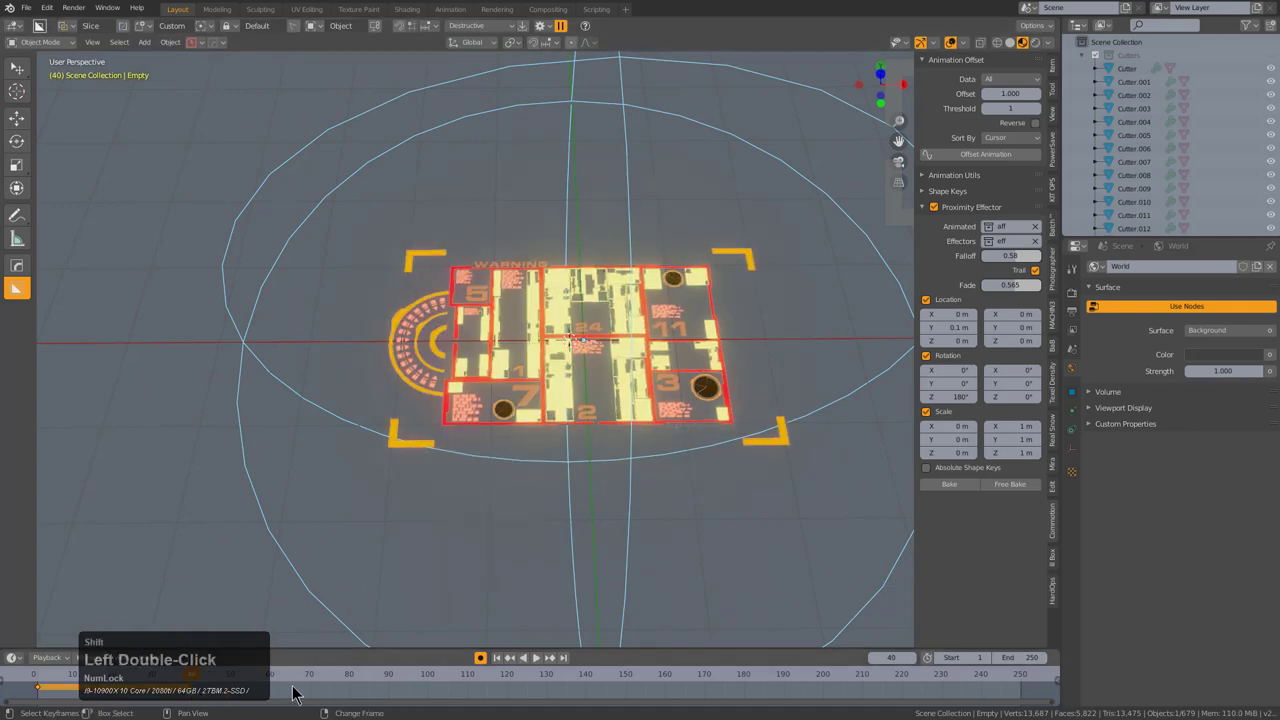
right_click(323, 688)
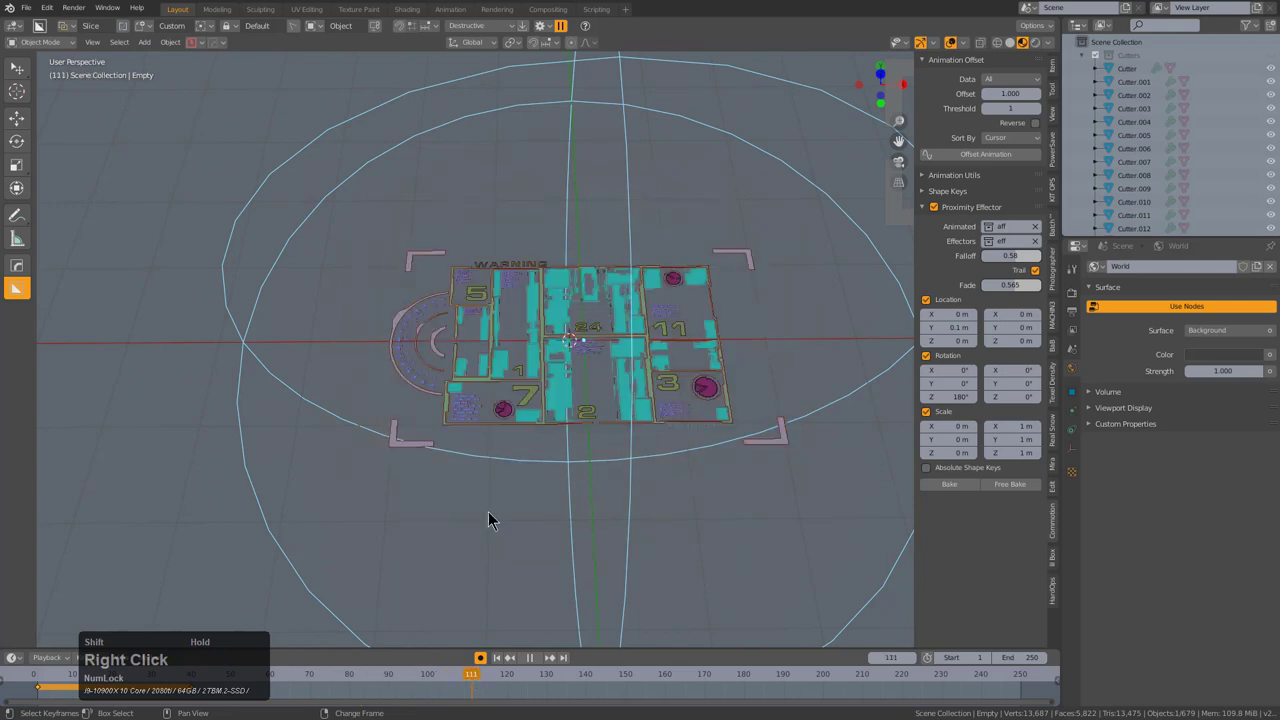
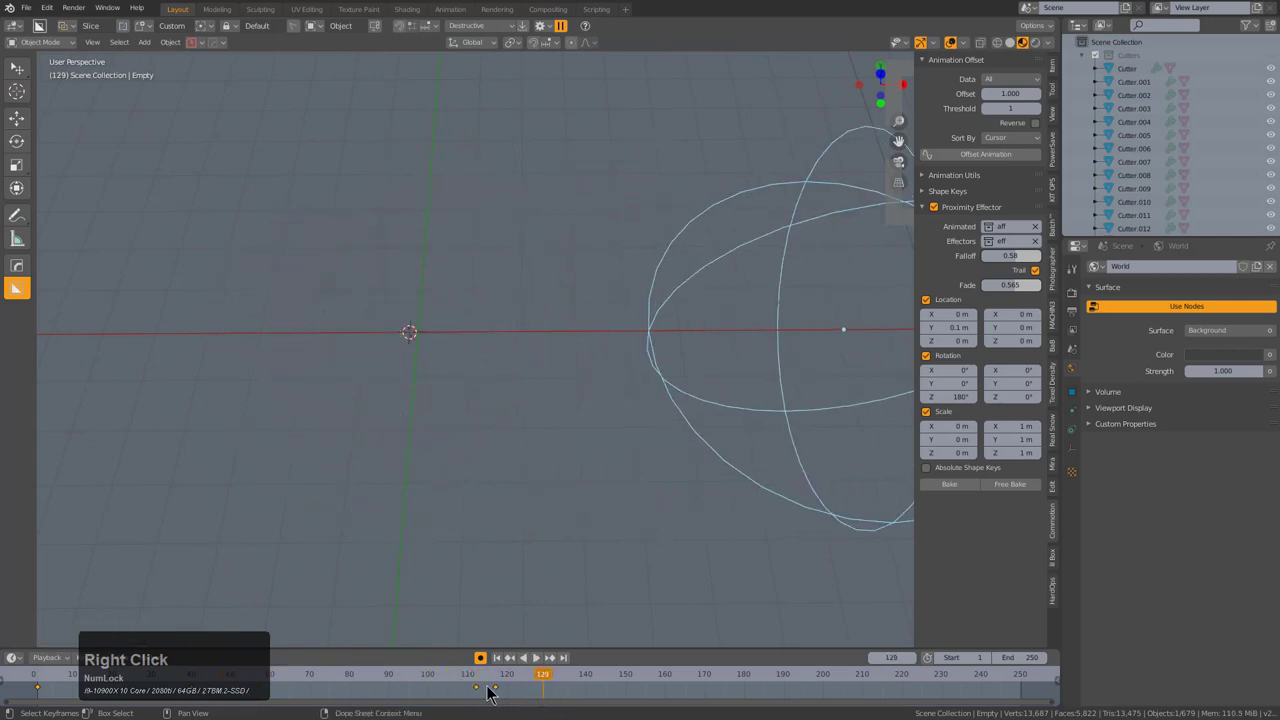
- Retime the effector keyframes on the timeline and add an extra key later in the sweep
click(496, 694)
click(501, 694)
key(shift+d)
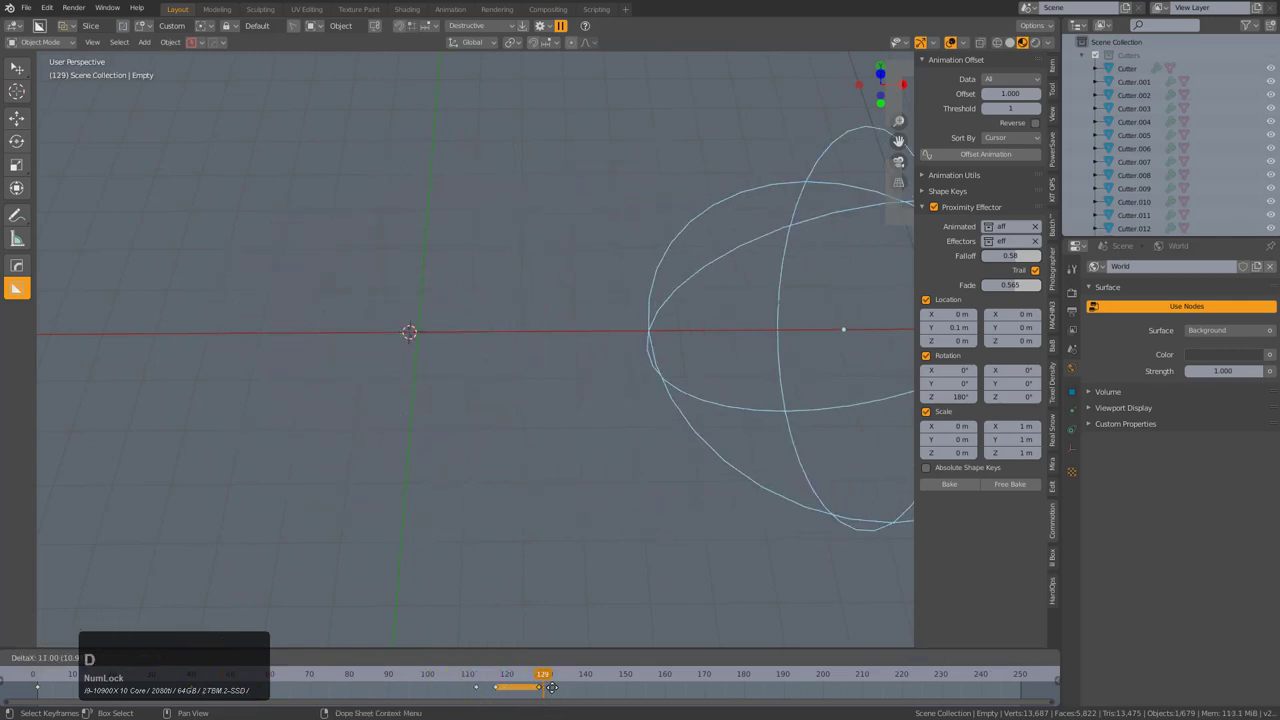
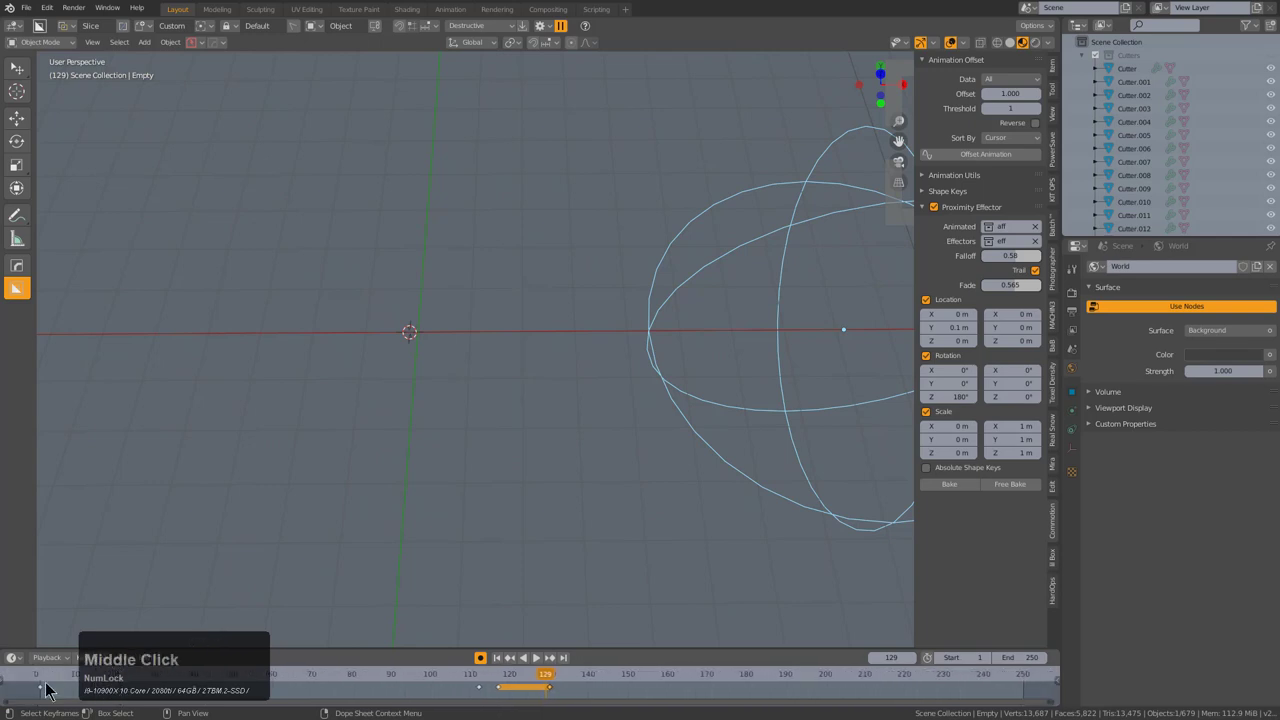
click(52, 688)
key(shift+d)
click(636, 705)
right_click(561, 699)
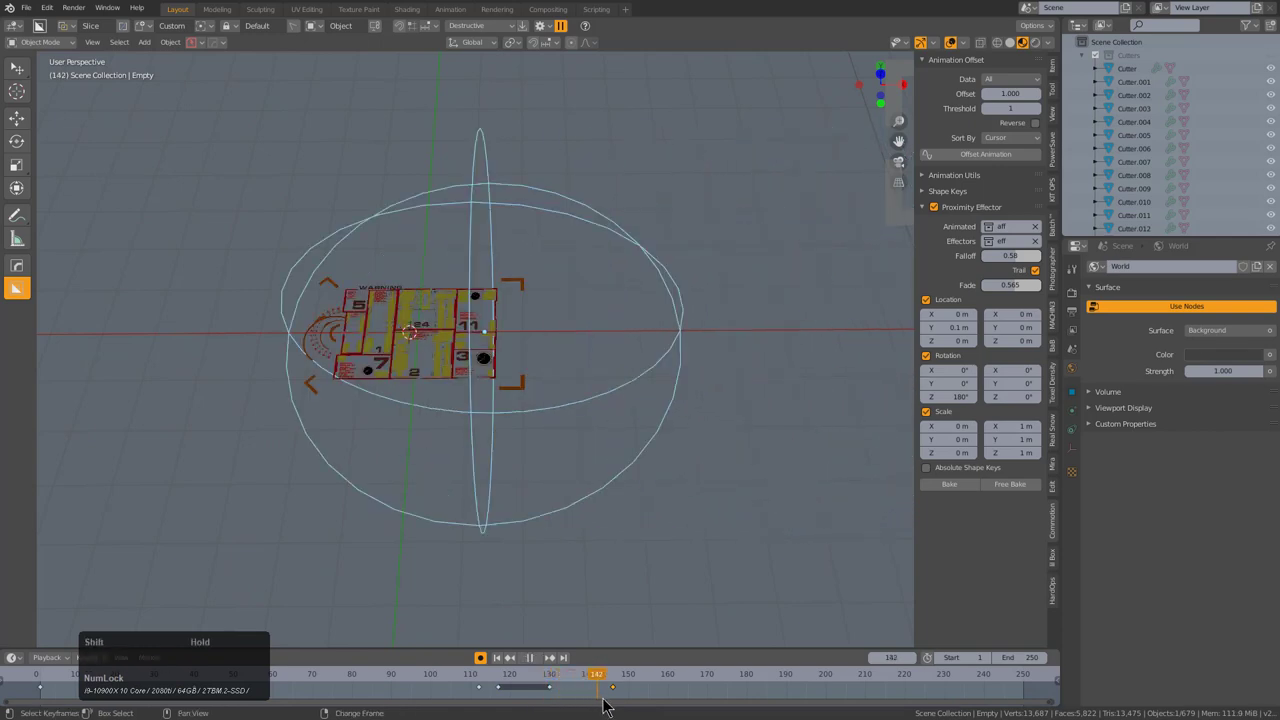
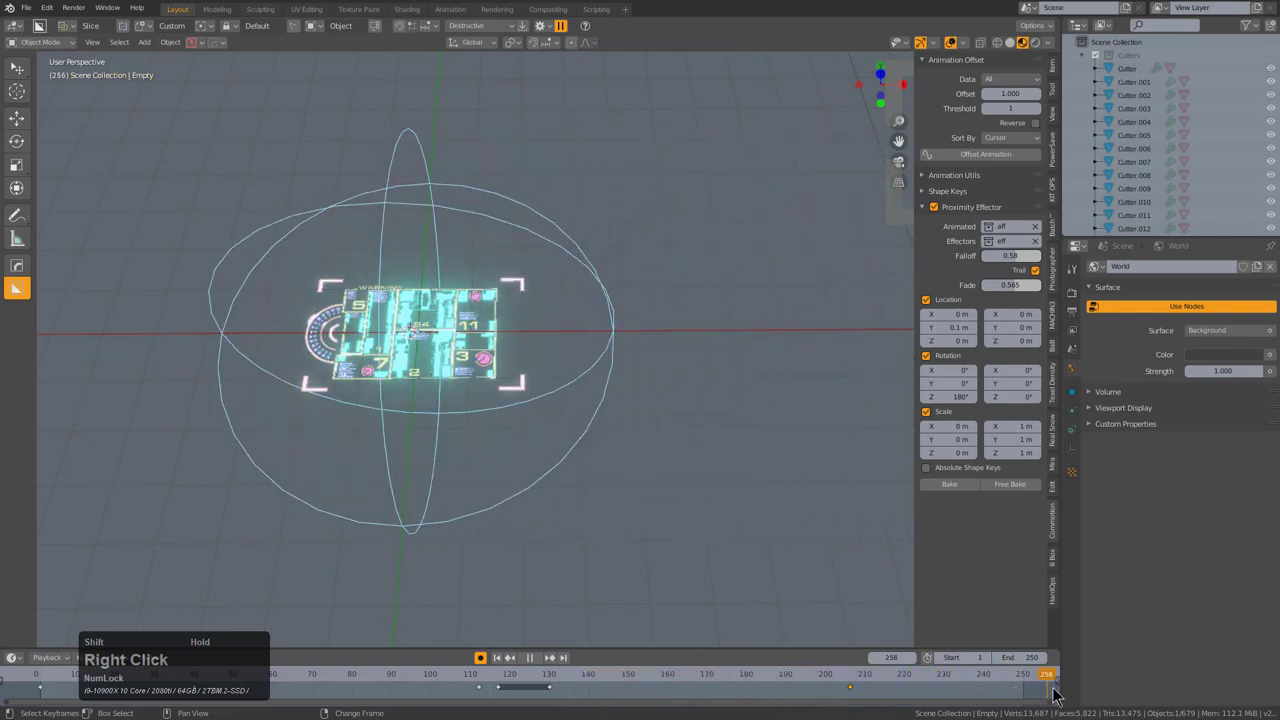
- Play back to preview the HUD pieces spinning in and assembling by around frame 215
scroll(up, 3)
middle_click(426, 293)
scroll(up, 3)
scroll(down, 3)
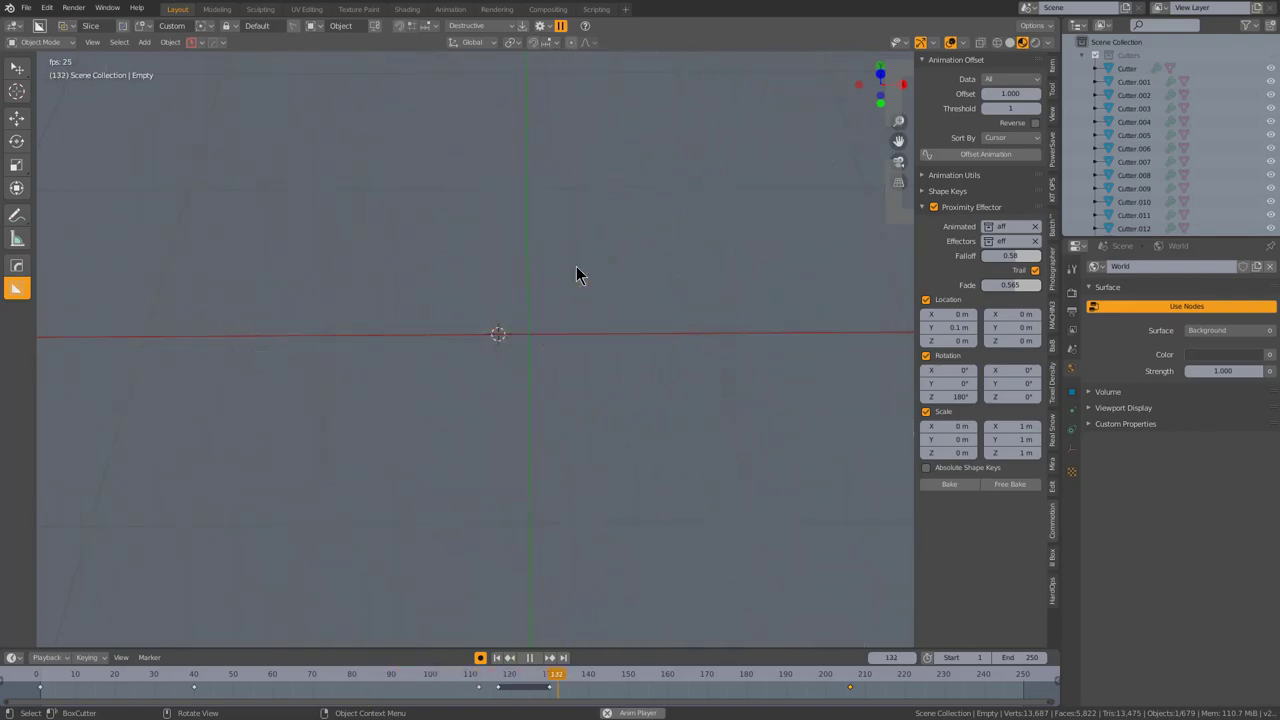
click(951, 46)
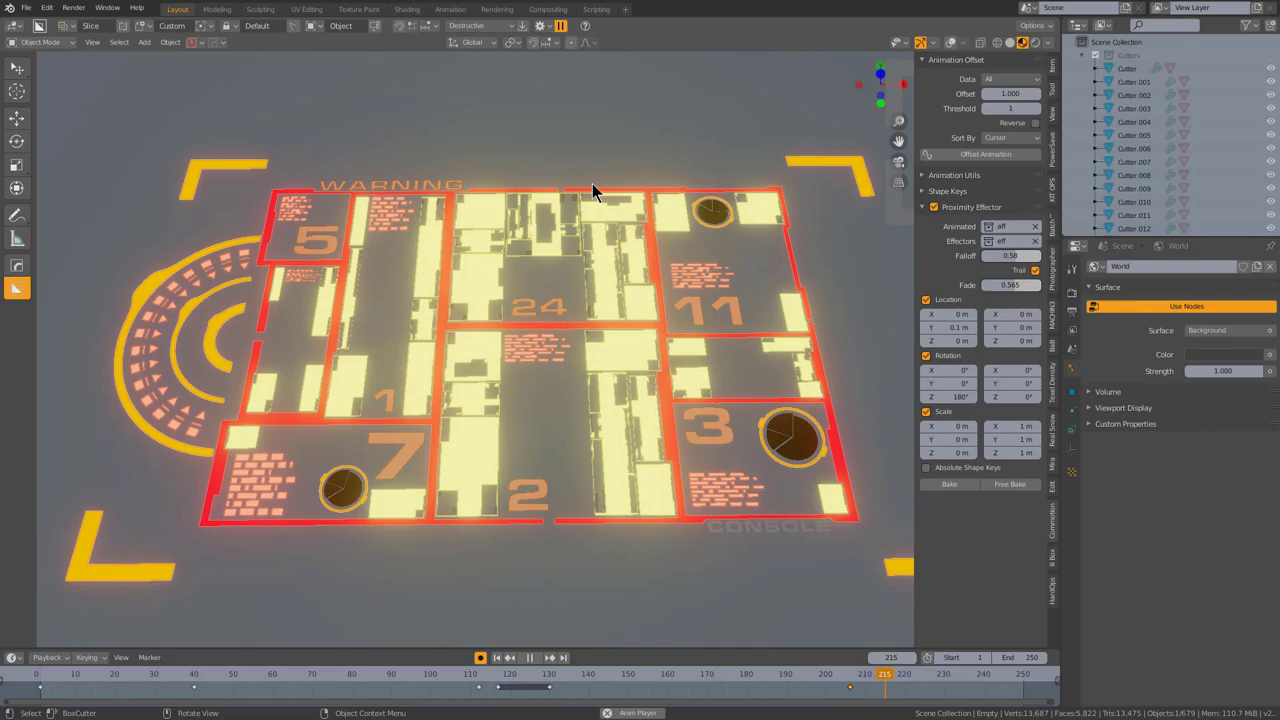
- Bake the proximity-effector animation into keyframes from the Commotion panel
click(579, 251)
middle_click(579, 252)
scroll(down, 3)
middle_click(600, 267)
middle_click(589, 266)
scroll(up, 3)
scroll(down, 3)
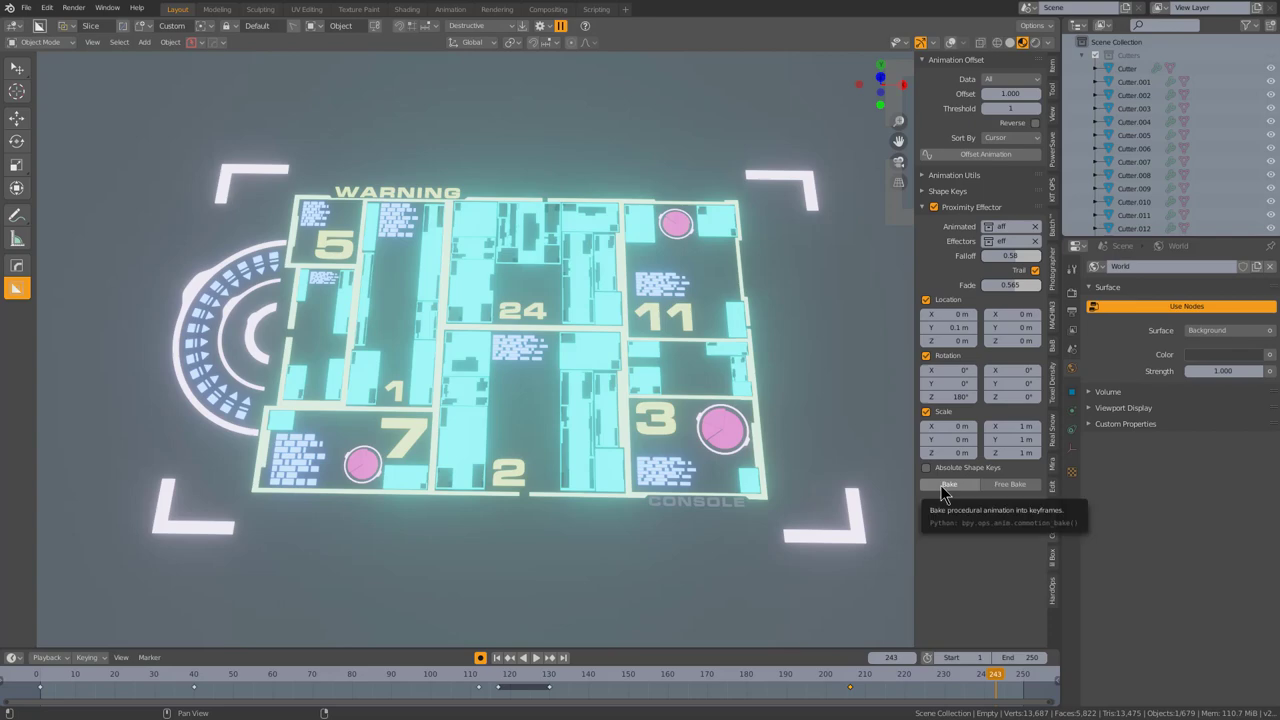
click(945, 494)
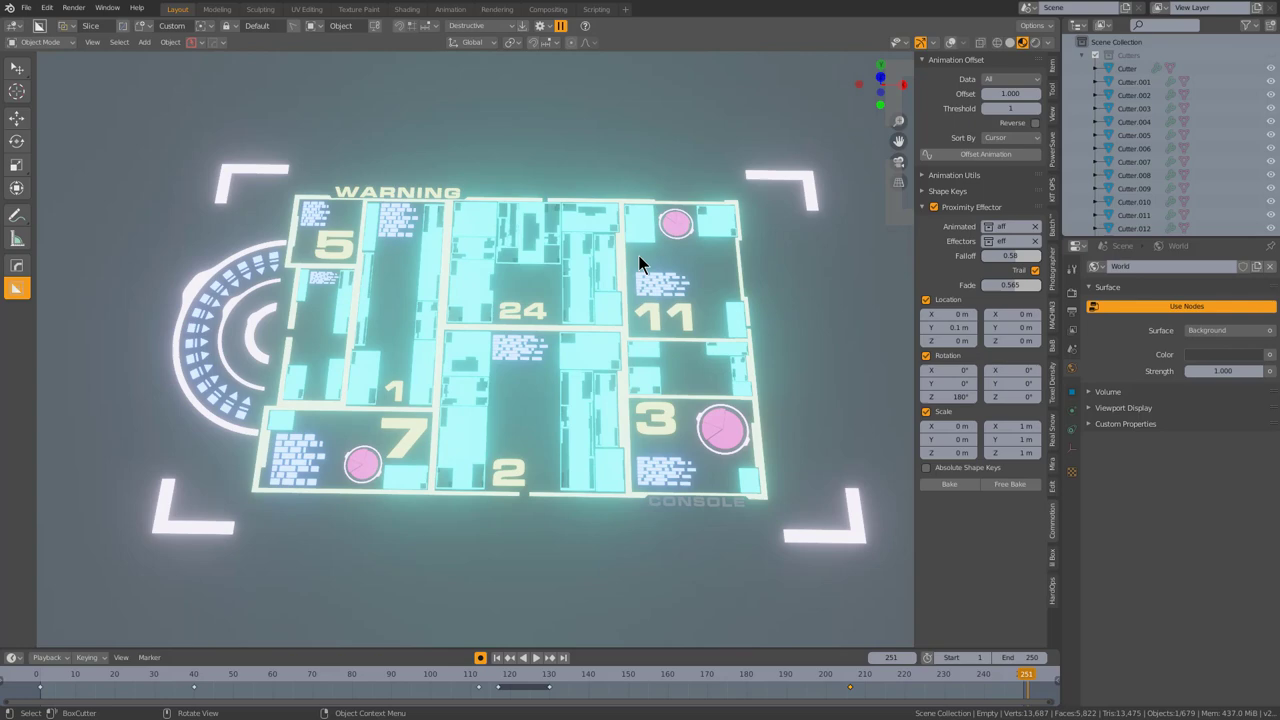
- Select all 678 baked HUD objects and enter a name for a new collection
middle_click(623, 283)
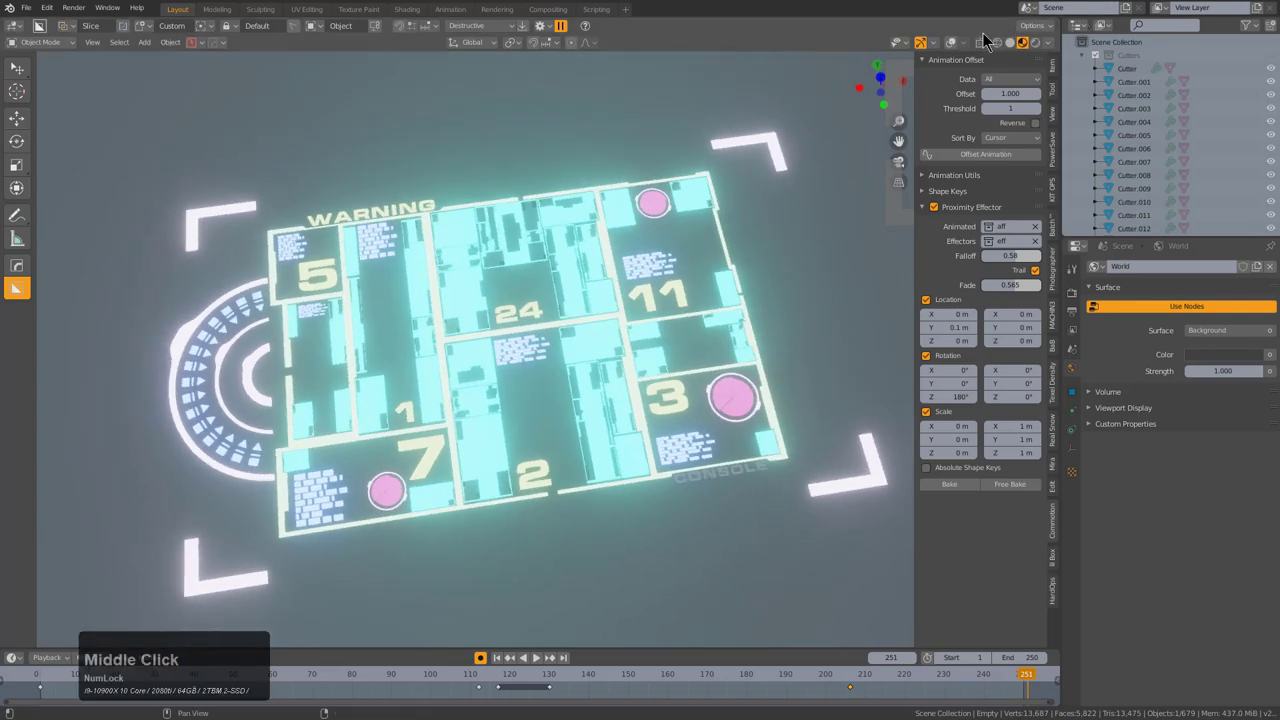
click(958, 51)
scroll(down, 3)
key(1)
middle_click(612, 297)
text(2)
middle_click(601, 340)
key(a)
scroll(up, 3)
key(g)
click(723, 373)
key(h)
text(ud)
key(Return)
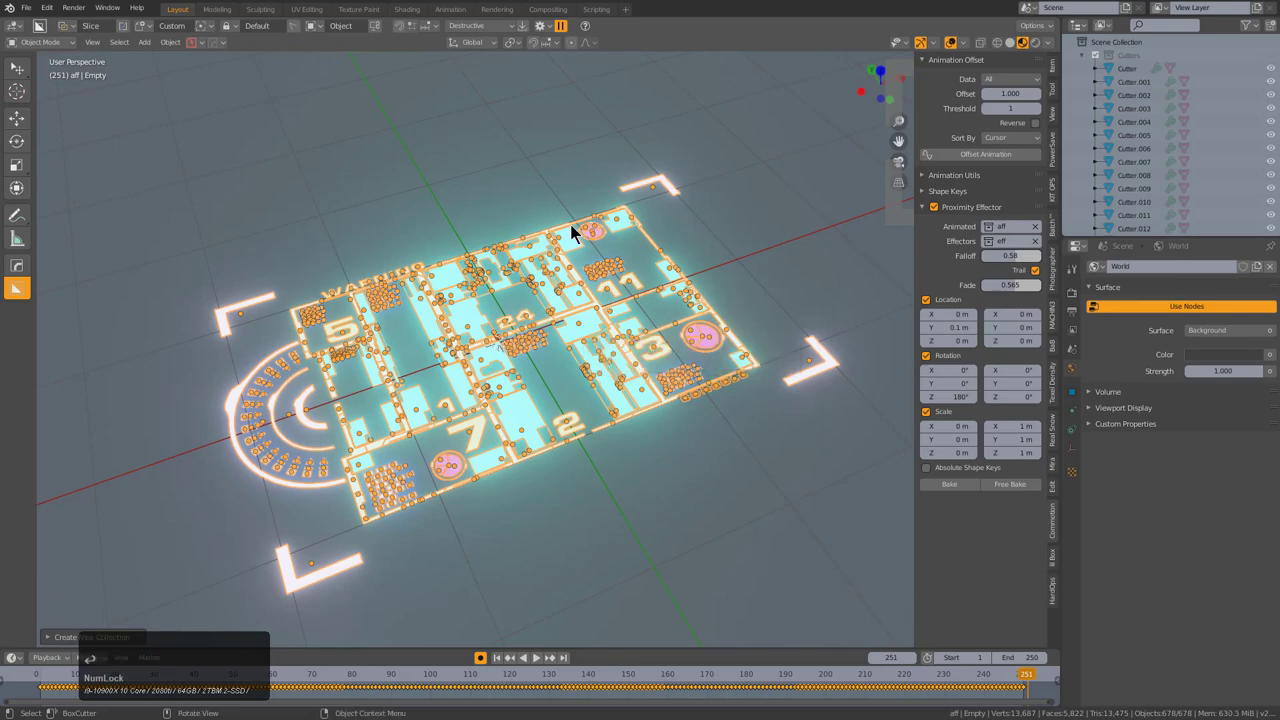
- Create a new Outliner collection for the baked HUD pieces and rename it SCN
scroll(up, 3)
scroll(down, 3)
click(1088, 59)
click(1086, 89)
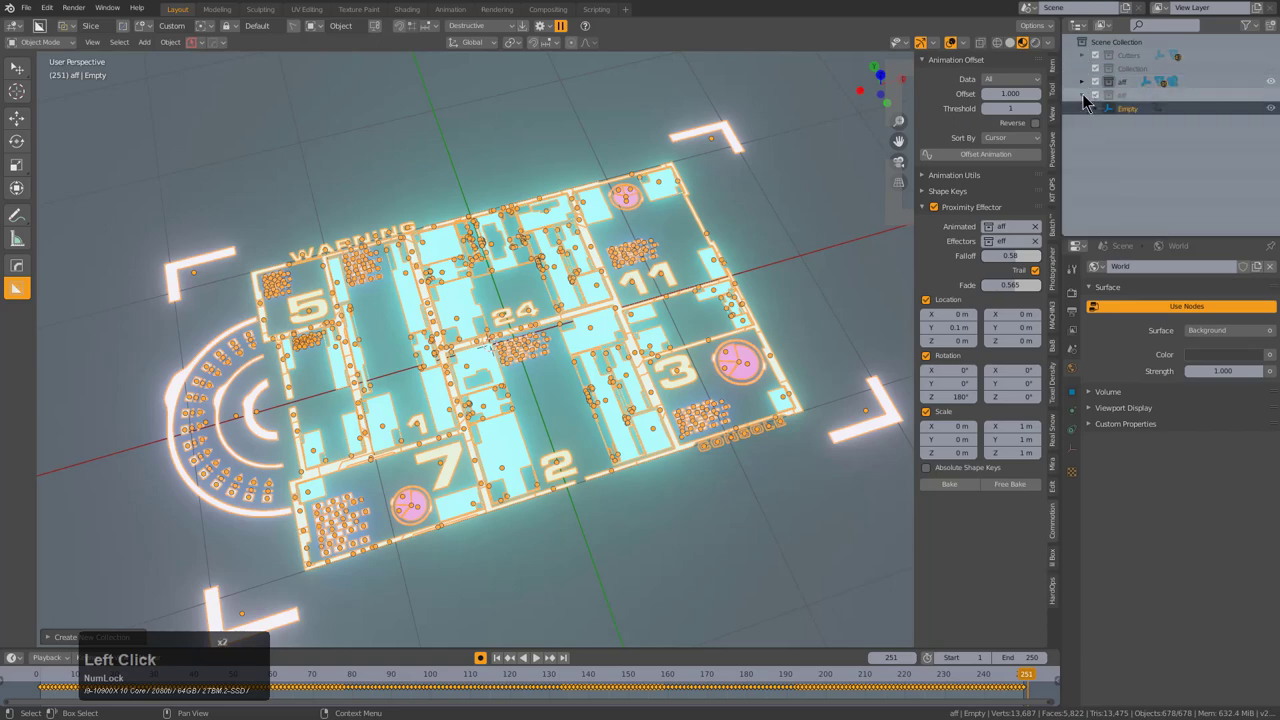
right_click(1133, 115)
click(1097, 117)
click(1127, 117)
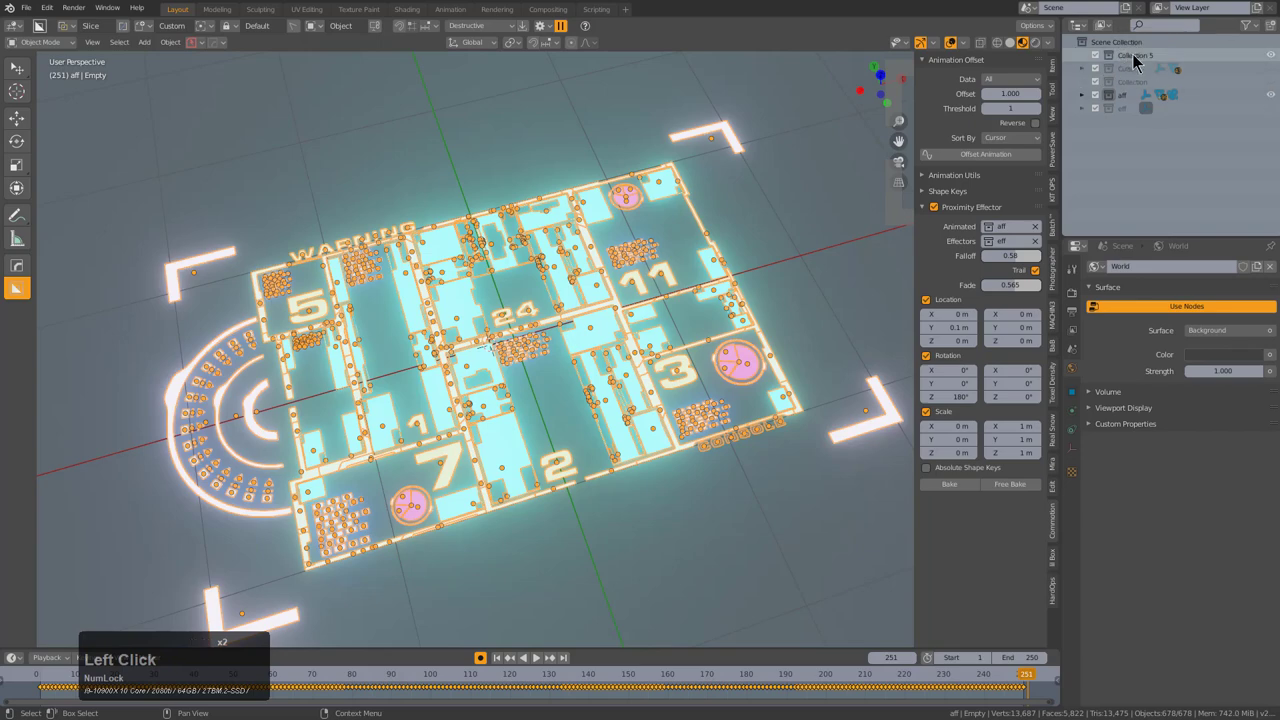
double_click(1138, 63)
key(shift+s)
key(shift+c)
key(b)
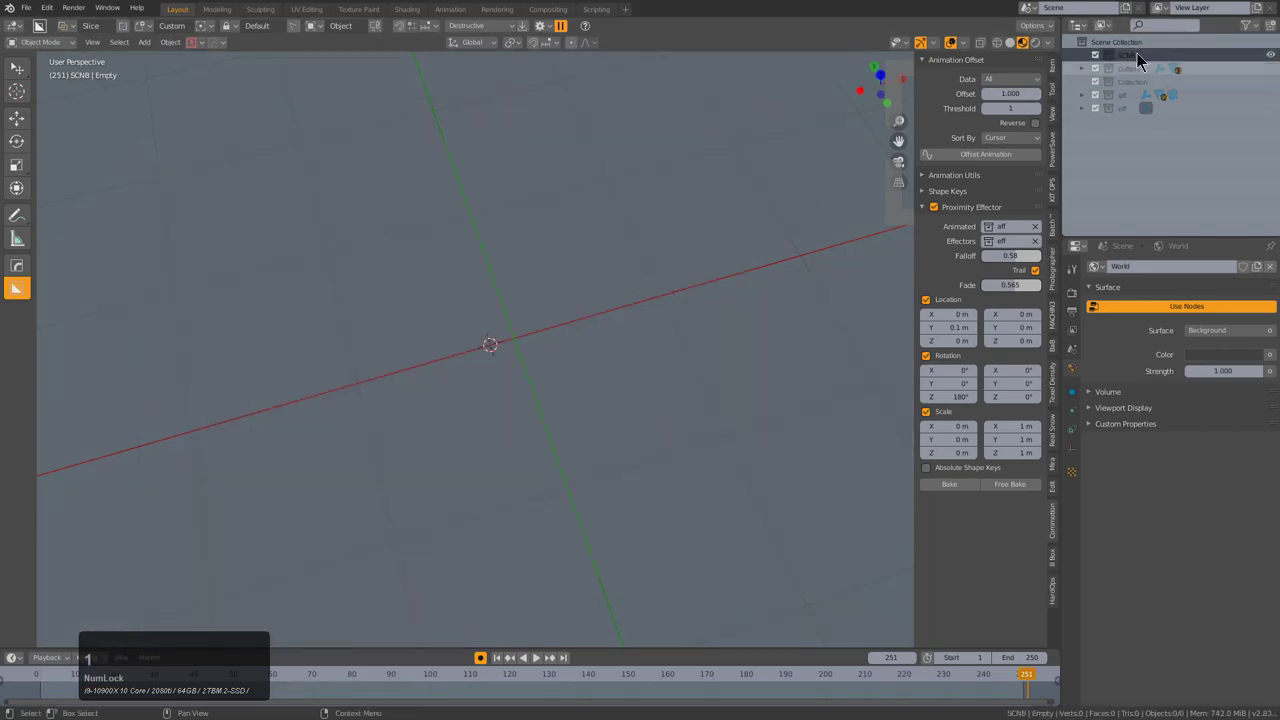
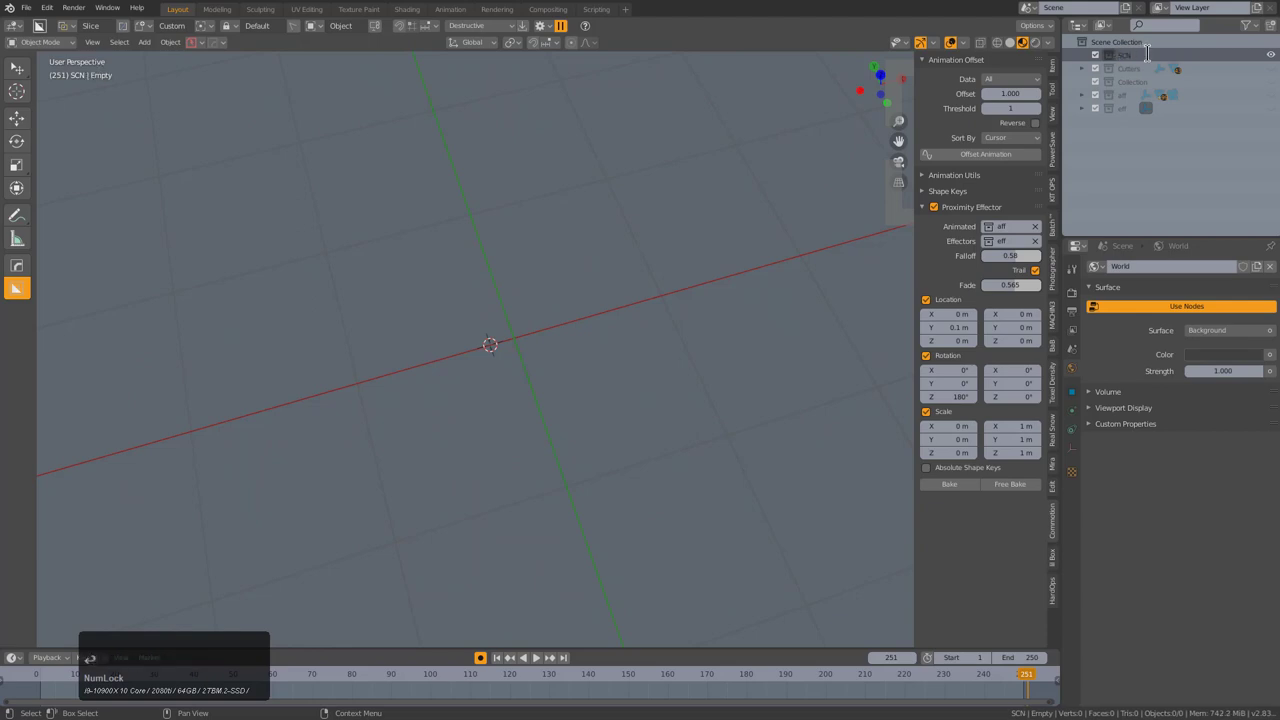
- Add the SCN collection as a single Hud2 collection instance in the viewport
middle_click(546, 342)
text(c)
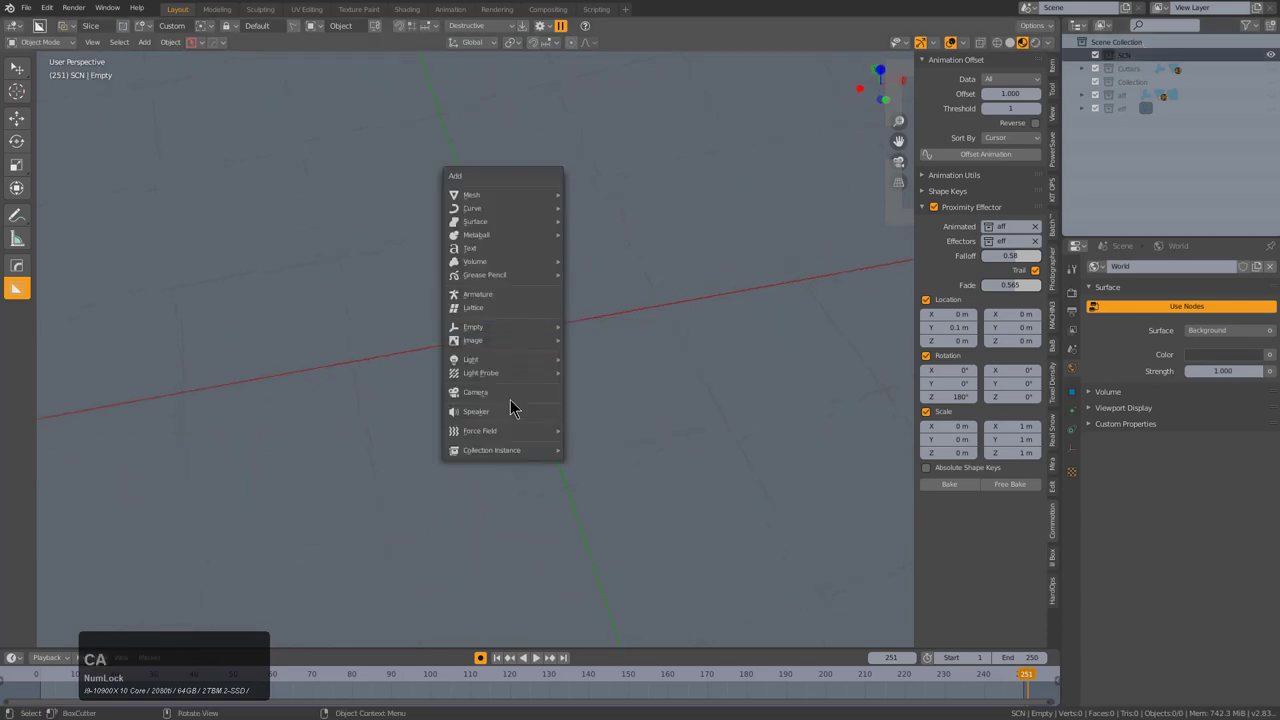
click(534, 470)
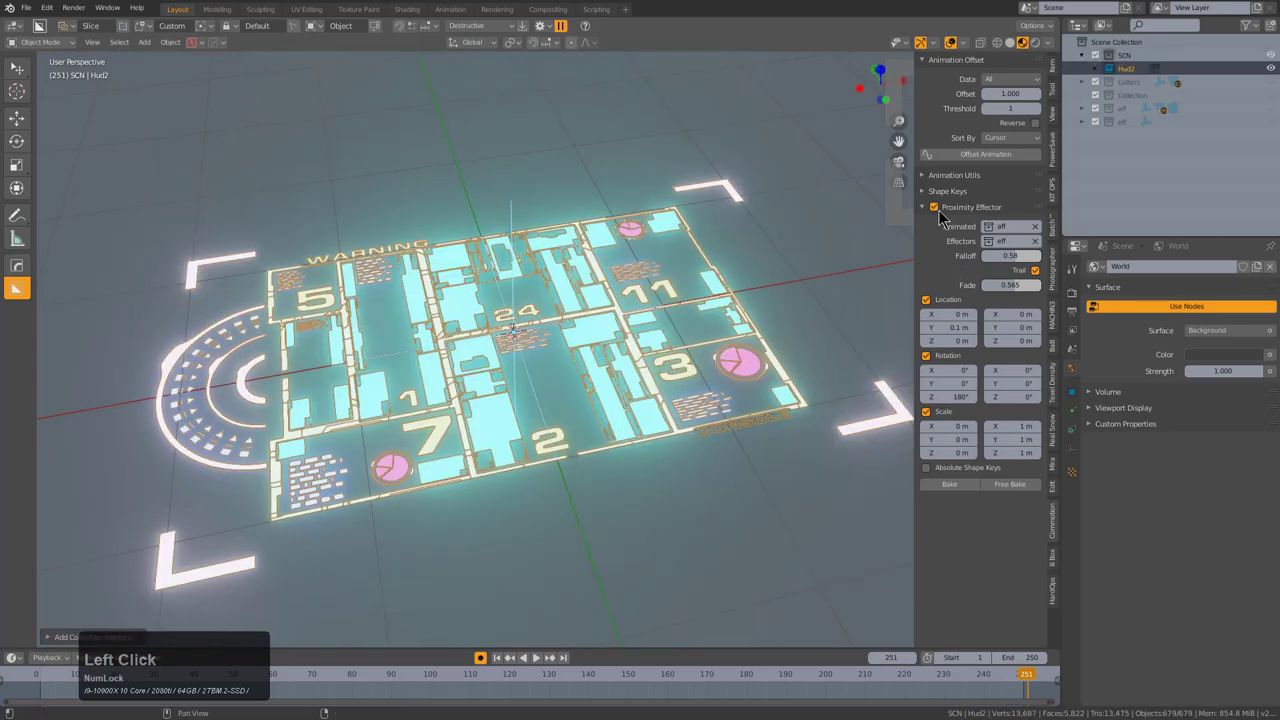
- Switch off the Proximity Effector for Hud2 and play back the baked assembly to check it
click(943, 216)
middle_click(627, 299)
middle_click(530, 338)
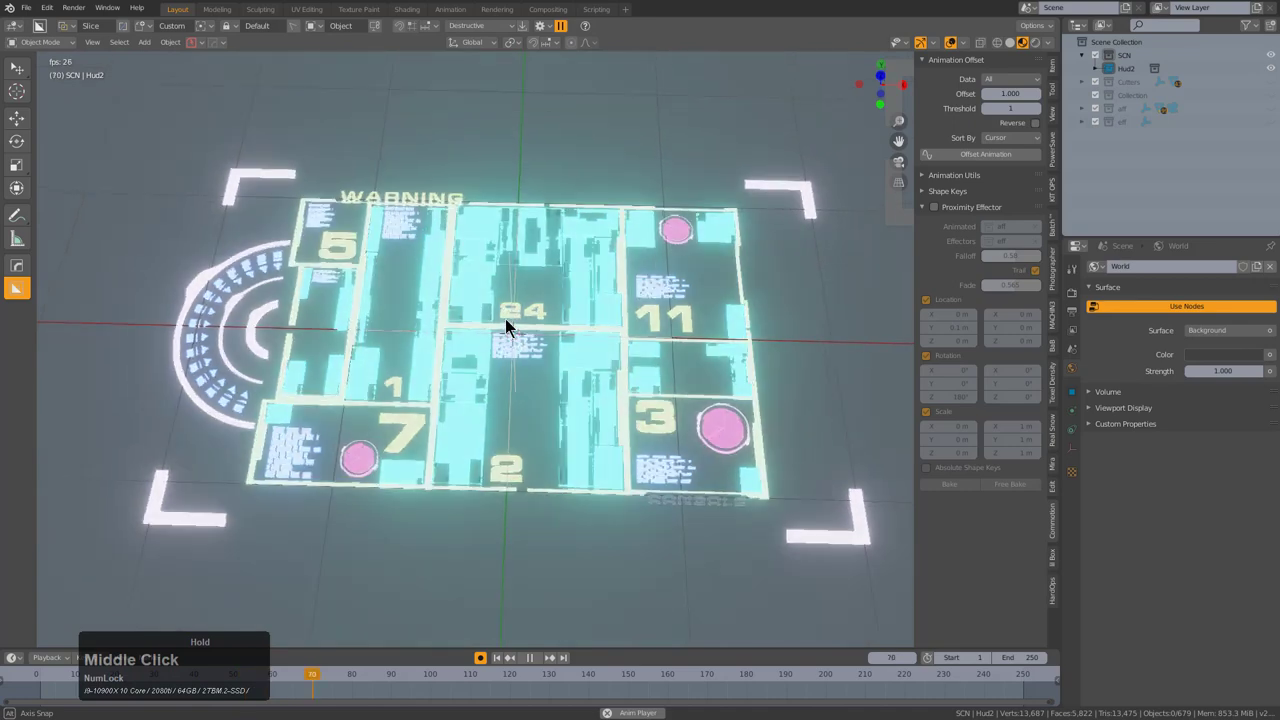
middle_click(509, 322)
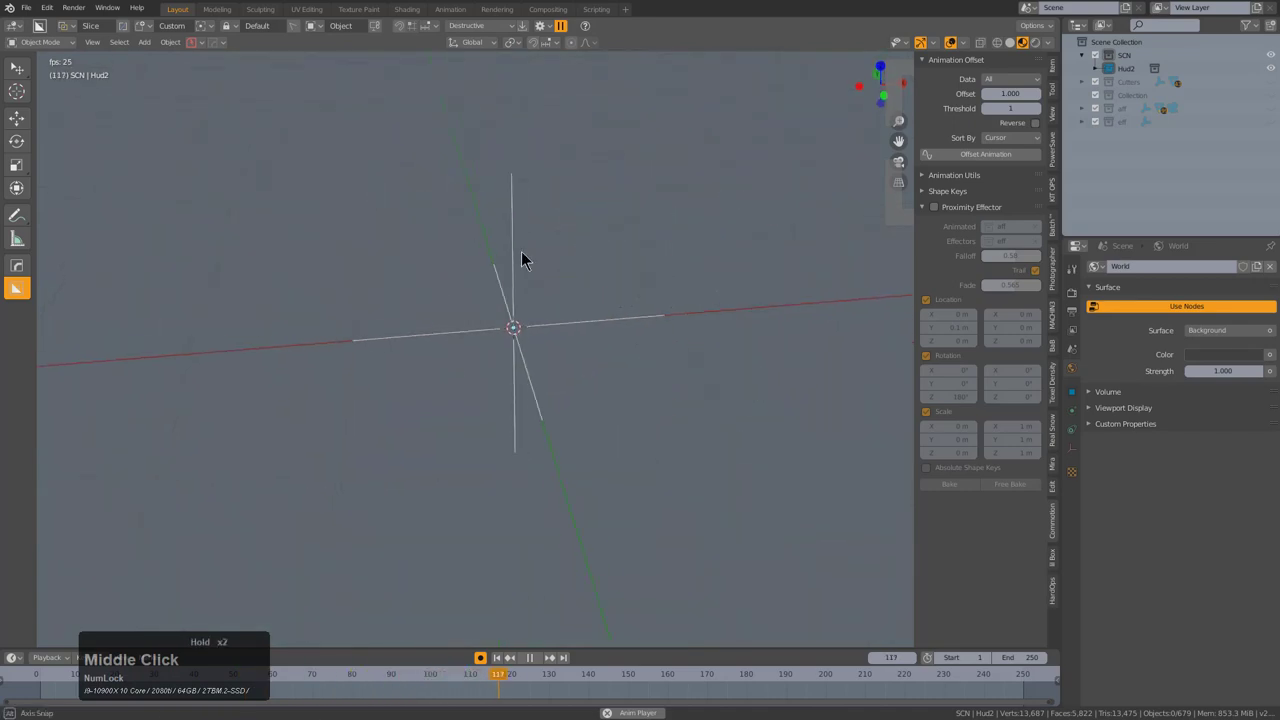
scroll(down, 3)
key(g)
right_click(730, 238)
key(⦸)
middle_click(558, 325)
scroll(up, 3)
key(ctrl+z)
click(487, 661)
middle_click(540, 399)
- Bring up the Shift+A add menu's list of mesh primitives
key(shift+a)
click(546, 122)
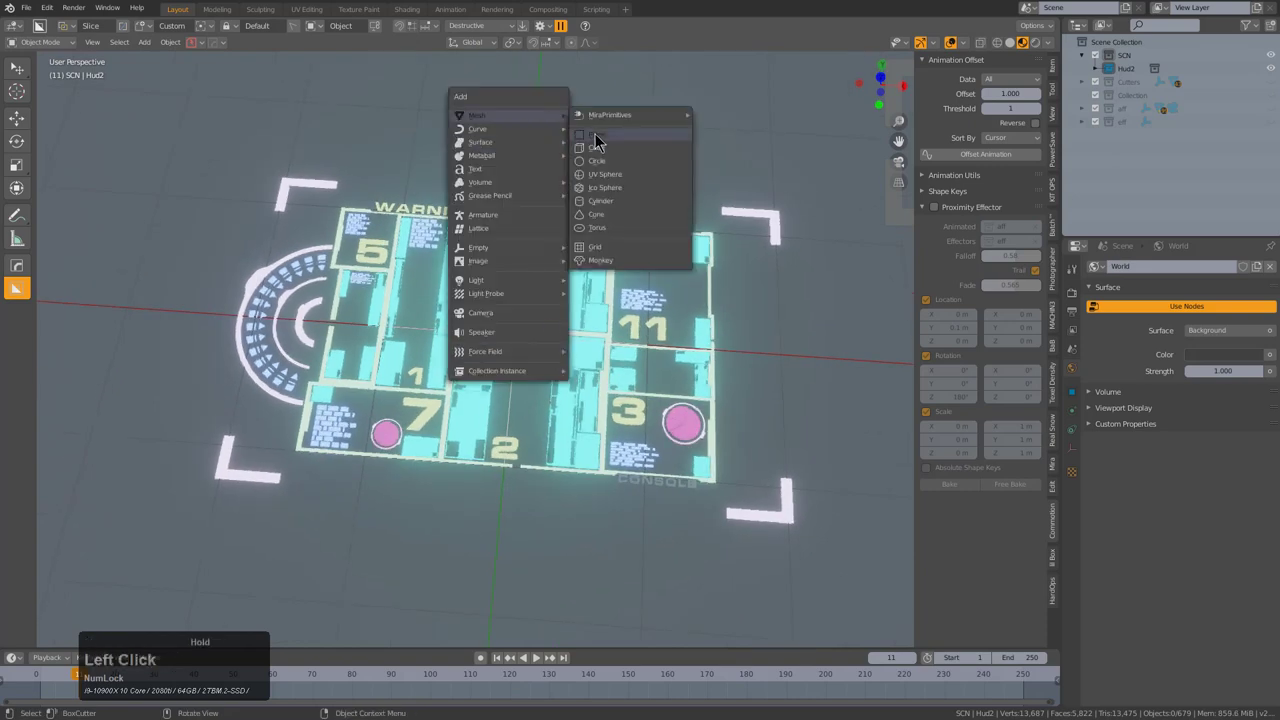
- Scale a new plane to cover the HUD and round its corners with a 20-segment bevel
key(s)
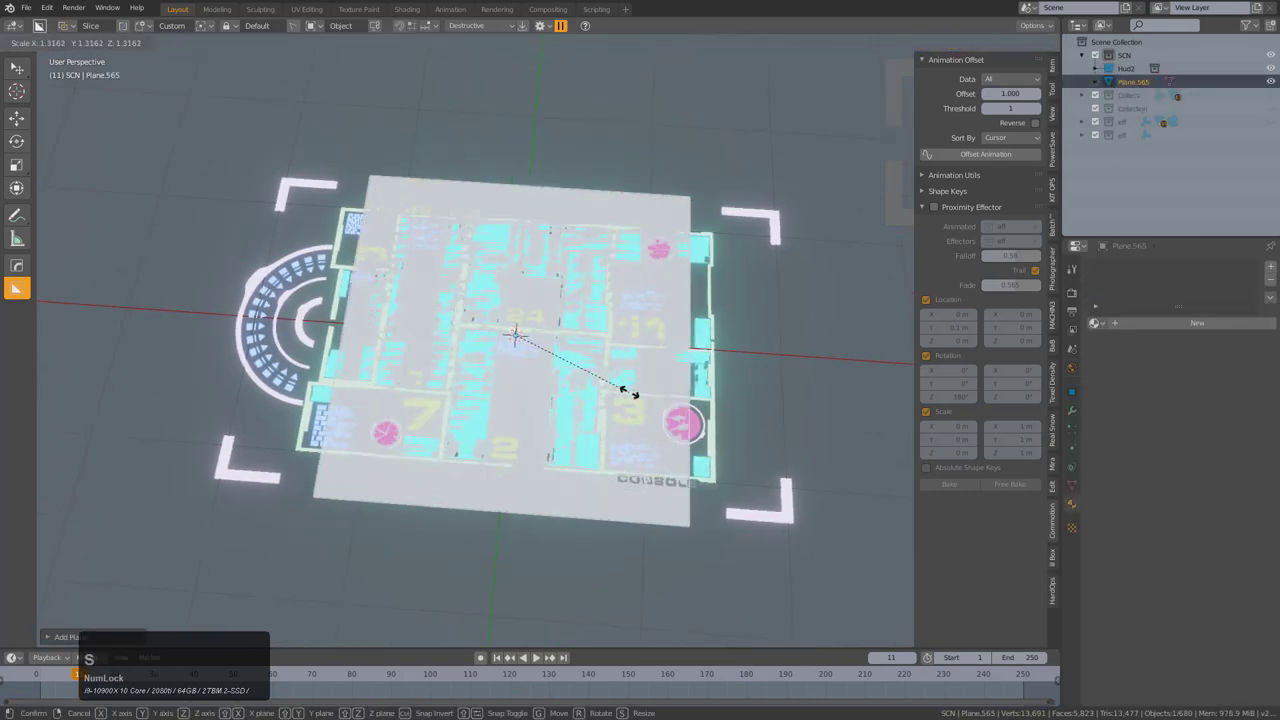
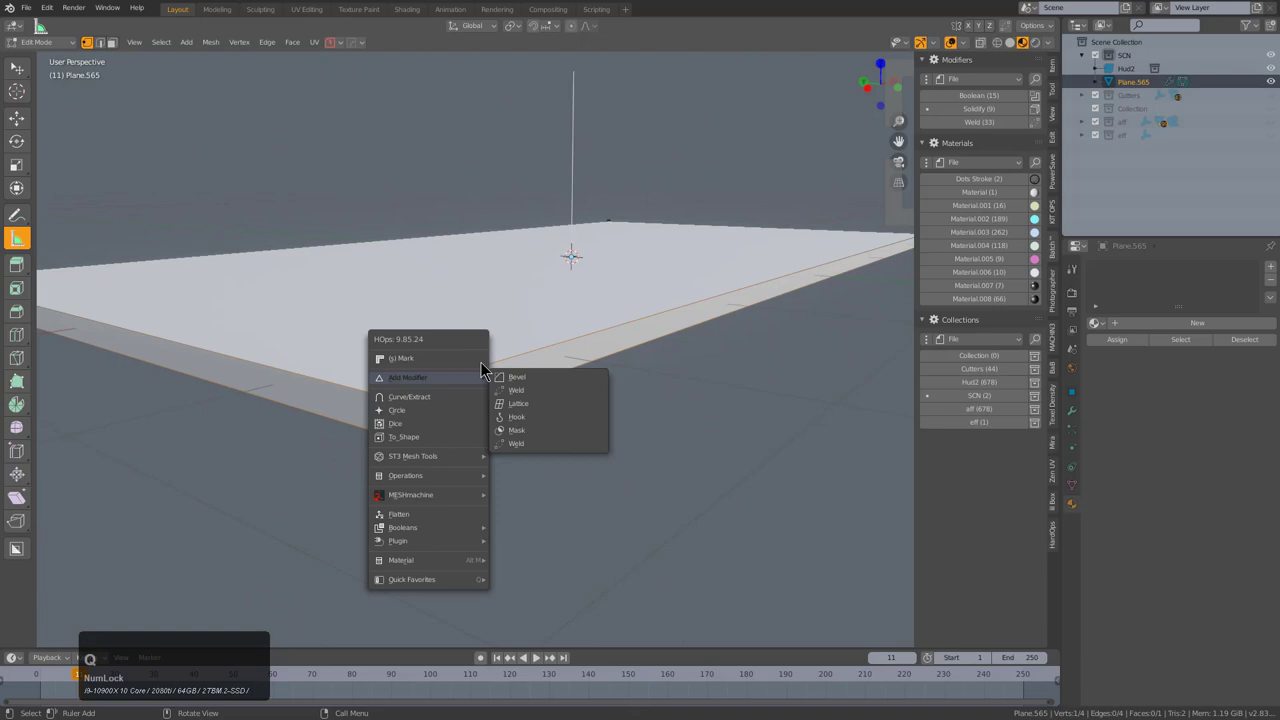
click(481, 361)
scroll(up, 3)
click(335, 353)
middle_click(490, 368)
scroll(down, 3)
key(a)
click(466, 230)
key(q)
click(471, 396)
scroll(up, 3)
click(413, 386)
scroll(down, 3)
- Thicken the plate with Solidify and add a mirror modifier, positioning it under the HUD
key(x)
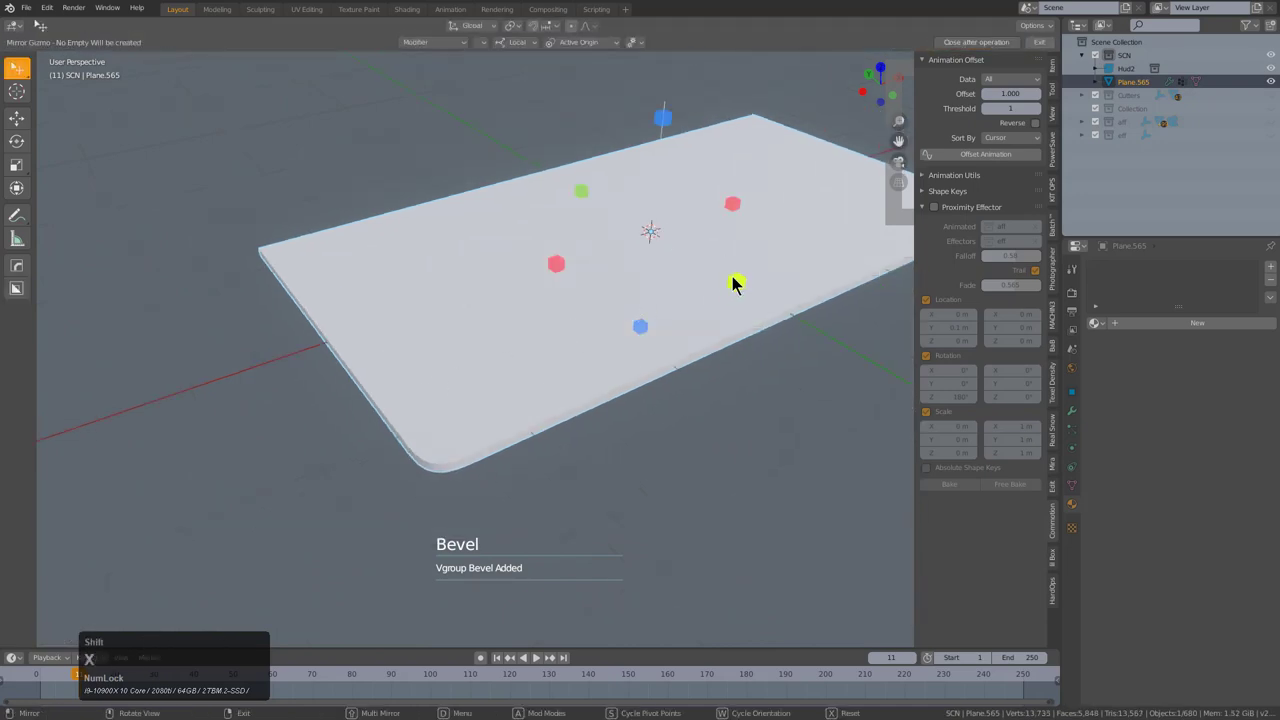
click(739, 283)
middle_click(641, 296)
scroll(down, 3)
middle_click(560, 327)
key(a)
right_click(603, 409)
click(567, 409)
key(g)
right_click(595, 329)
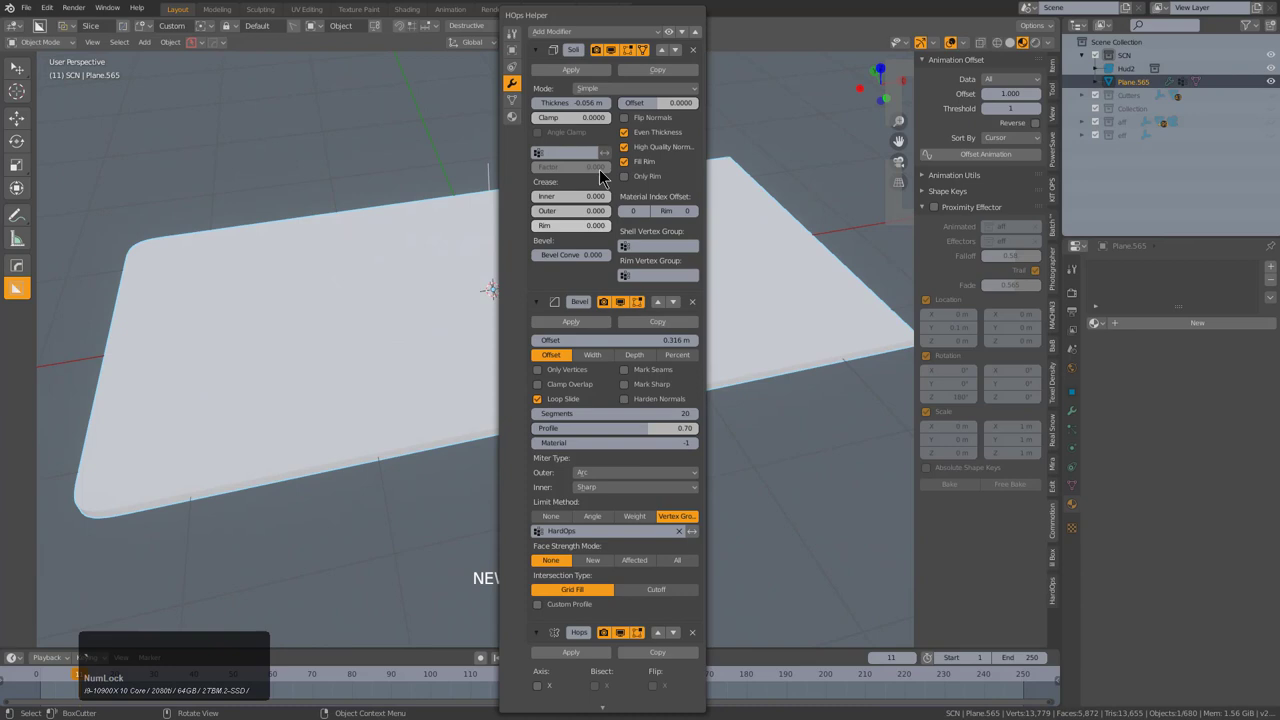
- Give the plate a new Material.010 with Metallic 1.000 and Roughness 0.322
click(705, 38)
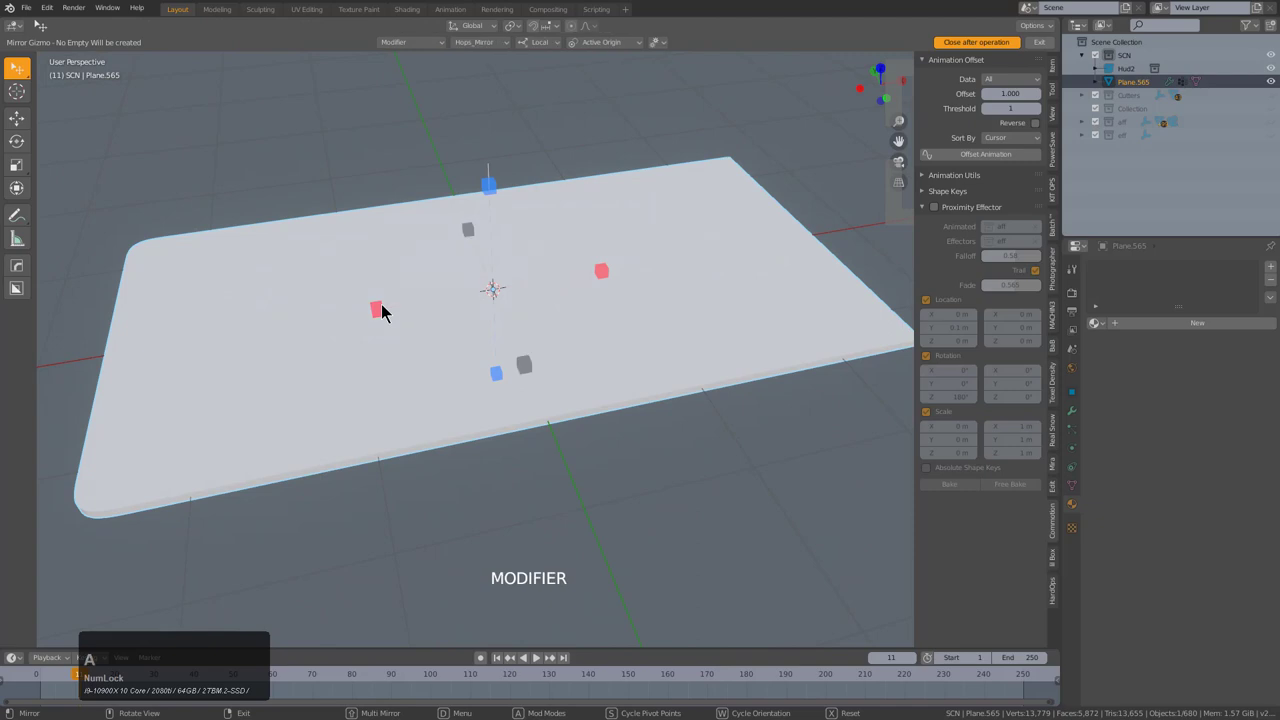
click(384, 314)
middle_click(472, 356)
scroll(up, 3)
key(q)
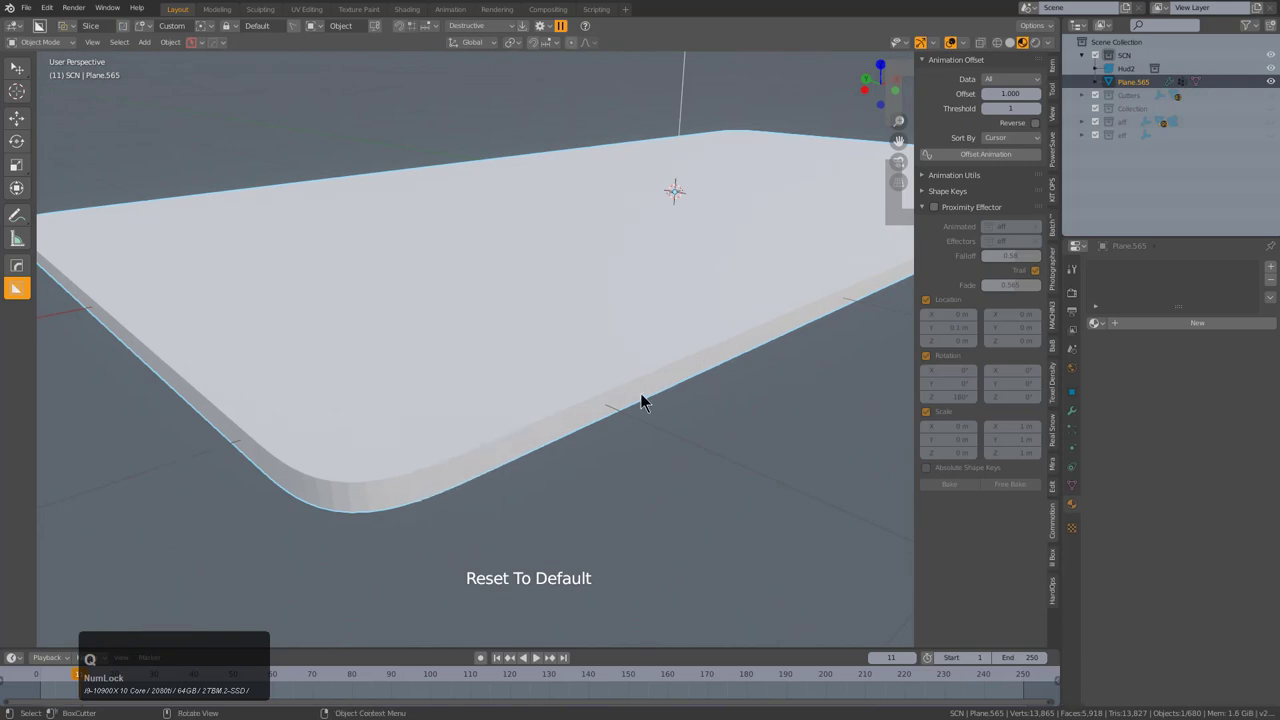
click(592, 407)
scroll(up, 3)
scroll(down, 3)
click(592, 407)
- Add a second bevel softening the plate's thick edges and activate BoxCutter on it
key(q)
click(560, 404)
scroll(down, 3)
middle_click(605, 399)
scroll(down, 3)
middle_click(590, 396)
scroll(up, 3)
key(q)
click(596, 330)
scroll(down, 3)
middle_click(552, 335)
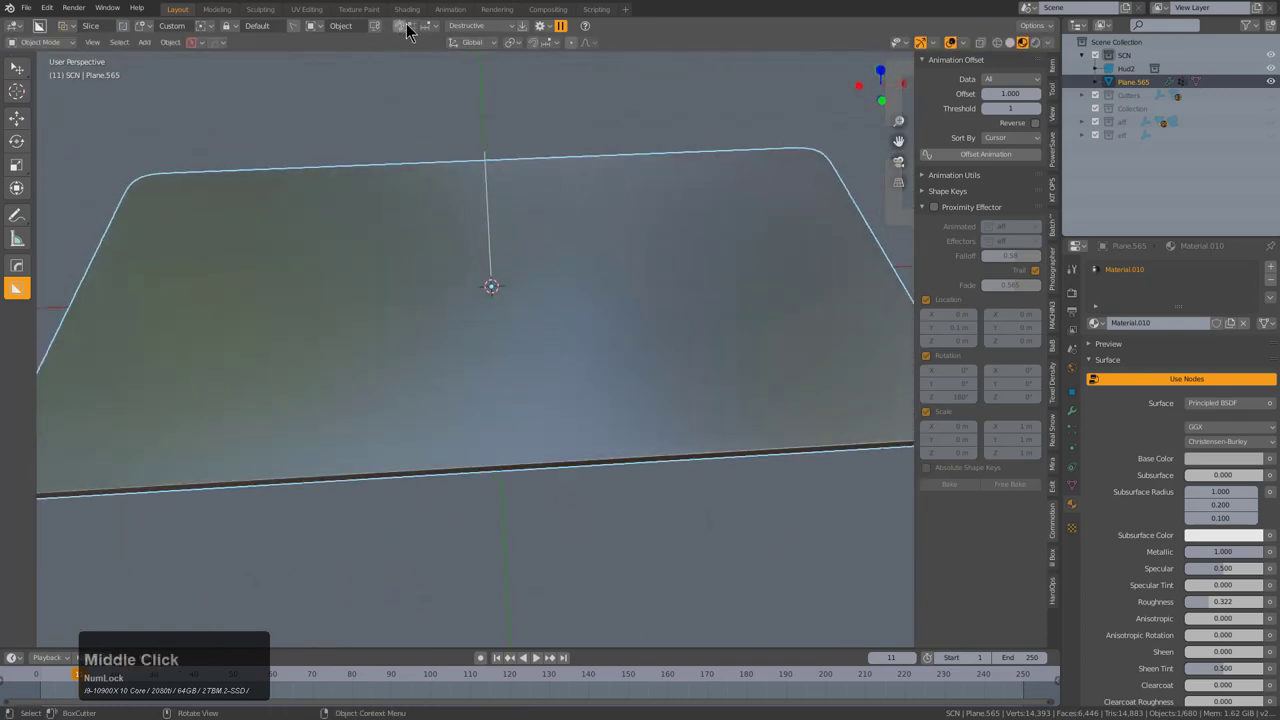
click(410, 33)
scroll(down, 3)
- Cut a rectangular recess into the plate's top face with BoxCutter and bevel its corners
middle_click(510, 338)
key(w)
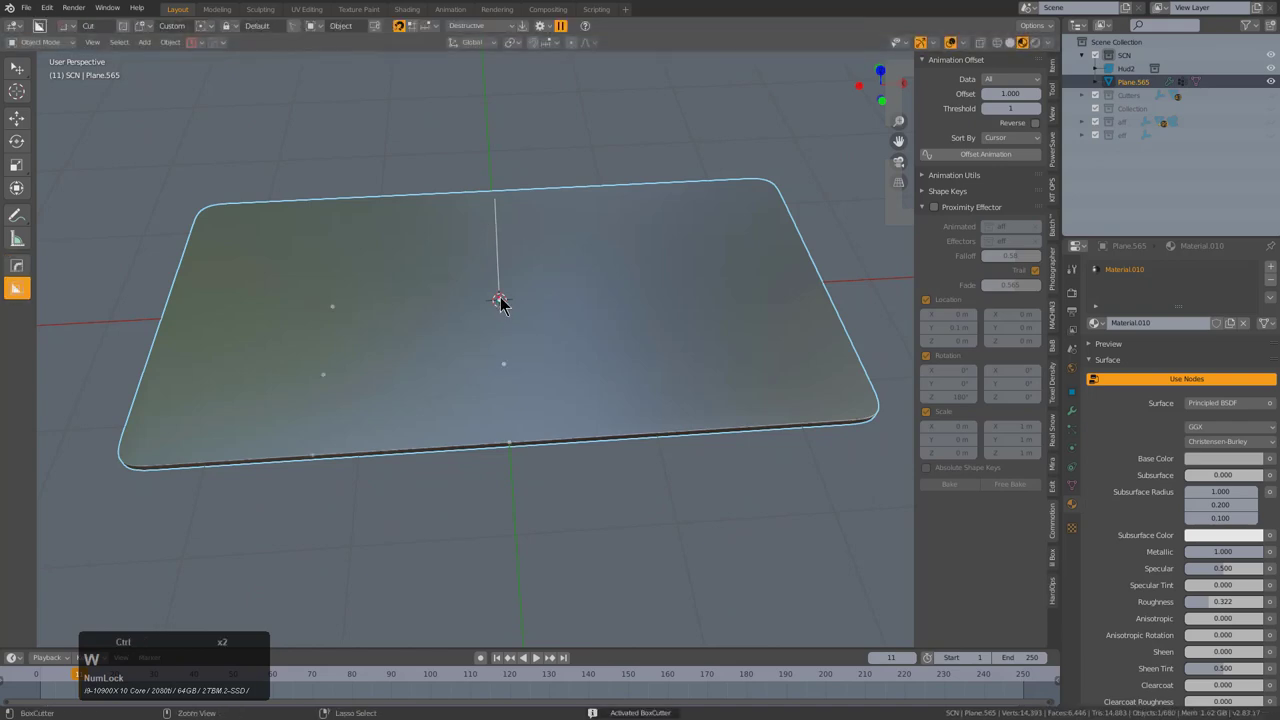
click(505, 305)
key(⊘)
middle_click(491, 285)
key(d)
click(446, 324)
middle_click(510, 312)
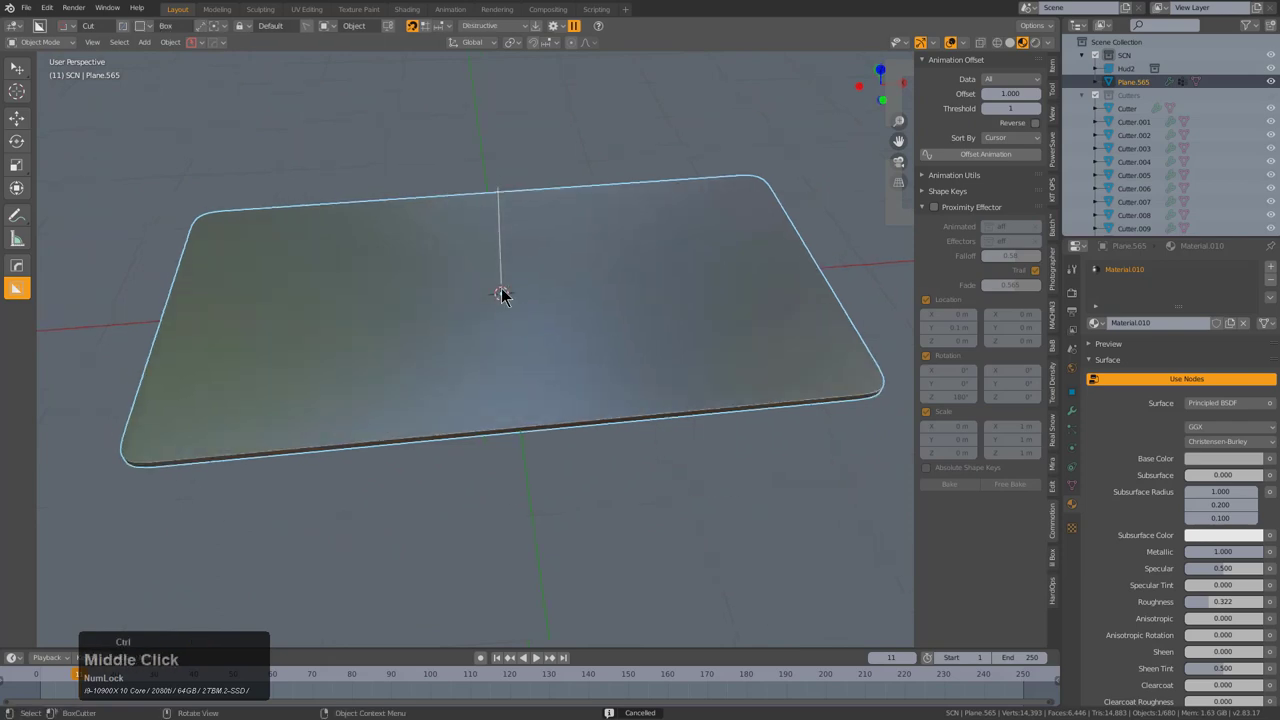
click(506, 296)
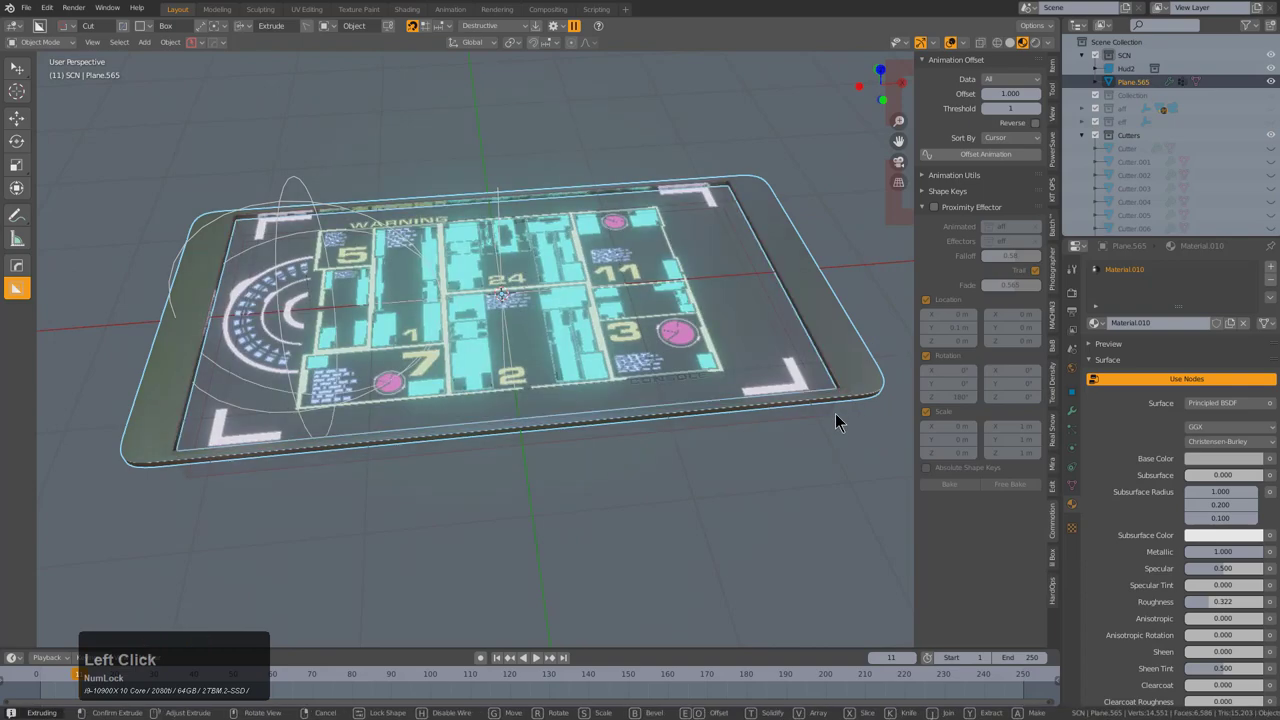
middle_click(722, 378)
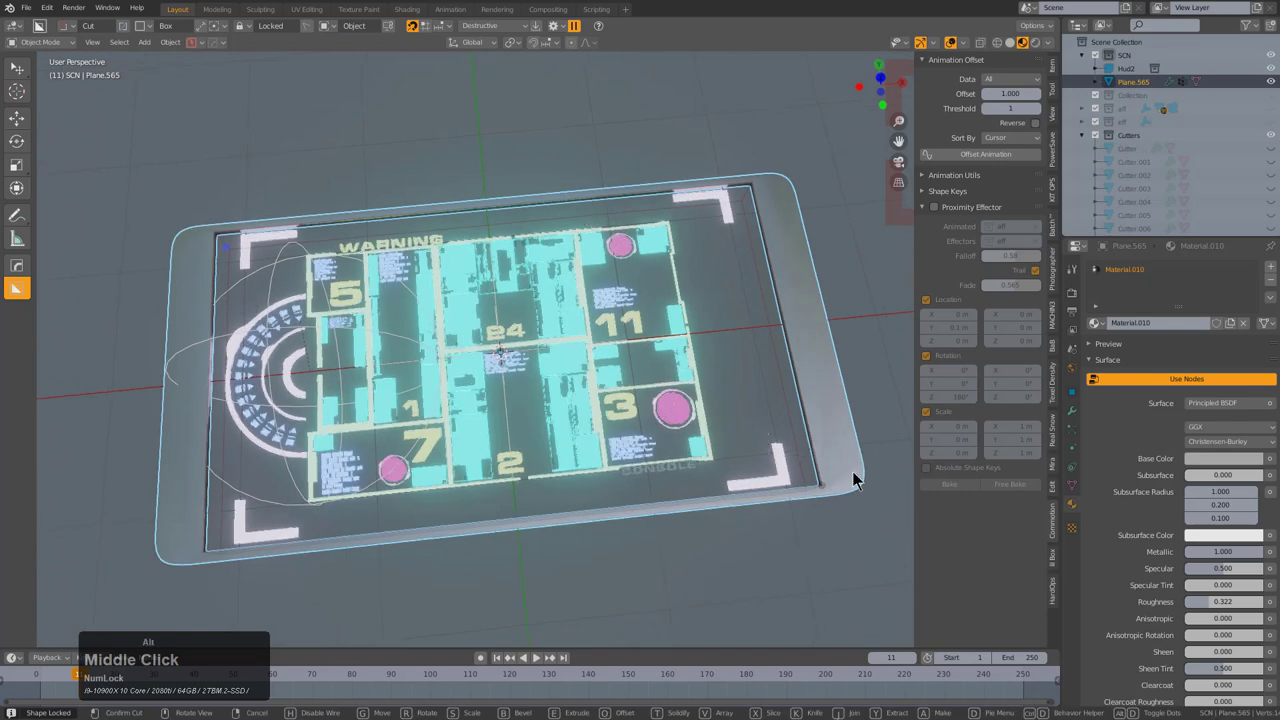
- Slice the inset panel off as its own object and hide the HUD instance
click(828, 494)
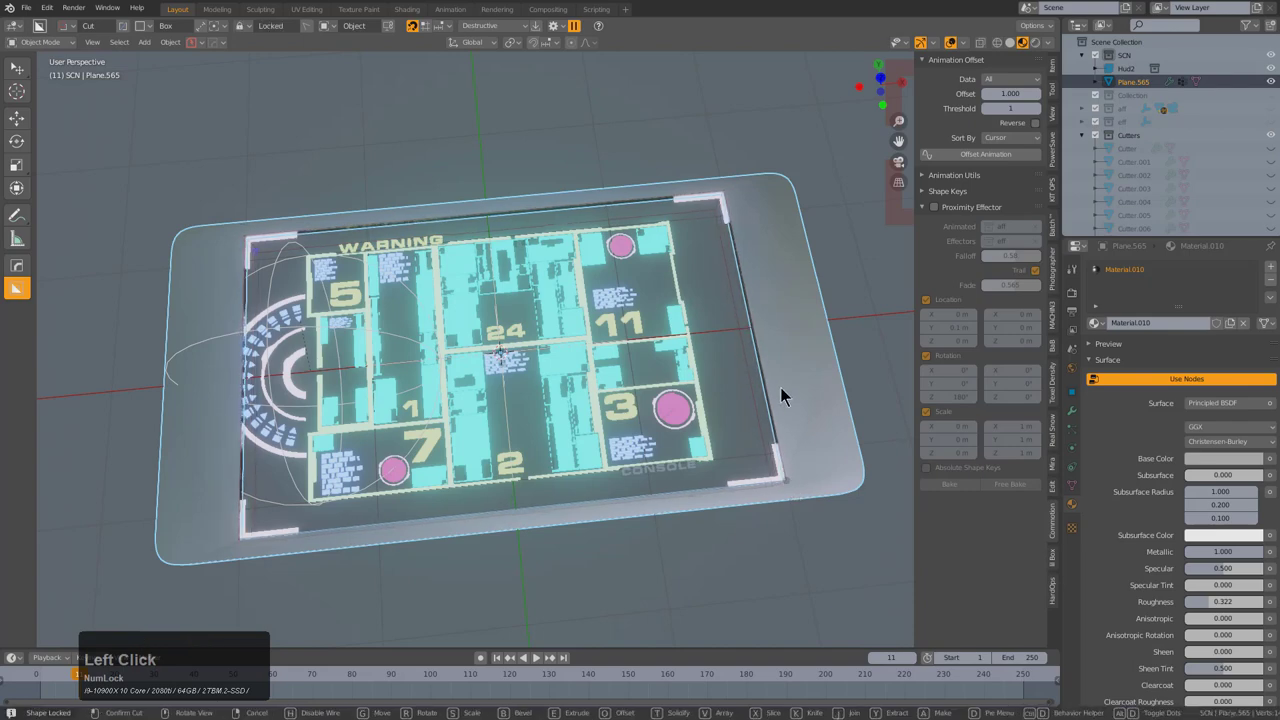
key(b)
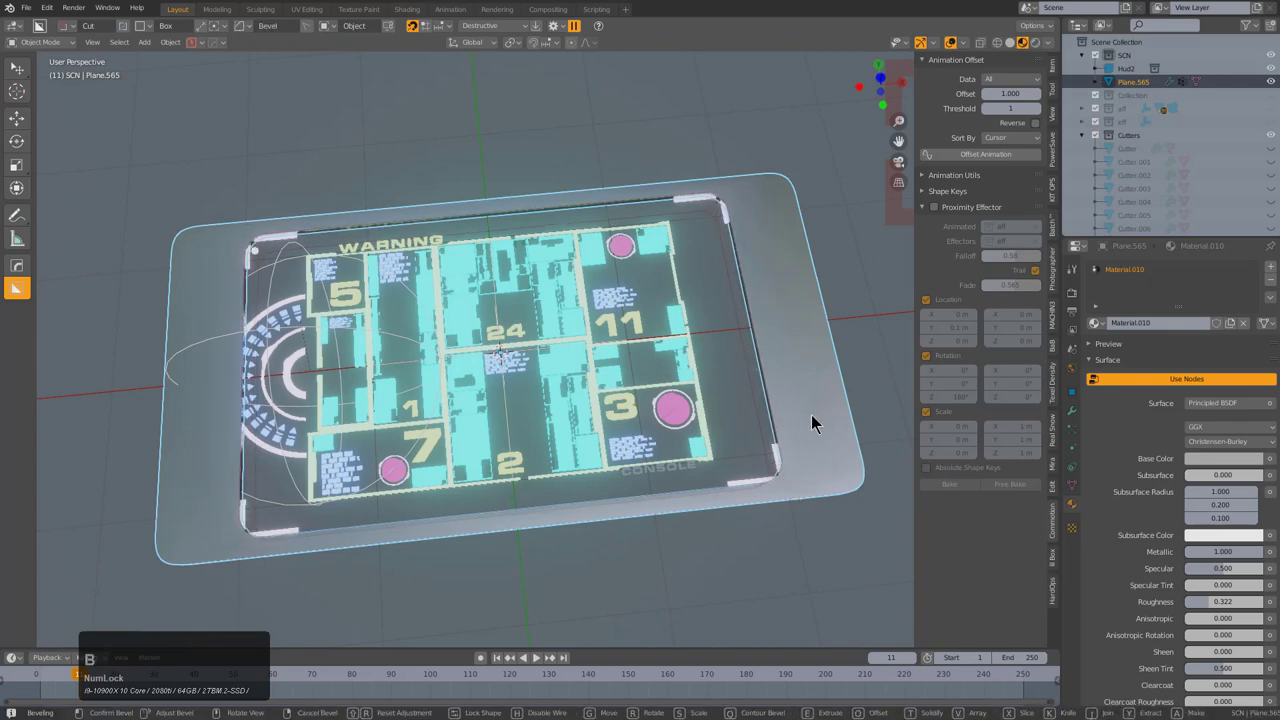
scroll(up, 3)
click(785, 423)
key(b)
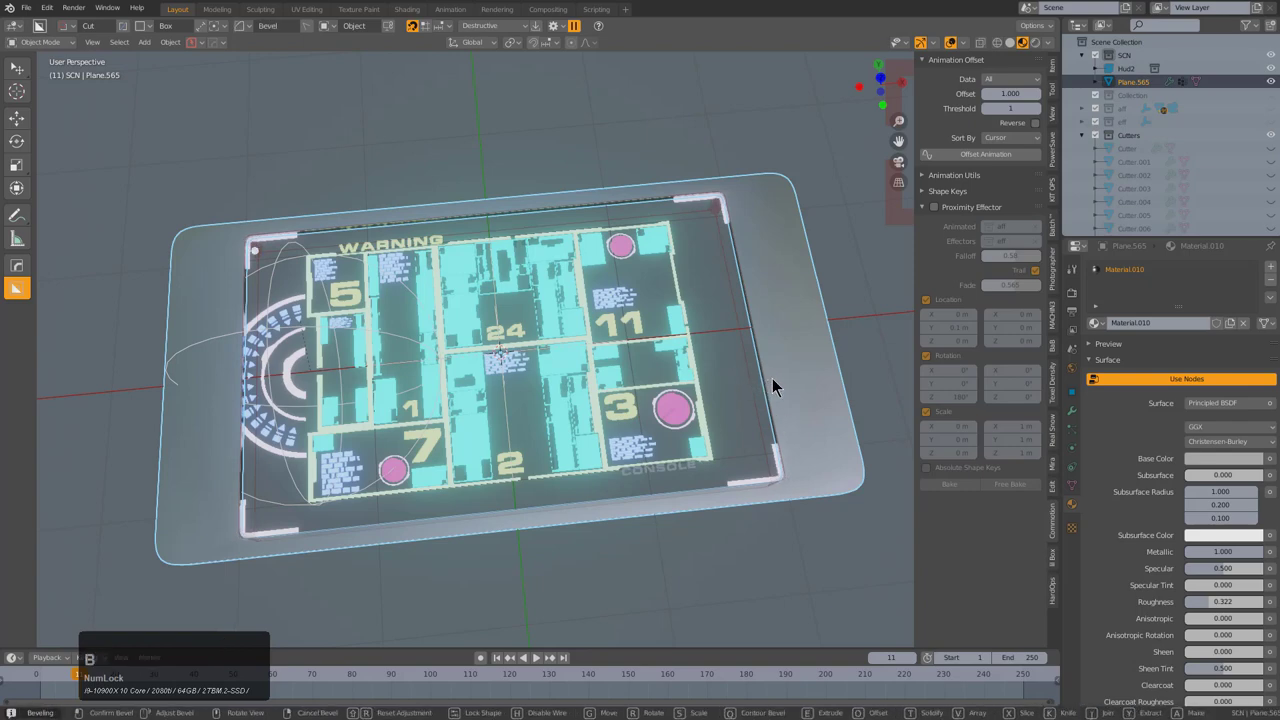
click(779, 387)
key(x)
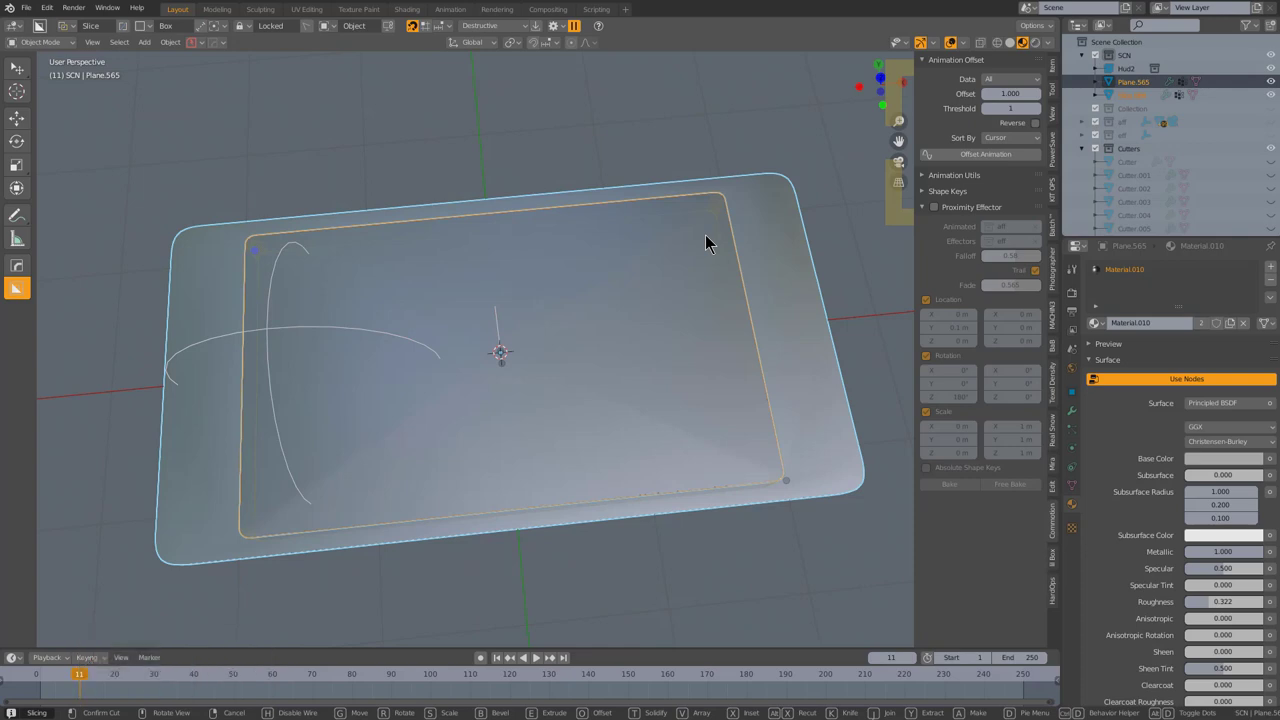
- Add a Weighted Normal modifier to the split-off inner piece Slice.086
click(712, 242)
click(629, 283)
middle_click(663, 297)
scroll(up, 3)
middle_click(583, 332)
scroll(down, 3)
key(q)
click(533, 340)
middle_click(534, 347)
click(847, 217)
key(q)
click(831, 206)
- Give Slice.086 a new blank material and unhide the HUD artwork over the plate
key(alt+a)
click(642, 304)
key(m)
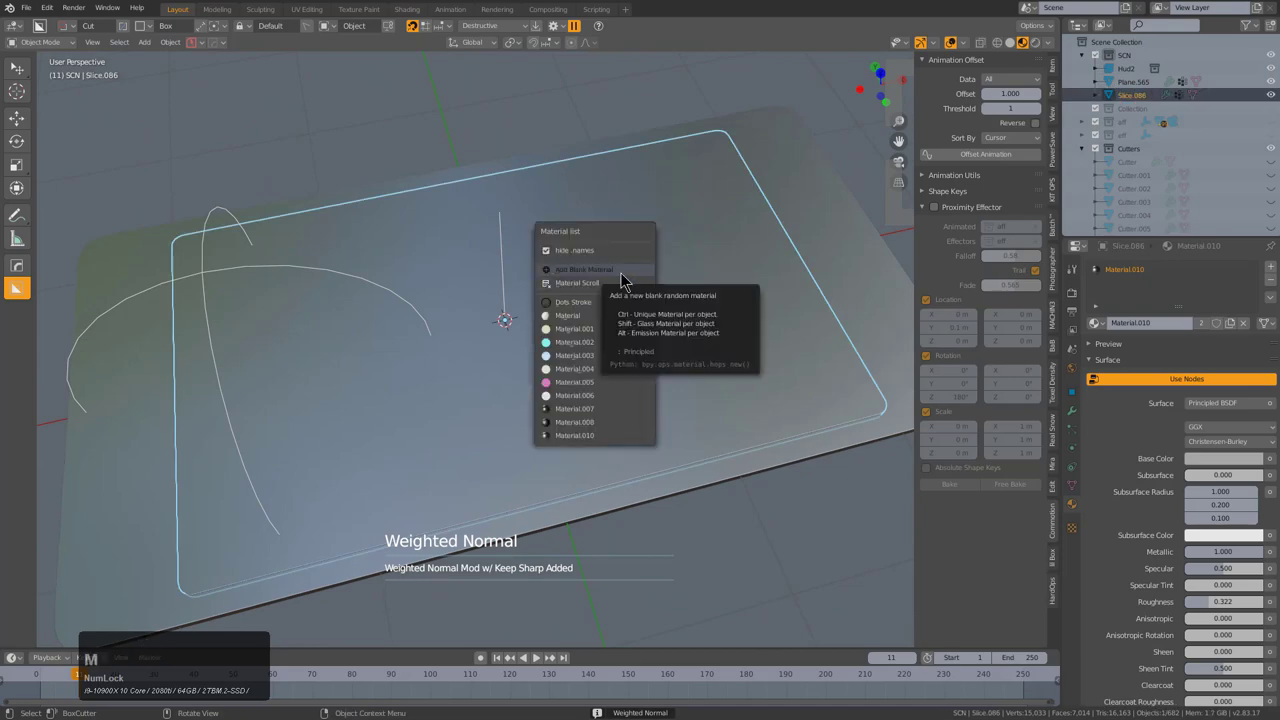
click(627, 280)
middle_click(639, 291)
key(a)
click(840, 263)
middle_click(660, 286)
key(d)
click(237, 248)
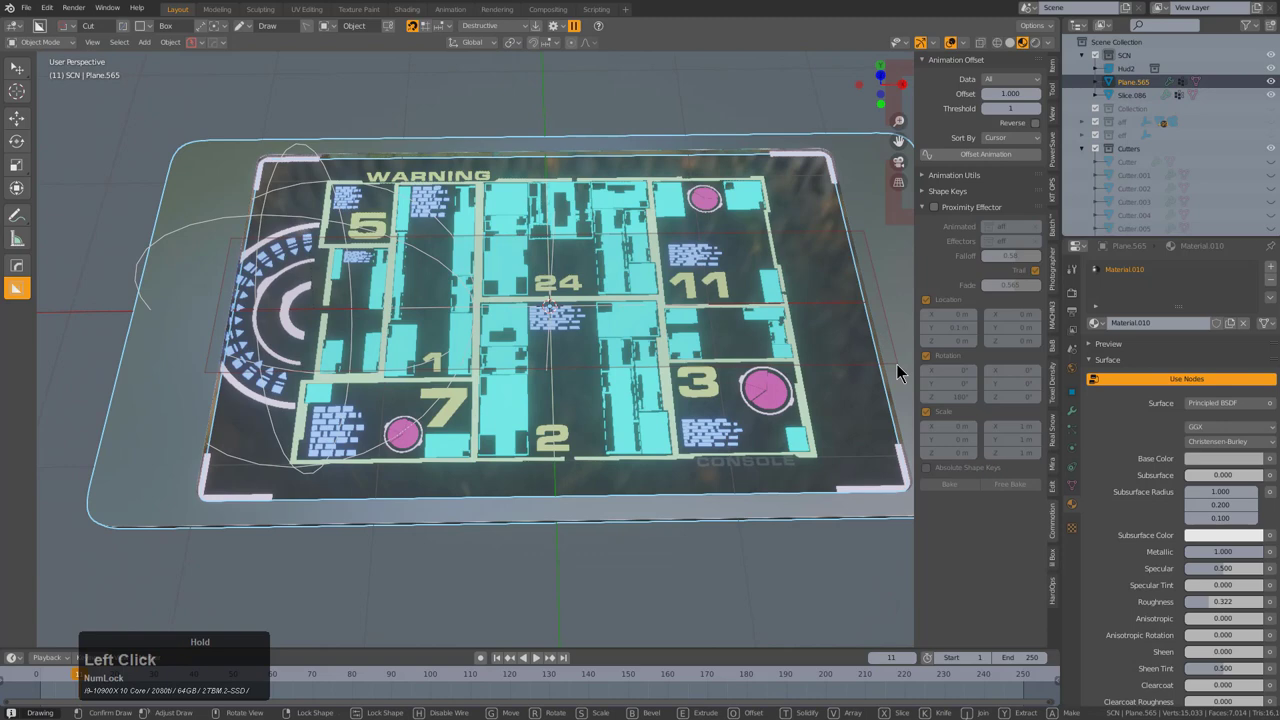
- Cut BoxCutter slots into both short sides of the plate and start timeline playback
key(t)
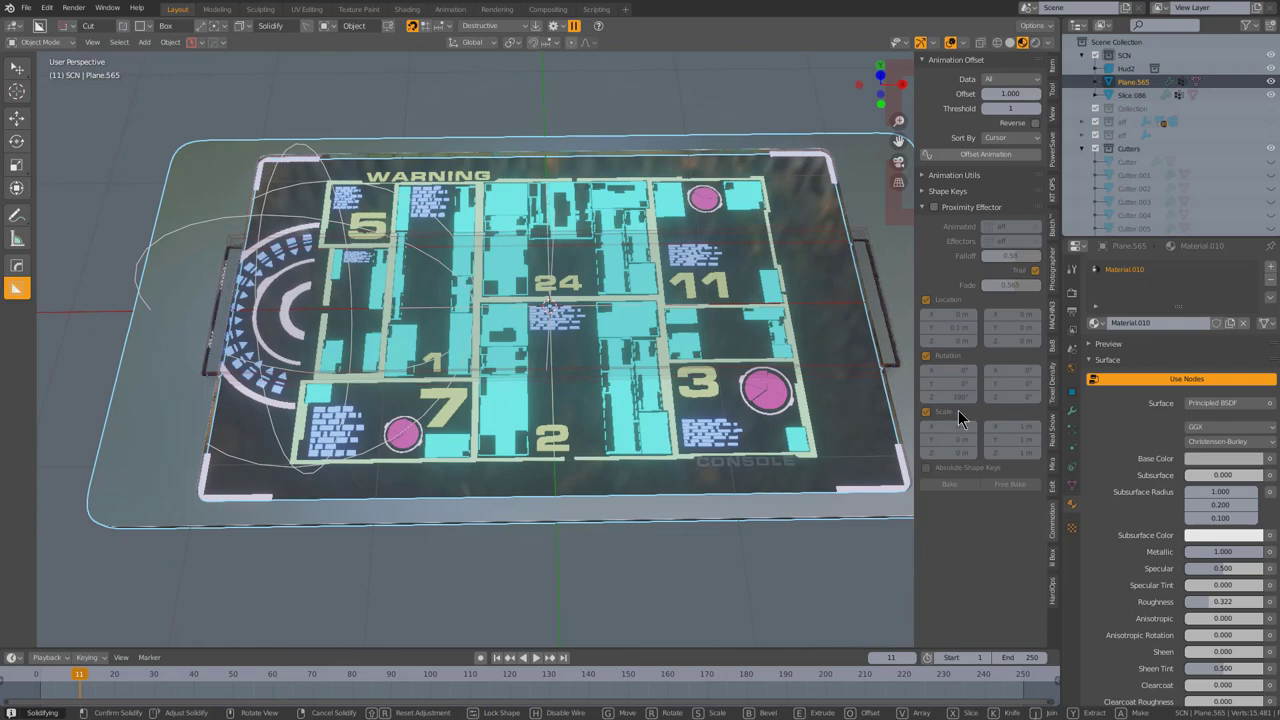
click(973, 423)
middle_click(389, 314)
middle_click(269, 286)
click(239, 282)
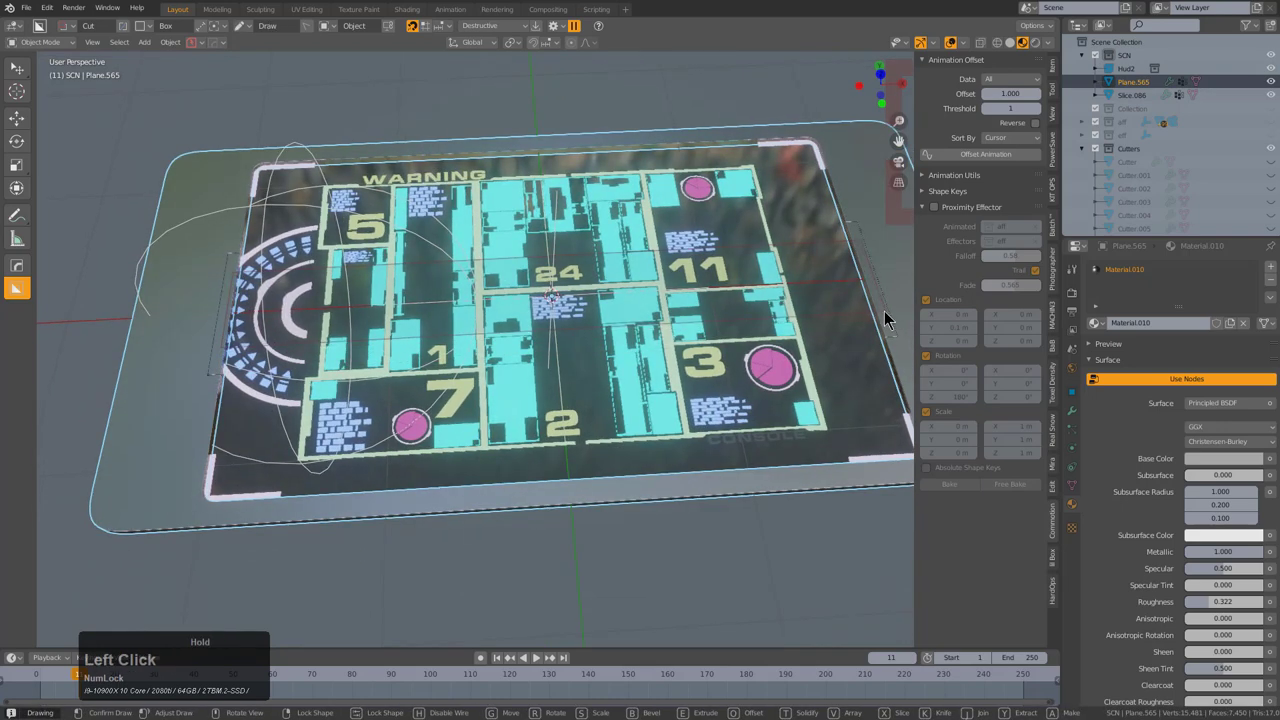
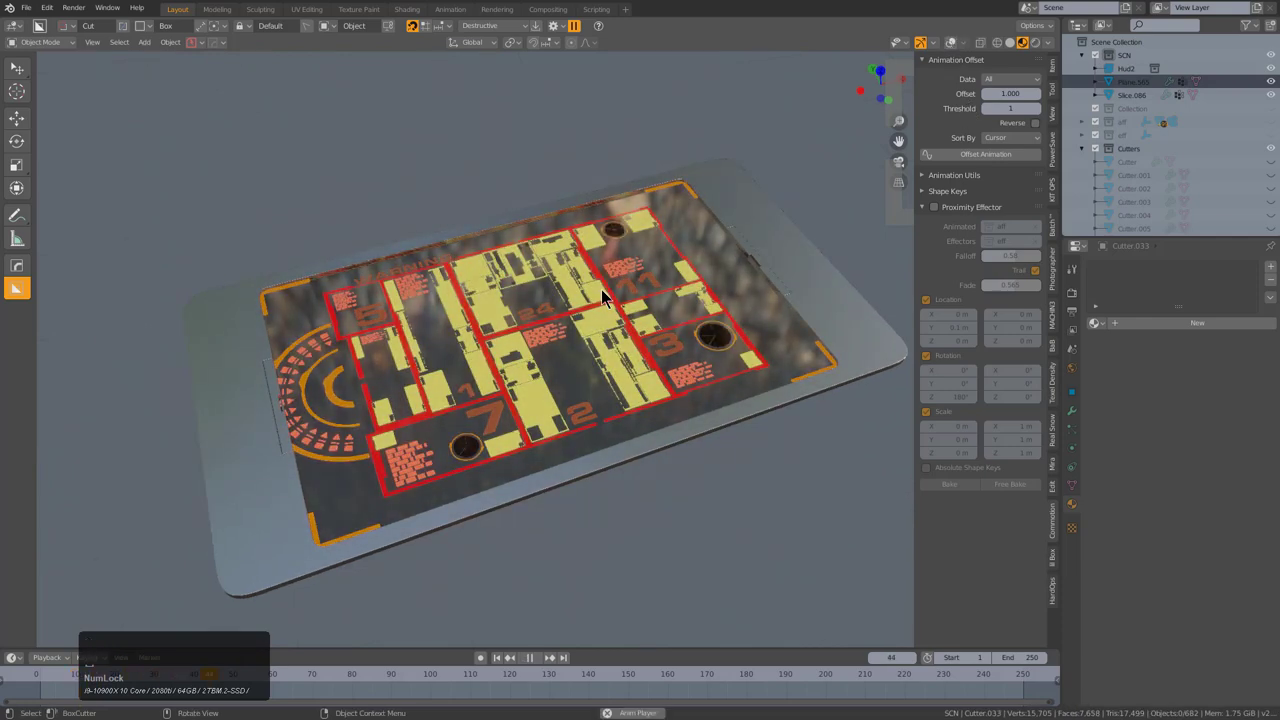
- Watch and scrub the HUD glow cycle from red-and-yellow to cyan
middle_click(586, 319)
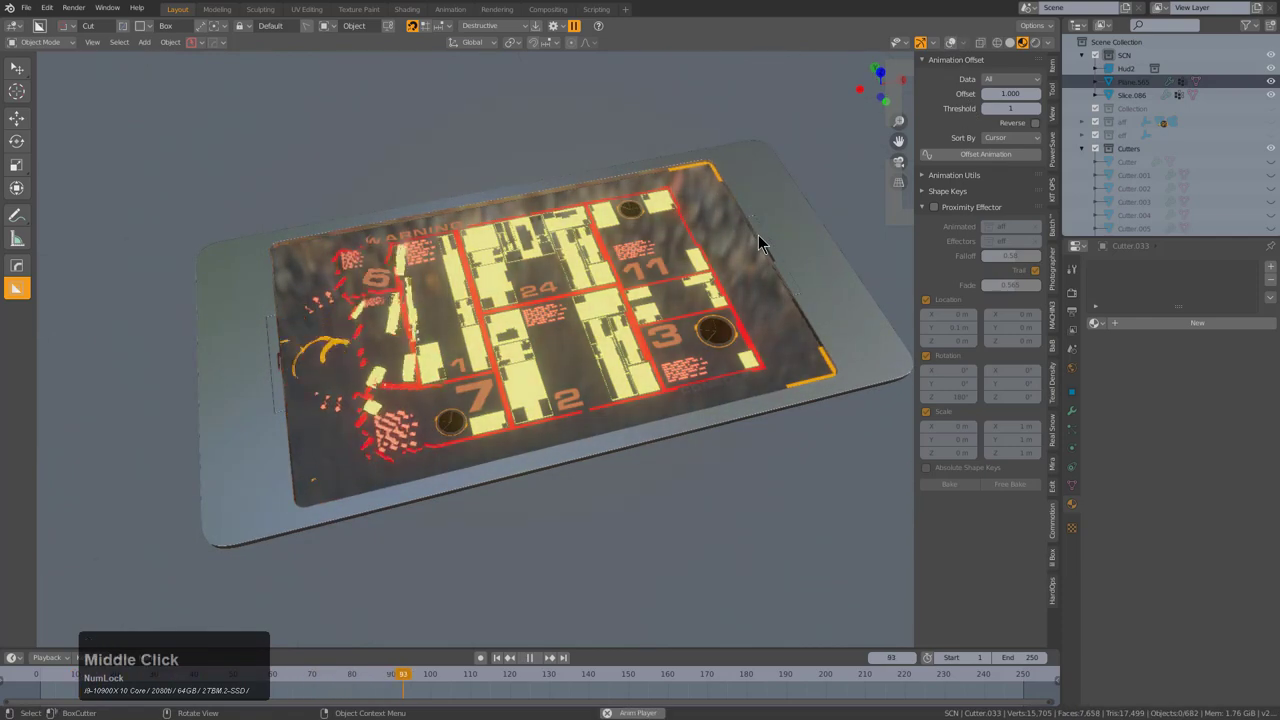
middle_click(763, 272)
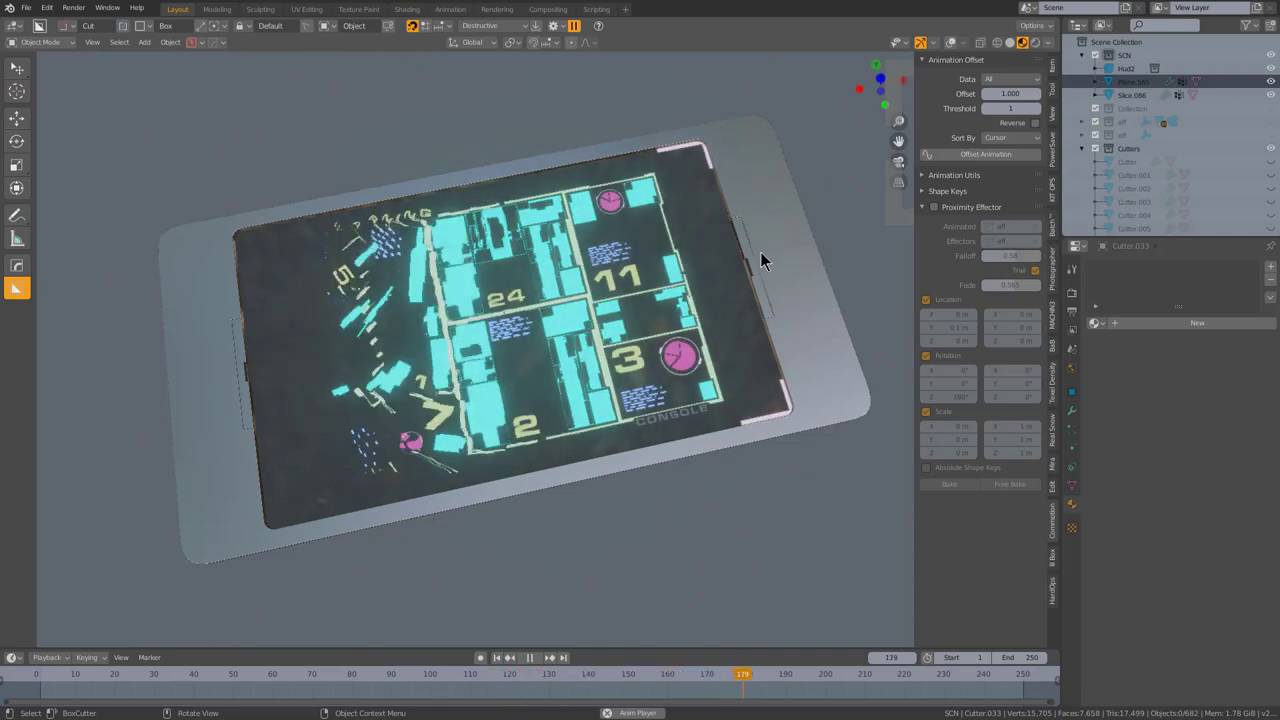
click(766, 261)
click(208, 339)
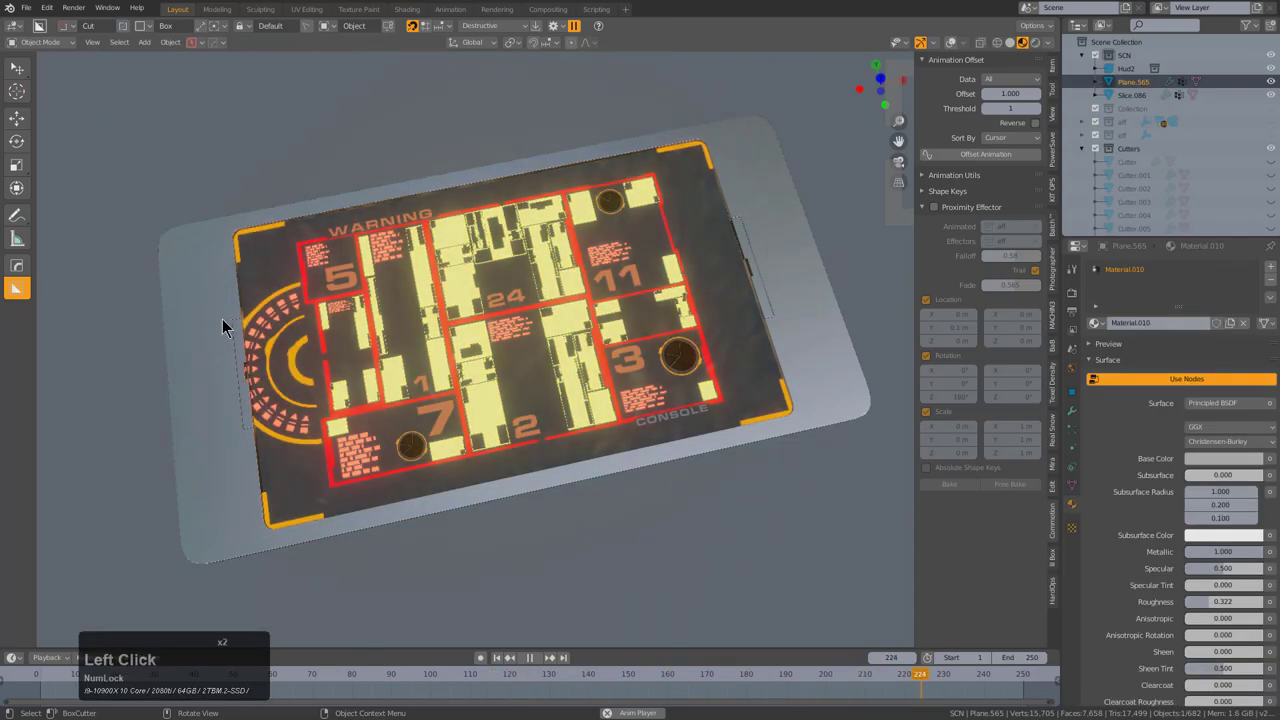
- Slice a new piece out of the plate's side slot with BoxCutter
click(228, 321)
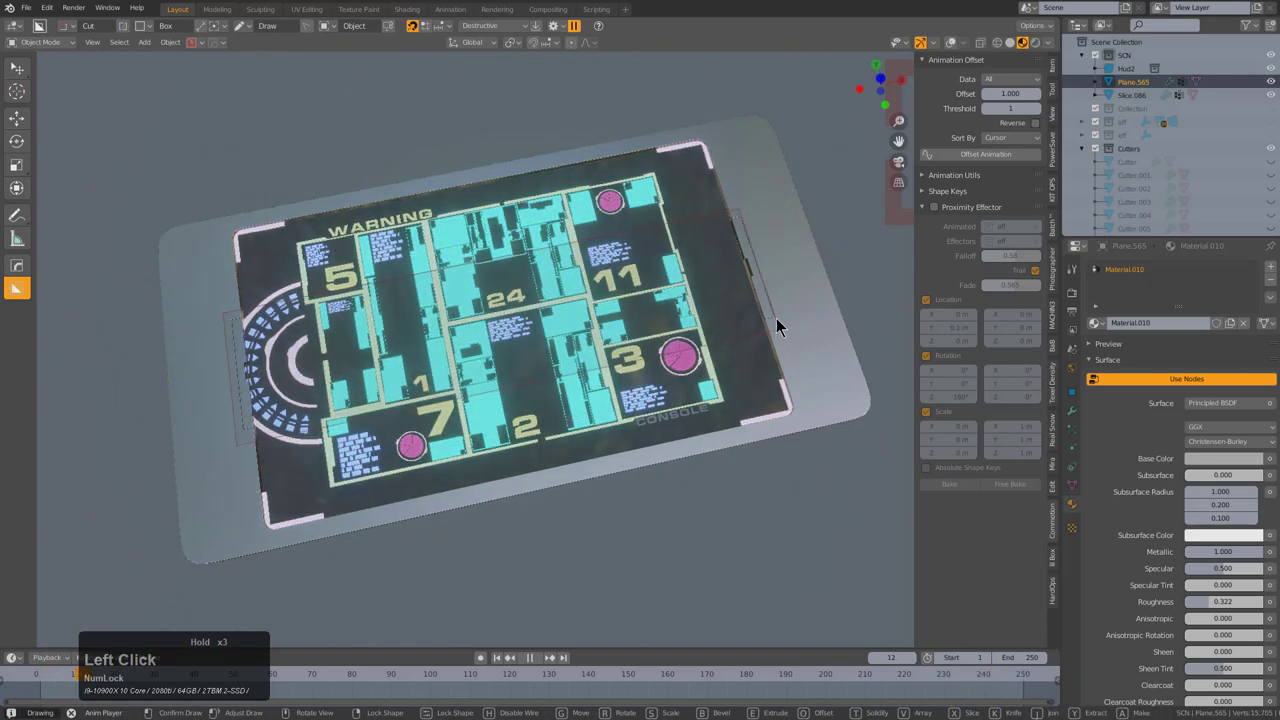
key(x)
click(796, 343)
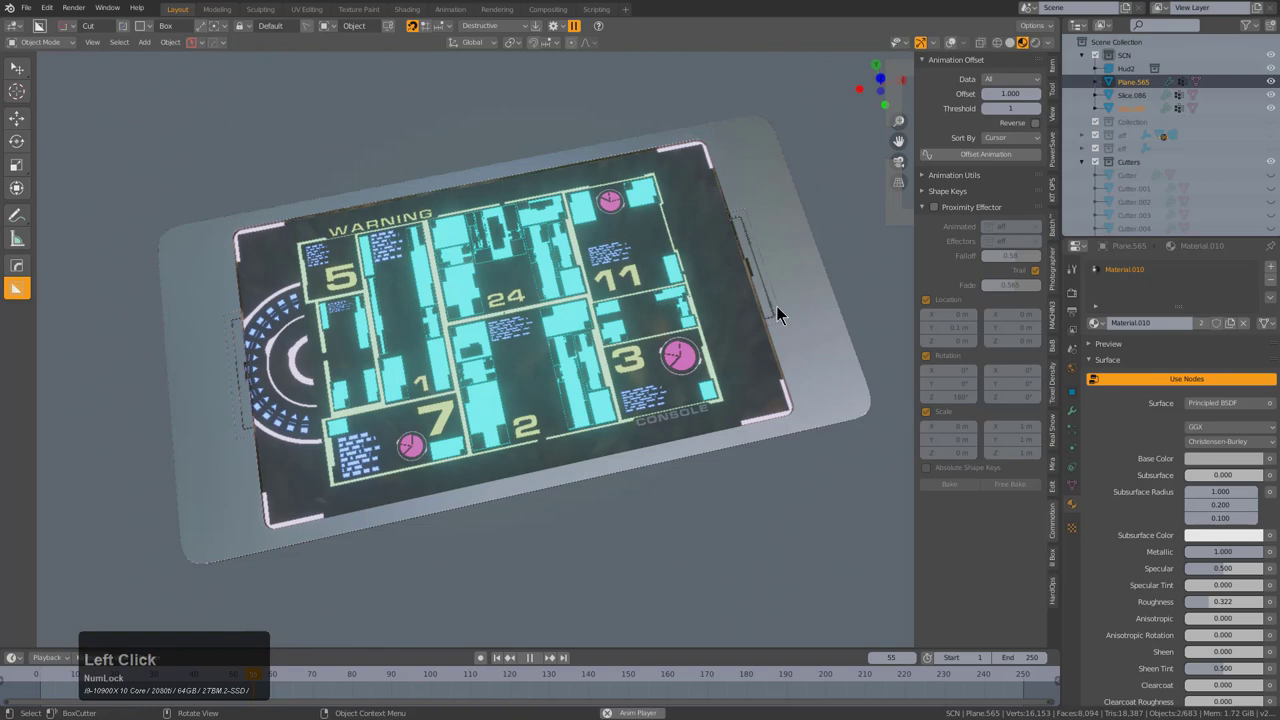
- Assign the left-slot insert Slice.087 its own material and adjust its roughness
click(779, 311)
key(alt+m)
click(742, 324)
scroll(up, 3)
scroll(up, 3)
scroll(up, 3)
scroll(up, 3)
click(741, 323)
middle_click(375, 350)
scroll(up, 3)
click(402, 170)
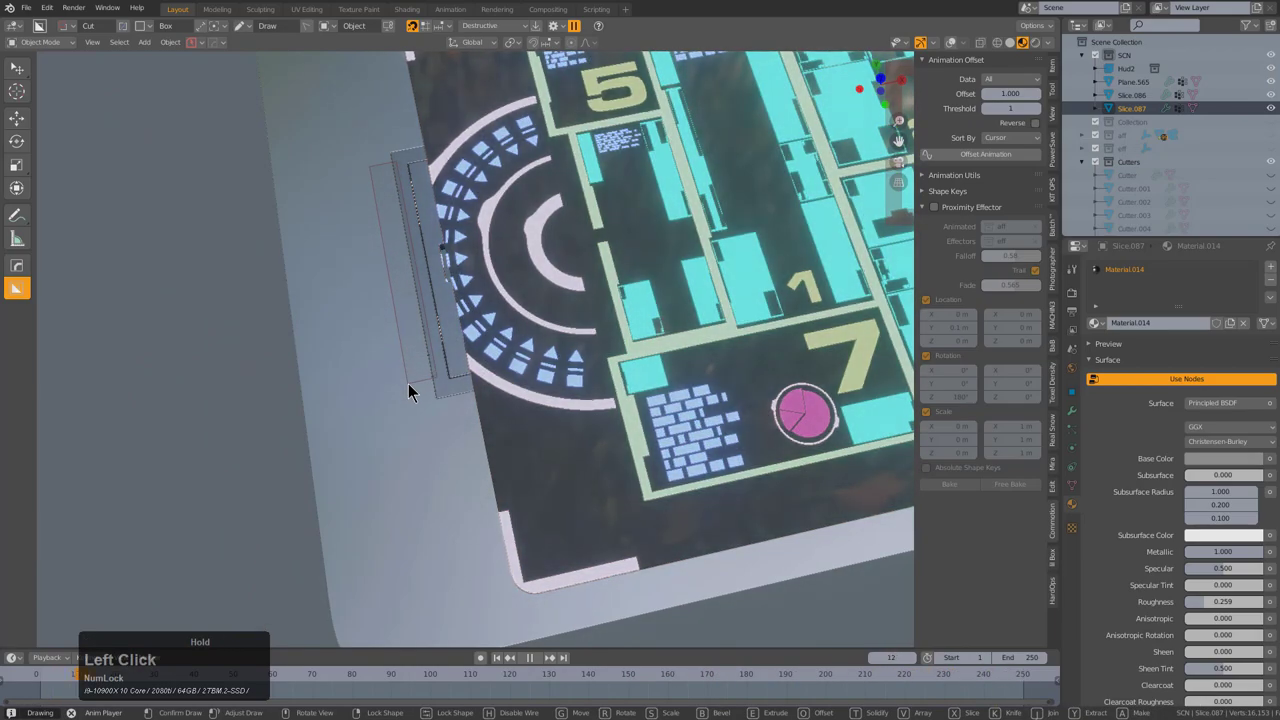
click(416, 398)
scroll(down, 3)
middle_click(662, 286)
scroll(down, 3)
middle_click(489, 300)
- Try the HardOps mirror gizmo on the insert across the plate's X axis
key(alt+x)
key(⦸)
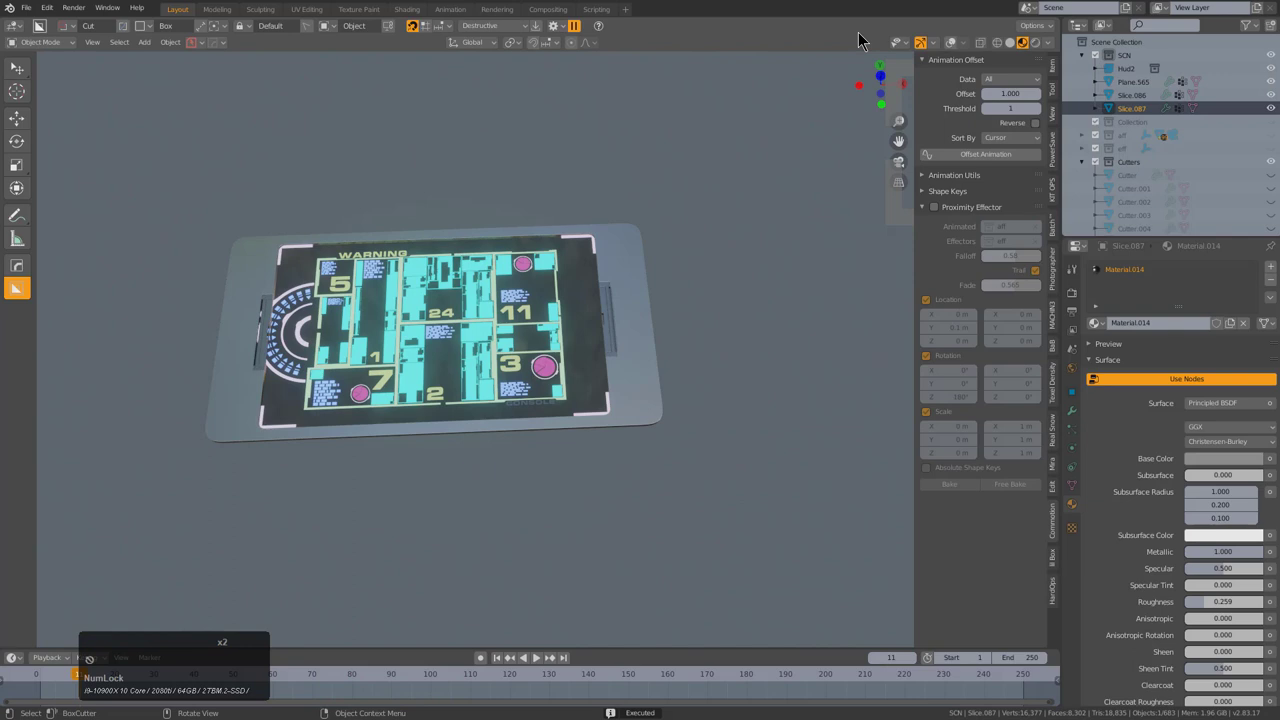
click(959, 49)
key(x)
click(323, 335)
scroll(up, 3)
click(686, 201)
key(x)
click(276, 325)
middle_click(302, 318)
middle_click(409, 319)
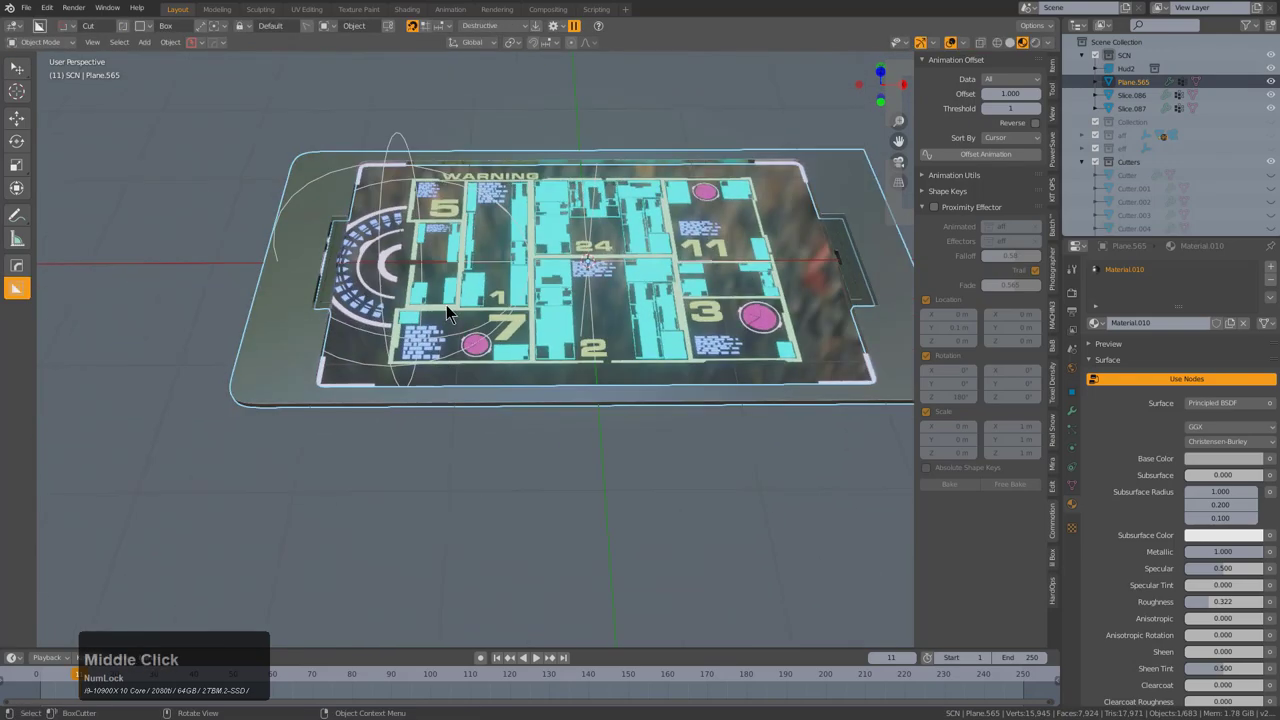
key(alt+x)
middle_click(622, 294)
key(alt+x)
click(196, 256)
- Mirror Slice.087 into the right slot with a HardOps mirror modifier and frame it in front view
key(alt+a)
middle_click(575, 283)
scroll(up, 3)
click(606, 281)
scroll(down, 3)
middle_click(322, 290)
key(alt+x)
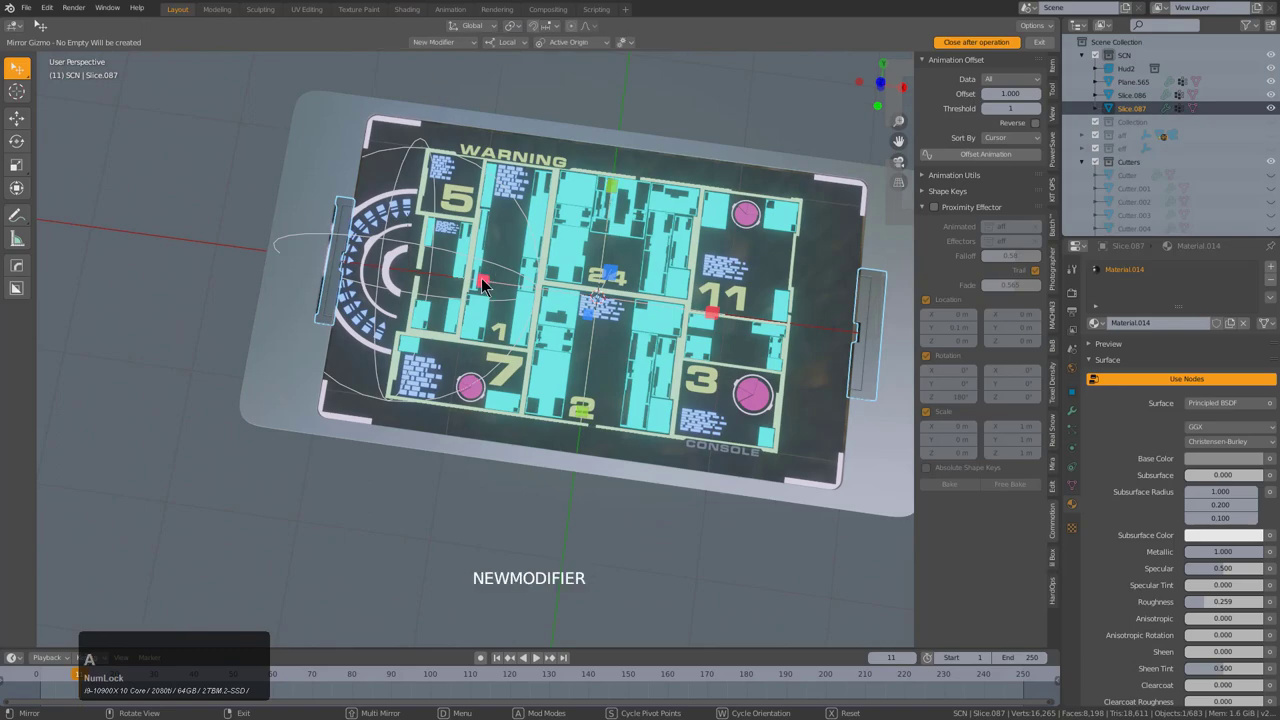
click(486, 285)
middle_click(657, 302)
middle_click(620, 250)
scroll(down, 3)
middle_click(615, 272)
click(640, 420)
key(KP_1)
key(KP_Decimal)
scroll(up, 3)
- Draw an ngon BoxCutter cut profile across the plate in front orthographic view
key(d)
click(329, 407)
middle_click(258, 385)
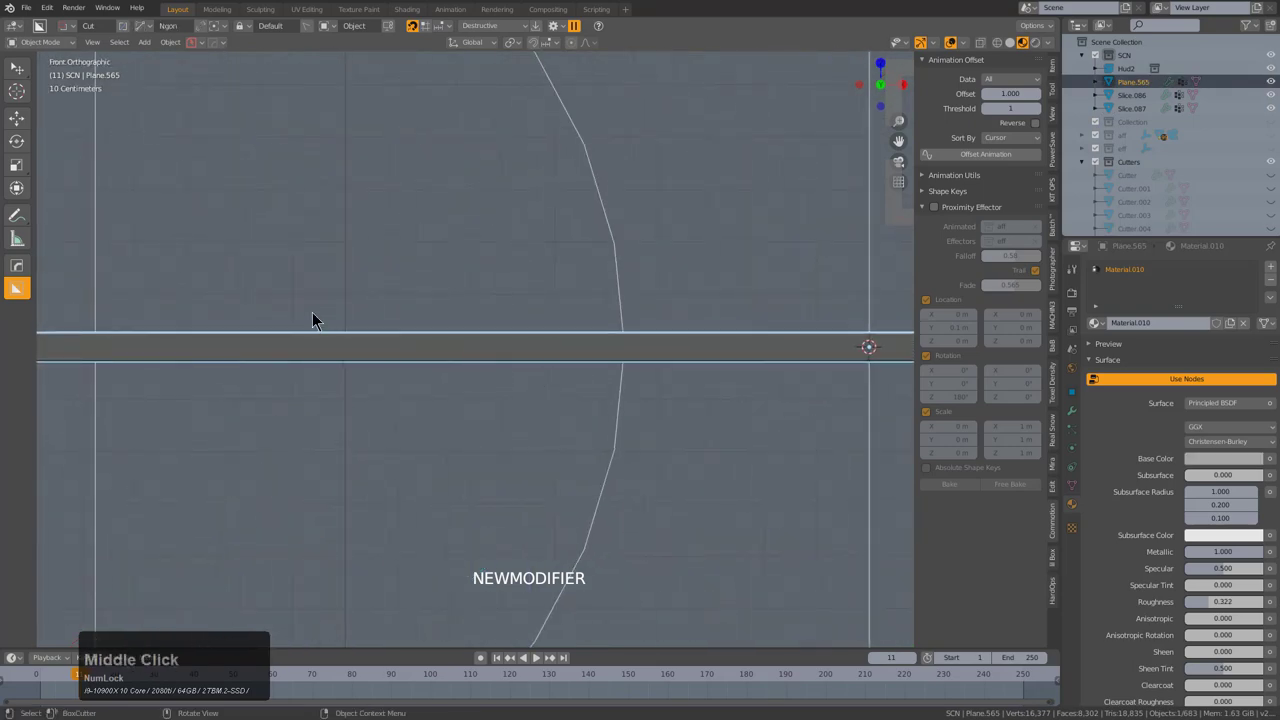
click(283, 319)
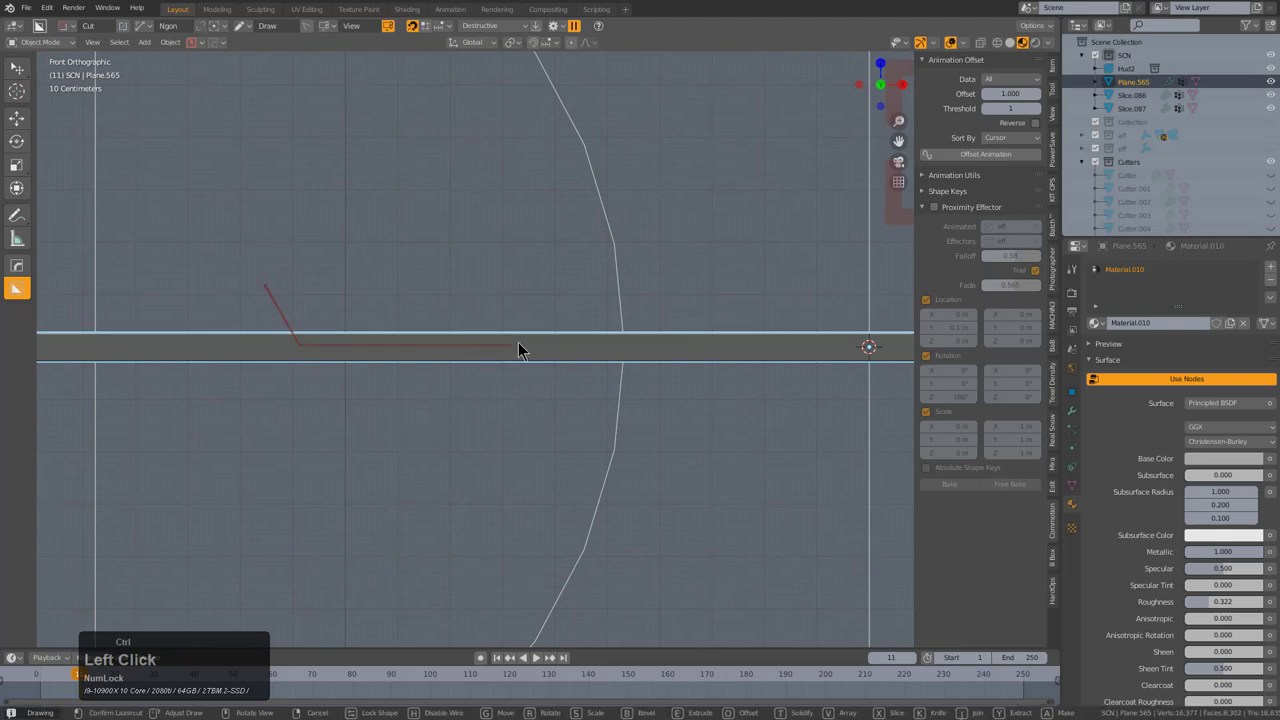
key(ctrl+c)
click(656, 348)
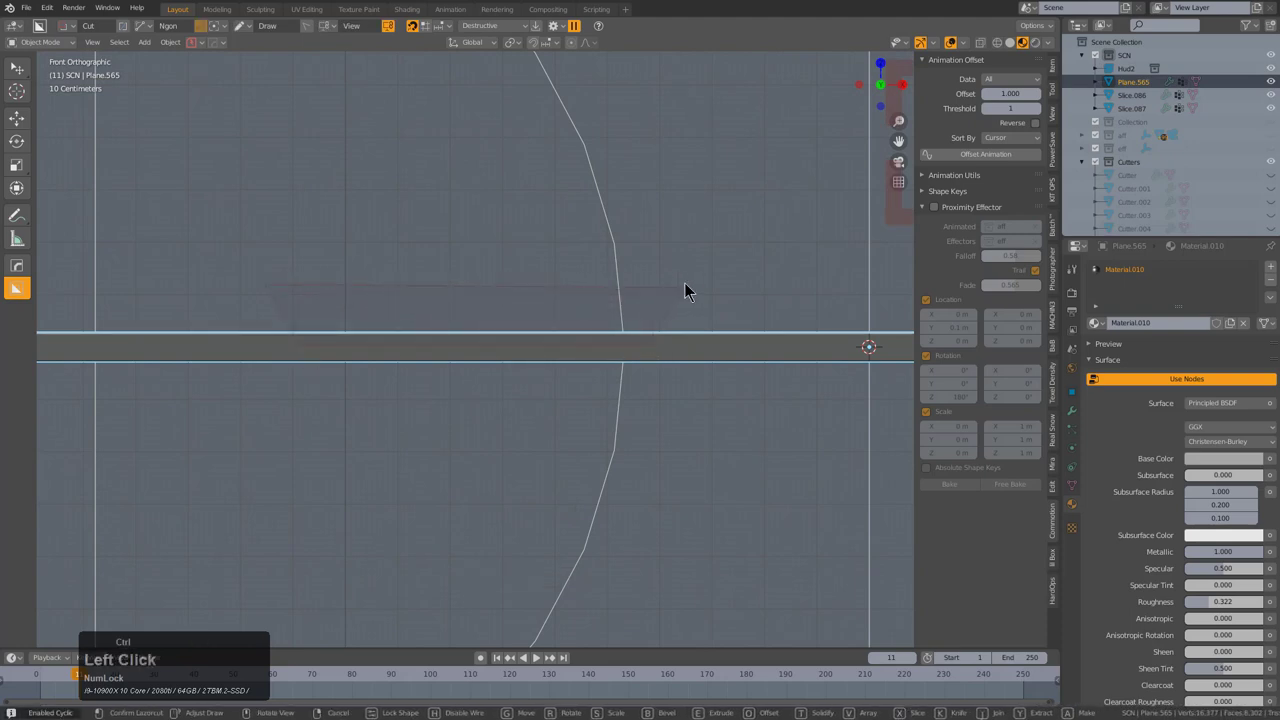
click(698, 289)
- Adjust Cutter.033 so it carves a stepped groove along the plate's rim
middle_click(734, 304)
scroll(down, 3)
middle_click(586, 316)
middle_click(602, 350)
scroll(down, 3)
middle_click(570, 374)
click(544, 408)
scroll(down, 3)
scroll(down, 3)
scroll(up, 3)
scroll(down, 3)
scroll(up, 3)
click(544, 408)
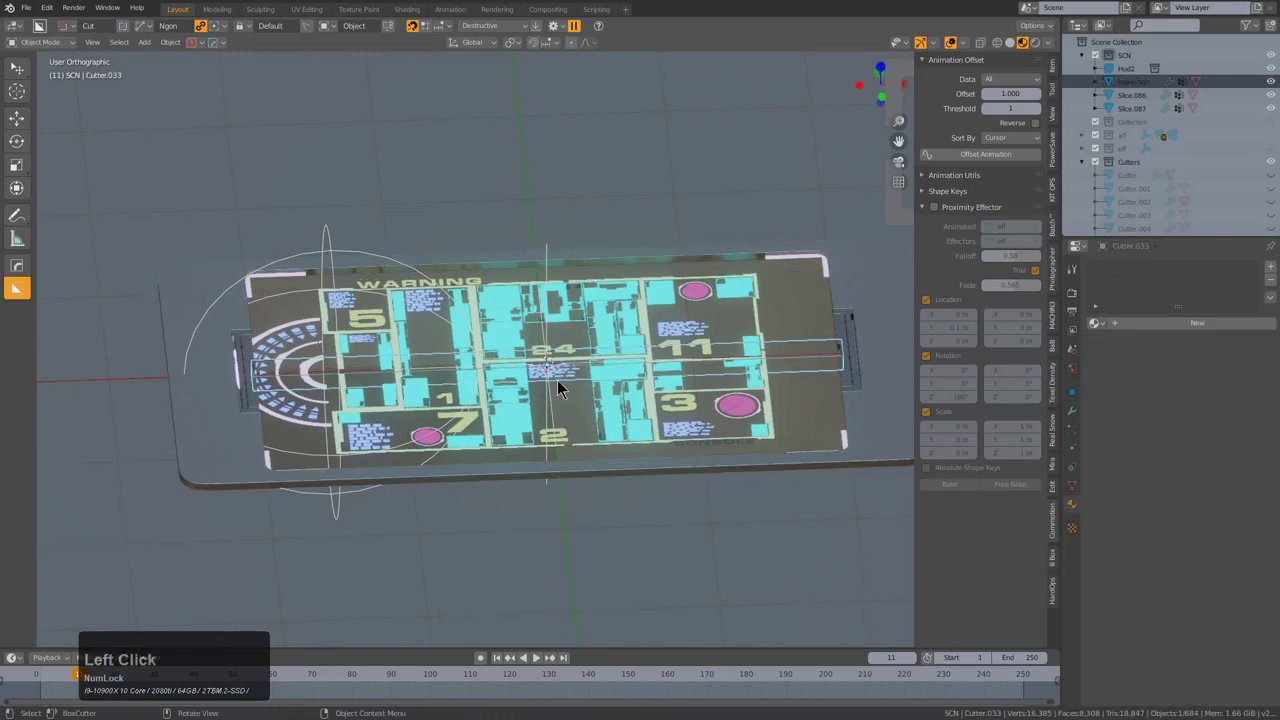
middle_click(576, 368)
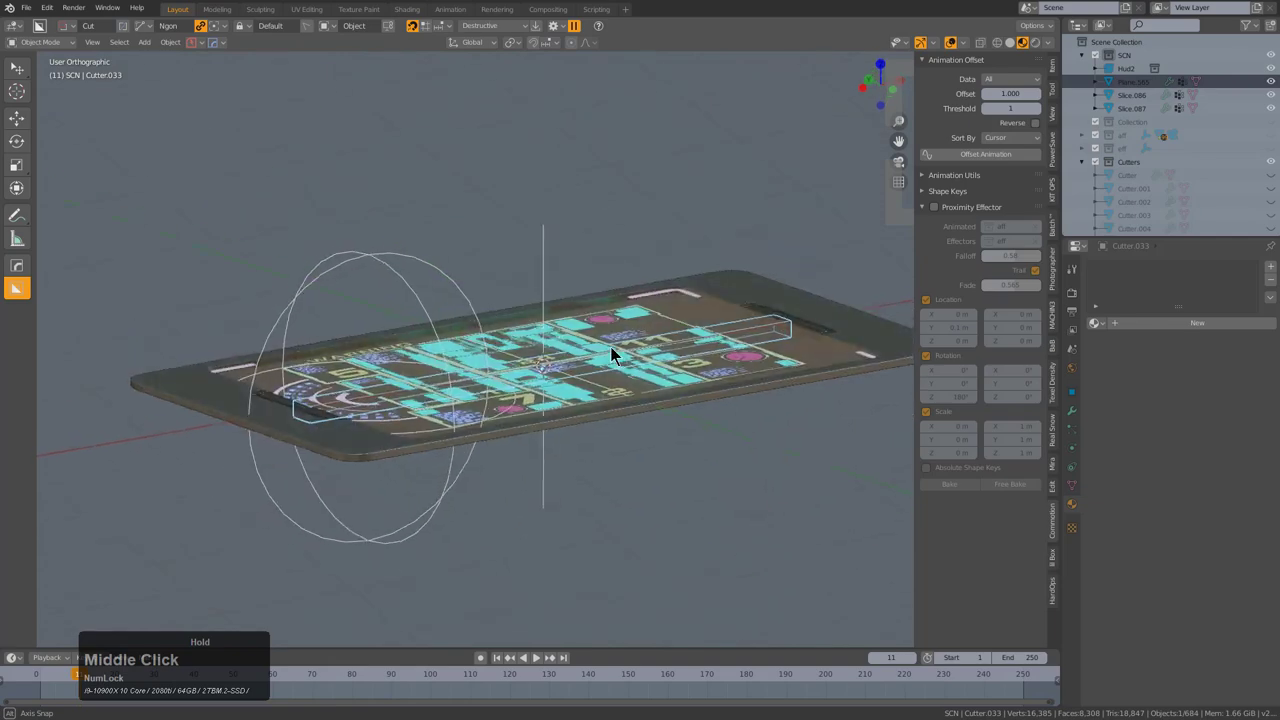
- Check the Boolean difference for Cutter.033 in Plane.565's modifier stack
click(817, 177)
key(q)
click(792, 184)
scroll(down, 3)
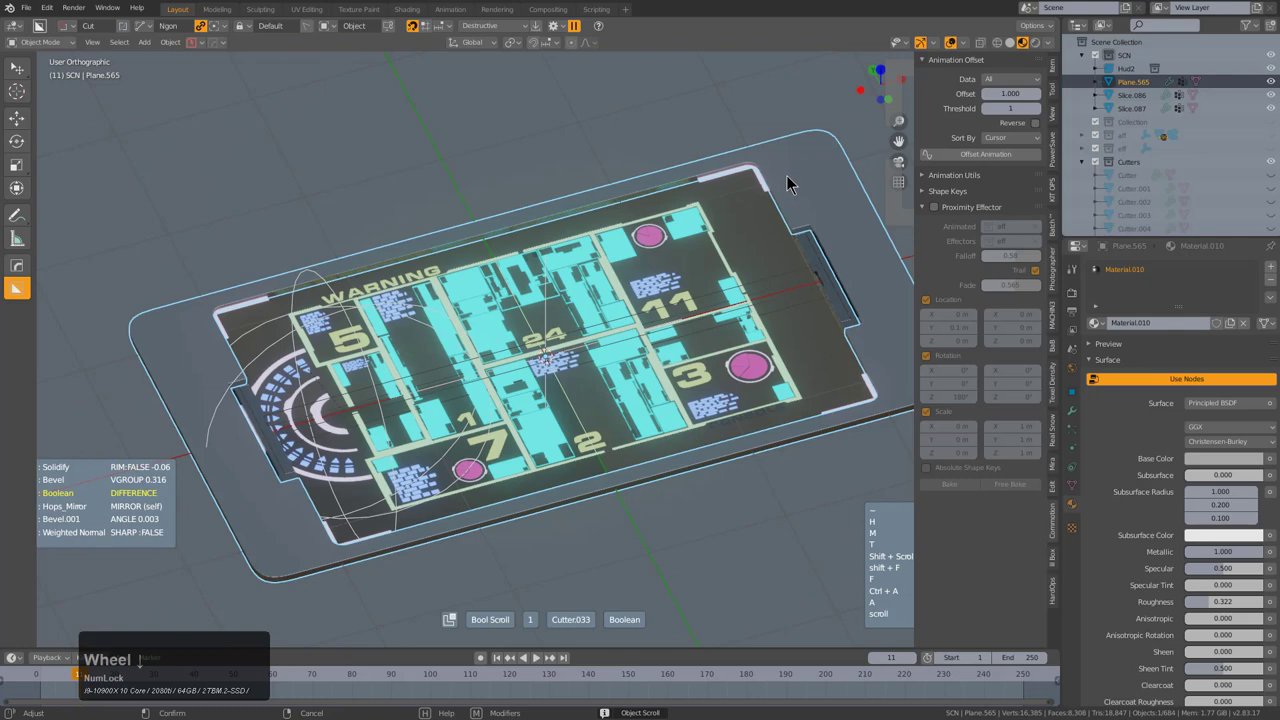
scroll(down, 3)
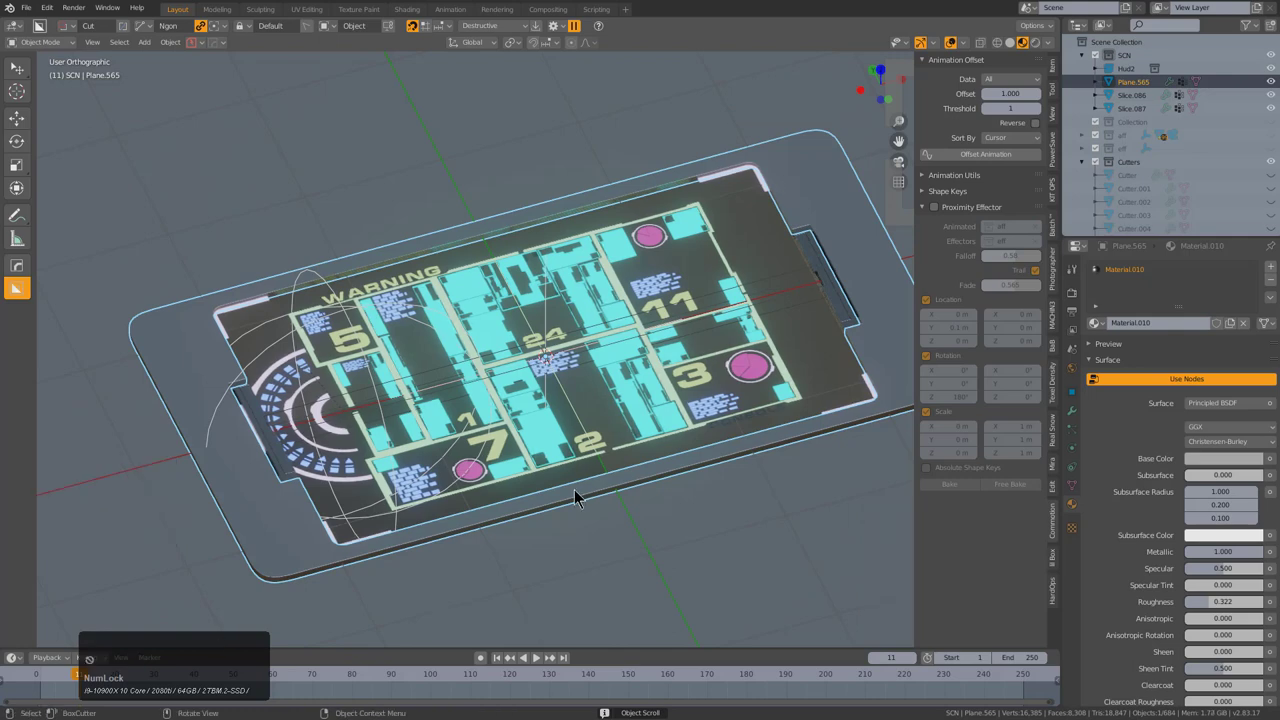
key(KP_1)
scroll(up, 3)
click(330, 284)
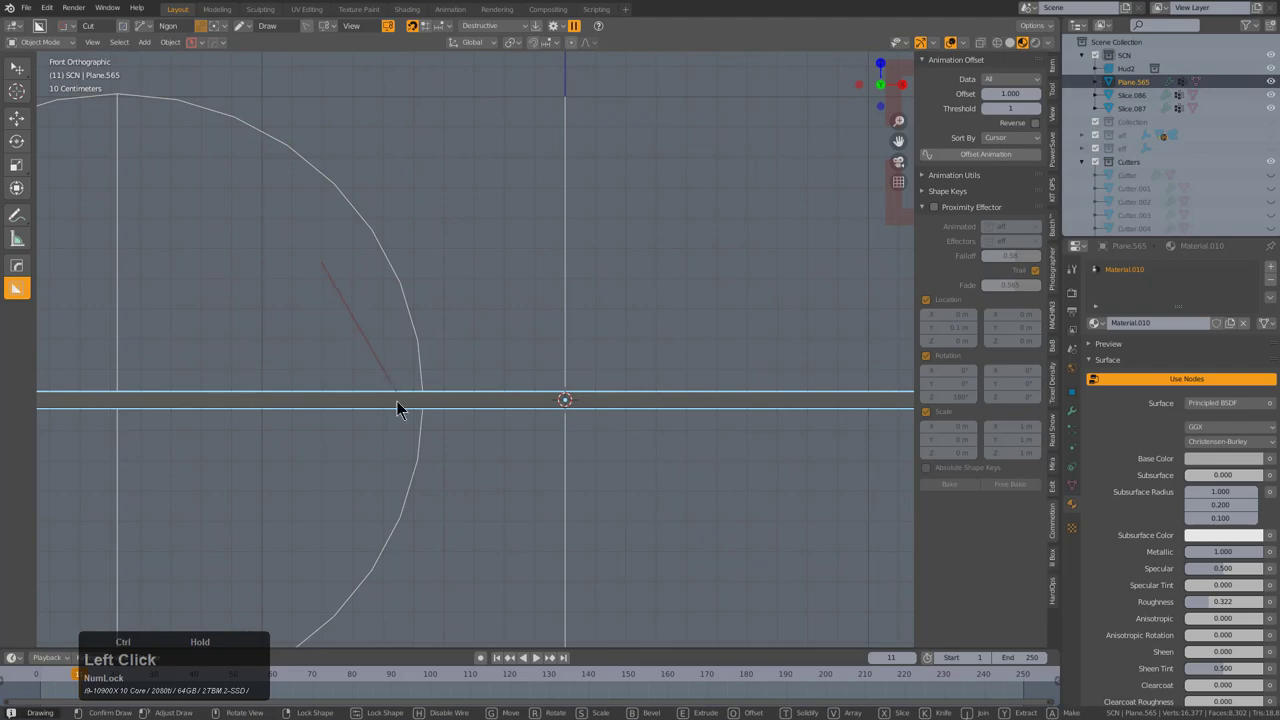
double_click(665, 358)
click(665, 358)
middle_click(629, 381)
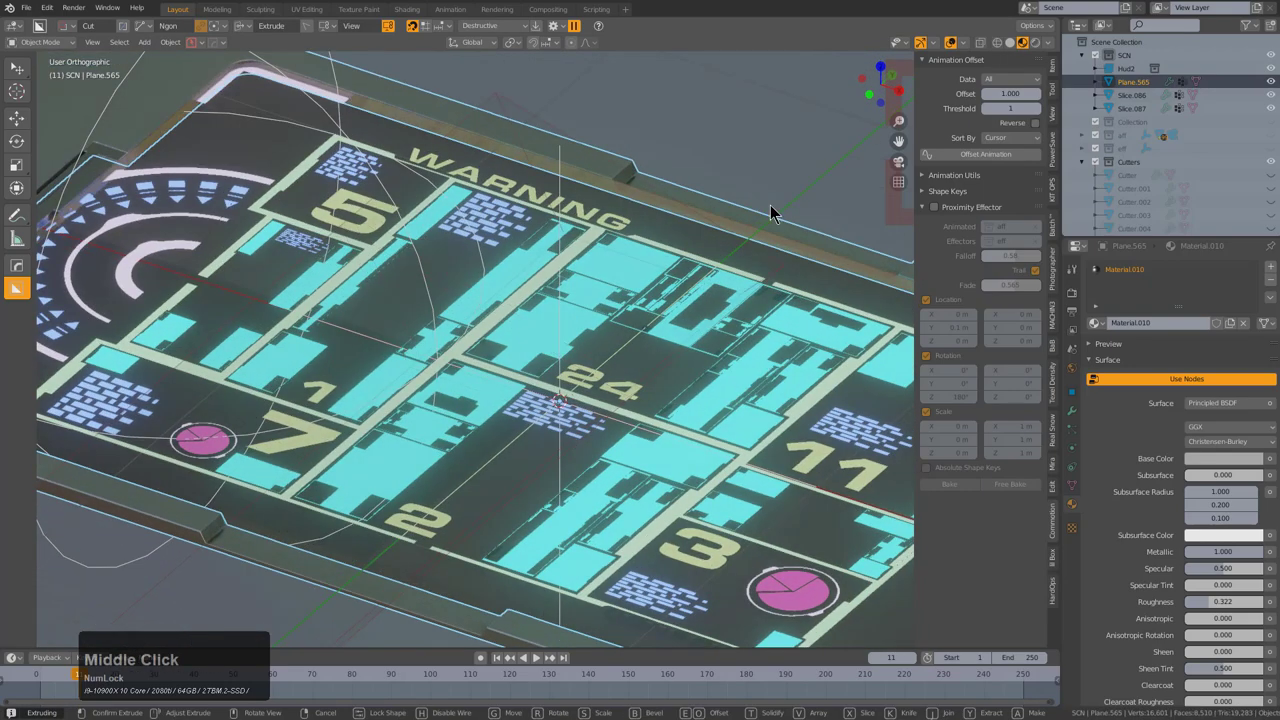
- Reposition and hide helper cutters around the backing plate's rim
click(790, 191)
scroll(down, 3)
middle_click(574, 389)
key(g)
click(575, 432)
key(h)
middle_click(424, 389)
scroll(up, 3)
click(325, 422)
middle_click(318, 404)
scroll(up, 3)
click(397, 353)
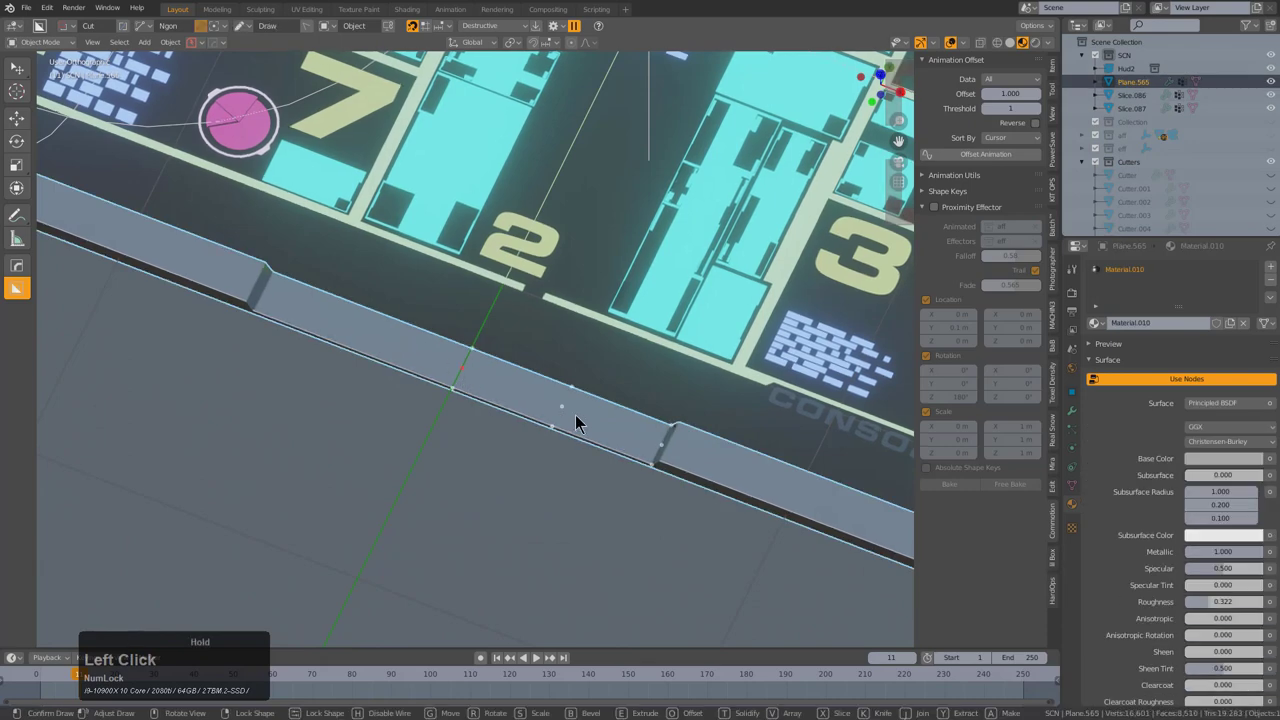
key(⊘)
key(⊘)
- Switch the BoxCutter shape to Circle and its mode from Slice to Cut
key(d)
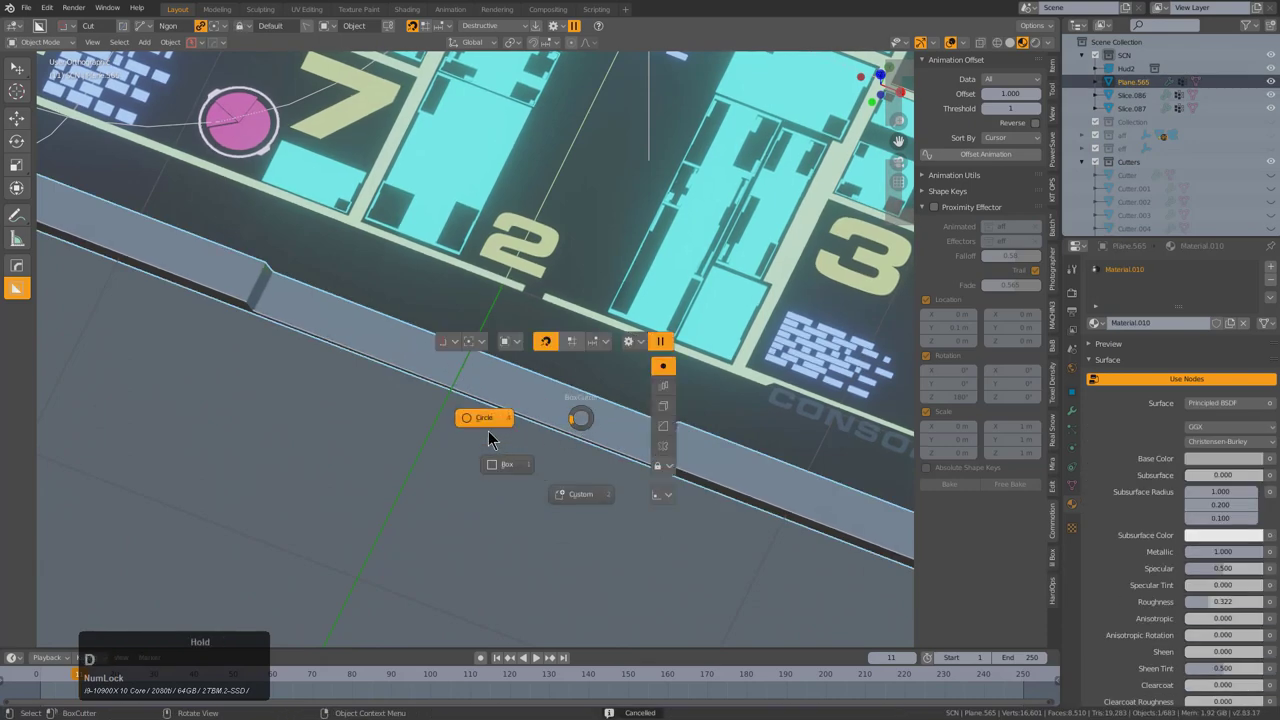
click(469, 375)
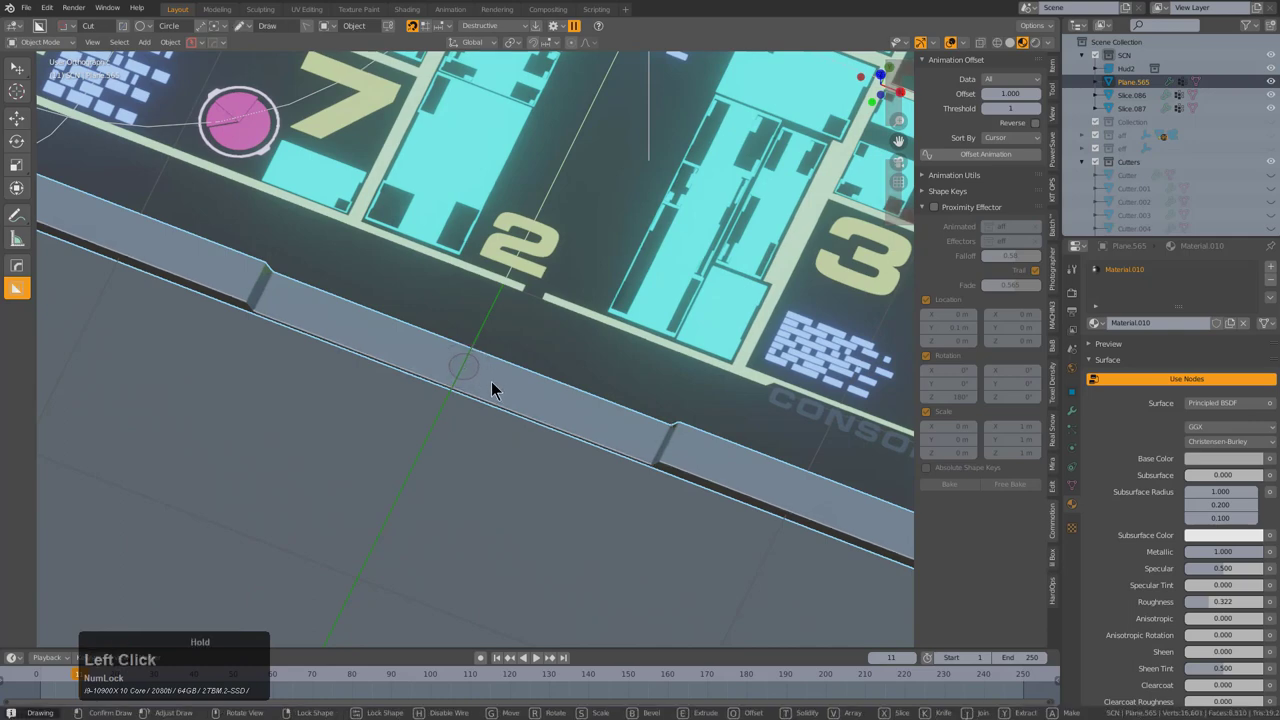
key(x)
click(492, 390)
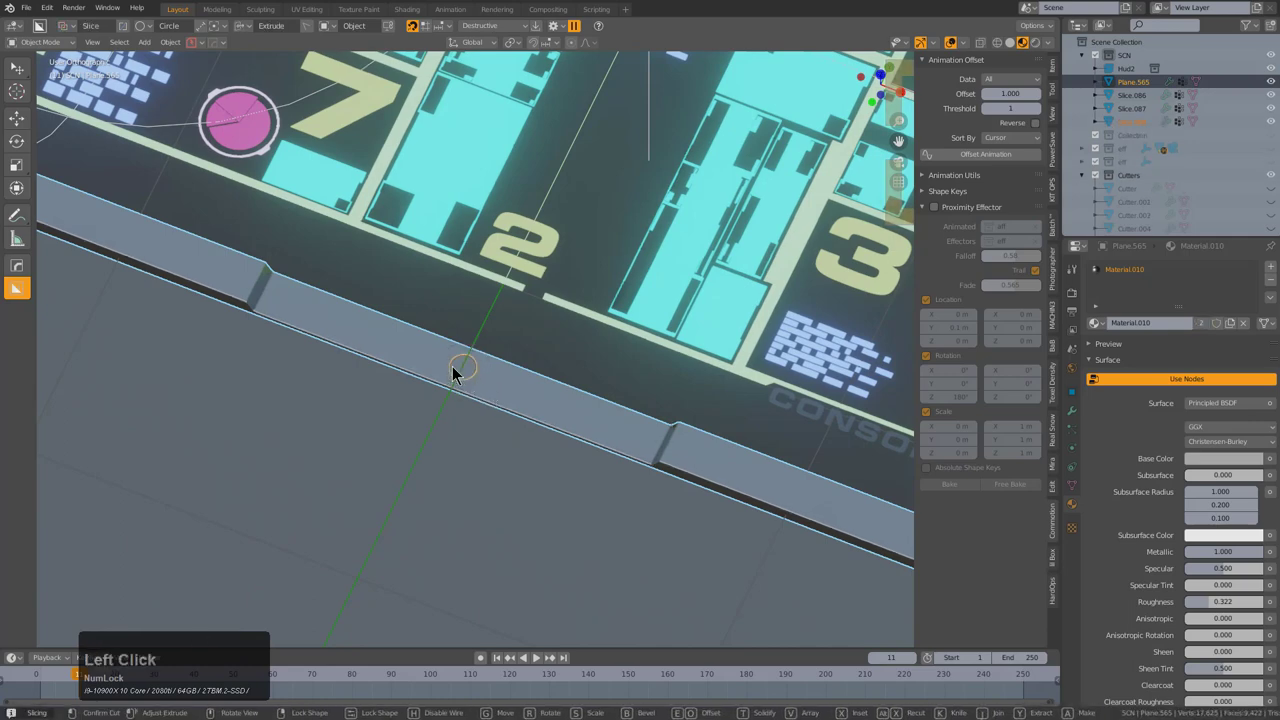
click(462, 375)
key(g)
click(949, 49)
- Cut the Cutter.033 boolean notches into the raised tabs along the plate rim
middle_click(496, 379)
scroll(up, 3)
middle_click(541, 320)
click(540, 386)
key(g)
right_click(543, 381)
click(959, 49)
scroll(down, 3)
middle_click(522, 341)
scroll(up, 3)
key(q)
- Review the notched rim from the side and show the Destructive/Non-Destructive choices
click(761, 290)
scroll(down, 3)
click(762, 286)
key(KP_Decimal)
middle_click(620, 298)
scroll(up, 3)
key(alt+a)
click(532, 176)
middle_click(553, 258)
scroll(up, 3)
middle_click(526, 350)
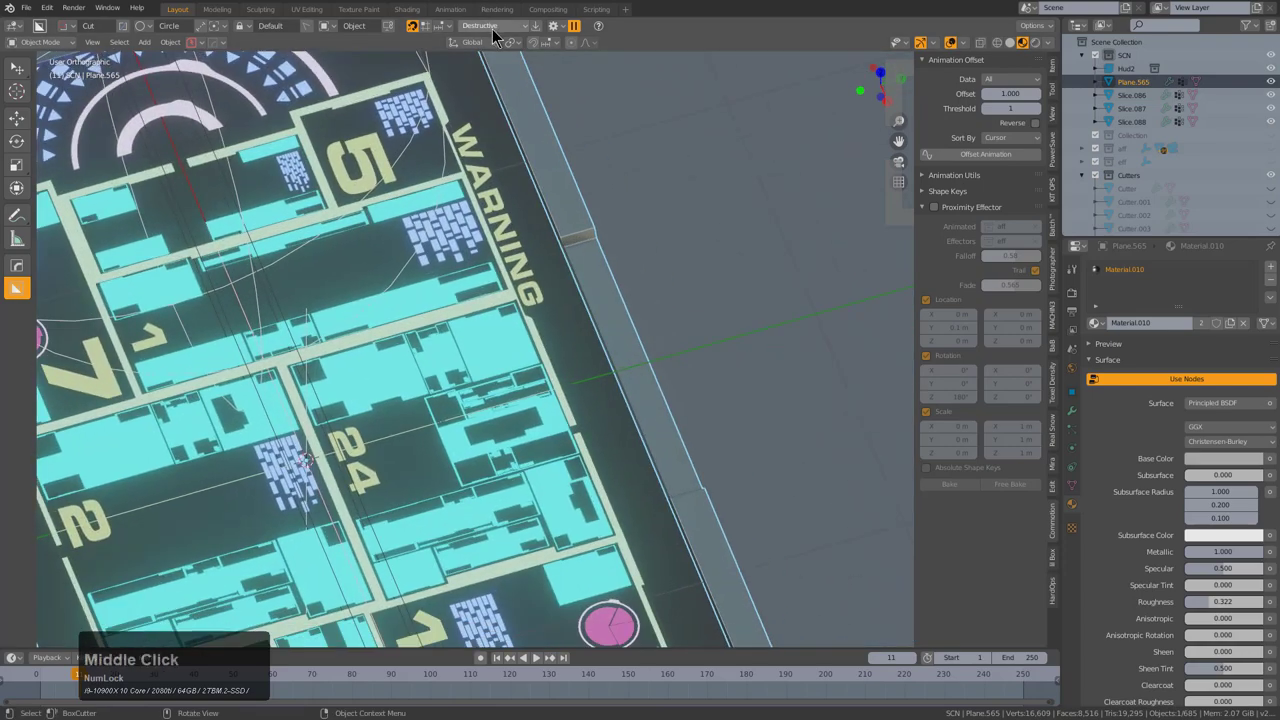
- Set BoxCutter to Non-Destructive and frame the front rim section to cut
click(499, 32)
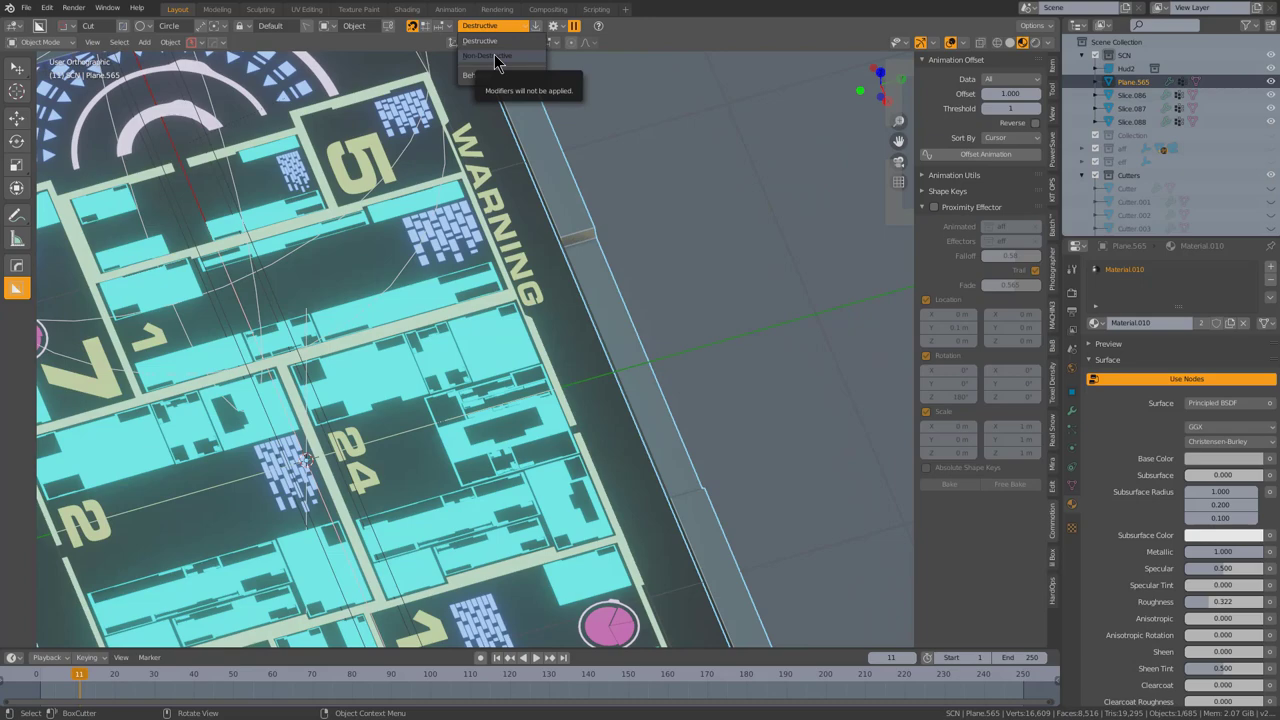
click(499, 63)
scroll(down, 3)
middle_click(228, 383)
scroll(up, 3)
middle_click(438, 424)
scroll(up, 3)
middle_click(512, 404)
scroll(up, 3)
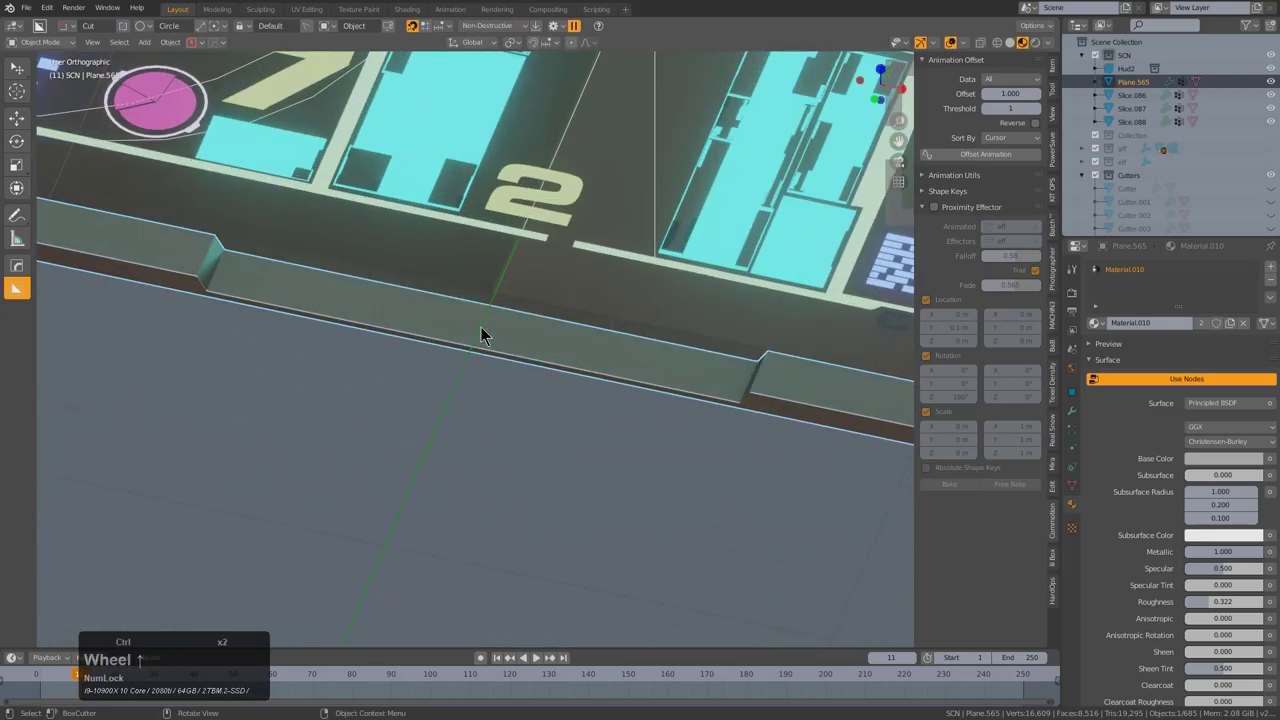
- Slice a small circular piece, Slice.089, off the plate's front rim
click(490, 336)
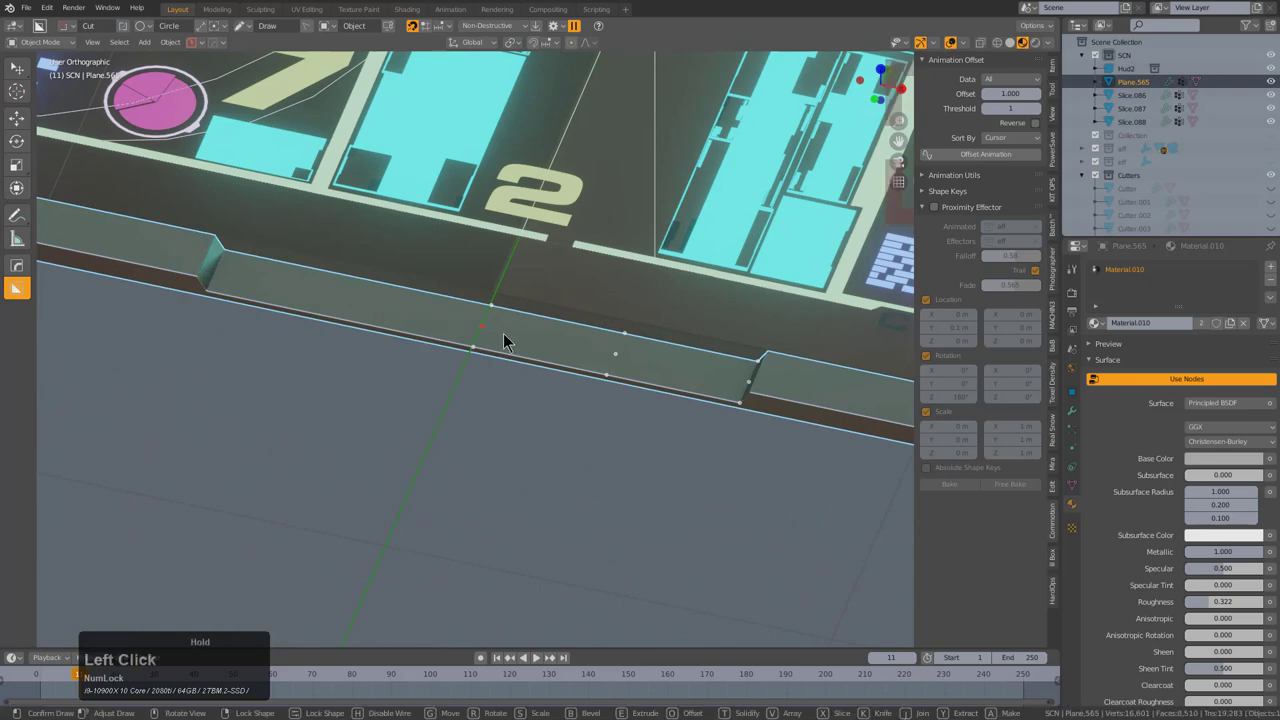
key(x)
click(493, 337)
key(alt+m)
- Assign the Emission.001 glow material to Slice.089 from the HardOps material list
key(shift+m)
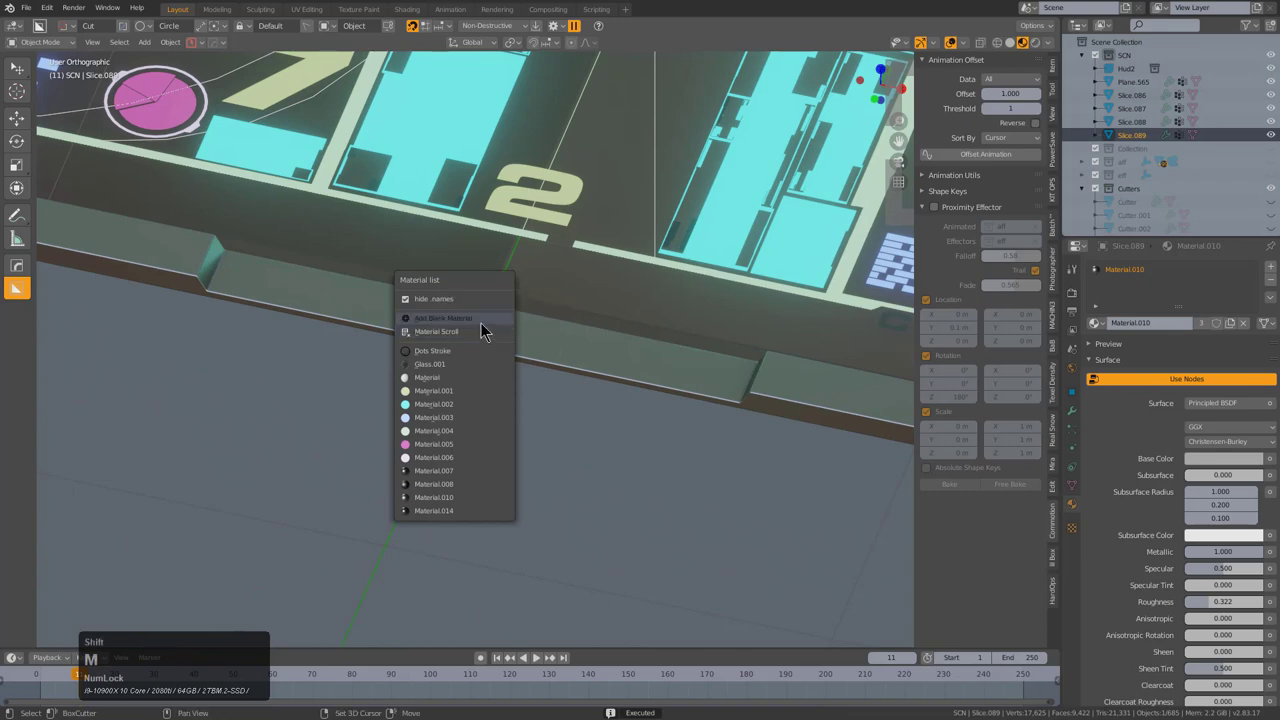
click(484, 326)
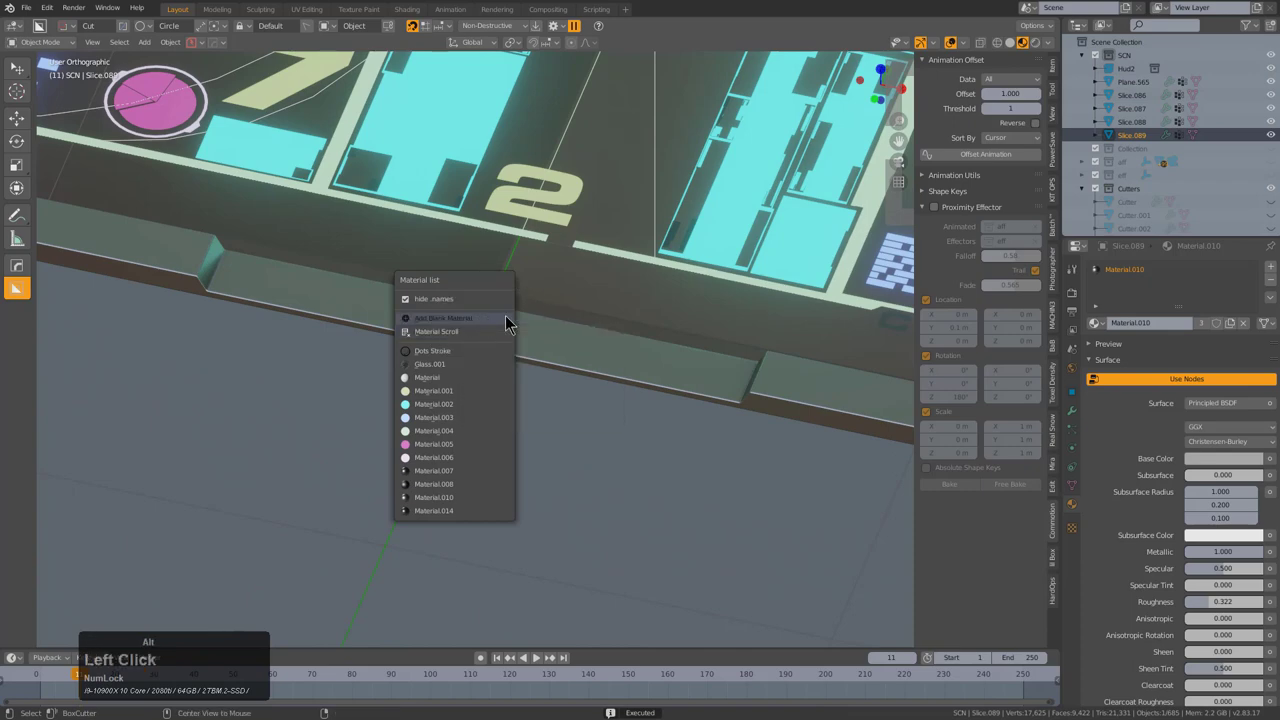
key(alt+a)
scroll(down, 3)
middle_click(505, 337)
middle_click(477, 409)
key(KP_7)
middle_click(483, 419)
scroll(down, 3)
key(KP_5)
middle_click(486, 411)
scroll(down, 3)
middle_click(522, 351)
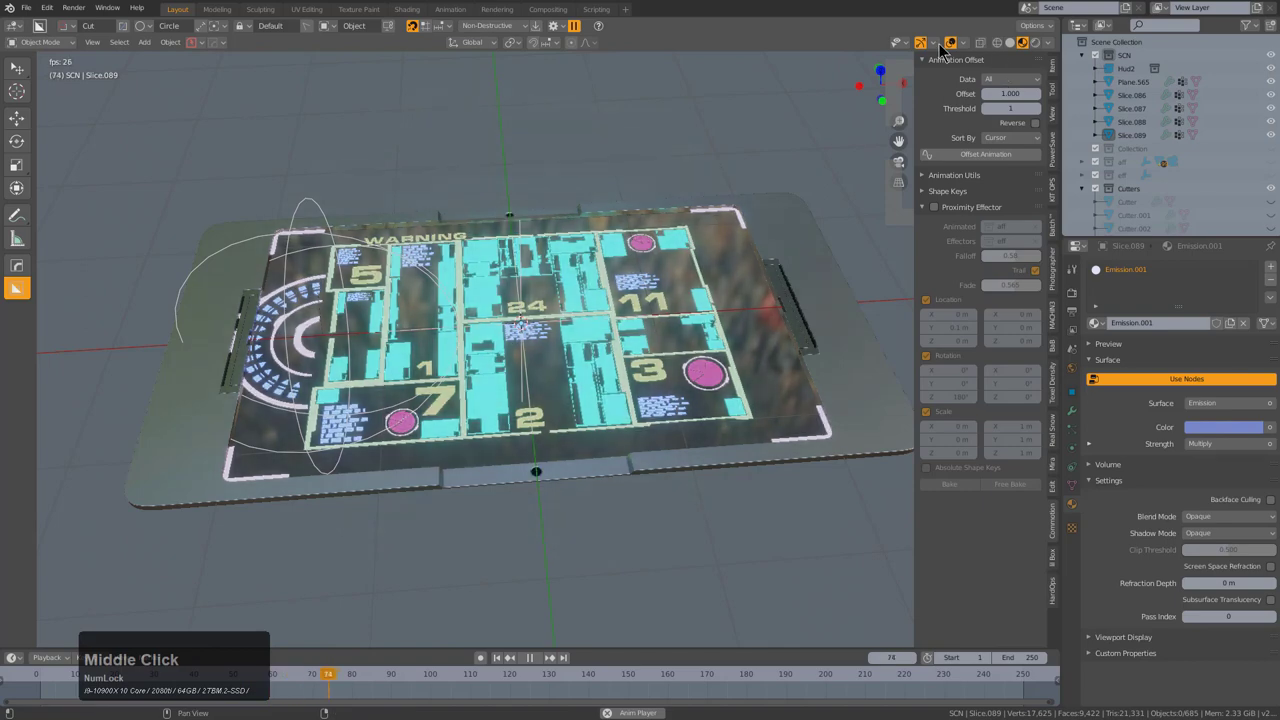
- Add a HardOps turntable camera circling the HUD and play it through the camera view
click(956, 46)
middle_click(626, 320)
scroll(down, 3)
key(q)
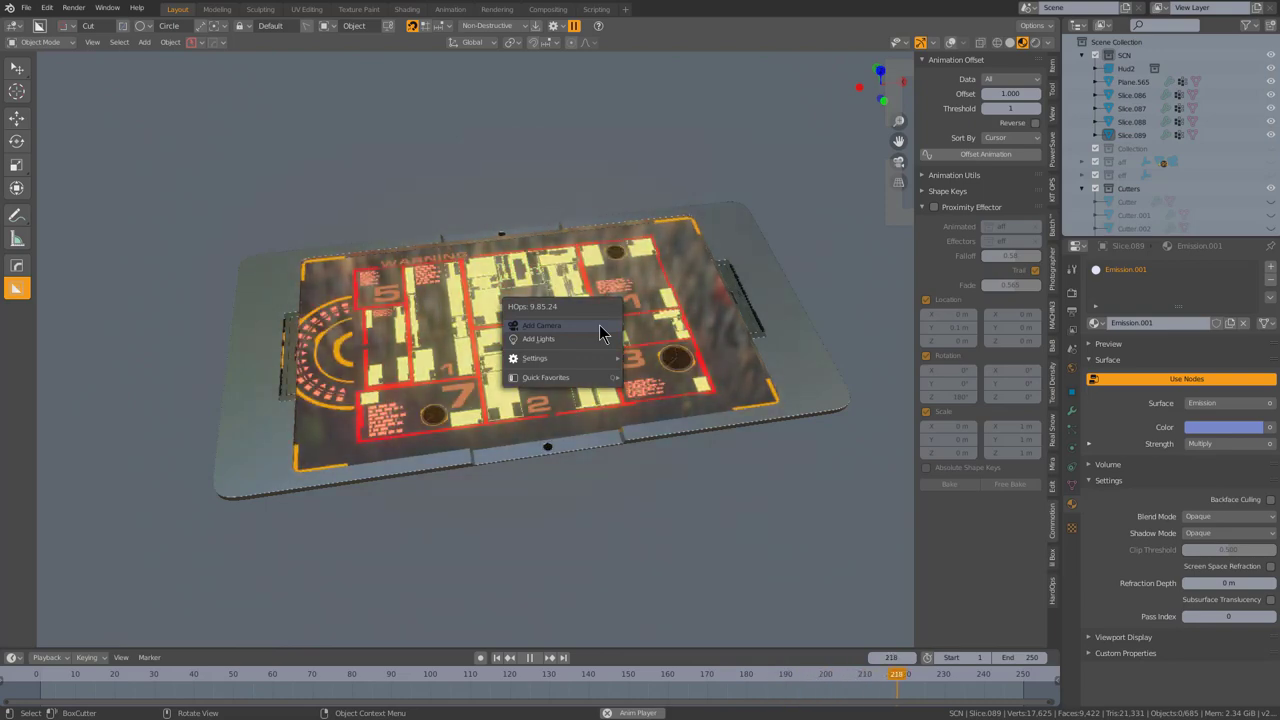
click(604, 333)
scroll(up, 3)
click(957, 47)
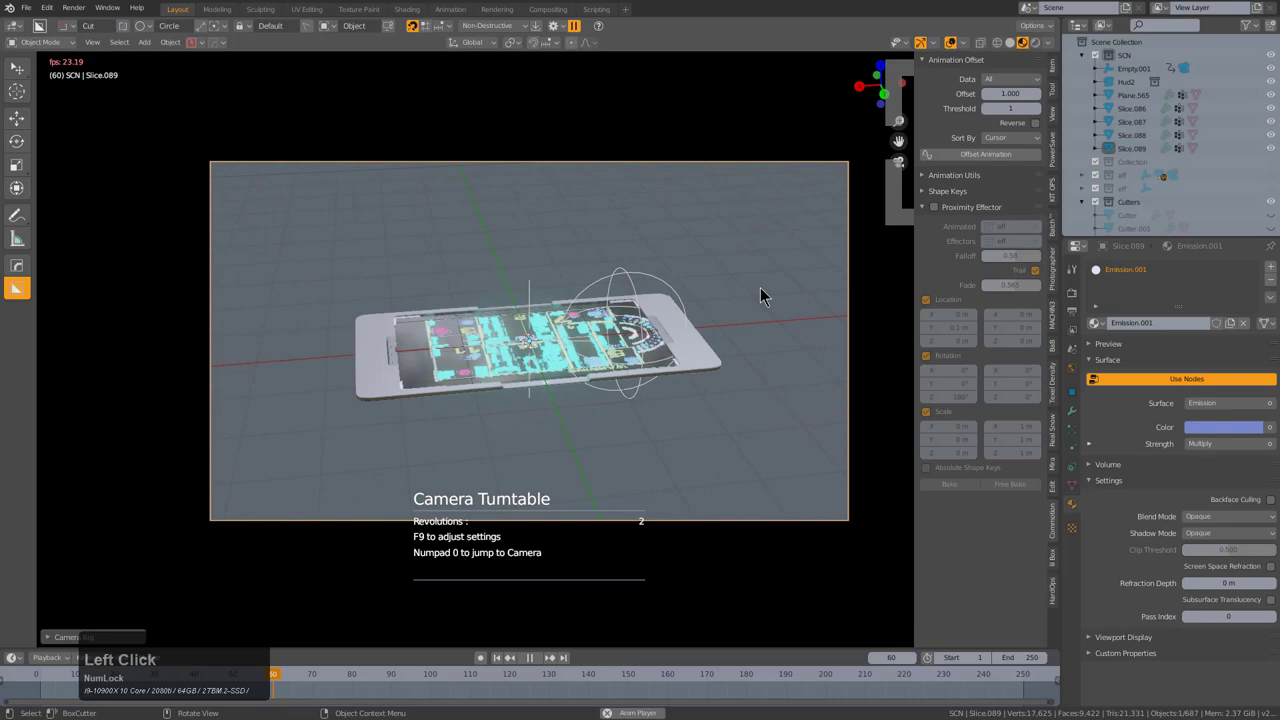
key(KP_6)
key(KP_Enter)
key(shift+Left)
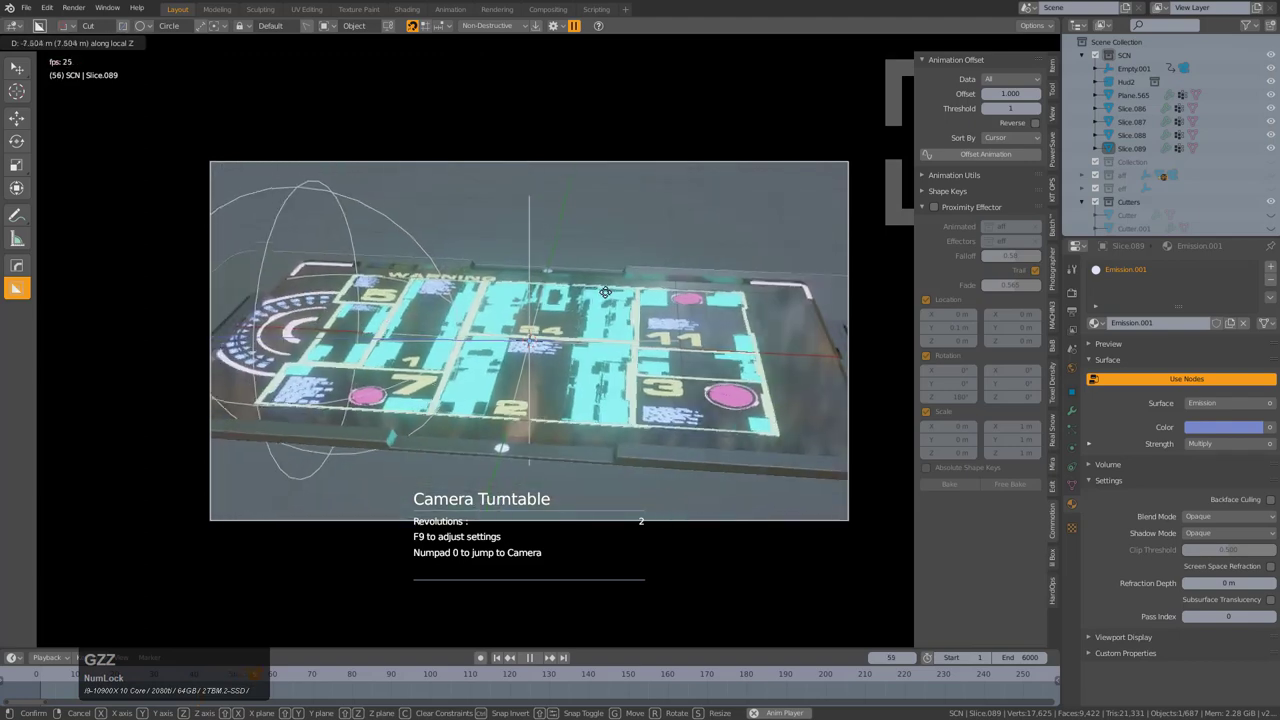
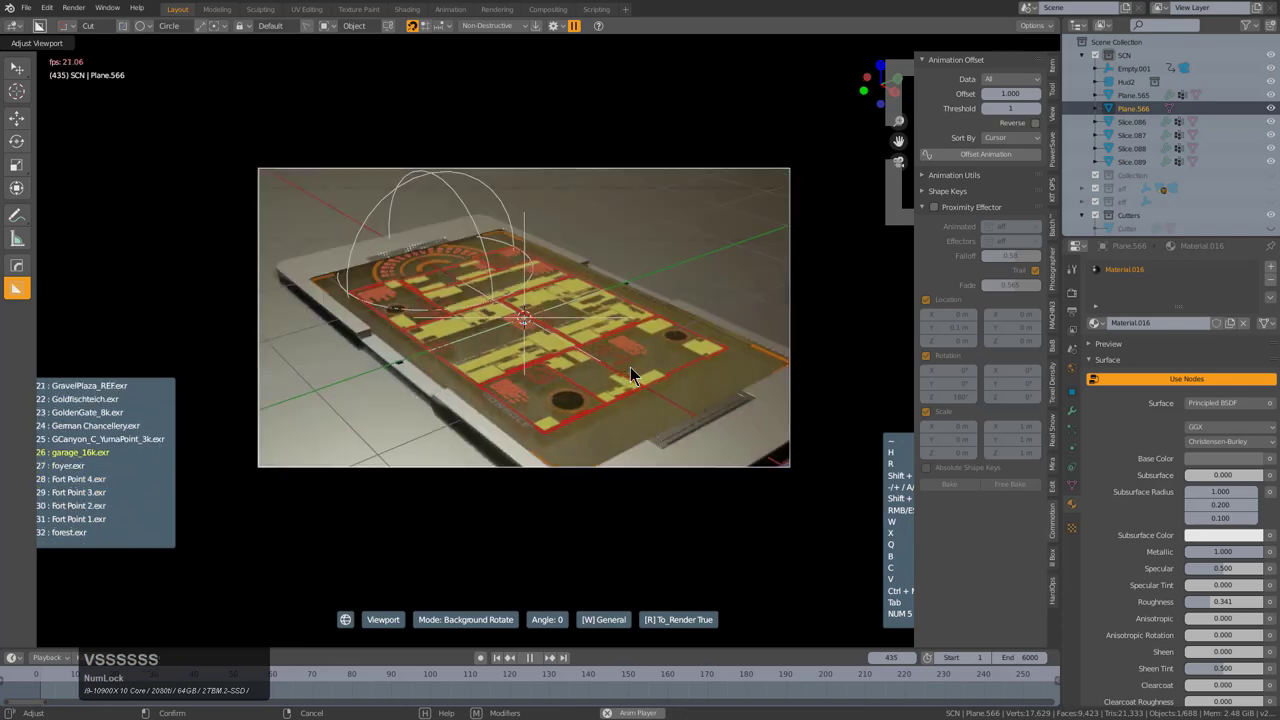
- Add a HardOps rig of area and point lights and preview the lit HUD in rendered view
click(636, 377)
key(alt+v)
click(763, 465)
key(s)
scroll(up, 3)
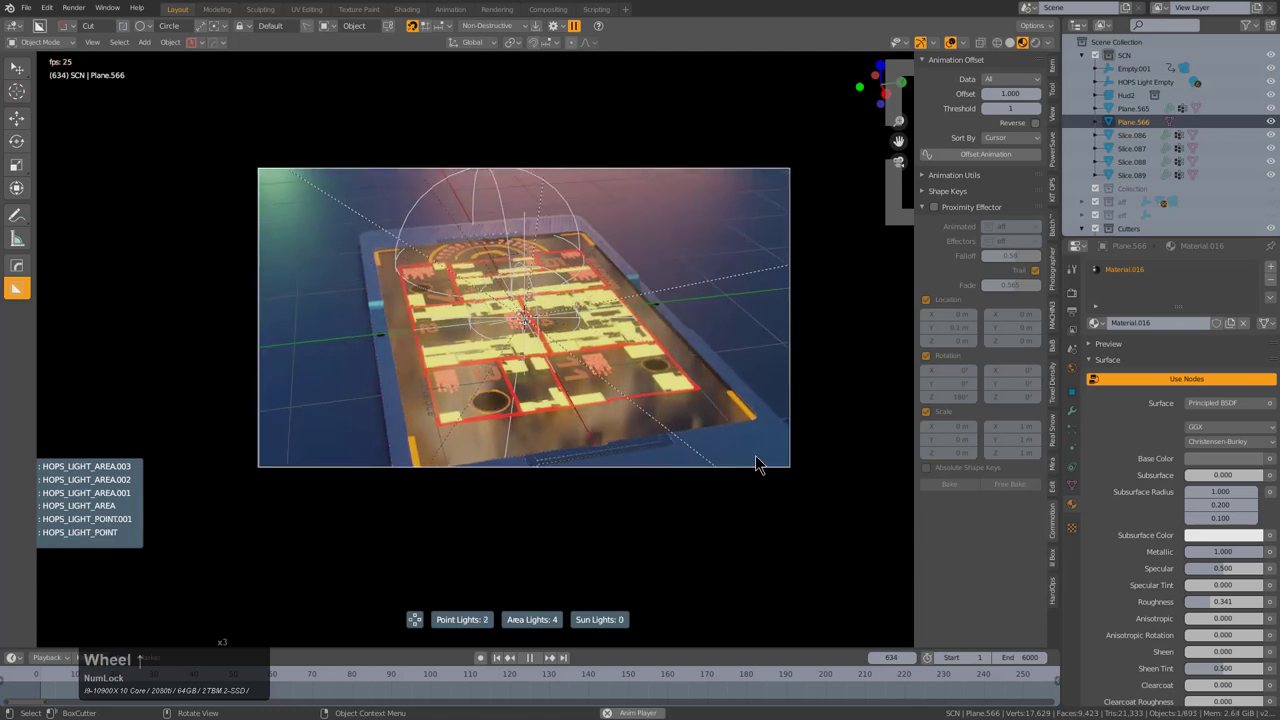
click(760, 464)
key(shift+Left)
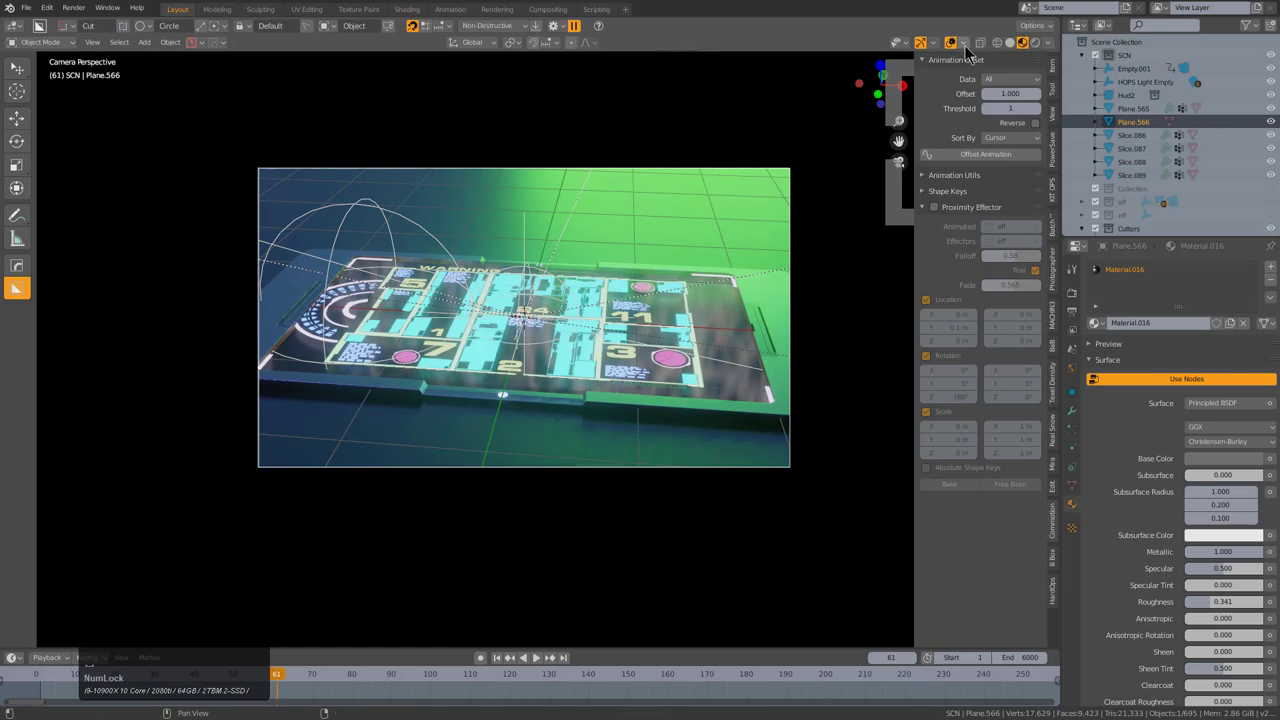
click(956, 55)
scroll(up, 3)
middle_click(718, 473)
scroll(down, 3)
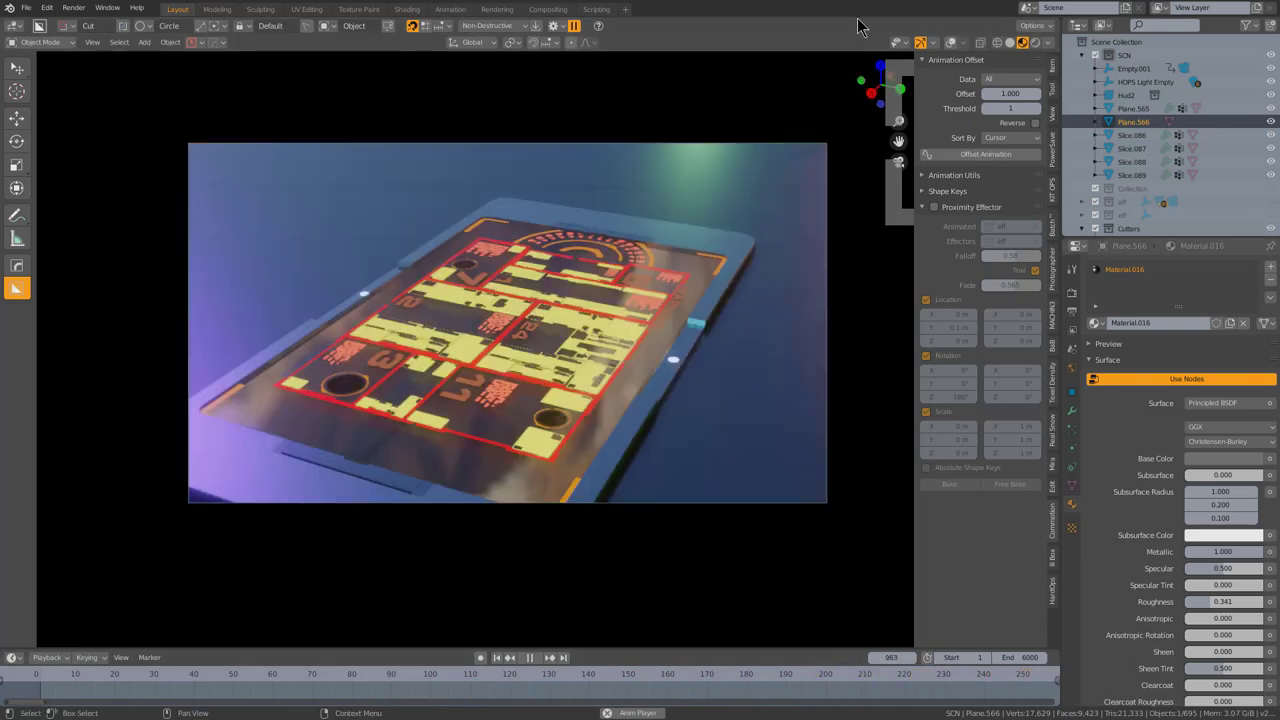
scroll(up, 3)
- Show only collection 2's glowing HUD graphics and select the panel Plane.225
click(537, 391)
middle_click(489, 383)
middle_click(503, 349)
middle_click(468, 352)
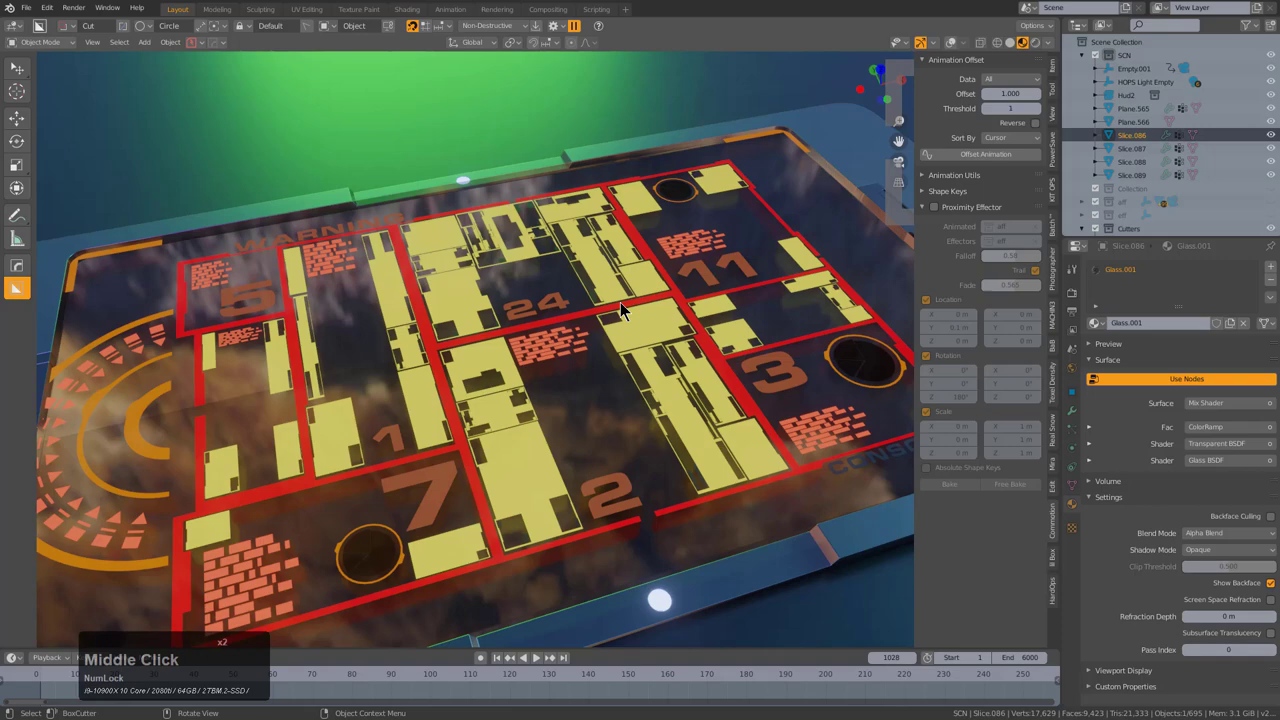
middle_click(619, 325)
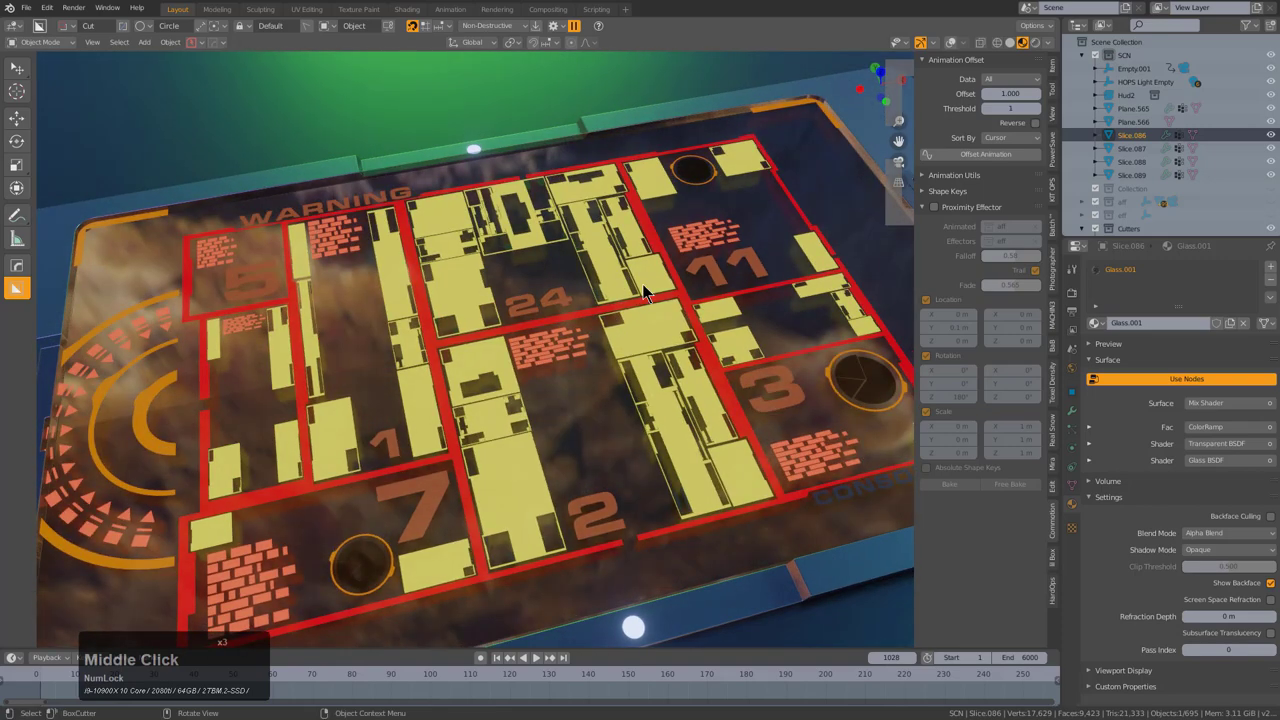
scroll(down, 3)
middle_click(639, 338)
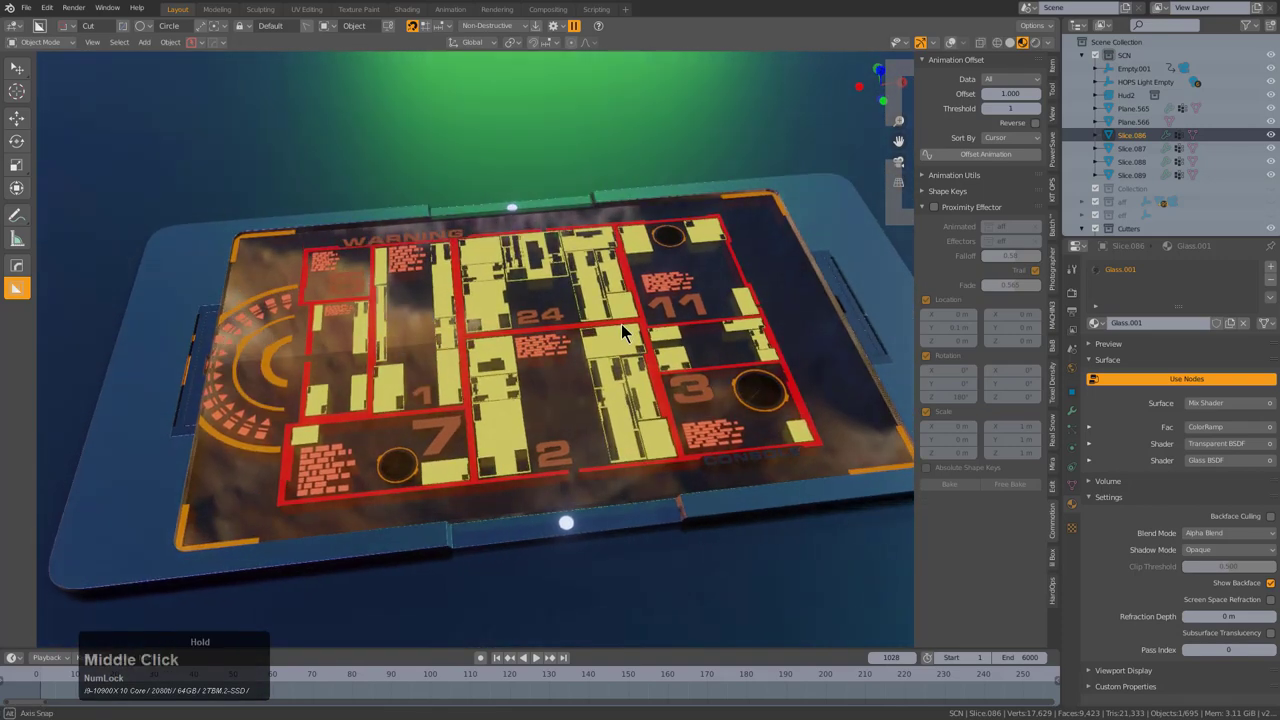
text(2)
click(593, 292)
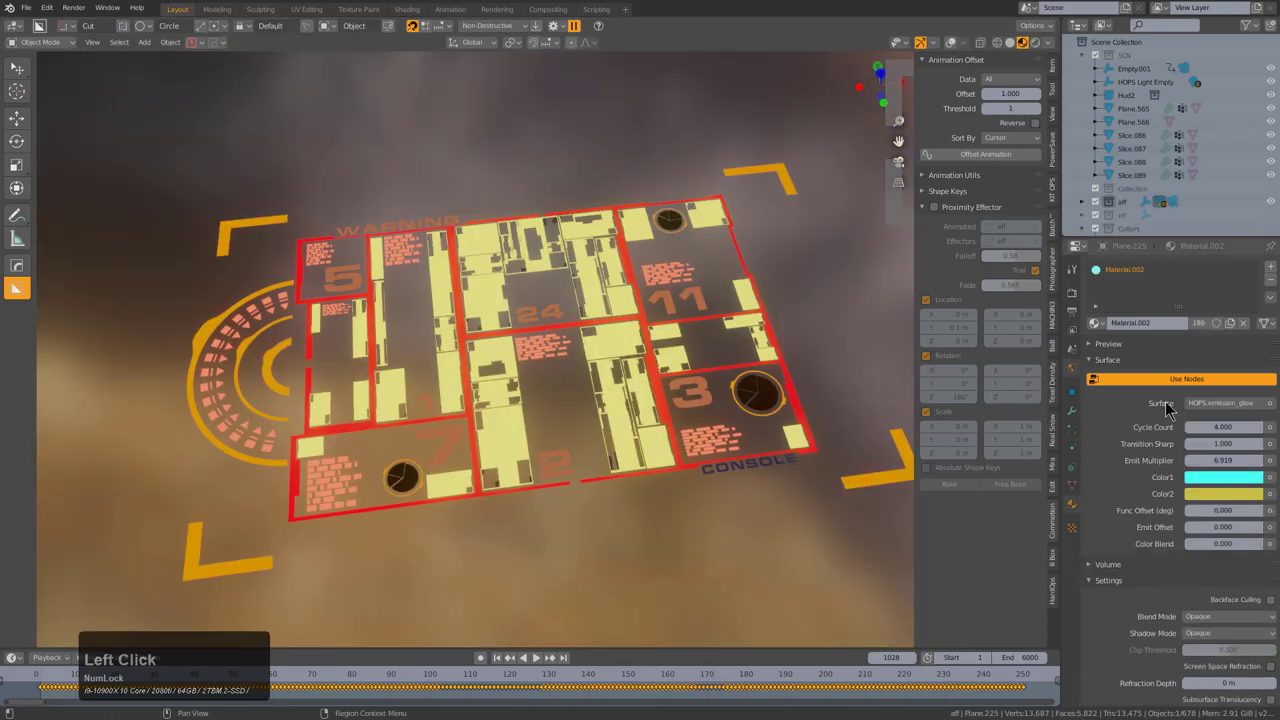
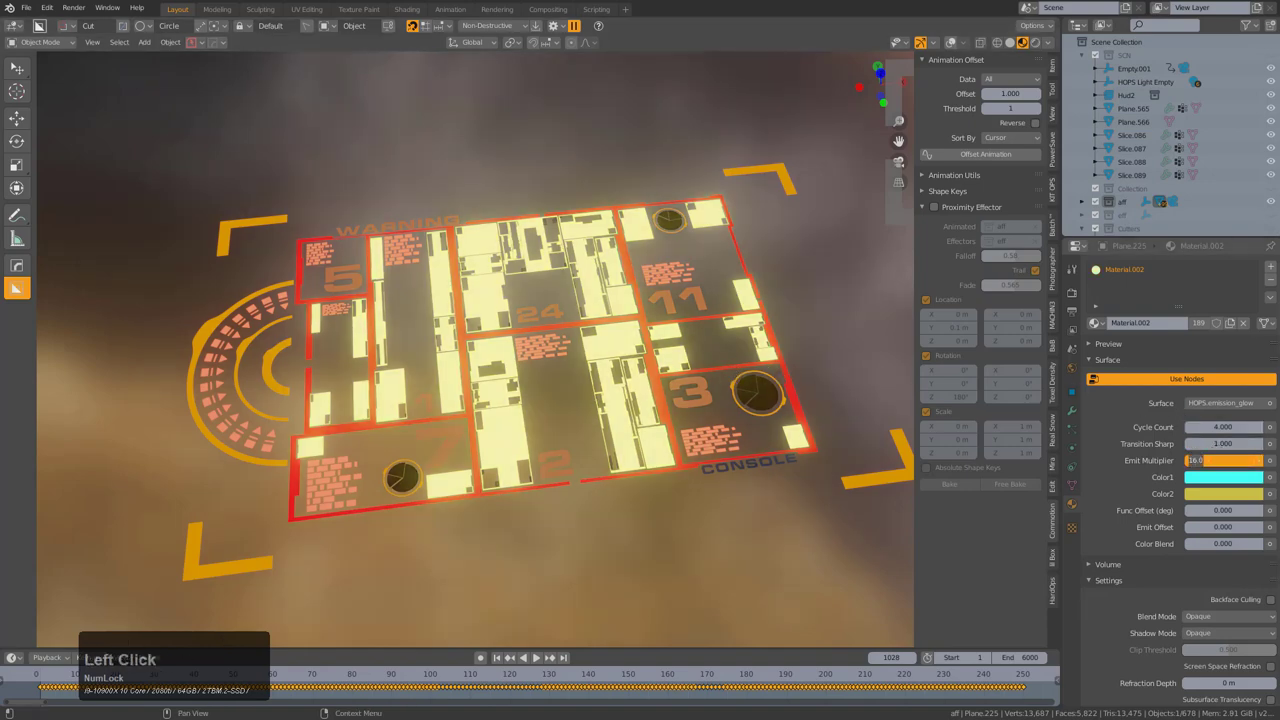
- Set the panels' Emit Multiplier to 26 and paste it onto the red outlines' material
key(KP_2)
key(KP_Enter)
key(ctrl+c)
click(787, 370)
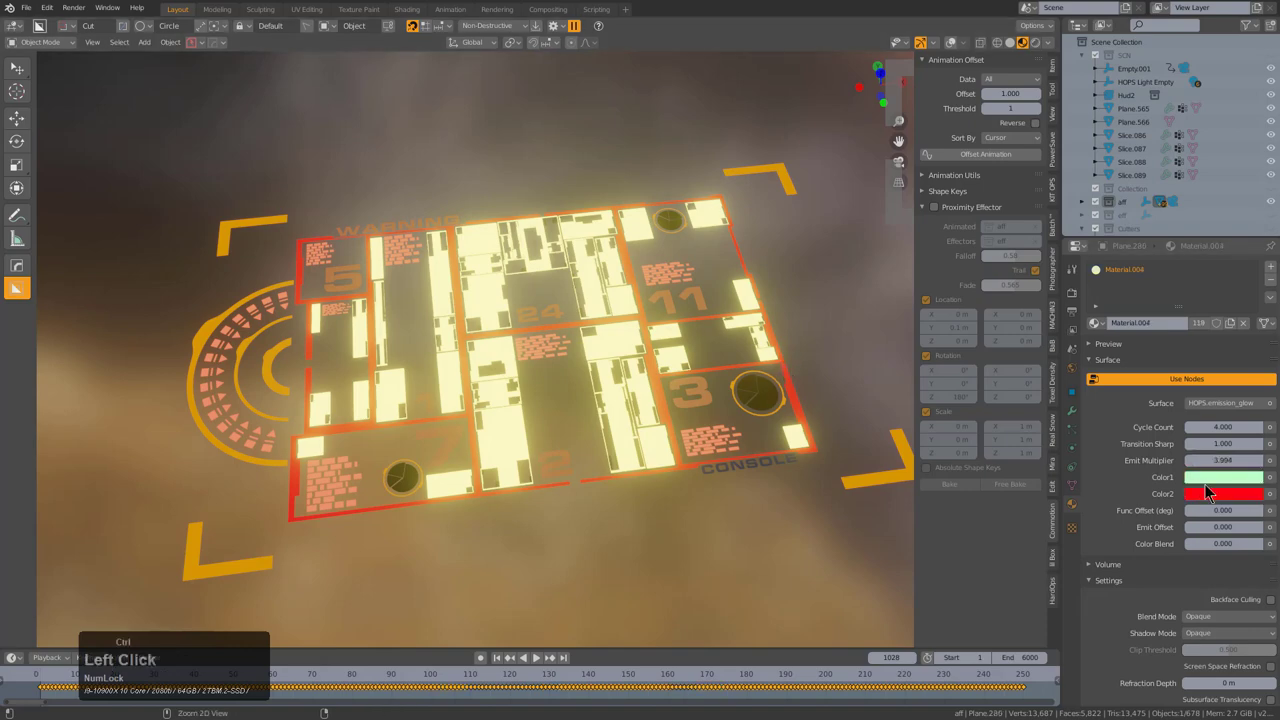
key(ctrl+v)
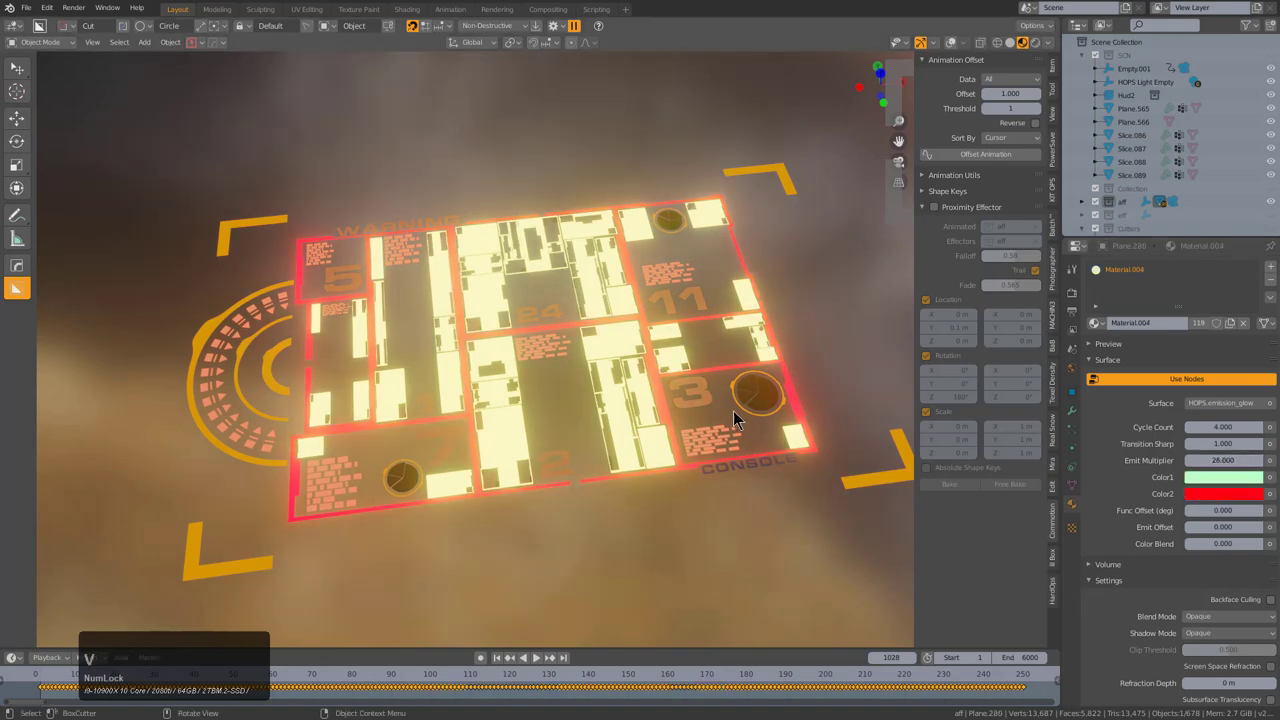
- Paste Emit Multiplier 26 onto the pink circle markers and the yellow arc
click(757, 405)
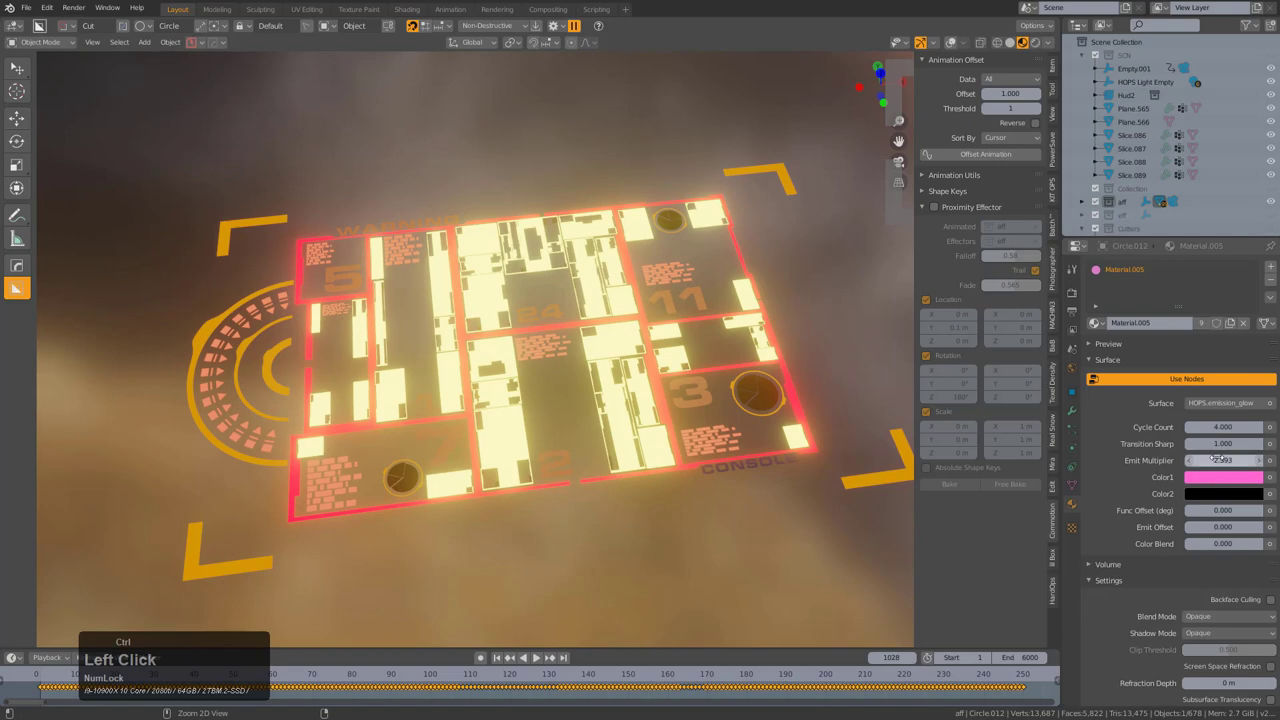
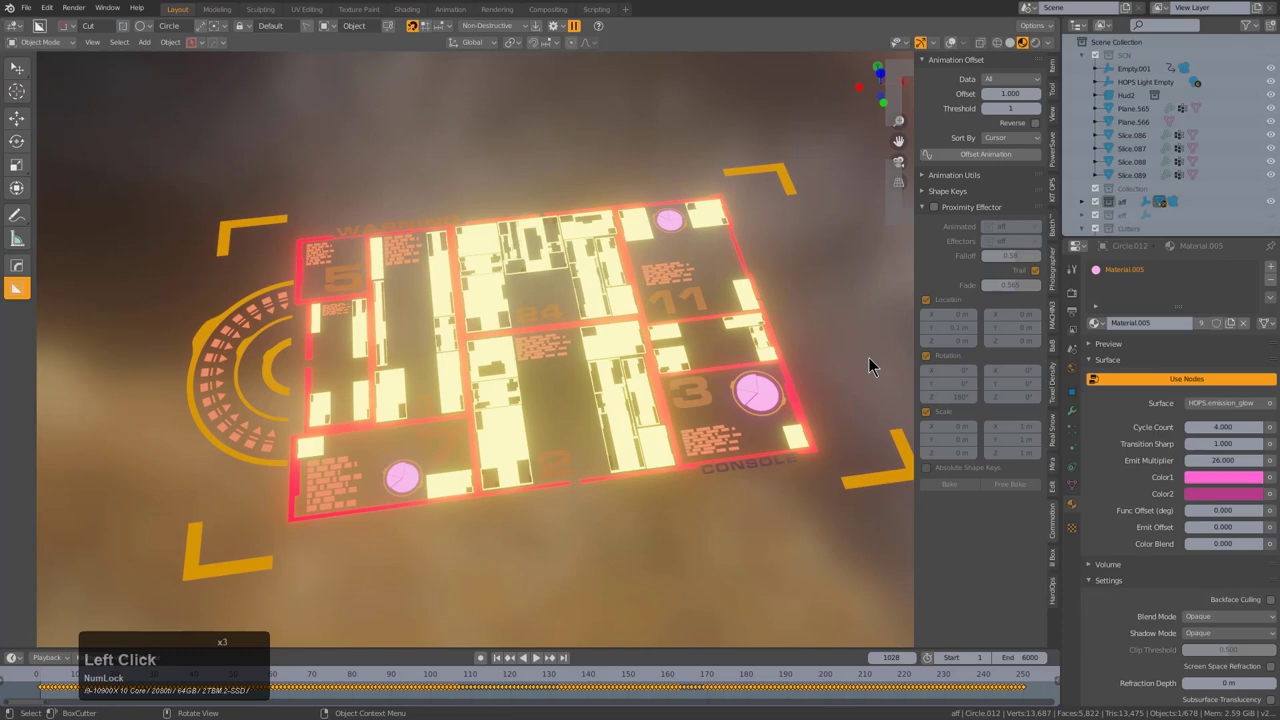
click(769, 354)
click(781, 171)
key(ctrl+v)
click(766, 406)
click(767, 430)
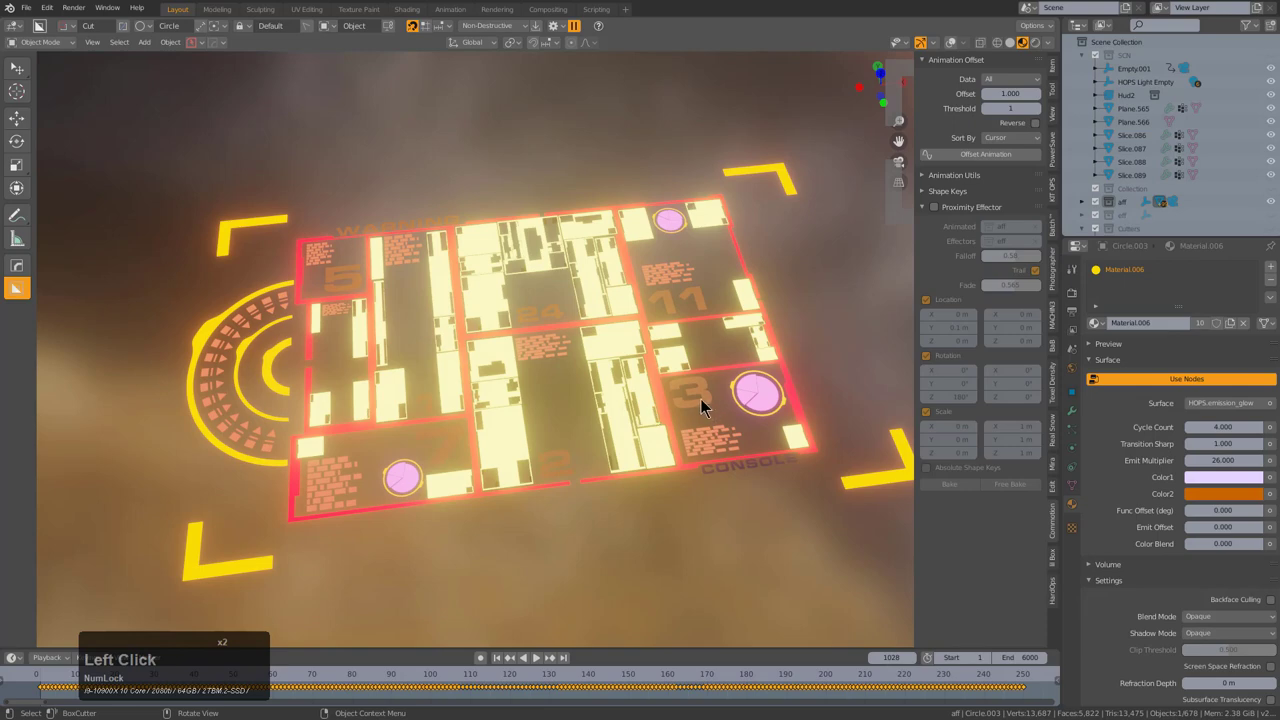
- Raise the number labels' emission to 26 and make their second glow colour orange
click(705, 407)
key(ctrl+v)
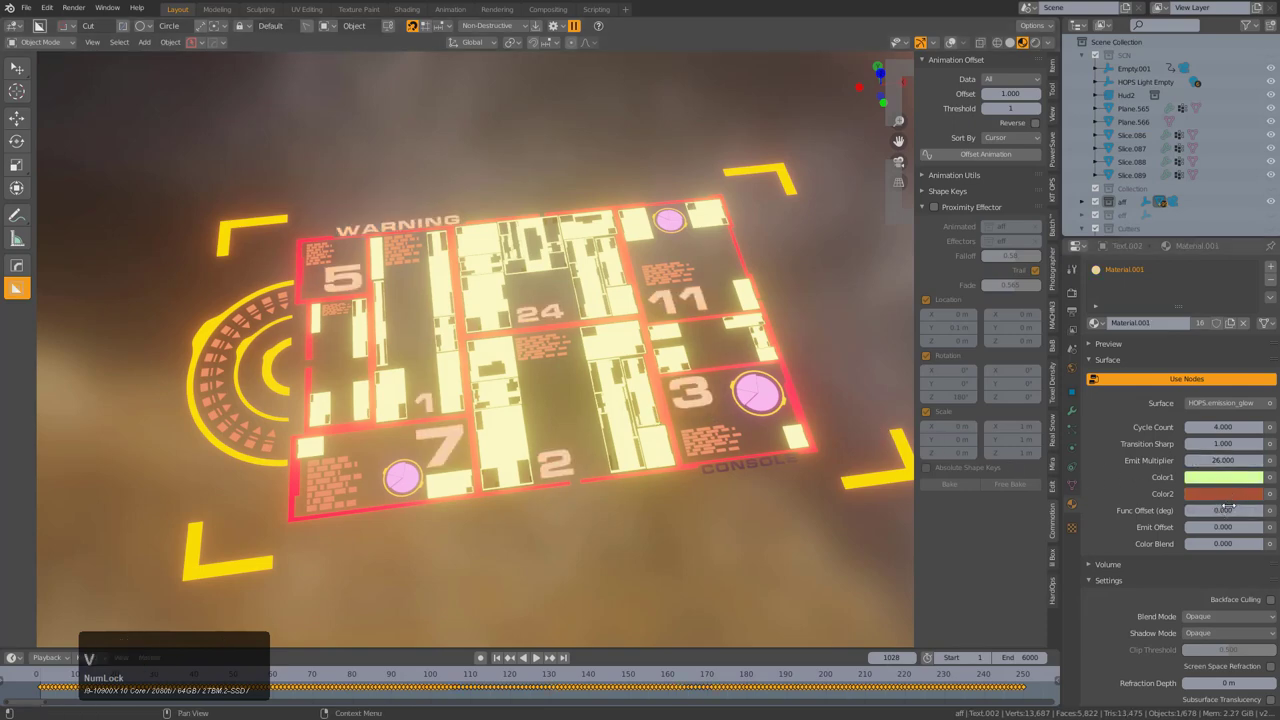
click(1231, 502)
click(1257, 333)
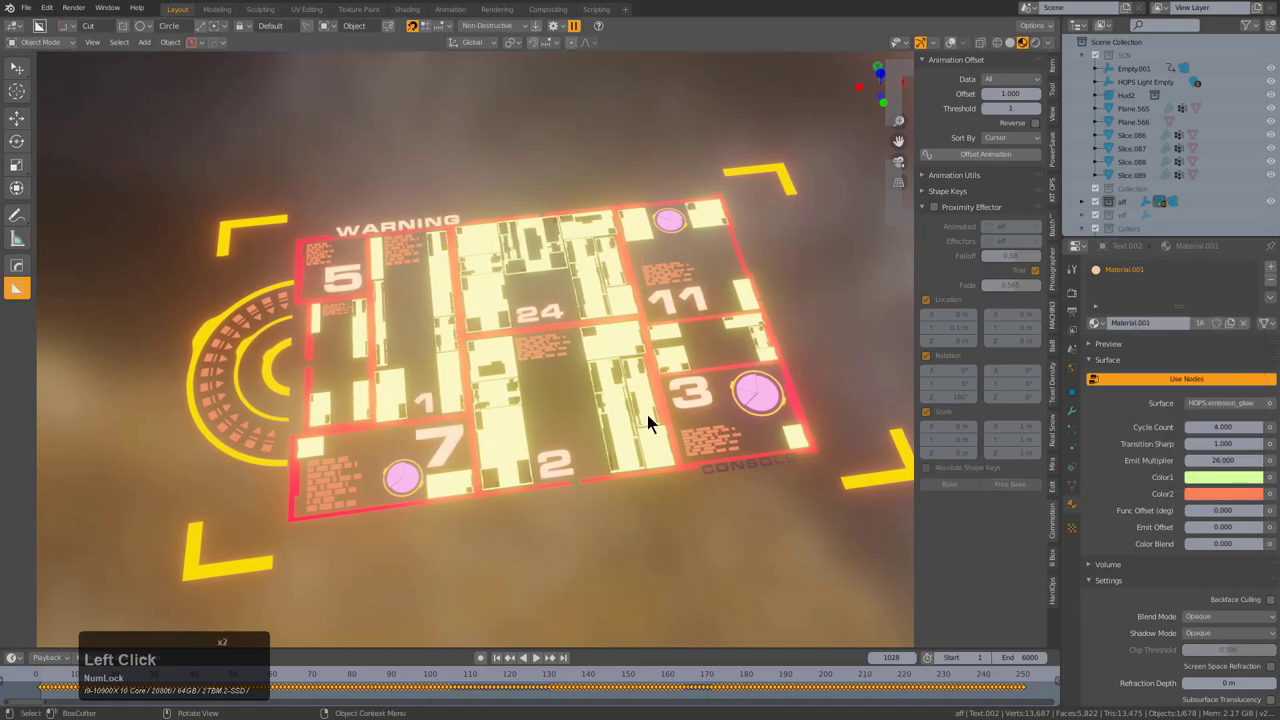
click(758, 473)
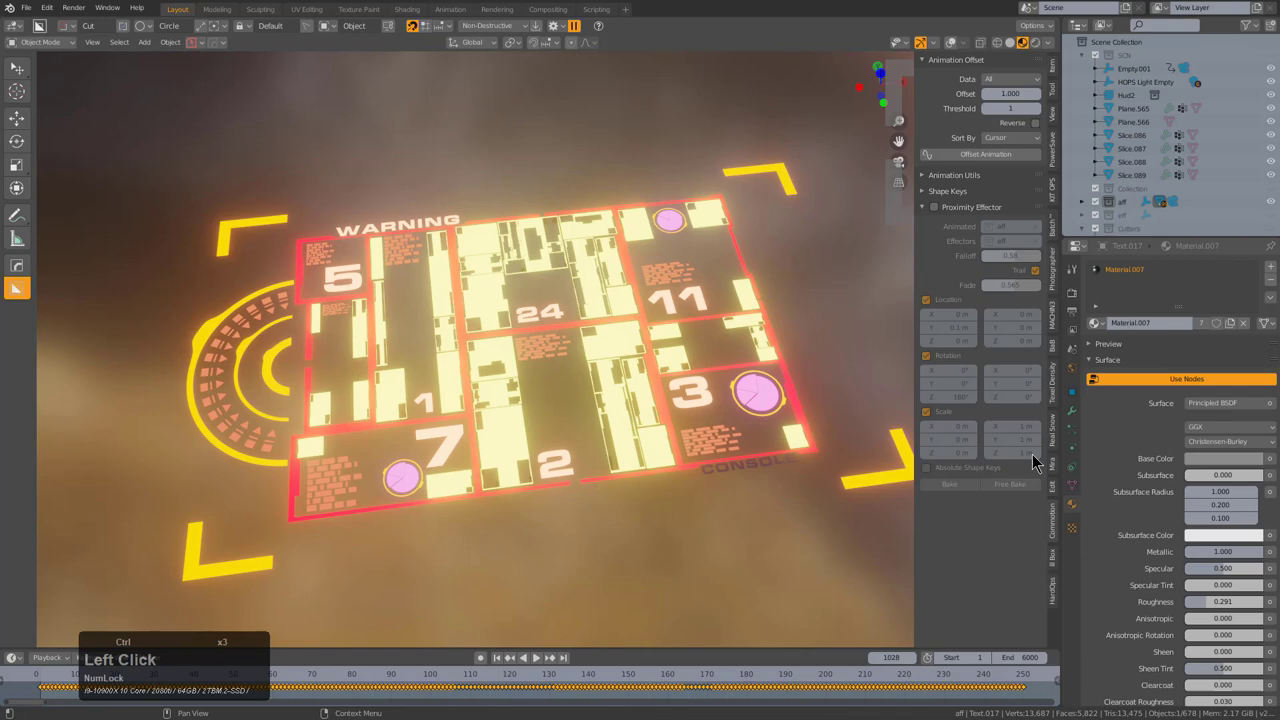
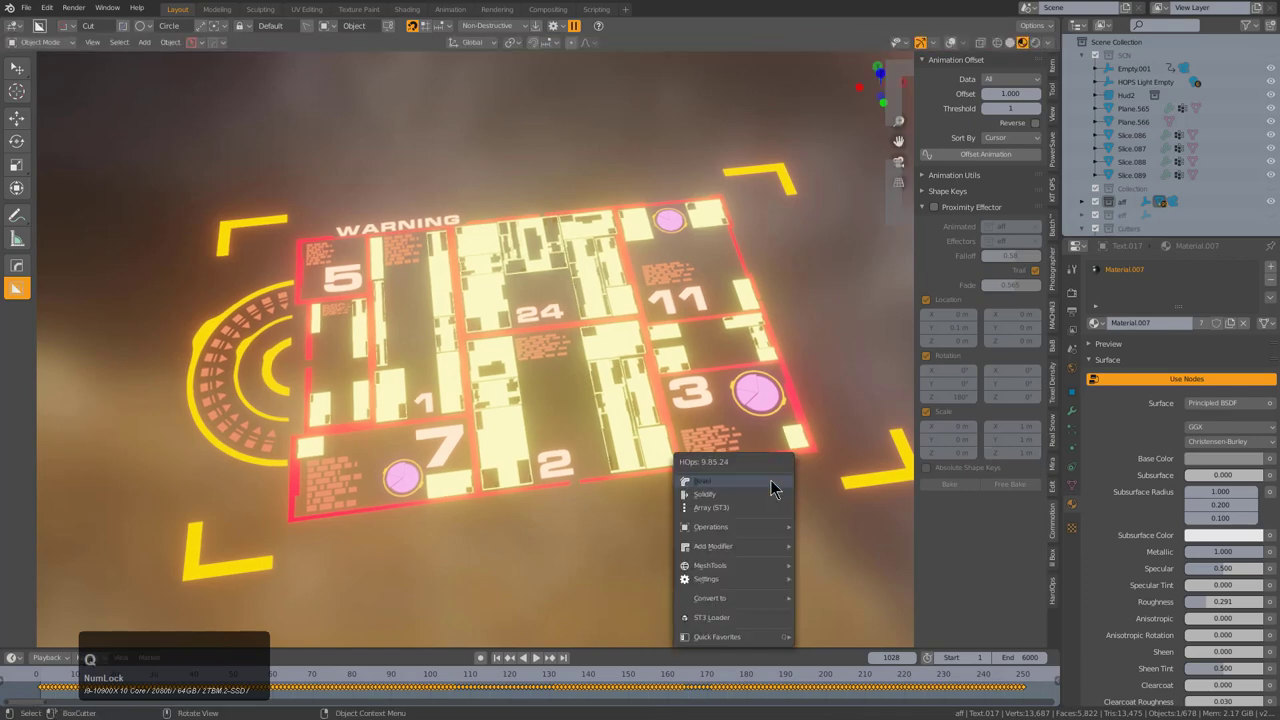
- Assign a text glow material to the CONSOLE label from the material search
click(774, 382)
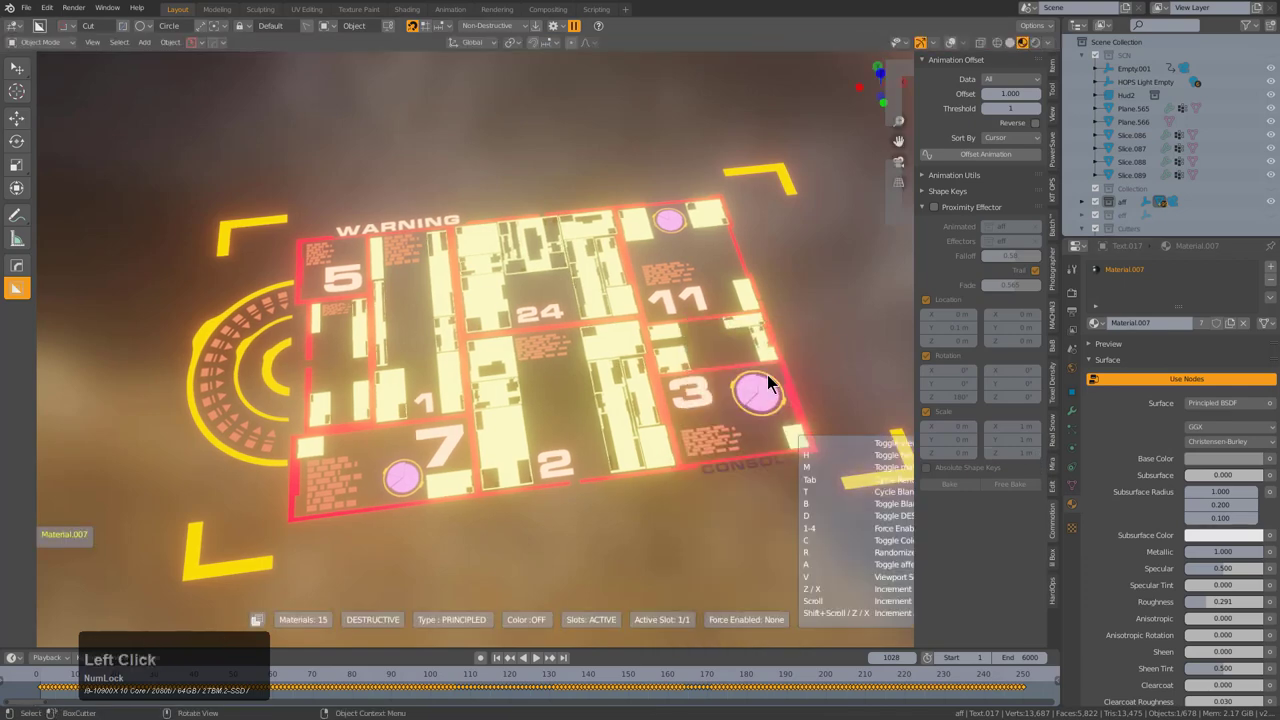
key(t)
text(tt)
scroll(up, 3)
scroll(up, 3)
scroll(up, 3)
scroll(up, 3)
click(767, 384)
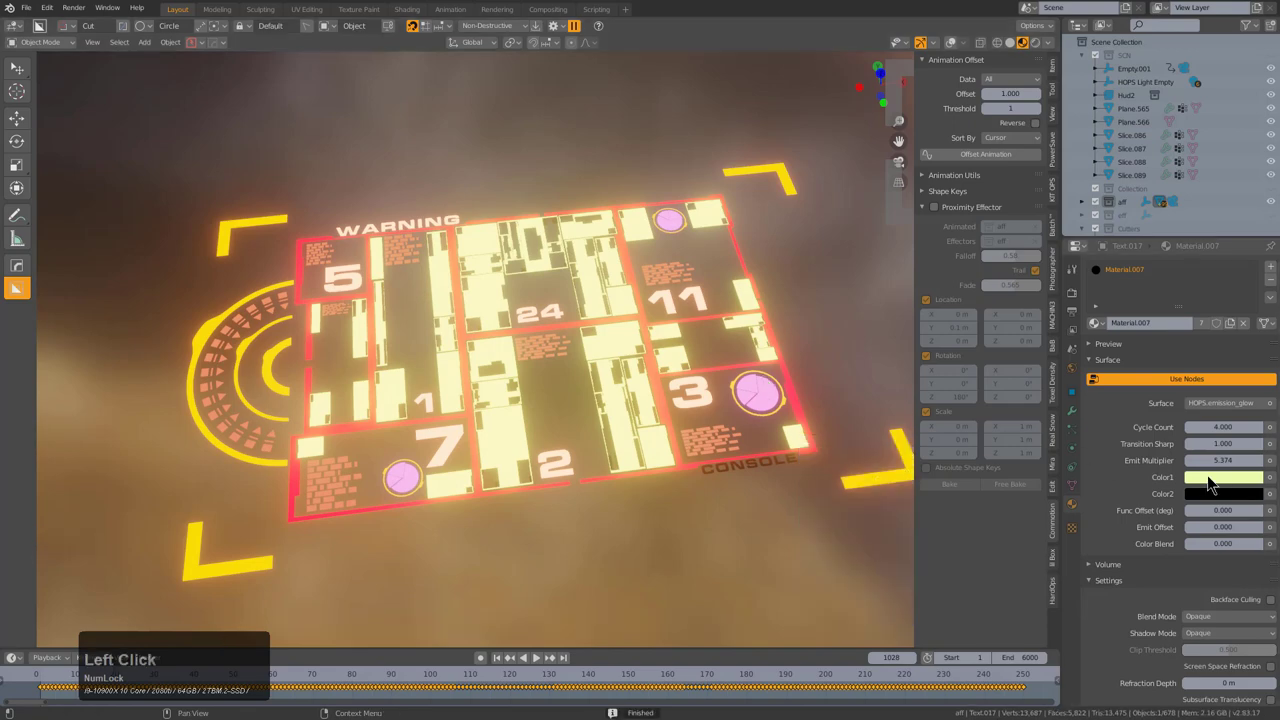
- Set the label's Color1 to pale blue with Emit Multiplier 26 and exit local view
click(1219, 500)
click(1261, 333)
click(1200, 399)
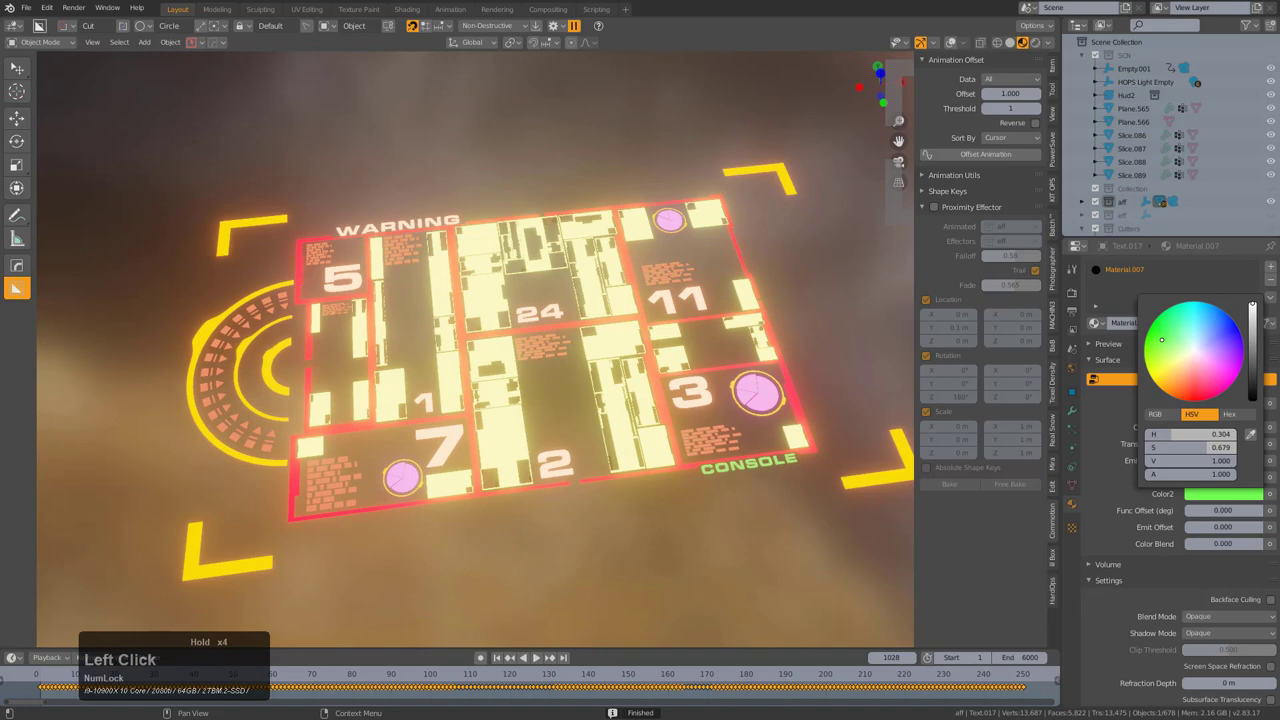
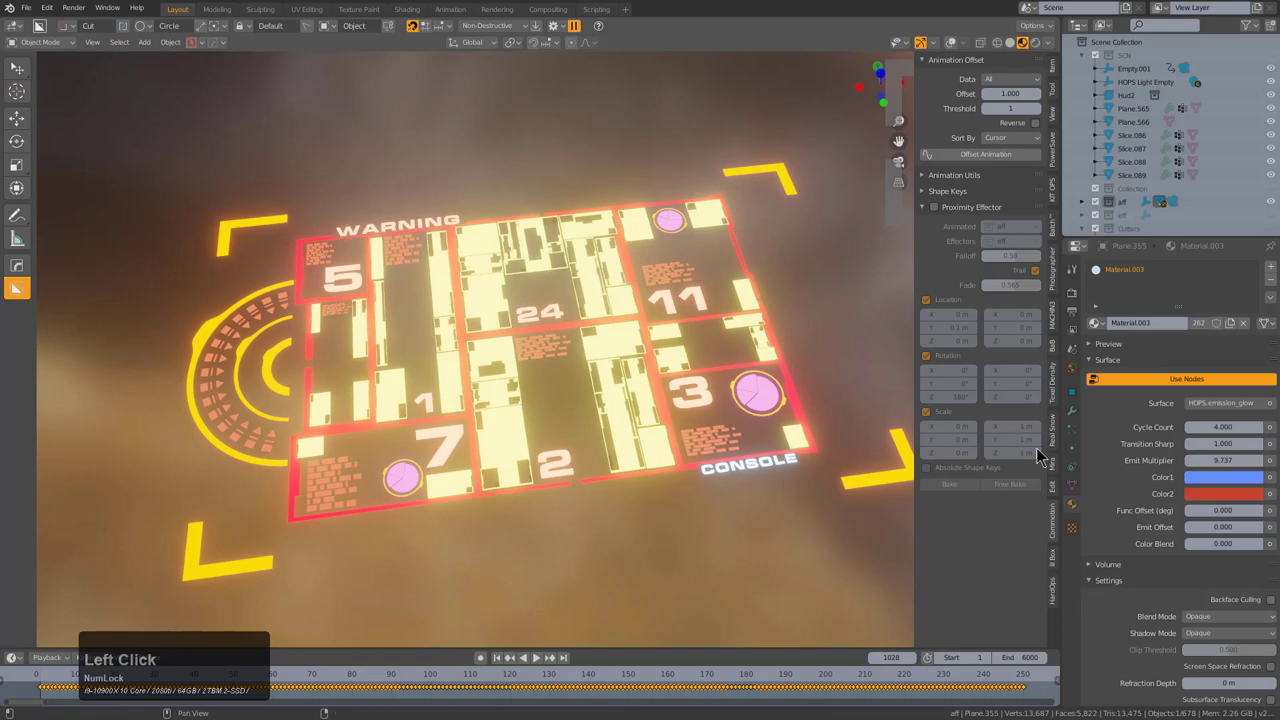
key(ctrl+v)
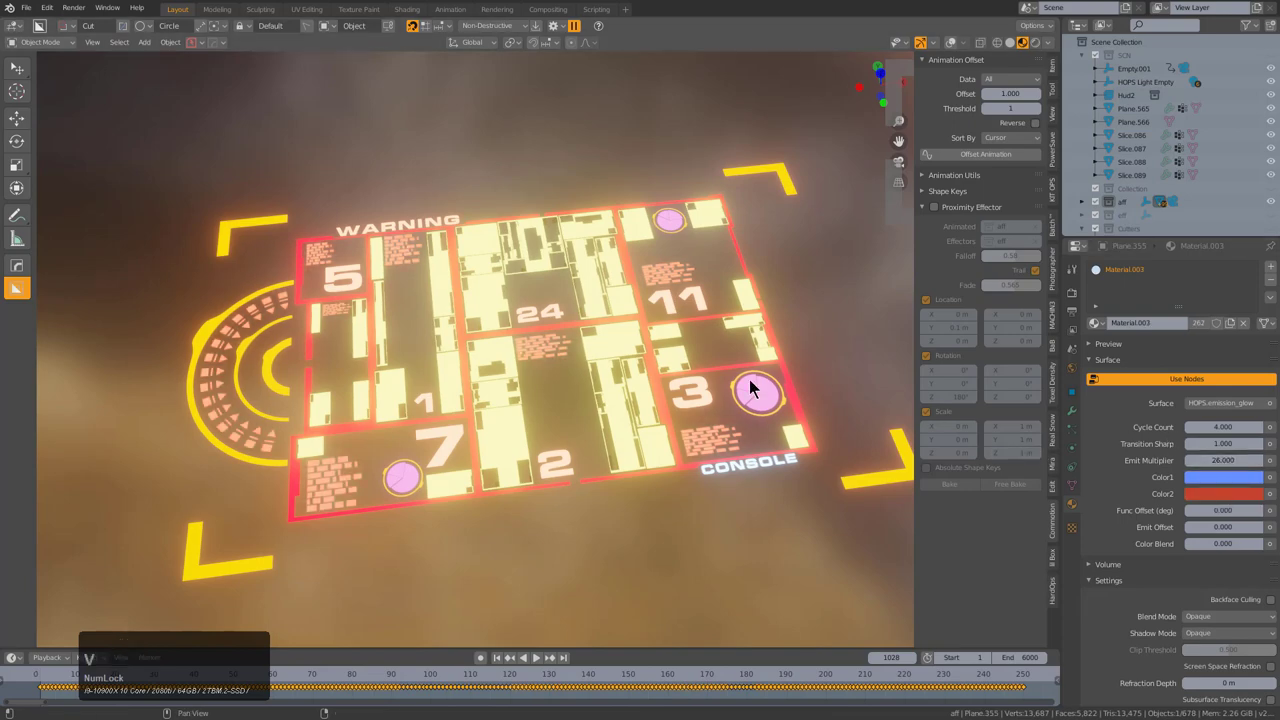
click(225, 364)
click(252, 371)
- Show the whole scene and play the turntable animation through the camera
key(1)
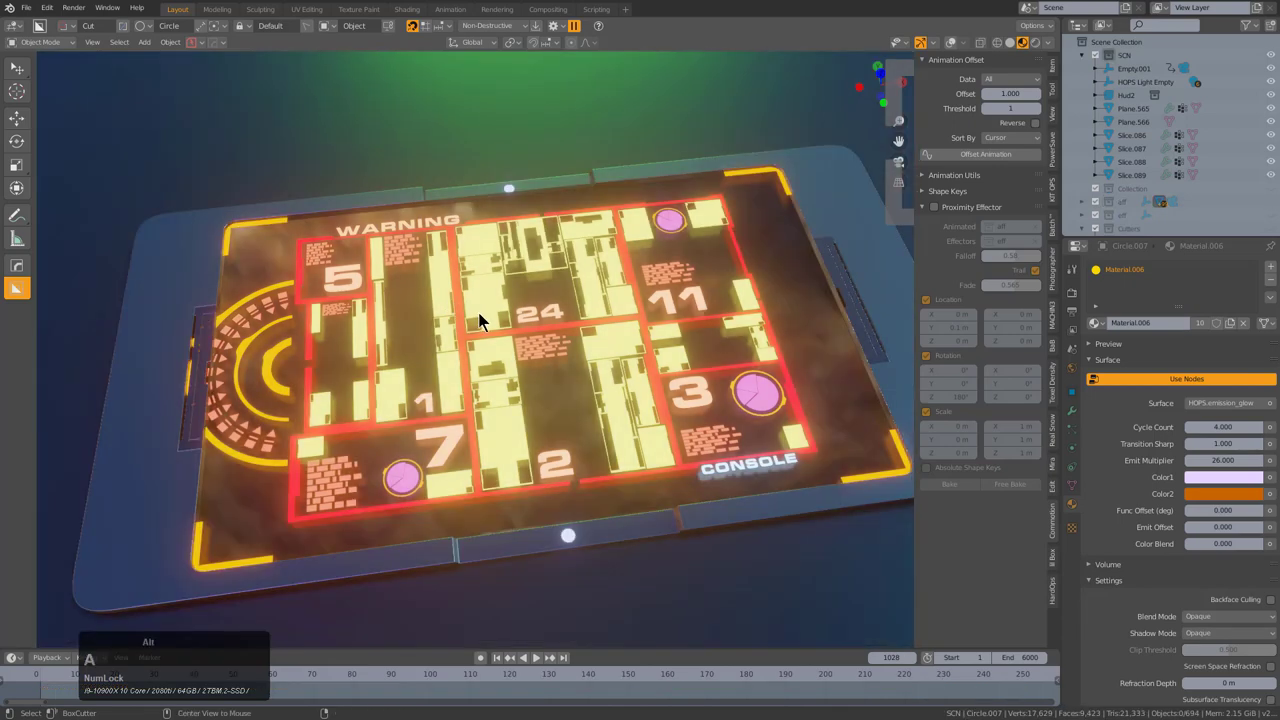
key(KP_0)
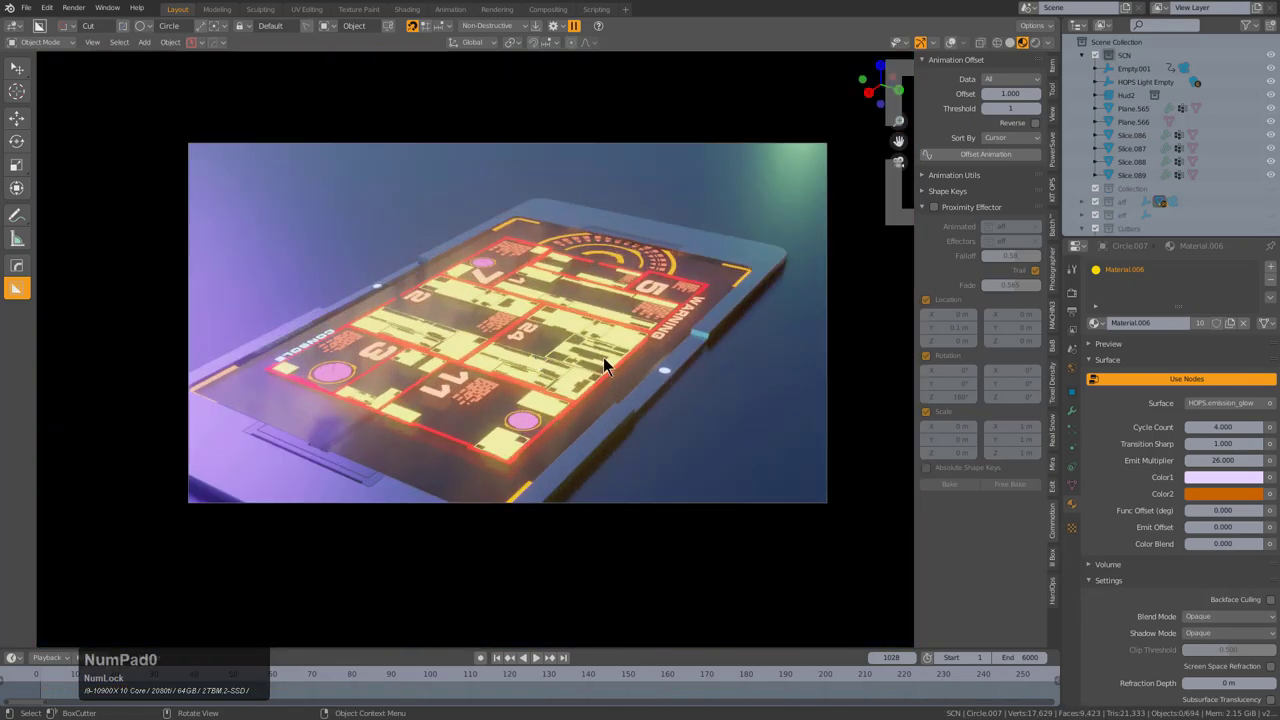
key(shift+Left)
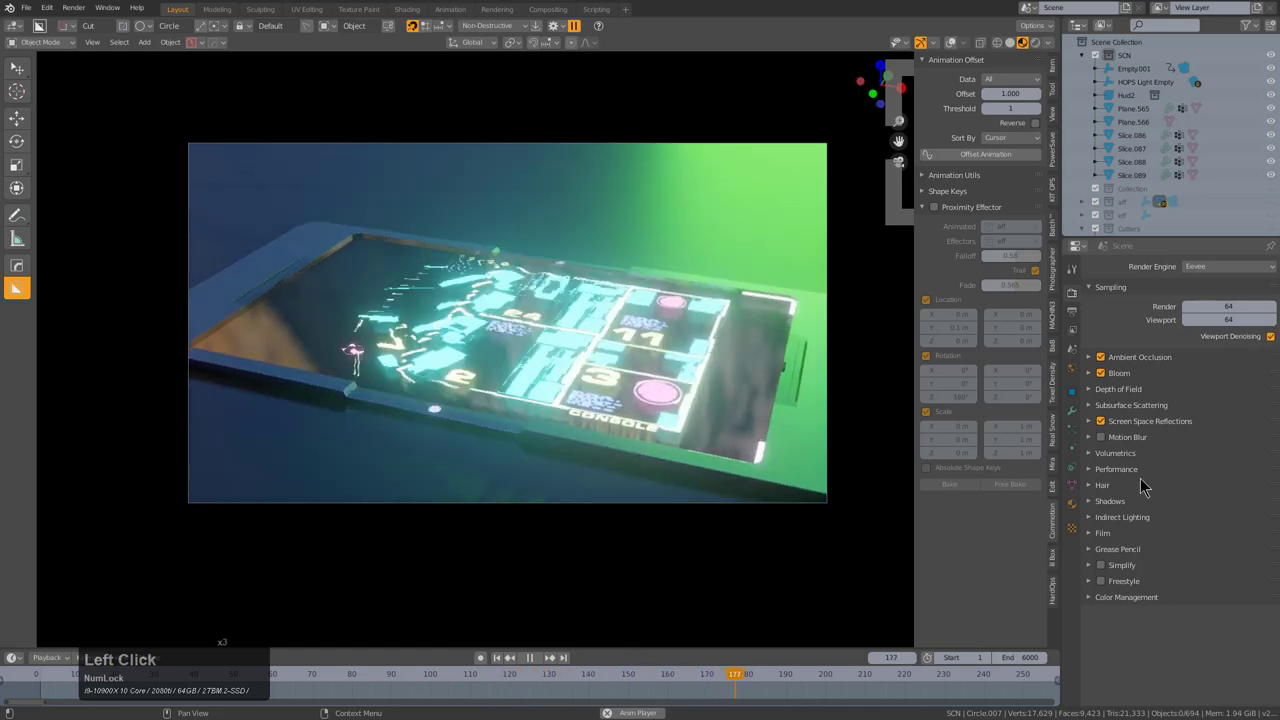
- Expand the render Shadows settings and lower the cascade size to 512 px
click(1109, 502)
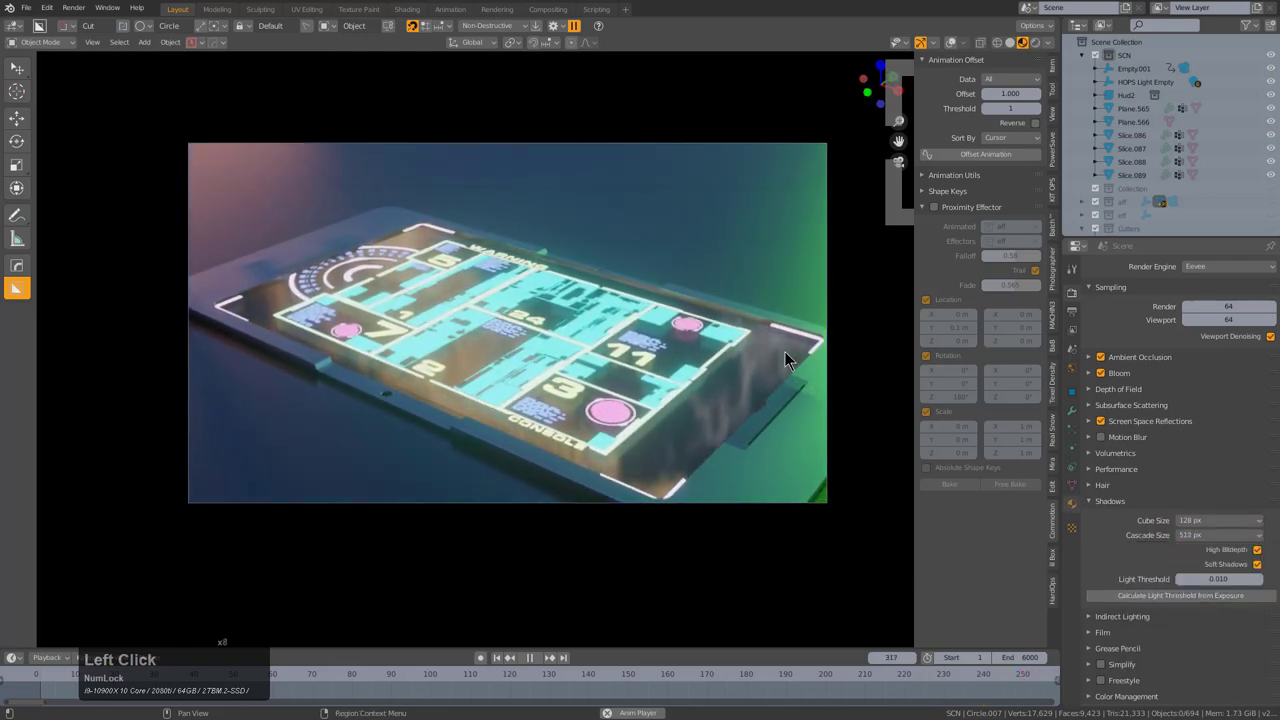
key(Left)
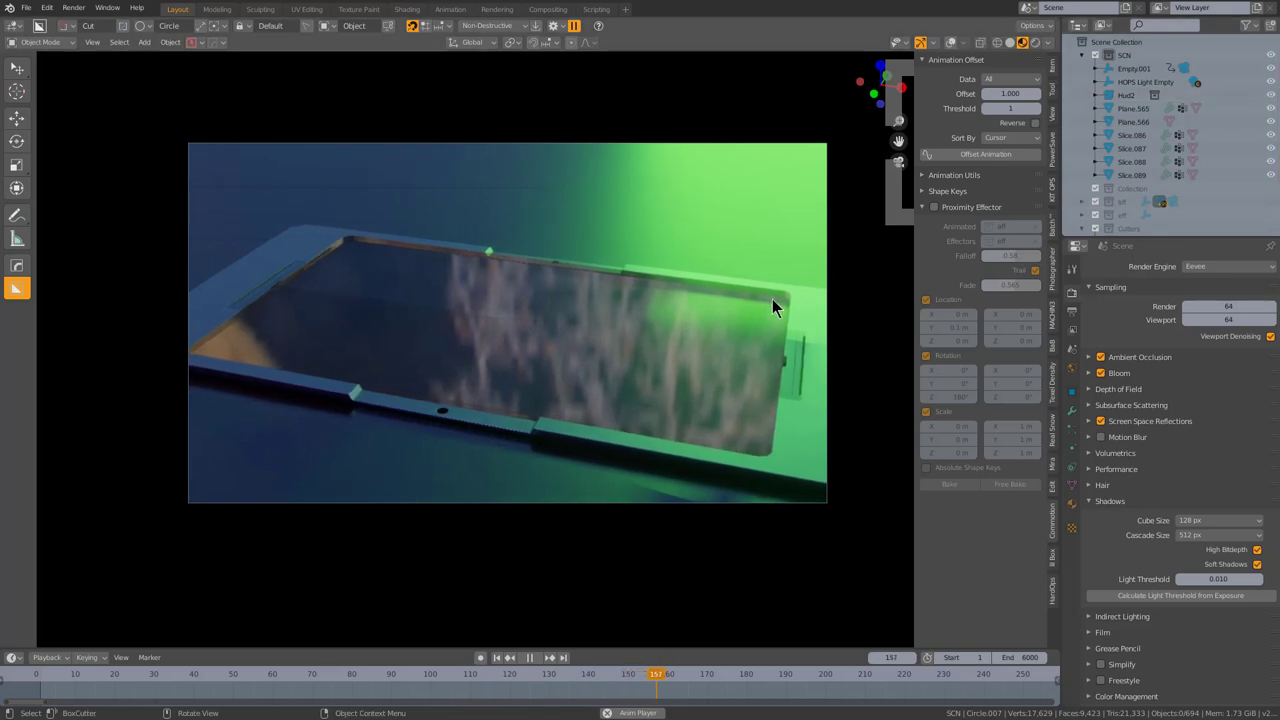
key(Caps_Lock)
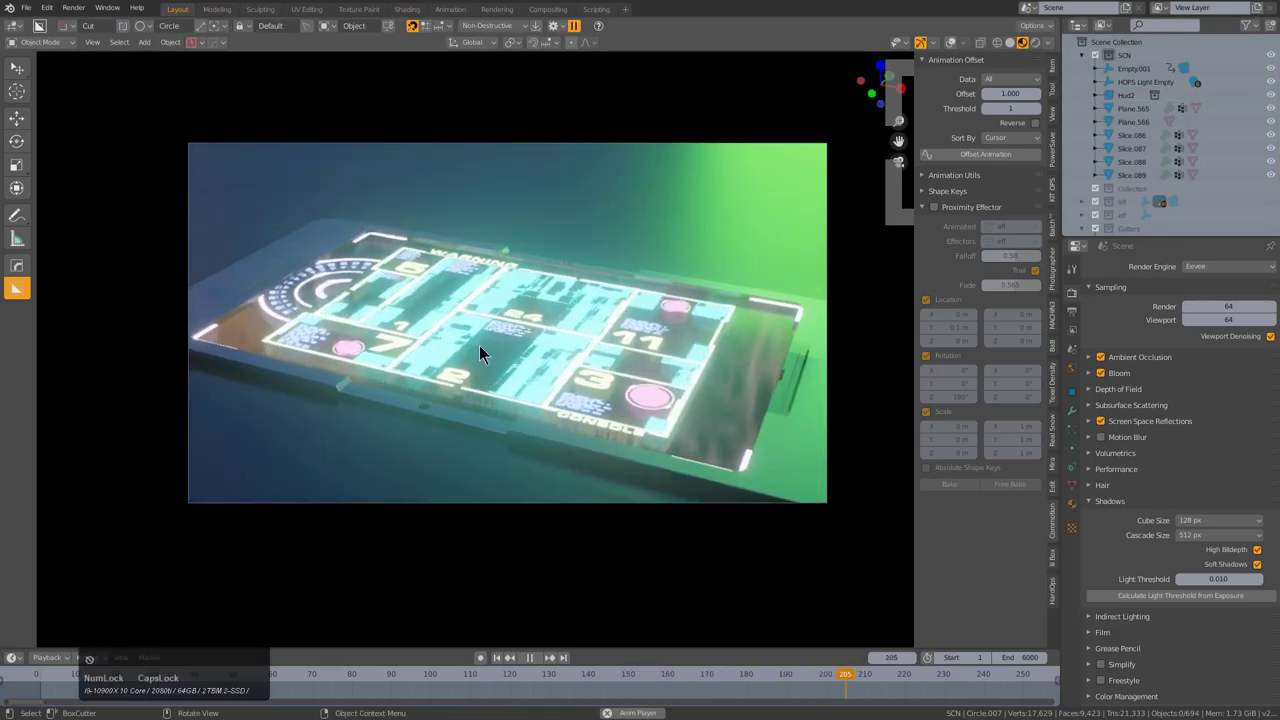
right_click(747, 693)
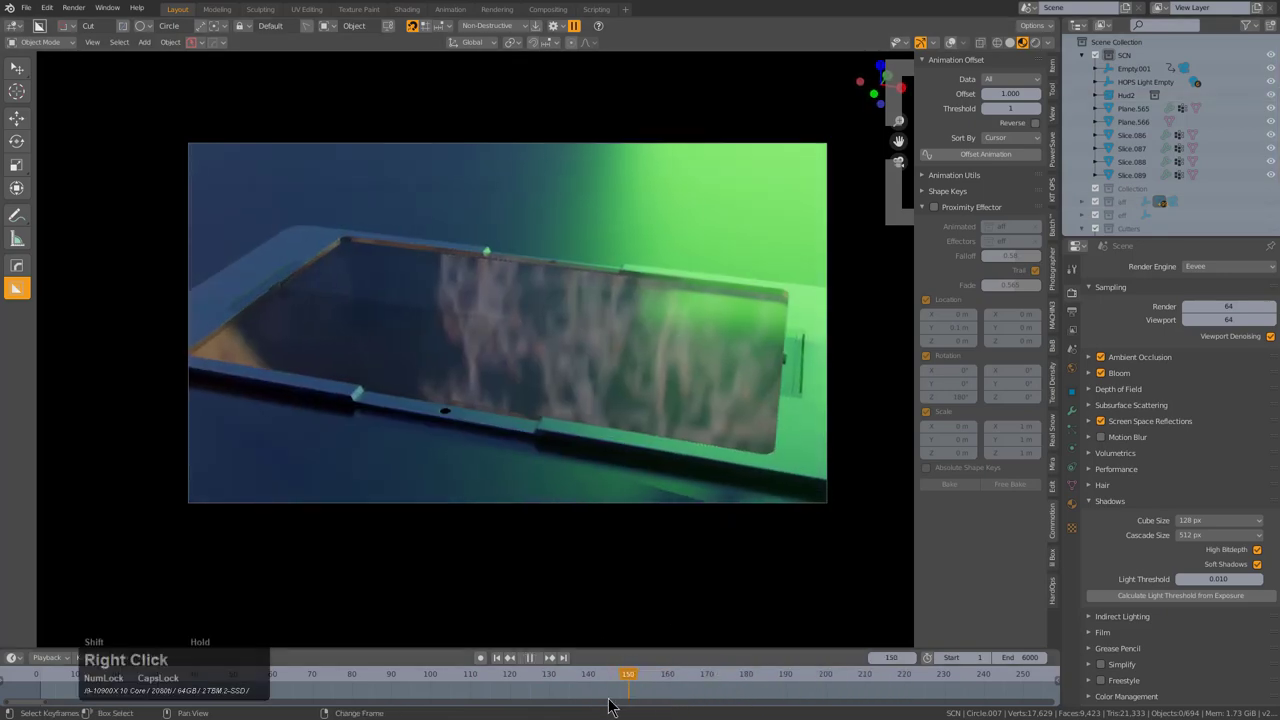
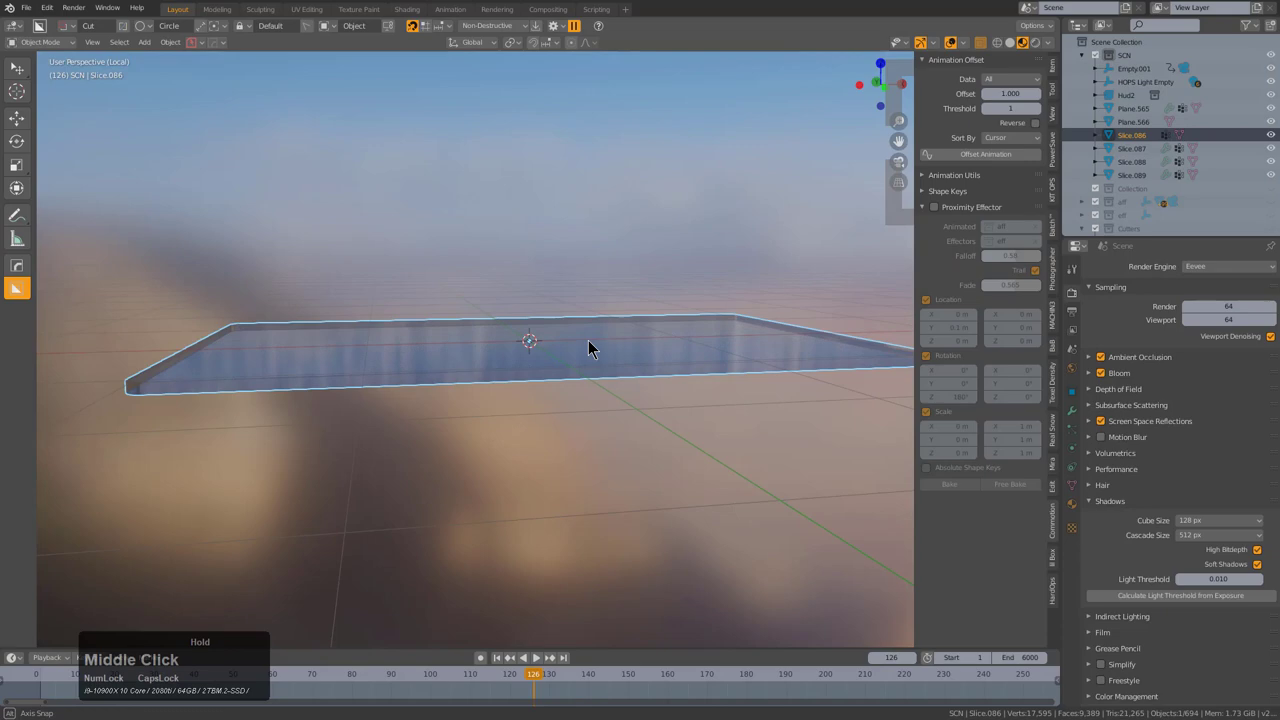
- Leave local view and look through the scene camera
key(KP_Divide)
key(alt+a)
scroll(down, 3)
key(KP_0)
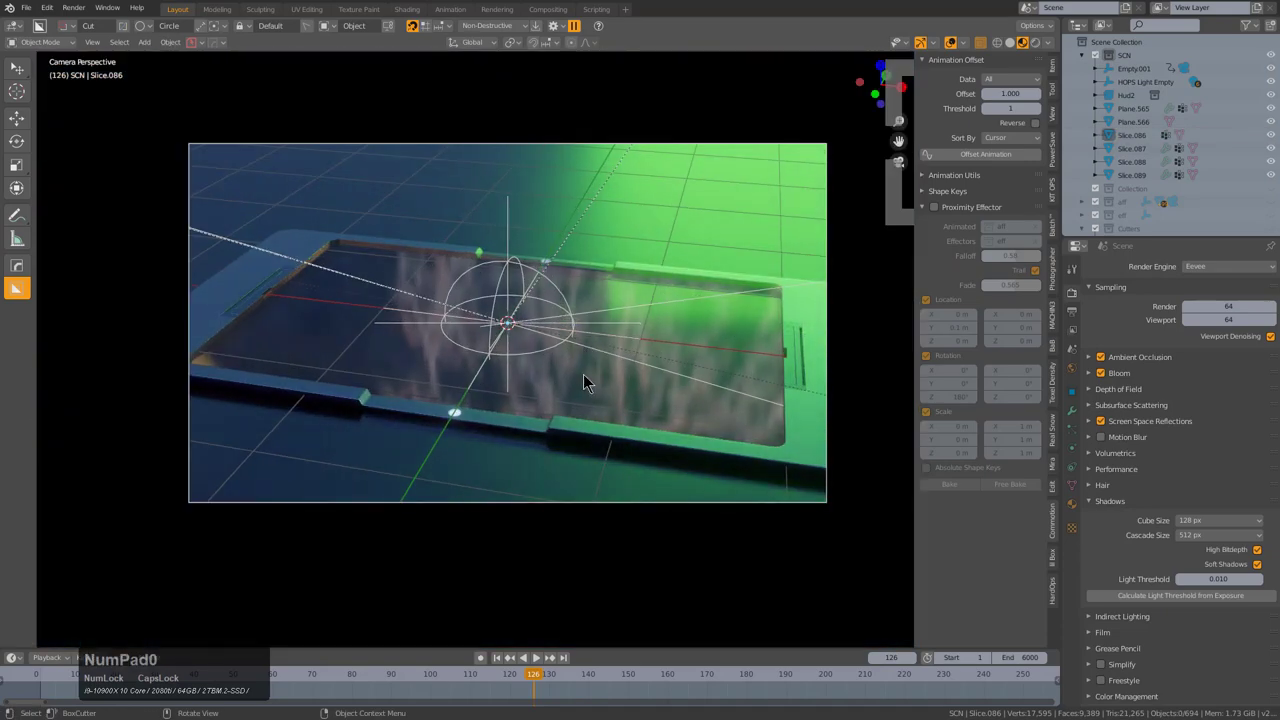
- Save the scene through PowerSave as 'ui_thing.blend' and return toward the first frame
key(ctrl+s)
click(921, 229)
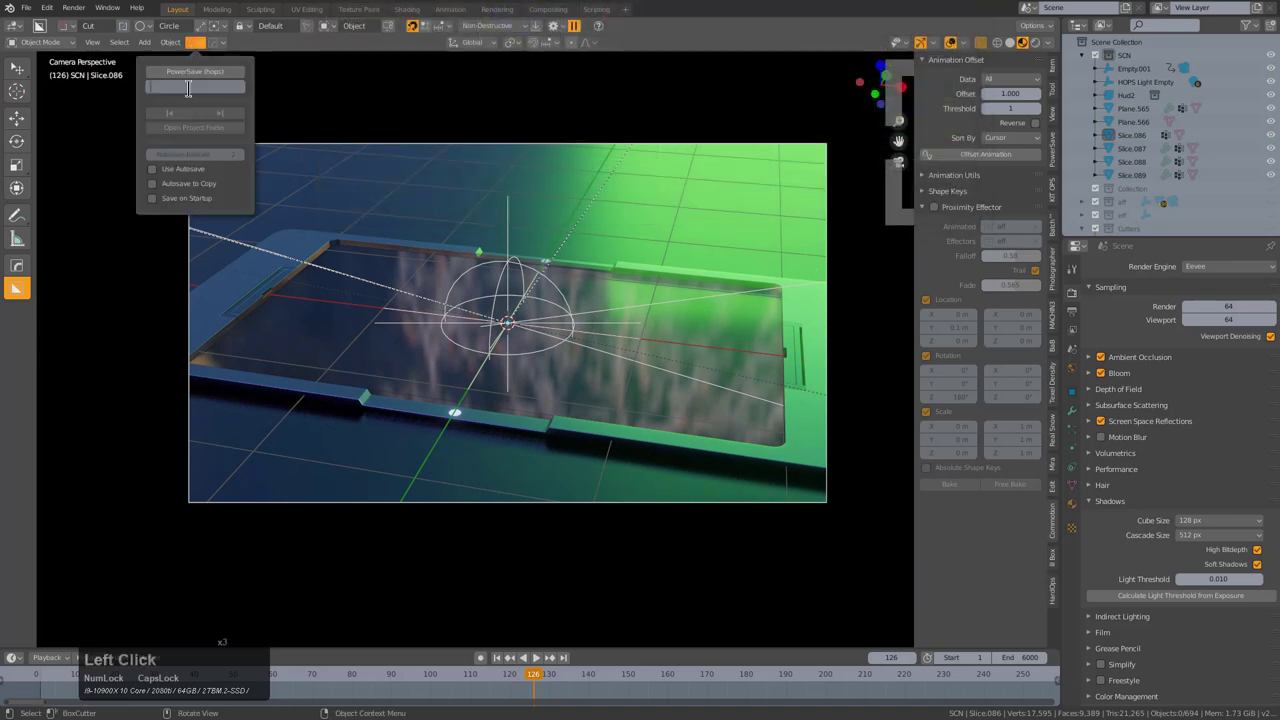
key(h)
key(BackSpace)
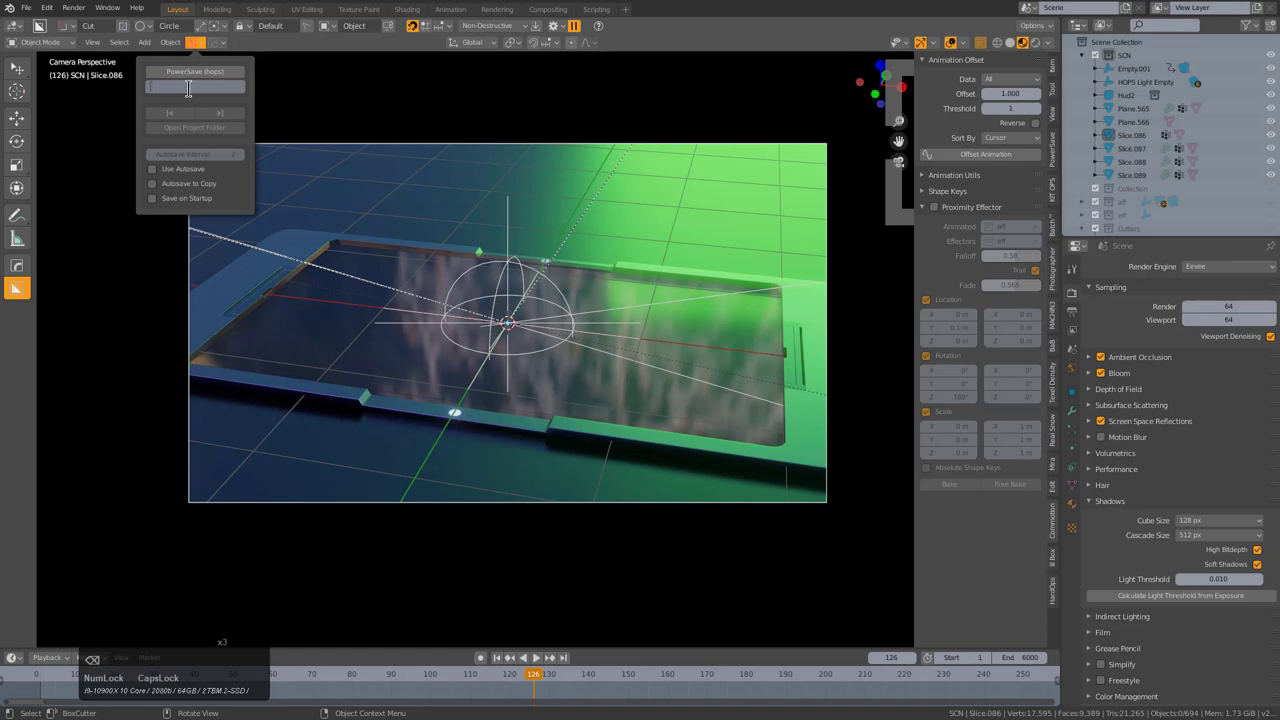
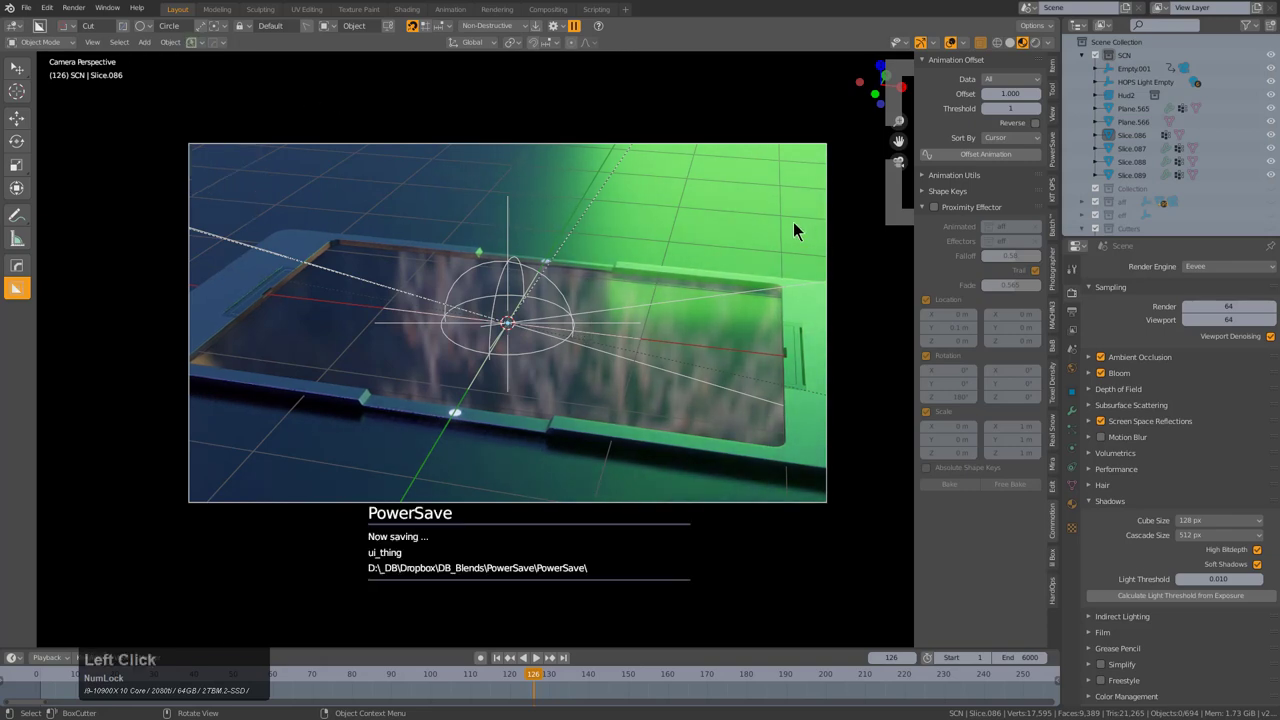
key(ctrl+s)
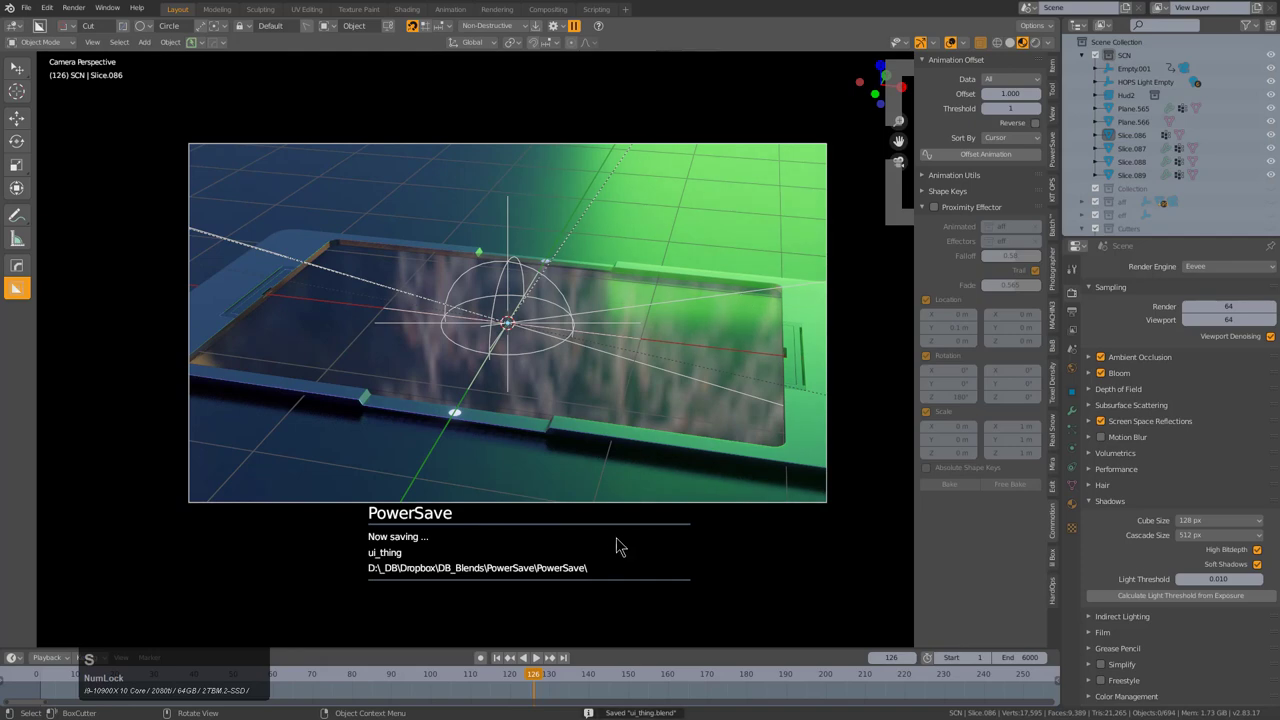
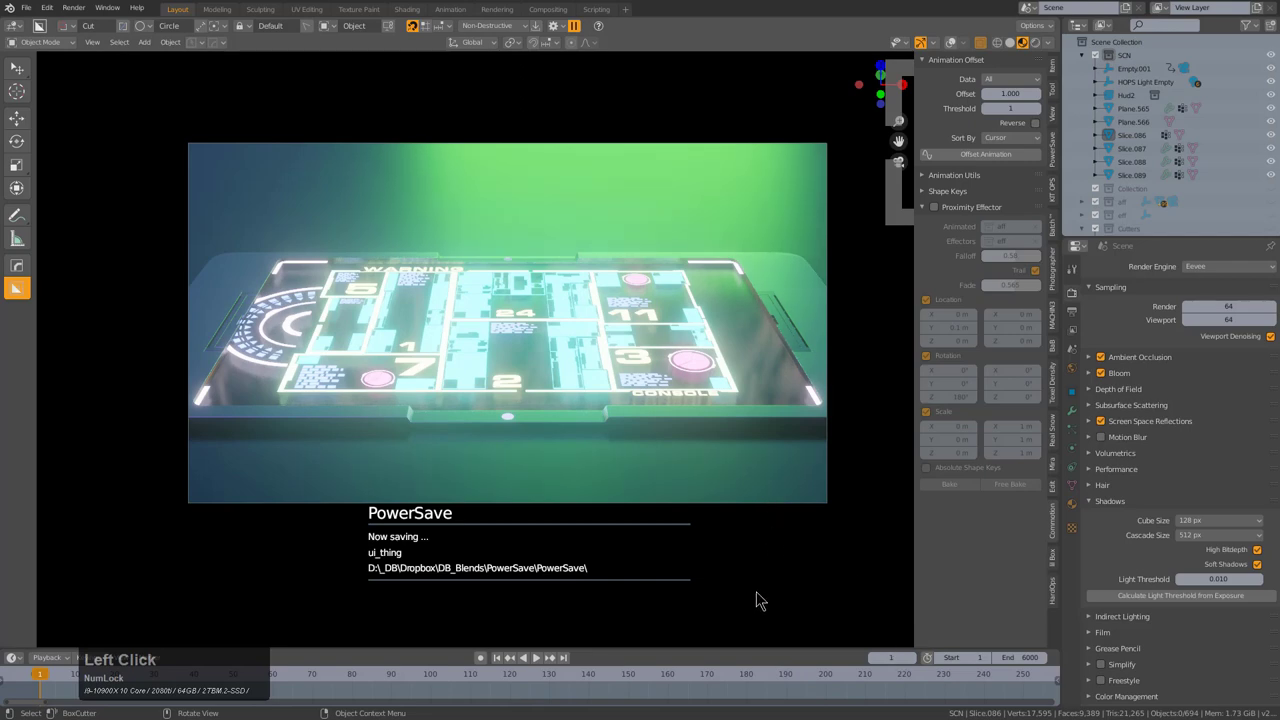
- Screen-record the camera-view HUD animation playing, then stop the recording
key(F2)
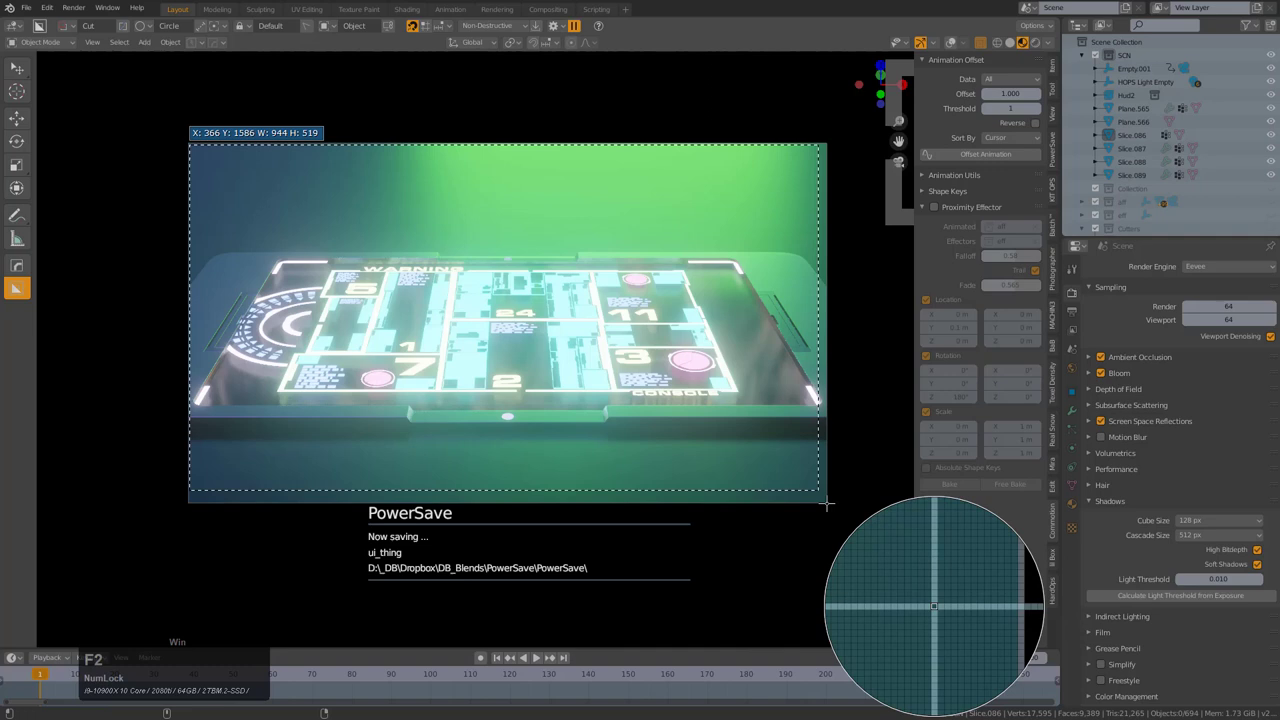
click(815, 517)
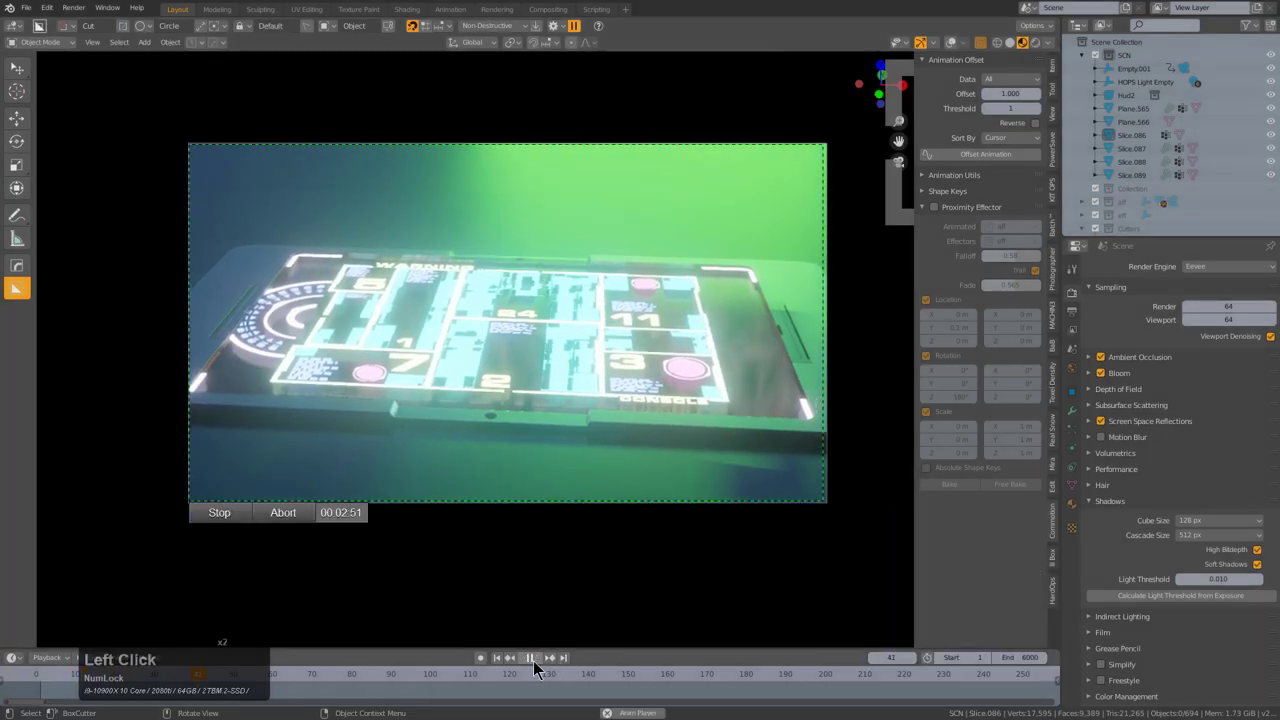
click(540, 668)
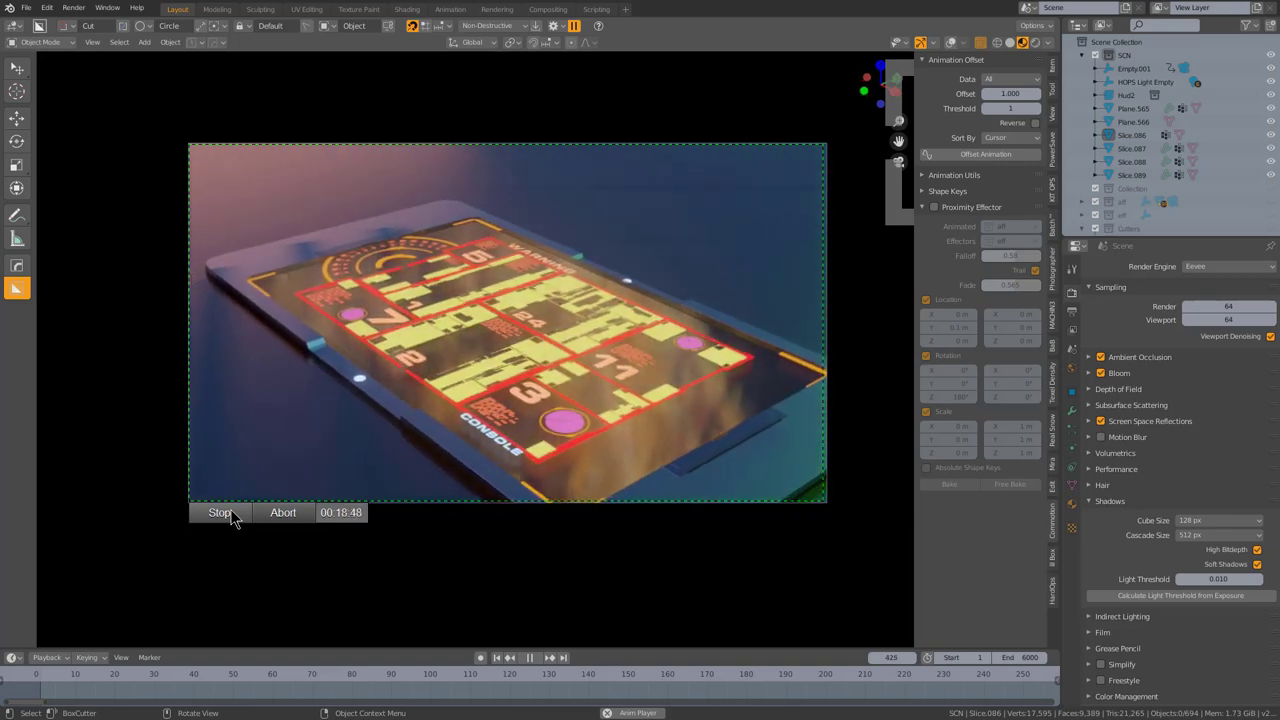
click(233, 521)
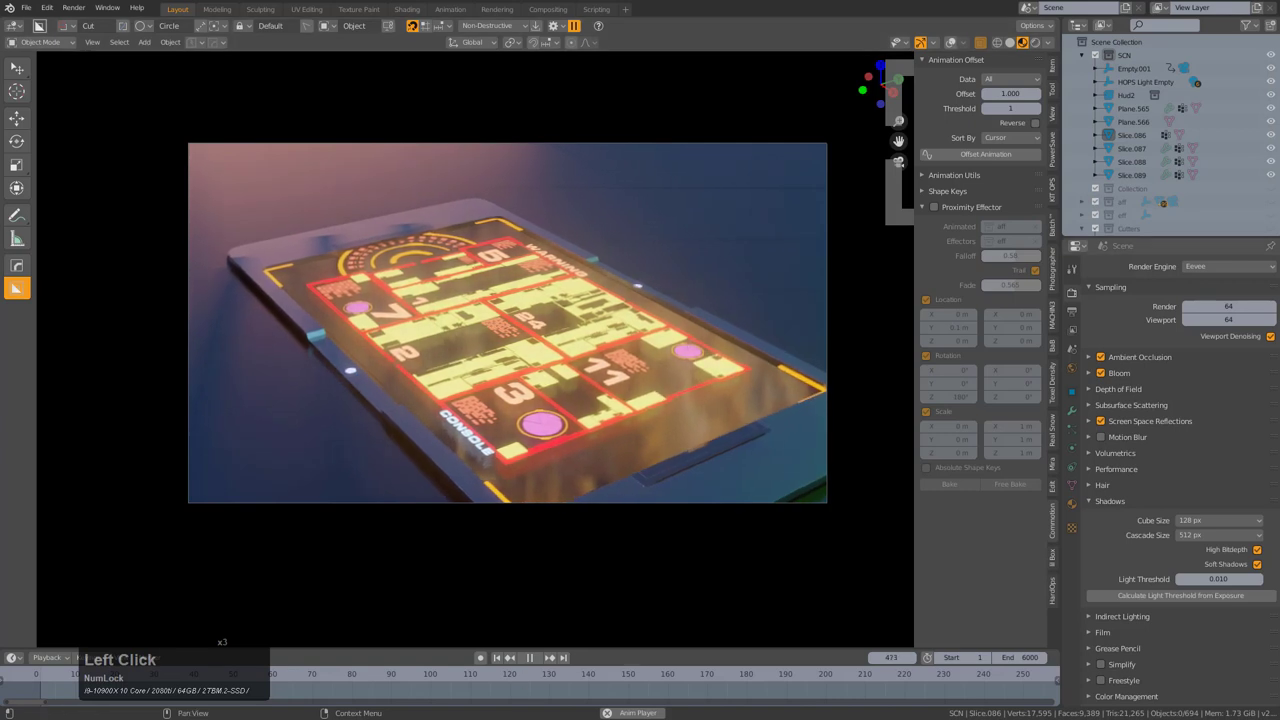